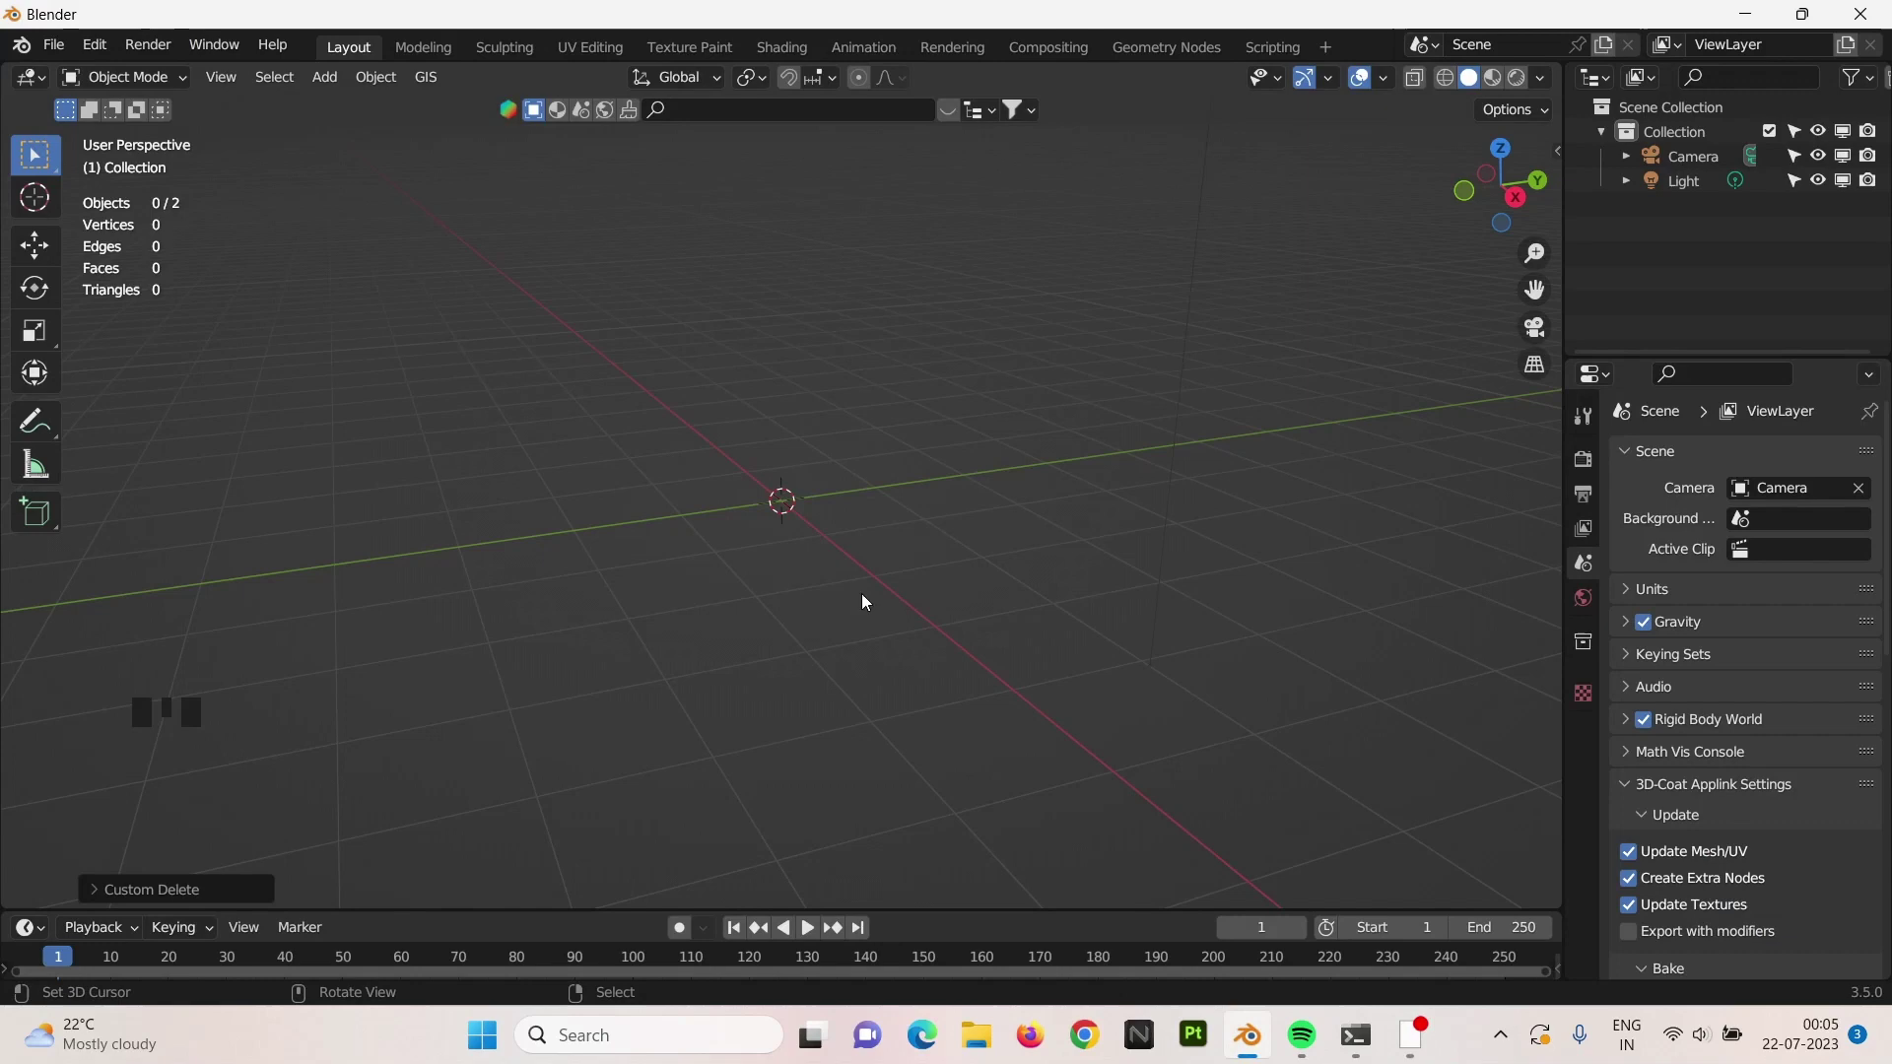
Add a cube, subdivide its faces and flatten it along Y into a slab.
{"action": "key", "text": "shift+a"}
{"action": "key", "text": "s"}
{"action": "left_click_drag", "start_coordinate": [869, 531], "coordinate": [952, 512]}
{"action": "key", "text": "Tab"}
{"action": "scroll", "scroll_direction": "up", "scroll_amount": 3}
{"action": "key", "text": "w"}
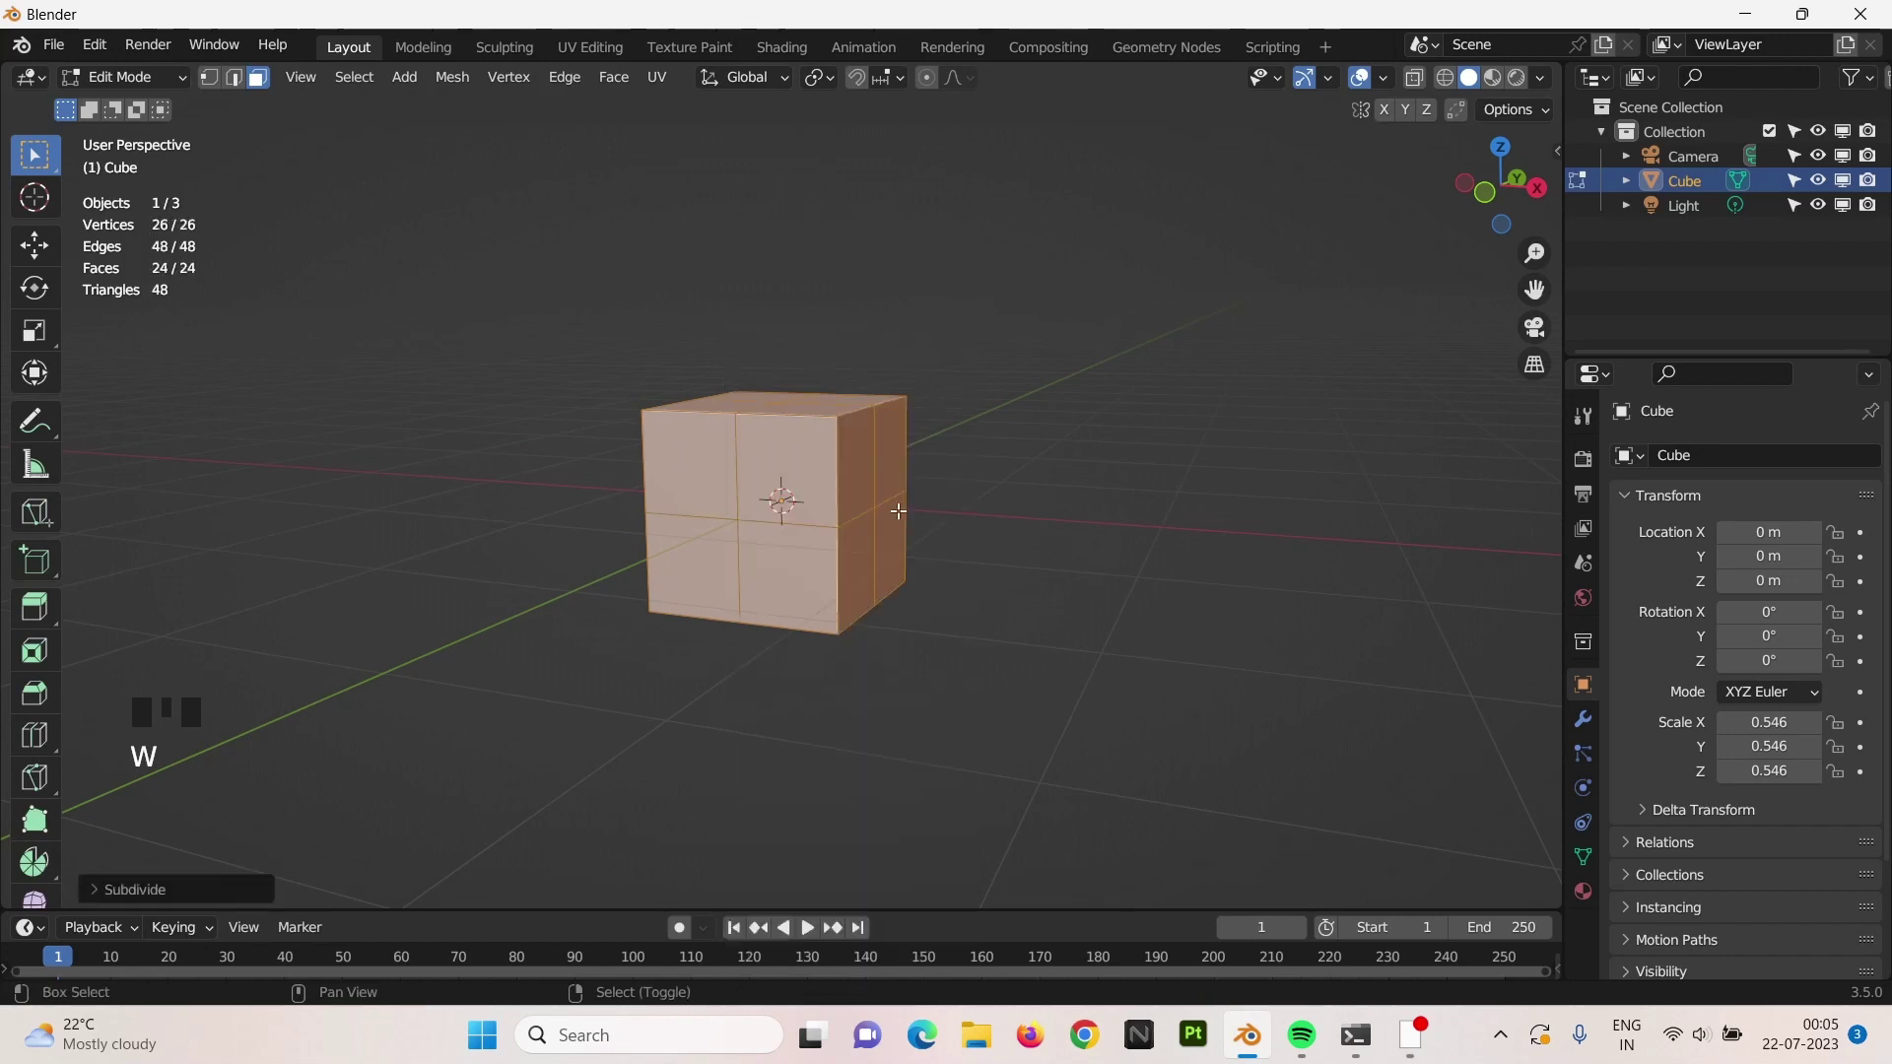
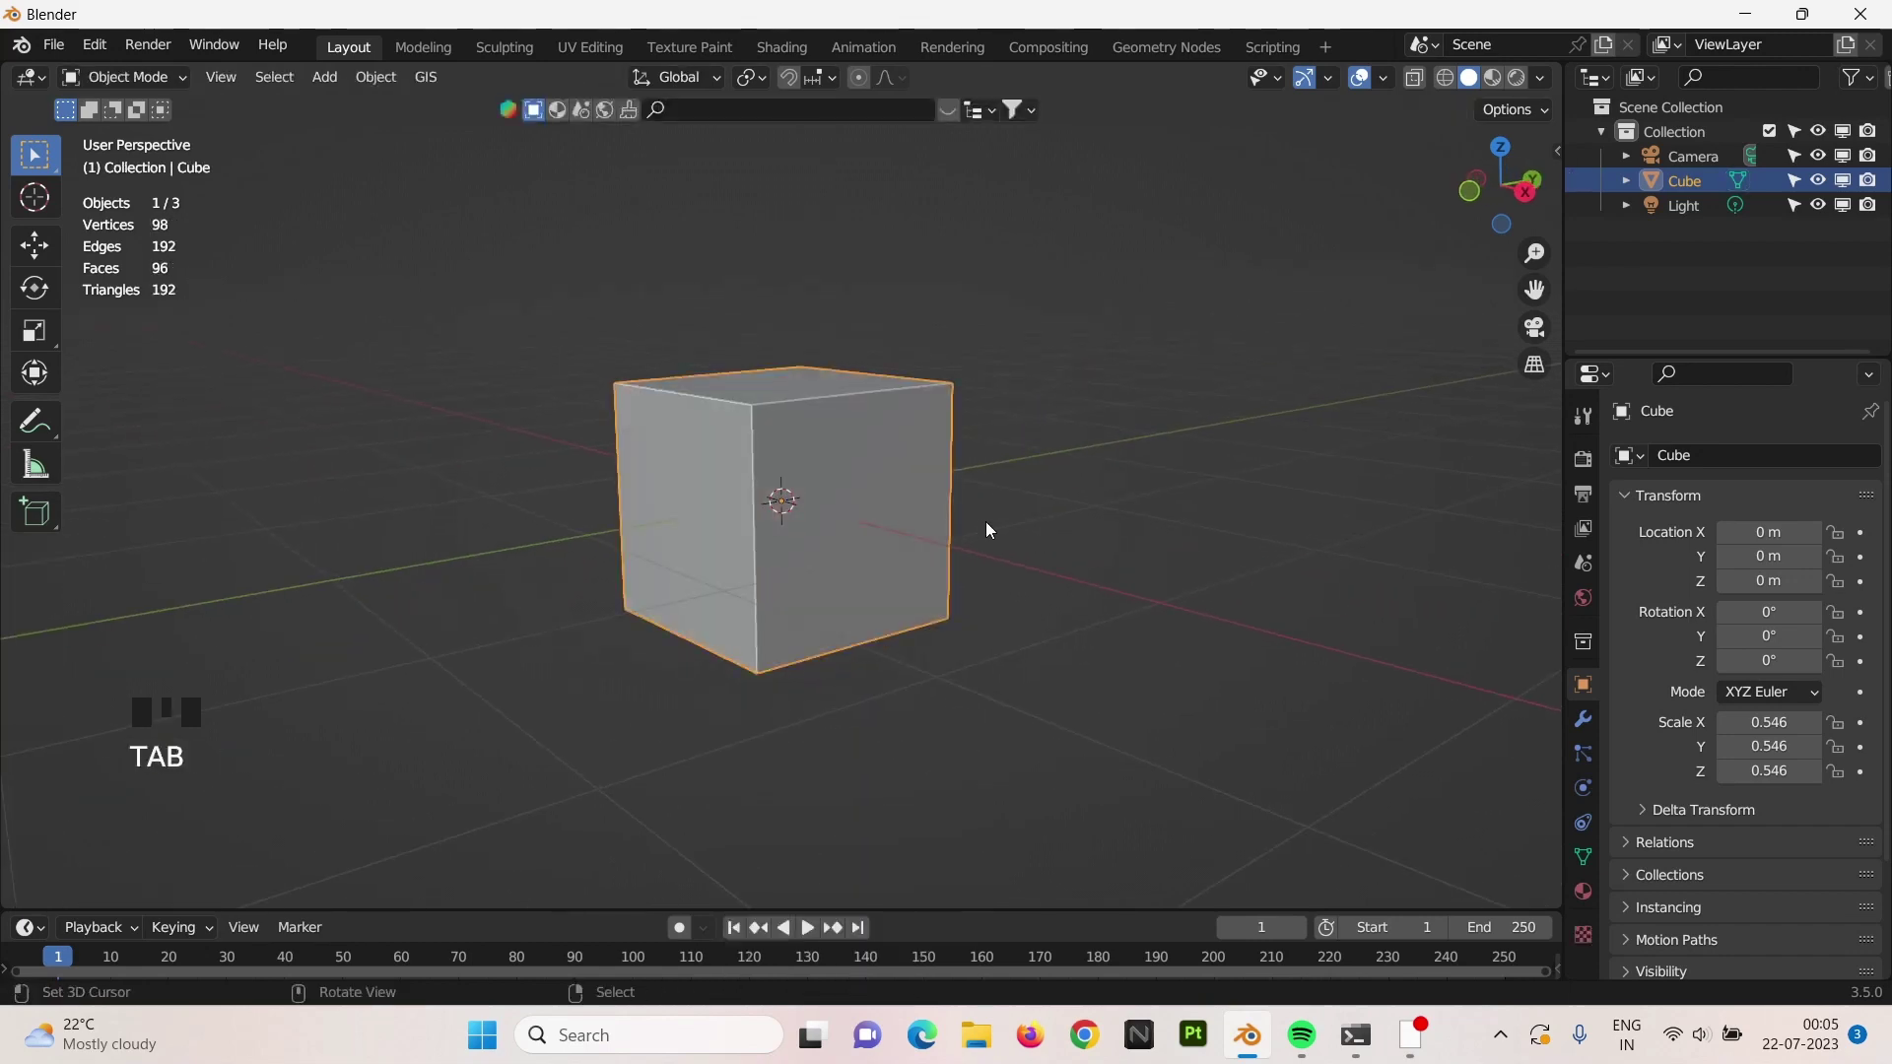
{"action": "key", "text": "s"}
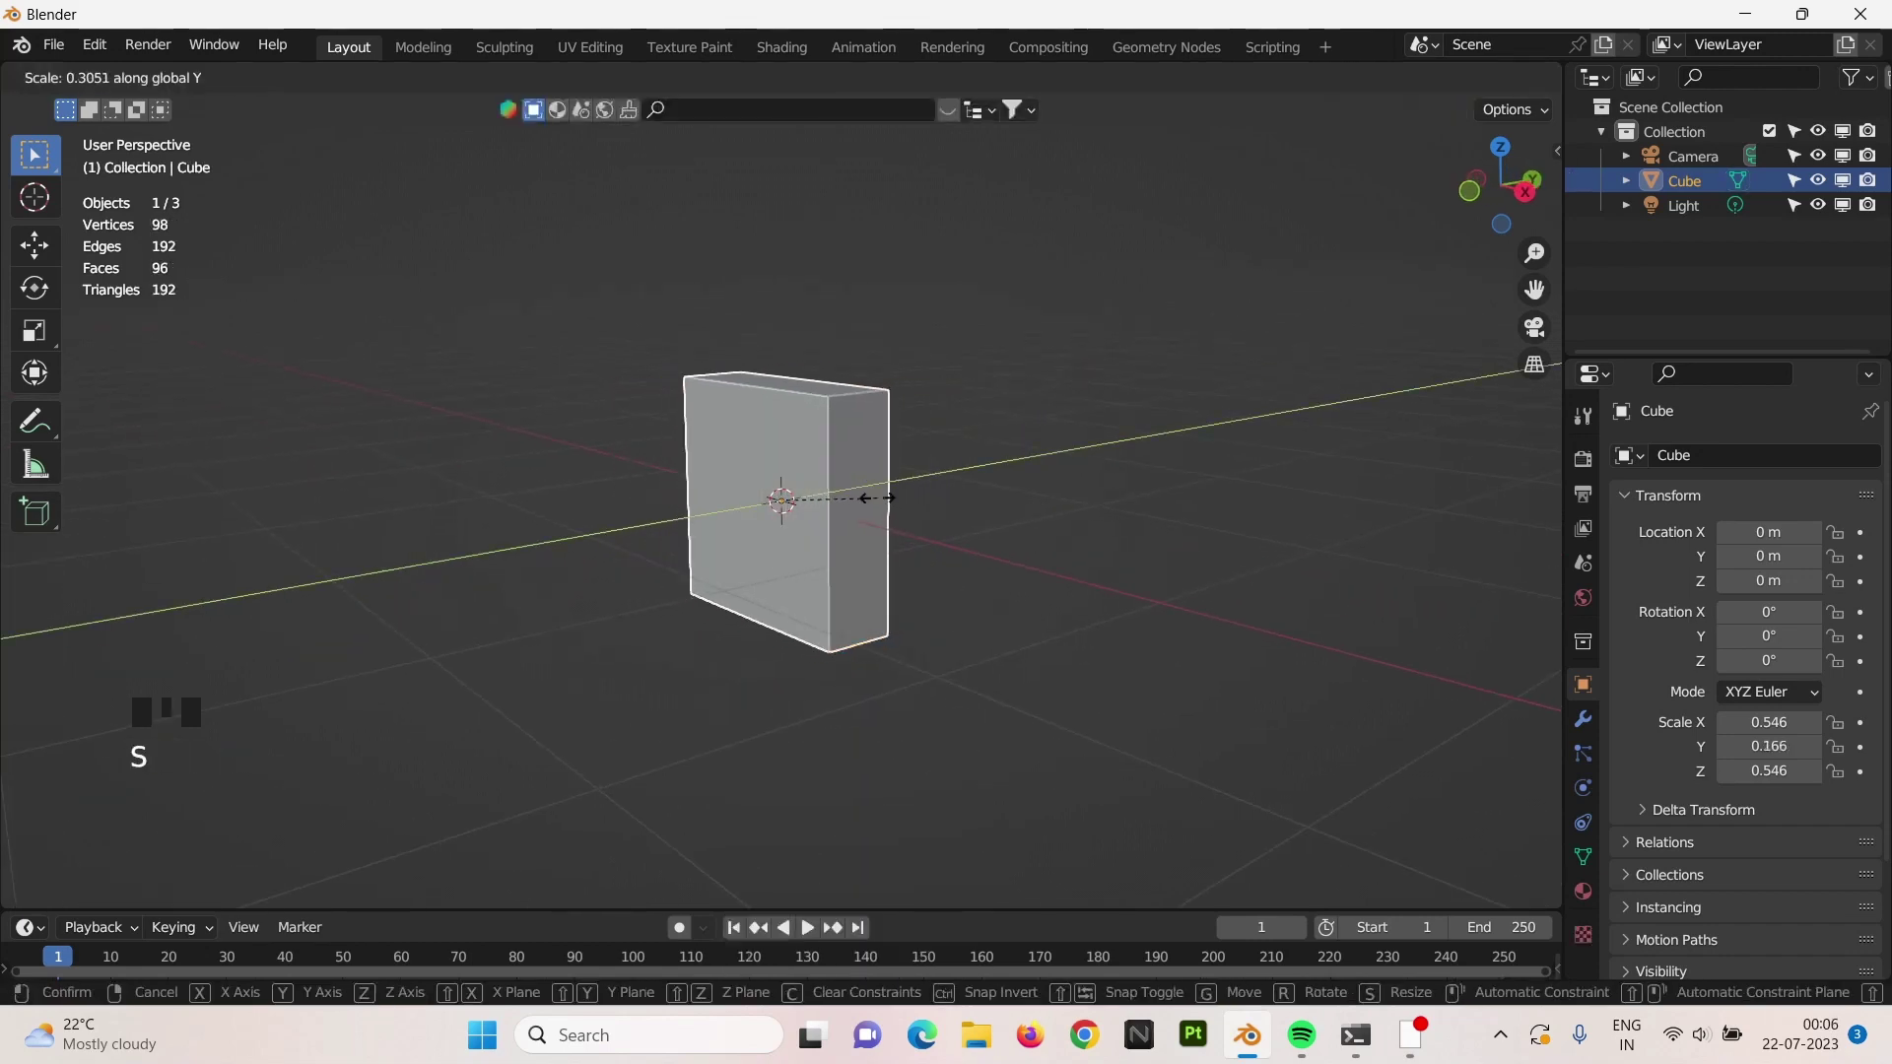
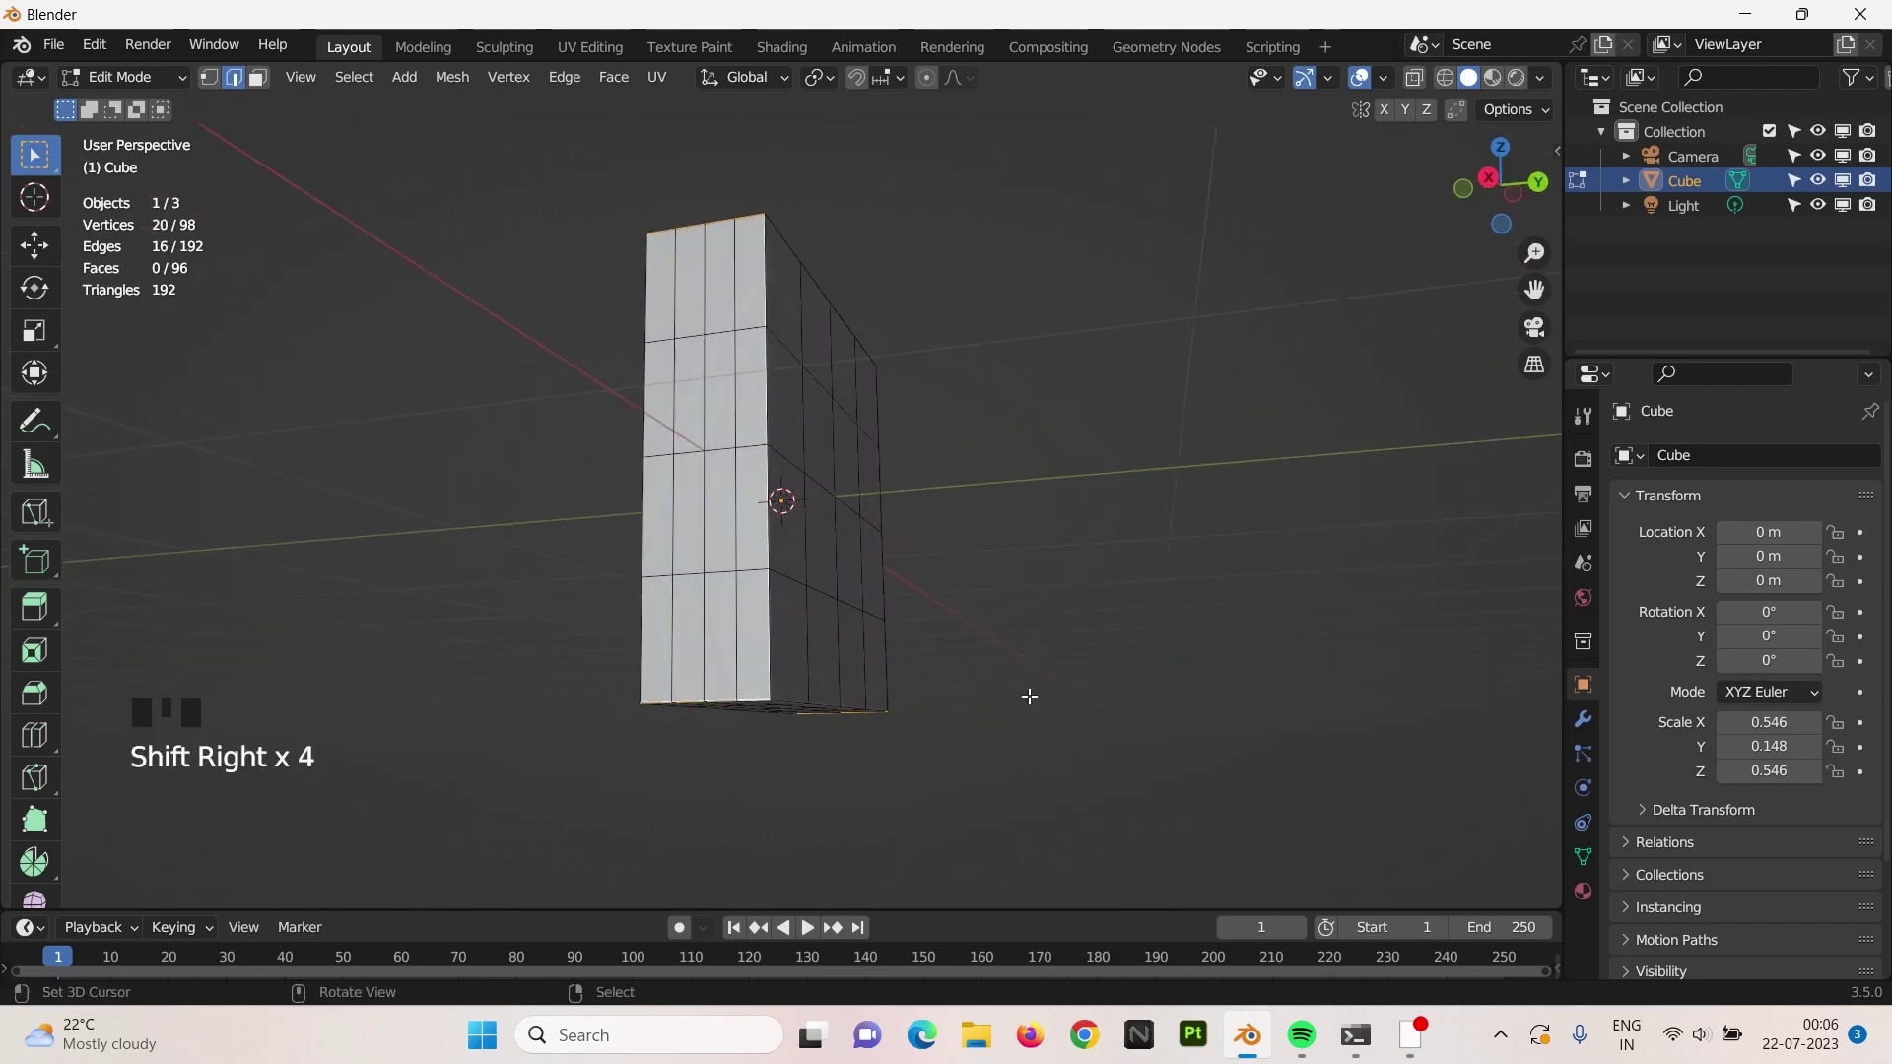
Bevel the slab's edges for rounded corners, then duplicate it as Cube.001.
{"action": "key", "text": "ctrl+b"}
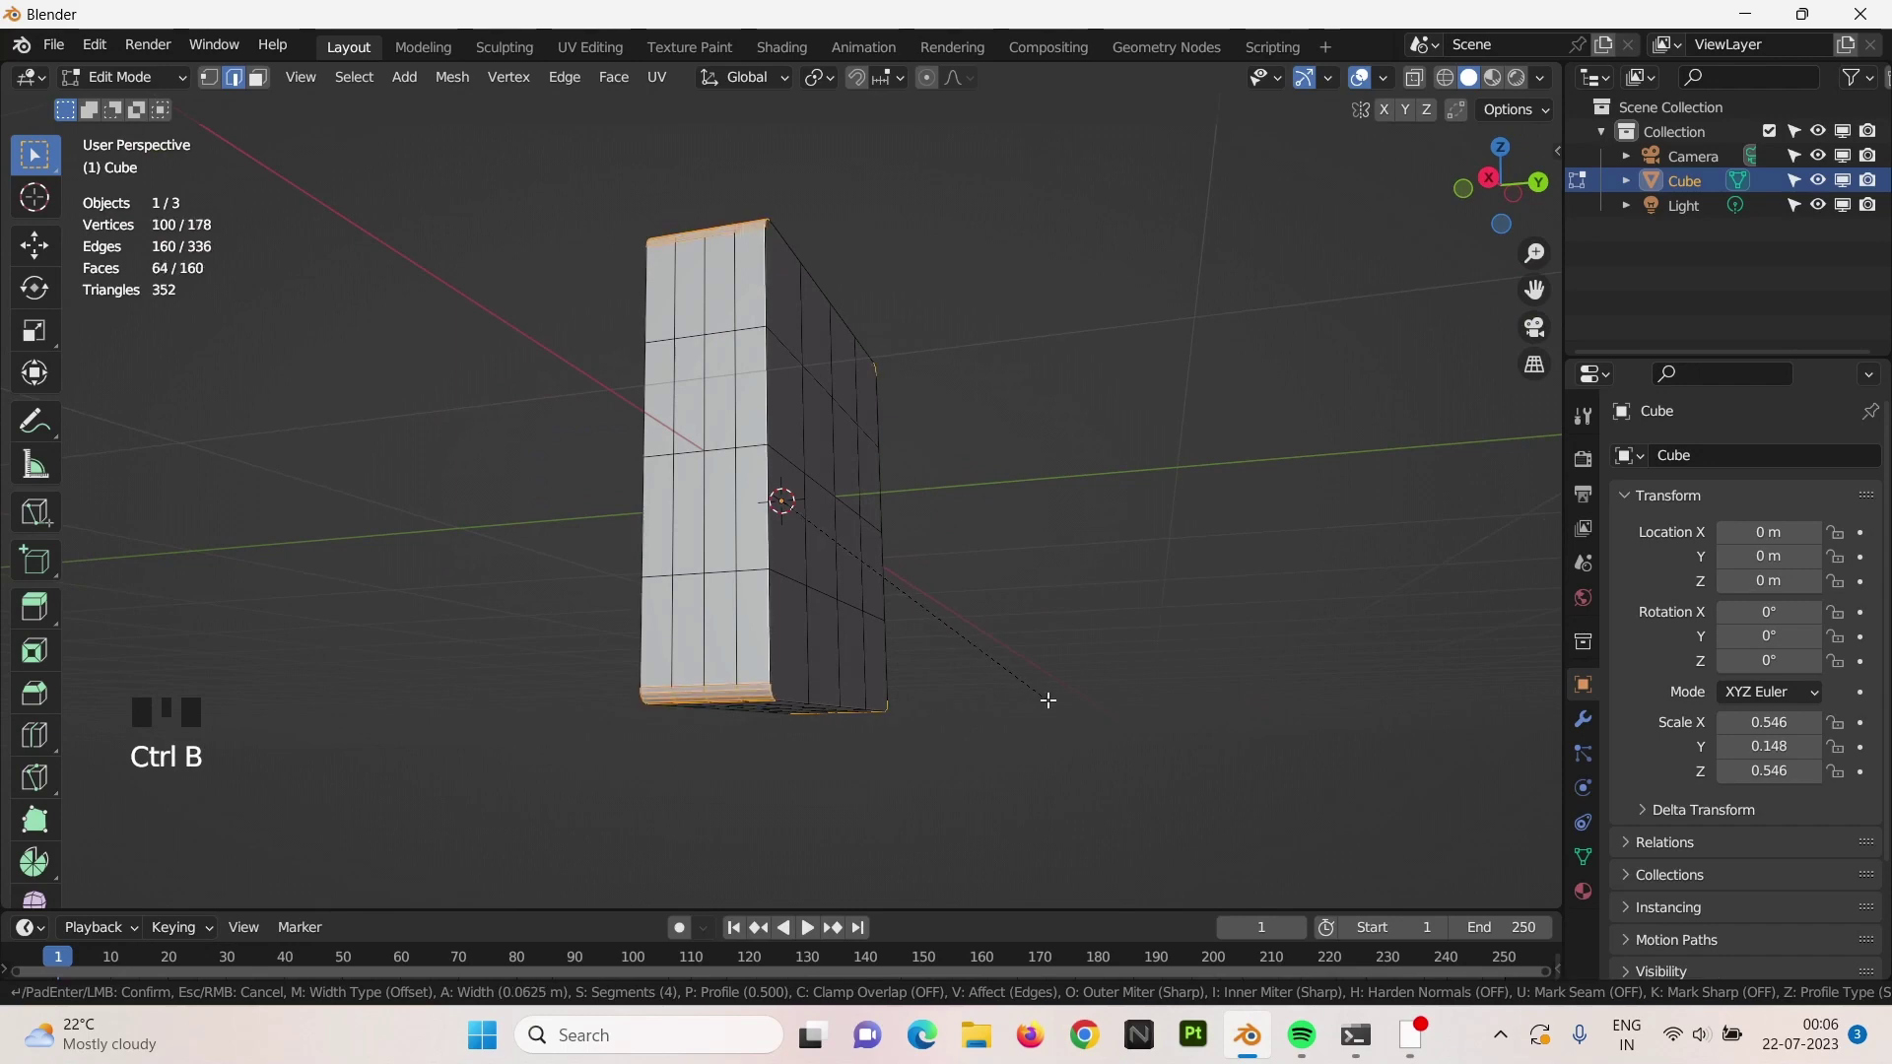
{"action": "key", "text": "Tab"}
{"action": "scroll", "scroll_direction": "down", "scroll_amount": 3}
{"action": "scroll", "scroll_direction": "up", "scroll_amount": 3}
{"action": "key", "text": "w"}
{"action": "middle_click", "coordinate": [1072, 604]}
{"action": "key", "text": "Tab"}
{"action": "scroll", "scroll_direction": "down", "scroll_amount": 3}
{"action": "middle_click", "coordinate": [919, 504]}
{"action": "key", "text": "Tab"}
{"action": "key", "text": "shift+d"}
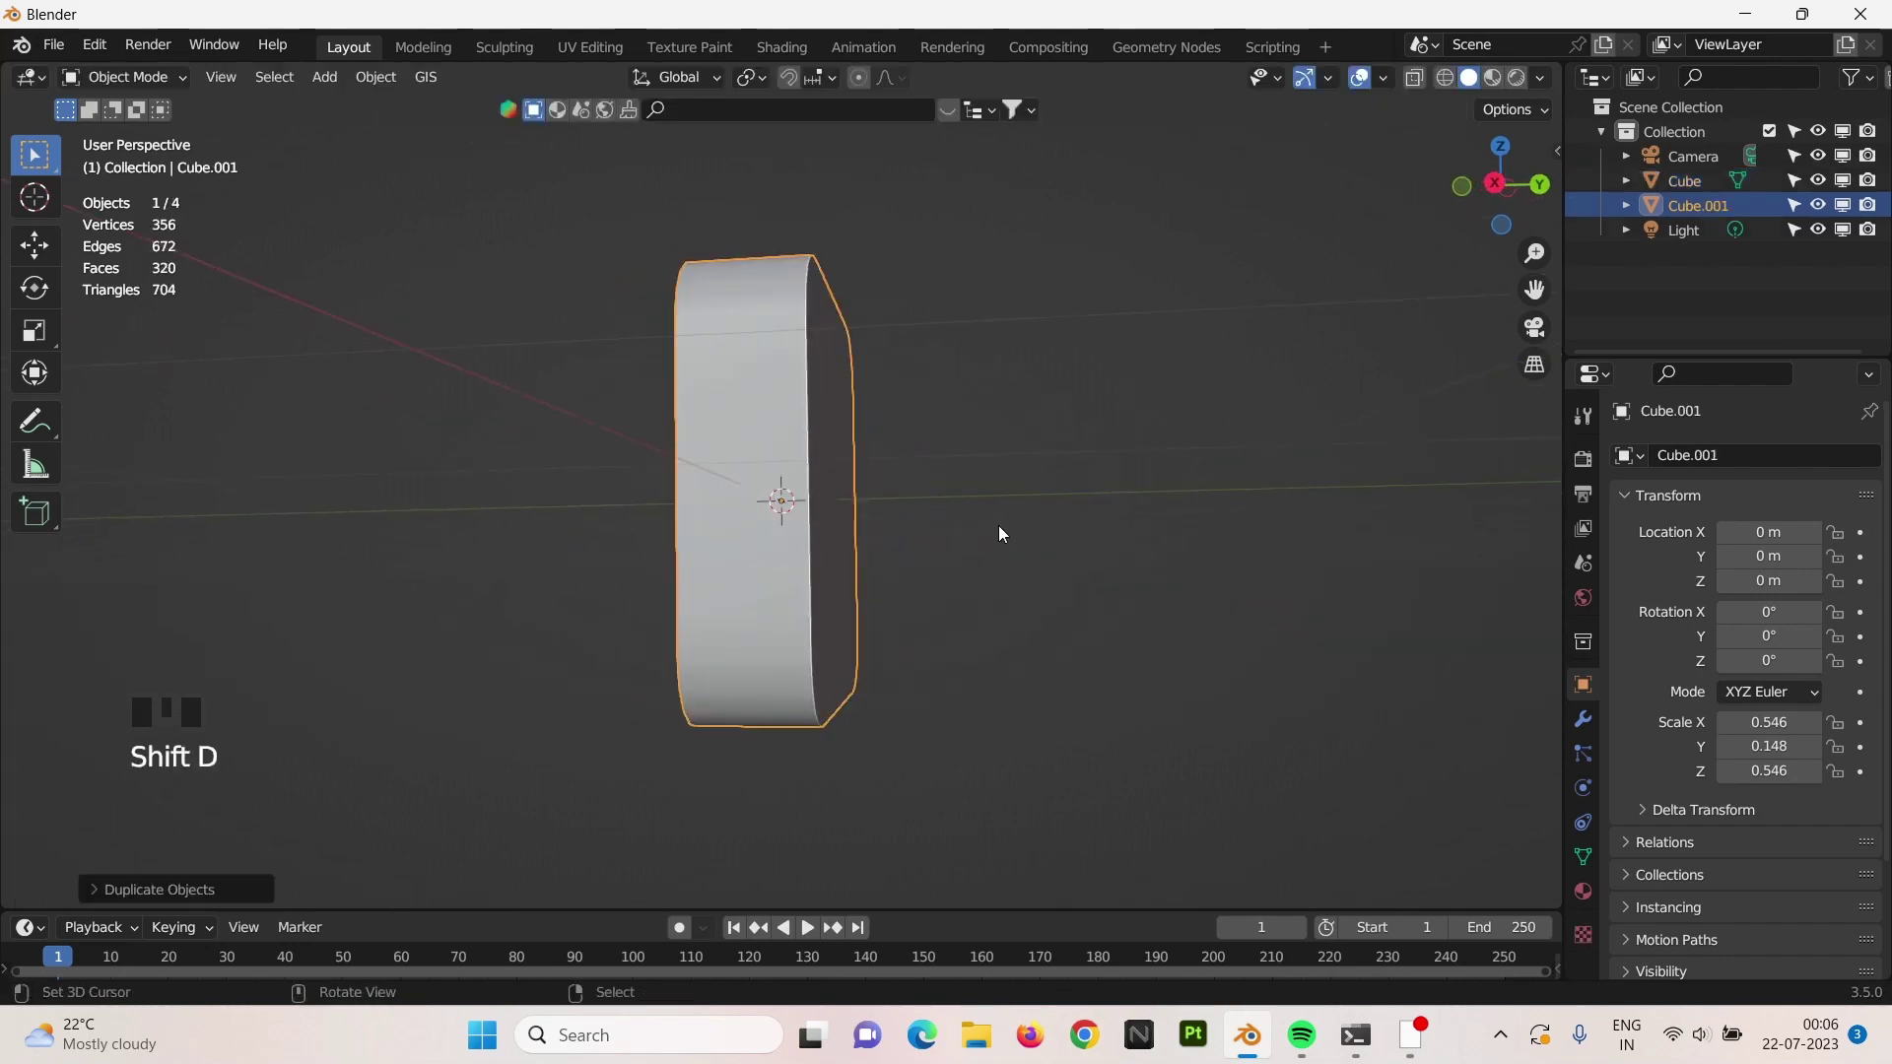
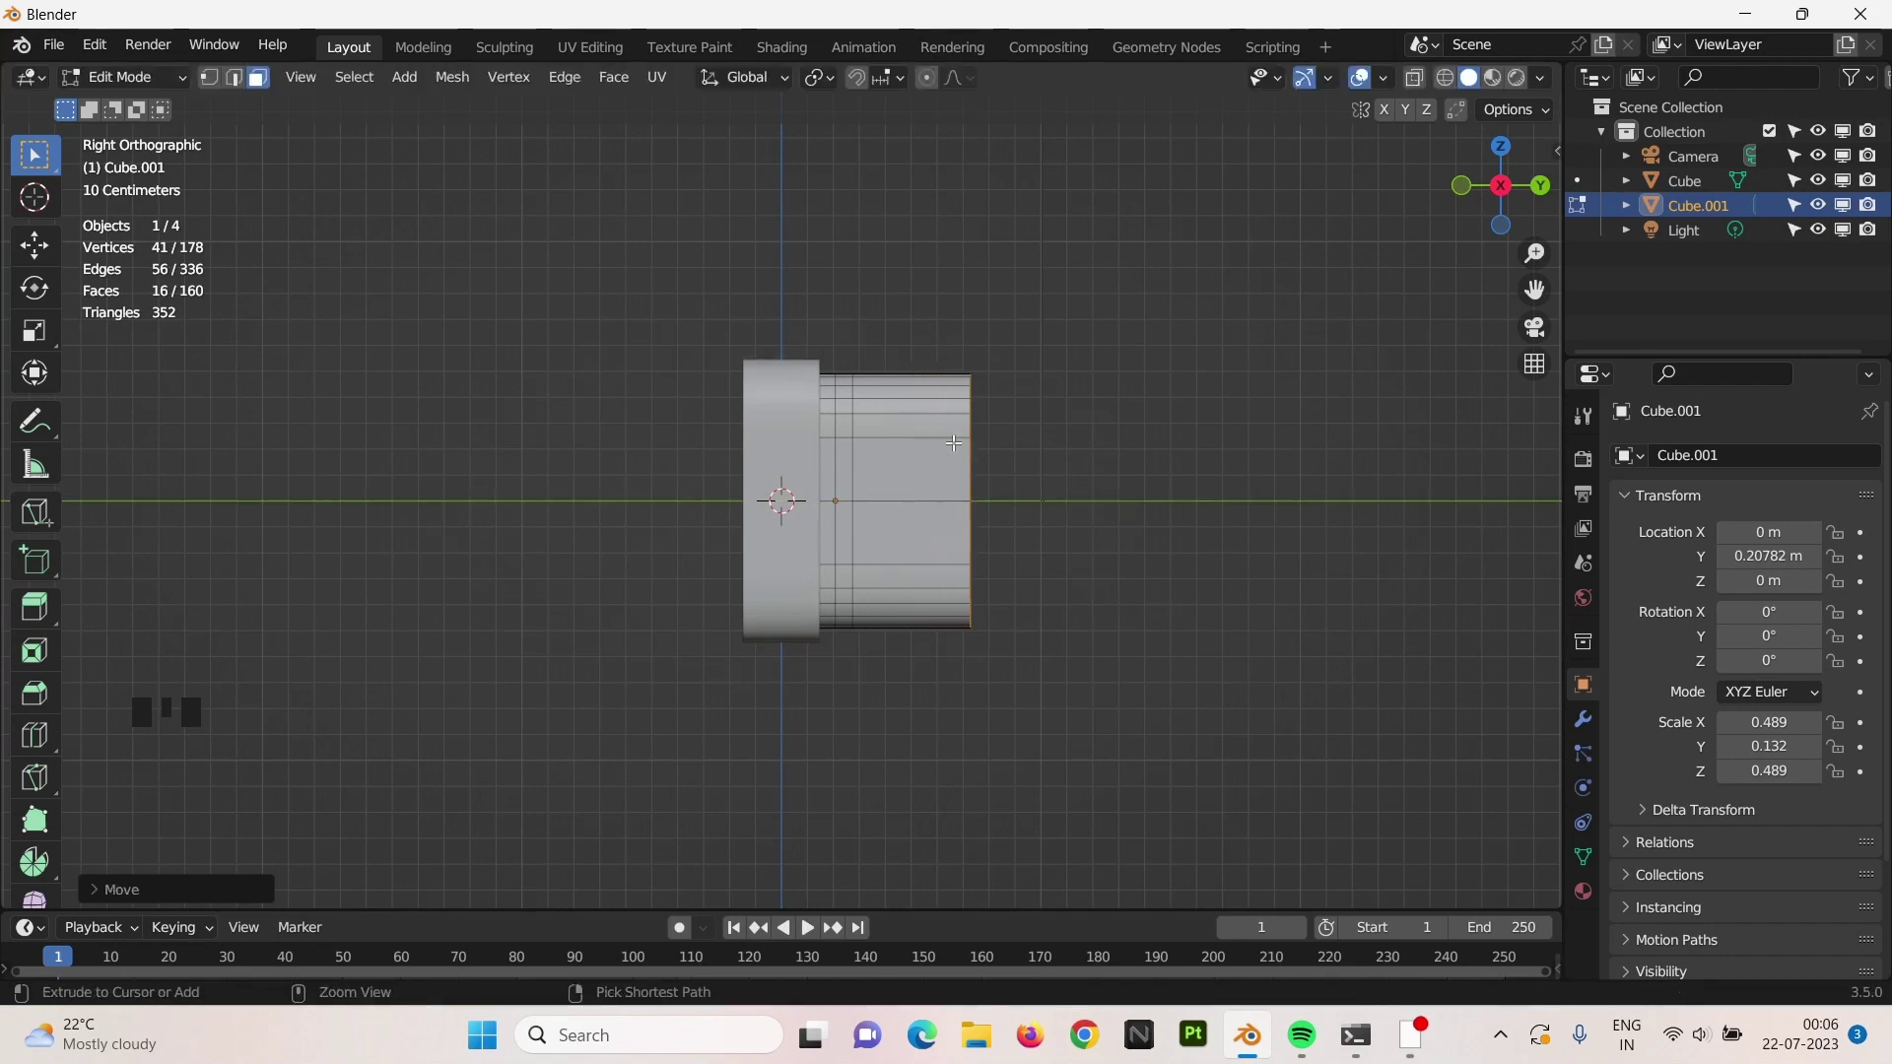
Add loop cuts along the duplicate slab and slide them into position.
{"action": "key", "text": "ctrl+r"}
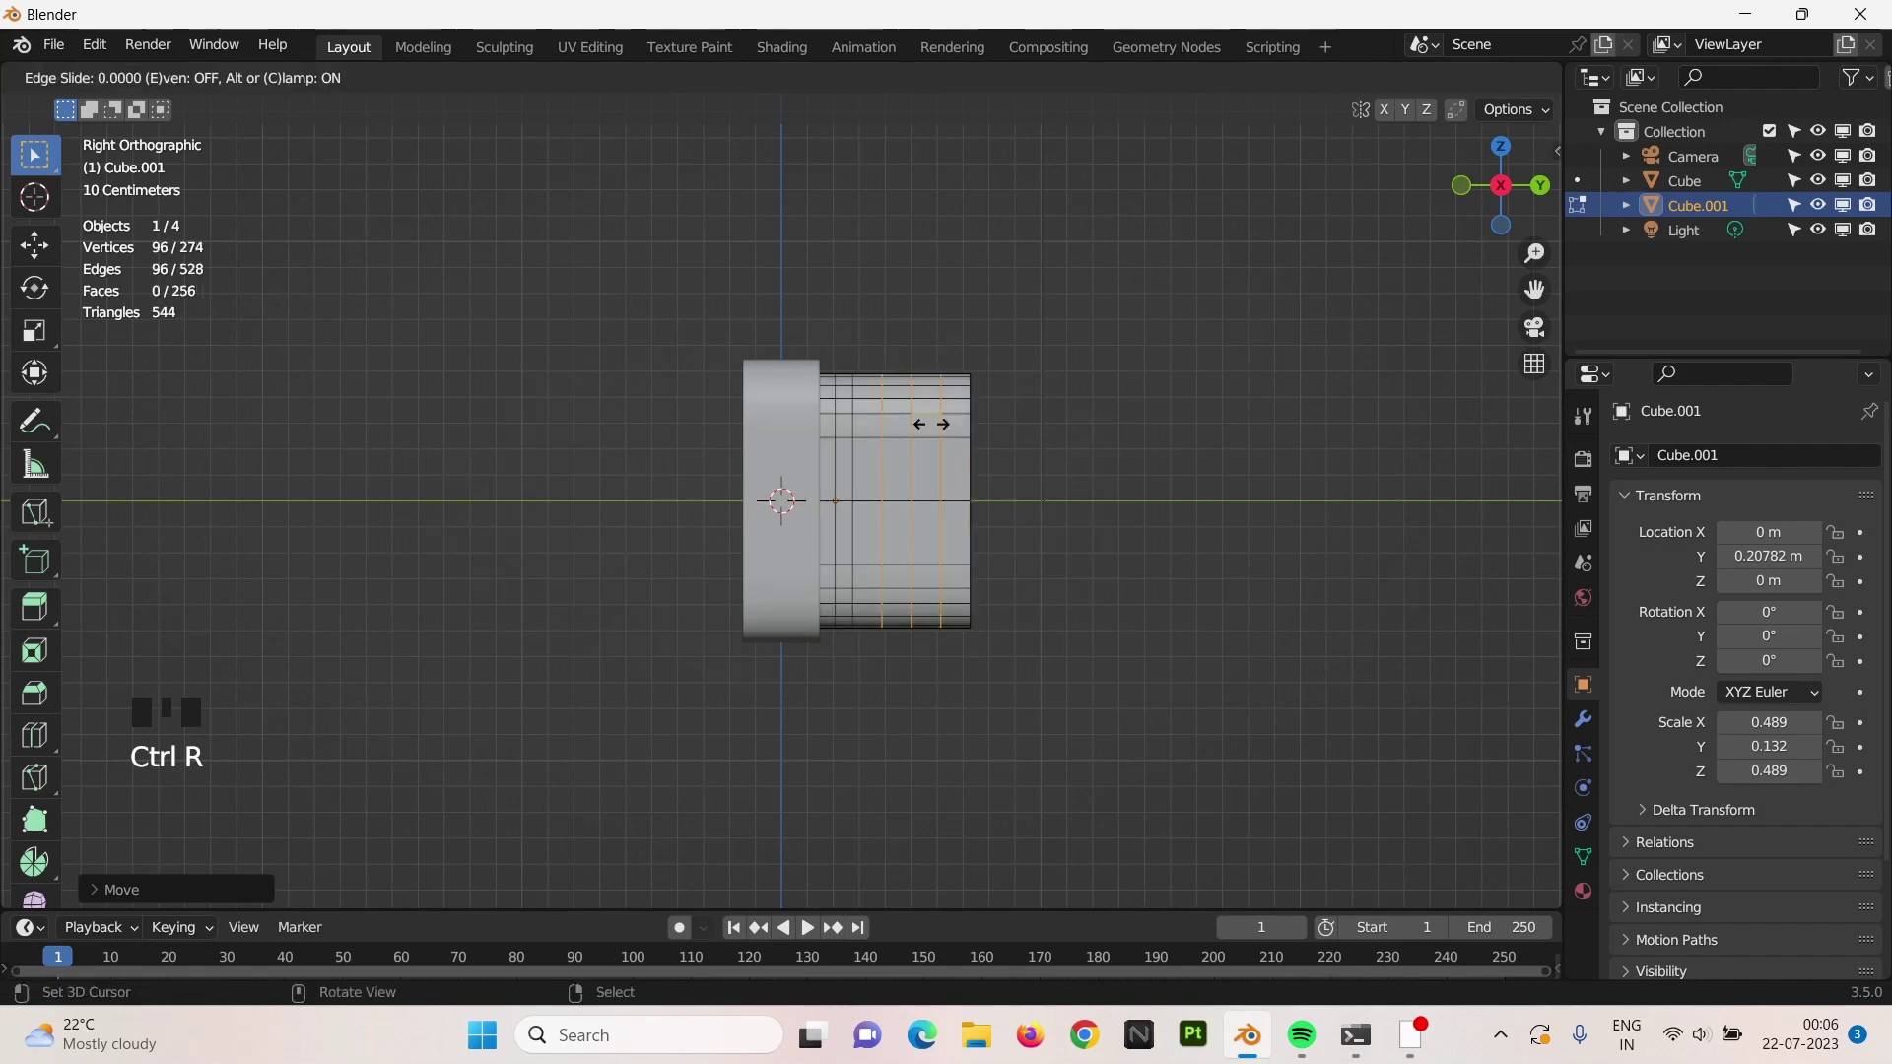
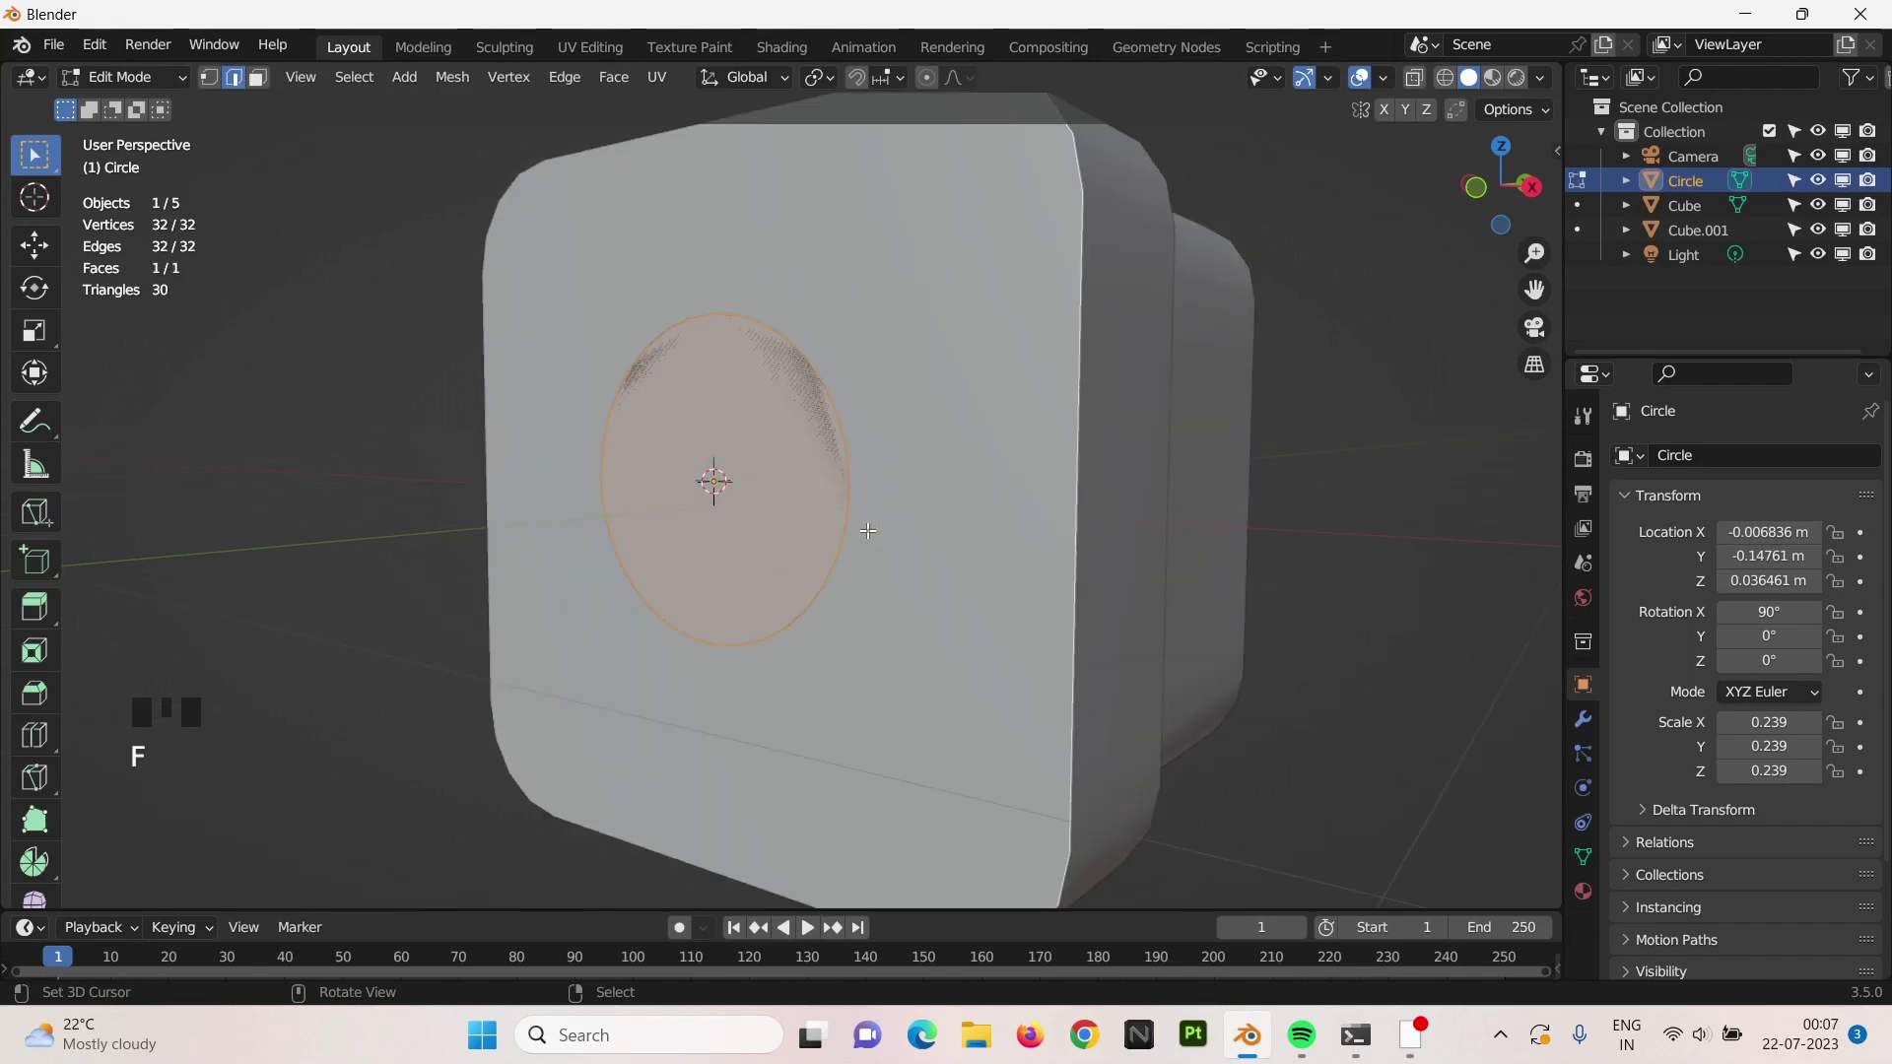
Extrude the circle into a disc and inset its front face to form a ringed boss.
{"action": "key", "text": "3"}
{"action": "key", "text": "e"}
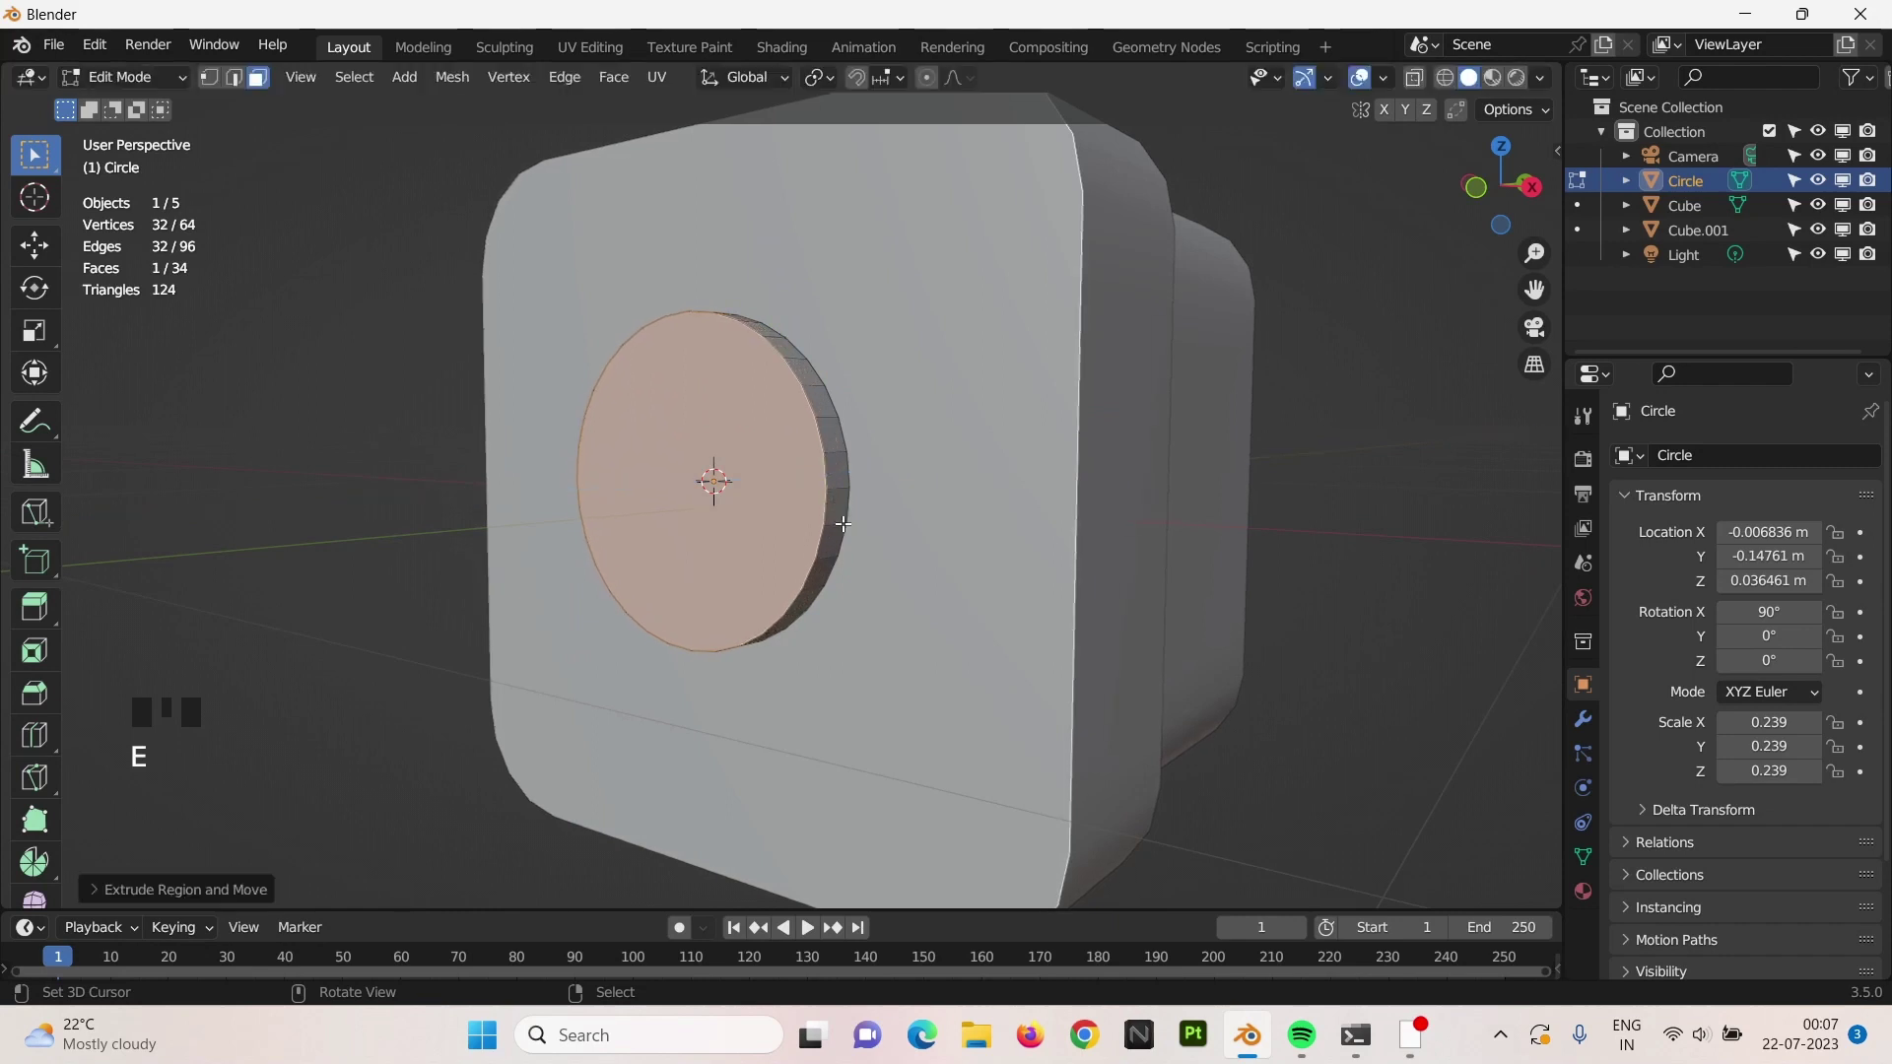
{"action": "key", "text": "ctrl+b"}
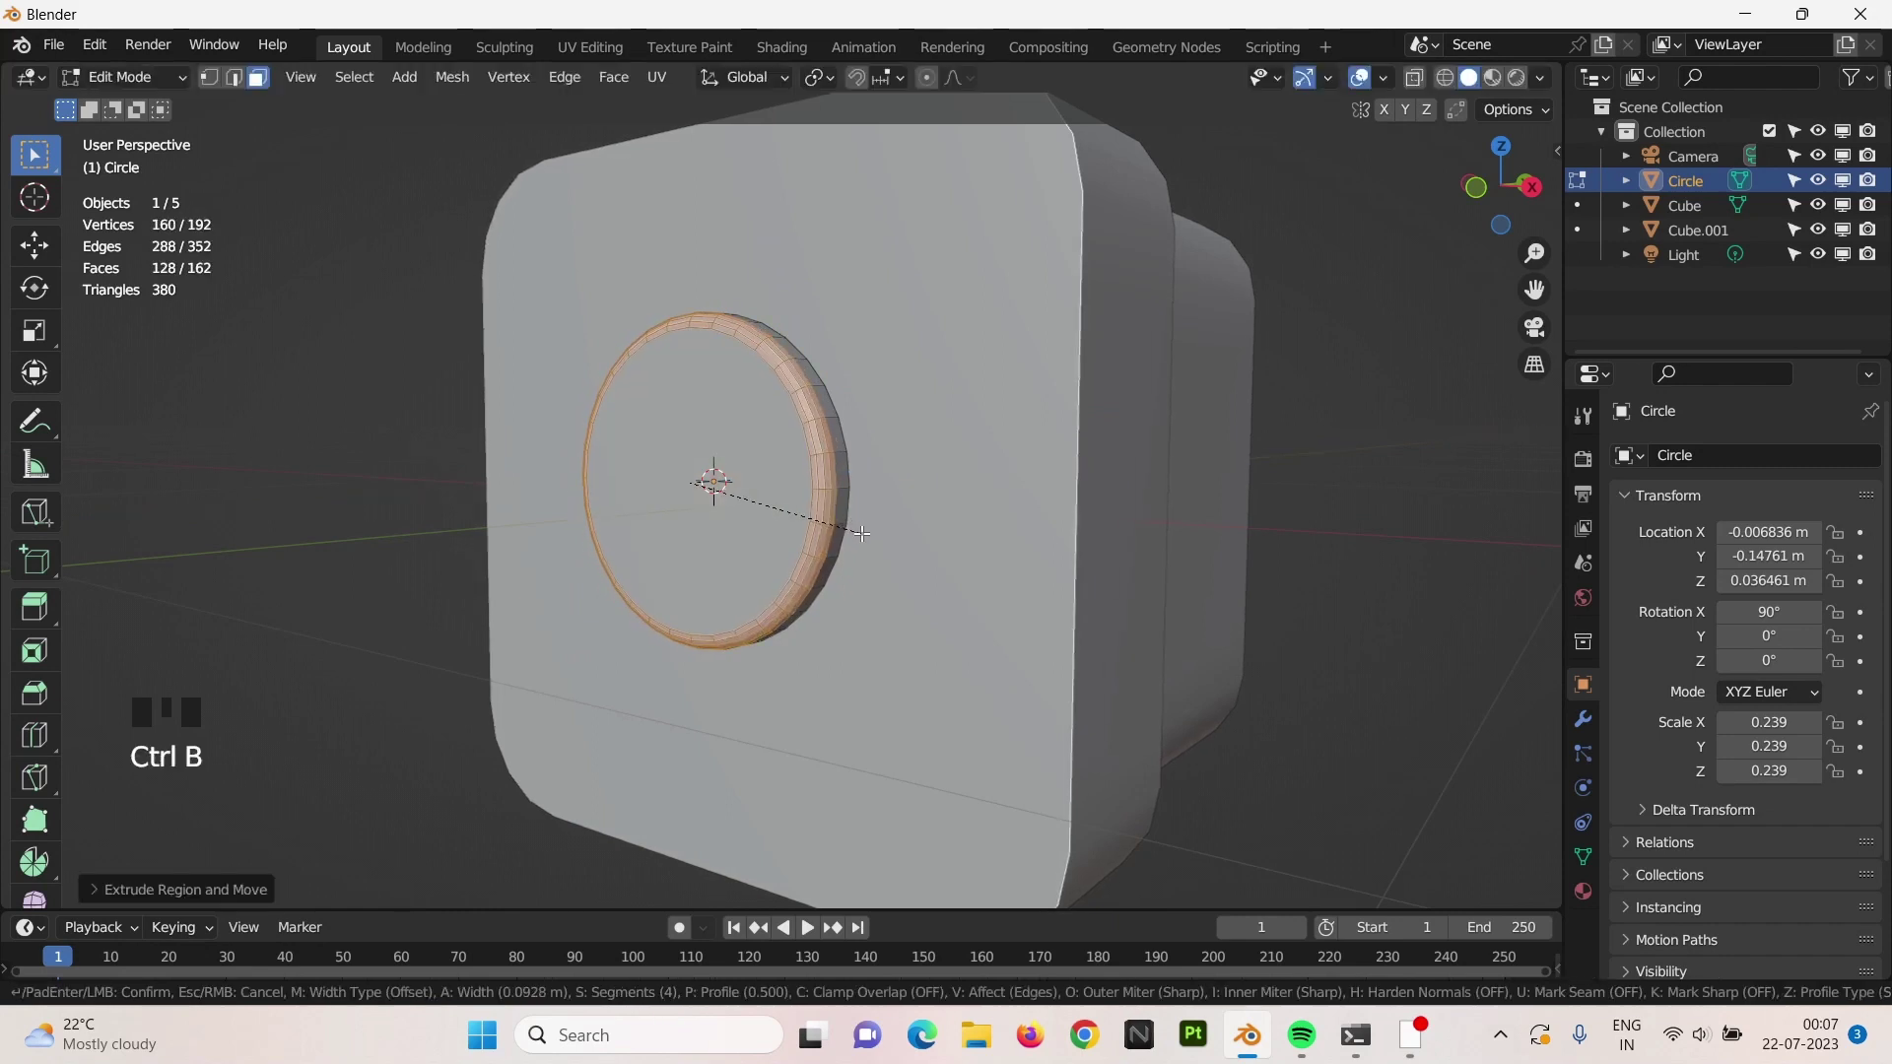
{"action": "key", "text": "Tab"}
{"action": "key", "text": "KP_1"}
{"action": "right_click", "coordinate": [770, 448]}
{"action": "key", "text": "Tab"}
{"action": "right_click", "coordinate": [830, 451]}
{"action": "left_click_drag", "start_coordinate": [899, 484], "coordinate": [817, 489]}
Duplicate the boss as Circle.001, shrink it into a thin disc and move it out along Y.
{"action": "key", "text": "shift+d"}
{"action": "key", "text": "p"}
{"action": "key", "text": "Tab"}
{"action": "right_click", "coordinate": [822, 501]}
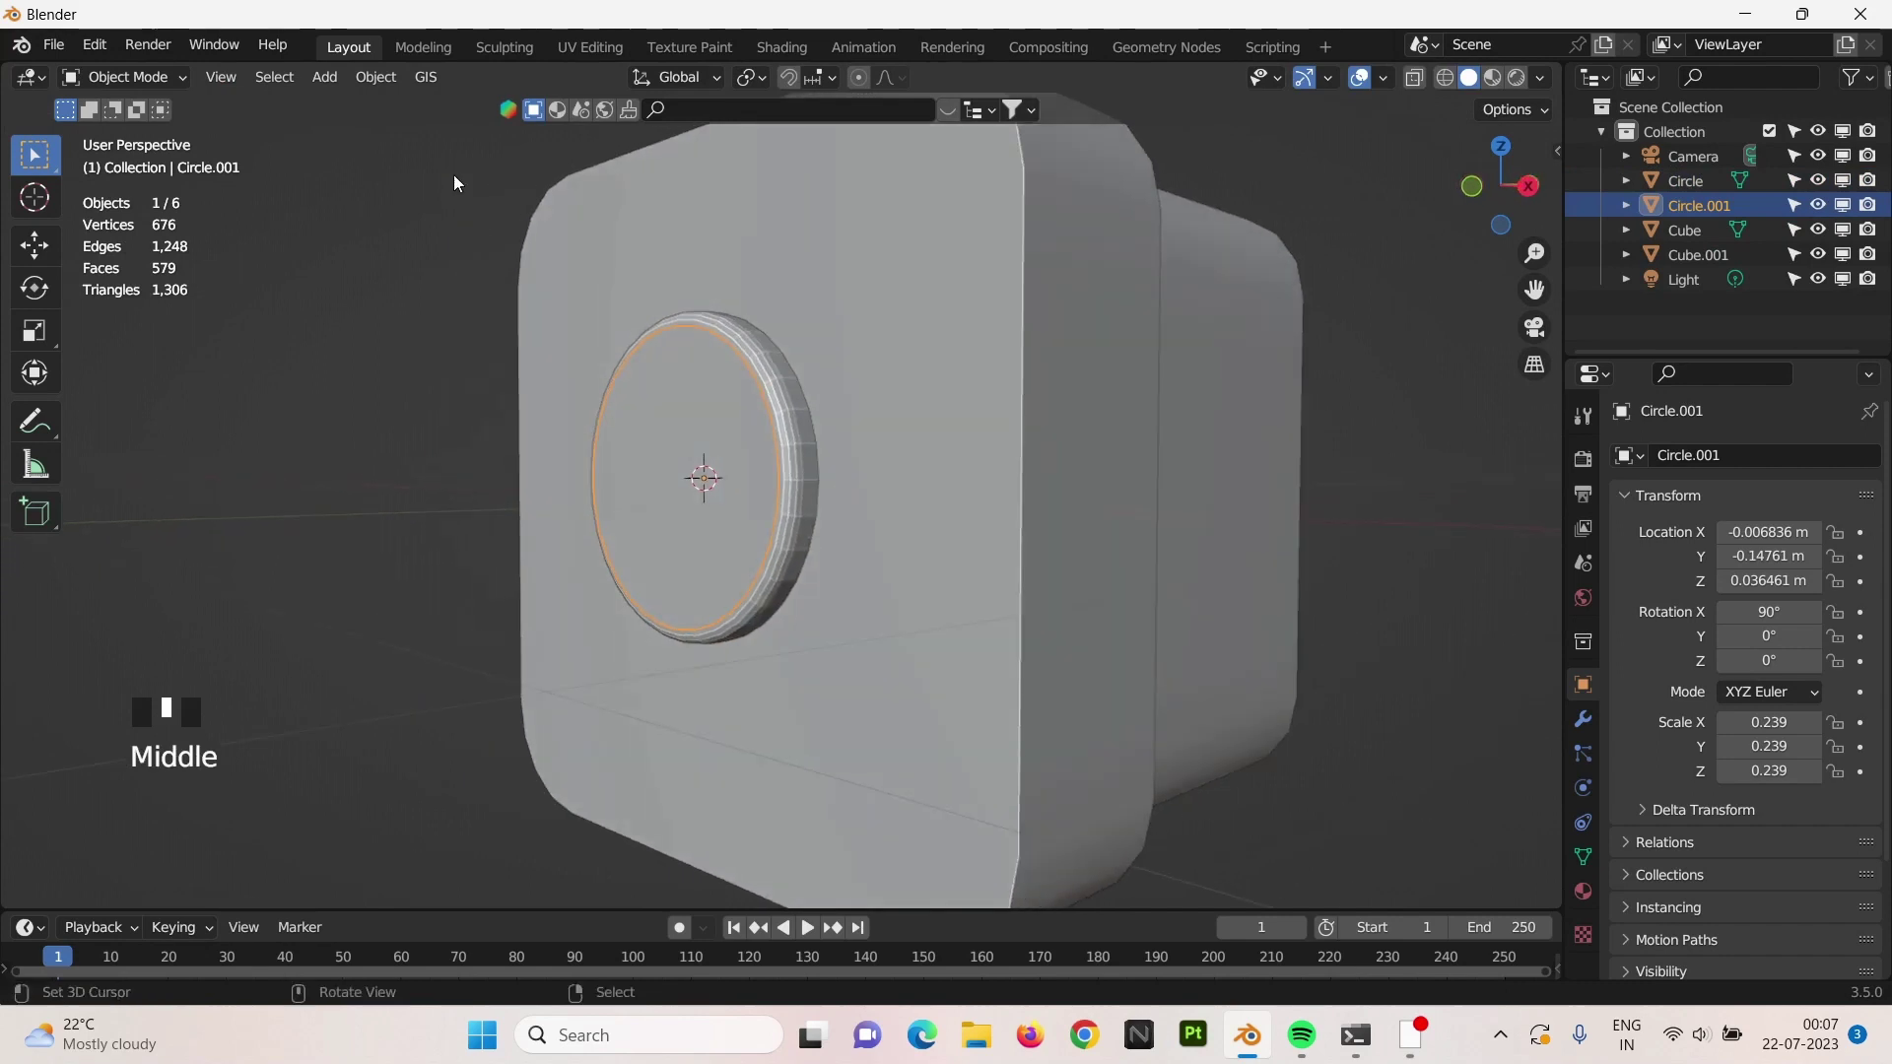
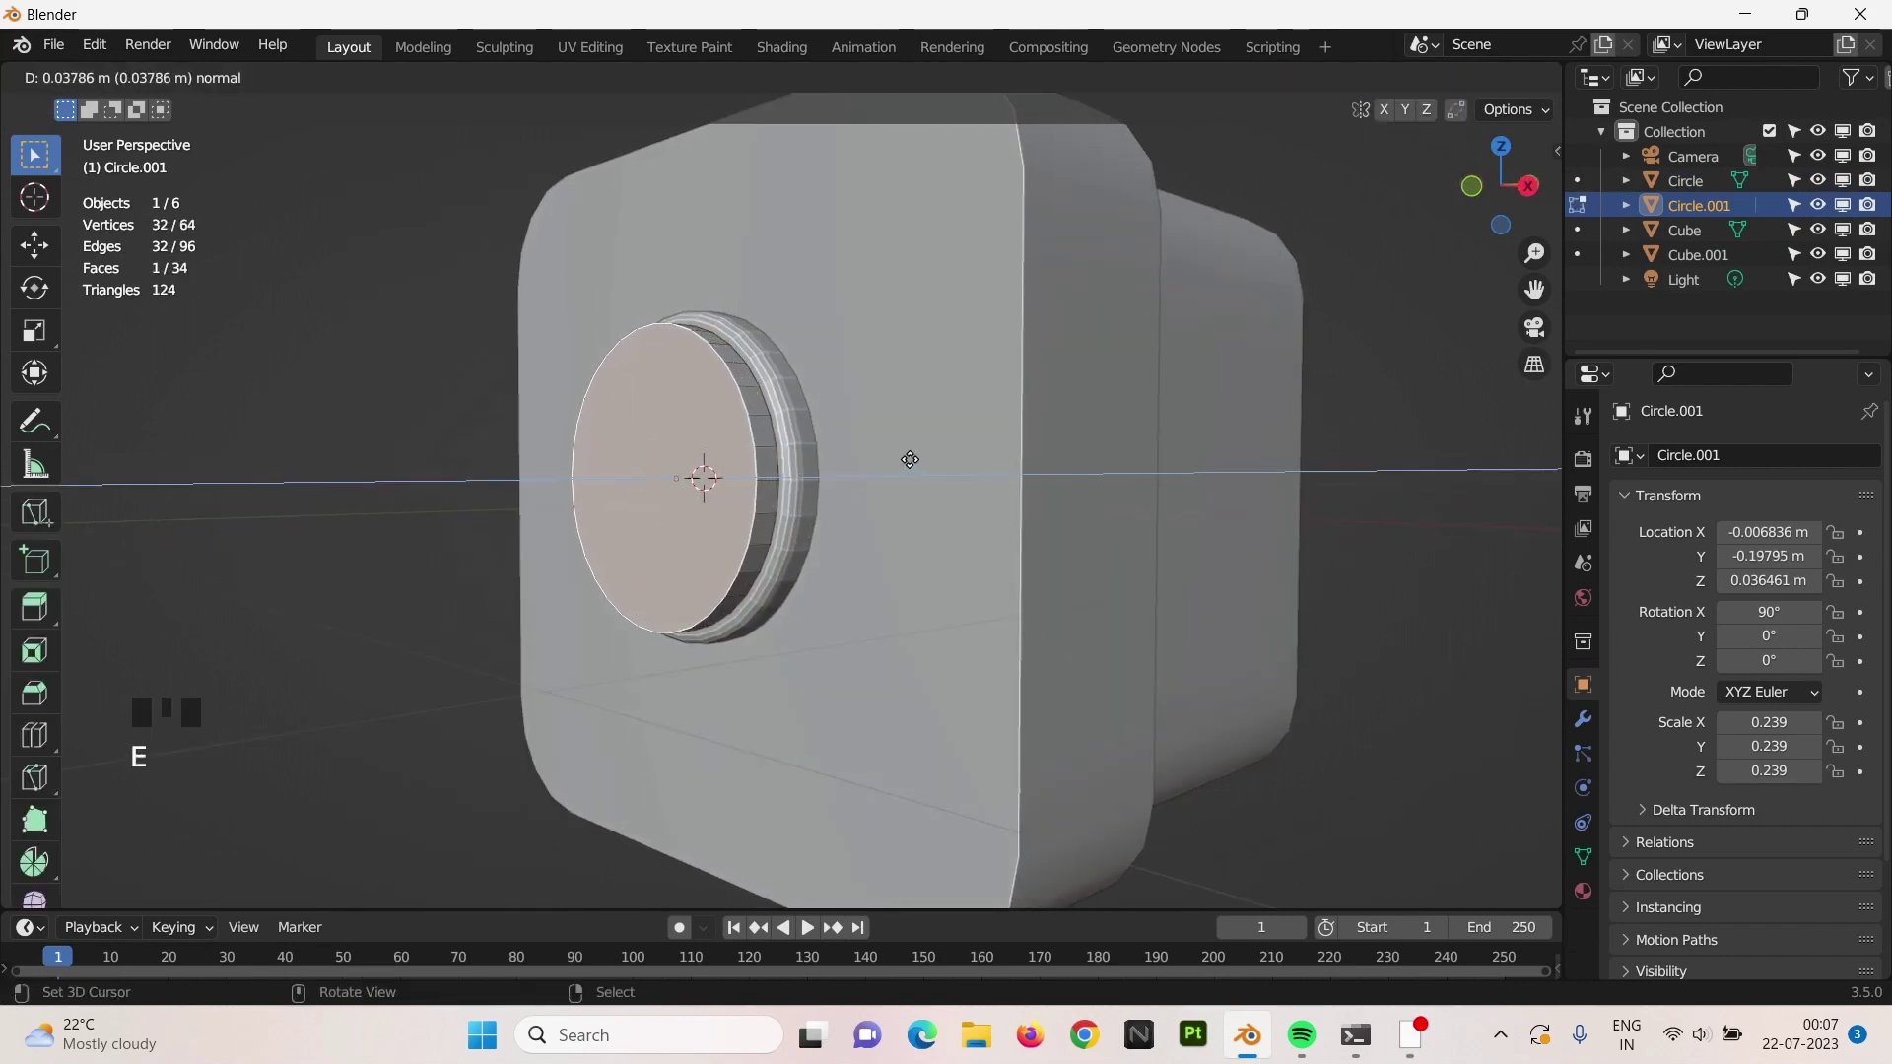
{"action": "key", "text": "Tab"}
{"action": "key", "text": "s"}
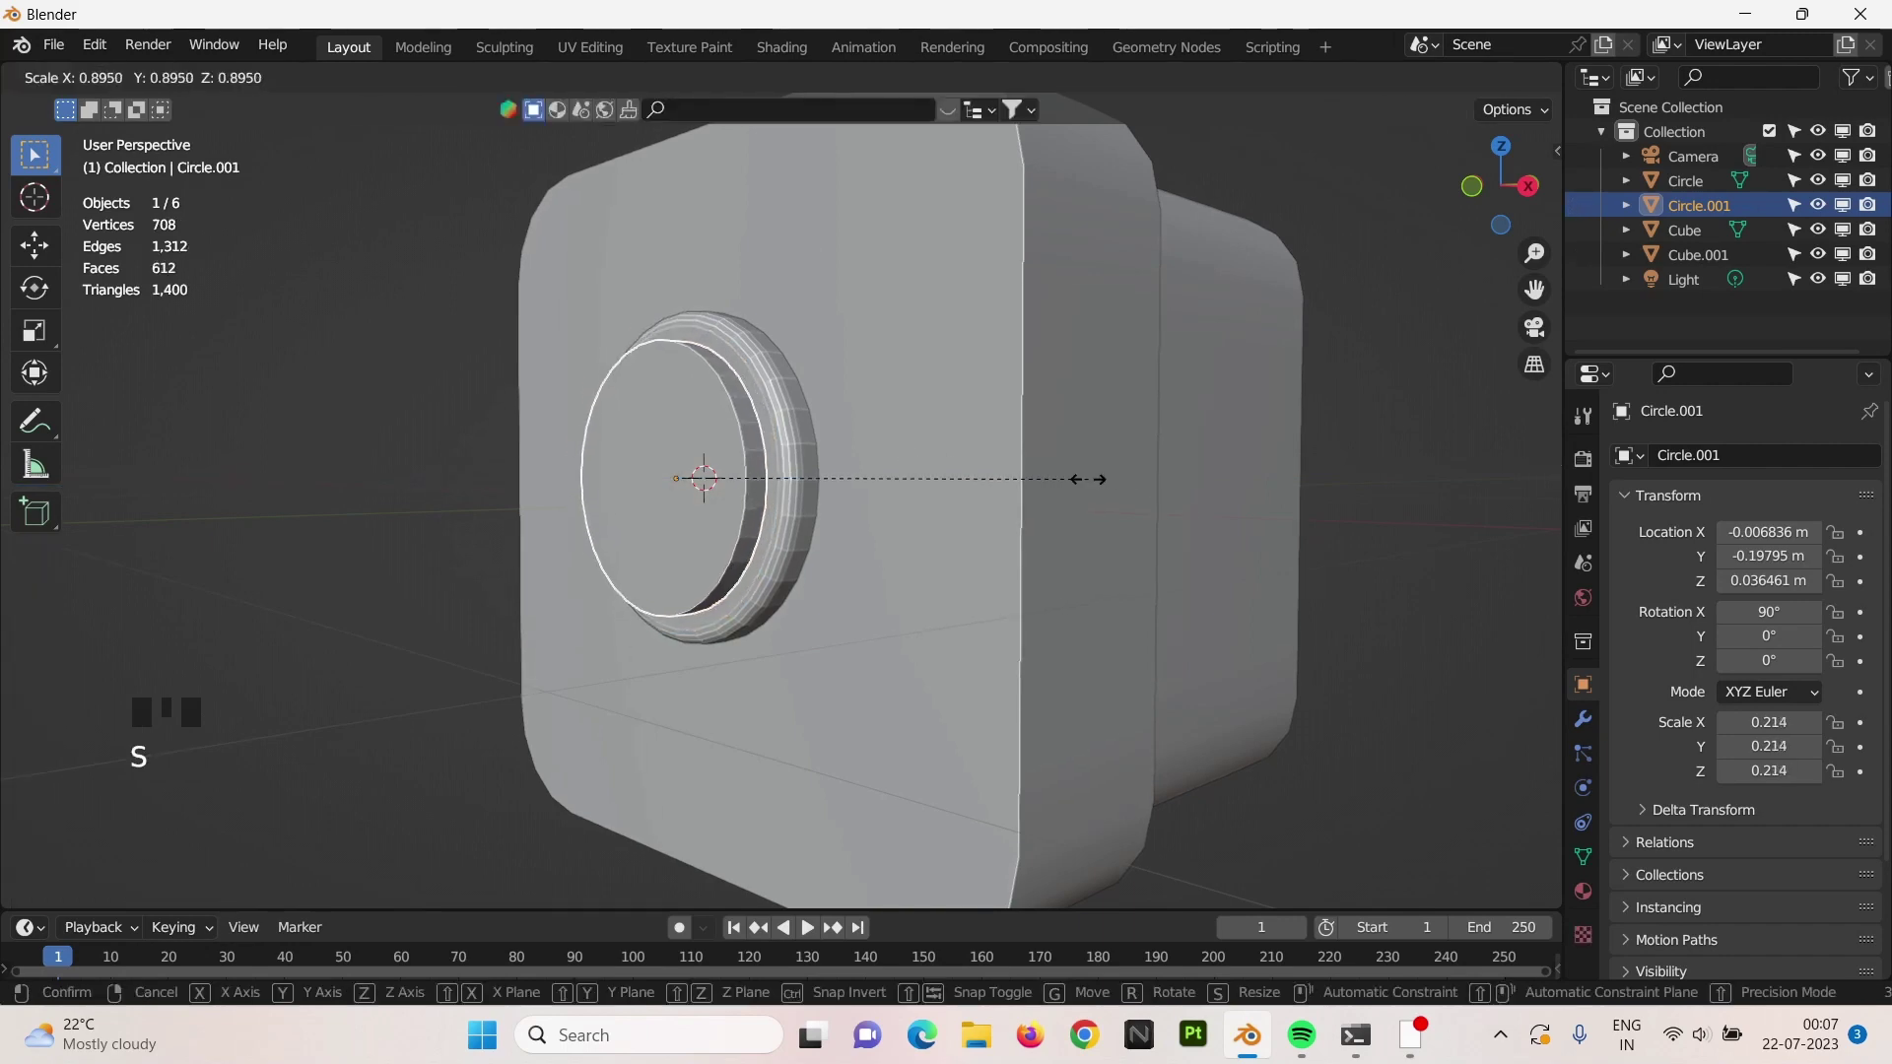
{"action": "left_click_drag", "start_coordinate": [389, 87], "coordinate": [1053, 416]}
{"action": "key", "text": "s"}
{"action": "key", "text": "KP_3"}
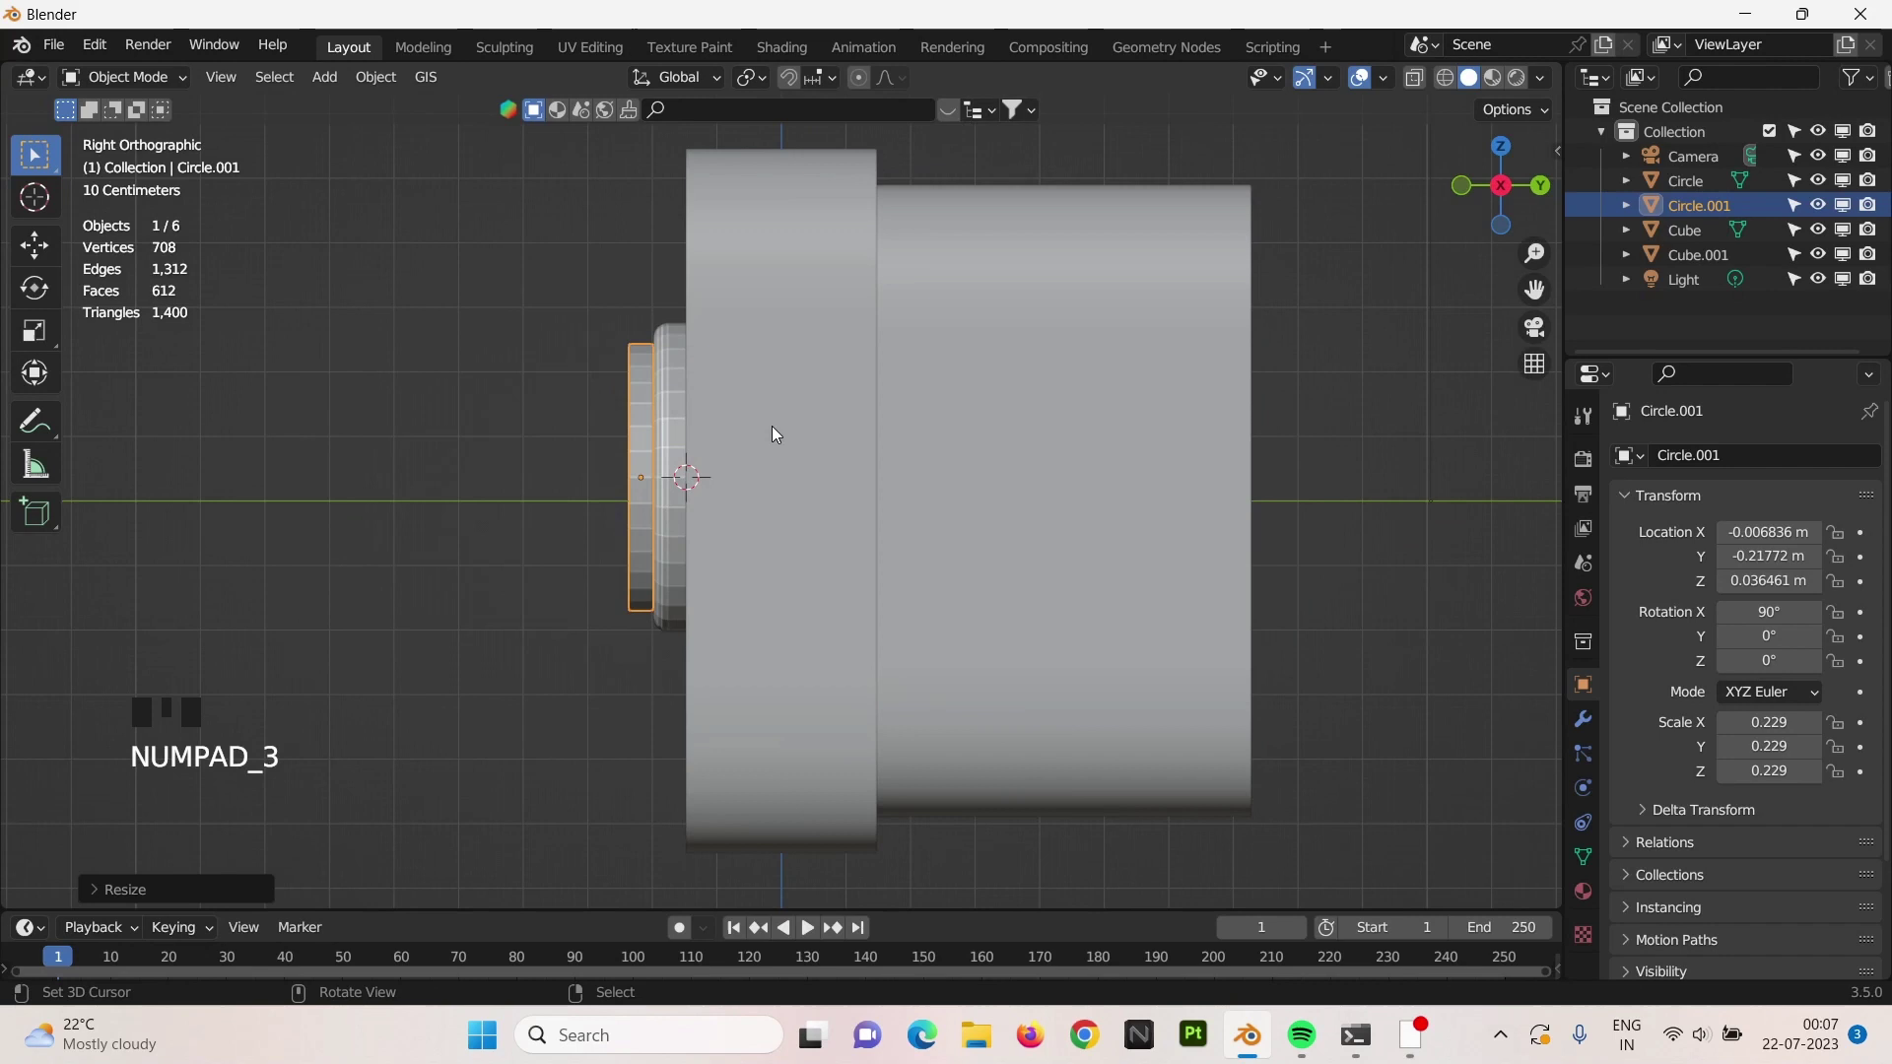
{"action": "key", "text": "s"}
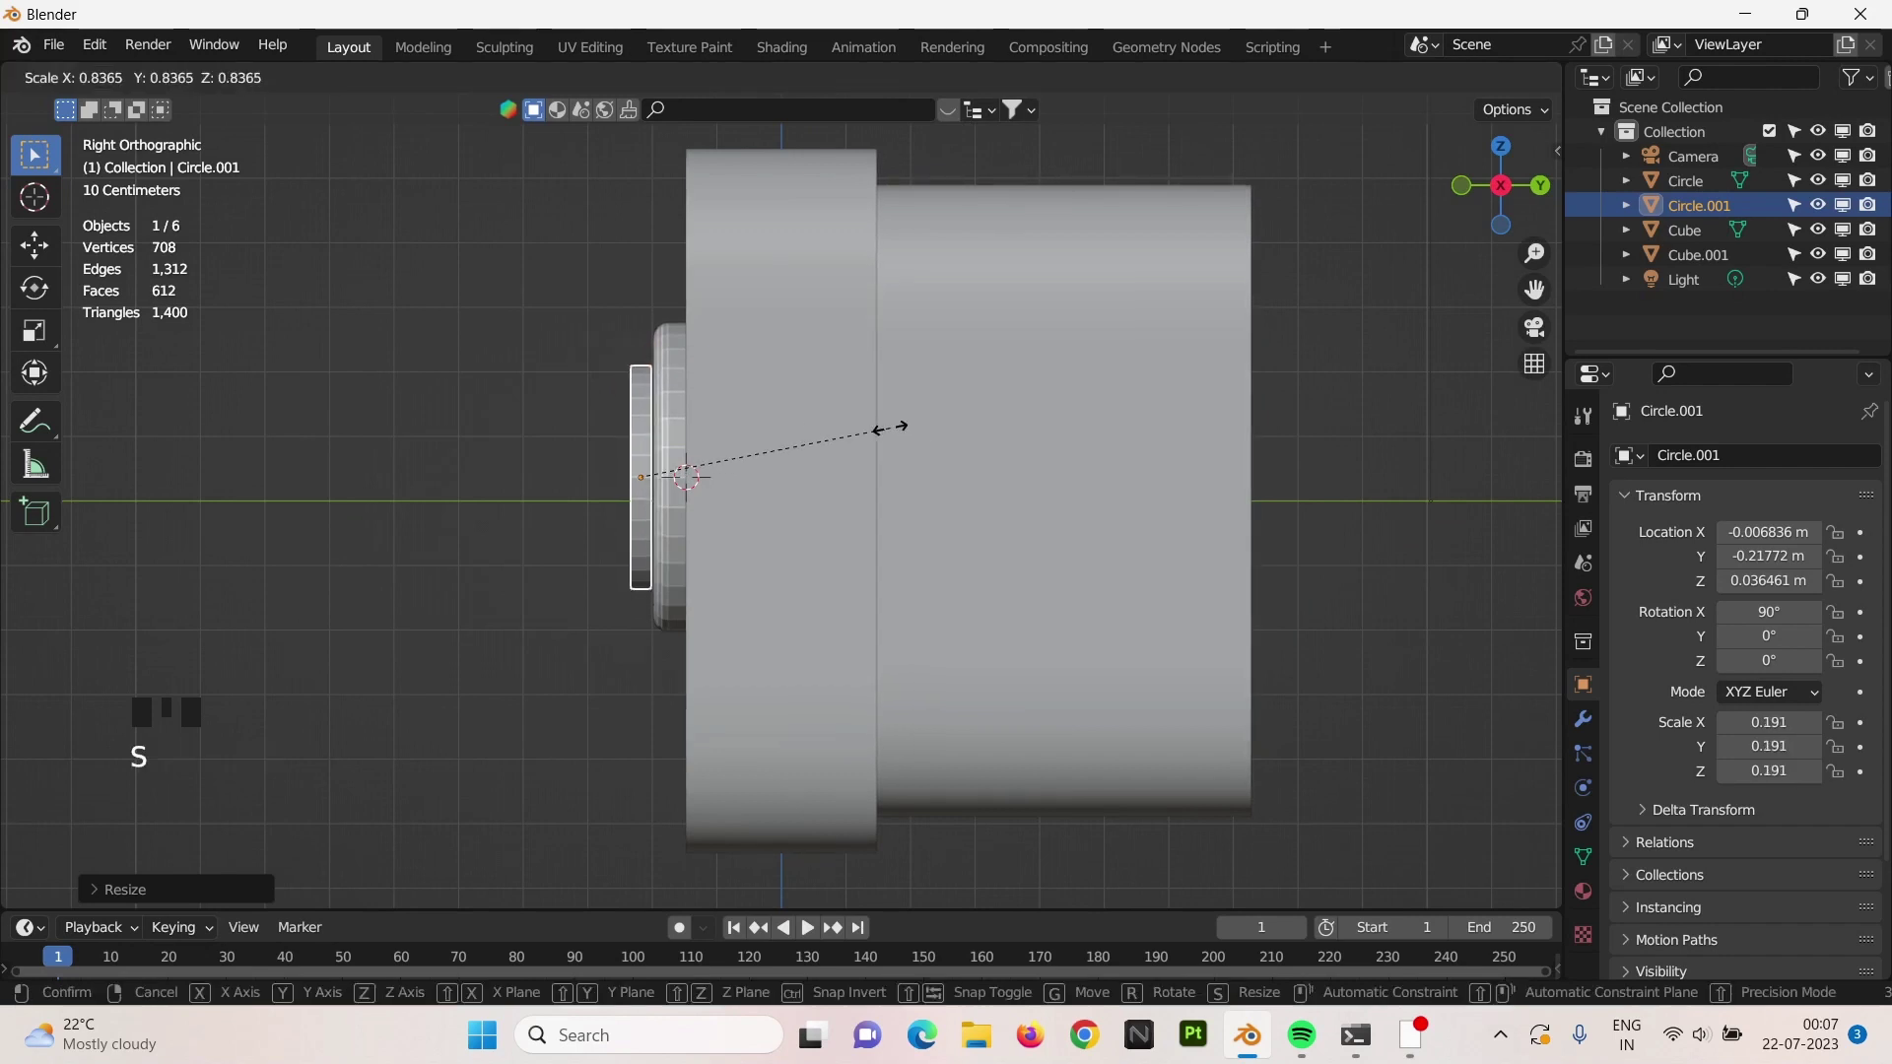
{"action": "key", "text": "g"}
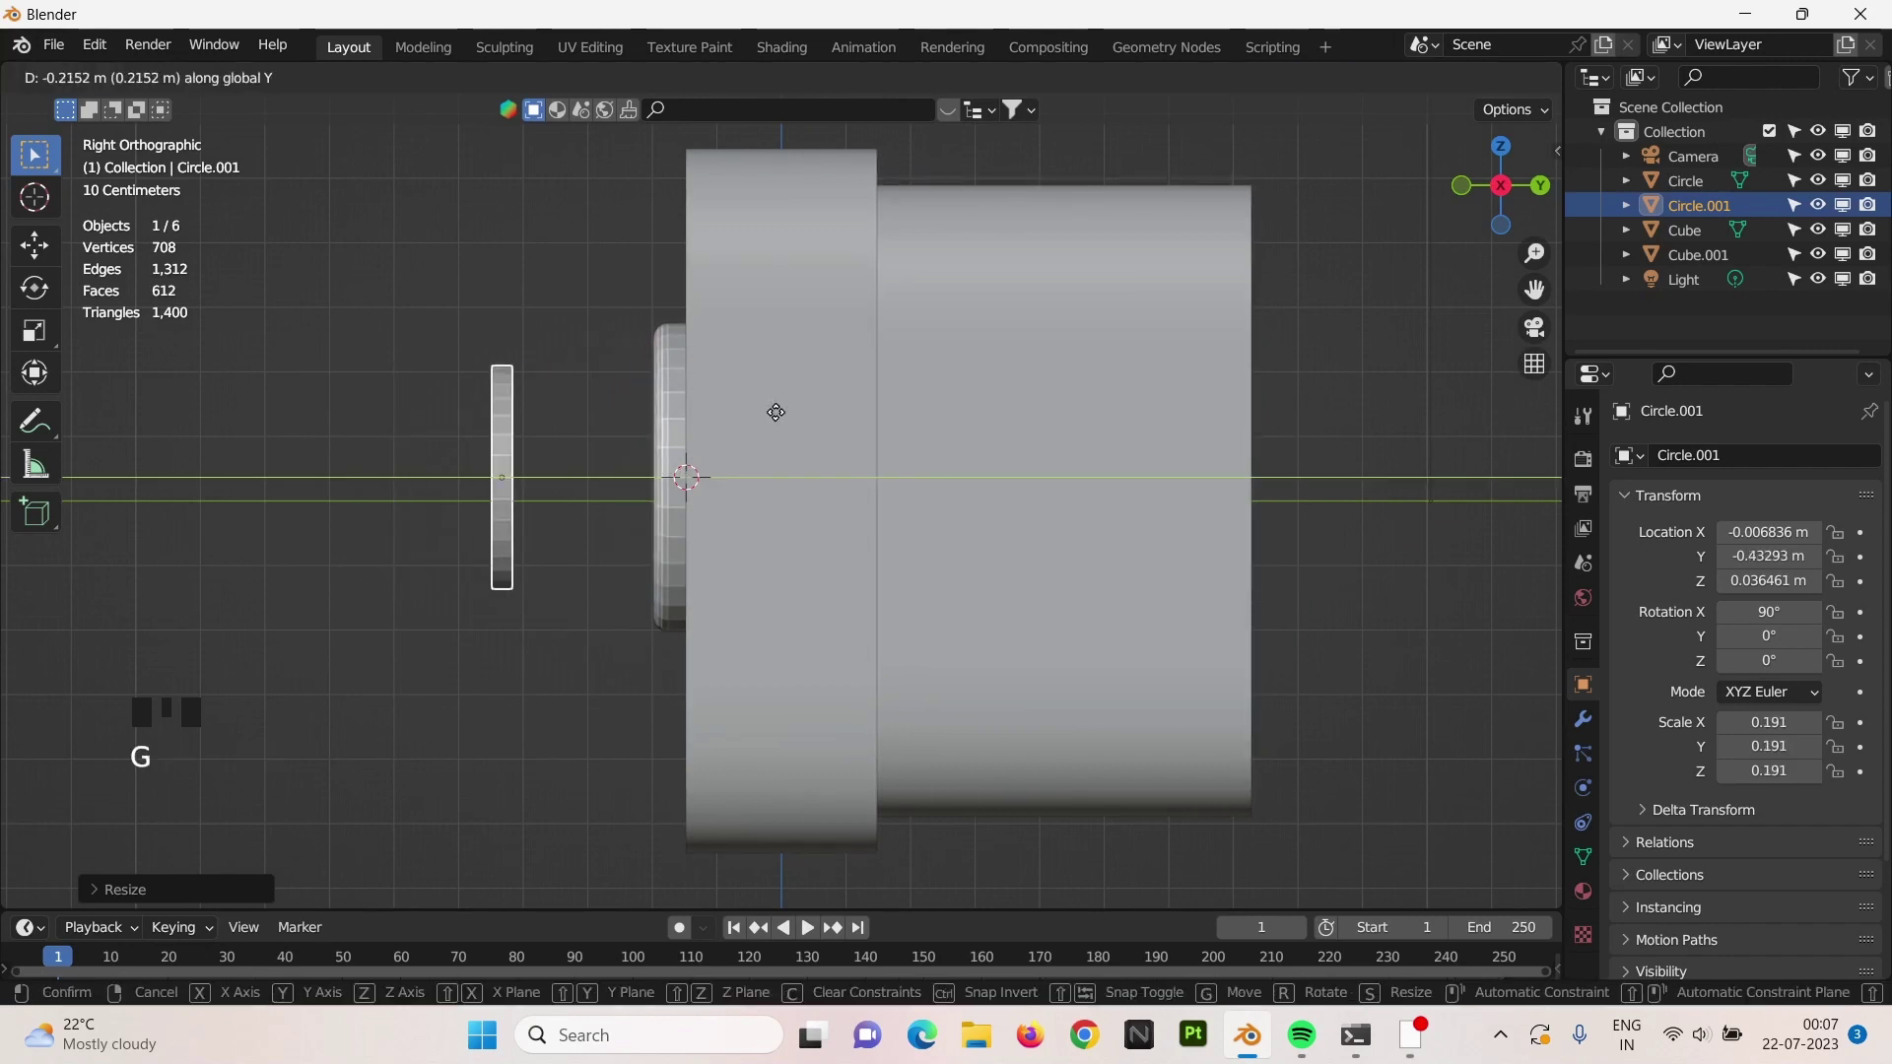
{"action": "scroll", "scroll_direction": "down", "scroll_amount": 3}
Duplicate the disc as Circle.002, move it further forward and thicken it along its depth.
{"action": "key", "text": "shift+d"}
{"action": "key", "text": "g"}
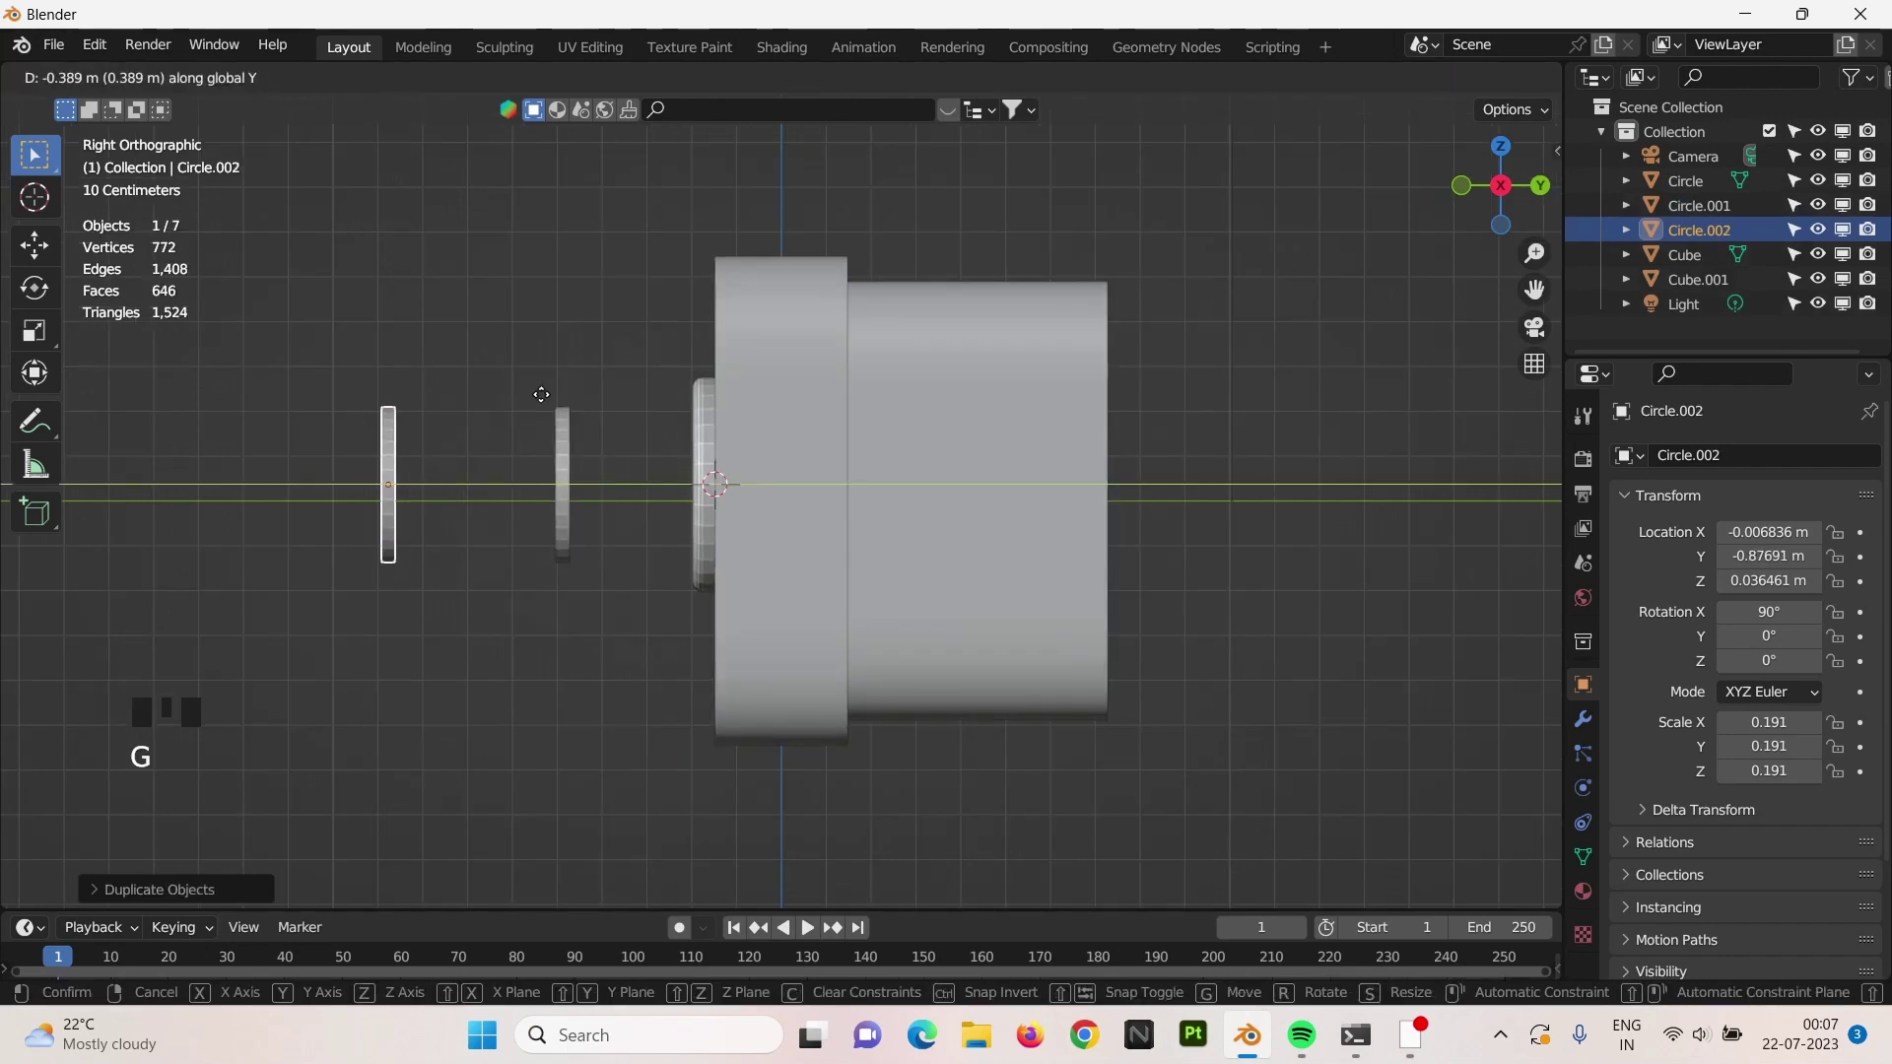
{"action": "key", "text": "s"}
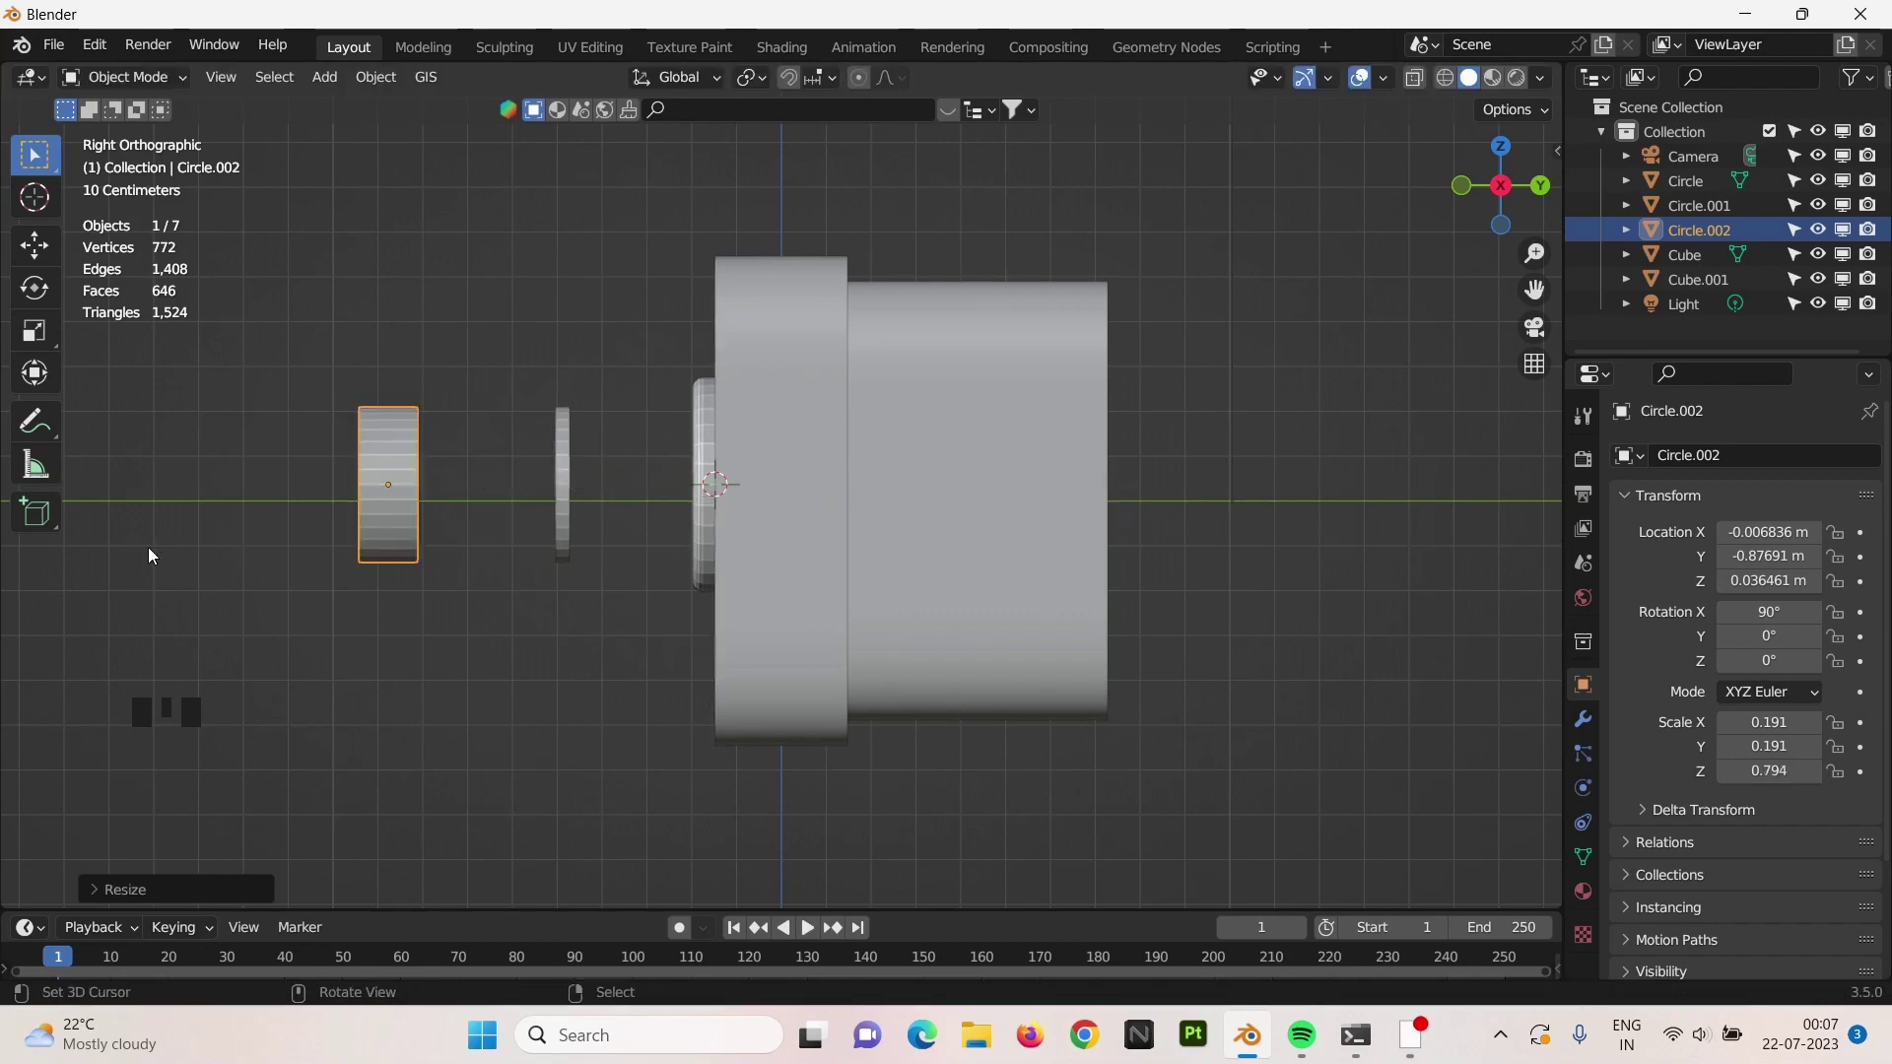
{"action": "key", "text": "KP_1"}
{"action": "scroll", "scroll_direction": "up", "scroll_amount": 3}
{"action": "left_click", "coordinate": [814, 413]}
{"action": "key", "text": "shift+a"}
Add a cylinder and scale it down into a slender rod.
{"action": "key", "text": "s"}
{"action": "key", "text": "x"}
{"action": "key", "text": "shift+a"}
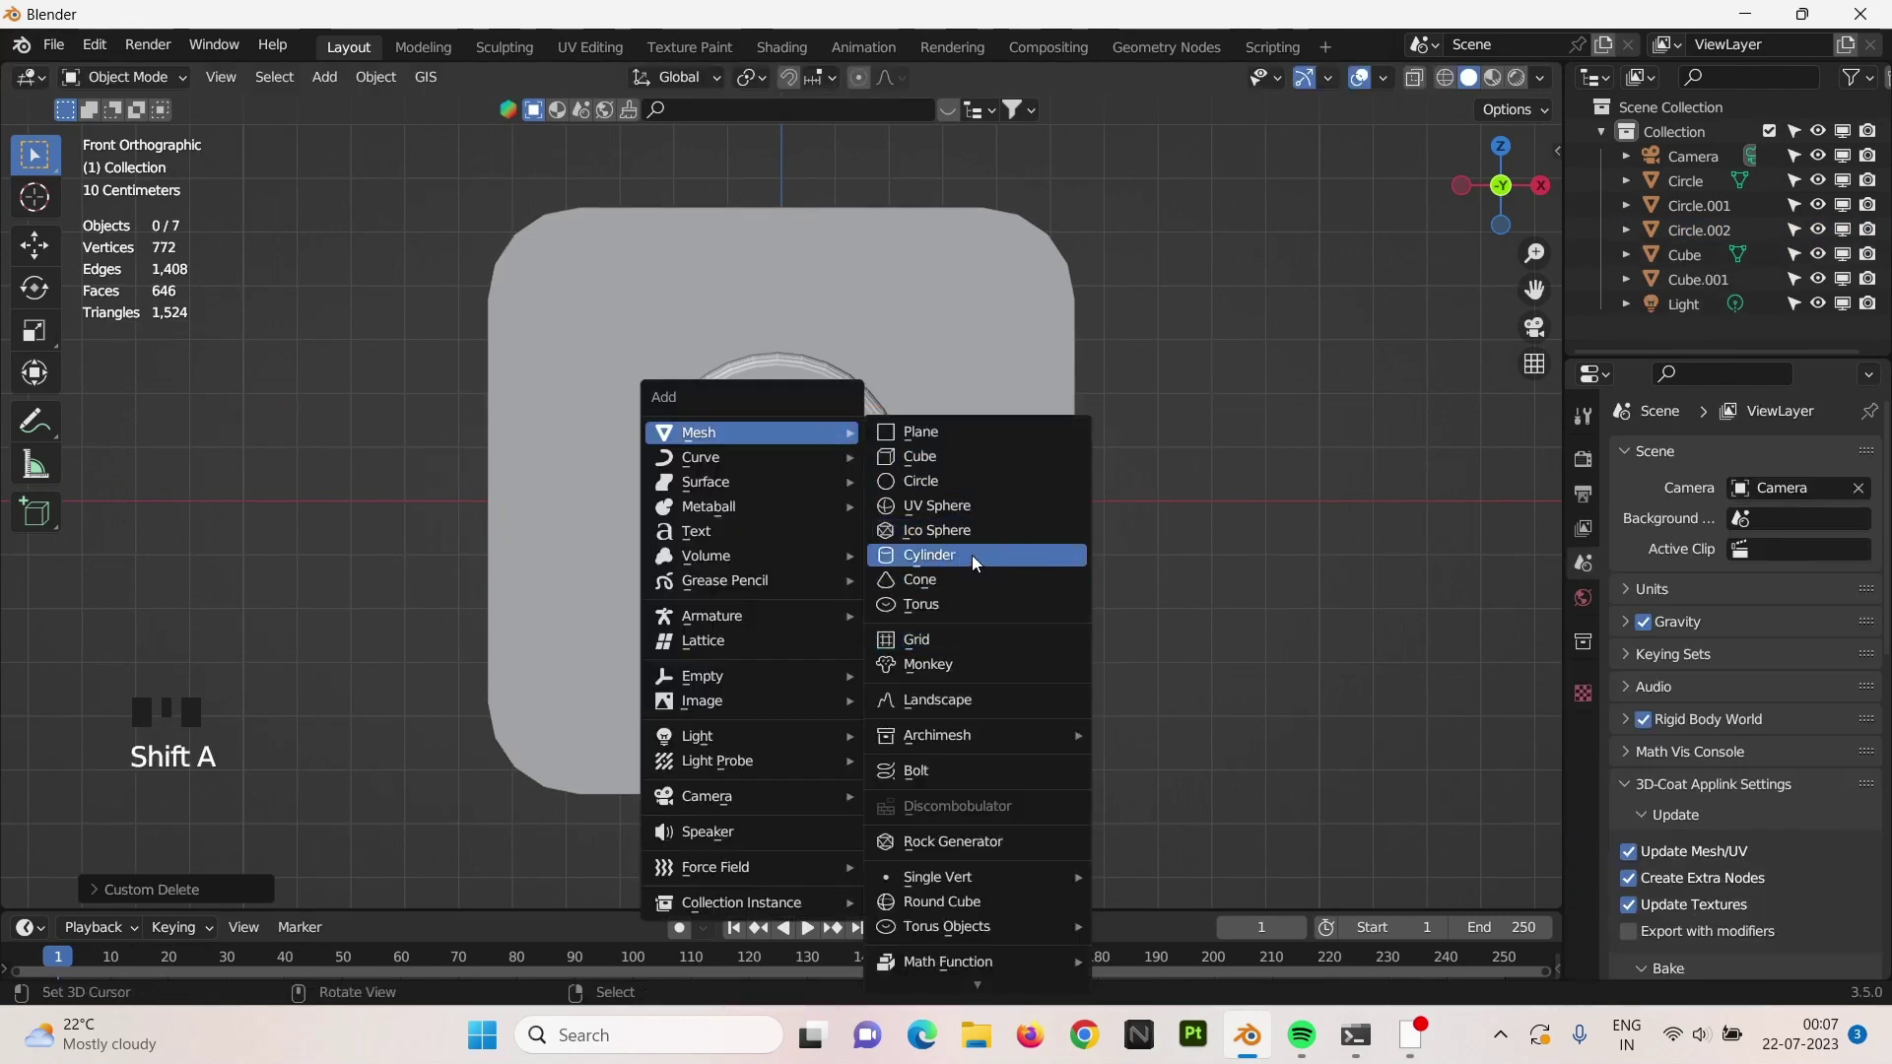
{"action": "key", "text": "s"}
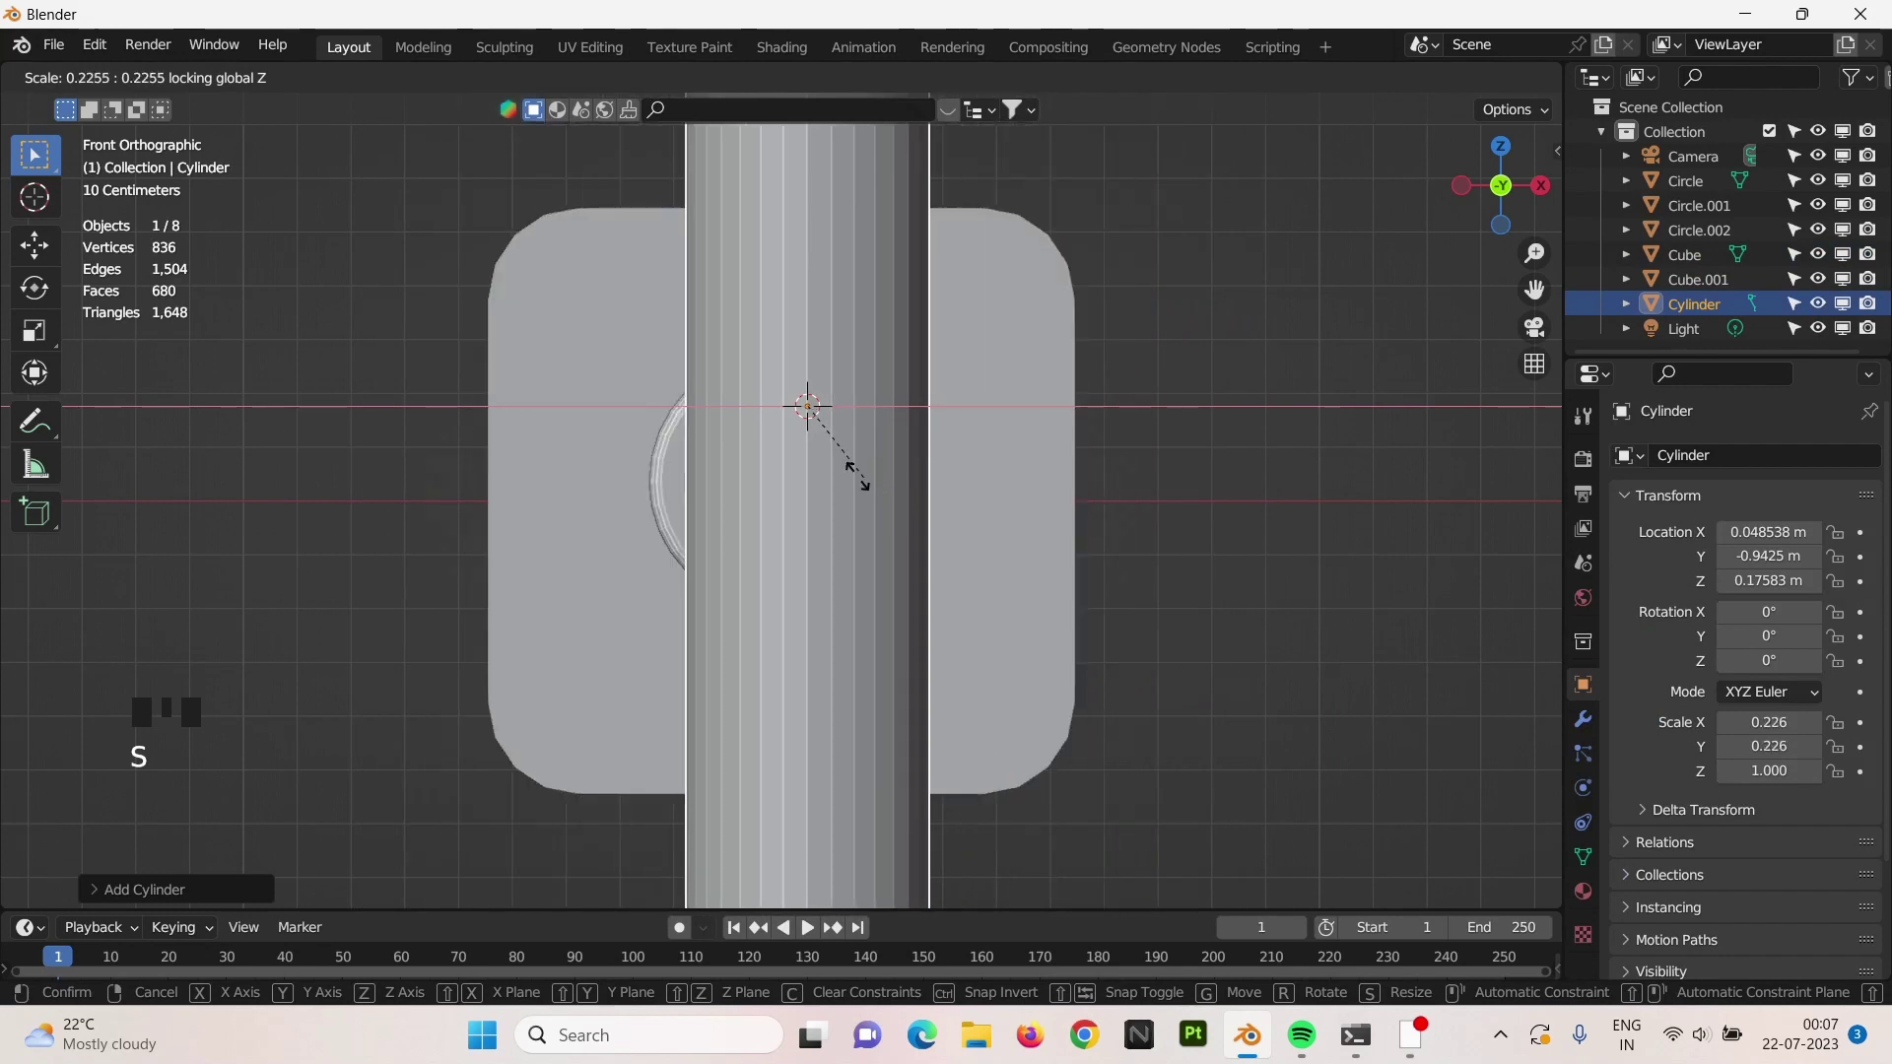
{"action": "key", "text": "s"}
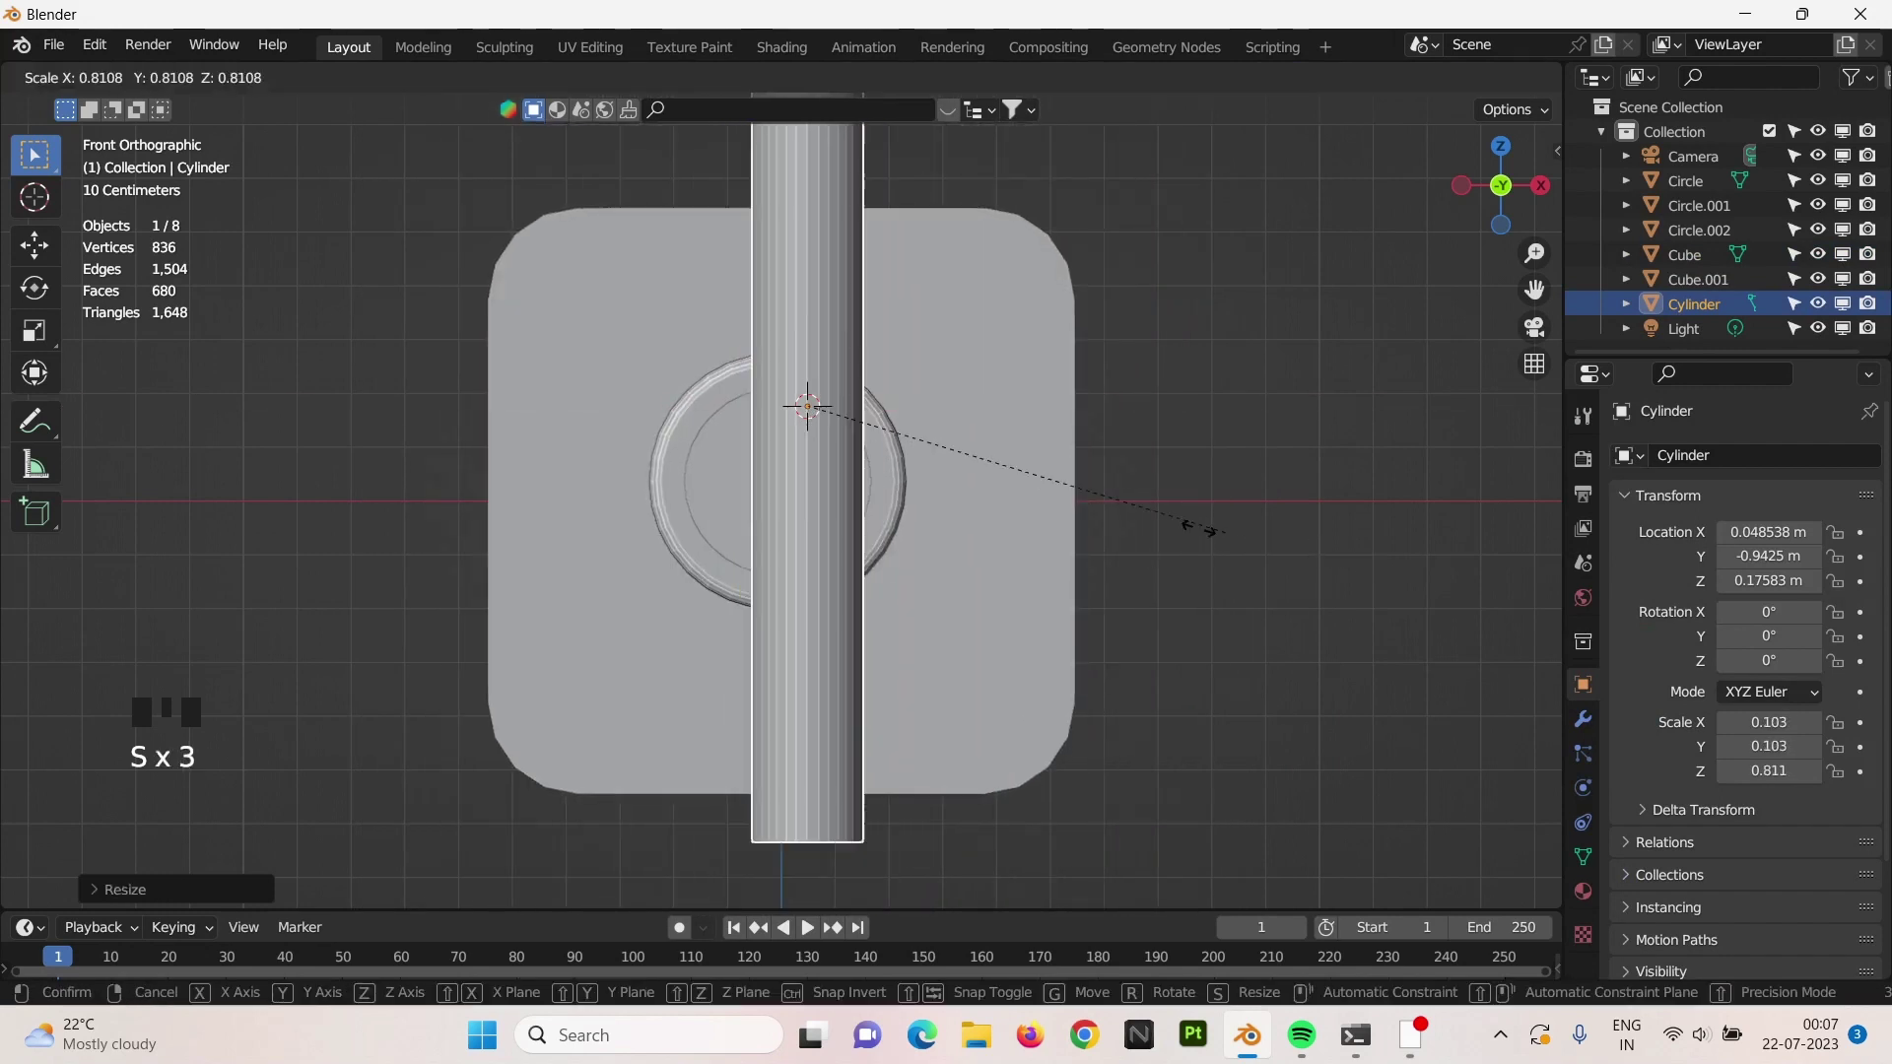
{"action": "key", "text": "s"}
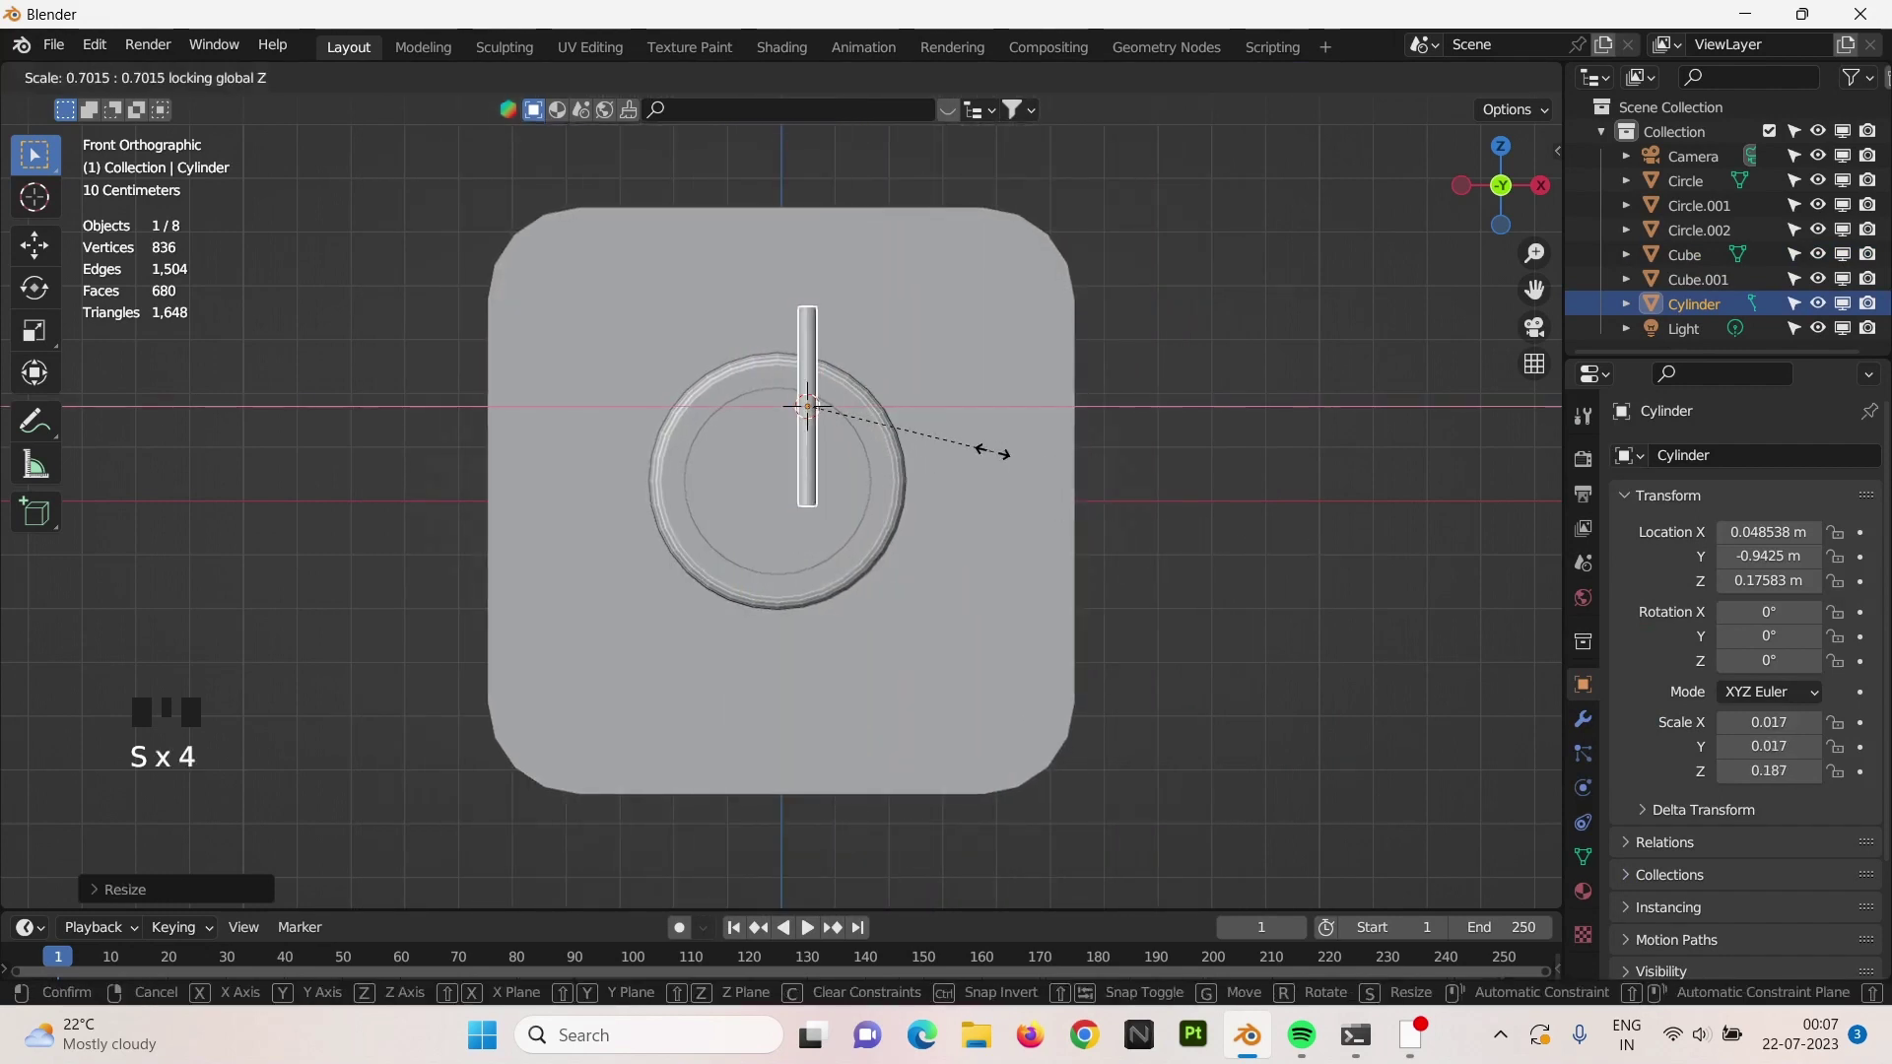
Rotate the rod to lie horizontally and move it up through both discs into the boss.
{"action": "key", "text": "r"}
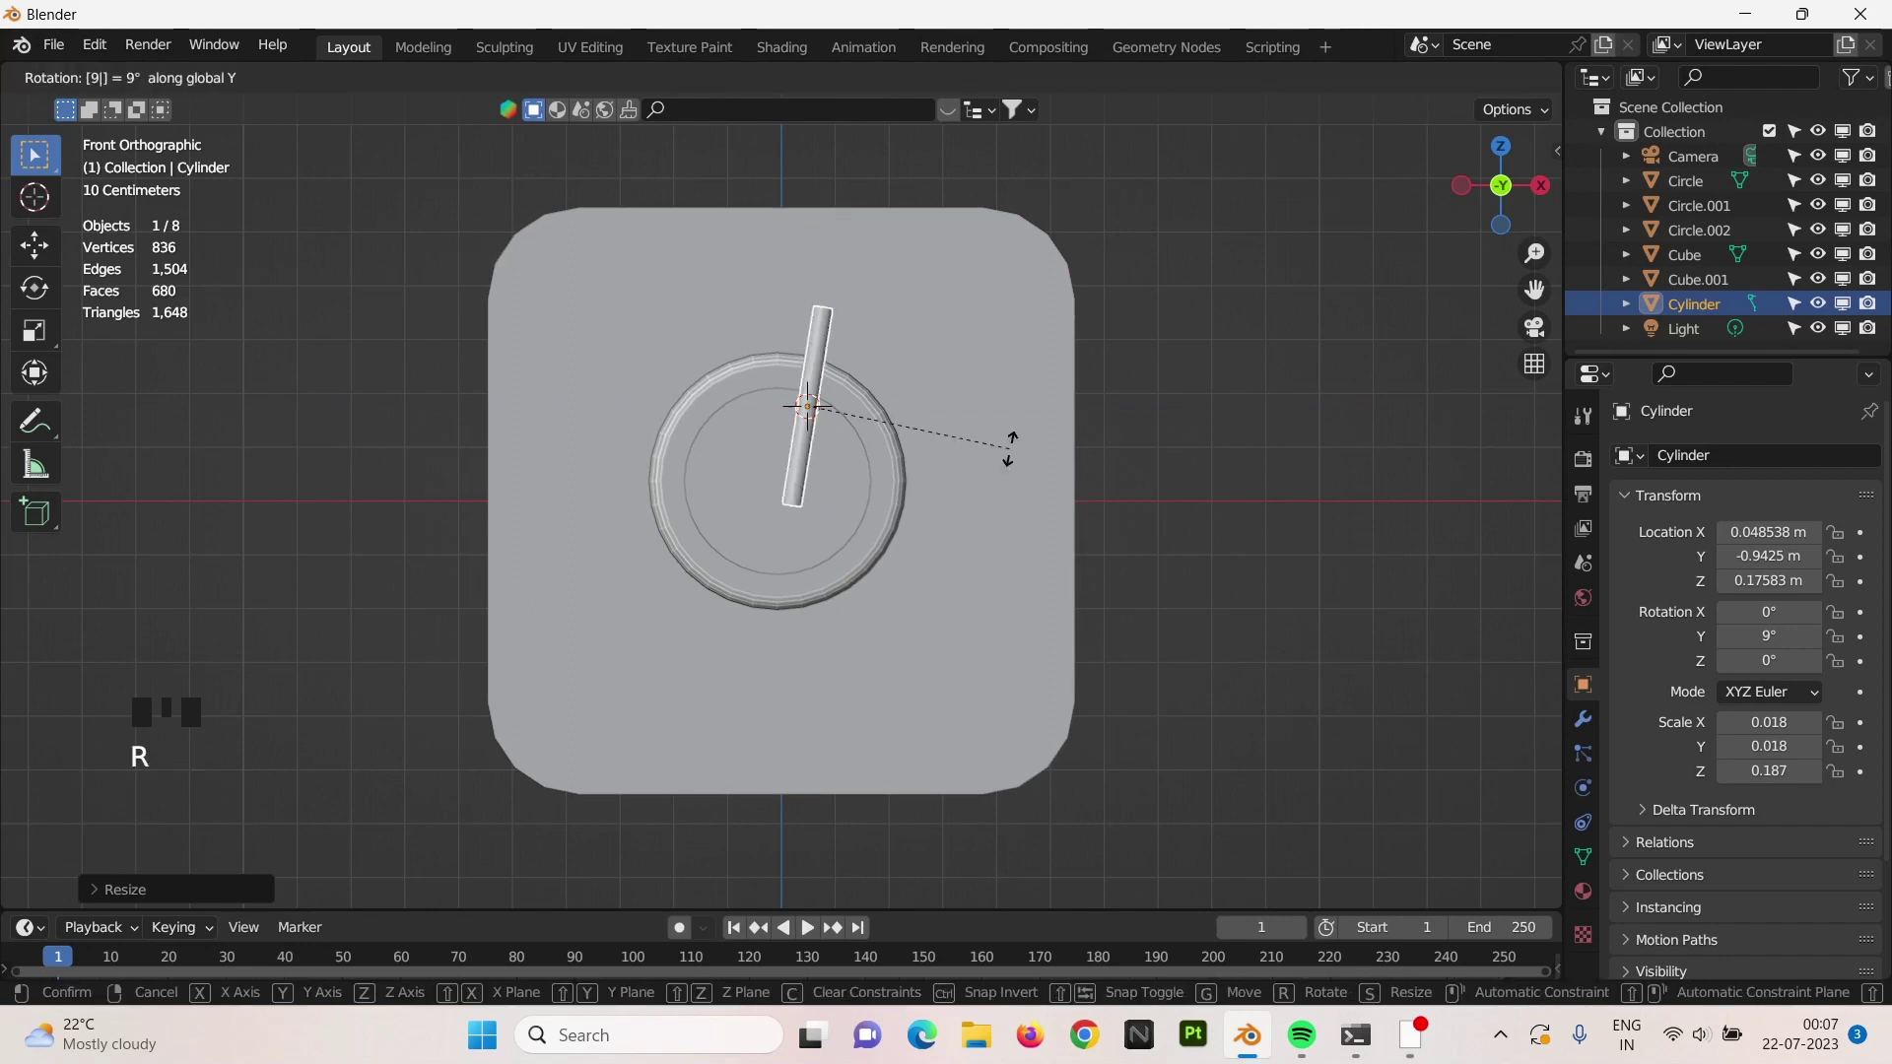
{"action": "scroll", "scroll_direction": "up", "scroll_amount": 3}
{"action": "key", "text": "KP_3"}
{"action": "scroll", "scroll_direction": "down", "scroll_amount": 3}
{"action": "left_click_drag", "start_coordinate": [526, 402], "coordinate": [704, 405]}
{"action": "key", "text": "g"}
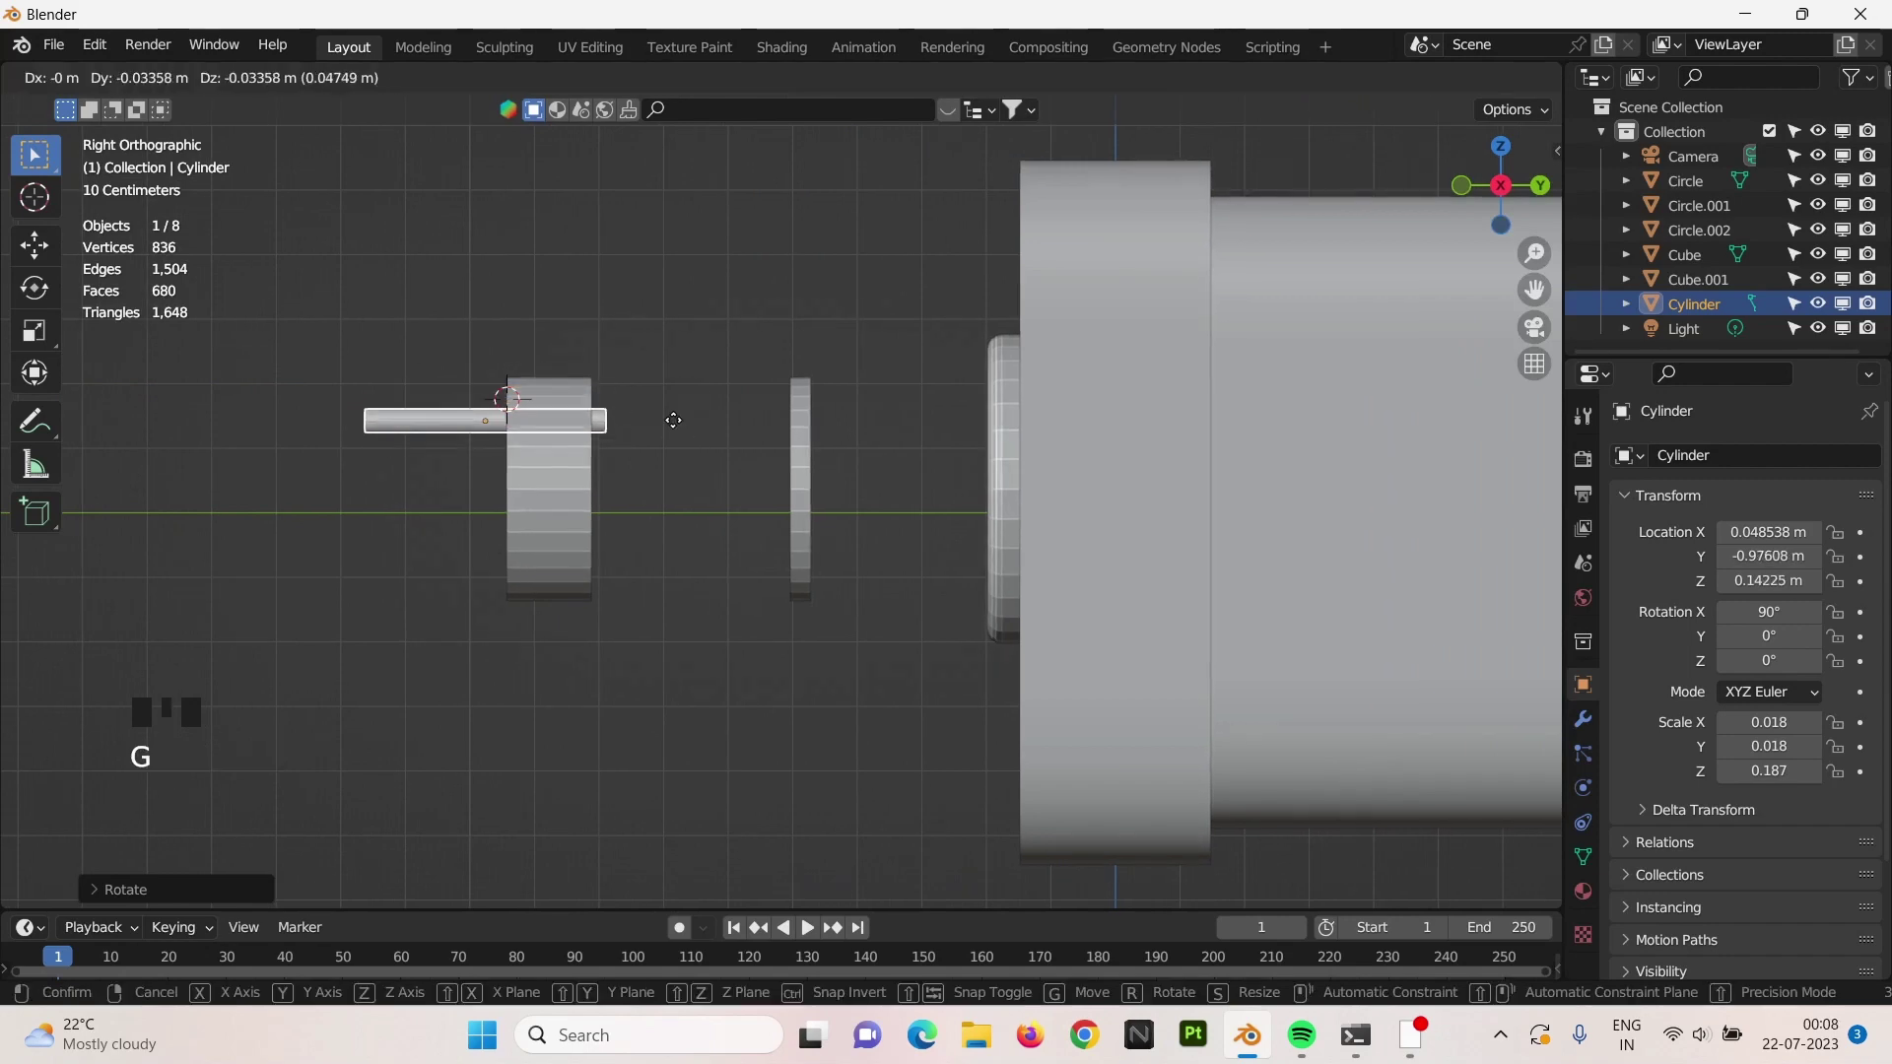
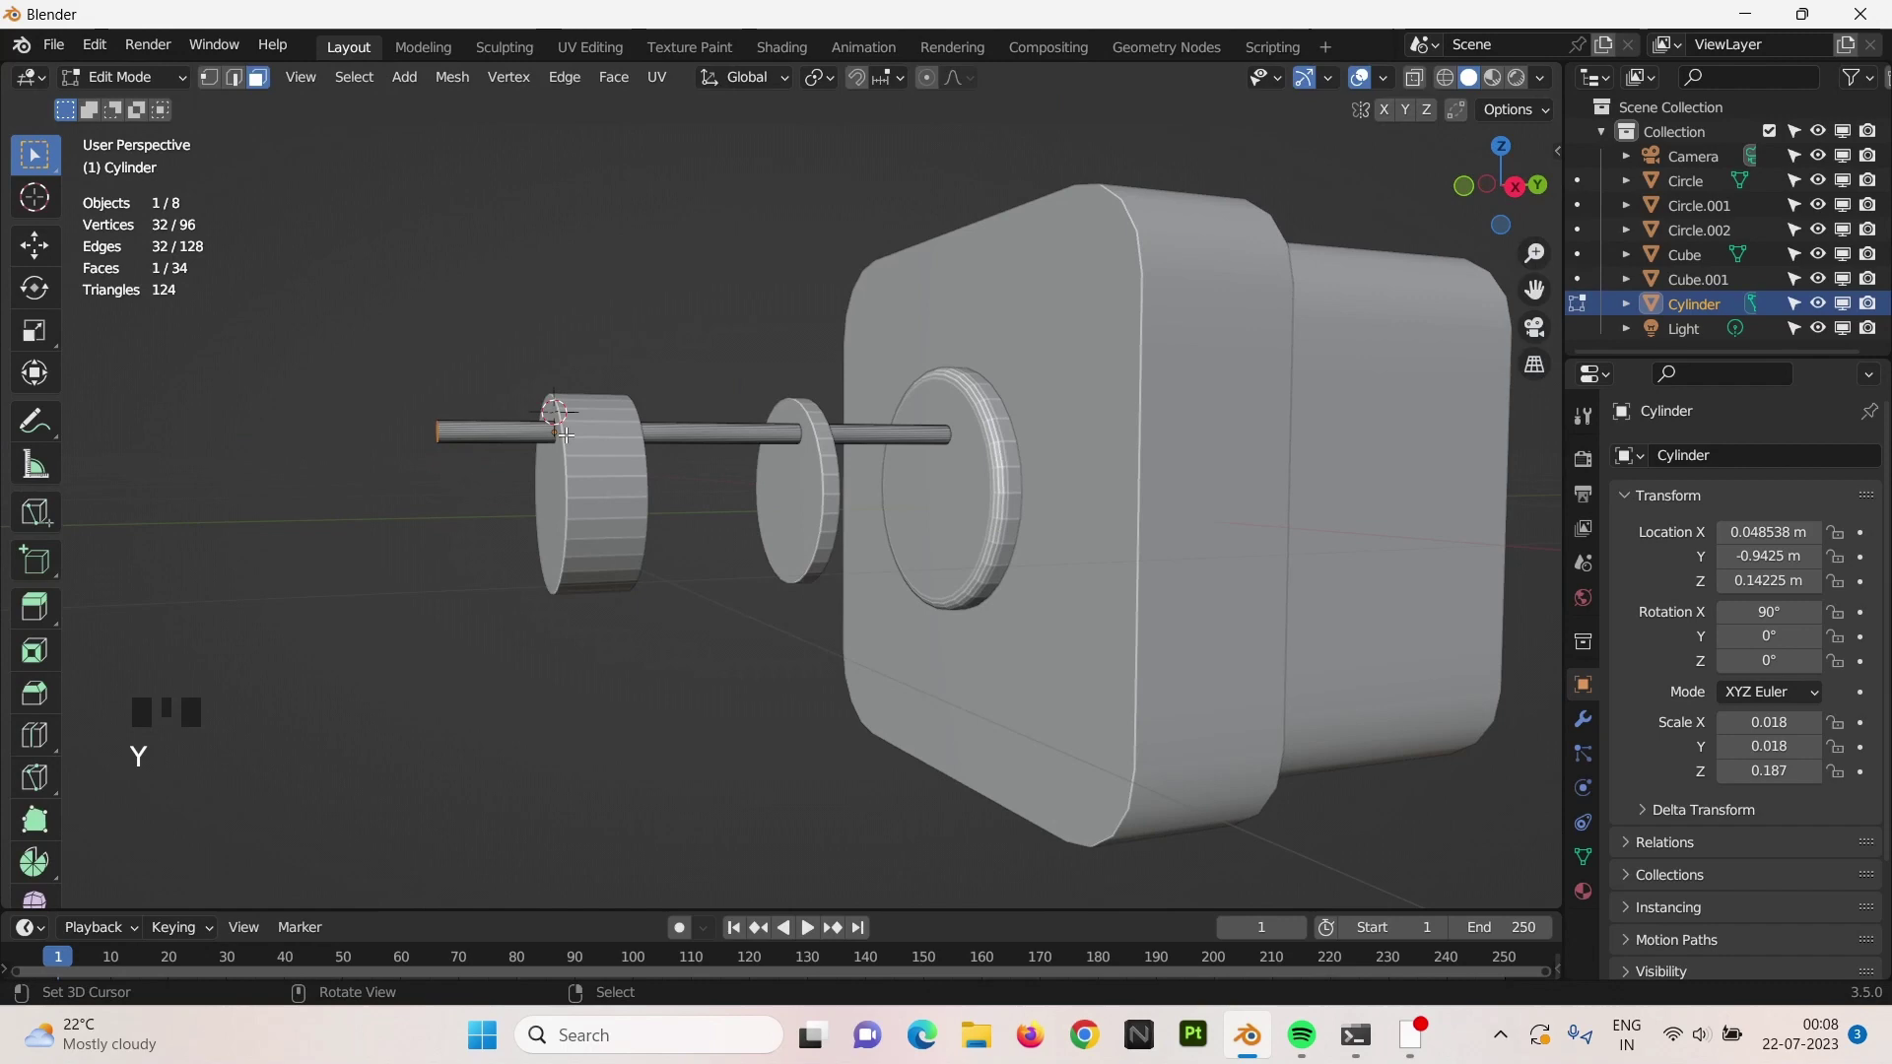
{"action": "key", "text": "g"}
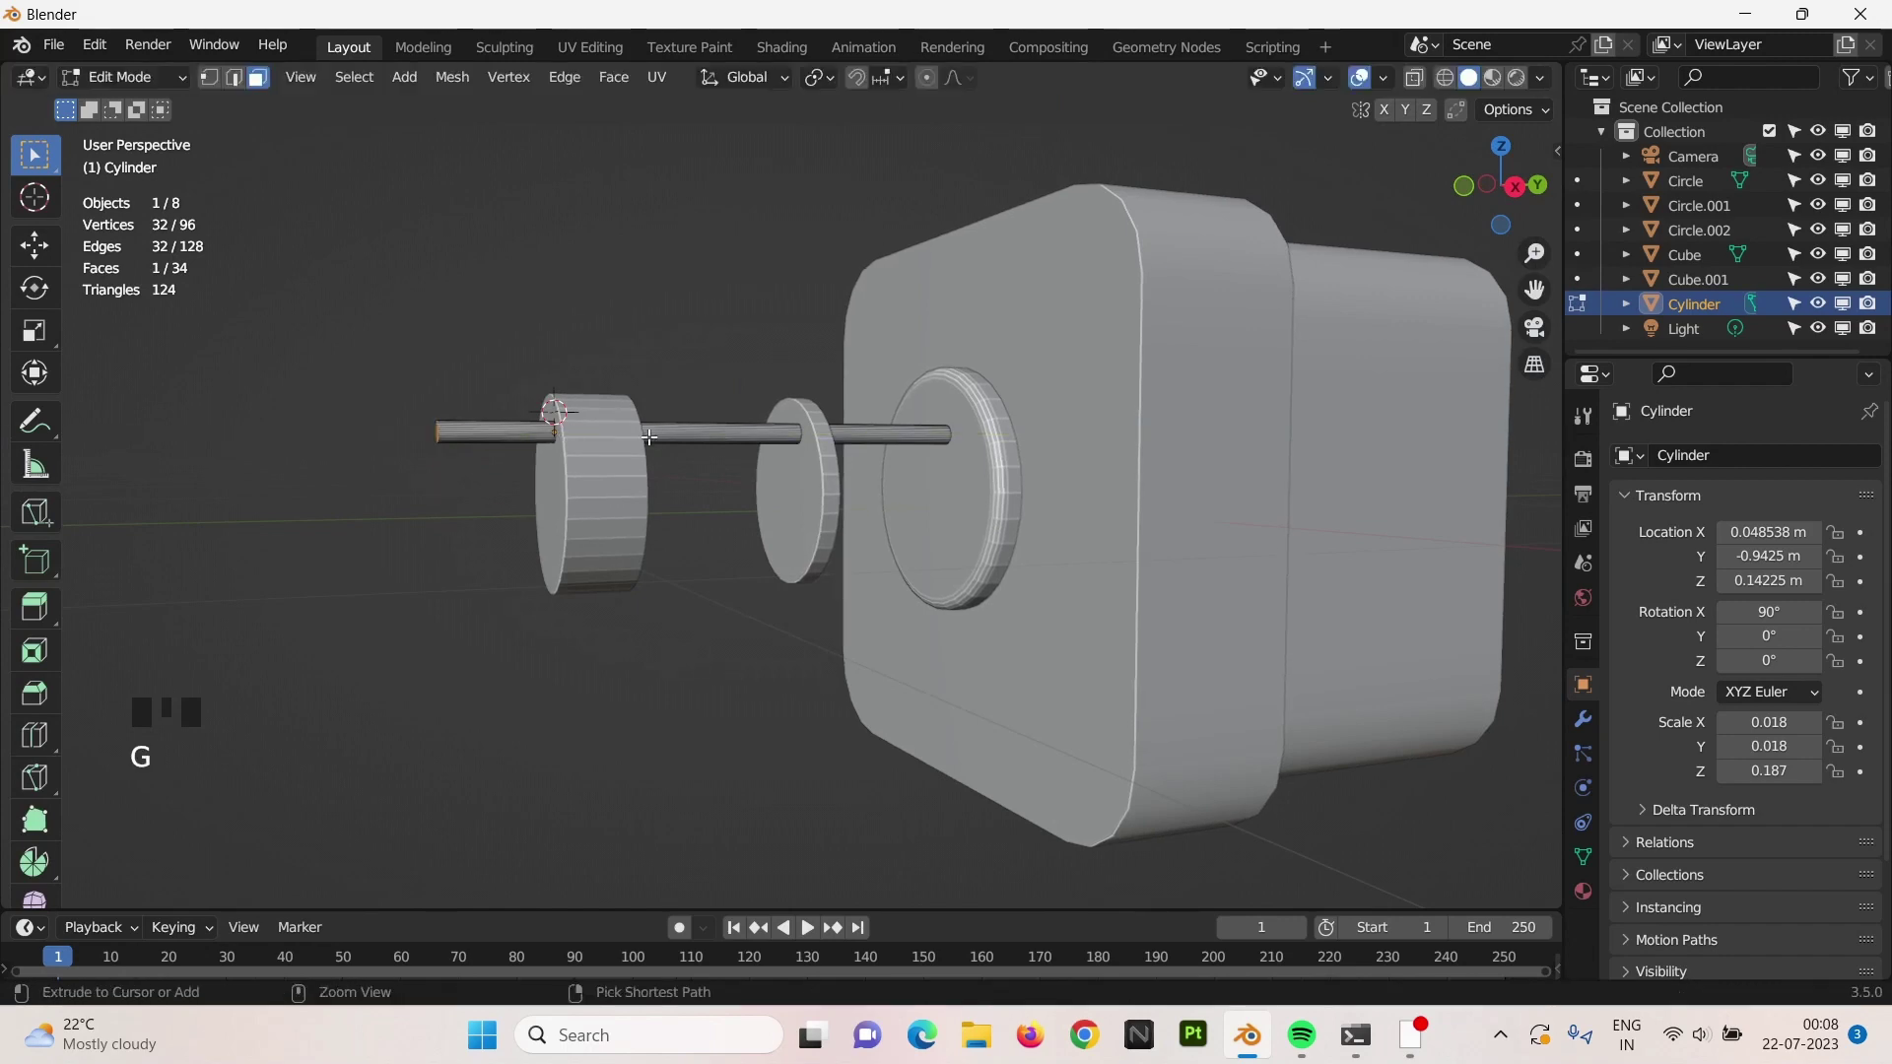
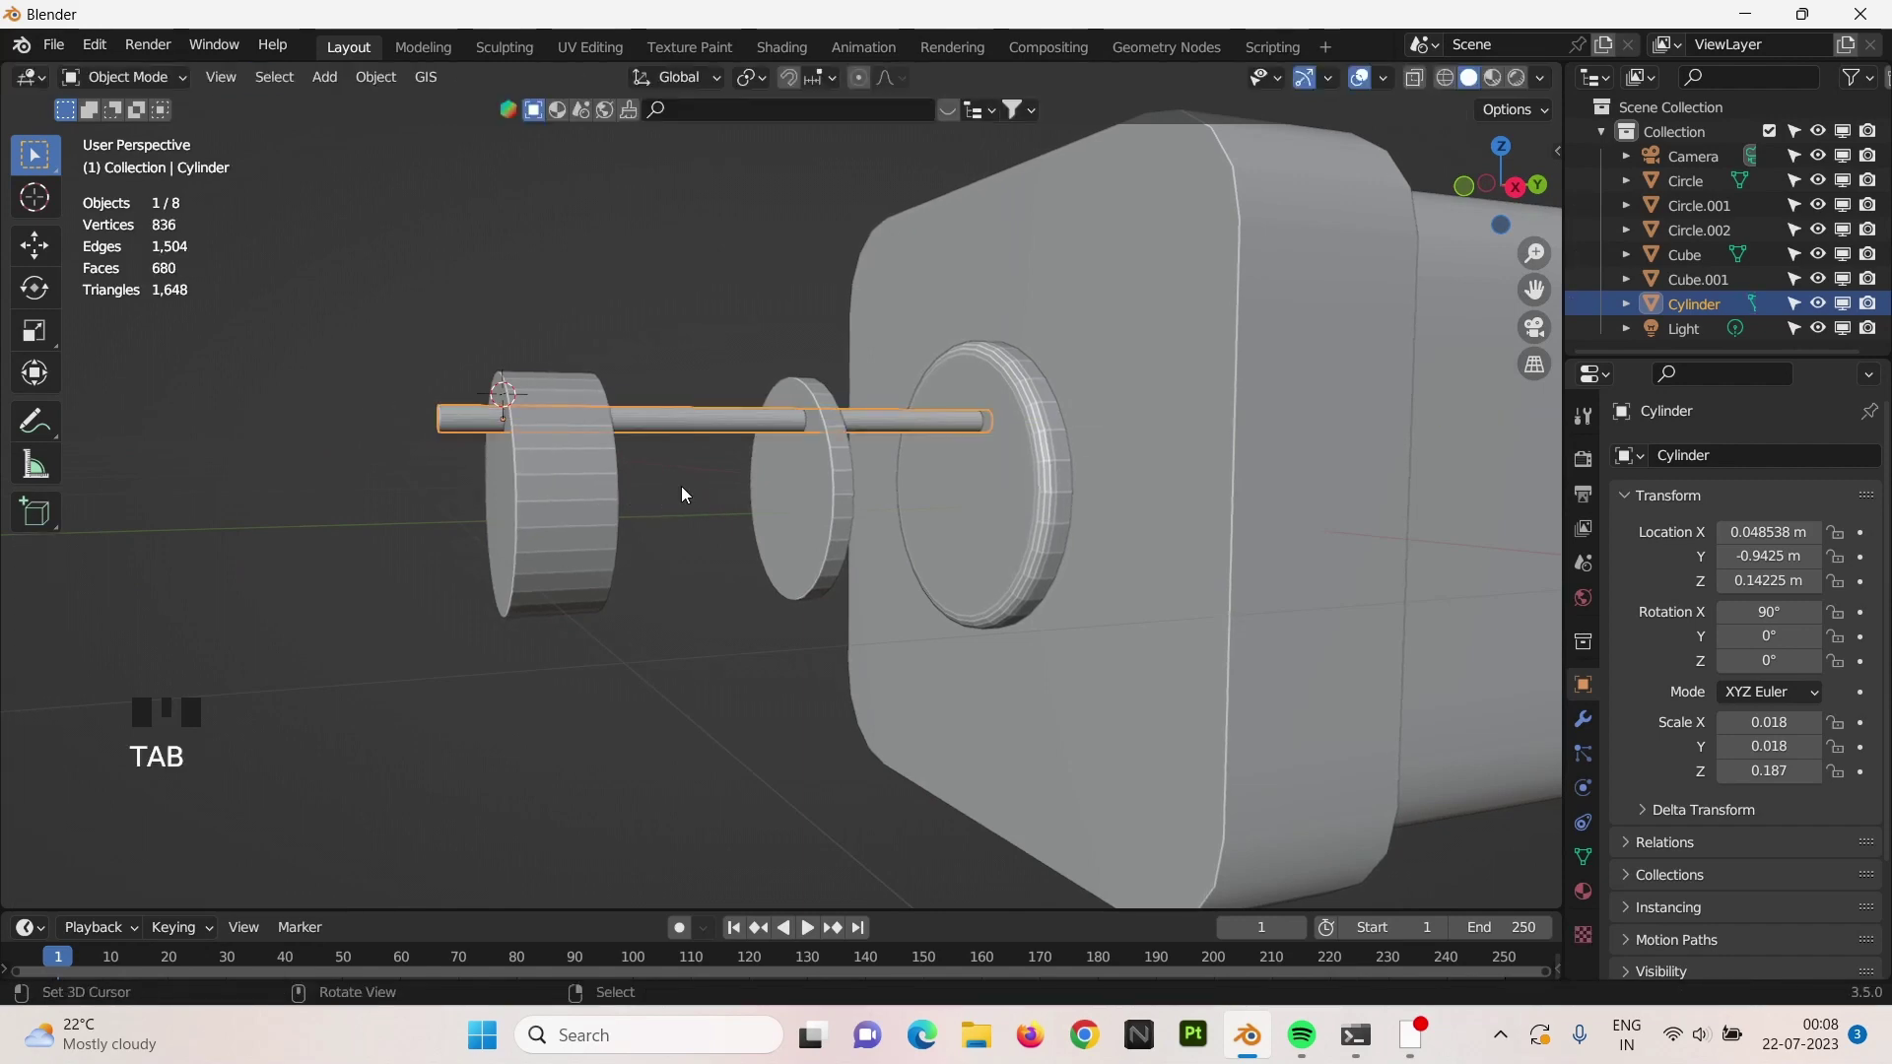
Thicken the rod's radius slightly, checked from the front view.
{"action": "key", "text": "KP_1"}
{"action": "scroll", "scroll_direction": "up", "scroll_amount": 3}
{"action": "key", "text": "s"}
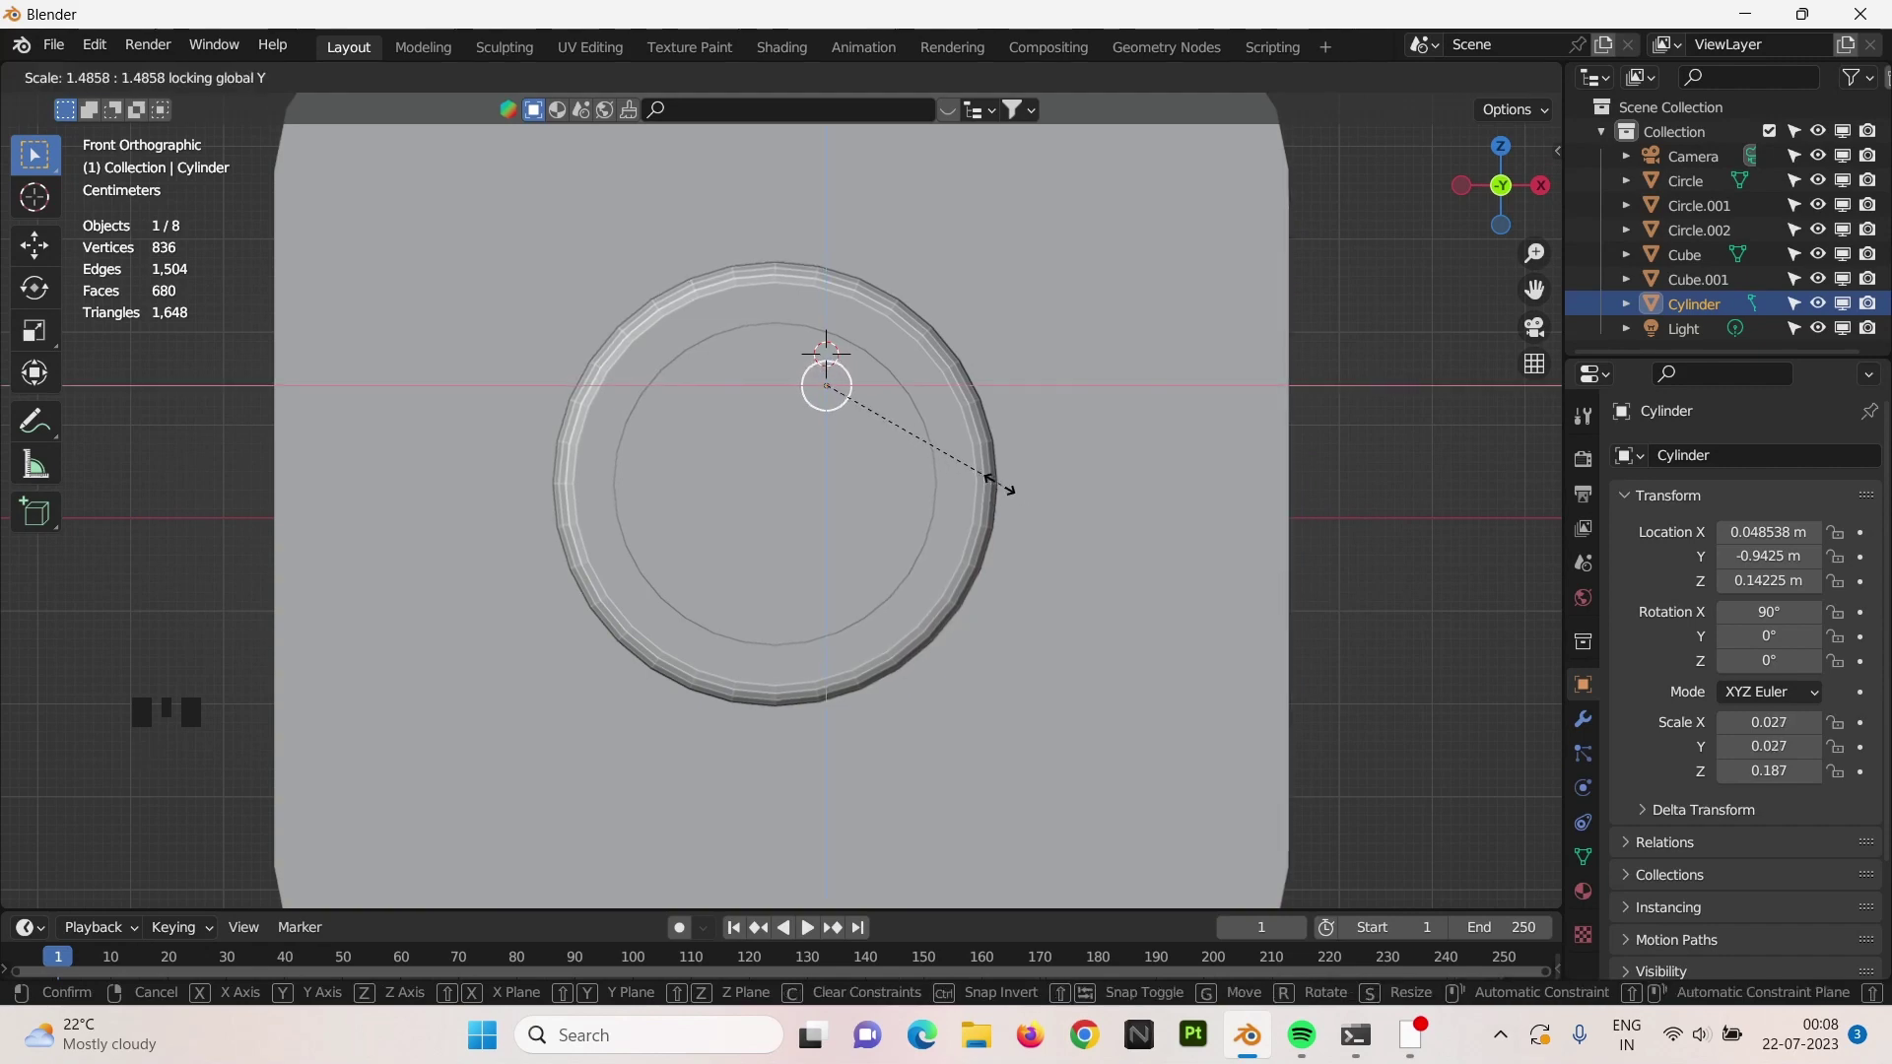
{"action": "key", "text": "KP_1"}
{"action": "scroll", "scroll_direction": "down", "scroll_amount": 3}
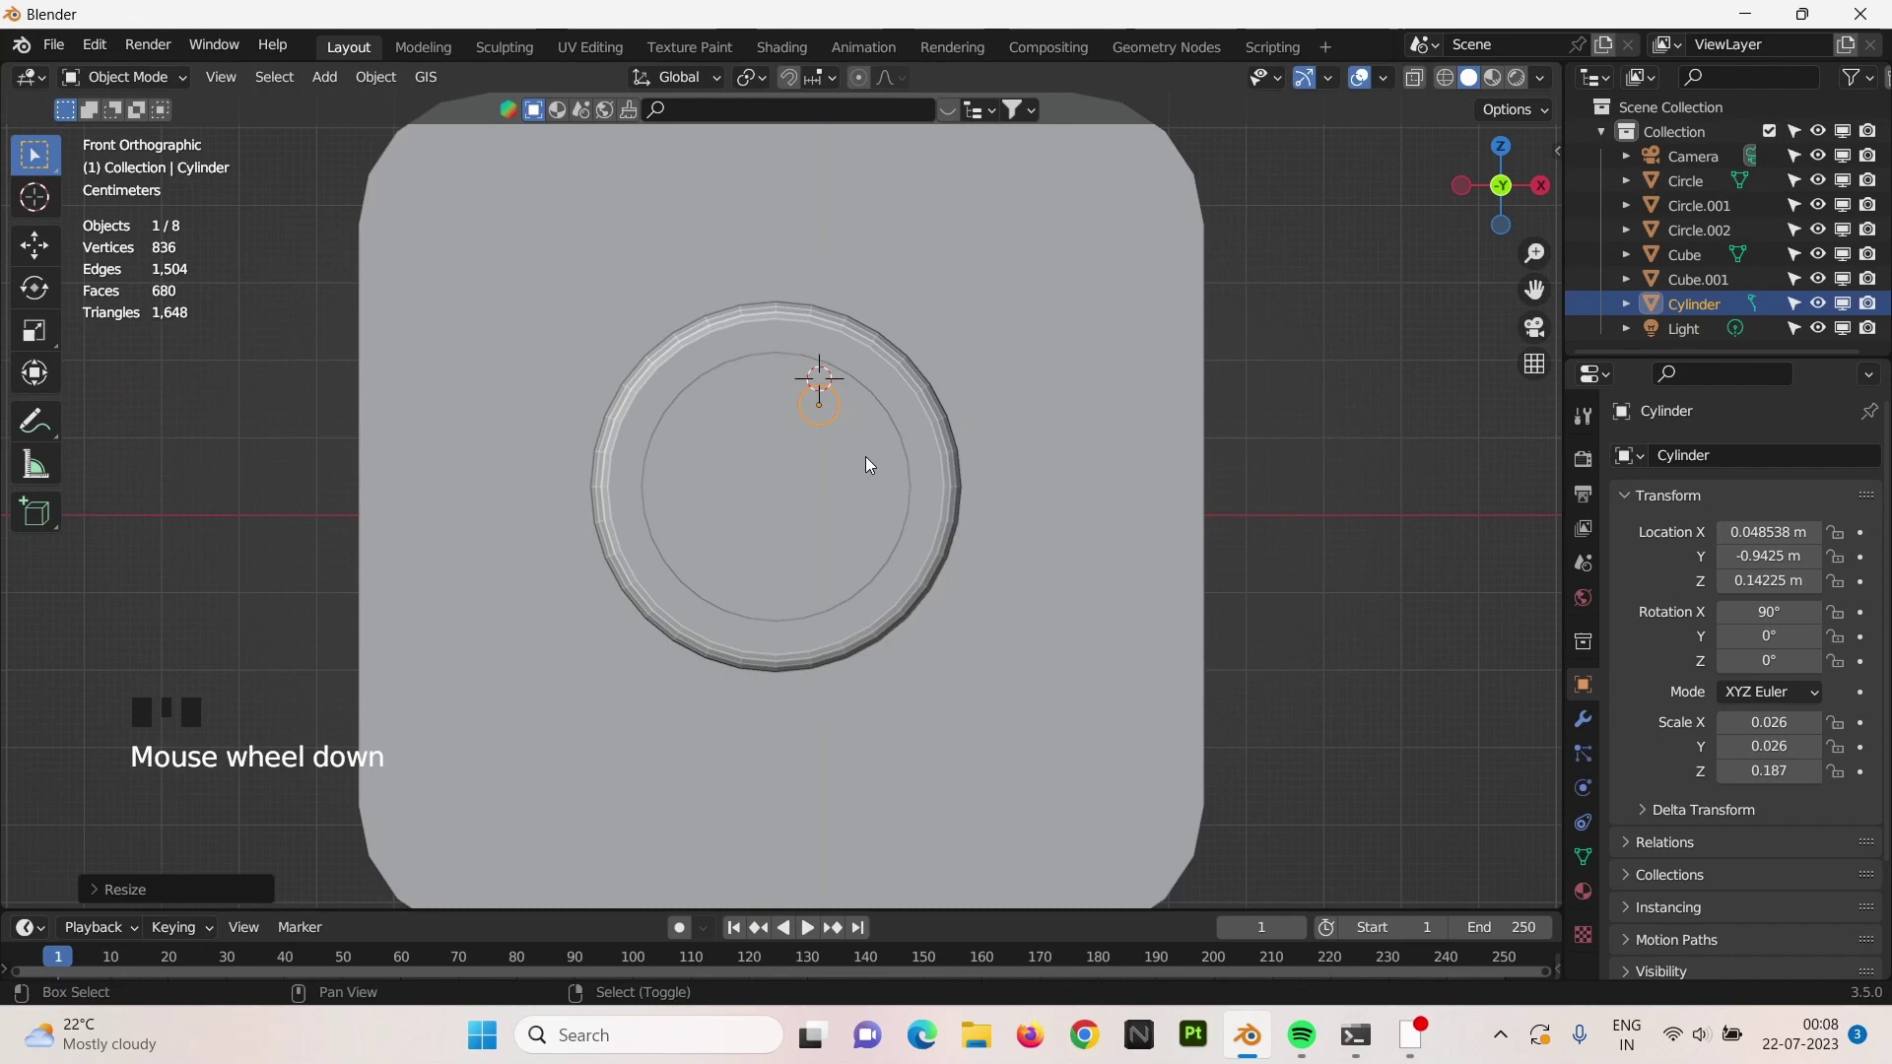
Duplicate the barrel twice, placing one copy above and one to the right.
{"action": "key", "text": "shift+d"}
{"action": "key", "text": "g"}
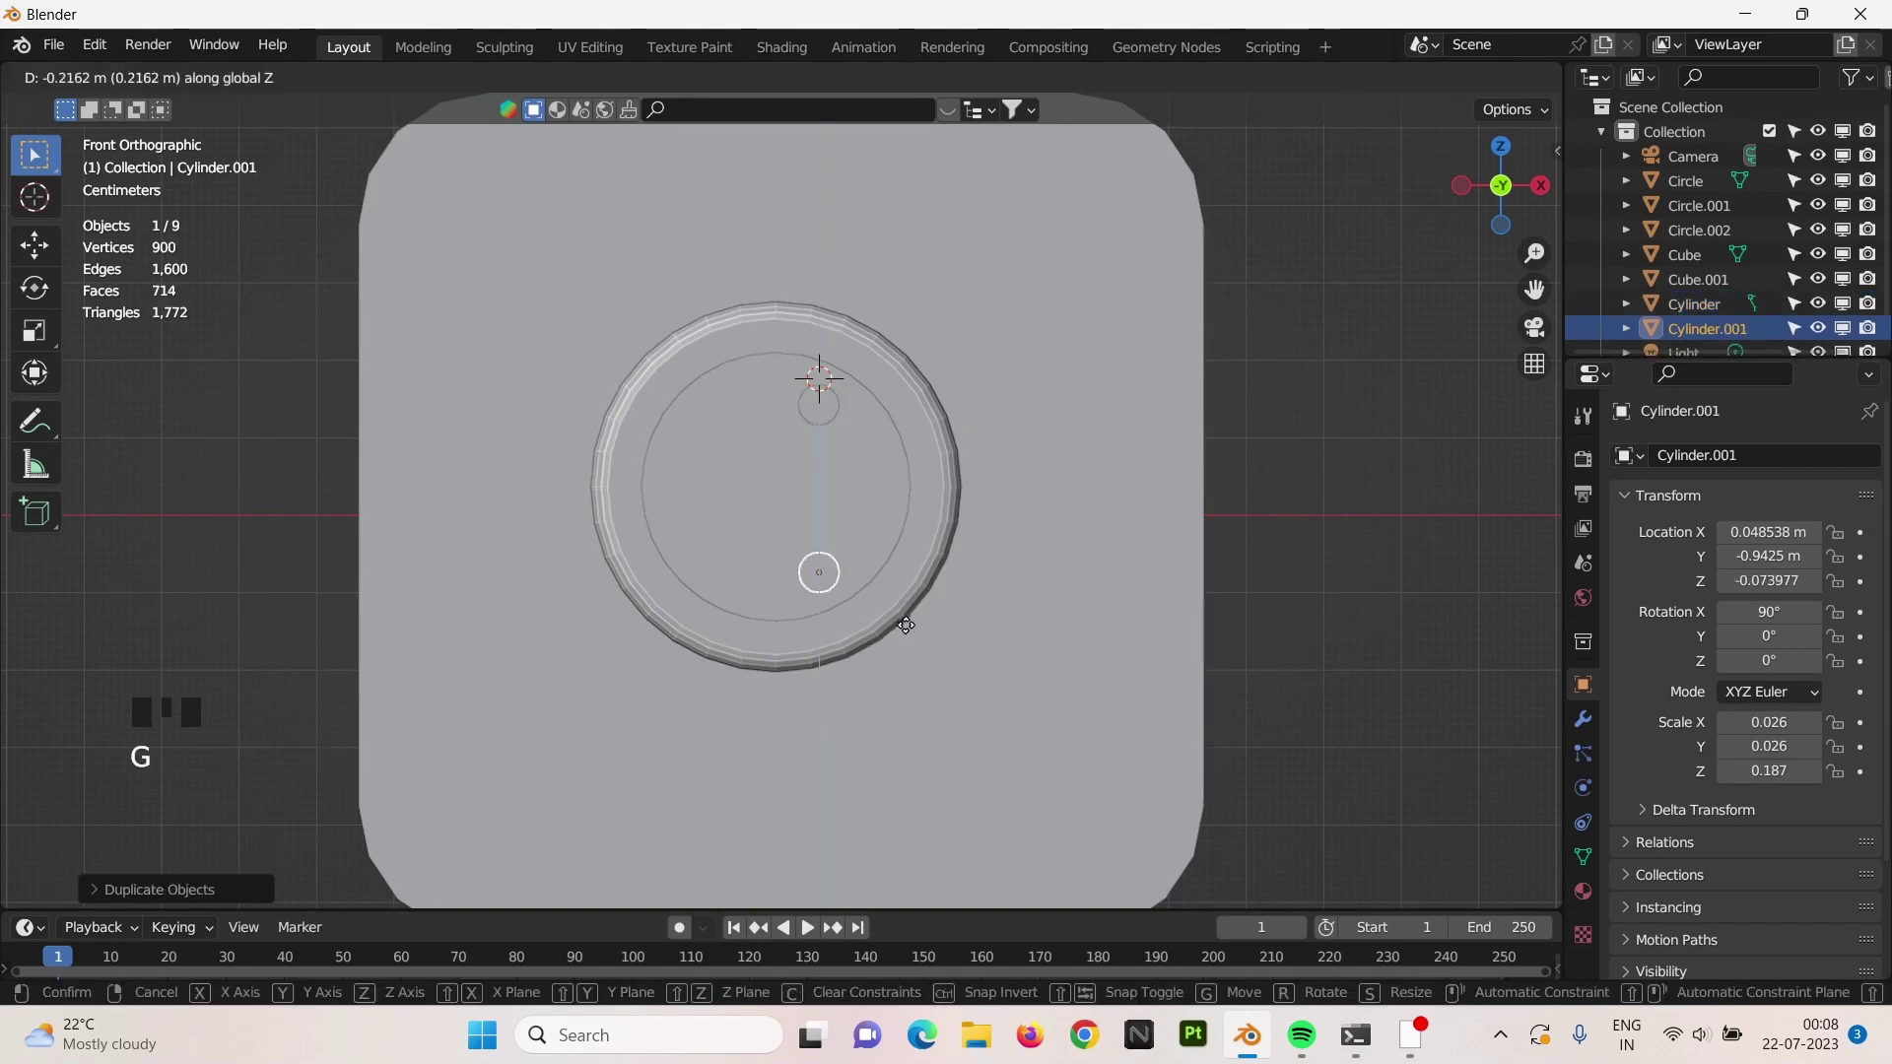
{"action": "key", "text": "shift+d"}
{"action": "key", "text": "g"}
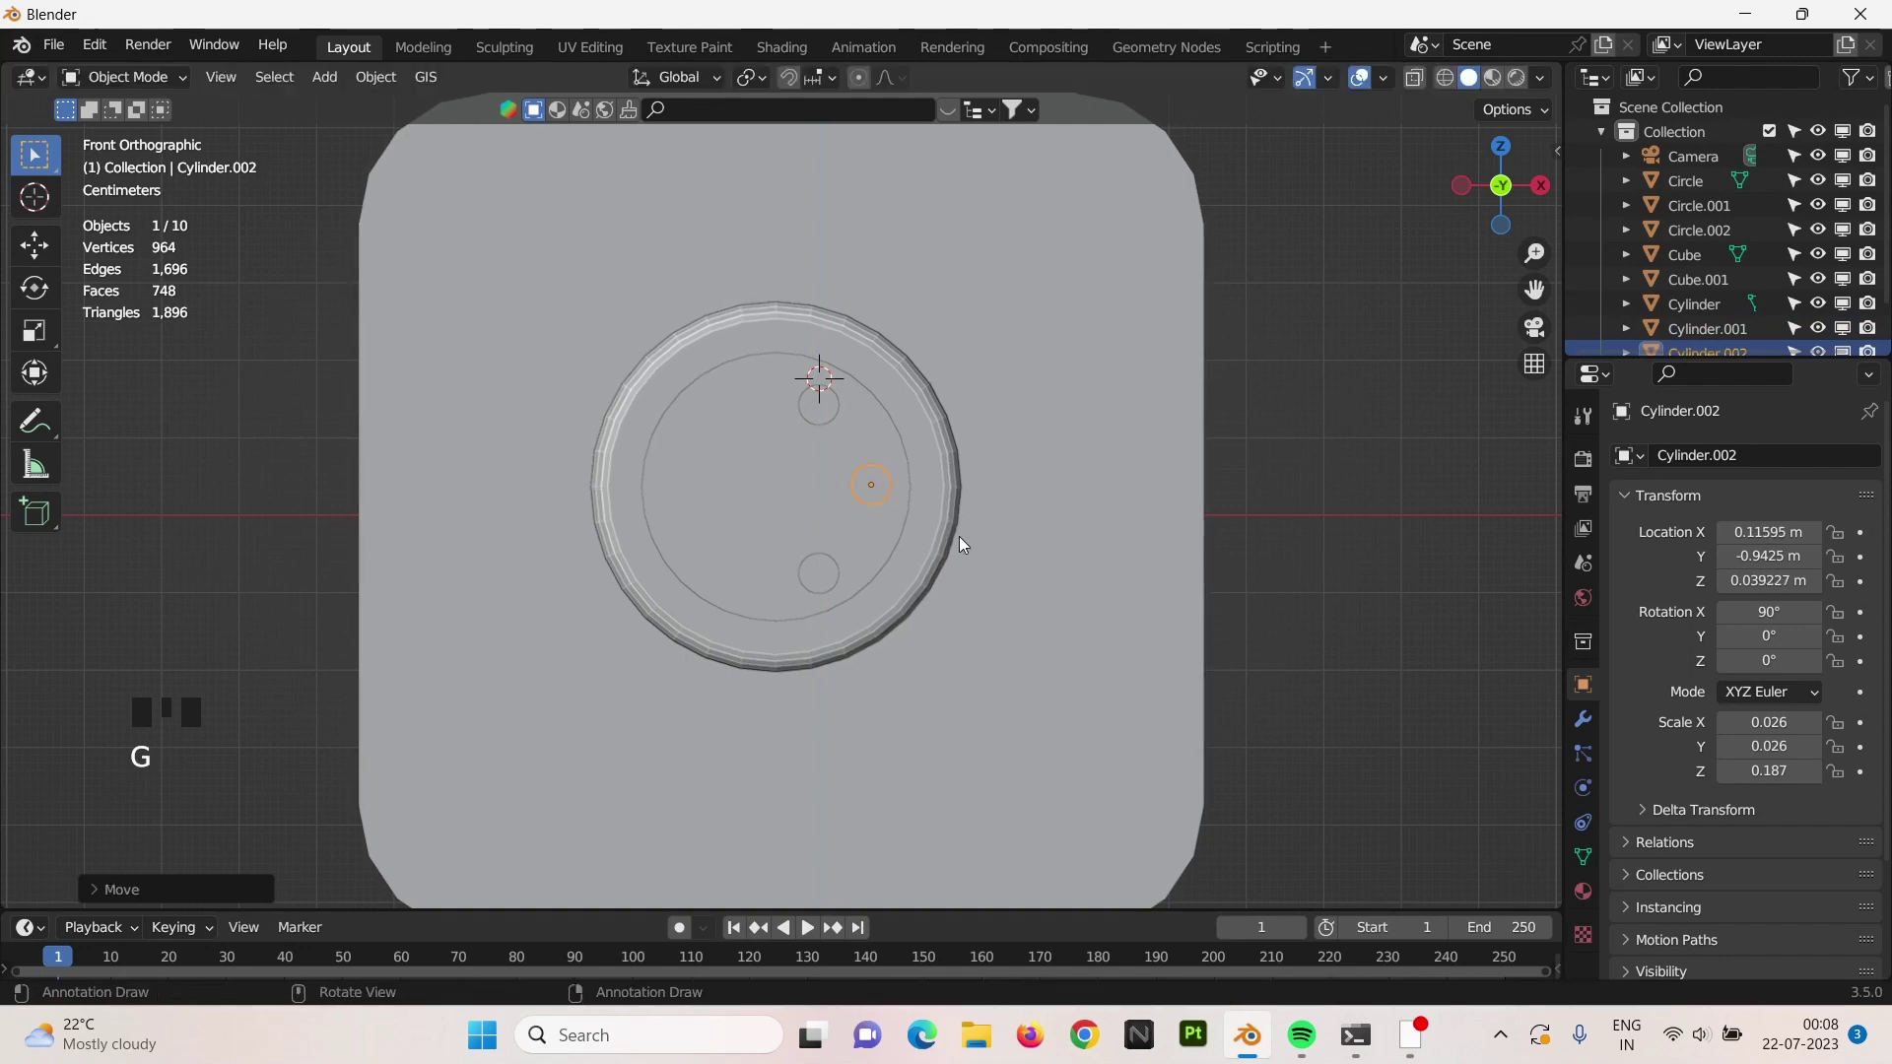
{"action": "right_click", "coordinate": [834, 572]}
{"action": "right_click", "coordinate": [819, 410]}
Copy the three barrels, mirror them on X to the left side, completing a ring of six.
{"action": "key", "text": "alt+d"}
{"action": "key", "text": "ctrl+m"}
{"action": "key", "text": "g"}
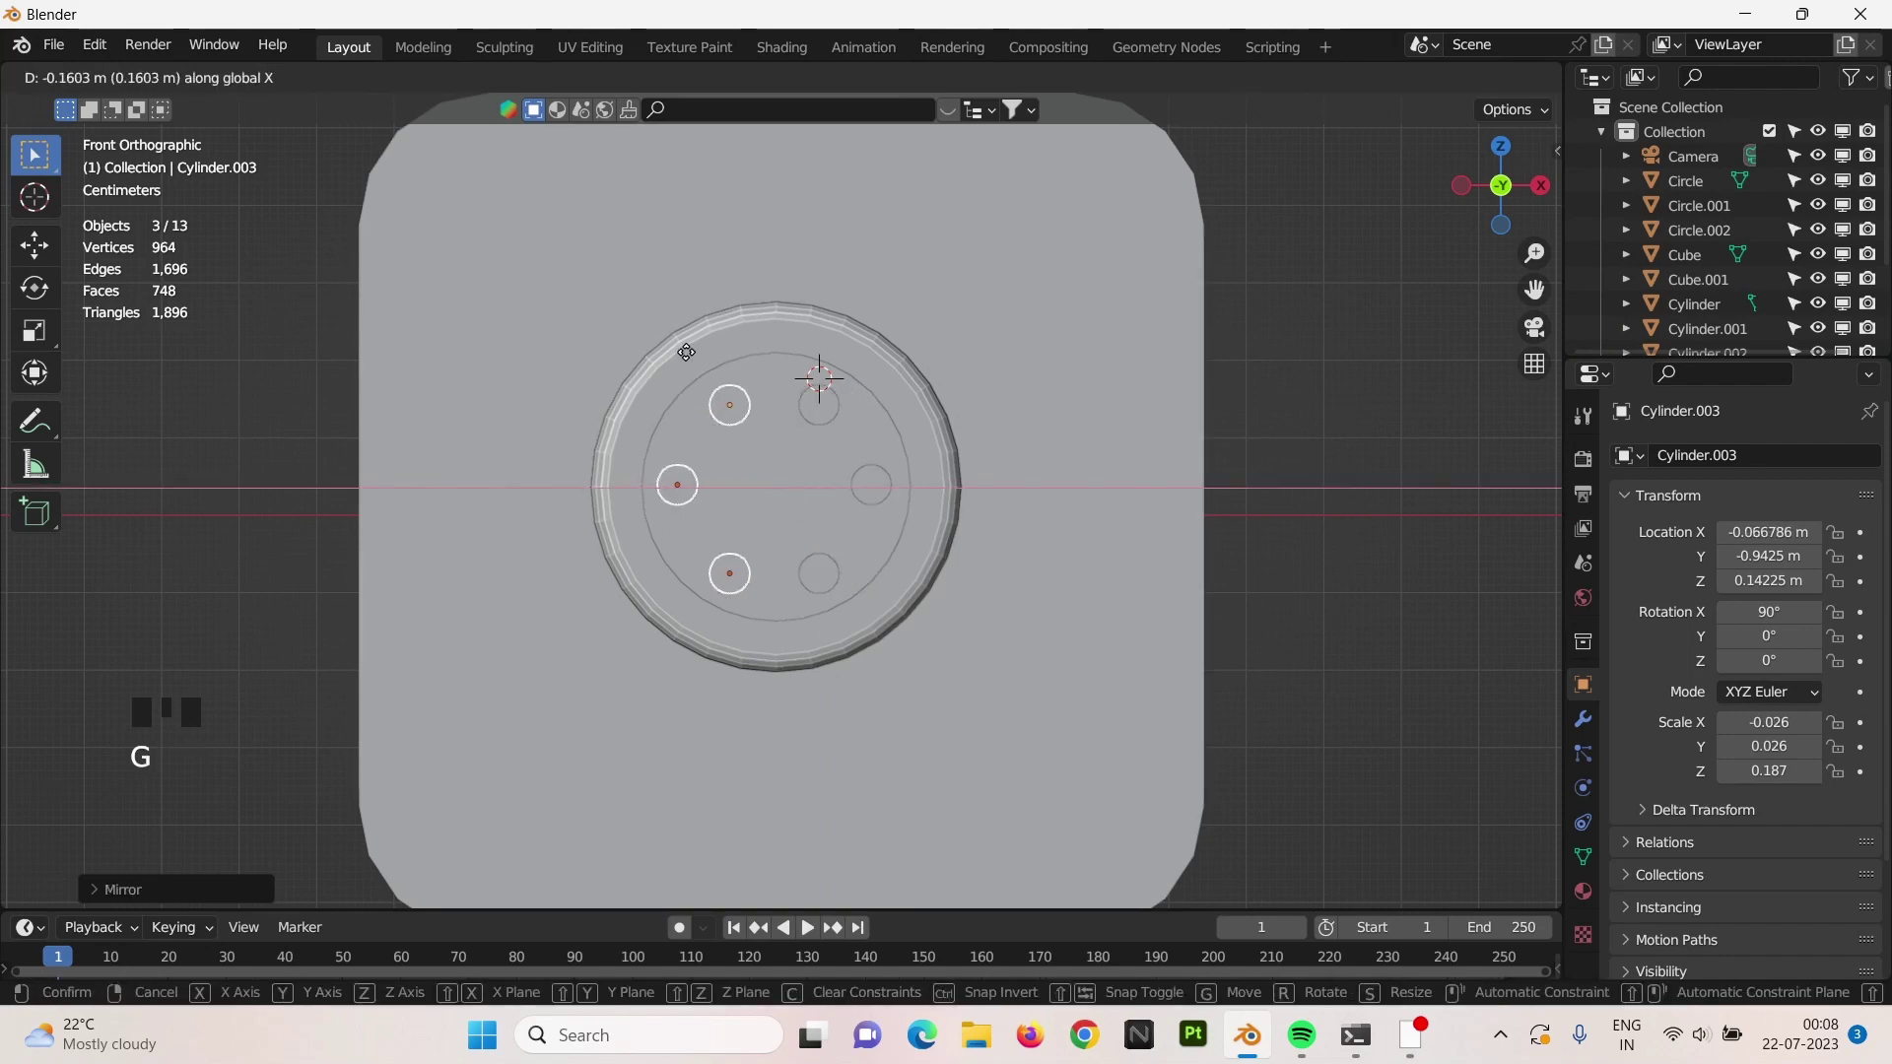
{"action": "scroll", "scroll_direction": "down", "scroll_amount": 3}
{"action": "scroll", "scroll_direction": "down", "scroll_amount": 3}
{"action": "right_click", "coordinate": [831, 571]}
{"action": "right_click", "coordinate": [861, 493]}
{"action": "right_click", "coordinate": [833, 420]}
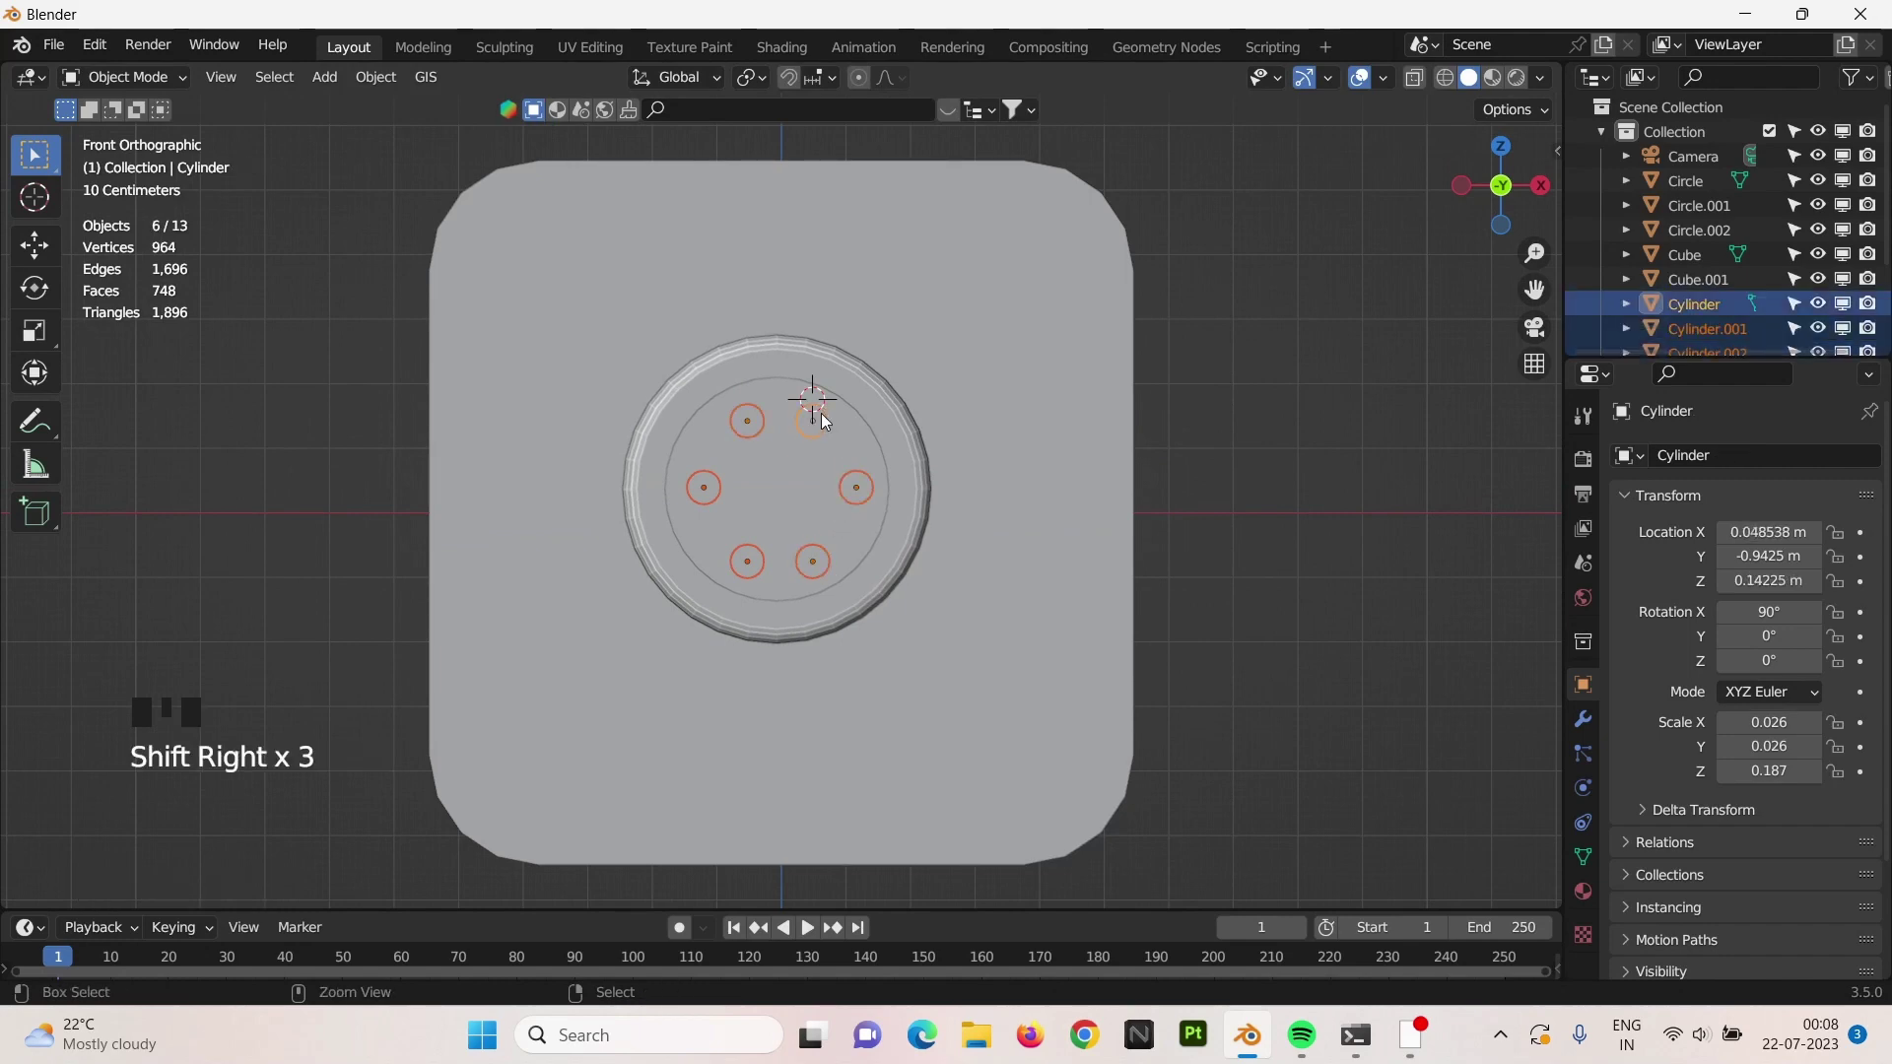
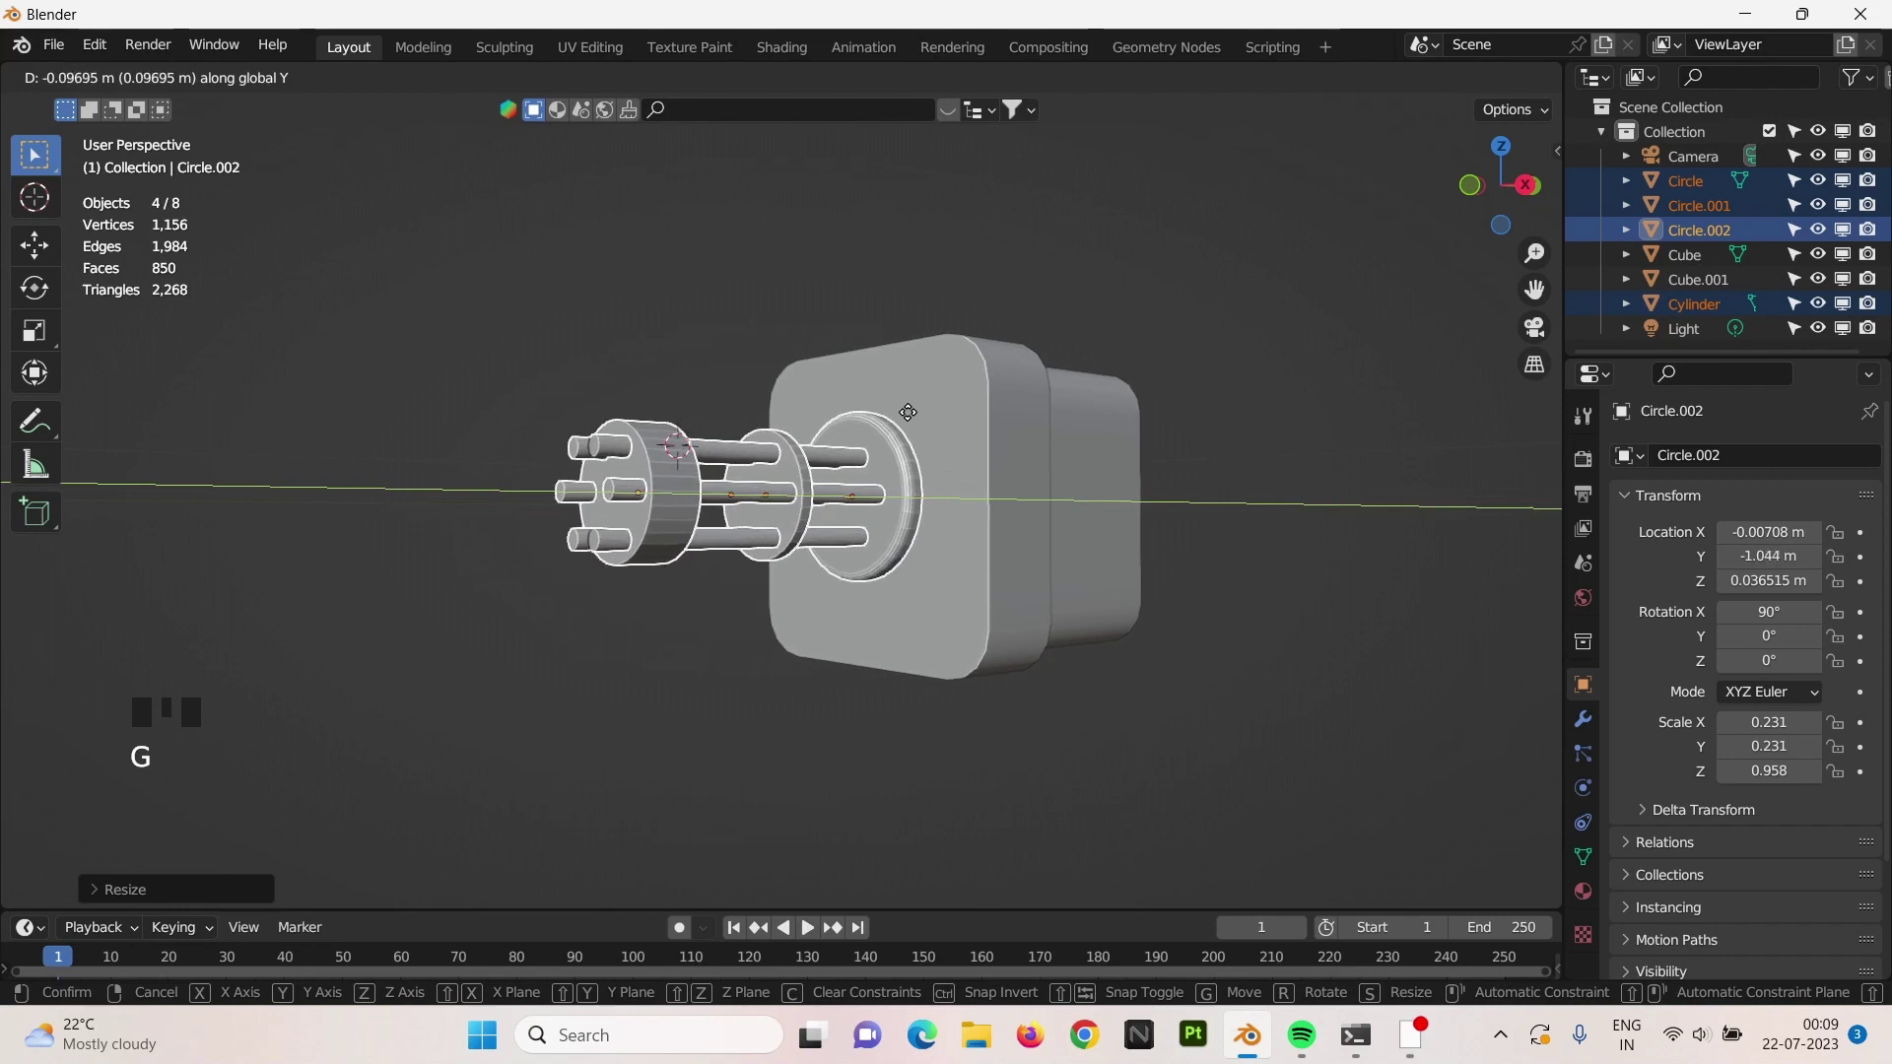
Resize and reposition the main body block, then face the back of the model.
{"action": "right_click", "coordinate": [1006, 443]}
{"action": "key", "text": "s"}
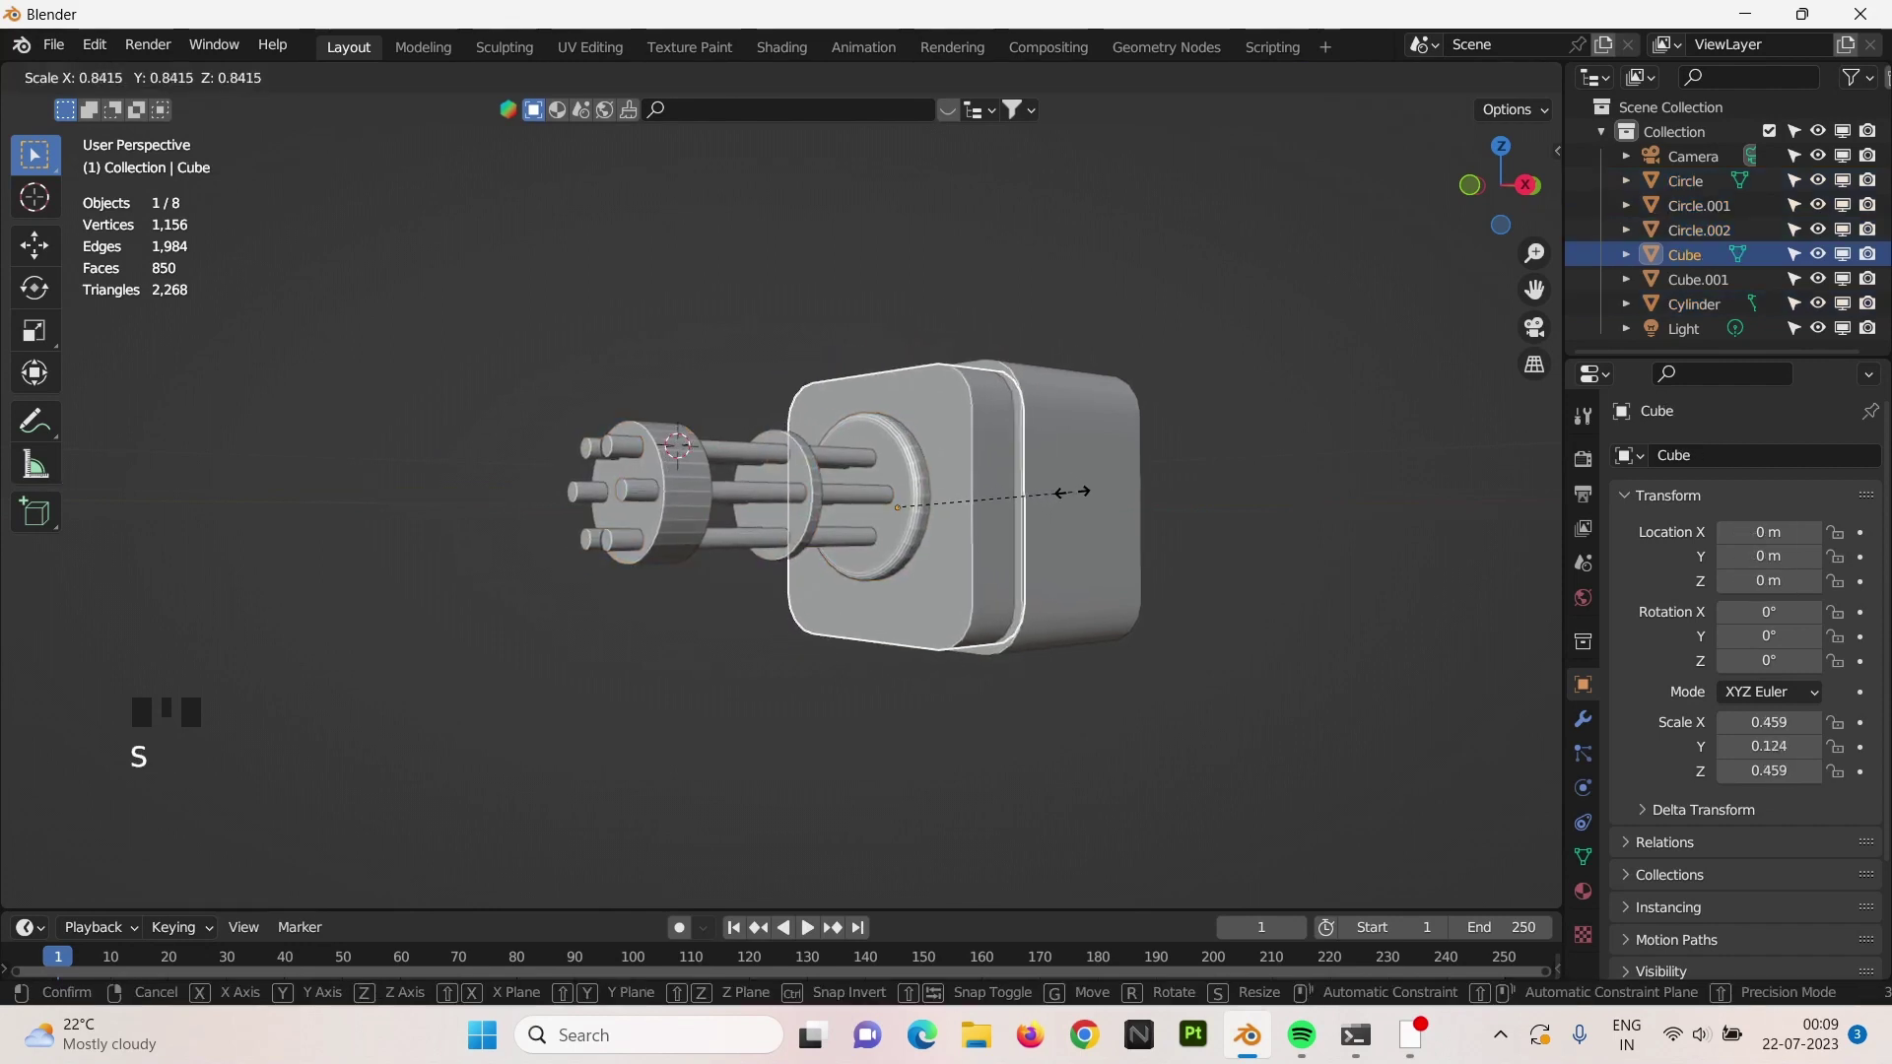
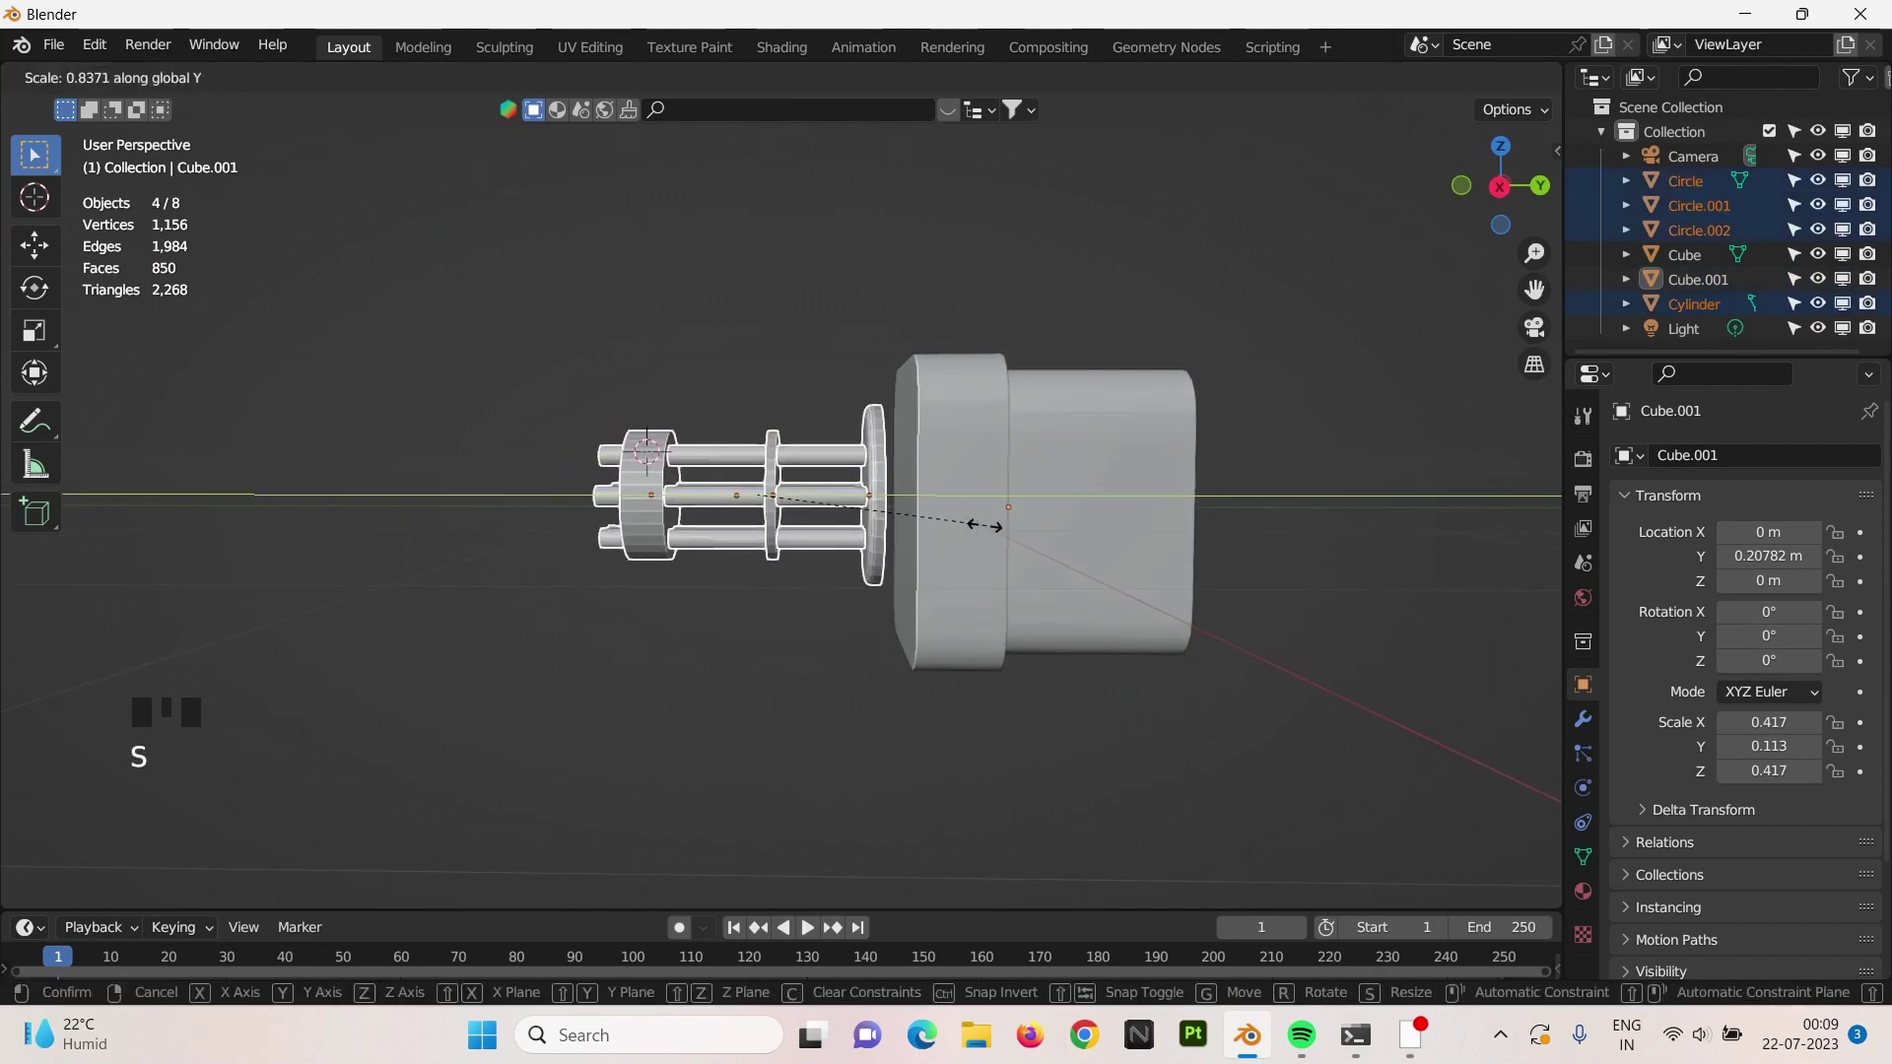
{"action": "key", "text": "g"}
{"action": "scroll", "scroll_direction": "down", "scroll_amount": 3}
{"action": "right_click", "coordinate": [755, 599]}
{"action": "left_click_drag", "start_coordinate": [936, 593], "coordinate": [909, 541]}
{"action": "scroll", "scroll_direction": "up", "scroll_amount": 3}
{"action": "right_click", "coordinate": [919, 535]}
{"action": "left_click_drag", "start_coordinate": [998, 520], "coordinate": [896, 546]}
{"action": "key", "text": "ctrl+KP_1"}
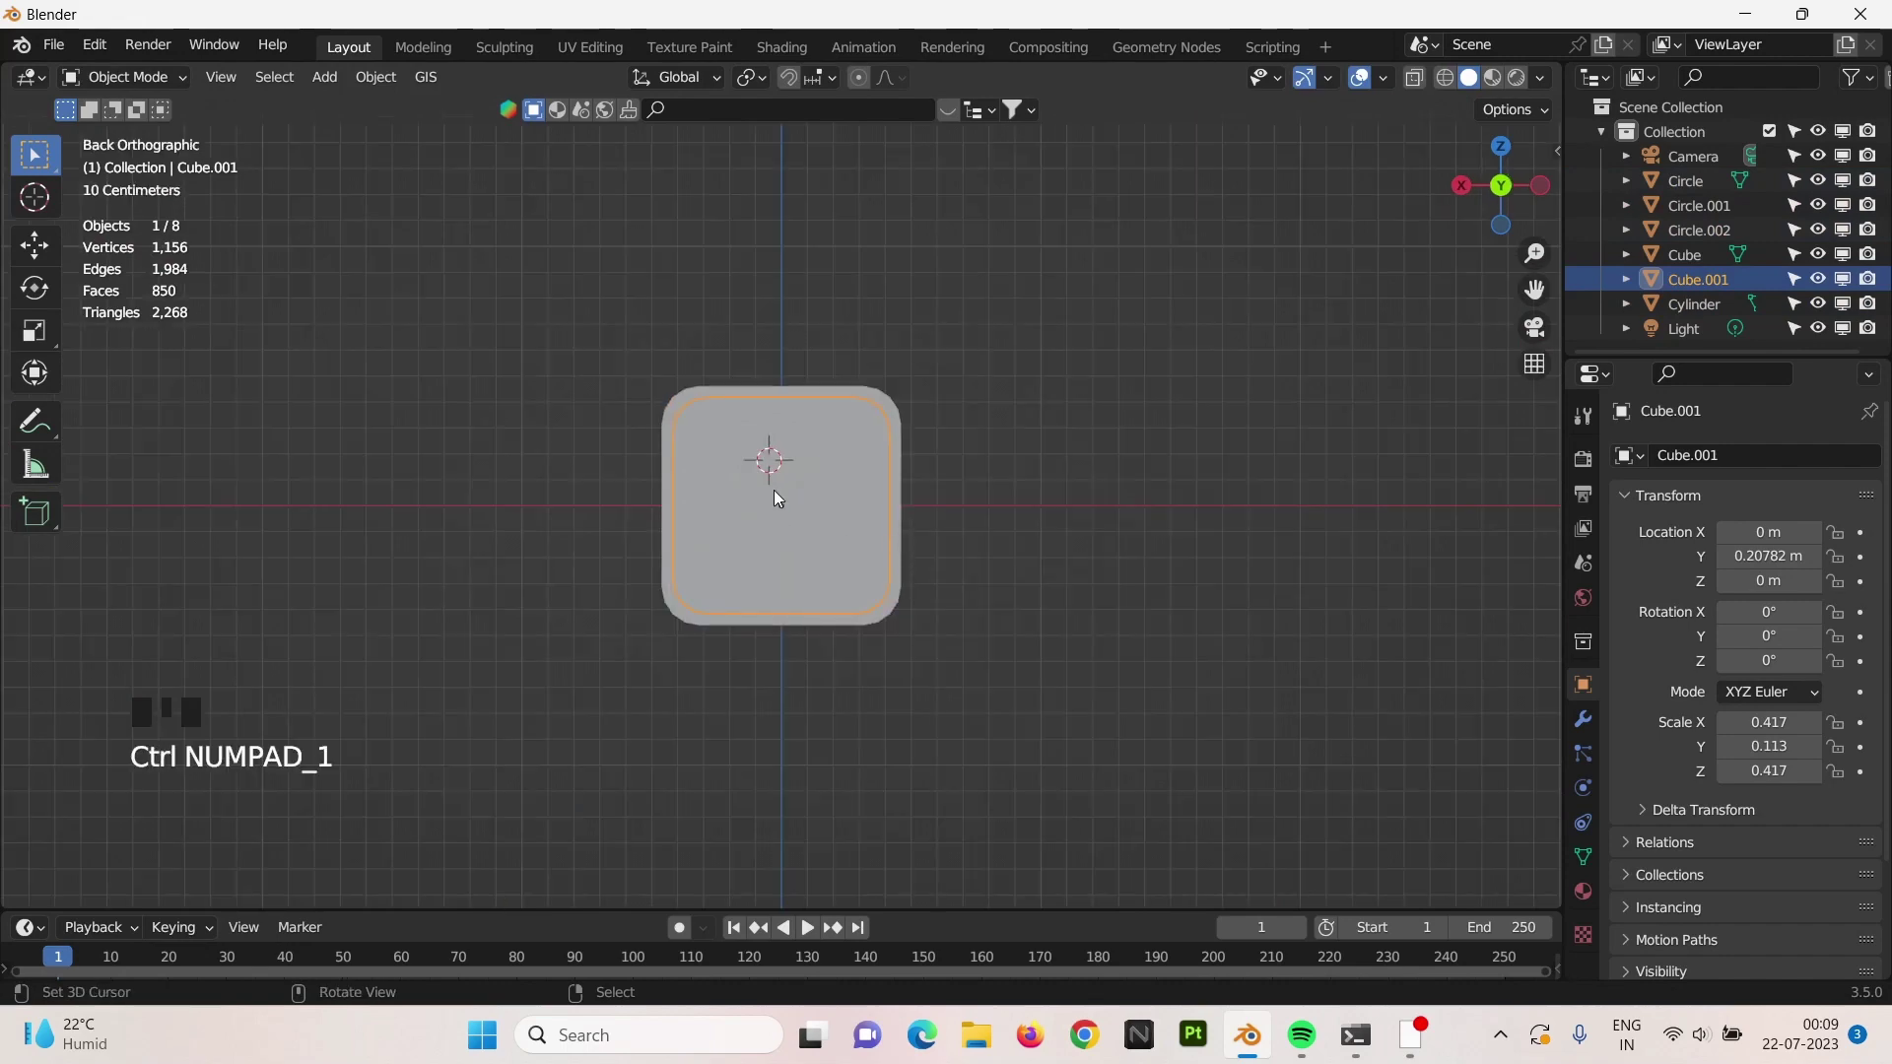
{"action": "left_click_drag", "start_coordinate": [796, 509], "coordinate": [820, 348]}
Add a new cube, shrink it into a thin wide block and raise it above the body.
{"action": "key", "text": "shift+a"}
{"action": "key", "text": "s"}
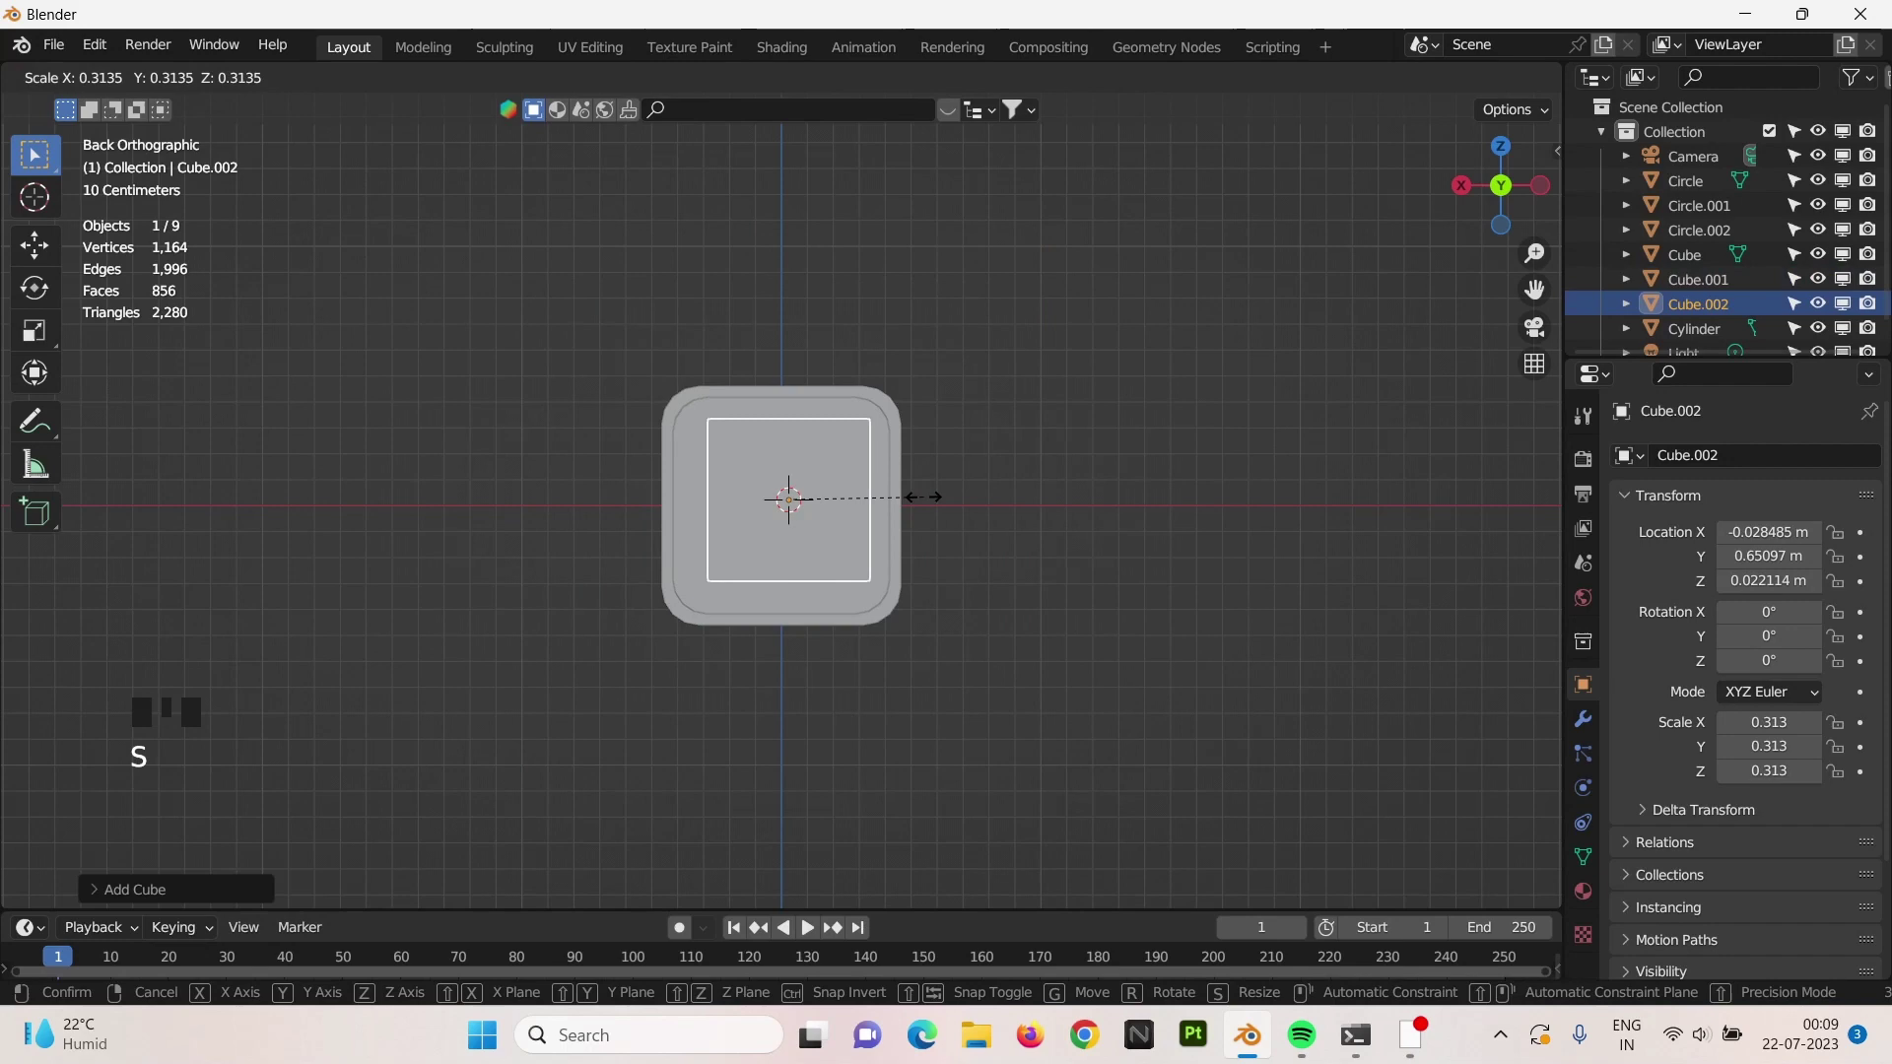
{"action": "key", "text": "s"}
{"action": "key", "text": "g"}
{"action": "key", "text": "s"}
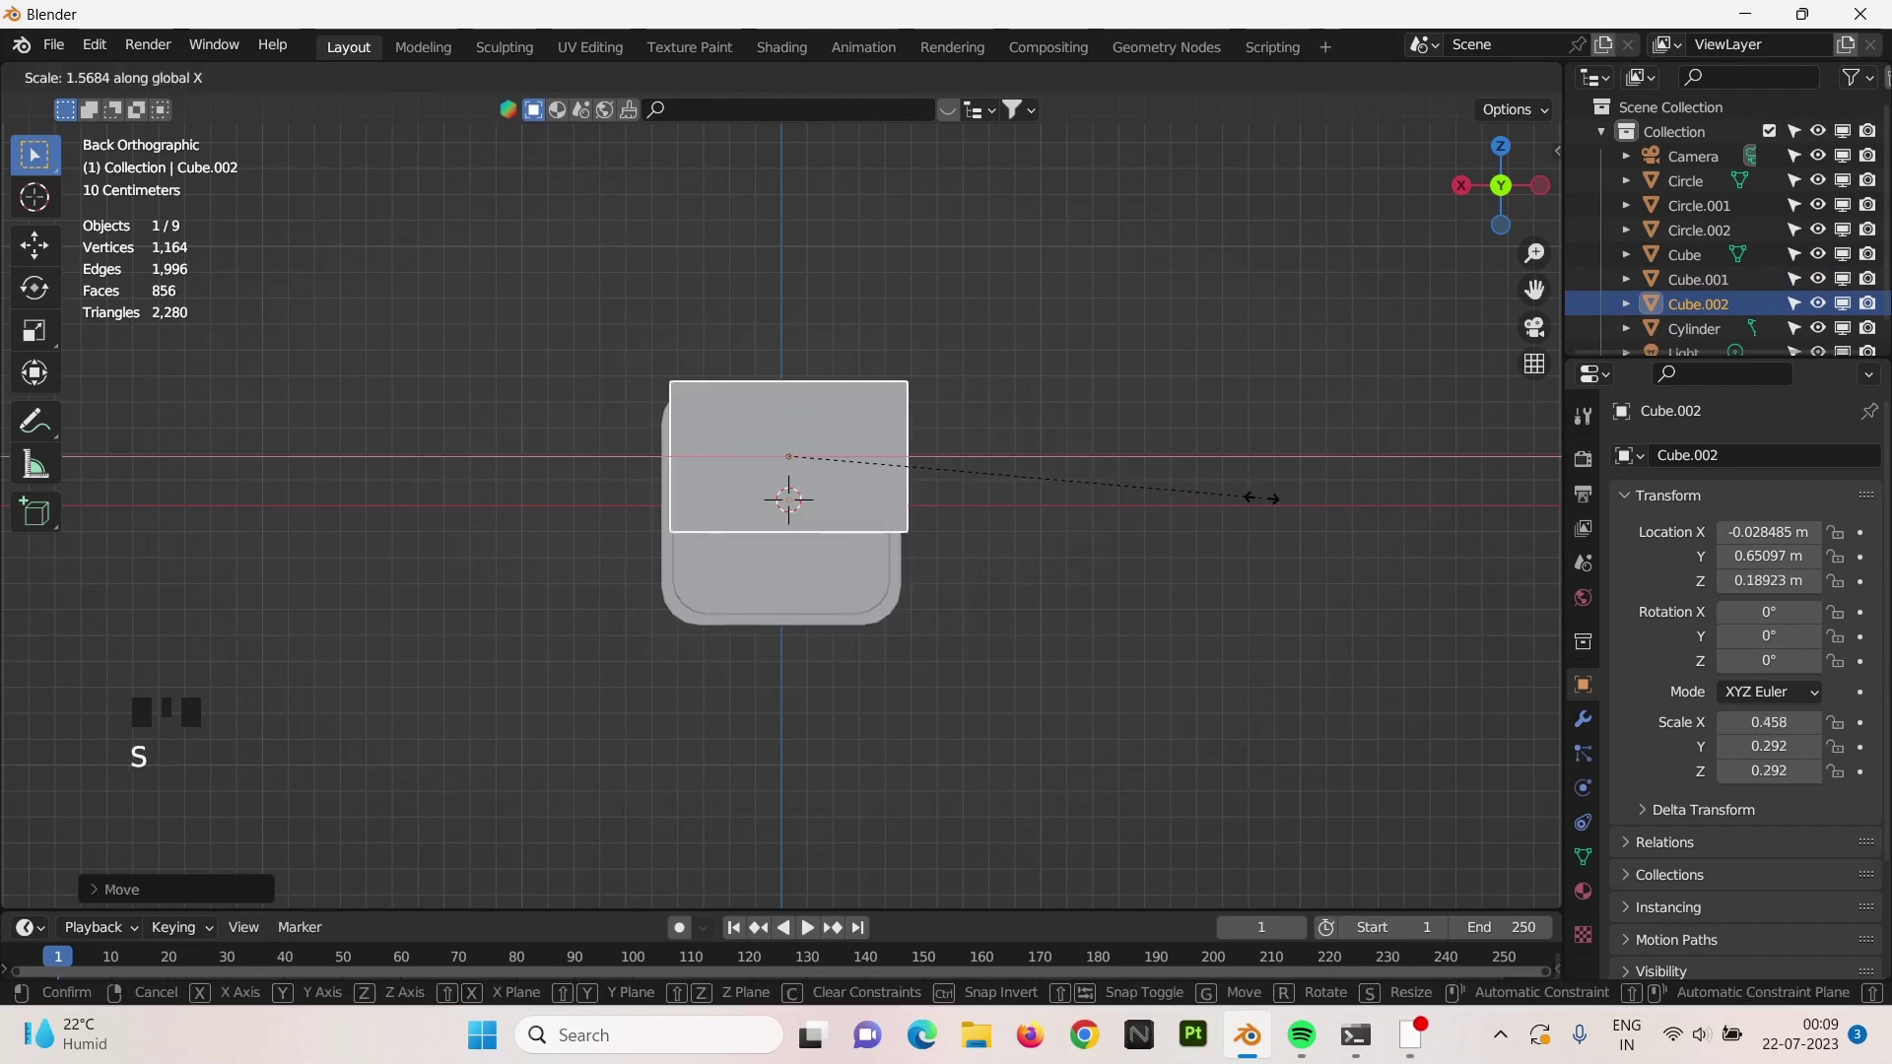
{"action": "left_click_drag", "start_coordinate": [1090, 565], "coordinate": [836, 503]}
{"action": "key", "text": "s"}
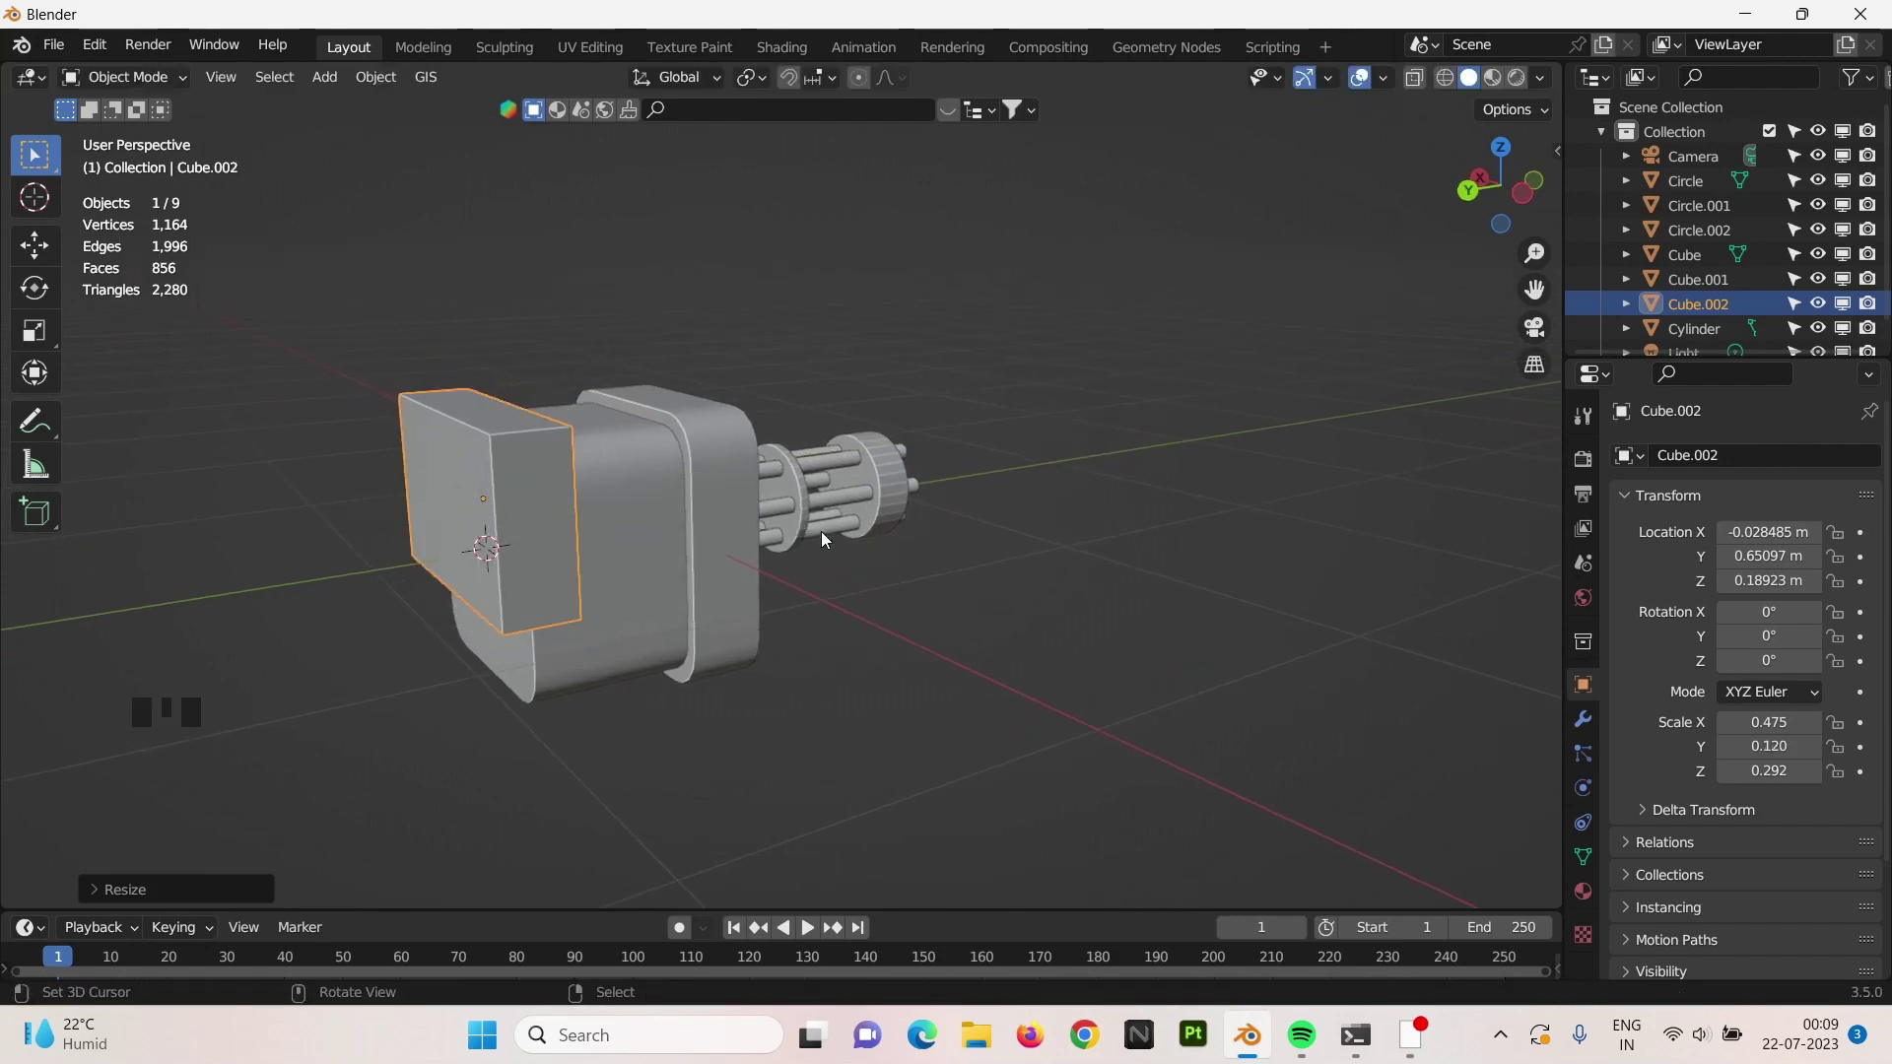
From the side view, move Cube.002 rearward until it sits just behind the gun body.
{"action": "left_click_drag", "start_coordinate": [732, 557], "coordinate": [762, 520]}
{"action": "scroll", "scroll_direction": "up", "scroll_amount": 3}
{"action": "left_click_drag", "start_coordinate": [862, 516], "coordinate": [955, 499]}
{"action": "key", "text": "ctrl+KP_3"}
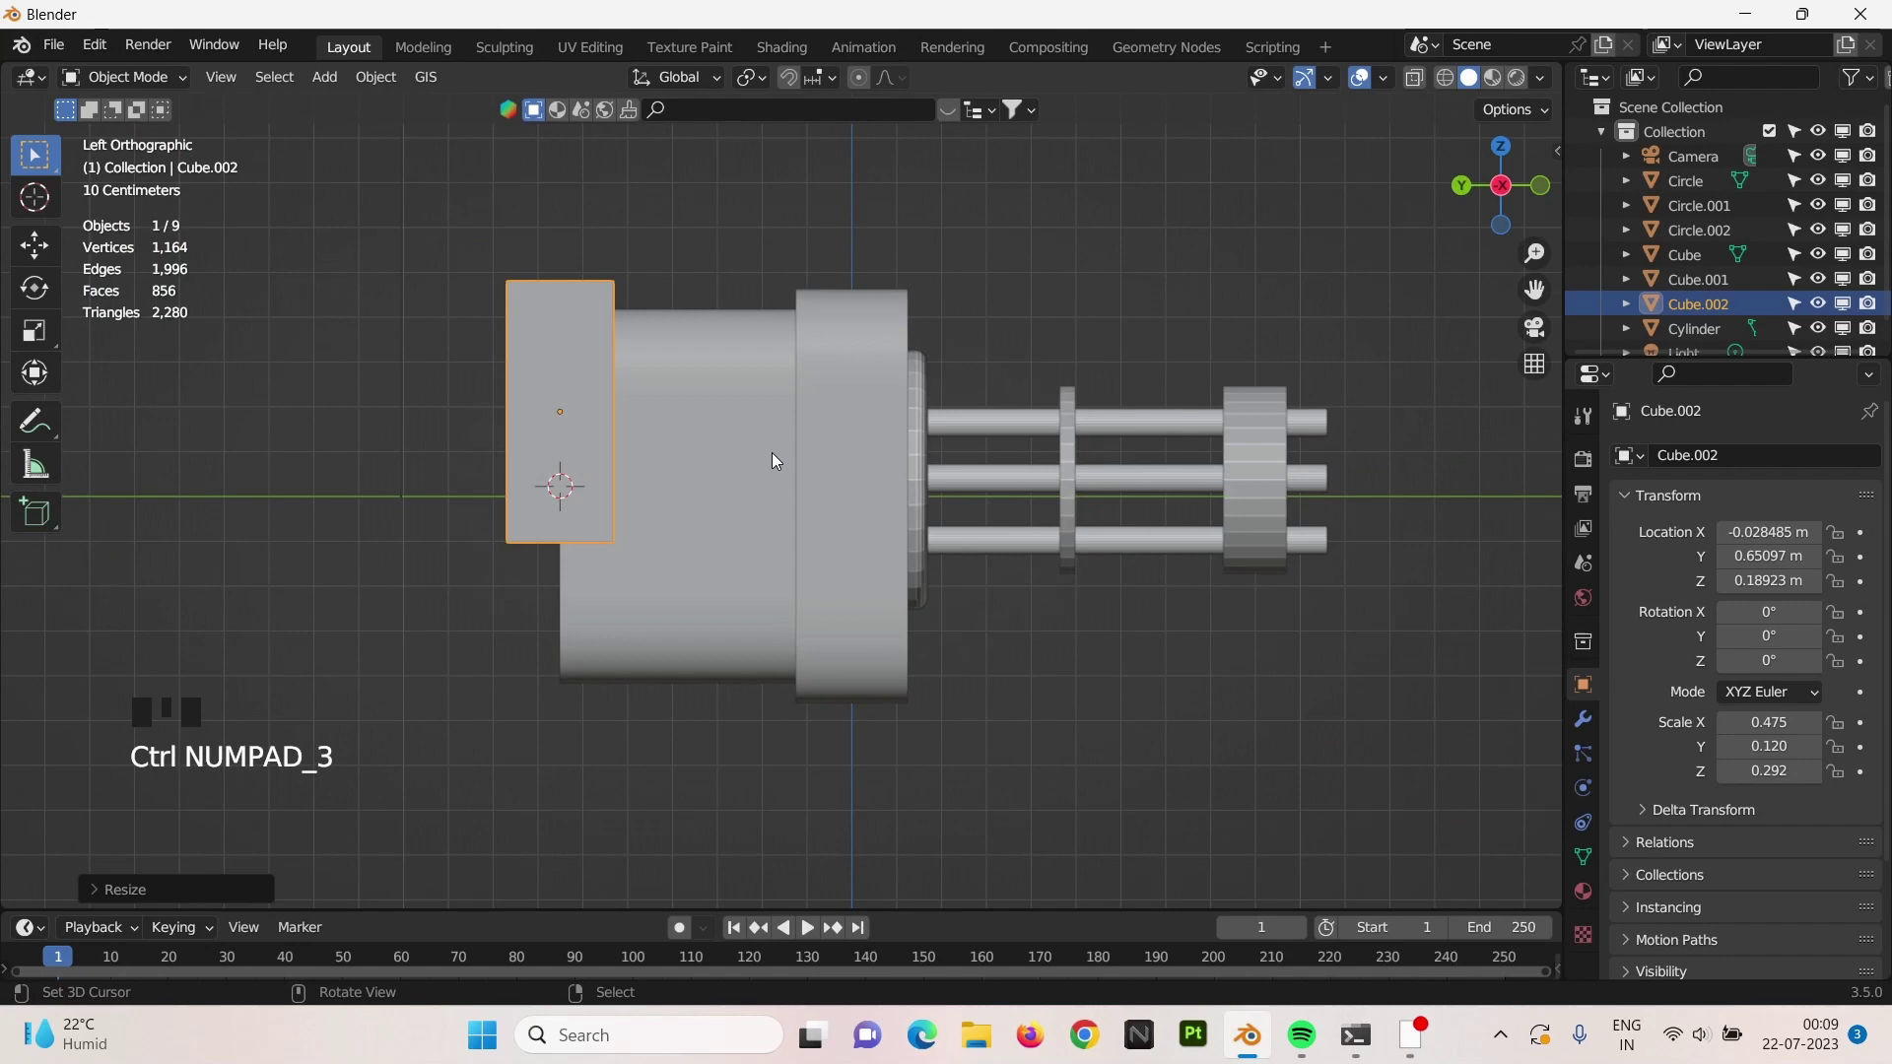
{"action": "key", "text": "g"}
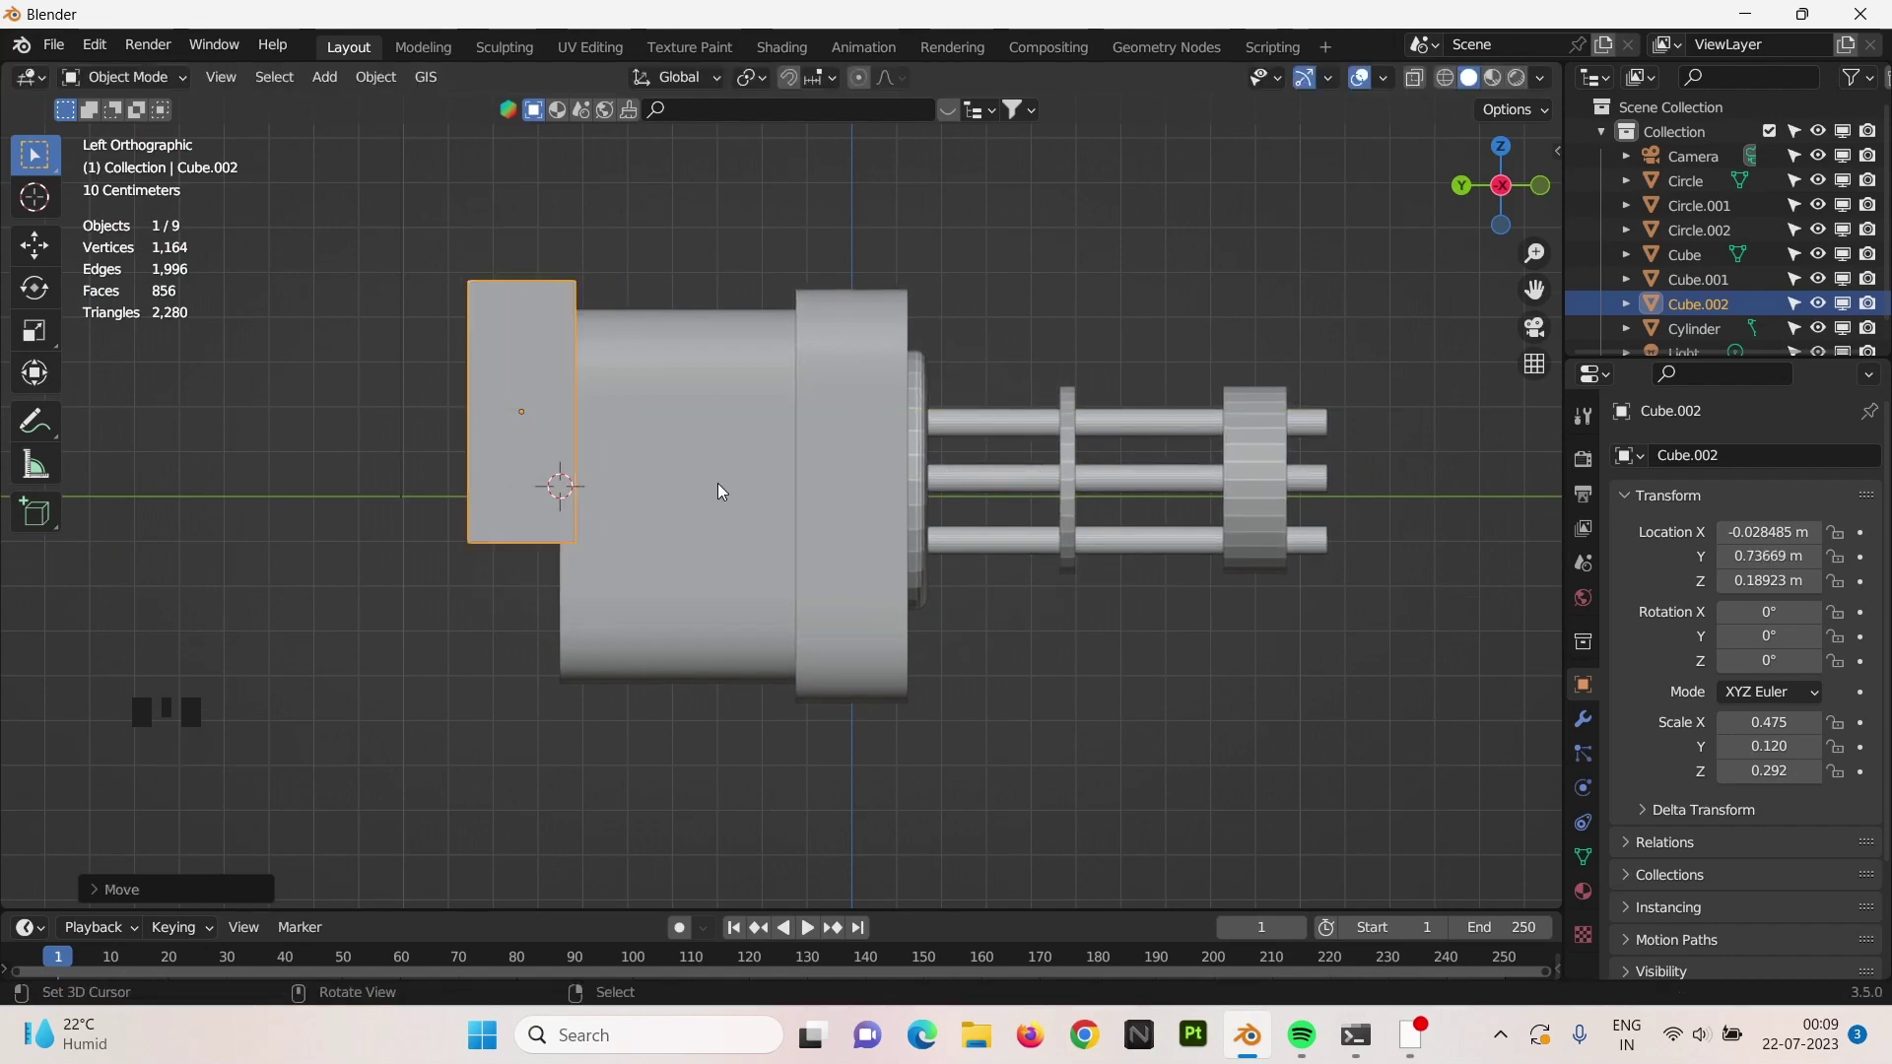
{"action": "scroll", "scroll_direction": "down", "scroll_amount": 3}
{"action": "right_click", "coordinate": [727, 490]}
{"action": "key", "text": "s"}
{"action": "right_click", "coordinate": [576, 425]}
{"action": "key", "text": "g"}
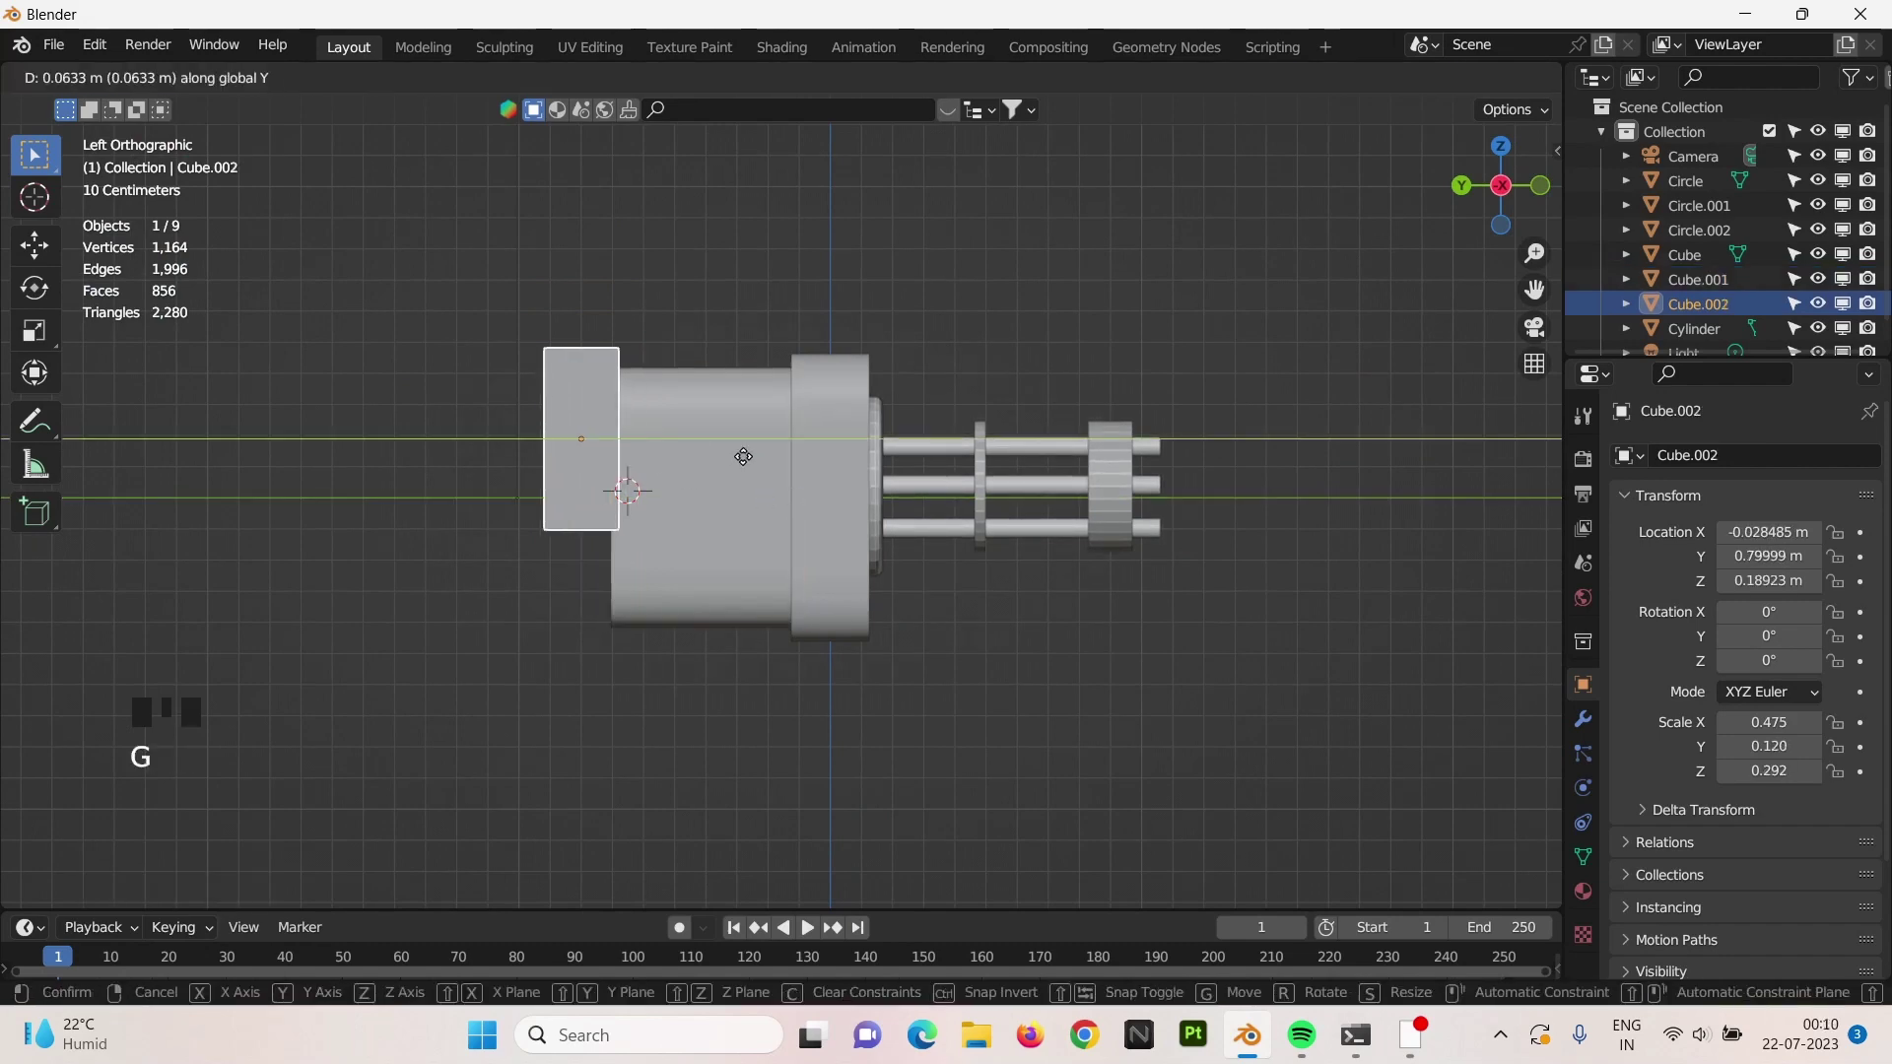
{"action": "left_click_drag", "start_coordinate": [653, 498], "coordinate": [651, 333]}
Add a new cylinder and shrink it into a small knob-sized piece.
{"action": "key", "text": "shift+a"}
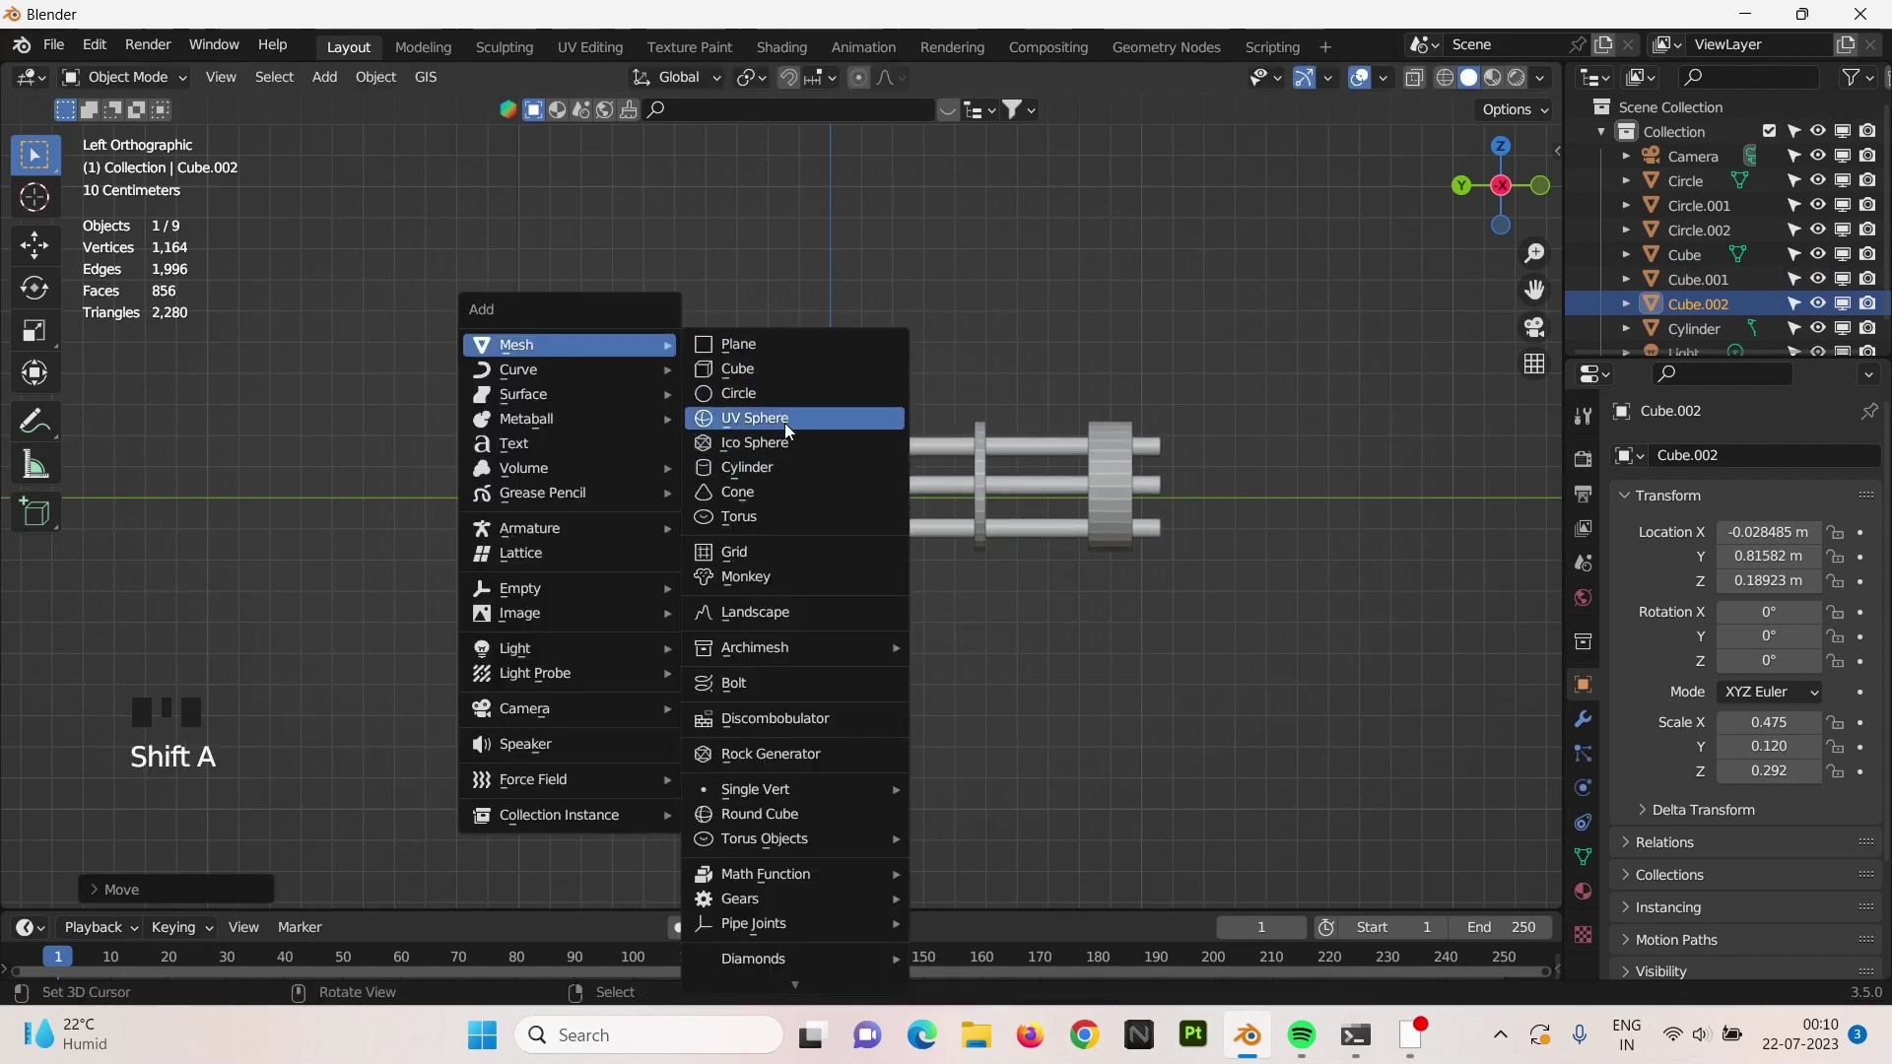
{"action": "key", "text": "s"}
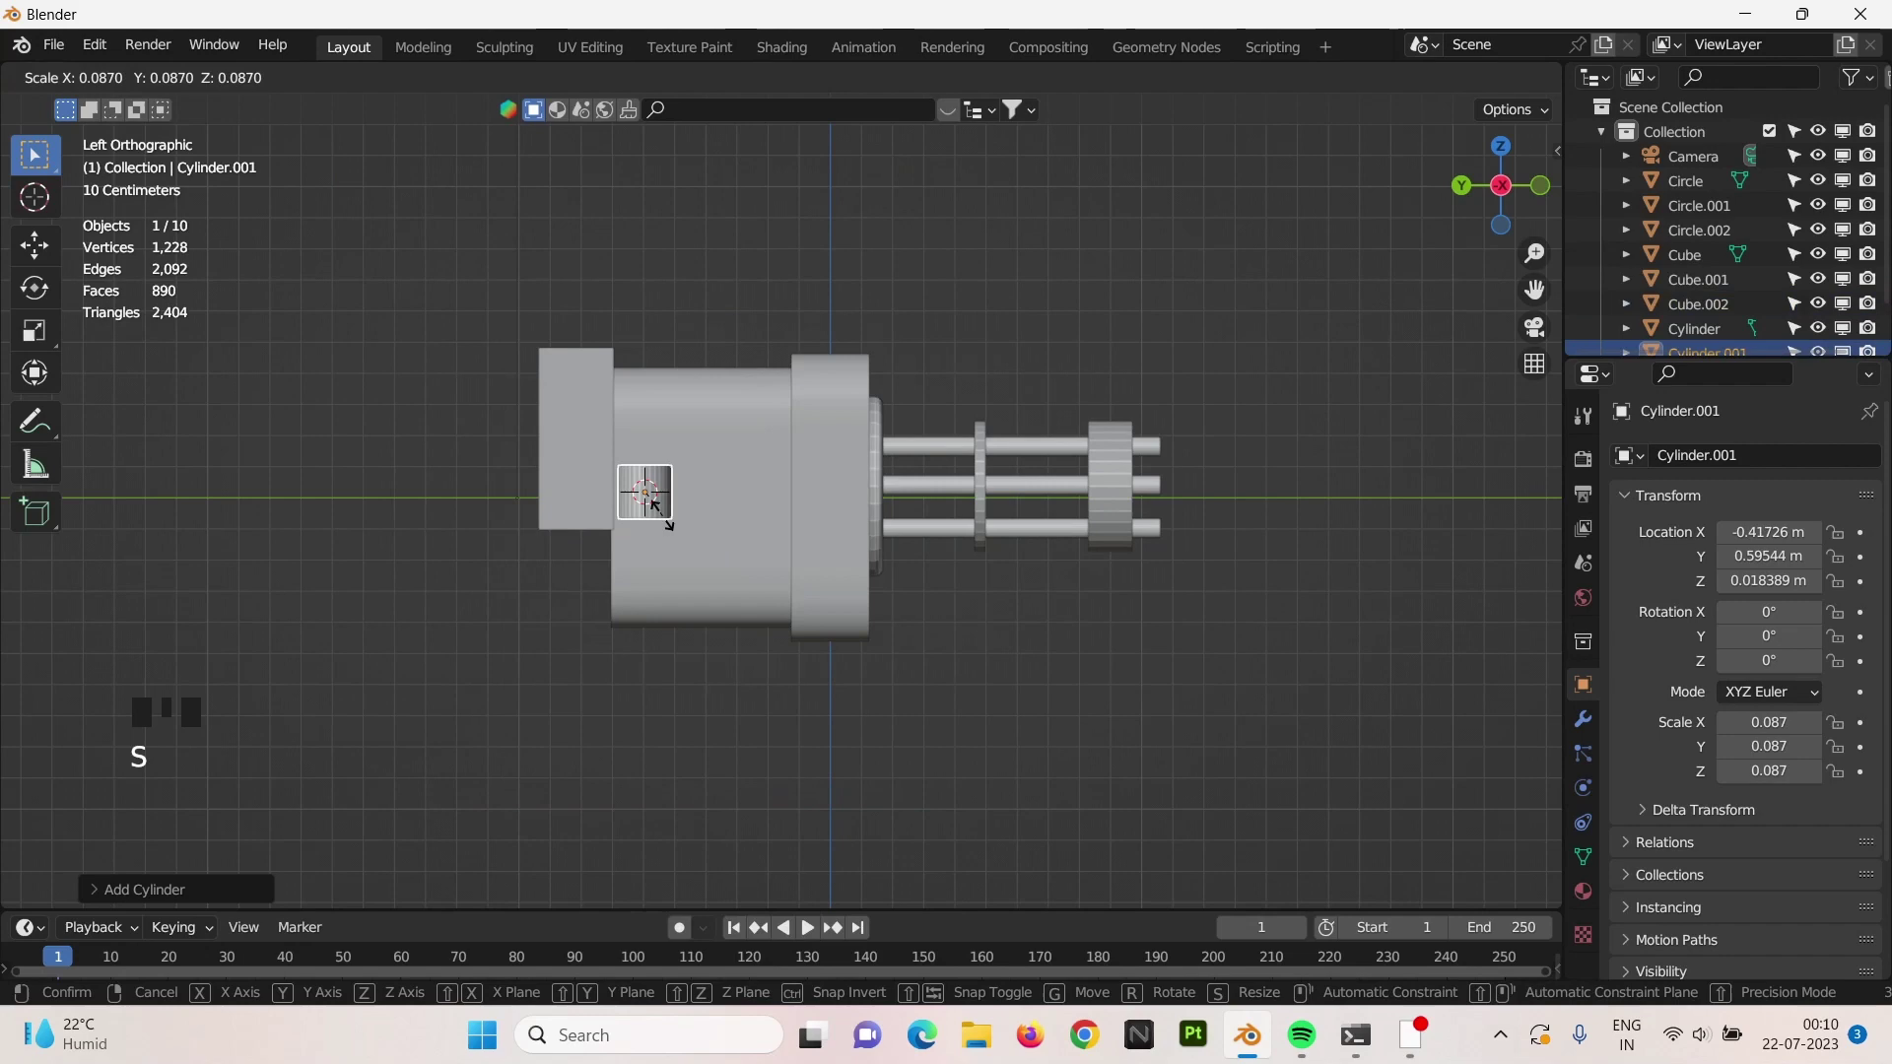
{"action": "scroll", "scroll_direction": "up", "scroll_amount": 3}
{"action": "key", "text": "Tab"}
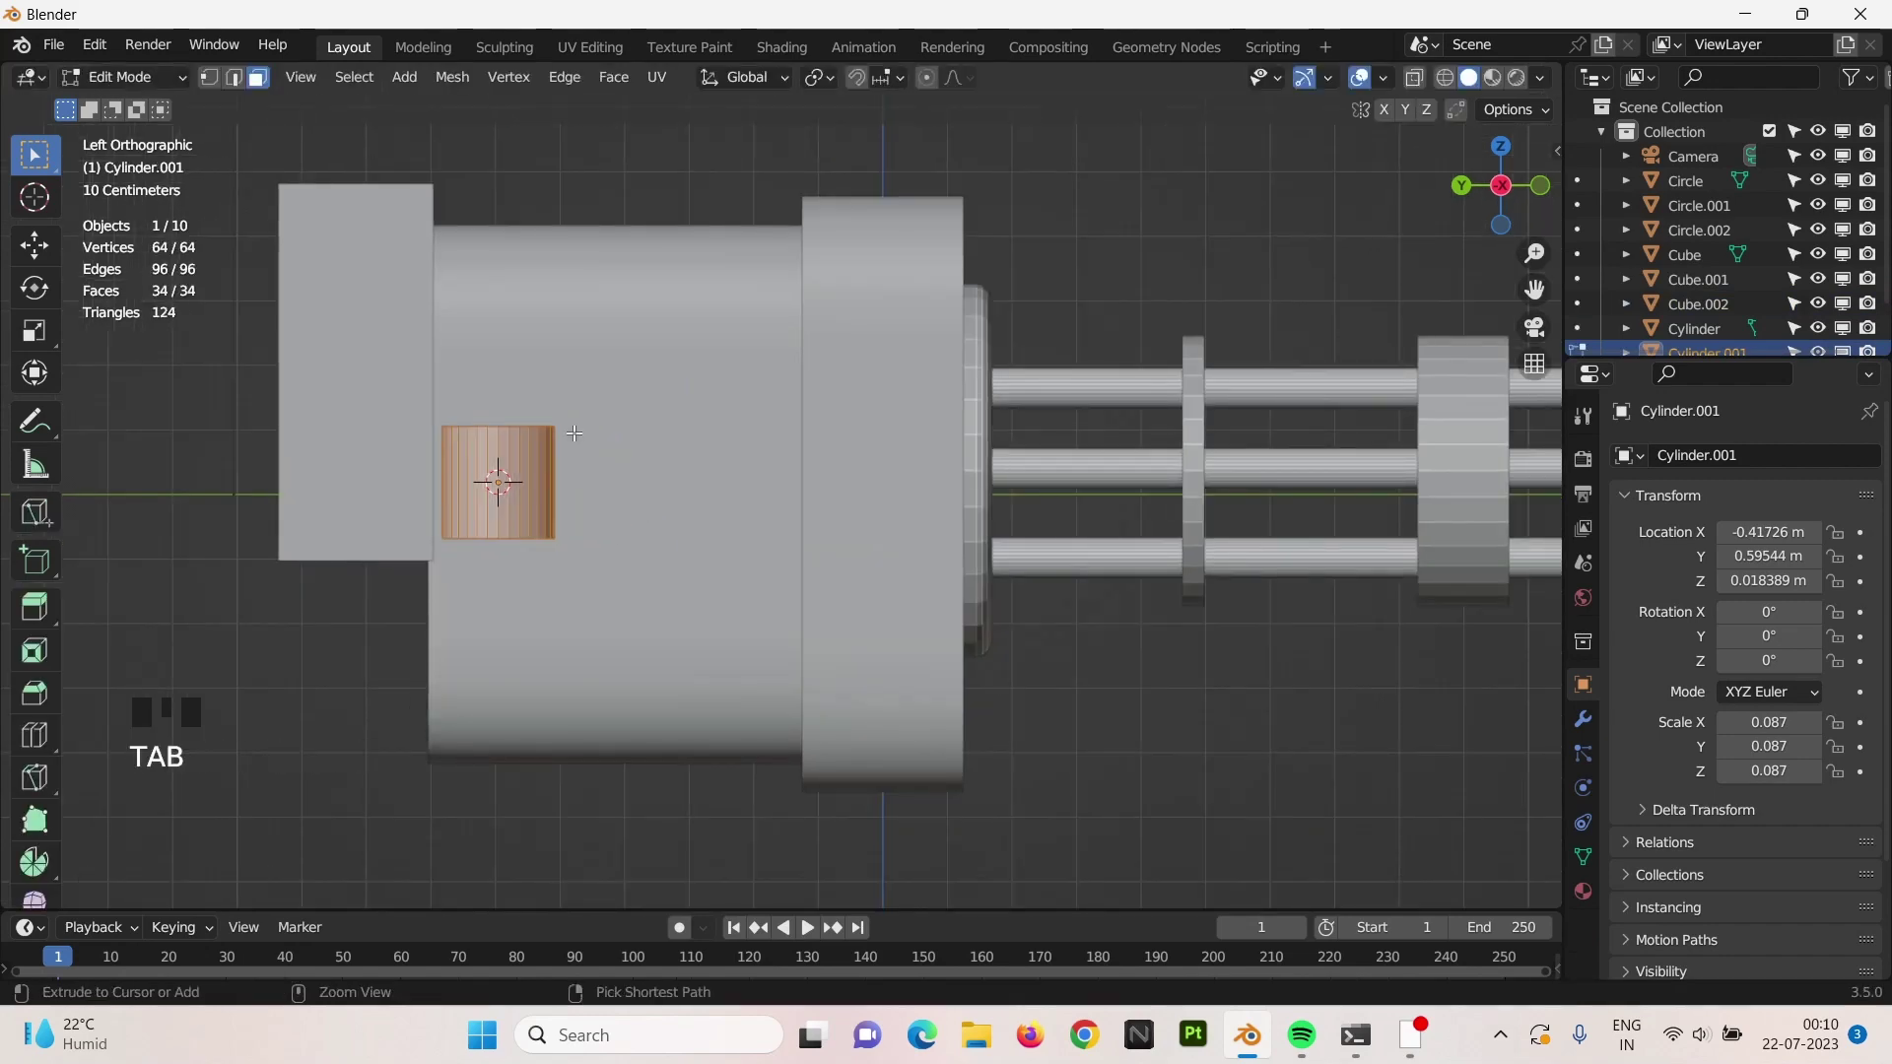
Add a loop cut around the cylinder to split off a top band.
{"action": "key", "text": "ctrl+r"}
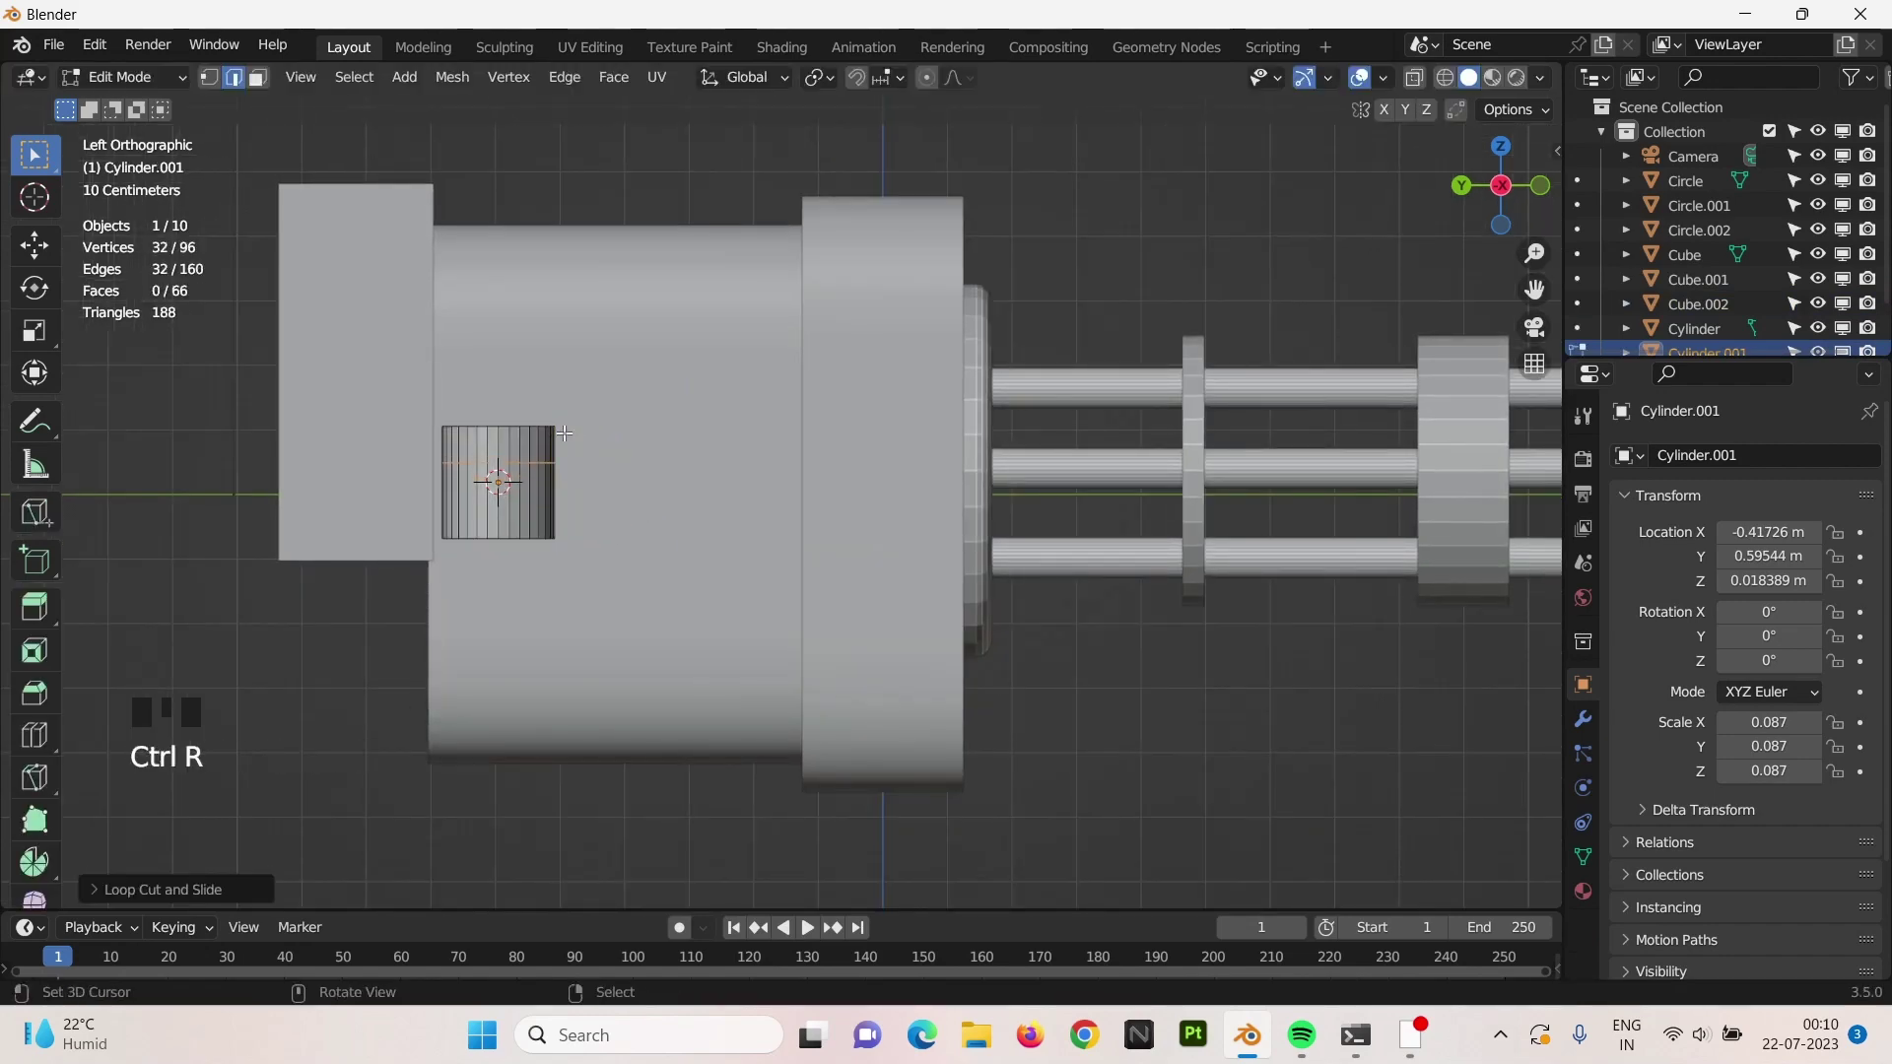
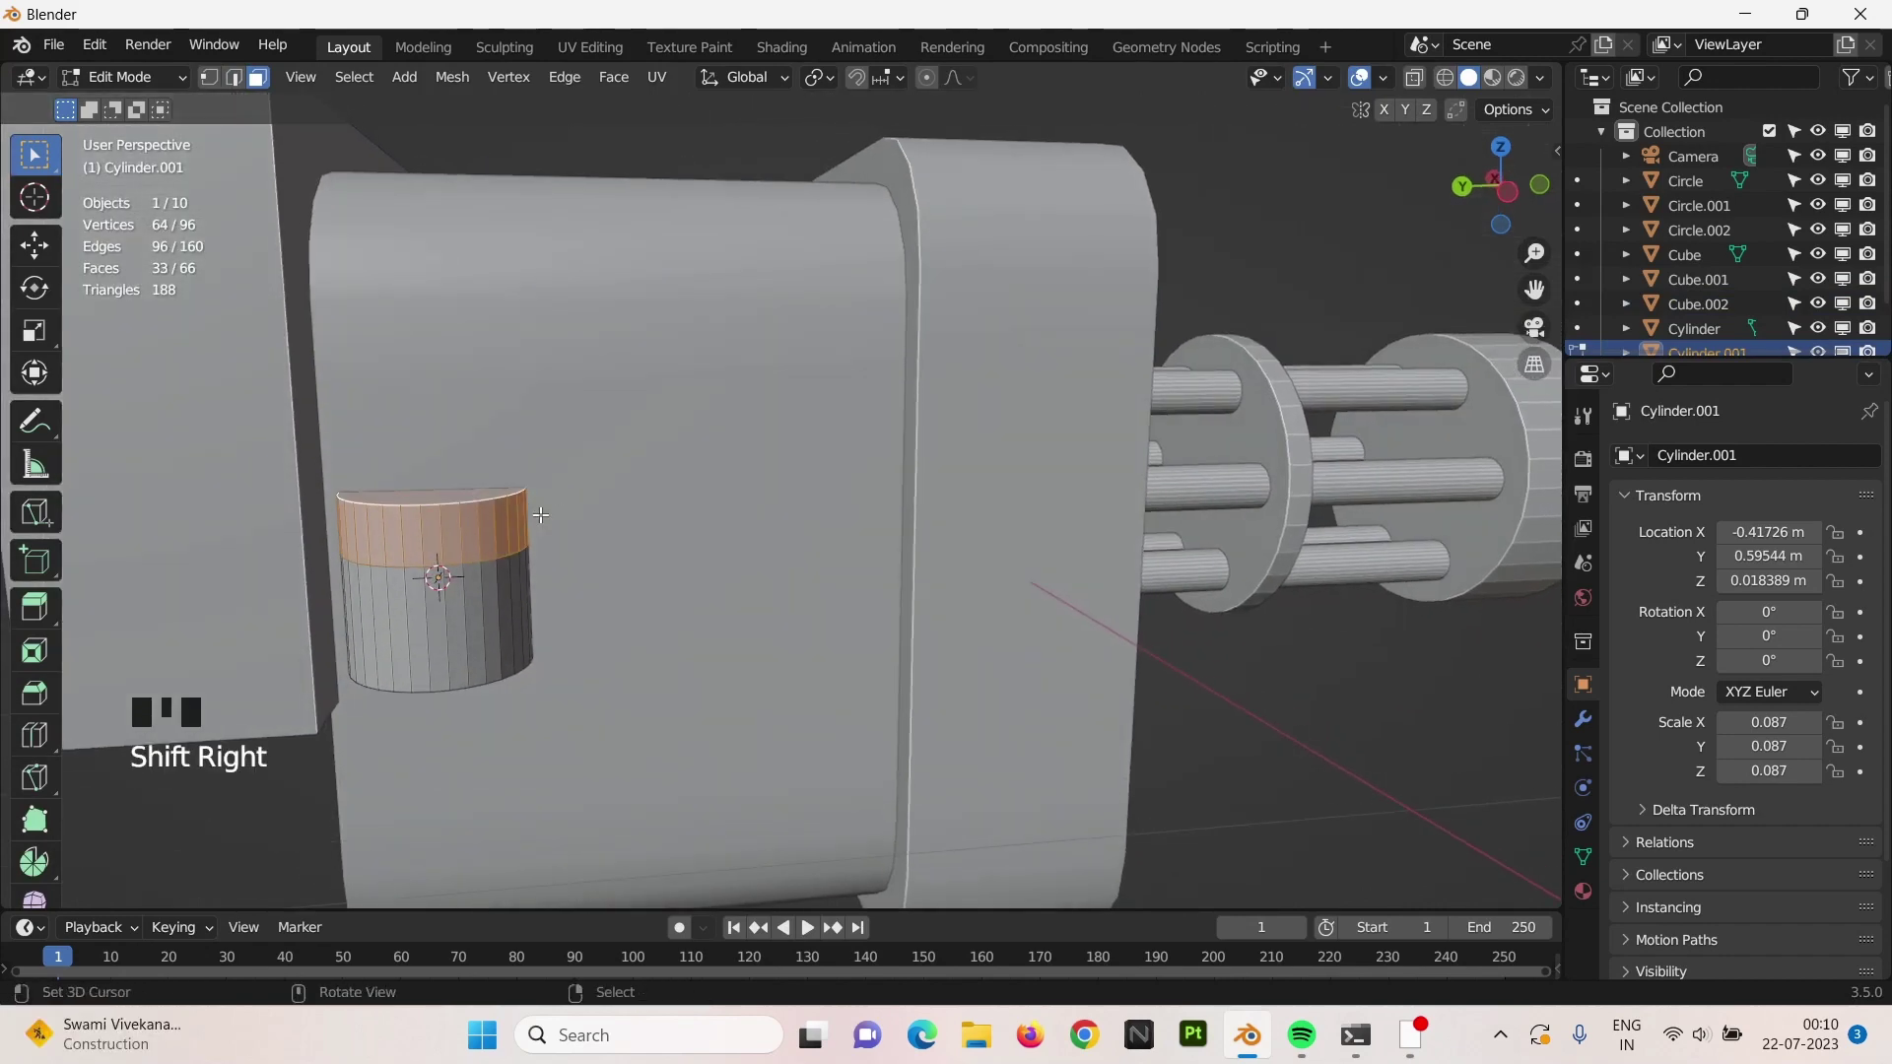
{"action": "scroll", "scroll_direction": "down", "scroll_amount": 3}
{"action": "key", "text": "KP_1"}
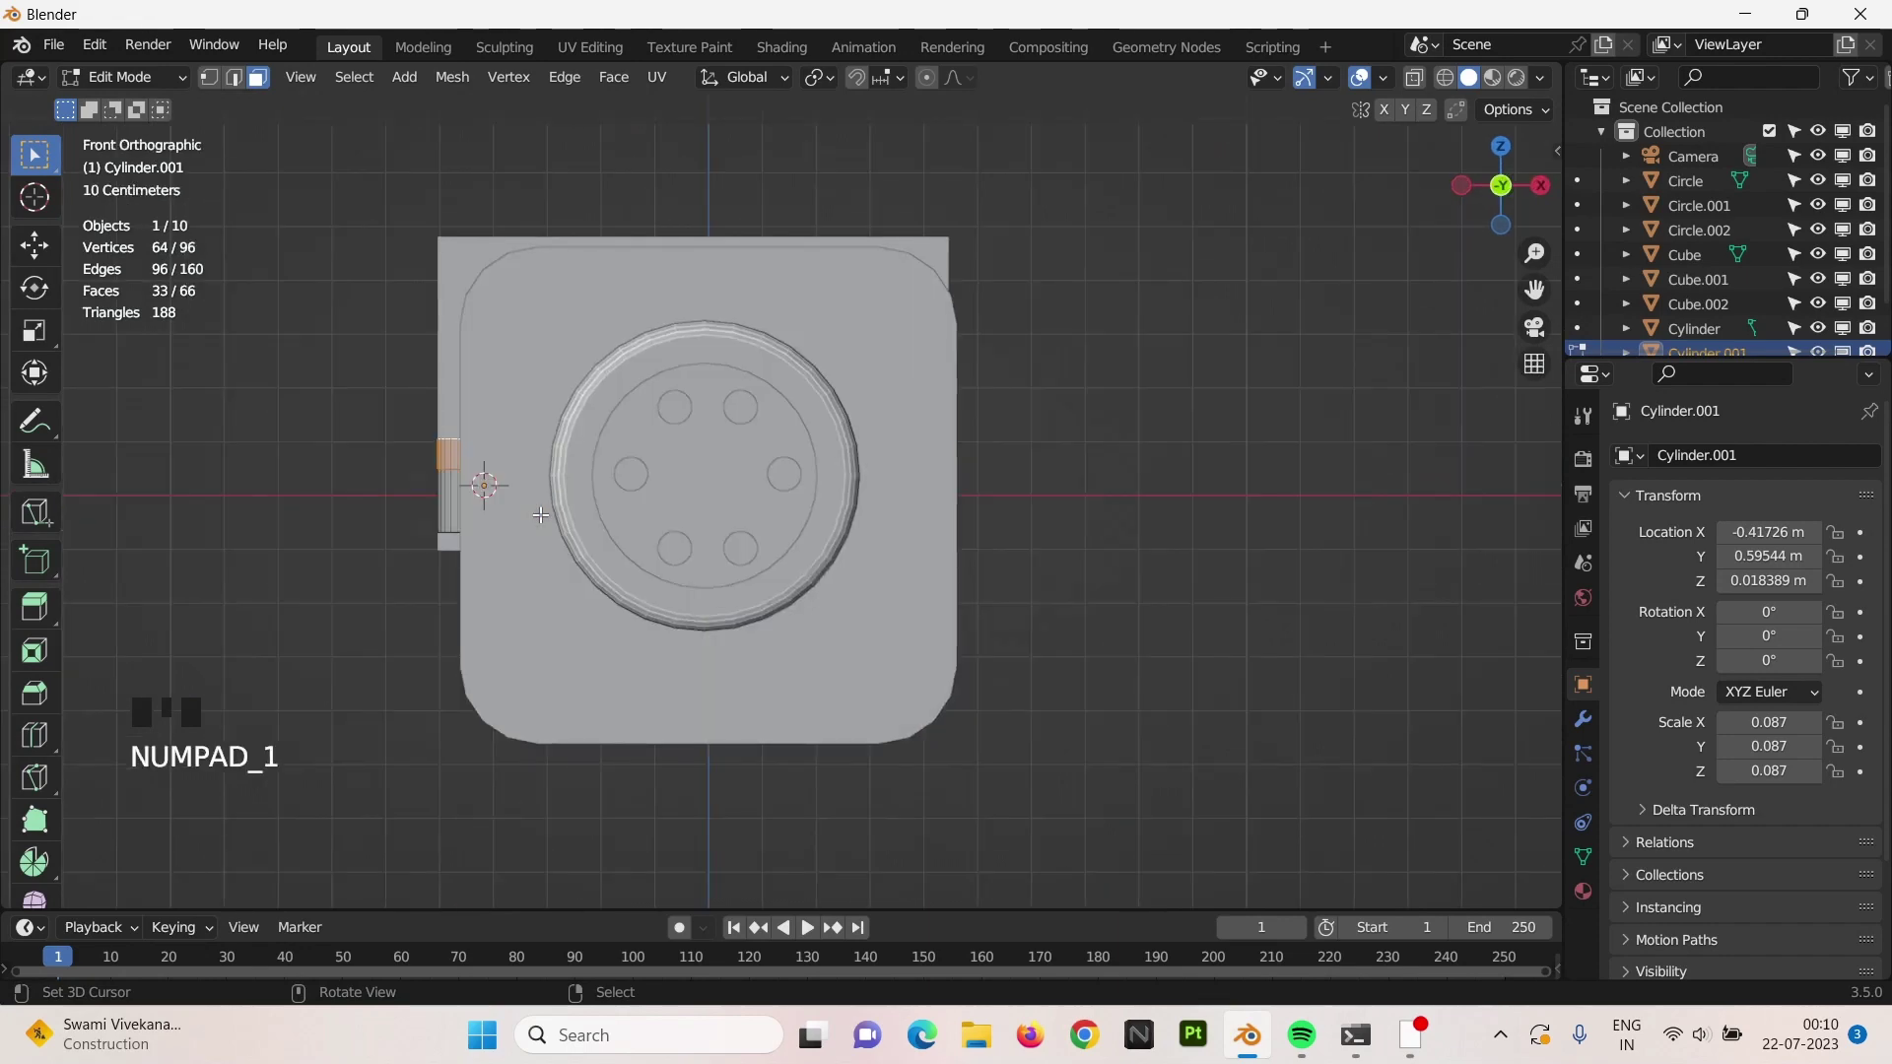
{"action": "key", "text": "ctrl+KP_3"}
{"action": "scroll", "scroll_direction": "up", "scroll_amount": 3}
{"action": "left_click_drag", "start_coordinate": [735, 502], "coordinate": [779, 501]}
Fatten the top band of faces outward into a wider cap.
{"action": "key", "text": "alt+s"}
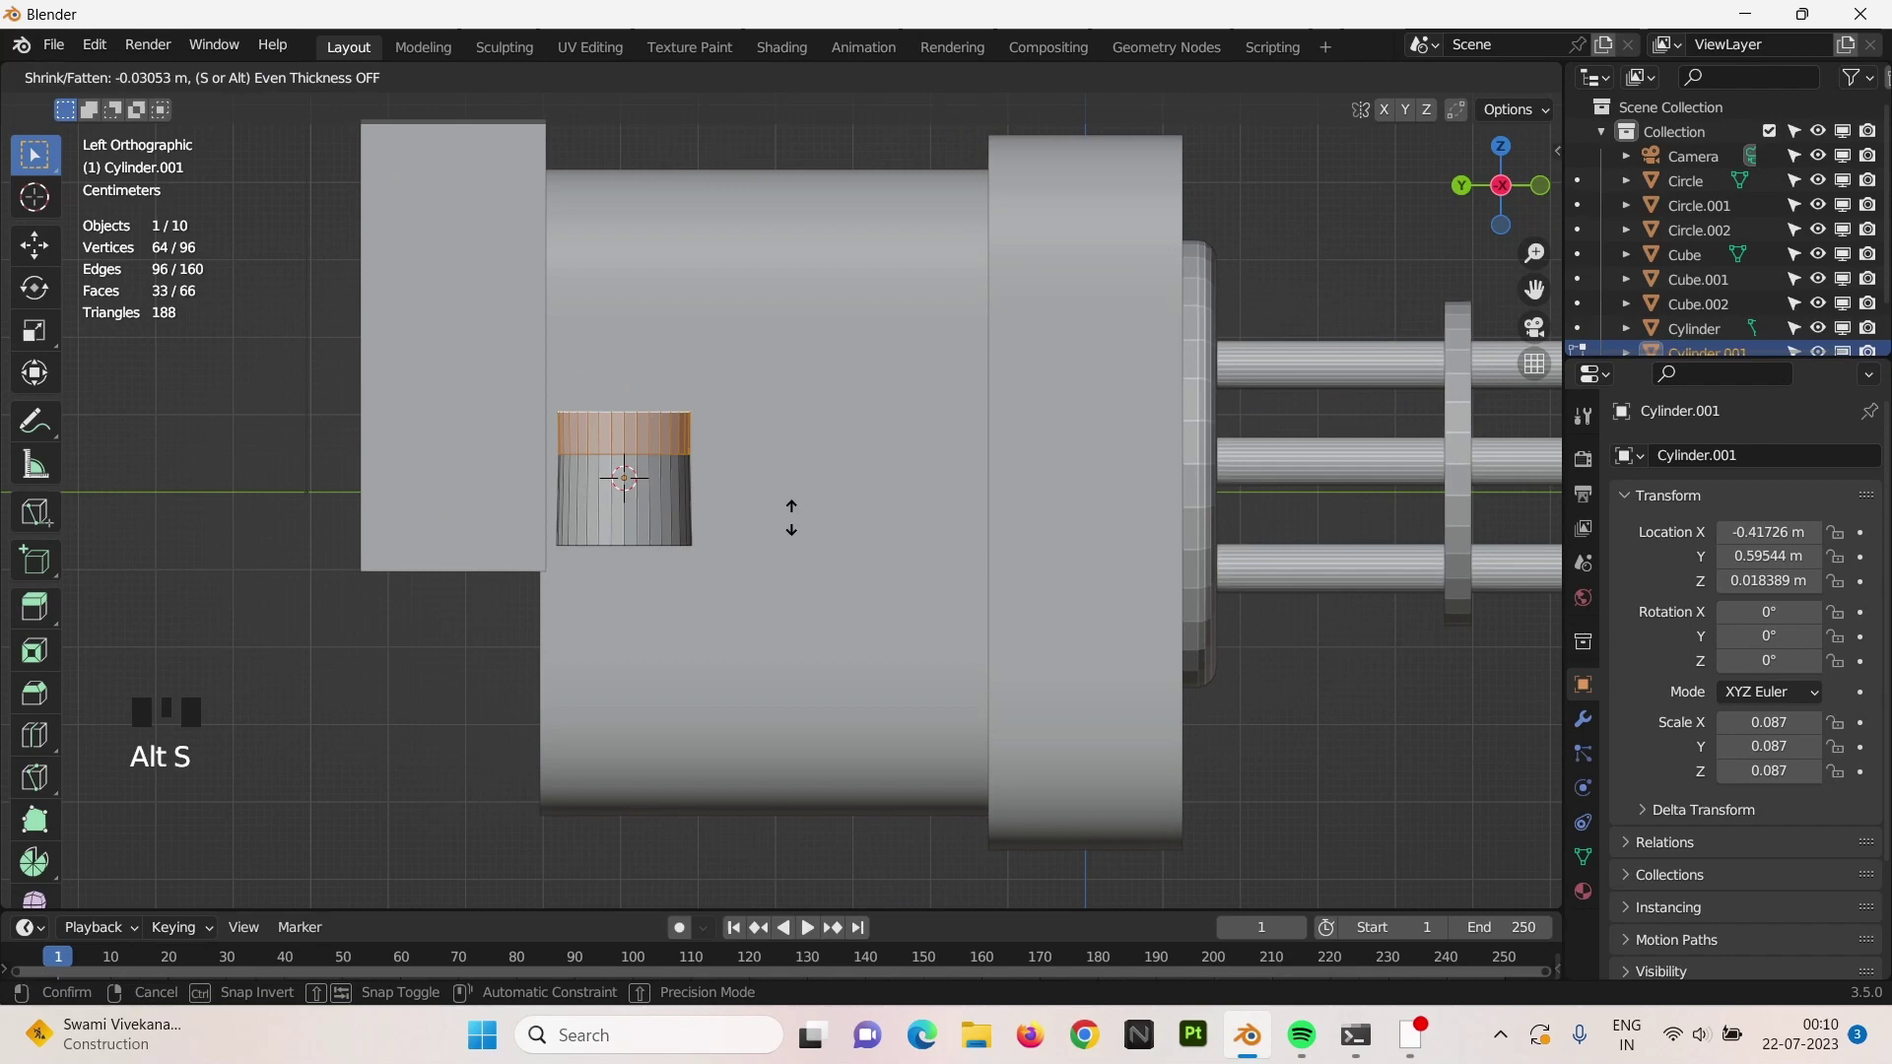
{"action": "scroll", "scroll_direction": "up", "scroll_amount": 3}
{"action": "scroll", "scroll_direction": "down", "scroll_amount": 3}
{"action": "middle_click", "coordinate": [612, 465]}
{"action": "right_click", "coordinate": [636, 490]}
{"action": "middle_click", "coordinate": [765, 589]}
{"action": "key", "text": "alt+e"}
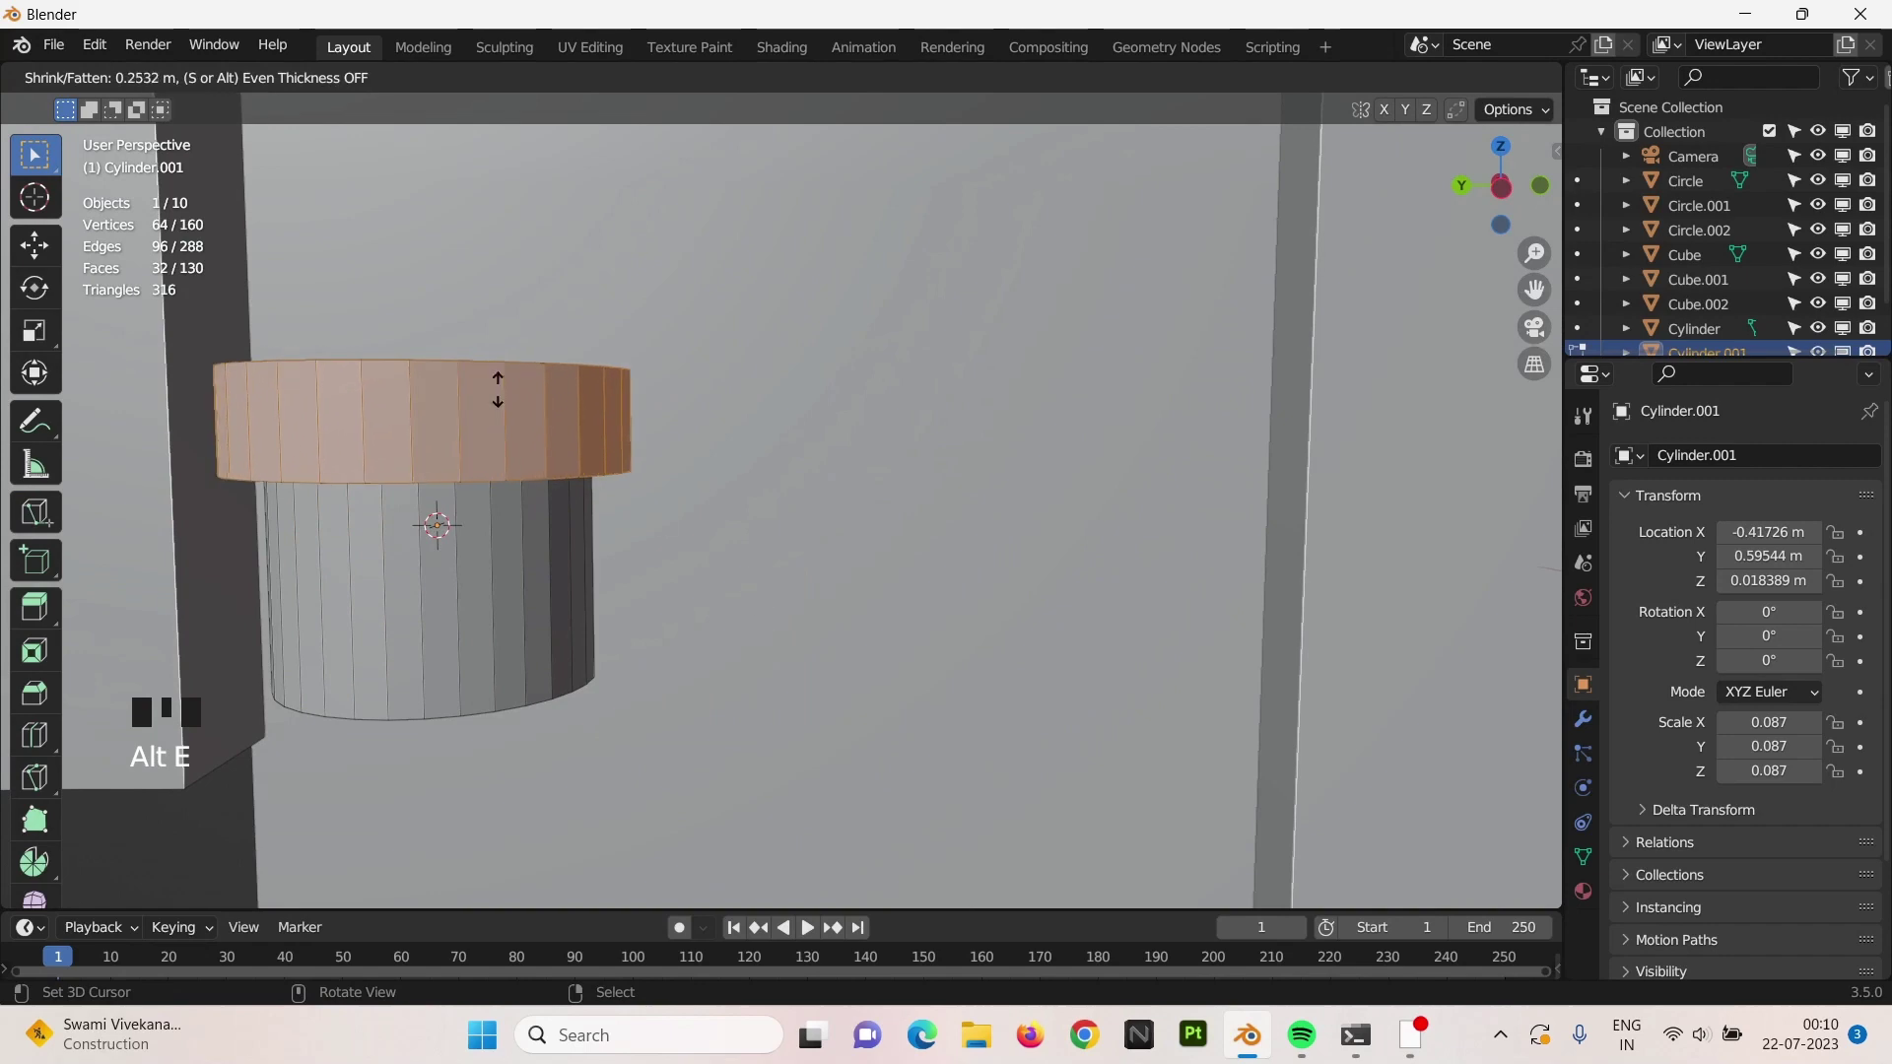
{"action": "key", "text": "Tab"}
Move the knob into place on the side of the gun body.
{"action": "scroll", "scroll_direction": "down", "scroll_amount": 3}
{"action": "key", "text": "ctrl+KP_3"}
{"action": "scroll", "scroll_direction": "up", "scroll_amount": 3}
{"action": "scroll", "scroll_direction": "down", "scroll_amount": 3}
{"action": "scroll", "scroll_direction": "up", "scroll_amount": 3}
{"action": "key", "text": "g"}
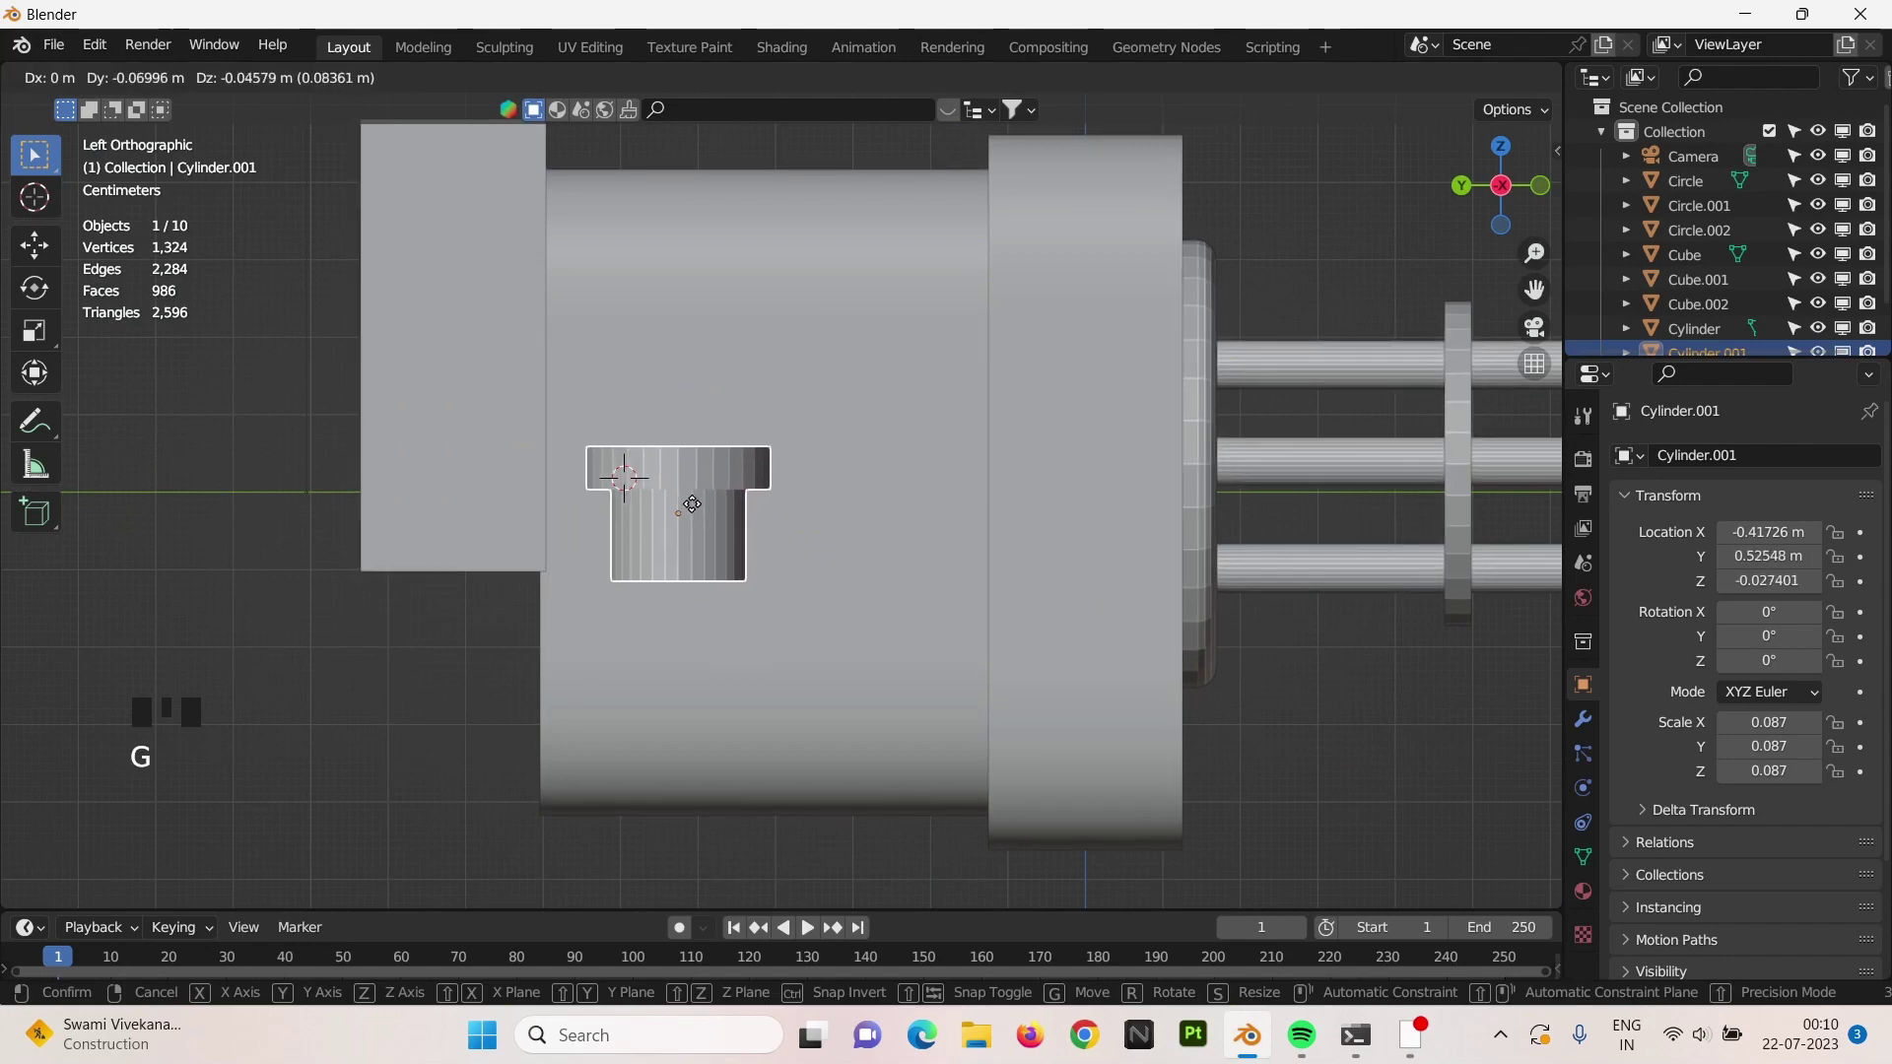
{"action": "scroll", "scroll_direction": "up", "scroll_amount": 3}
{"action": "middle_click", "coordinate": [699, 503]}
{"action": "scroll", "scroll_direction": "down", "scroll_amount": 3}
{"action": "key", "text": "KP_1"}
{"action": "scroll", "scroll_direction": "down", "scroll_amount": 3}
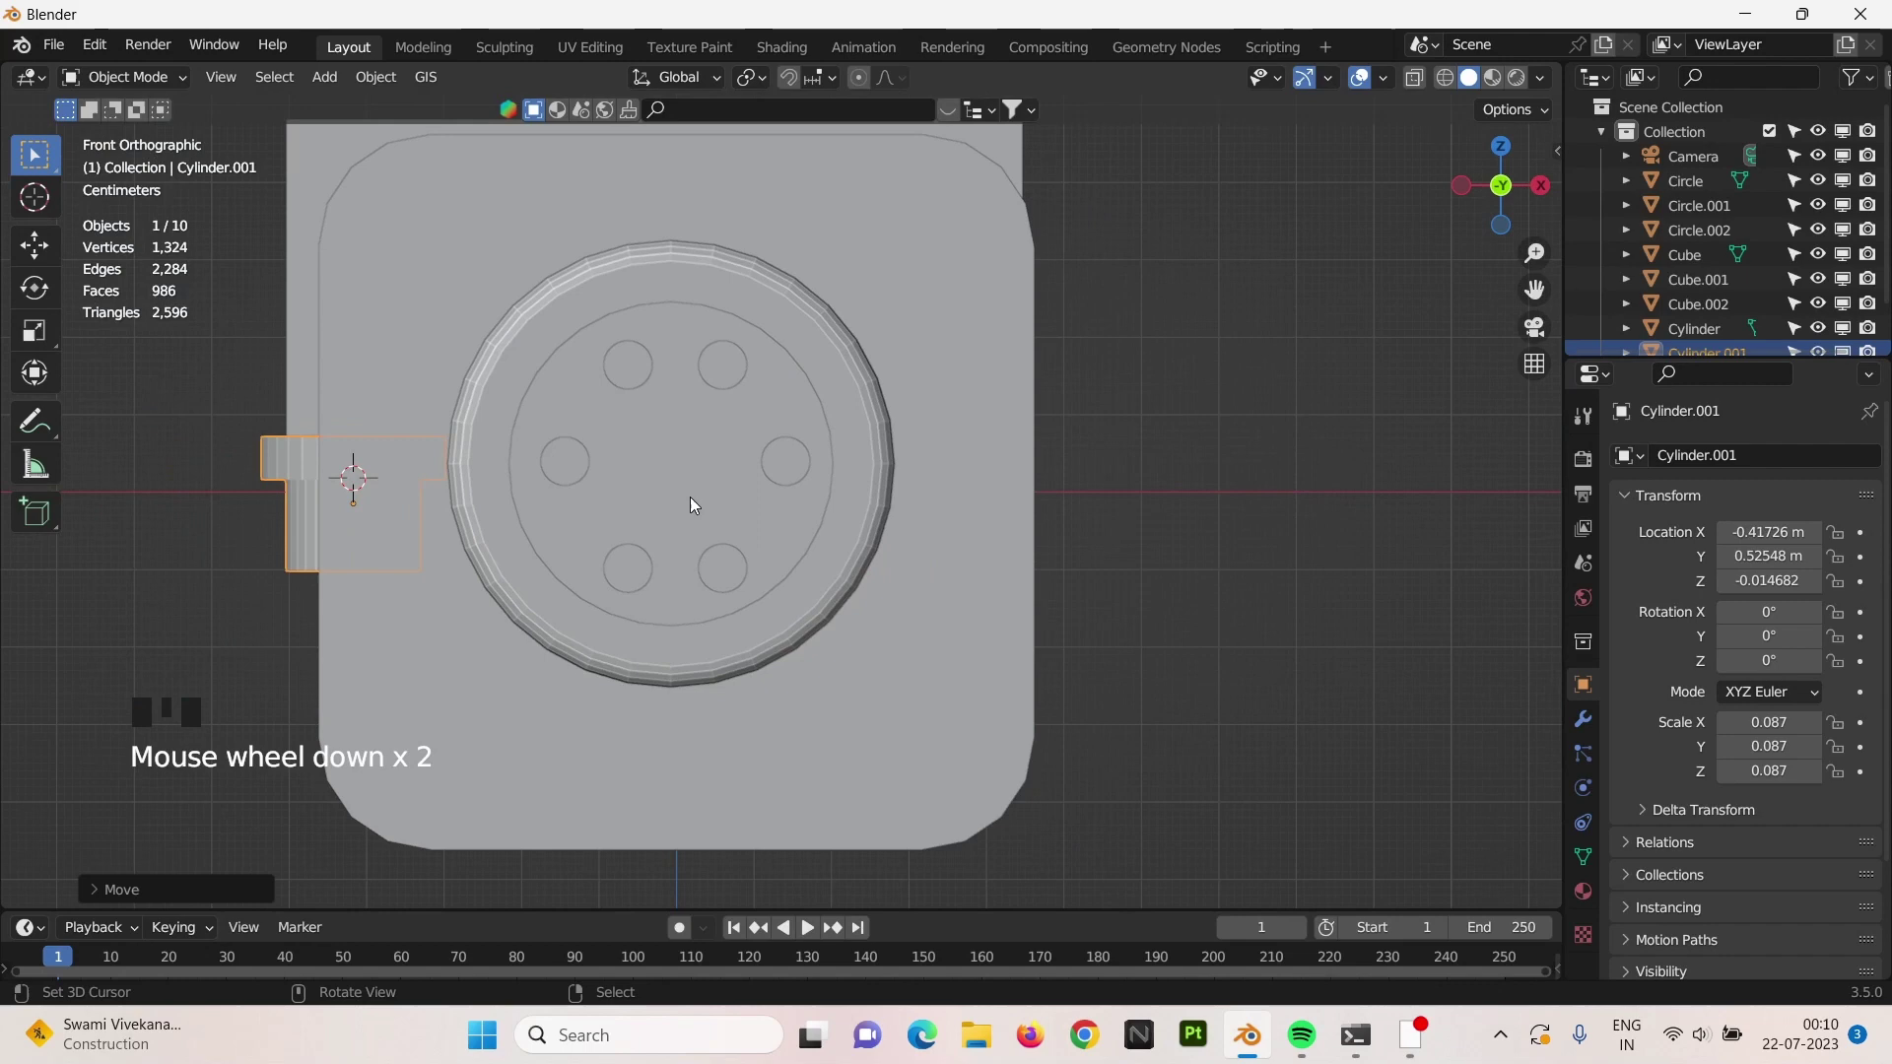
{"action": "key", "text": "ctrl+KP_3"}
{"action": "scroll", "scroll_direction": "up", "scroll_amount": 3}
Slightly shrink the cap ring and bevel its edges into a rounded rim.
{"action": "key", "text": "Tab"}
{"action": "key", "text": "s"}
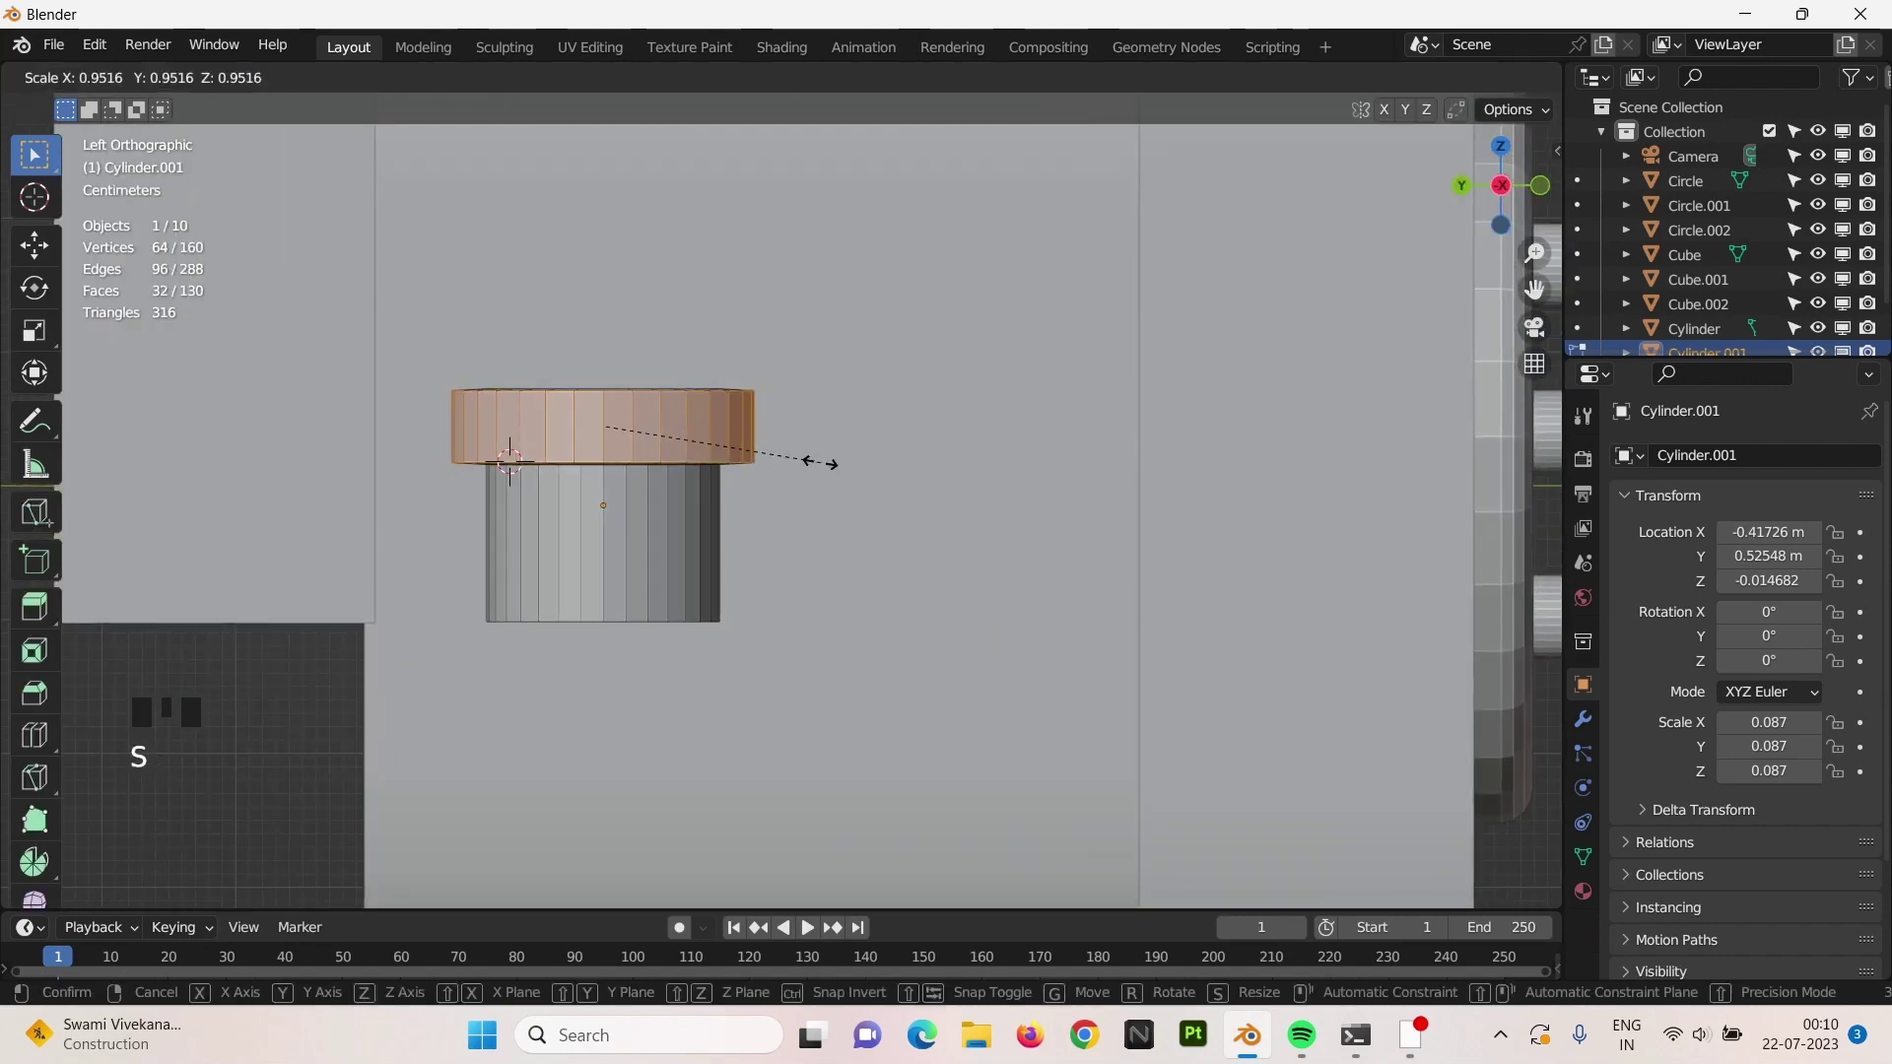
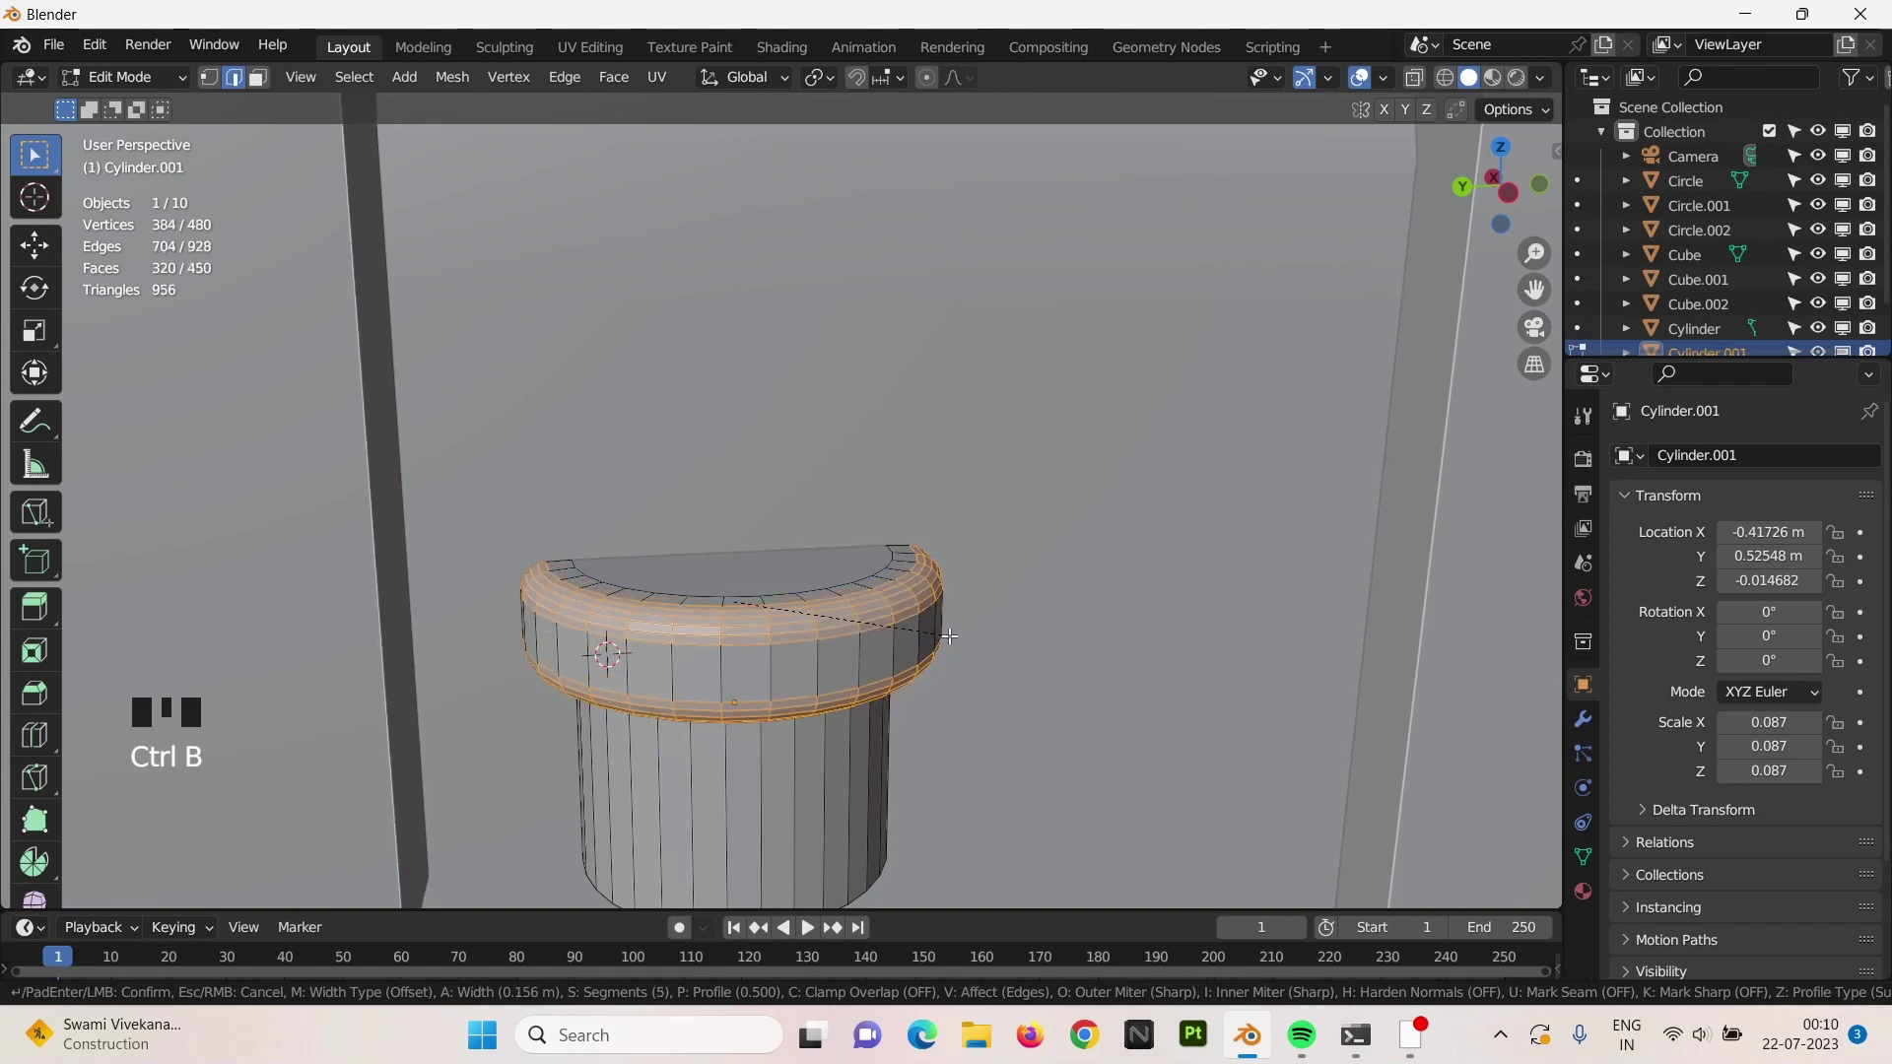
{"action": "key", "text": "Tab"}
{"action": "scroll", "scroll_direction": "down", "scroll_amount": 3}
{"action": "left_click_drag", "start_coordinate": [916, 607], "coordinate": [899, 572]}
{"action": "key", "text": "KP_1"}
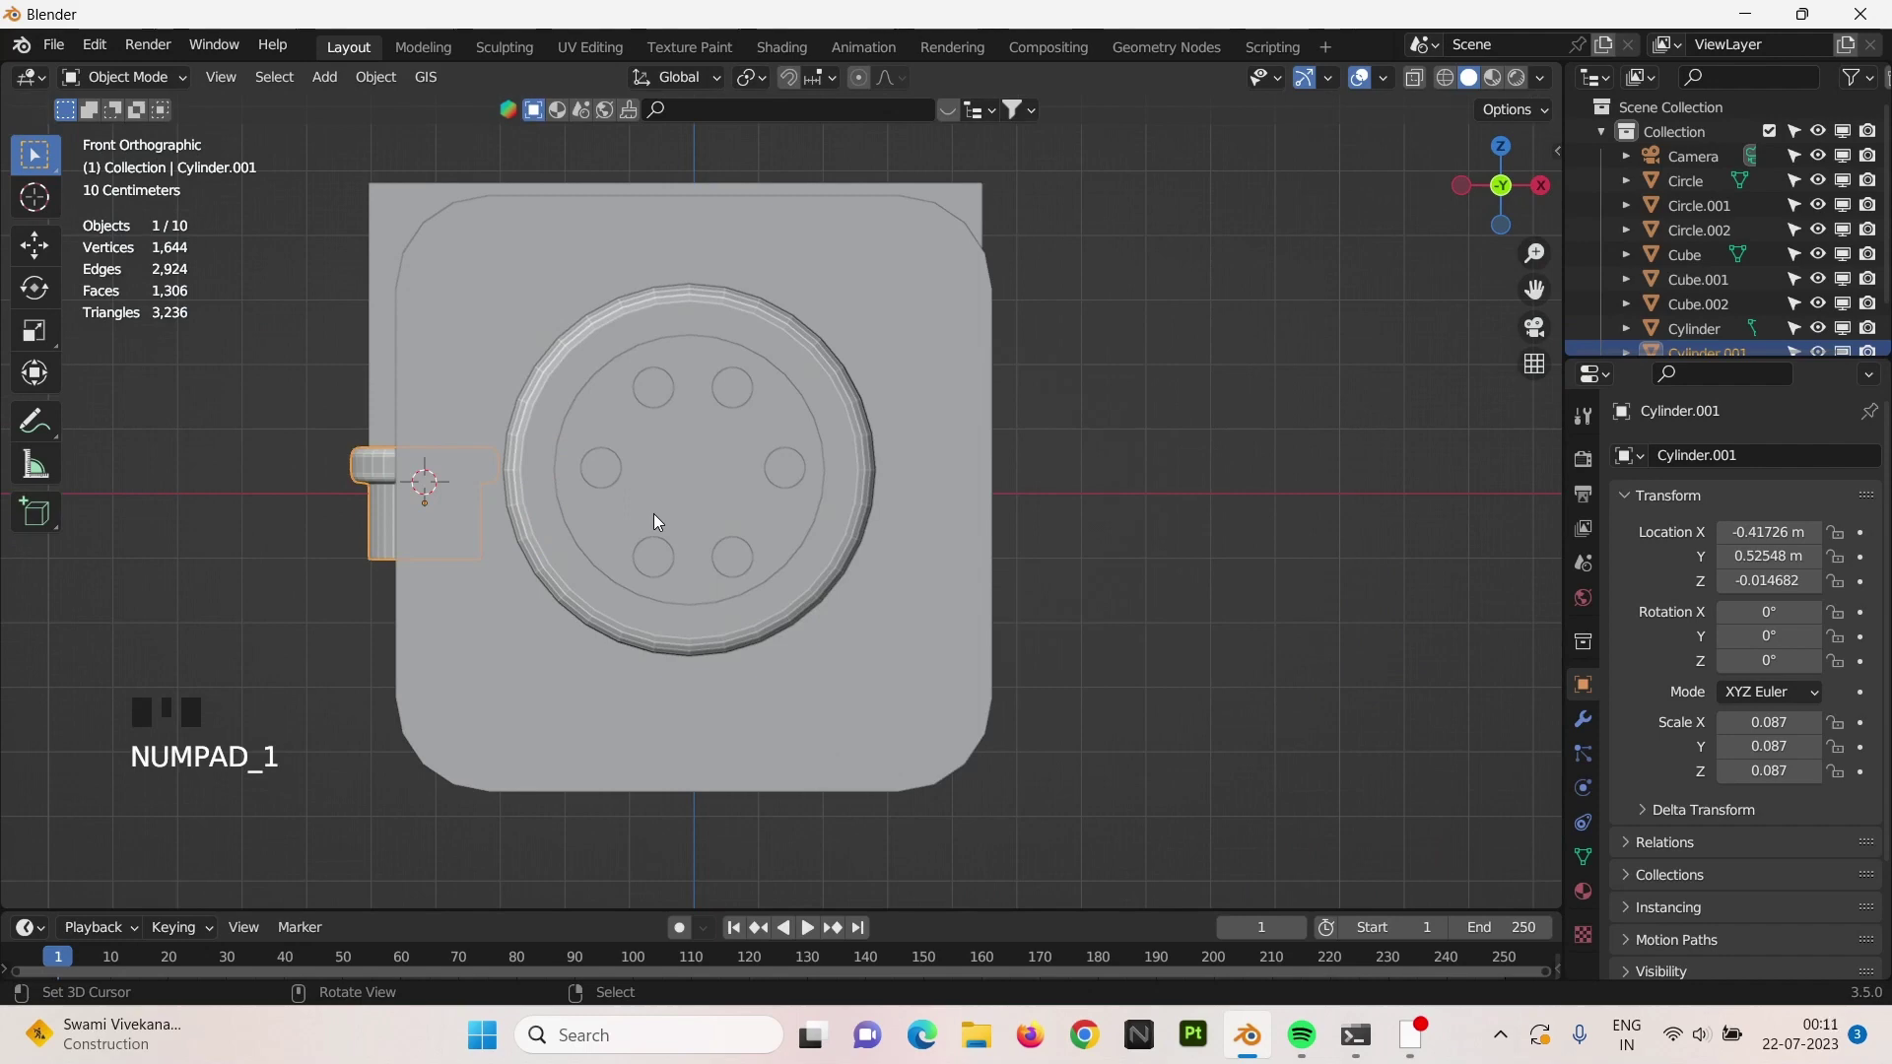
Select the knob's bottom ring of faces in Edit Mode and scale it.
{"action": "key", "text": "ctrl+KP_3"}
{"action": "scroll", "scroll_direction": "up", "scroll_amount": 3}
{"action": "right_click", "coordinate": [662, 521]}
{"action": "scroll", "scroll_direction": "up", "scroll_amount": 3}
{"action": "key", "text": "Tab"}
{"action": "right_click", "coordinate": [657, 509]}
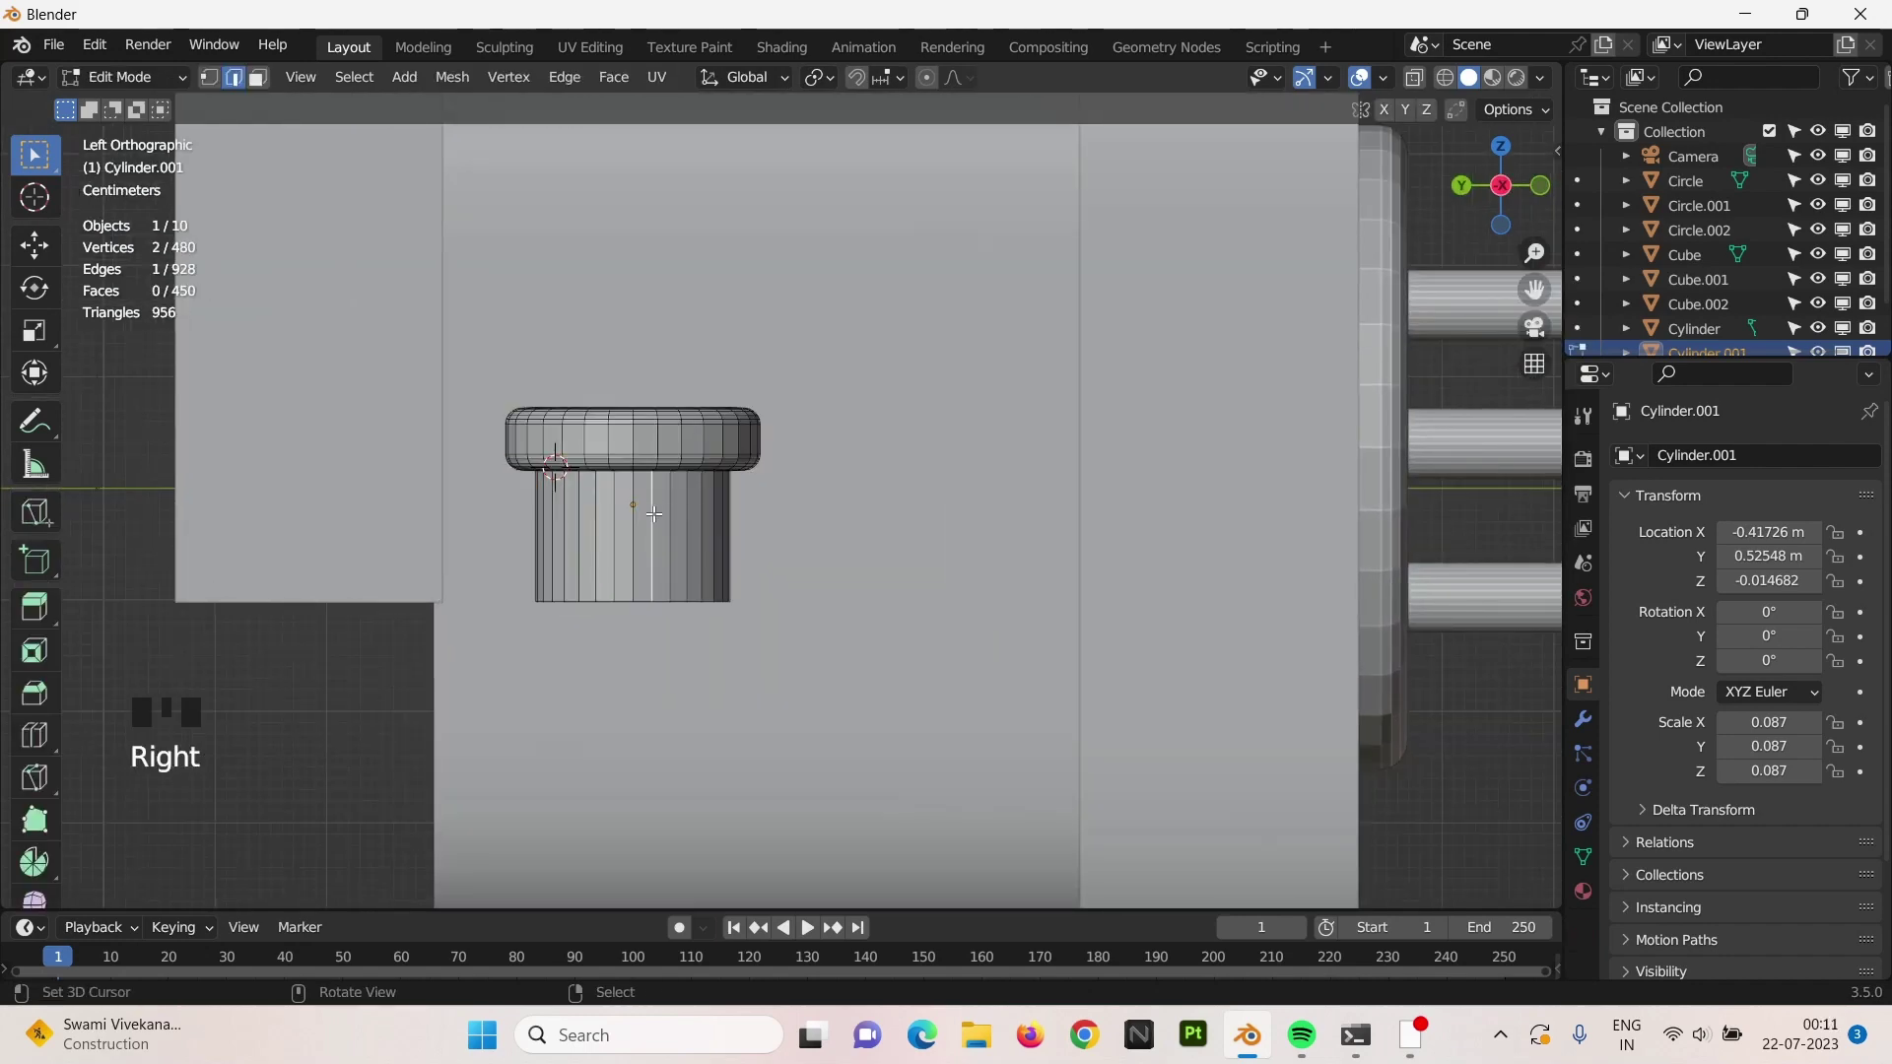
{"action": "key", "text": "3"}
{"action": "right_click", "coordinate": [658, 510]}
{"action": "key", "text": "s"}
{"action": "key", "text": "Tab"}
{"action": "scroll", "scroll_direction": "down", "scroll_amount": 3}
Make a linked copy of the knob and slide it along the body.
{"action": "key", "text": "alt+d"}
{"action": "key", "text": "g"}
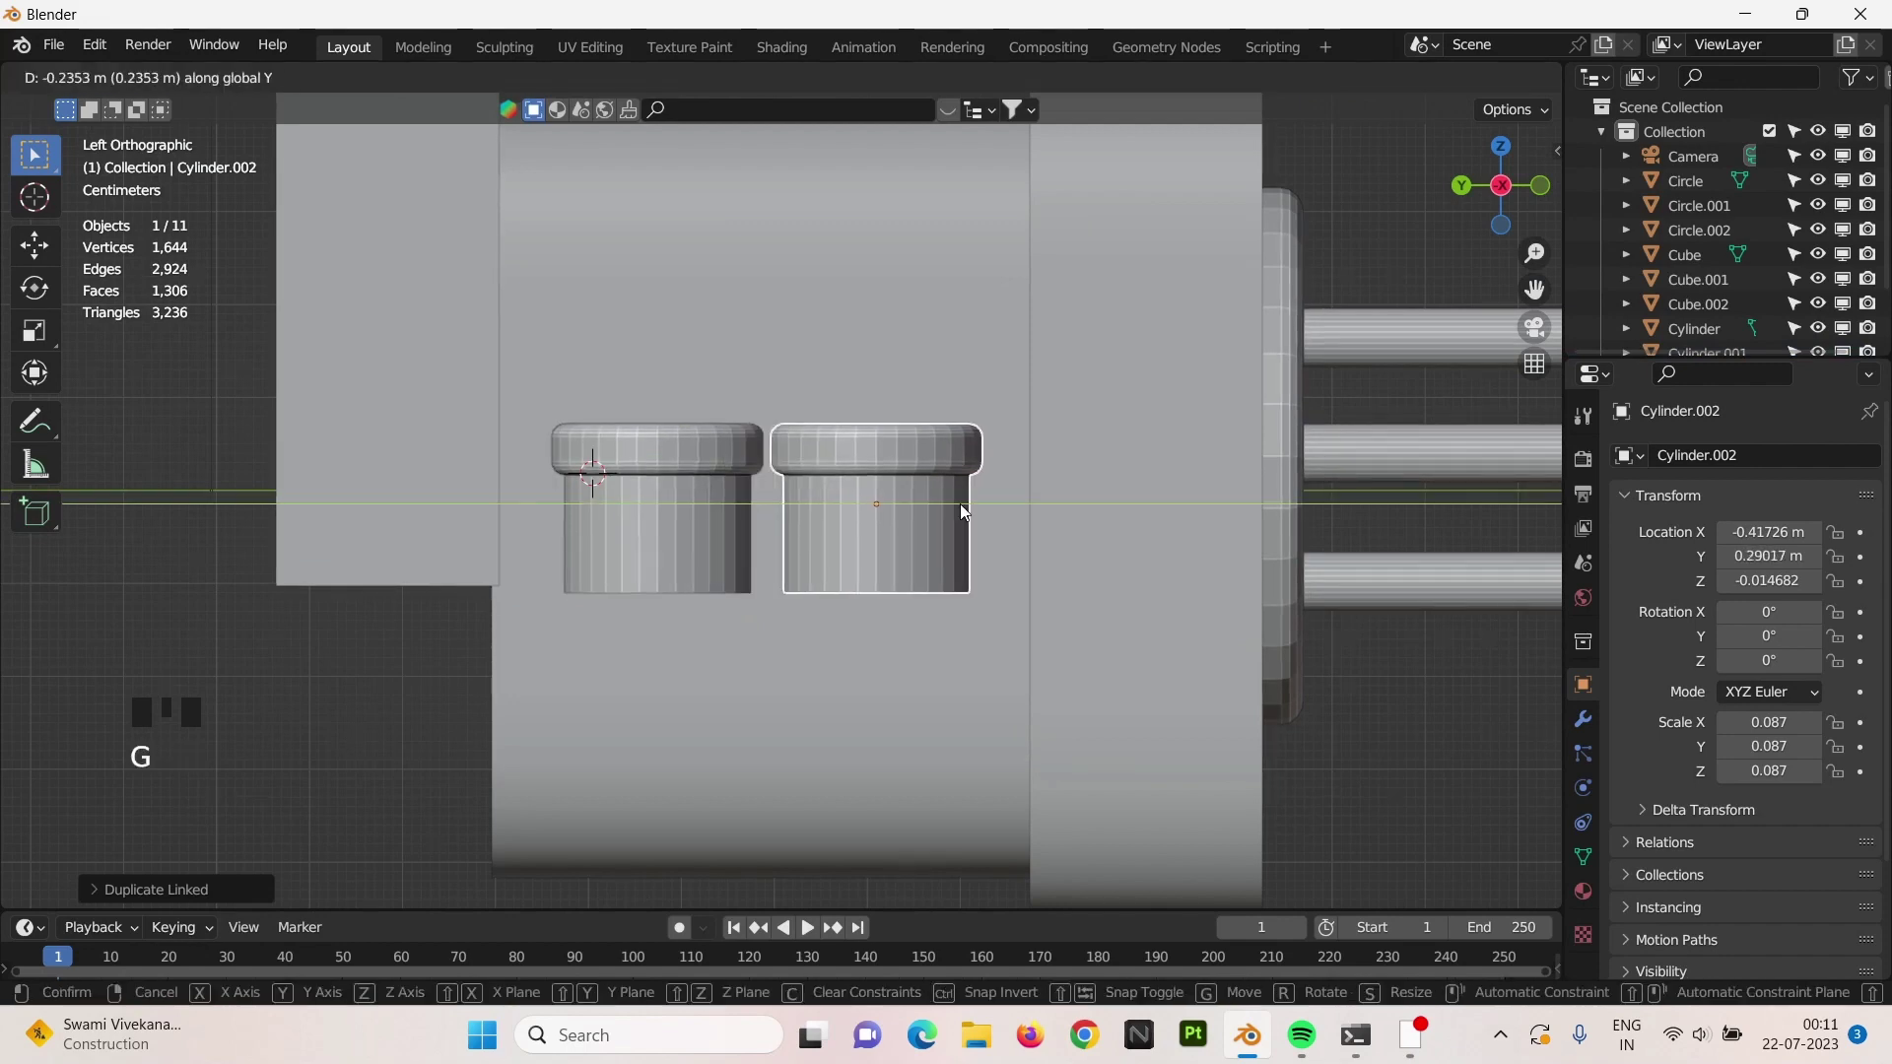
{"action": "key", "text": "x"}
{"action": "key", "text": "Tab"}
{"action": "right_click", "coordinate": [689, 589]}
{"action": "key", "text": "Tab"}
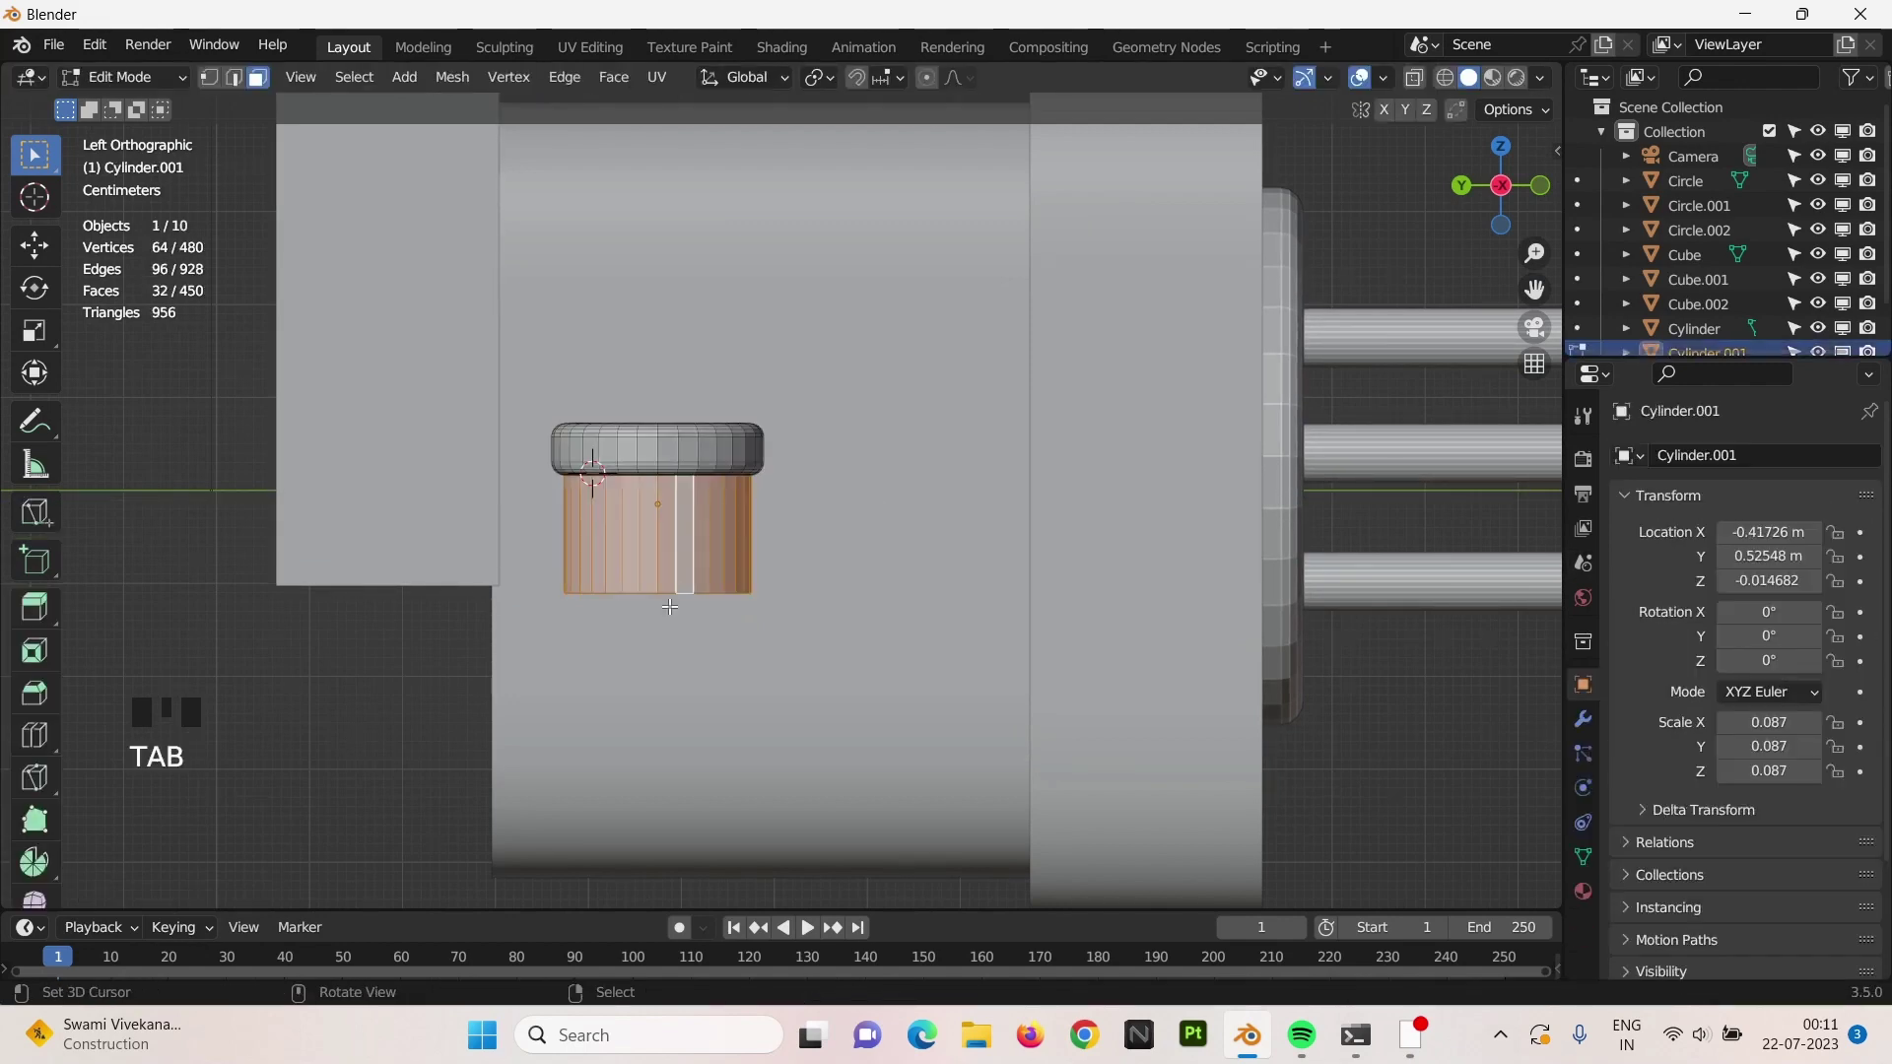
Bevel and extend the canister's lower ring downward to lengthen its body.
{"action": "key", "text": "2"}
{"action": "right_click", "coordinate": [649, 588]}
{"action": "right_click", "coordinate": [650, 584]}
{"action": "right_click", "coordinate": [650, 583]}
{"action": "key", "text": "ctrl+b"}
{"action": "key", "text": "Tab"}
{"action": "key", "text": "Tab"}
{"action": "key", "text": "g"}
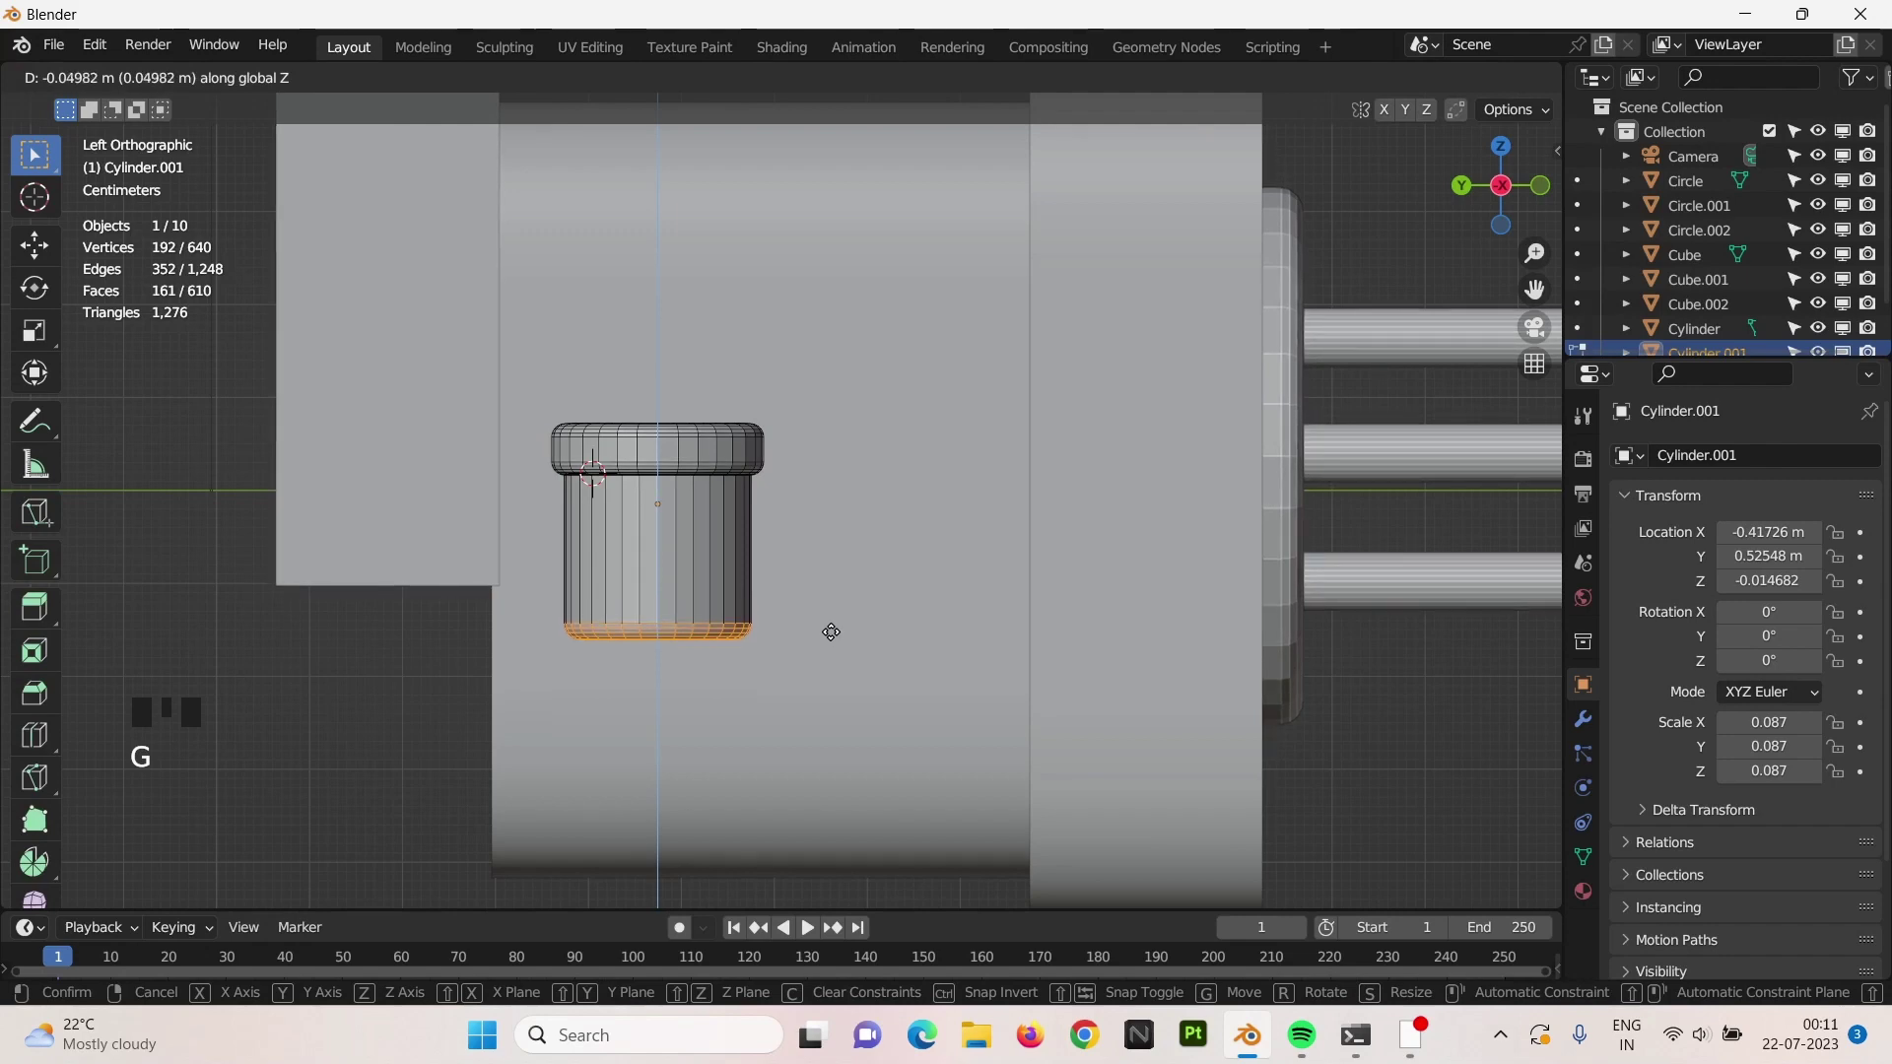
{"action": "key", "text": "Tab"}
Raise the canister, place a linked copy Cylinder.002 beside it, and shift both sideways.
{"action": "key", "text": "g"}
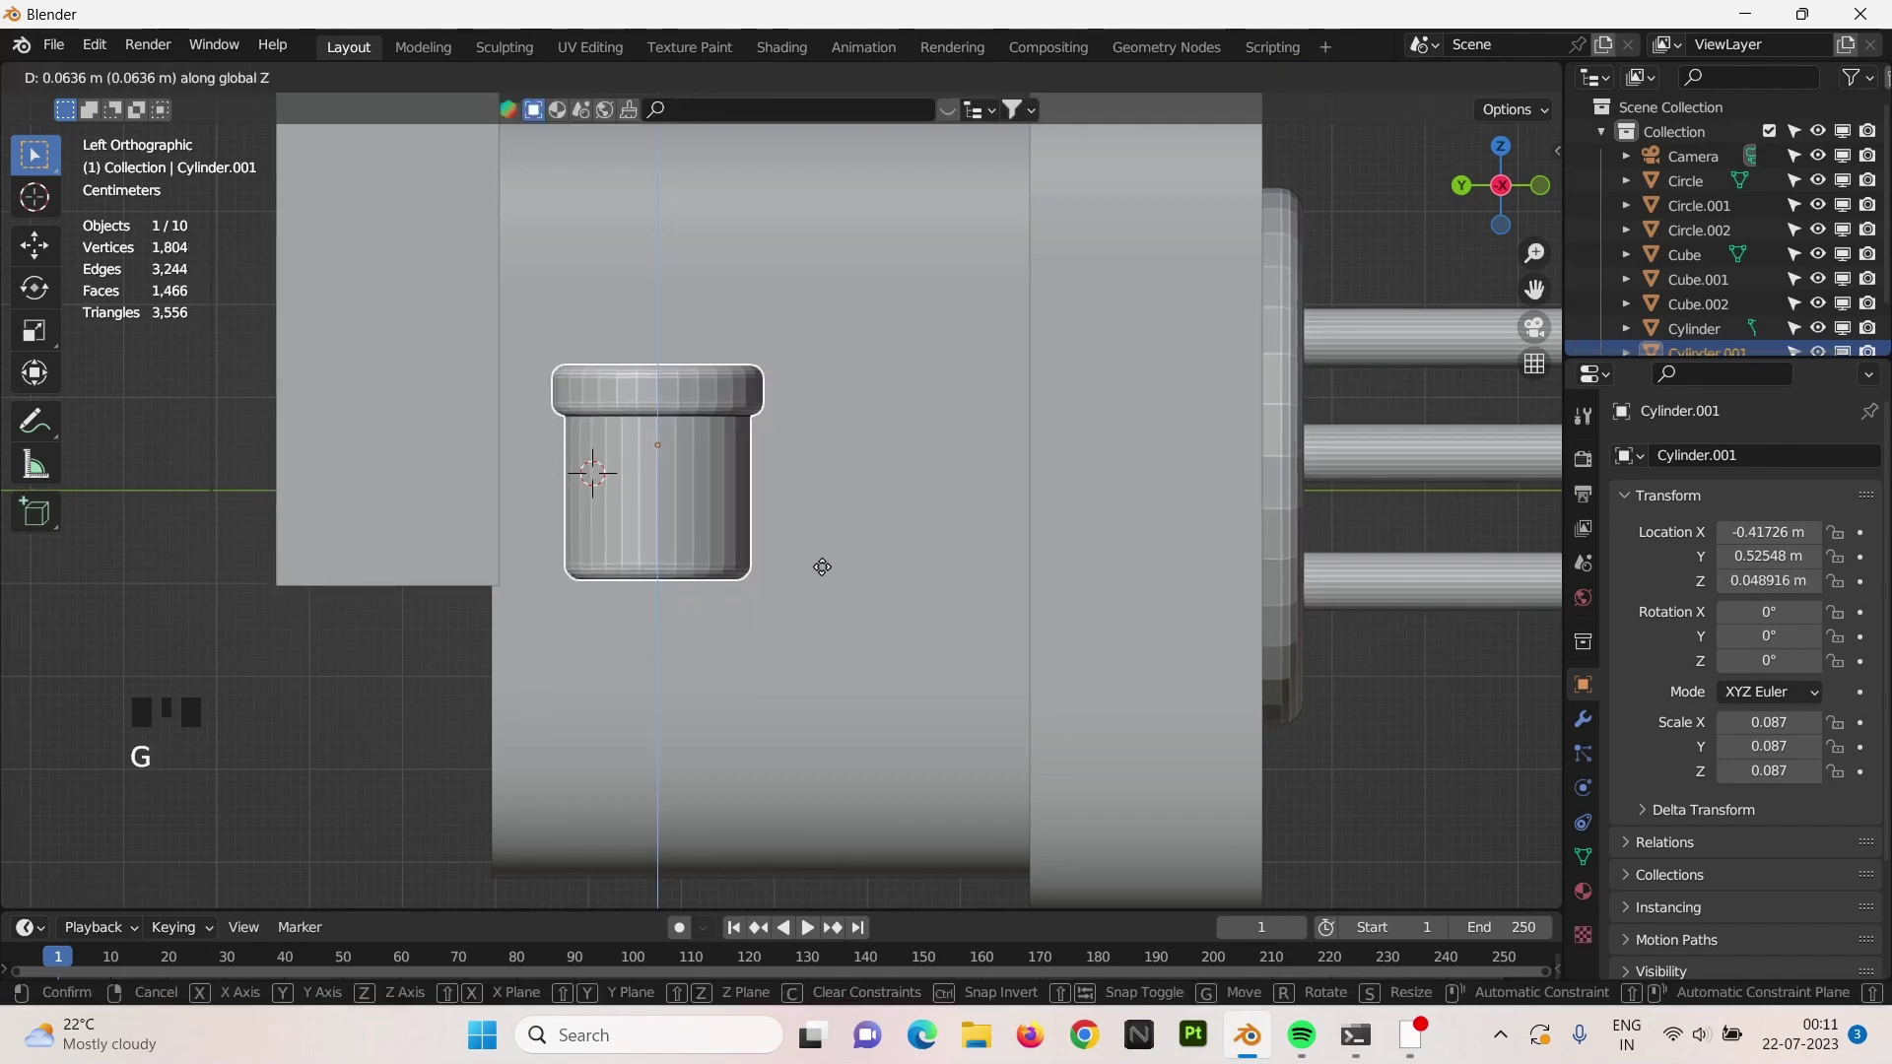
{"action": "key", "text": "alt+d"}
{"action": "key", "text": "g"}
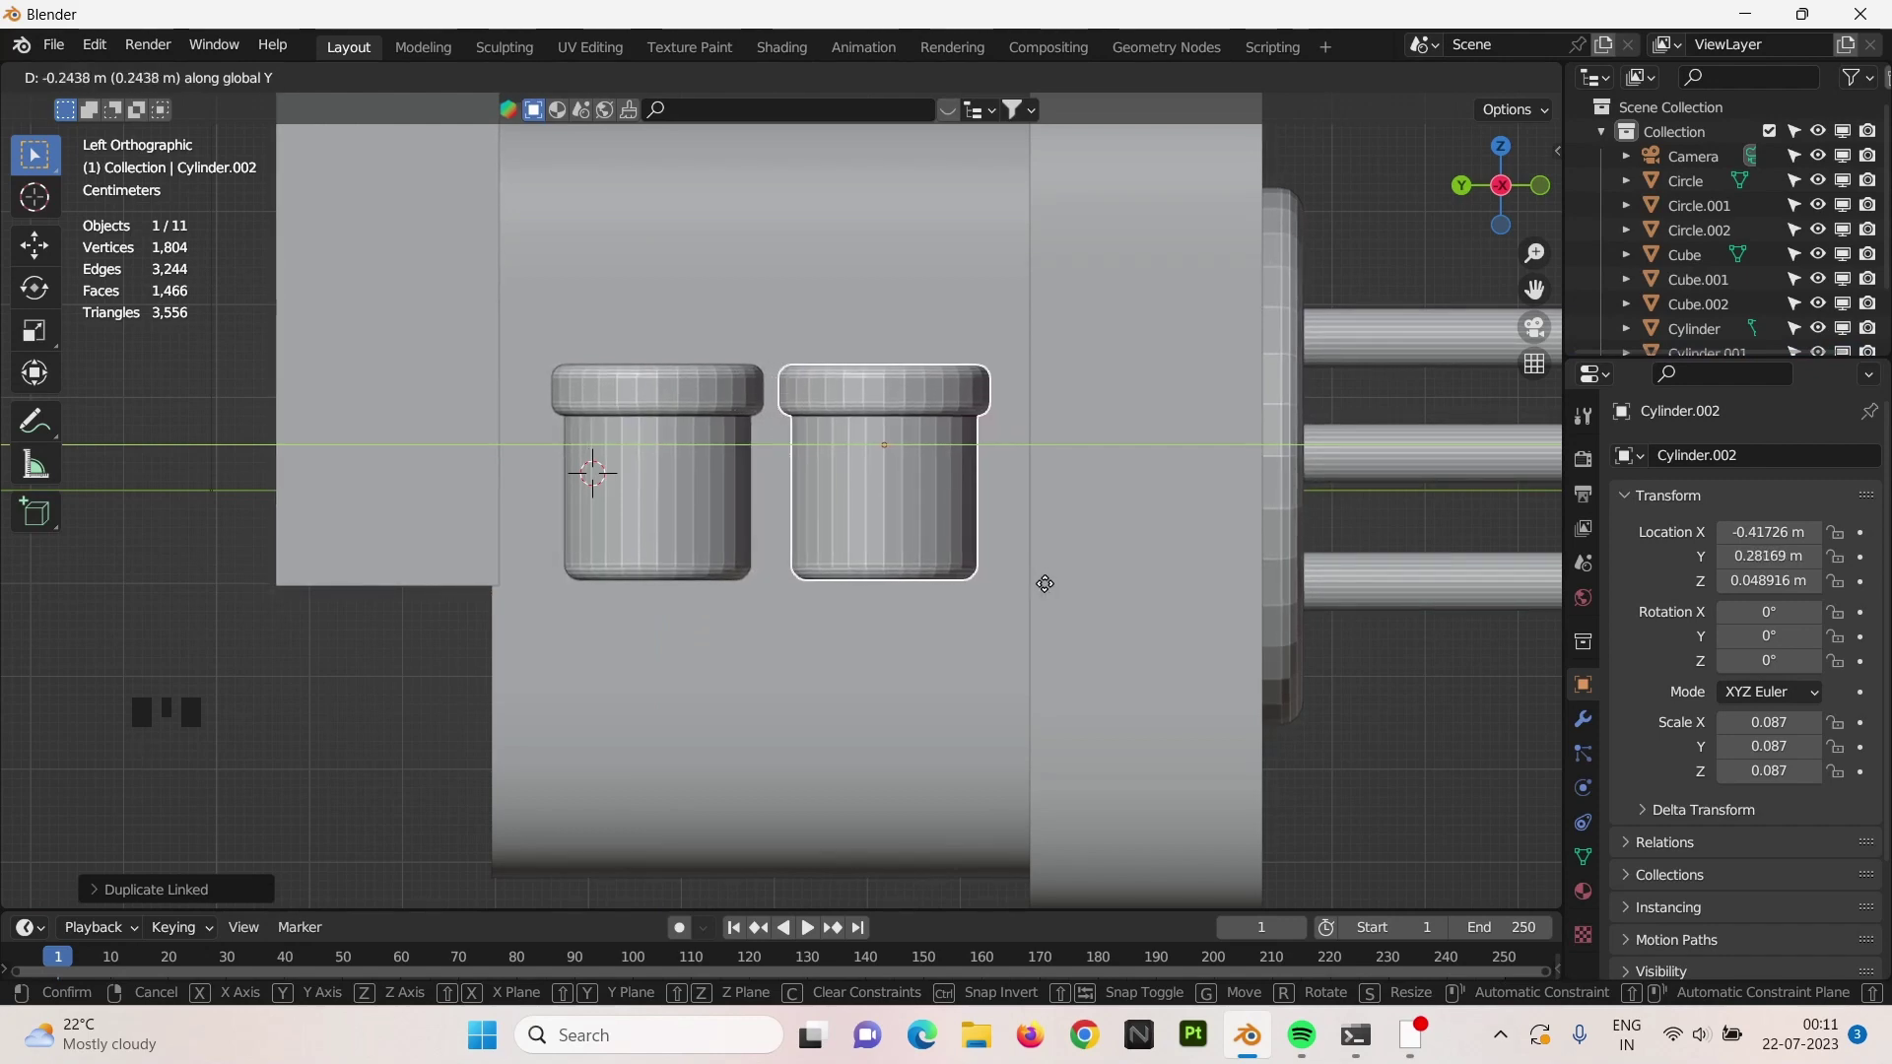
{"action": "right_click", "coordinate": [717, 476]}
{"action": "key", "text": "g"}
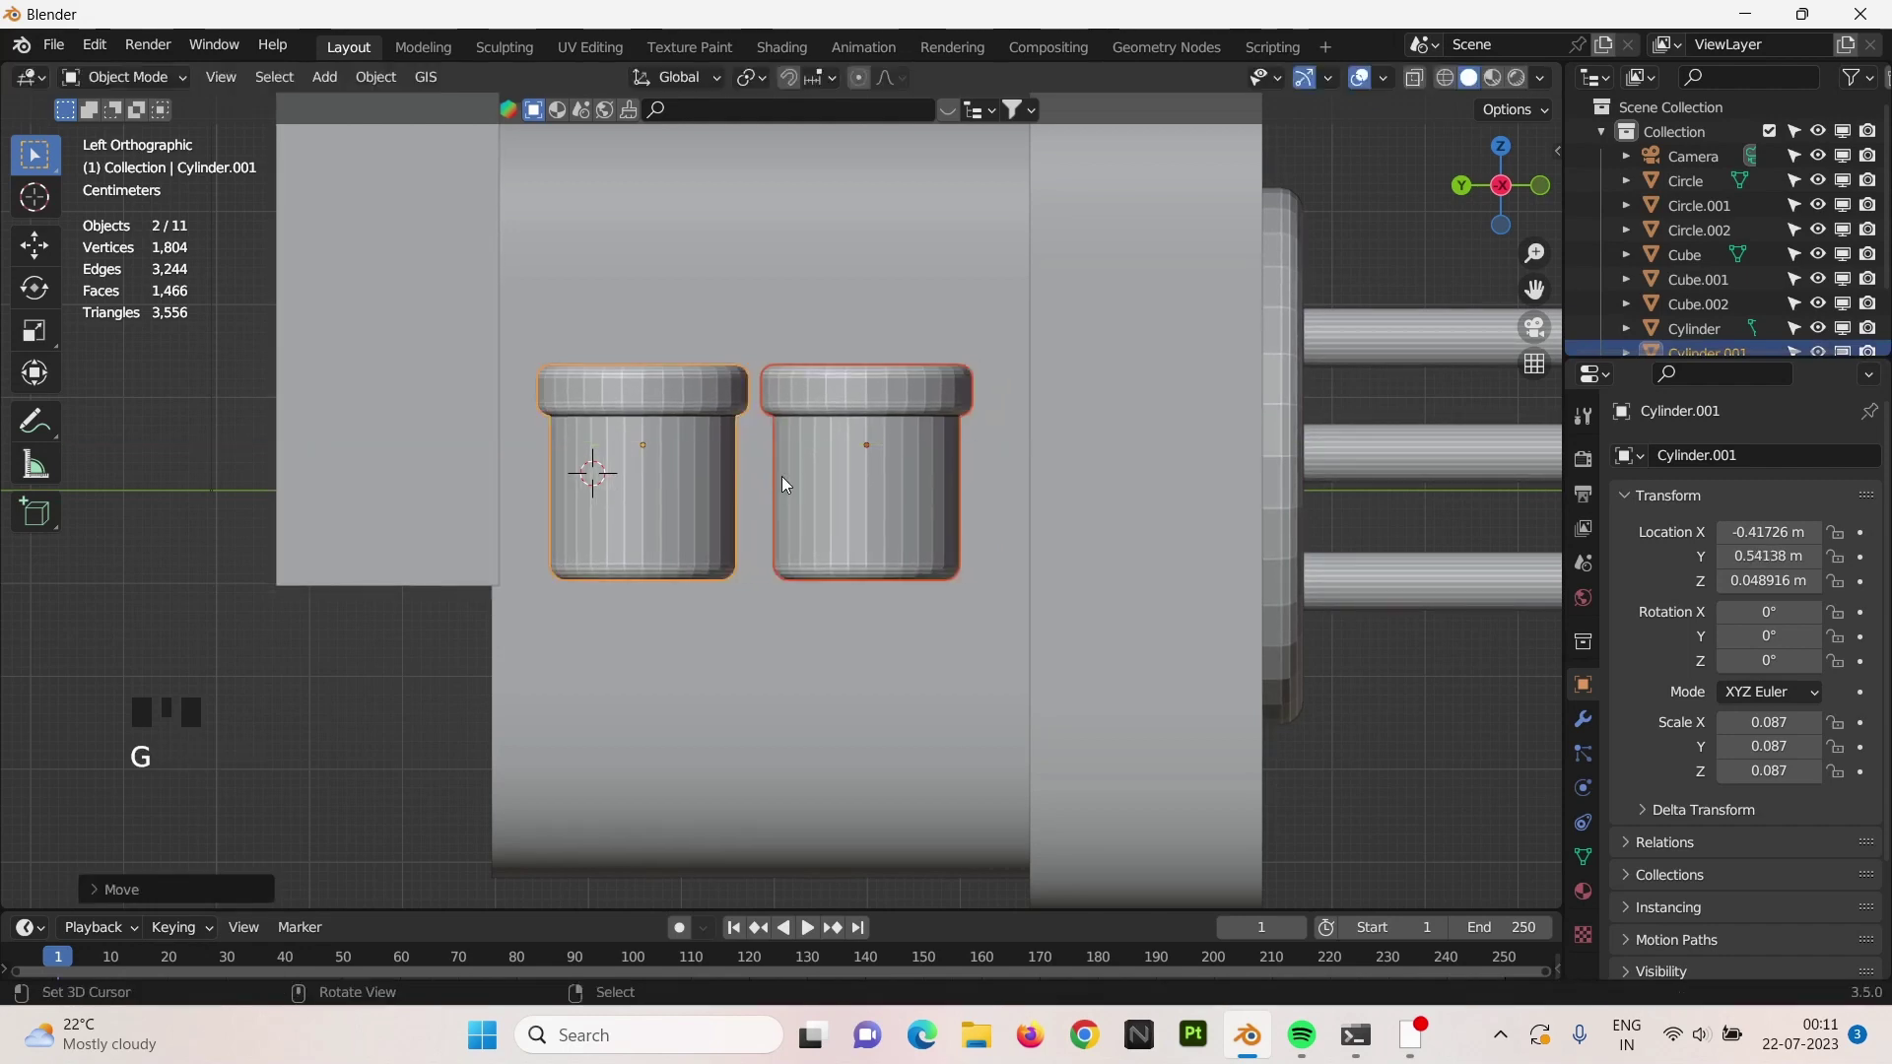
{"action": "scroll", "scroll_direction": "down", "scroll_amount": 3}
{"action": "scroll", "scroll_direction": "up", "scroll_amount": 3}
Add a single mesh vertex and move it above the canisters.
{"action": "scroll", "scroll_direction": "down", "scroll_amount": 3}
{"action": "left_click", "coordinate": [863, 365]}
{"action": "key", "text": "shift+a"}
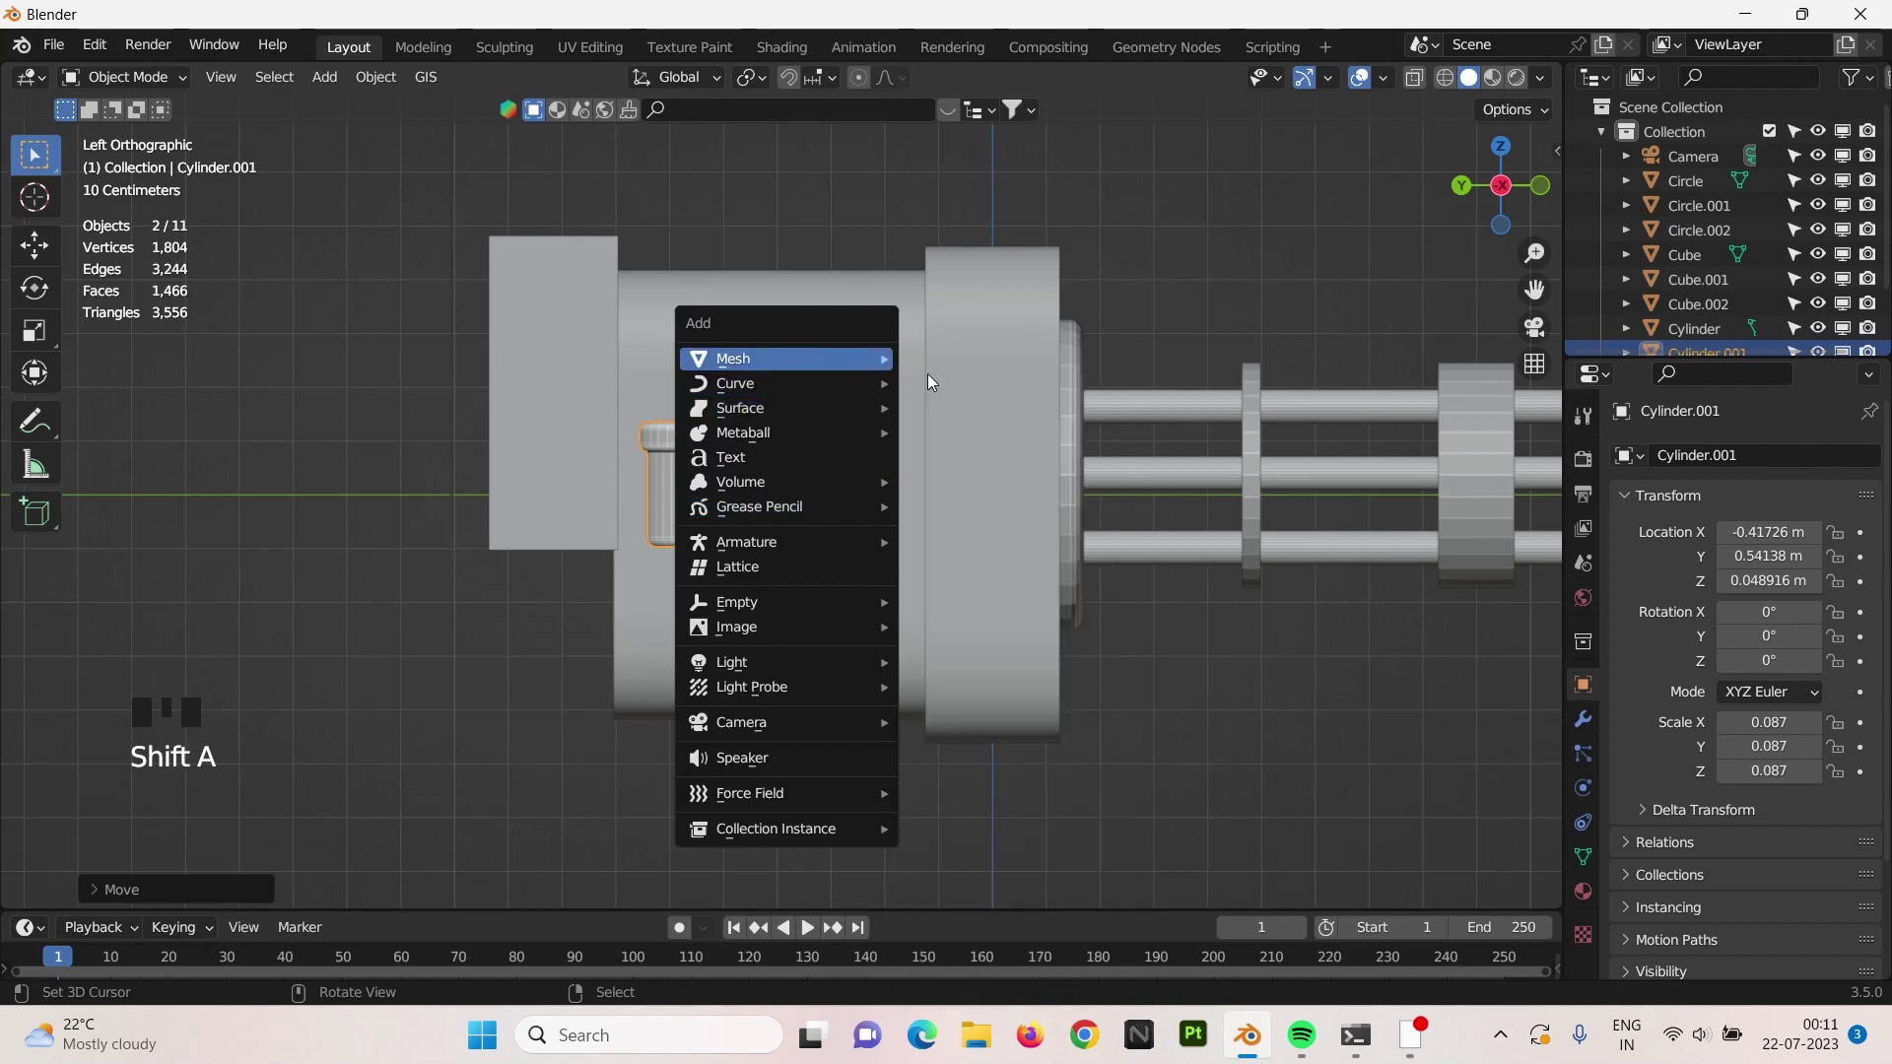
{"action": "key", "text": "shift+a"}
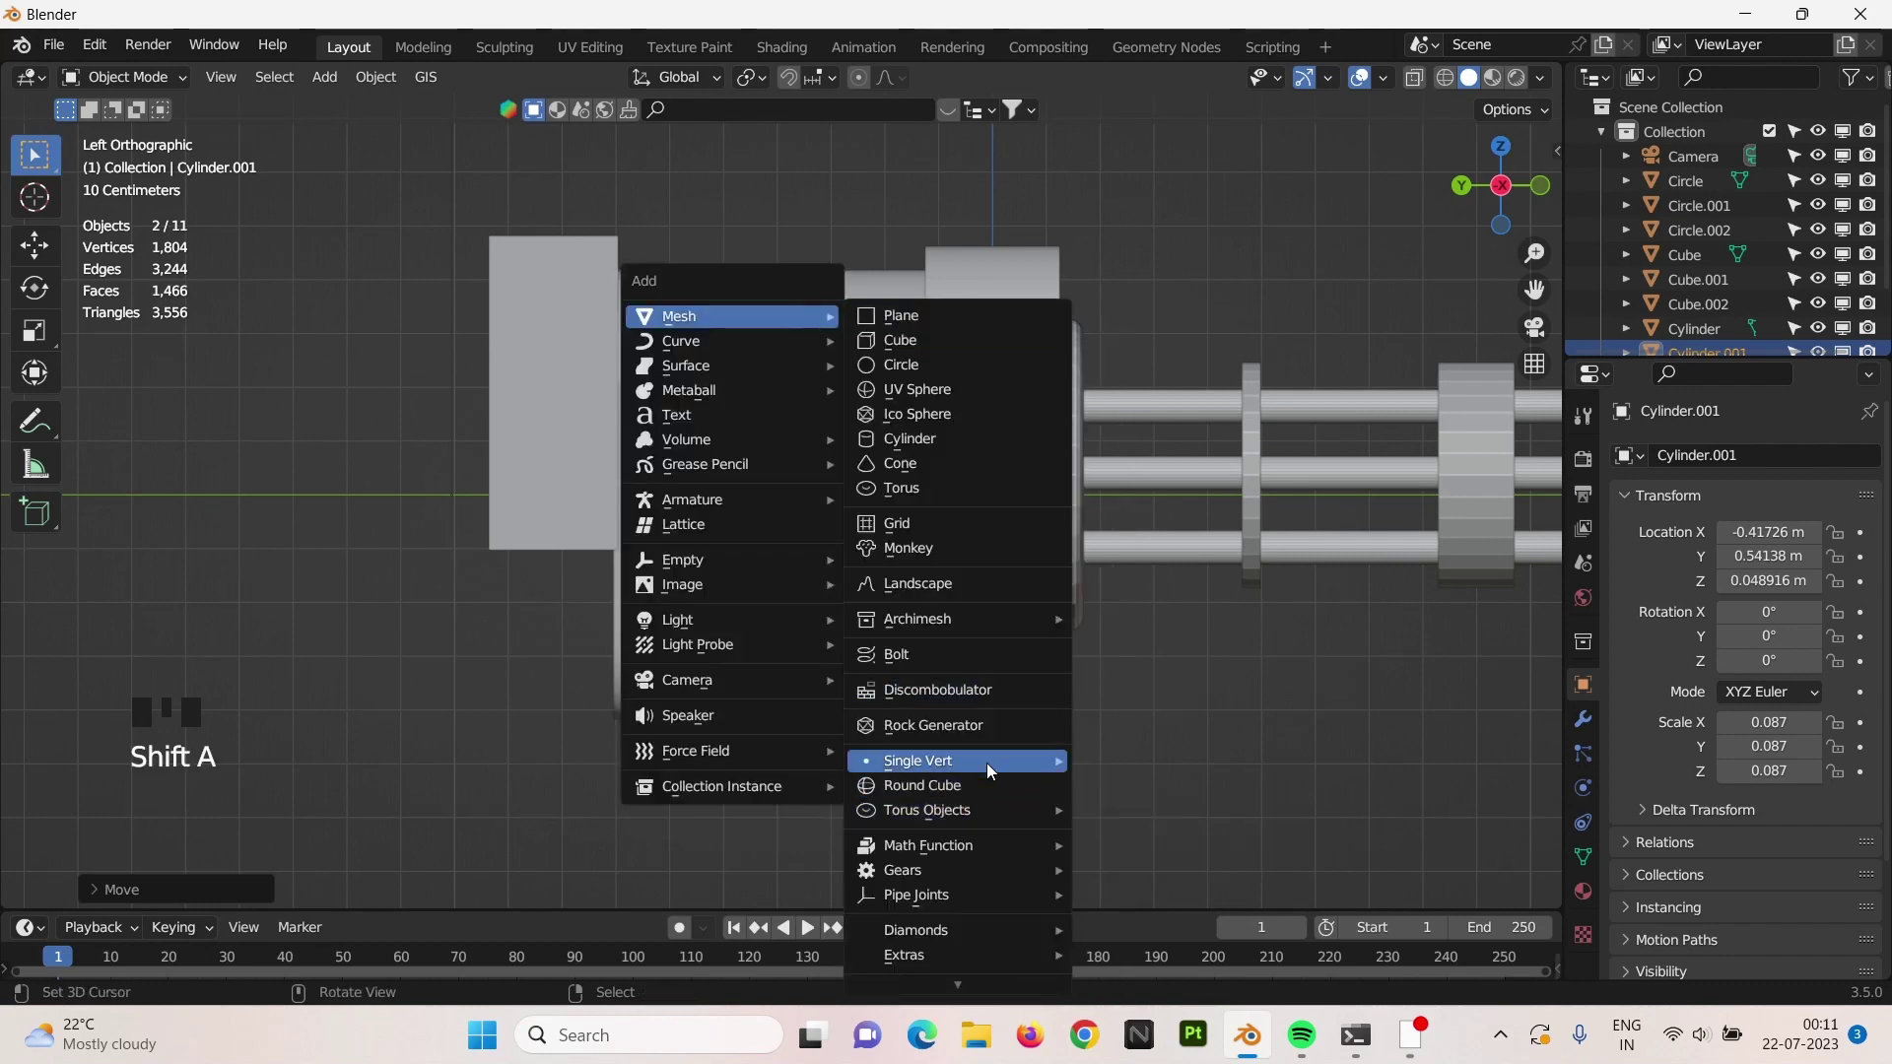
{"action": "key", "text": "1"}
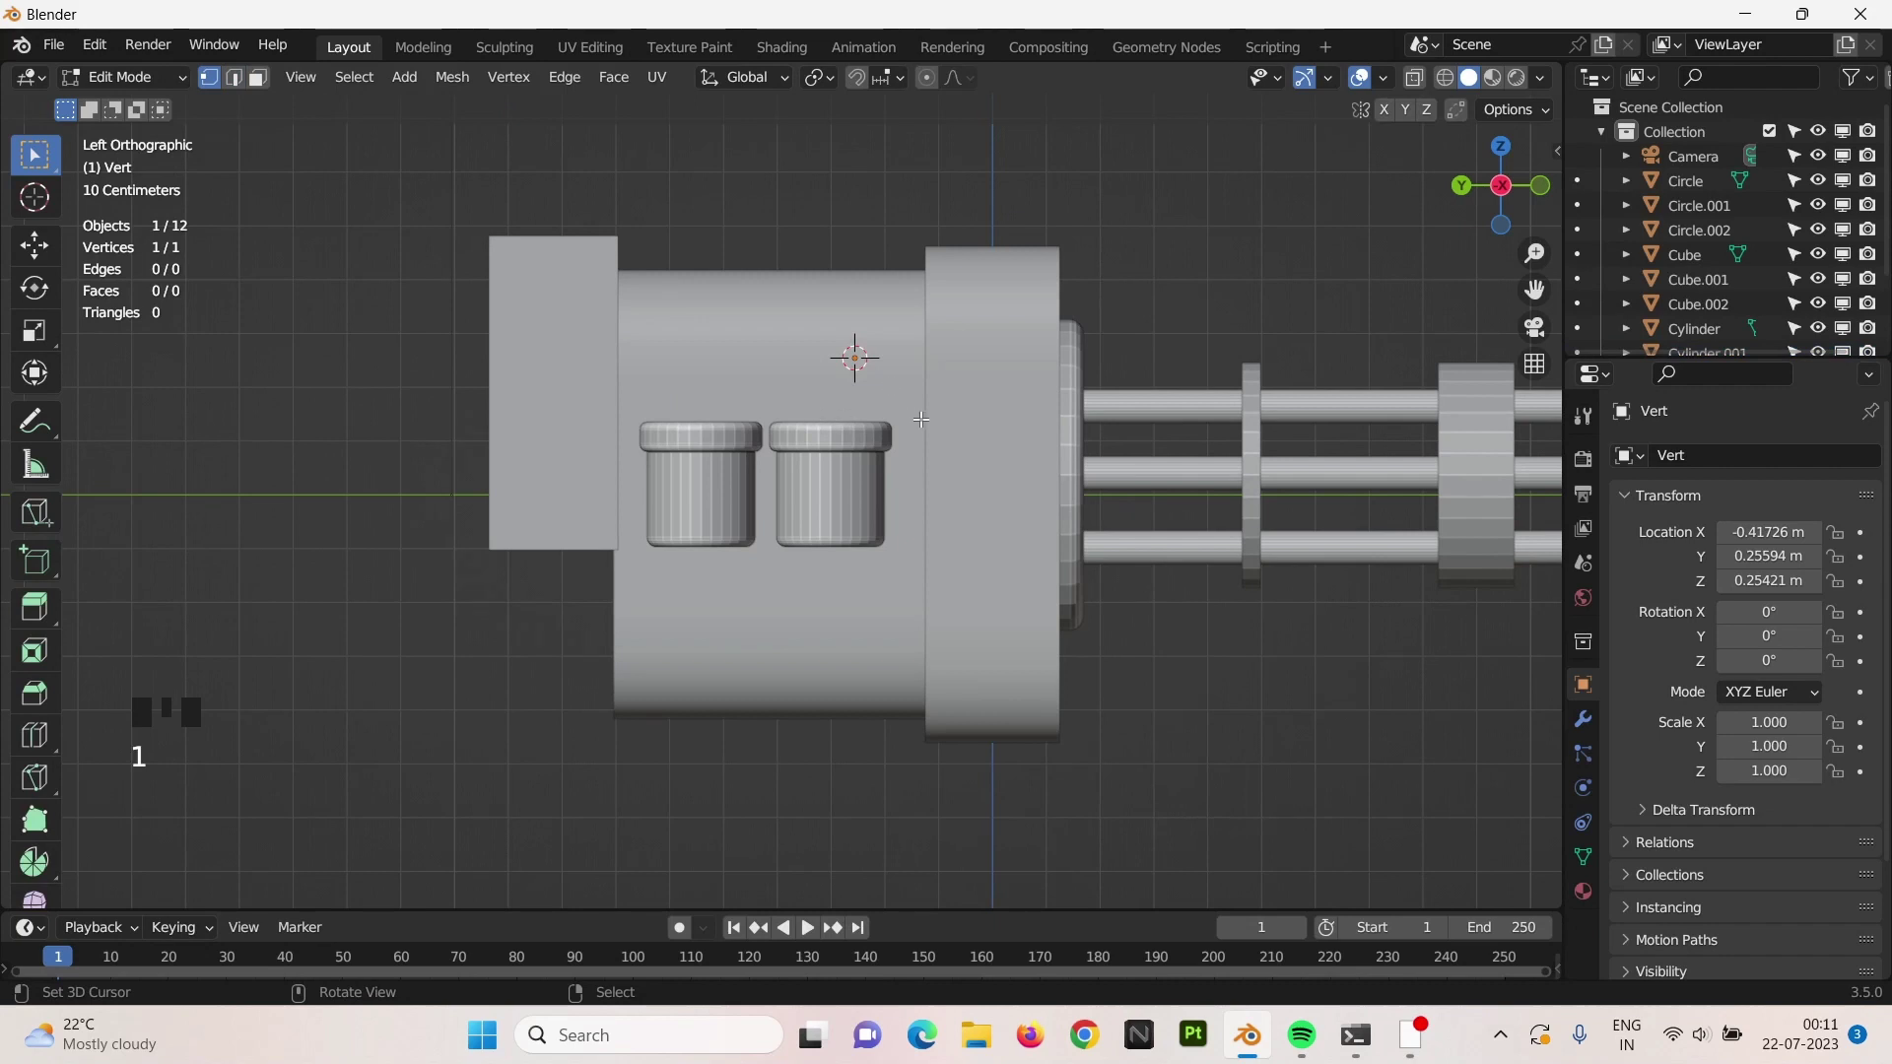
{"action": "key", "text": "g"}
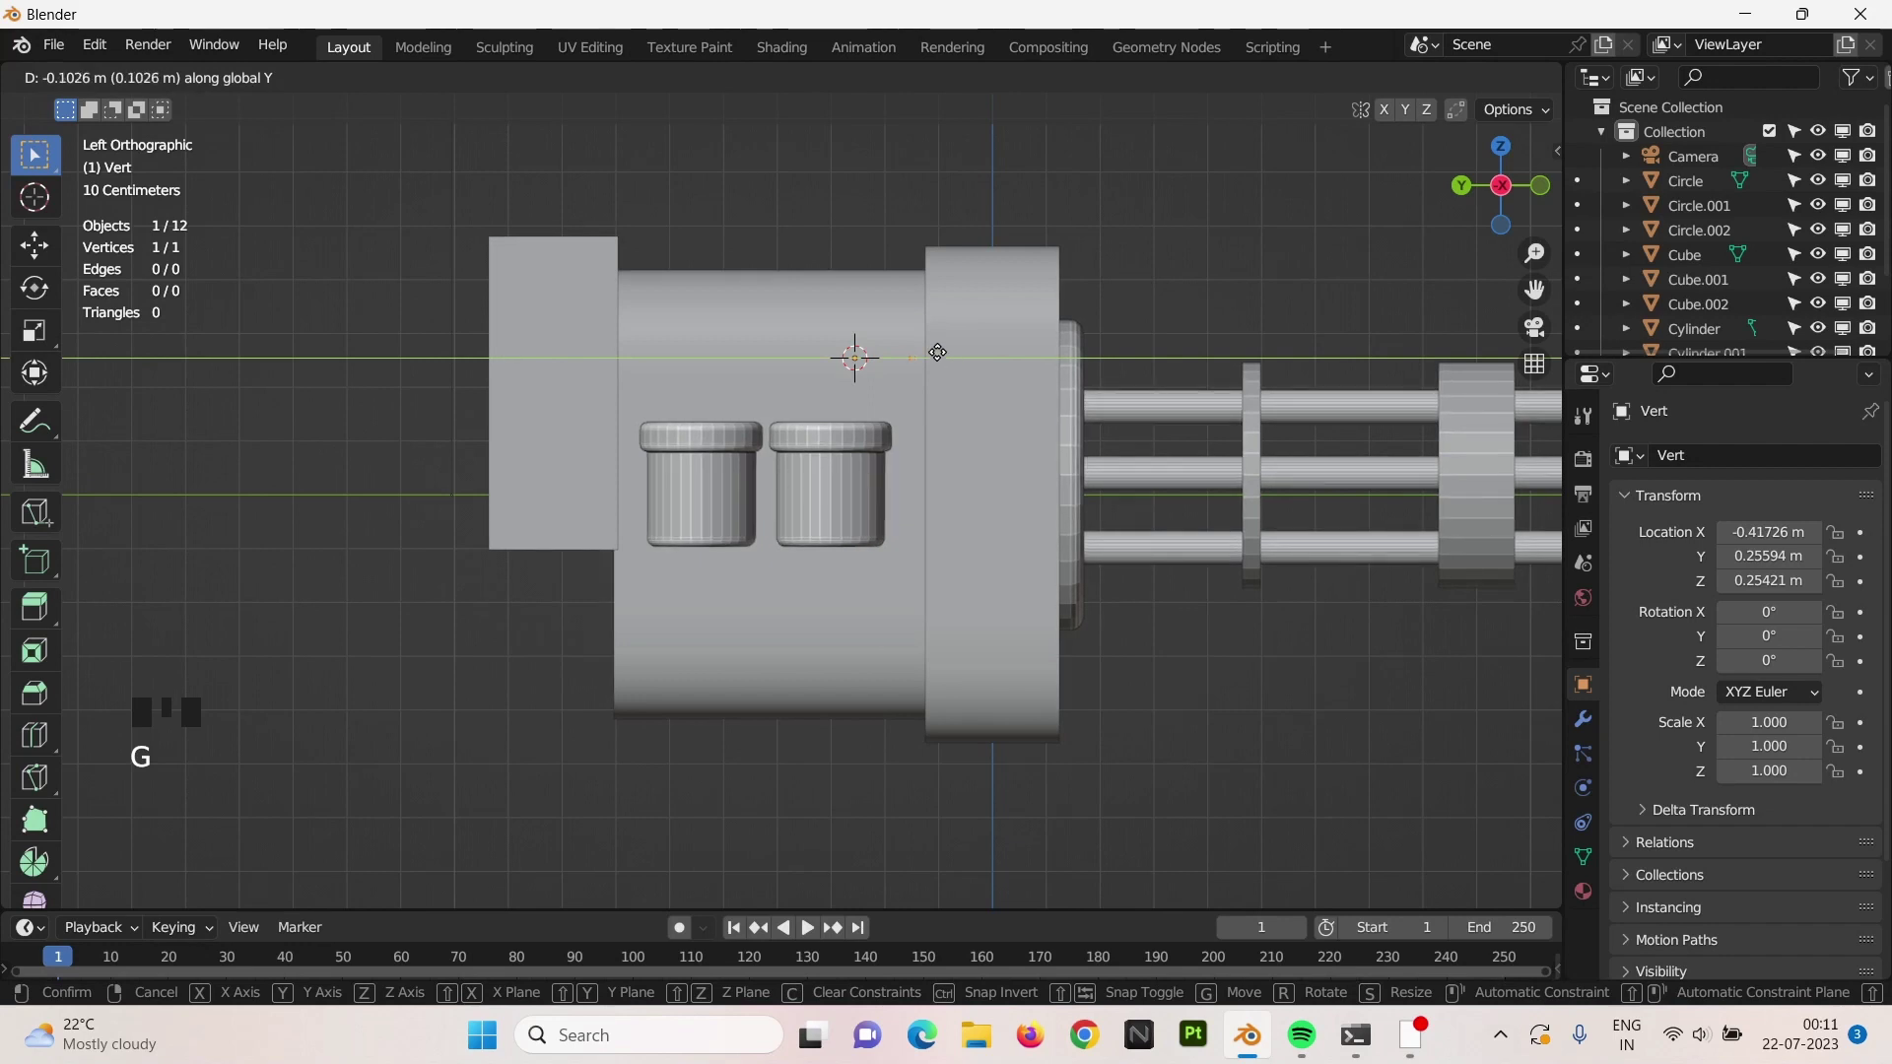
Extrude edges downward and to the left to start the outline.
{"action": "key", "text": "e"}
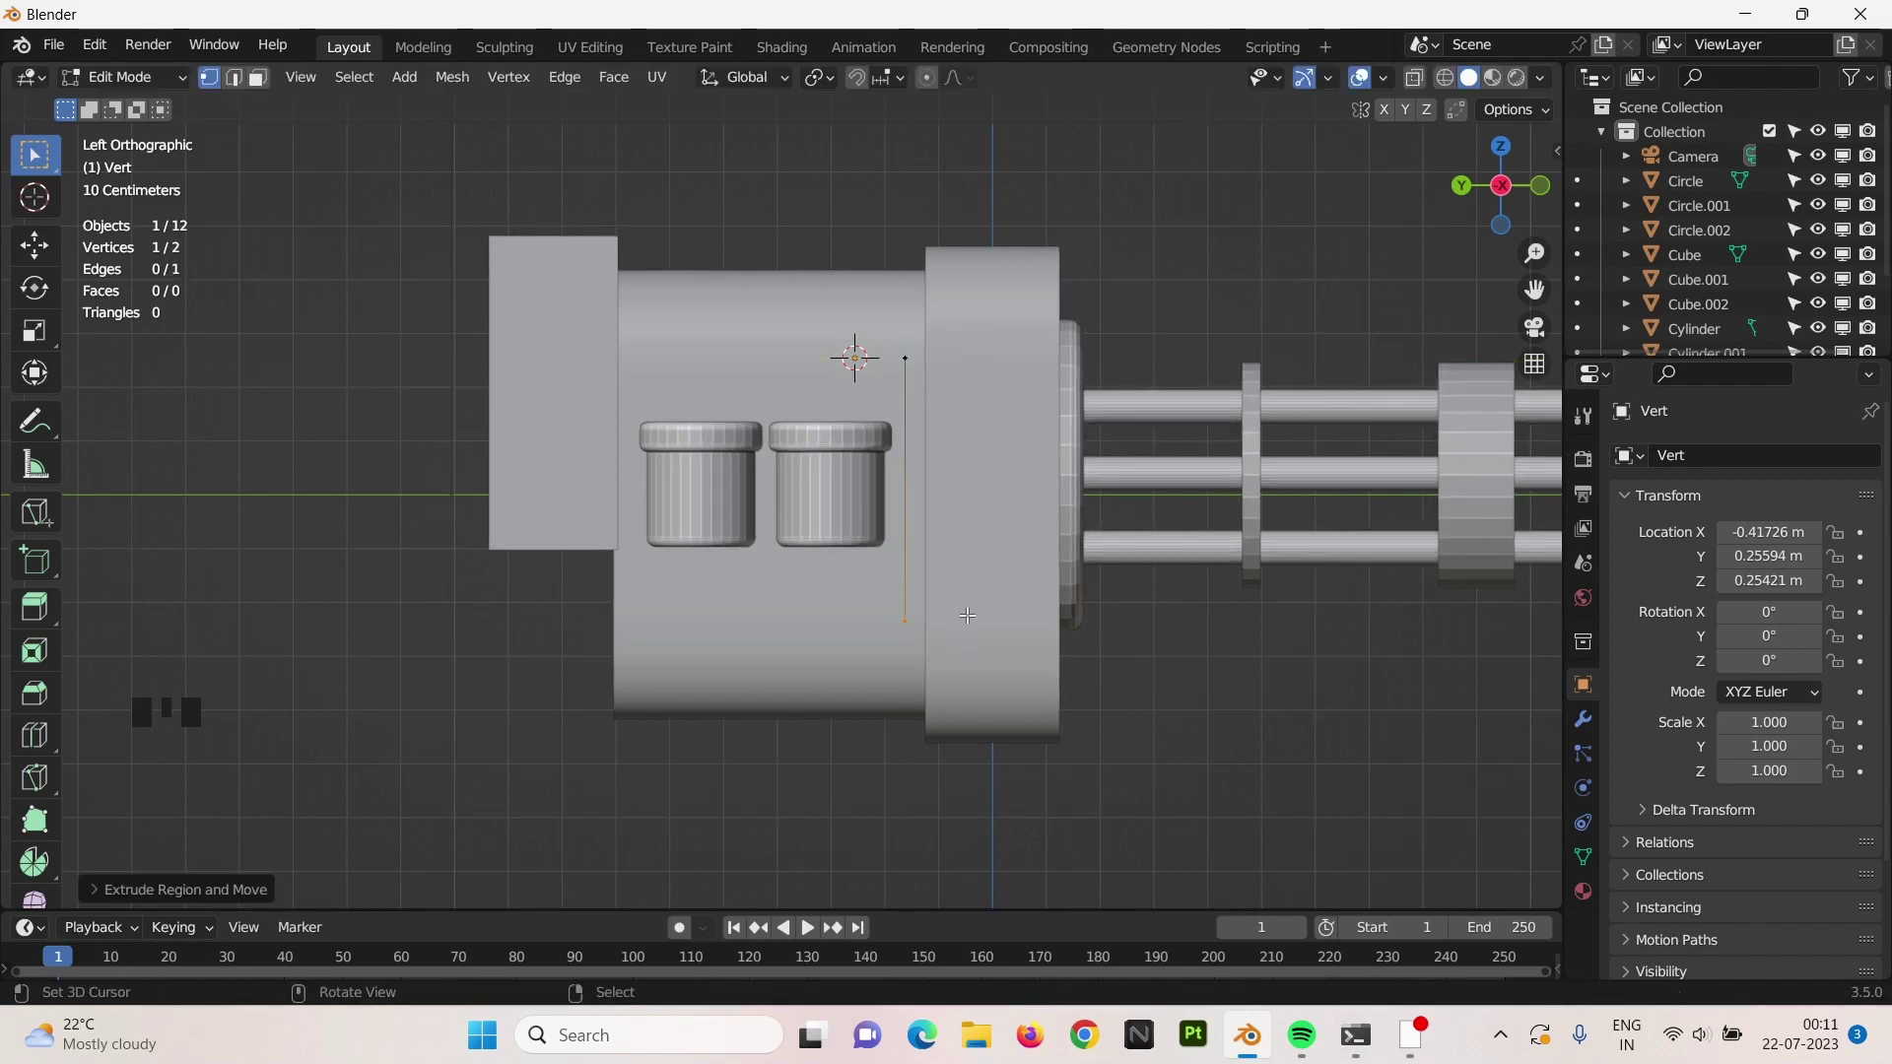
{"action": "key", "text": "e"}
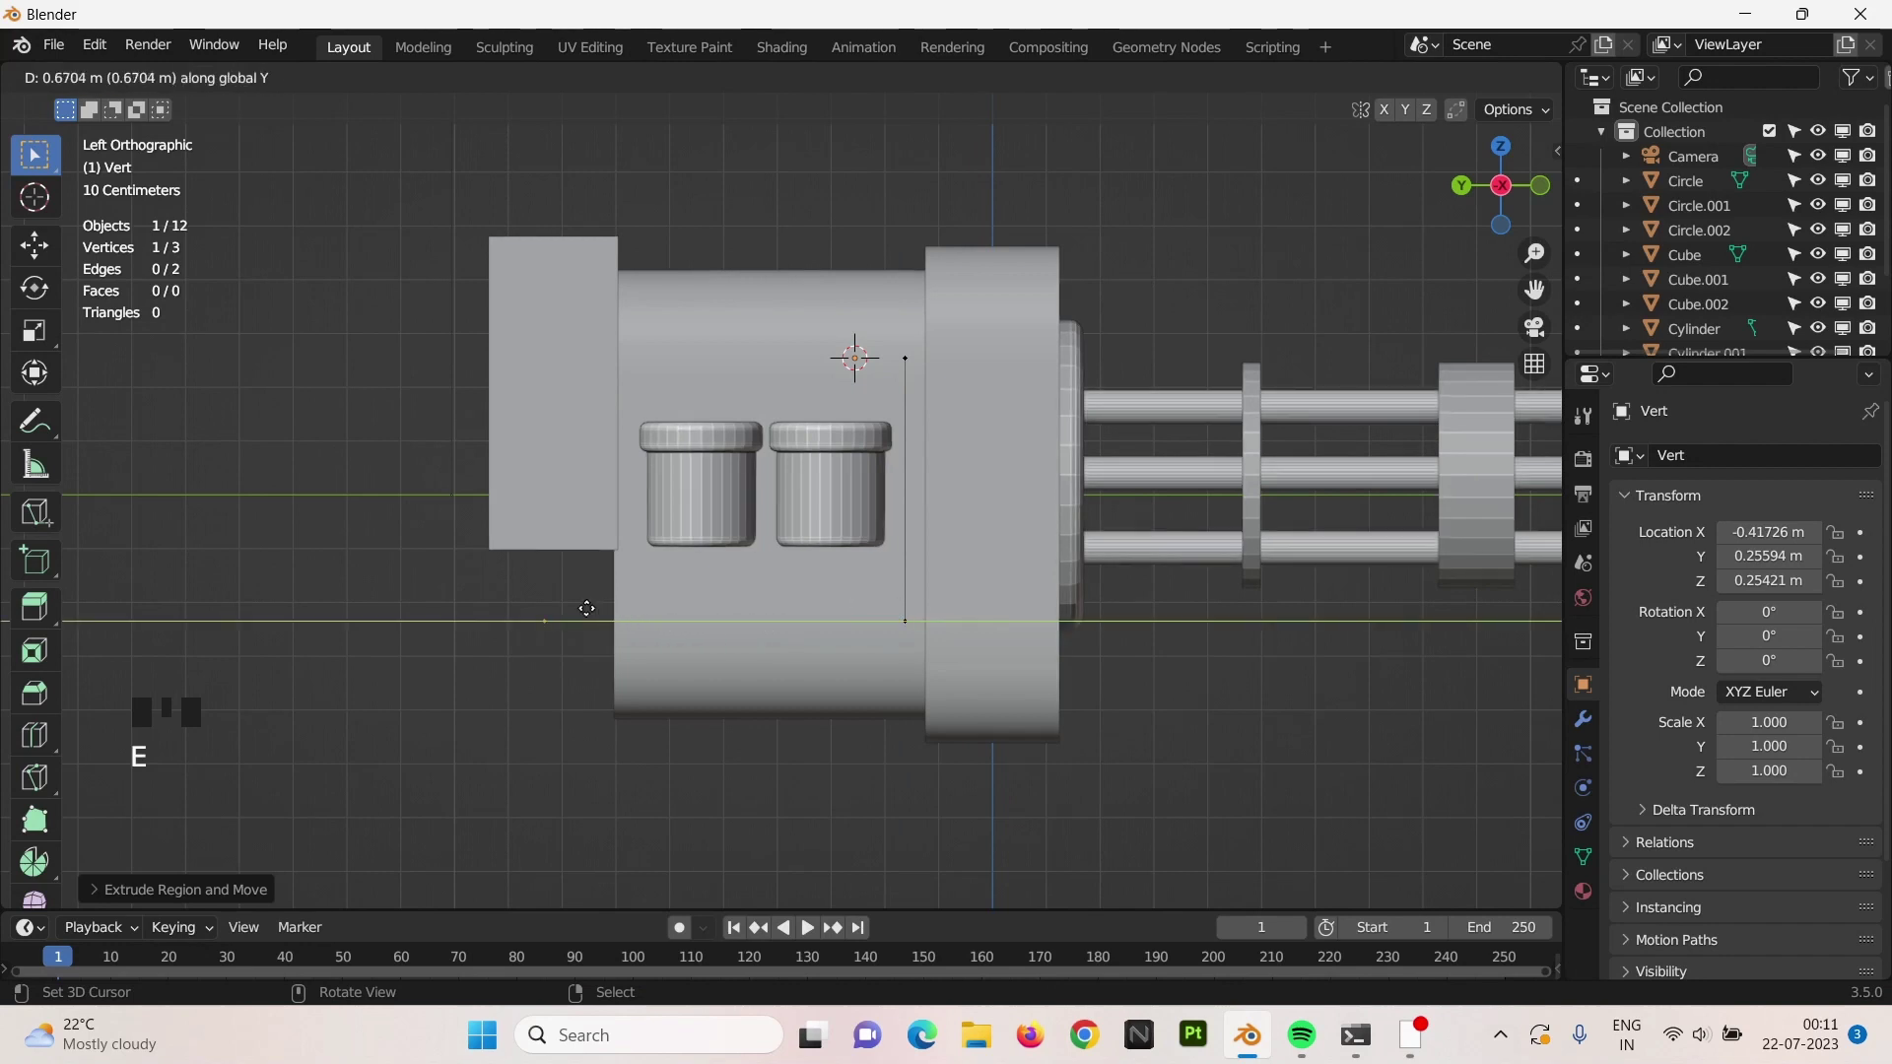
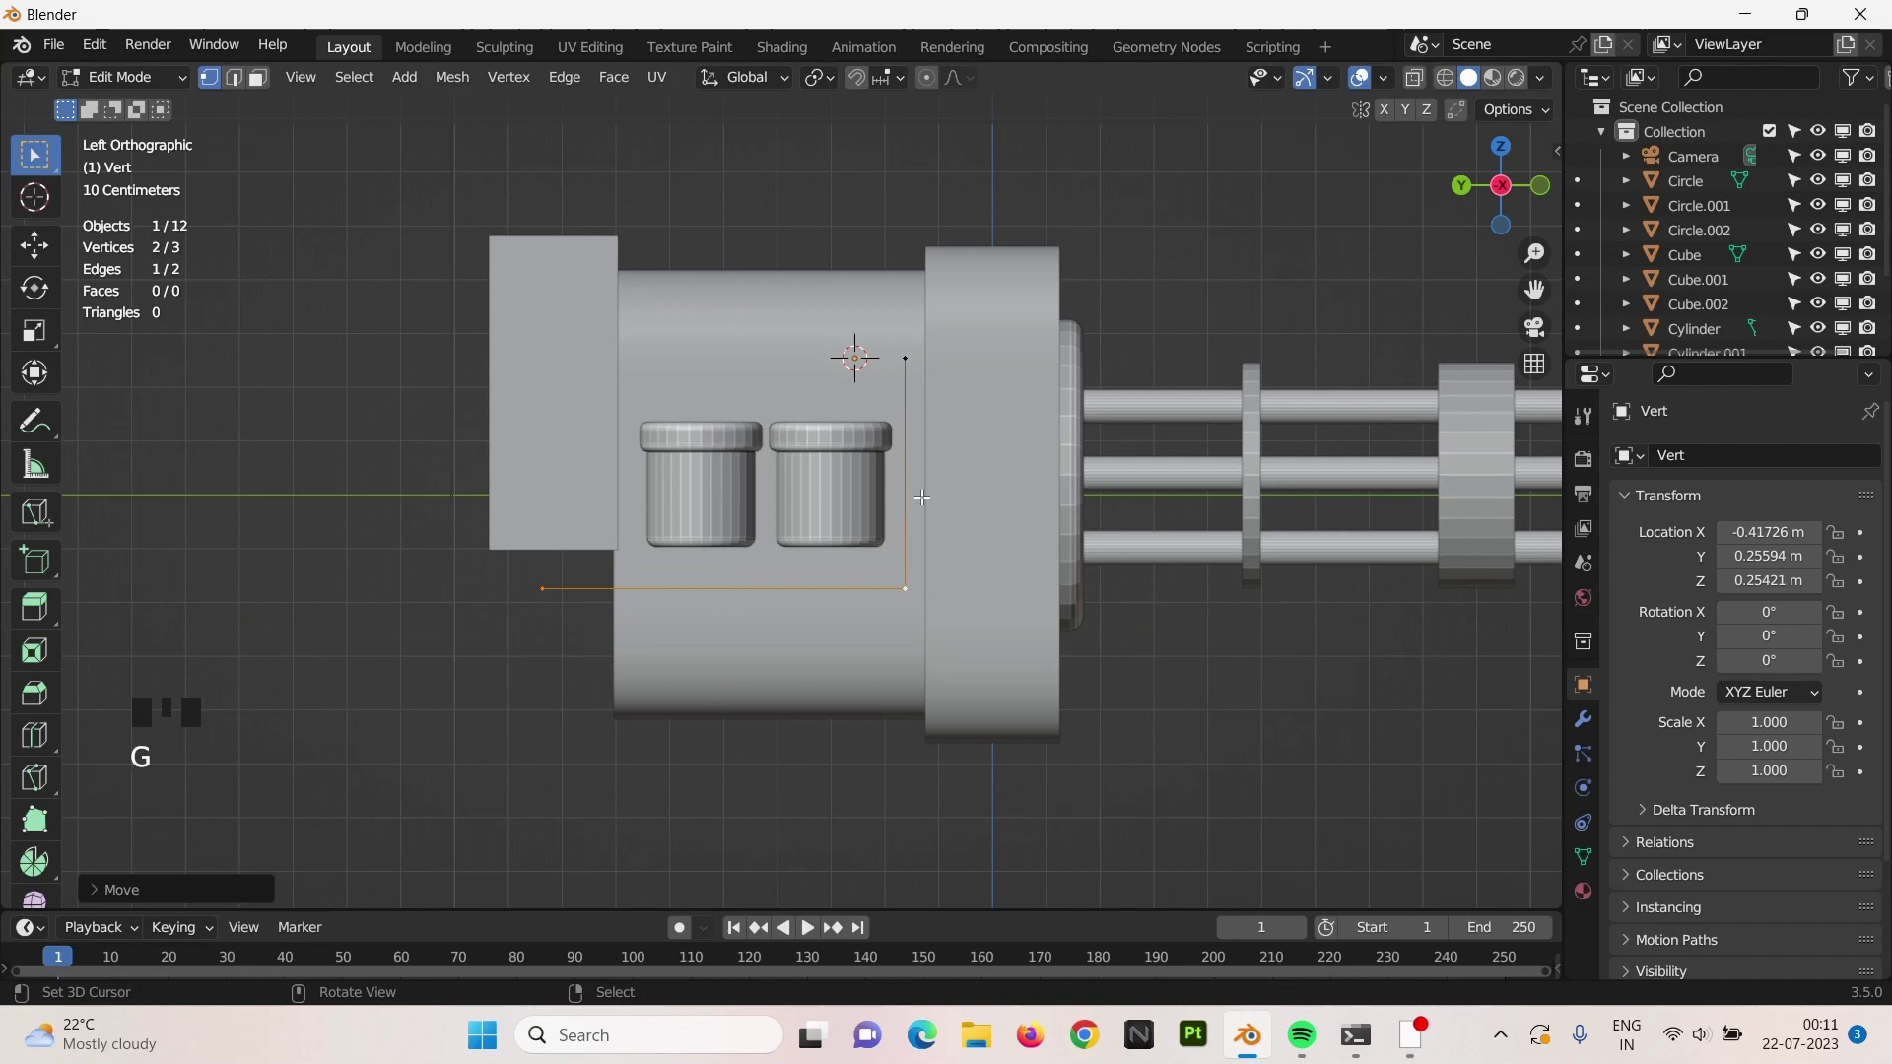
{"action": "right_click", "coordinate": [923, 370]}
{"action": "key", "text": "g"}
{"action": "right_click", "coordinate": [910, 380]}
Extrude the outline's left side upward to frame the canisters, then select the rear block.
{"action": "key", "text": "e"}
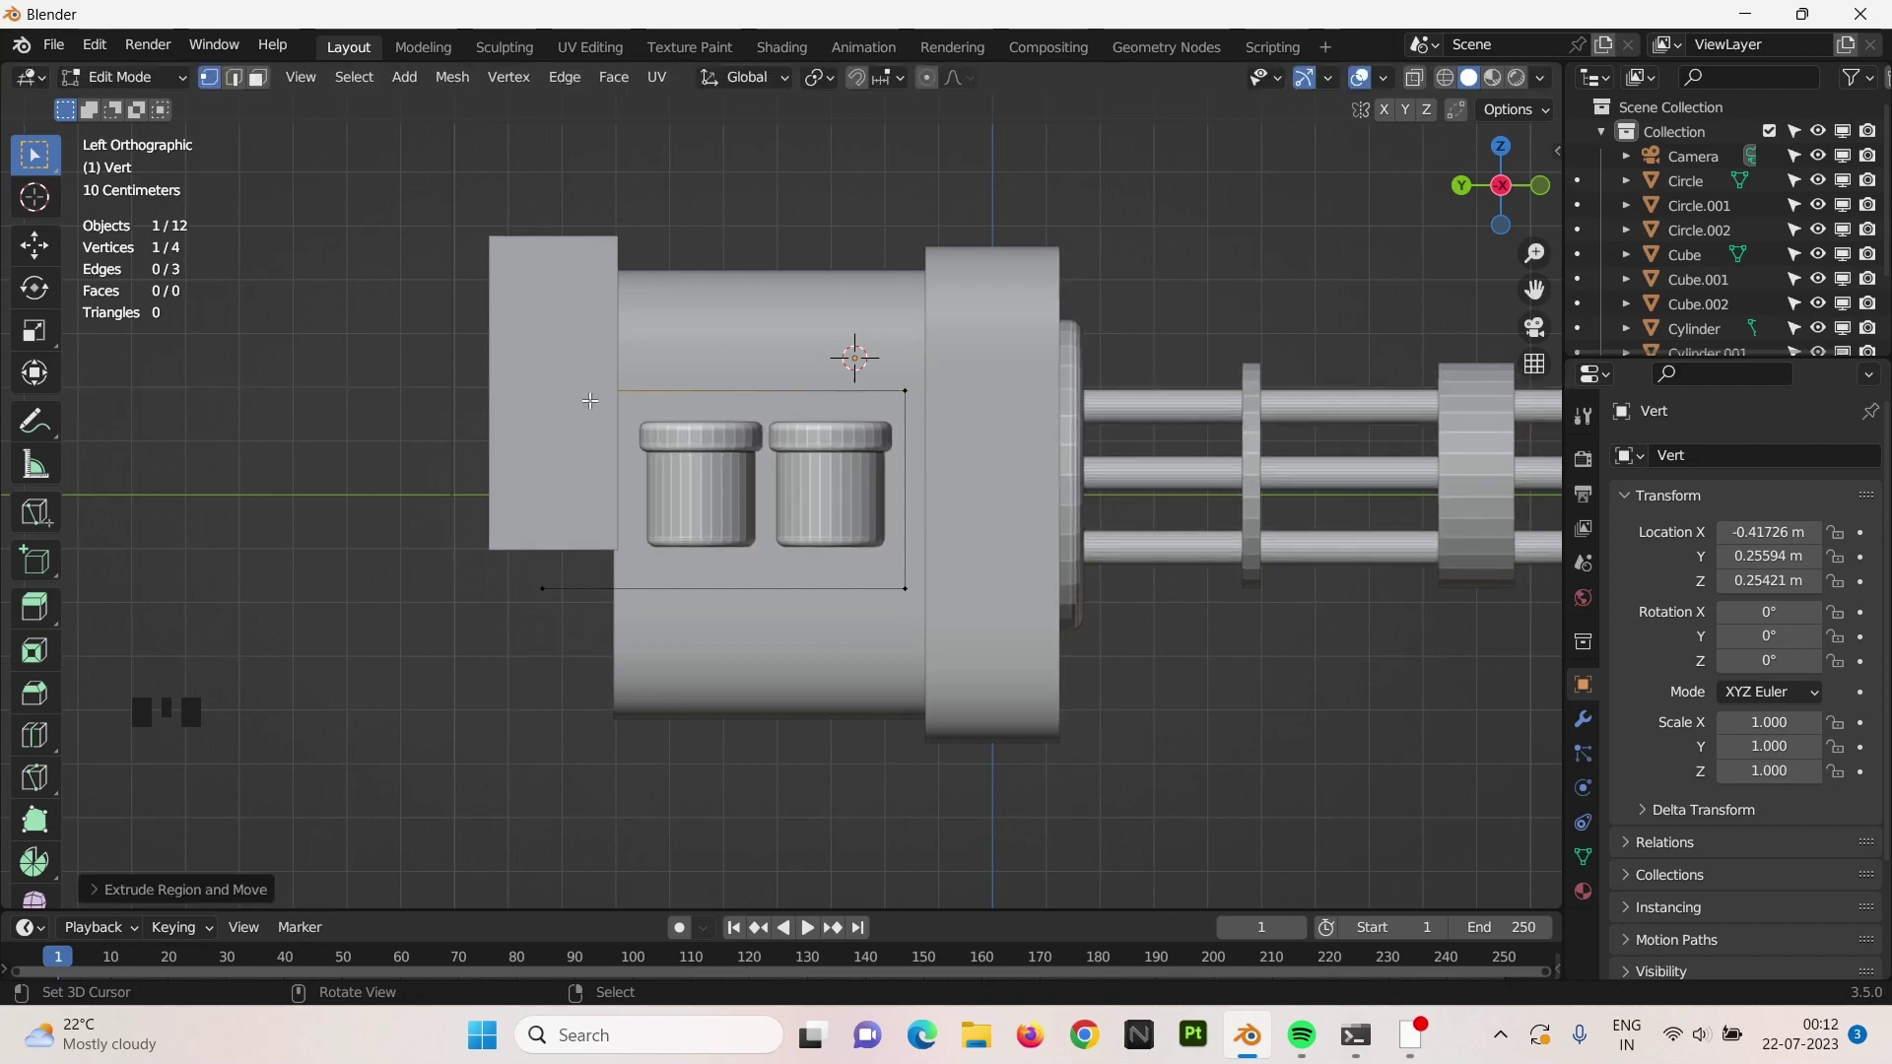
{"action": "left_click_drag", "start_coordinate": [615, 412], "coordinate": [959, 517]}
{"action": "key", "text": "Tab"}
{"action": "scroll", "scroll_direction": "down", "scroll_amount": 3}
{"action": "right_click", "coordinate": [945, 518]}
Shift the rear block slightly and select the outline's end vertices for editing.
{"action": "key", "text": "g"}
{"action": "left_click_drag", "start_coordinate": [965, 565], "coordinate": [781, 491]}
{"action": "right_click", "coordinate": [781, 491]}
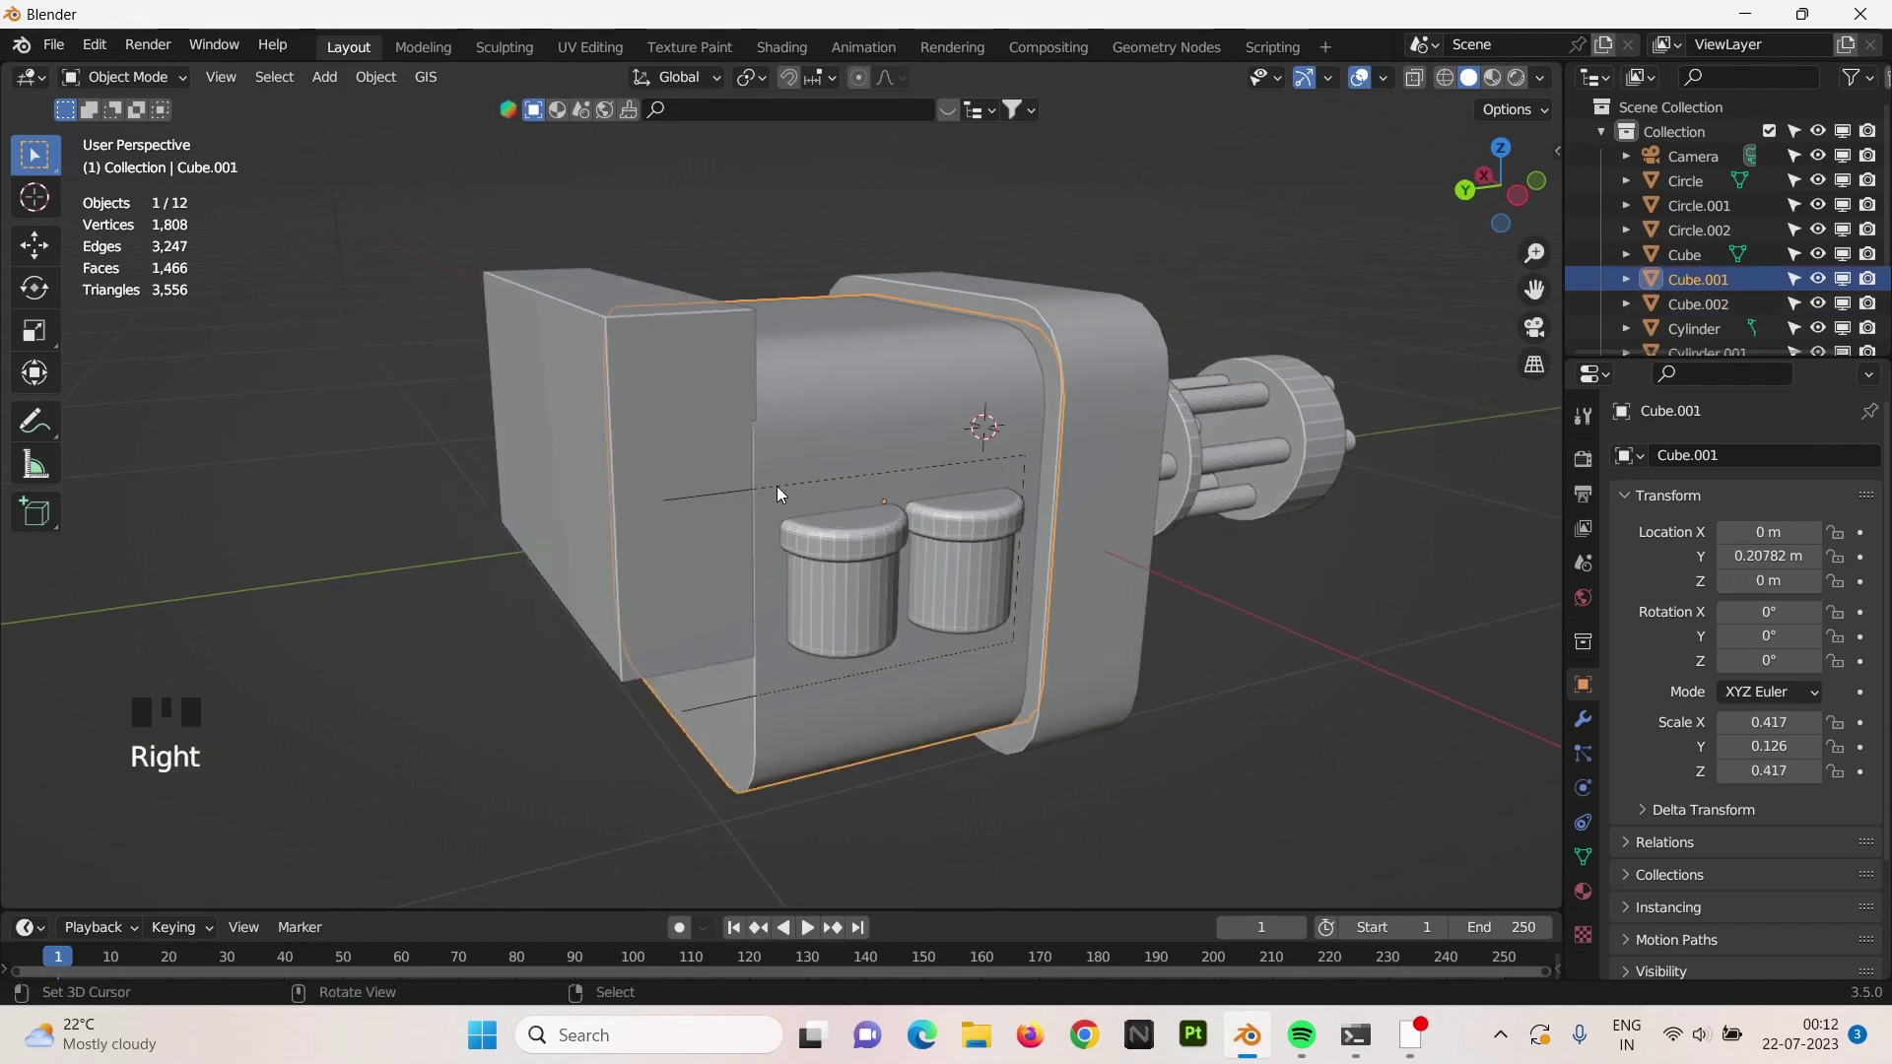
{"action": "right_click", "coordinate": [786, 493]}
{"action": "right_click", "coordinate": [725, 495]}
{"action": "right_click", "coordinate": [725, 496]}
{"action": "right_click", "coordinate": [727, 502]}
{"action": "key", "text": "Tab"}
{"action": "right_click", "coordinate": [693, 711]}
From top view extrude the outline ends along X past the rear block and bevel the corners round.
{"action": "key", "text": "KP_7"}
{"action": "left_click_drag", "start_coordinate": [663, 316], "coordinate": [652, 533]}
{"action": "key", "text": "e"}
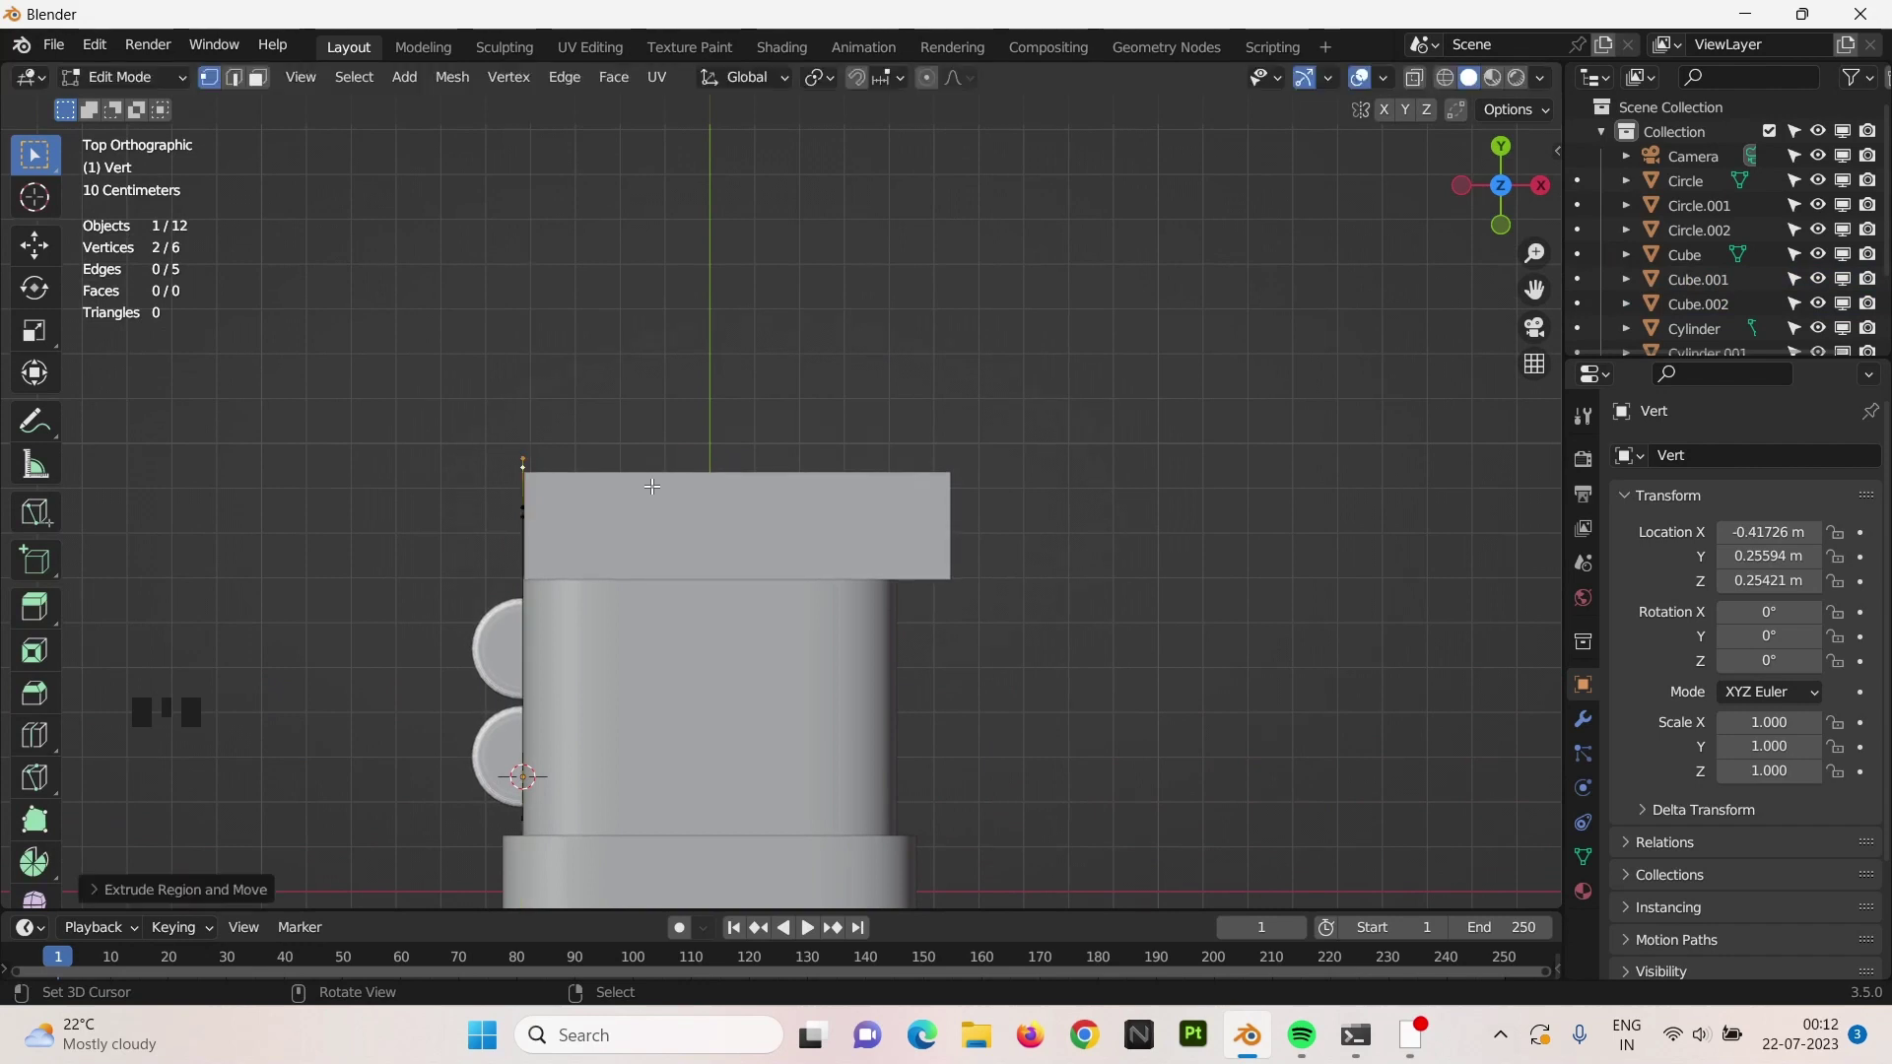
{"action": "key", "text": "e"}
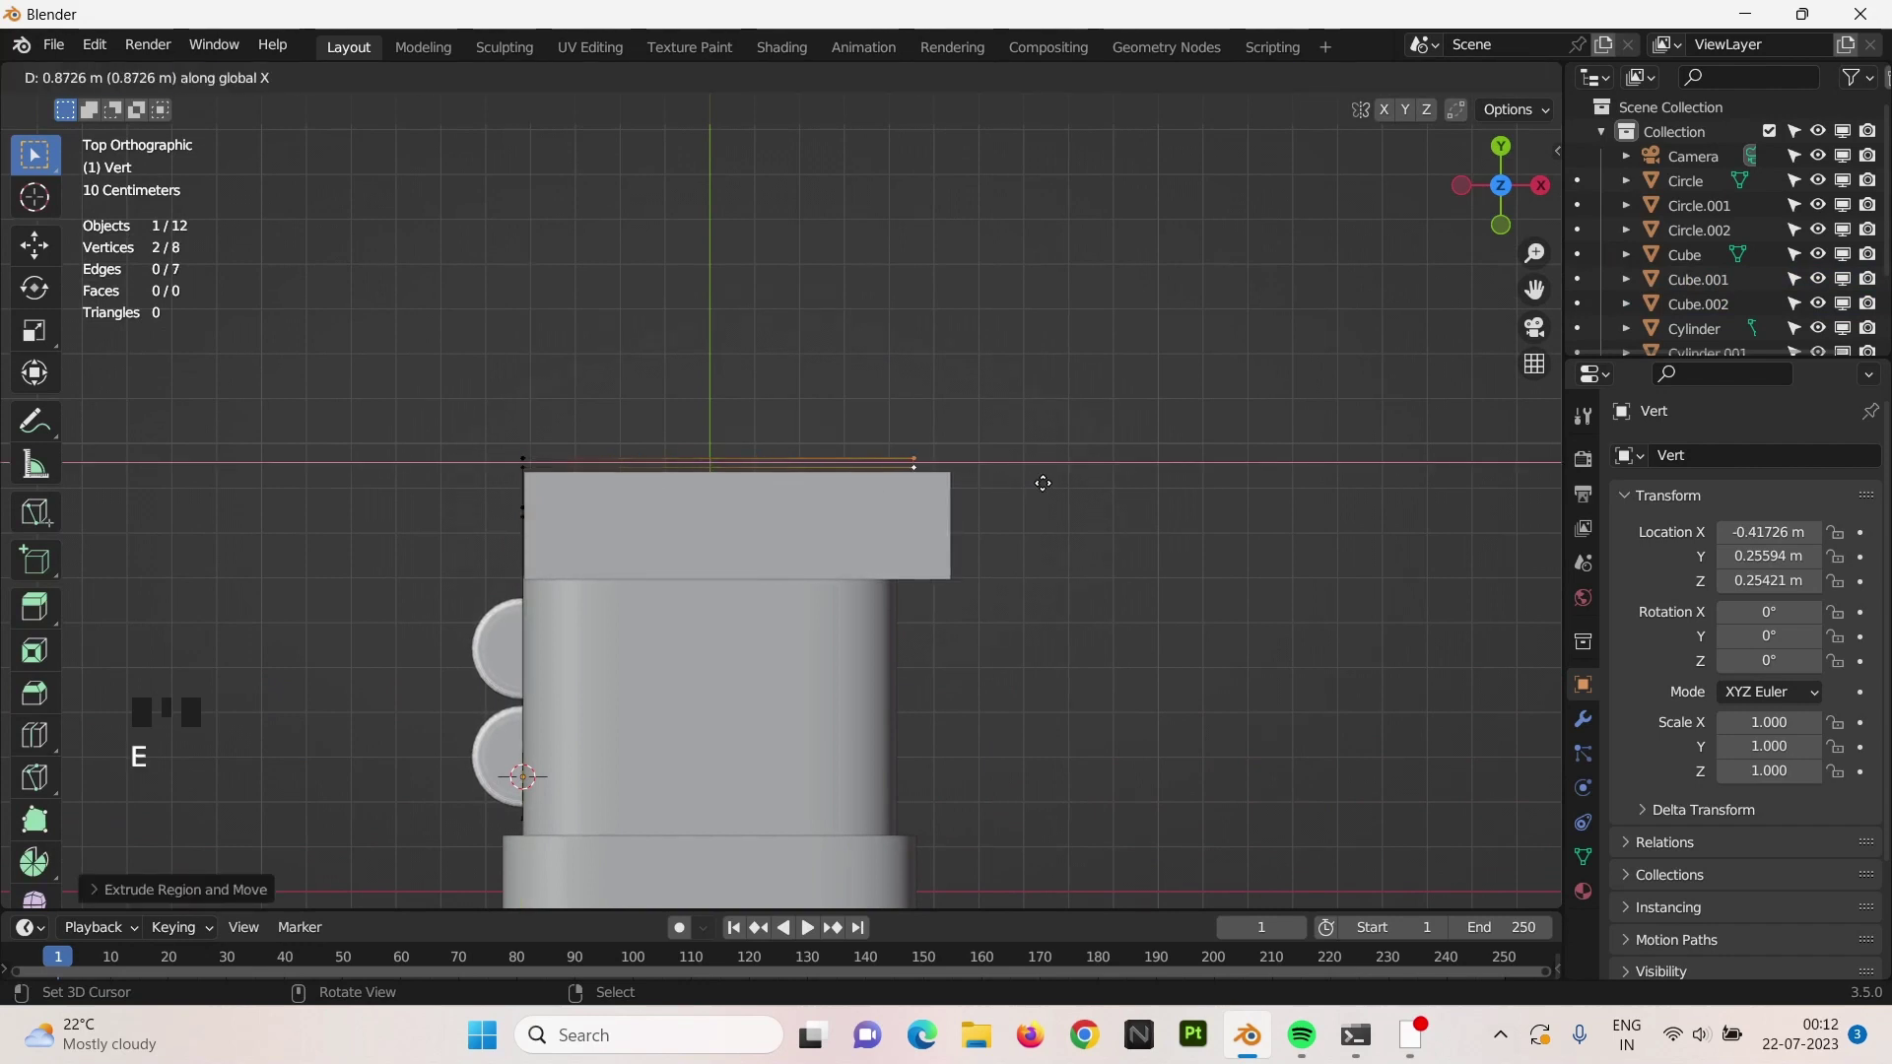
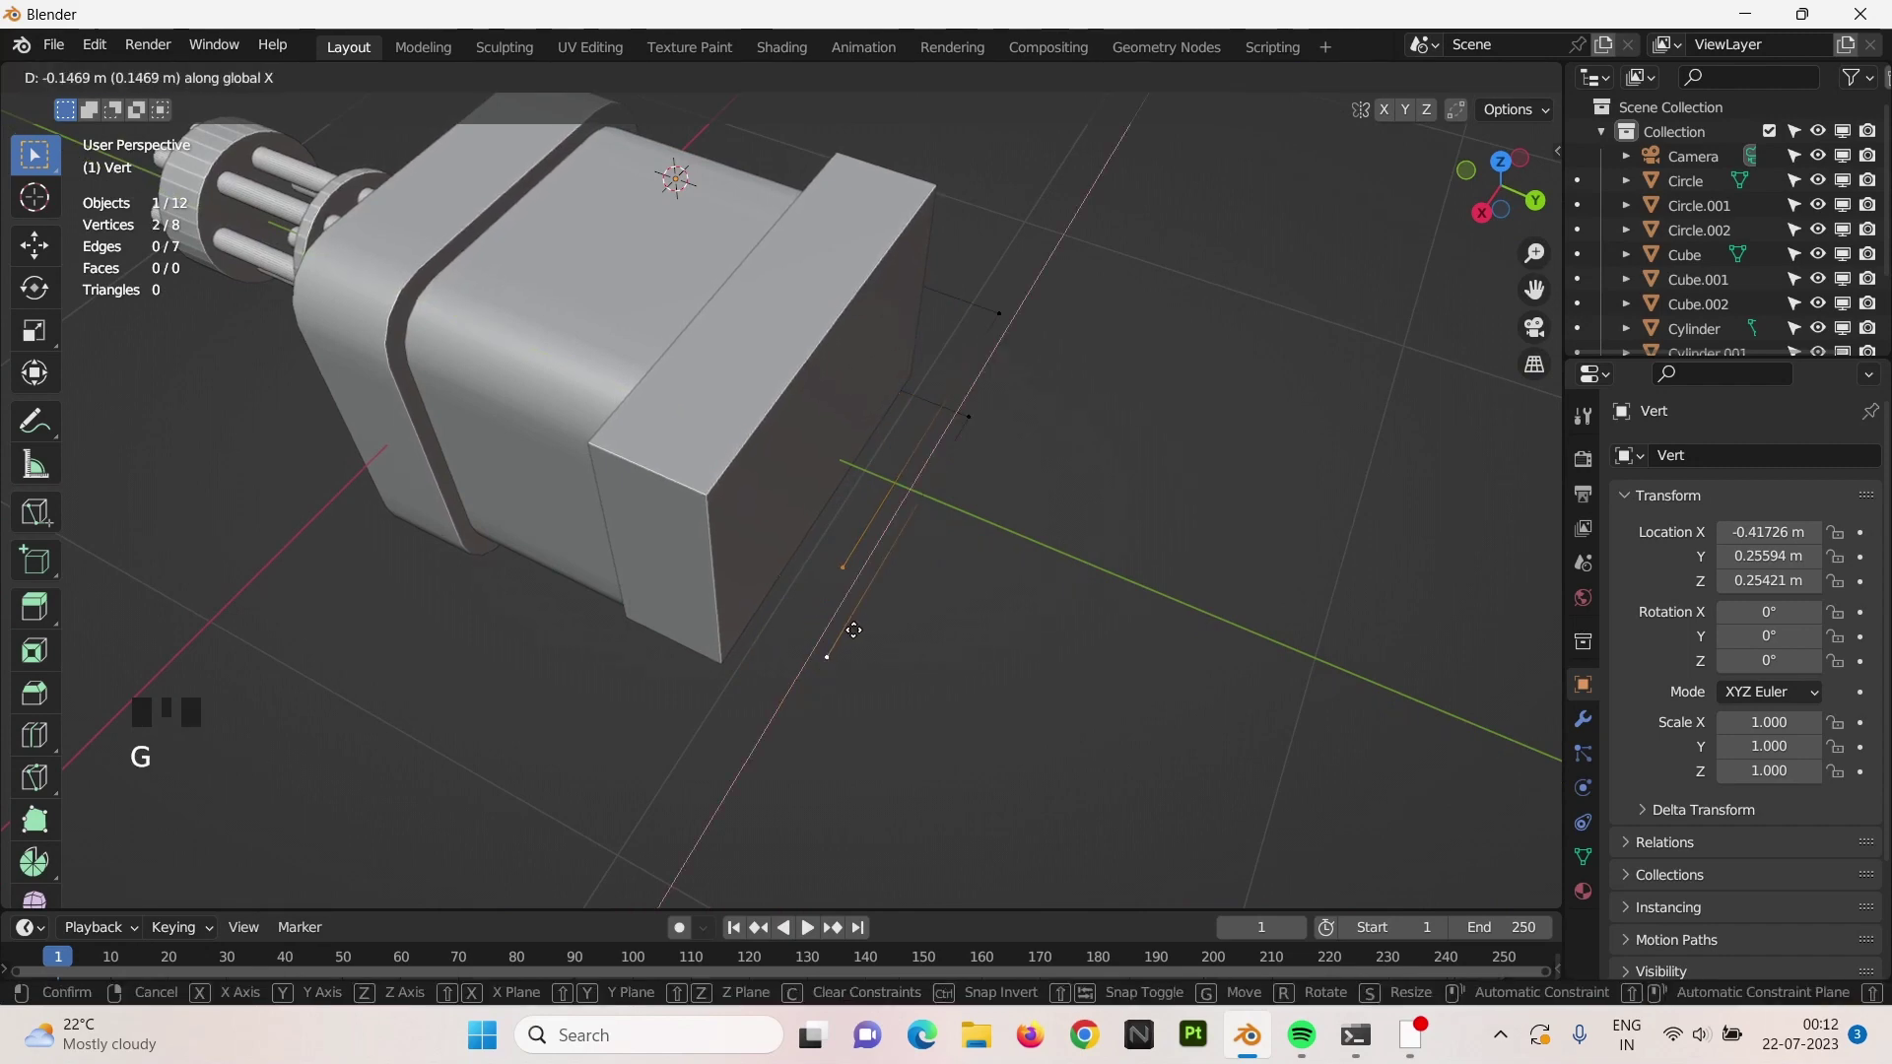
{"action": "key", "text": "e"}
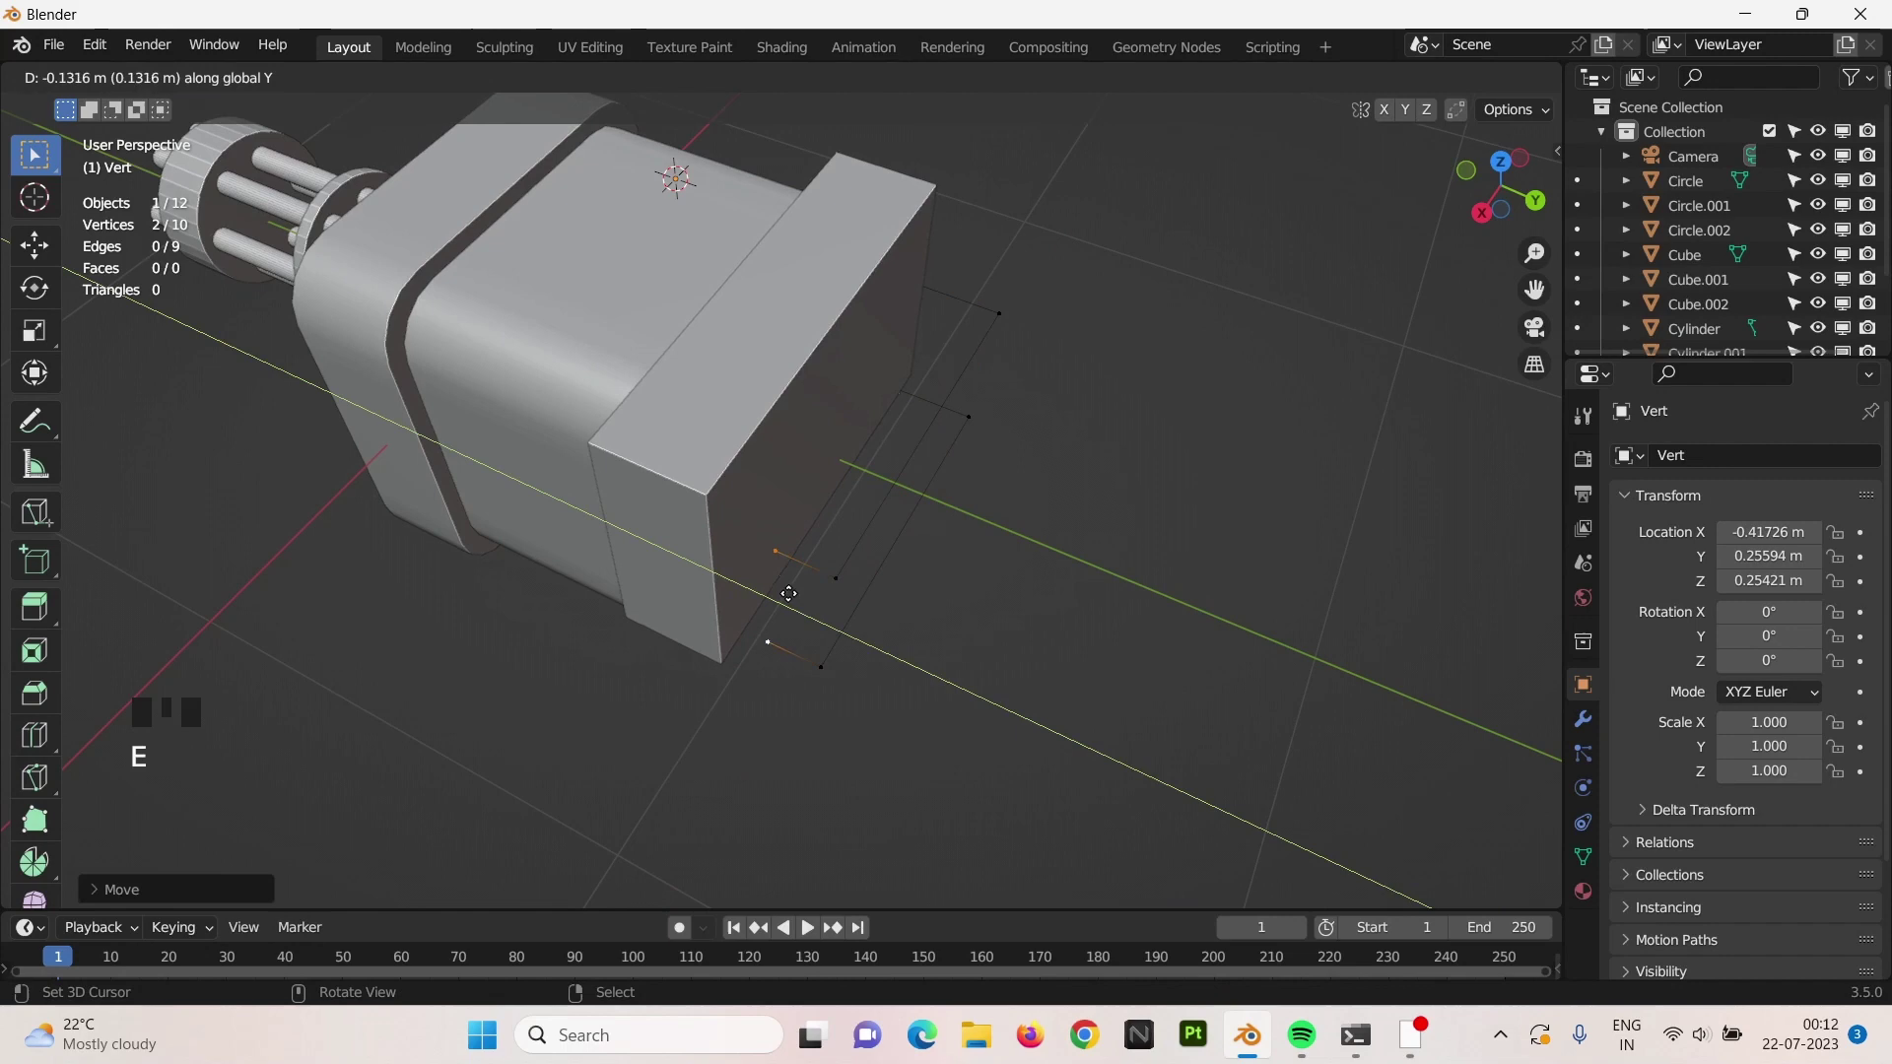
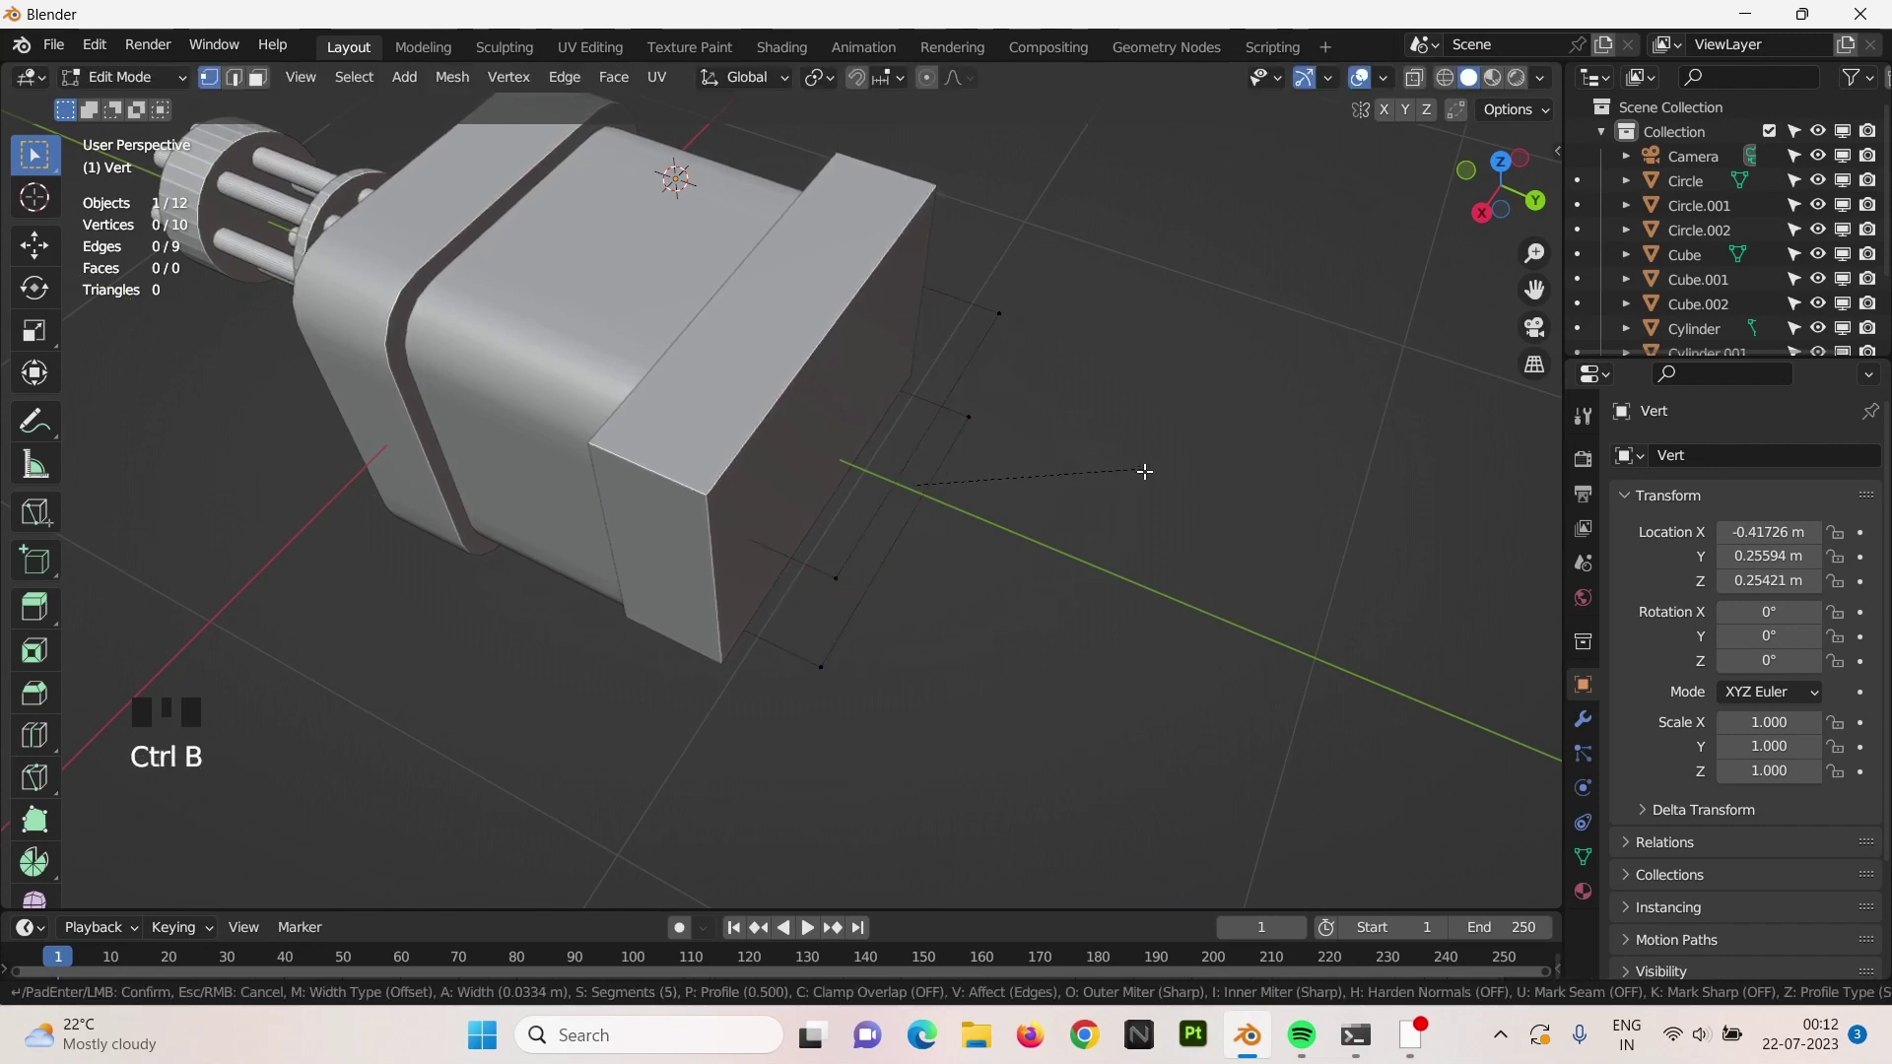
{"action": "key", "text": "Tab"}
{"action": "key", "text": "w"}
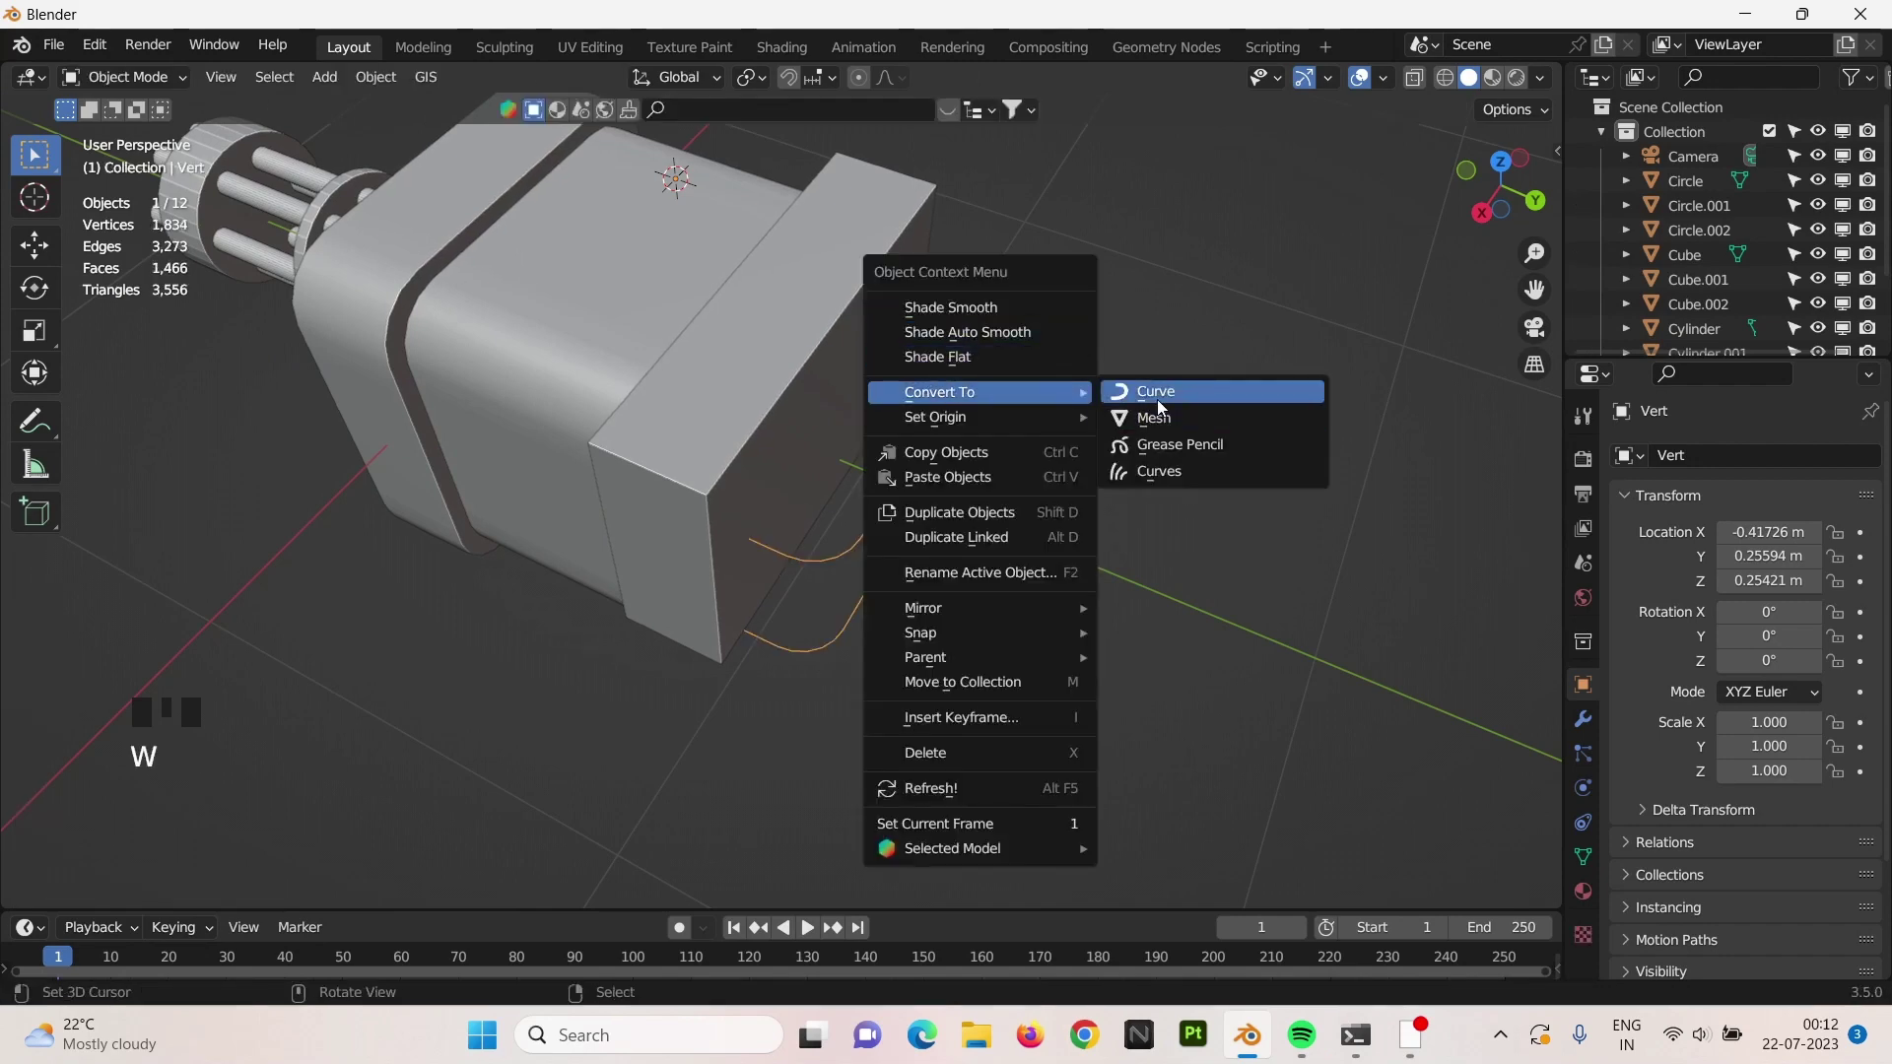
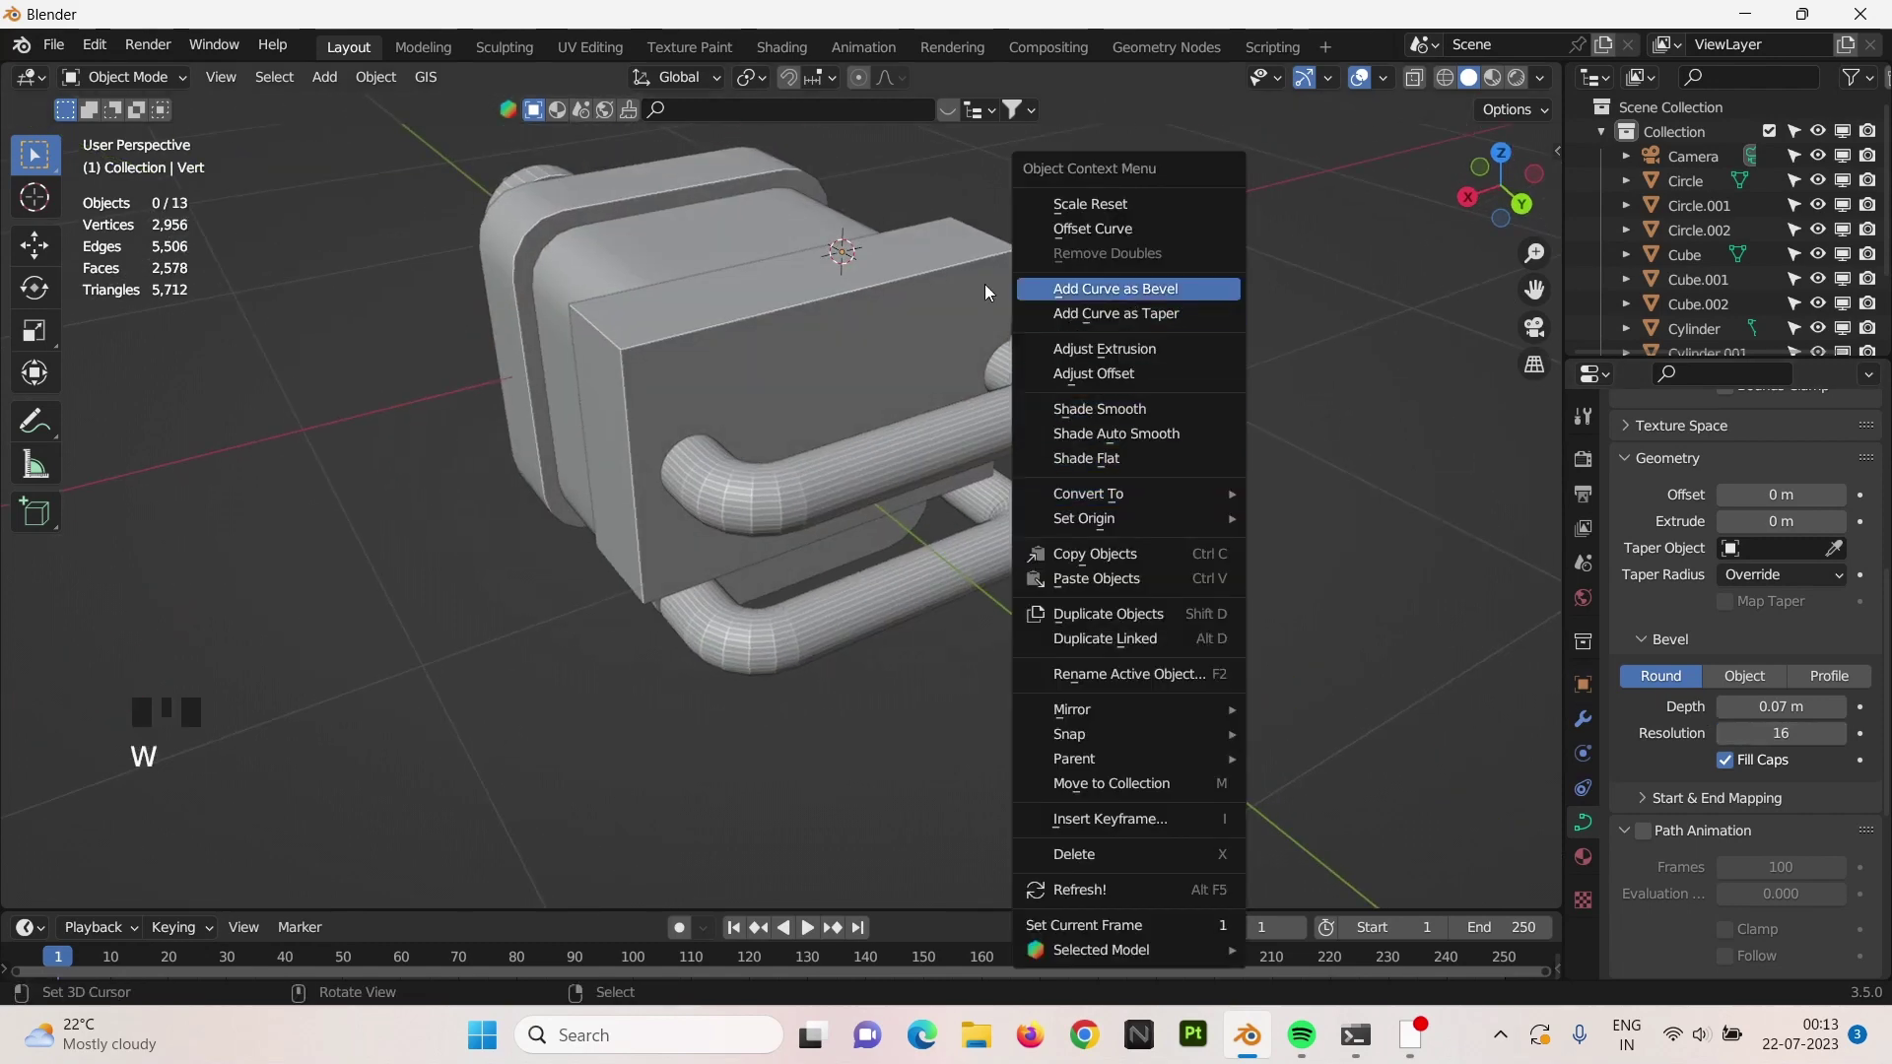
{"action": "left_click_drag", "start_coordinate": [1246, 532], "coordinate": [889, 444]}
{"action": "scroll", "scroll_direction": "down", "scroll_amount": 3}
{"action": "scroll", "scroll_direction": "up", "scroll_amount": 3}
{"action": "key", "text": "ctrl+z"}
{"action": "key", "text": "ctrl+z"}
{"action": "key", "text": "ctrl+z"}
{"action": "middle_click", "coordinate": [1192, 523]}
{"action": "key", "text": "ctrl+z"}
Undo, re-bevel the outline's right-hand corners, and convert it to a curve with 0.06 m bevel depth.
{"action": "key", "text": "ctrl+z"}
{"action": "key", "text": "ctrl+z"}
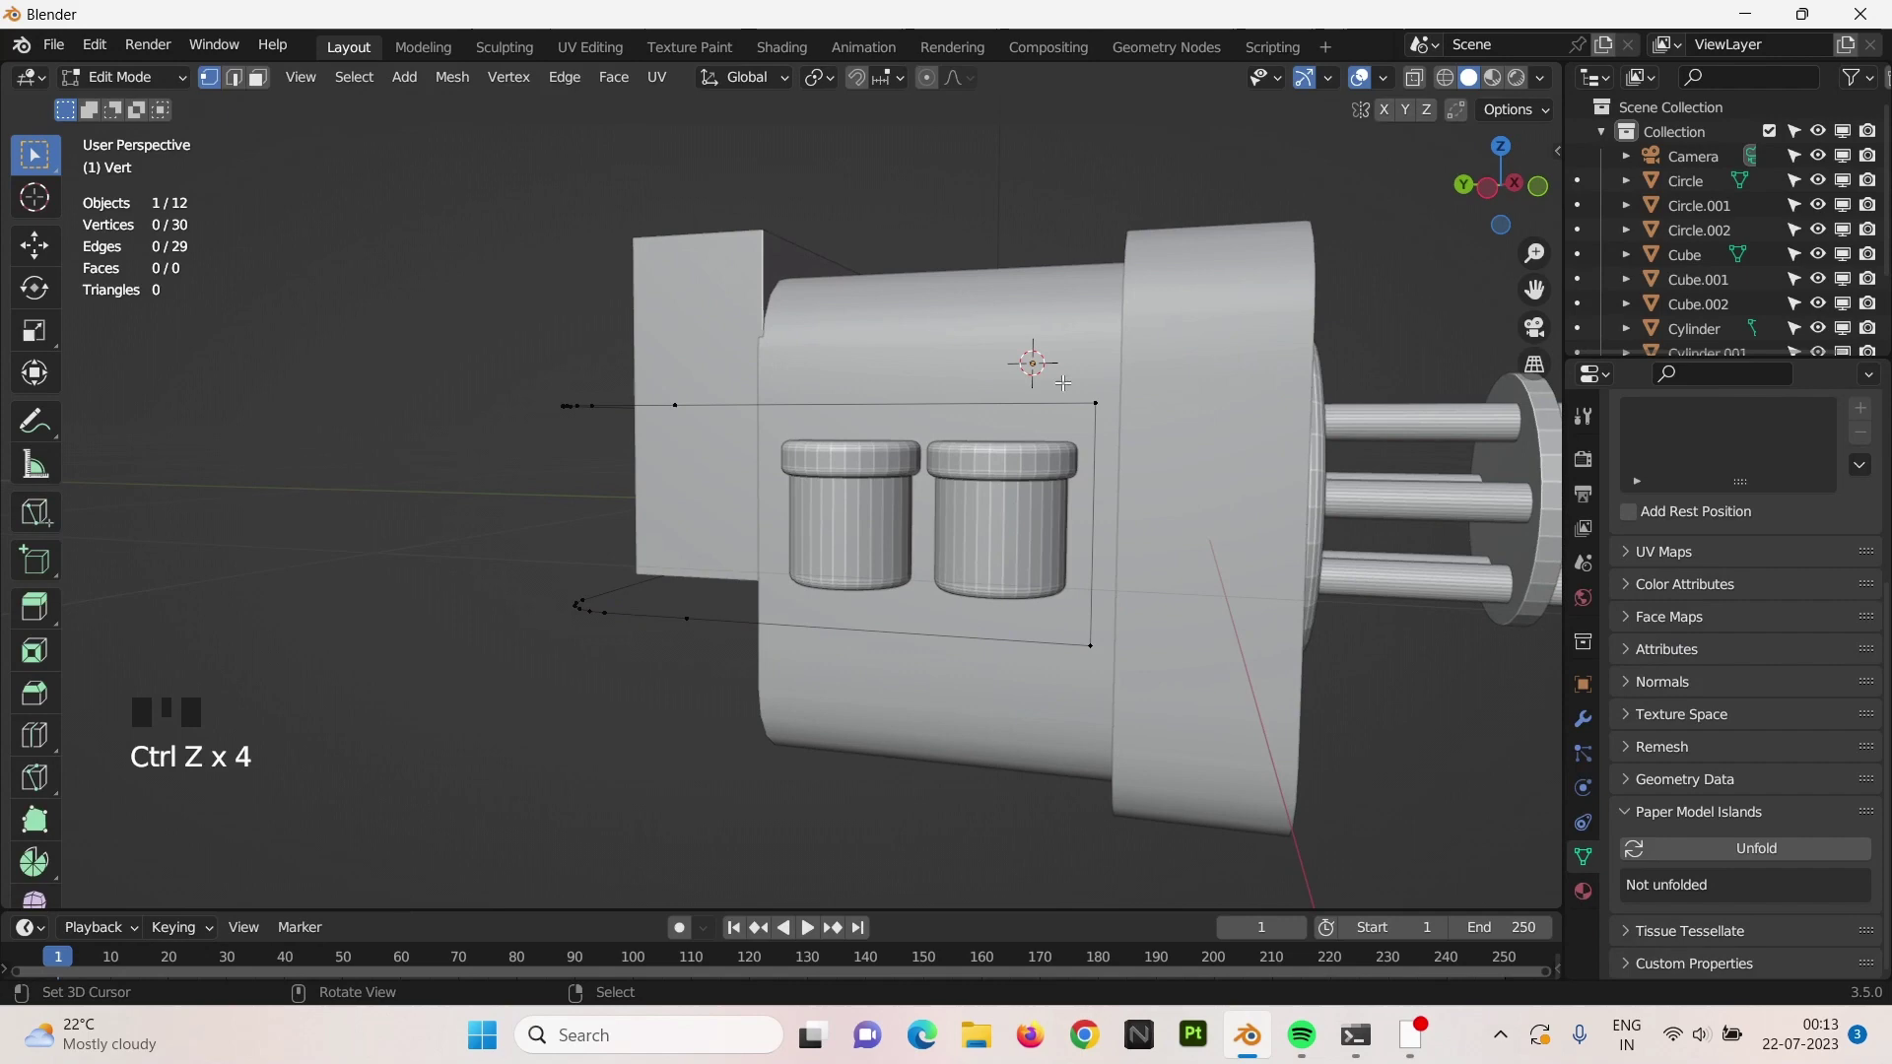
{"action": "right_click", "coordinate": [1096, 389]}
{"action": "right_click", "coordinate": [1097, 652]}
{"action": "key", "text": "ctrl+b"}
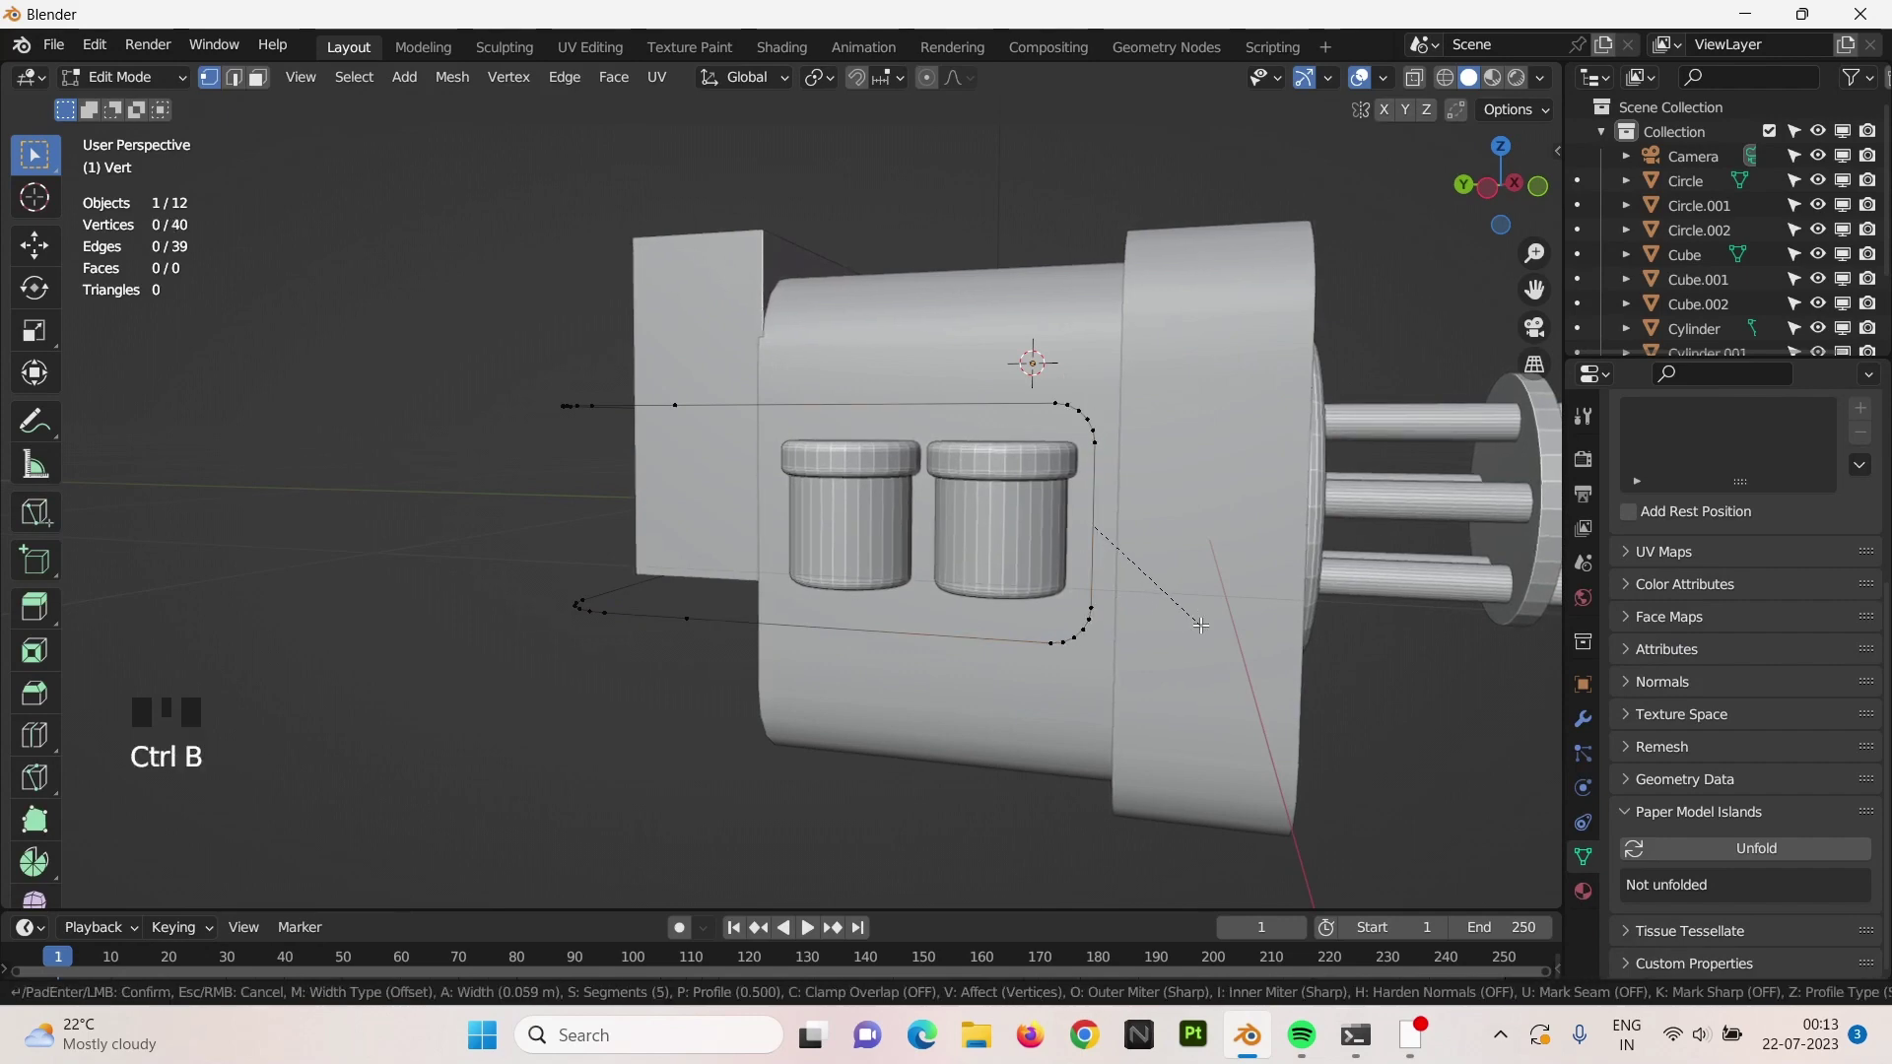
{"action": "key", "text": "Tab"}
{"action": "key", "text": "w"}
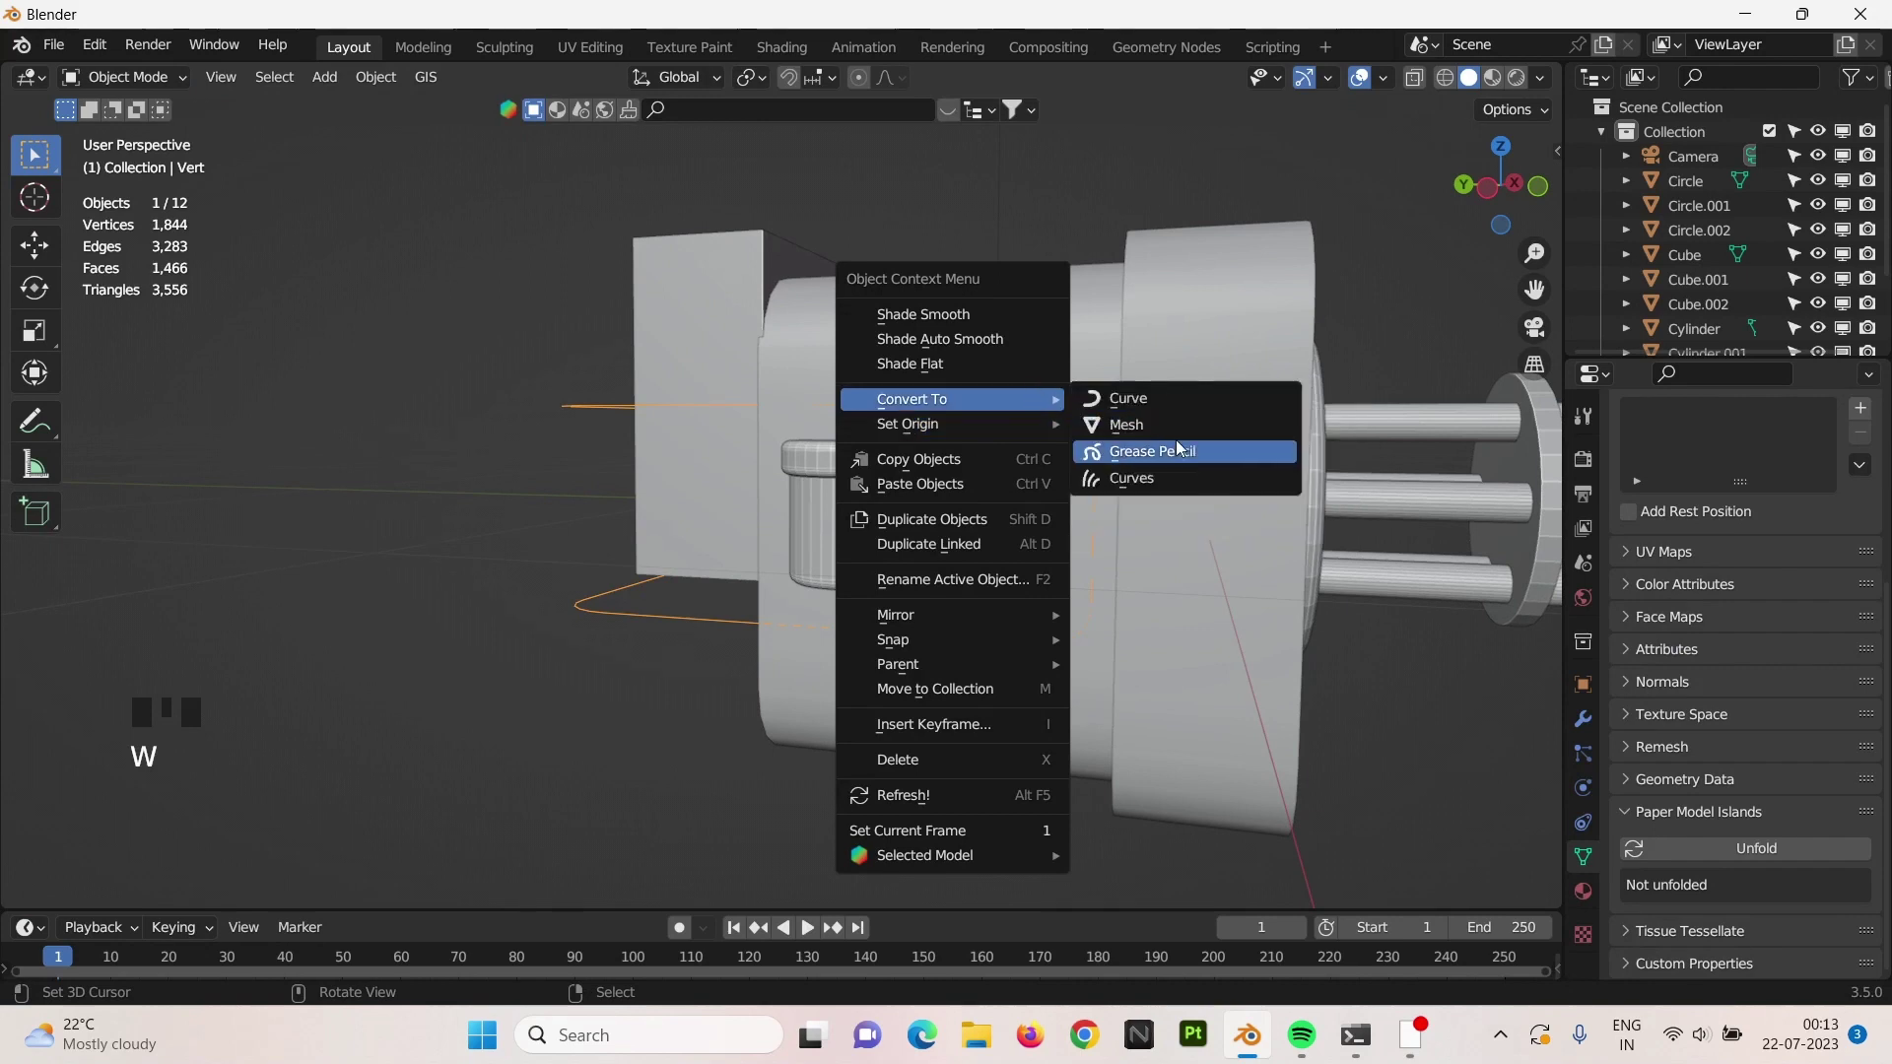
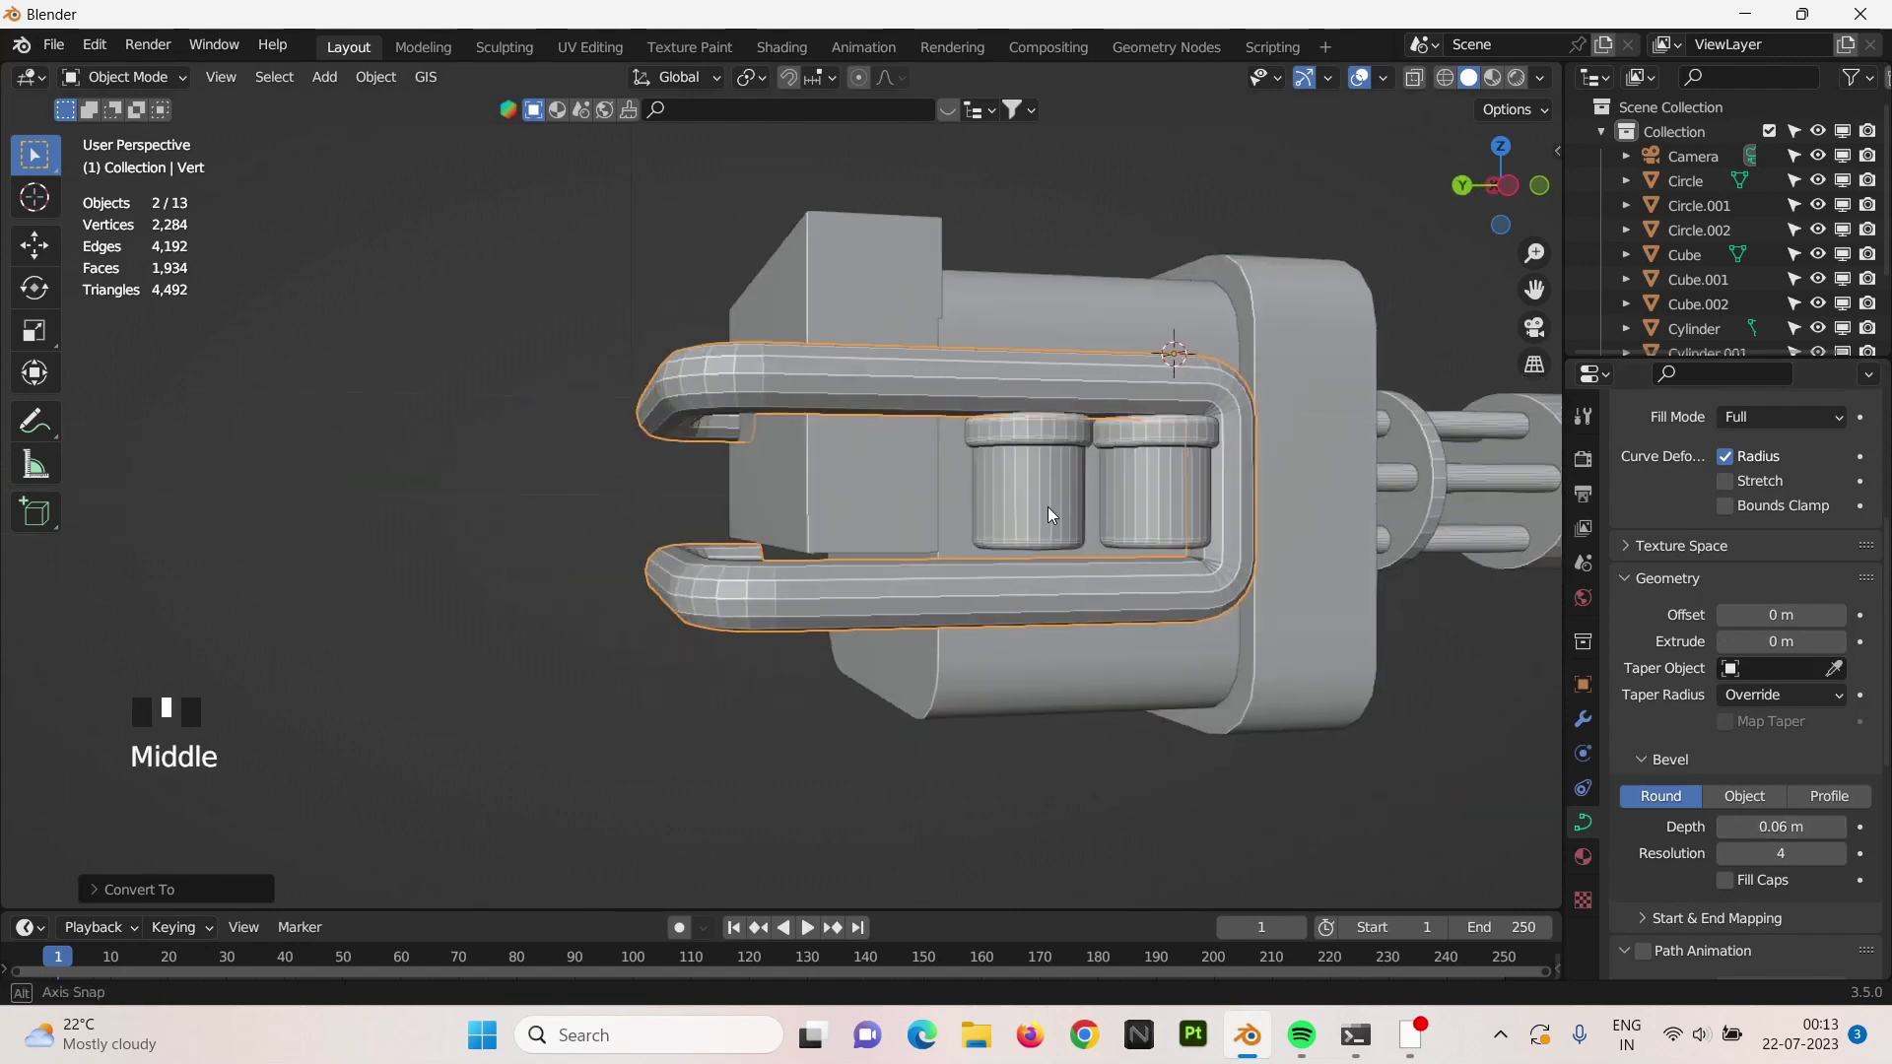
{"action": "key", "text": "KP_3"}
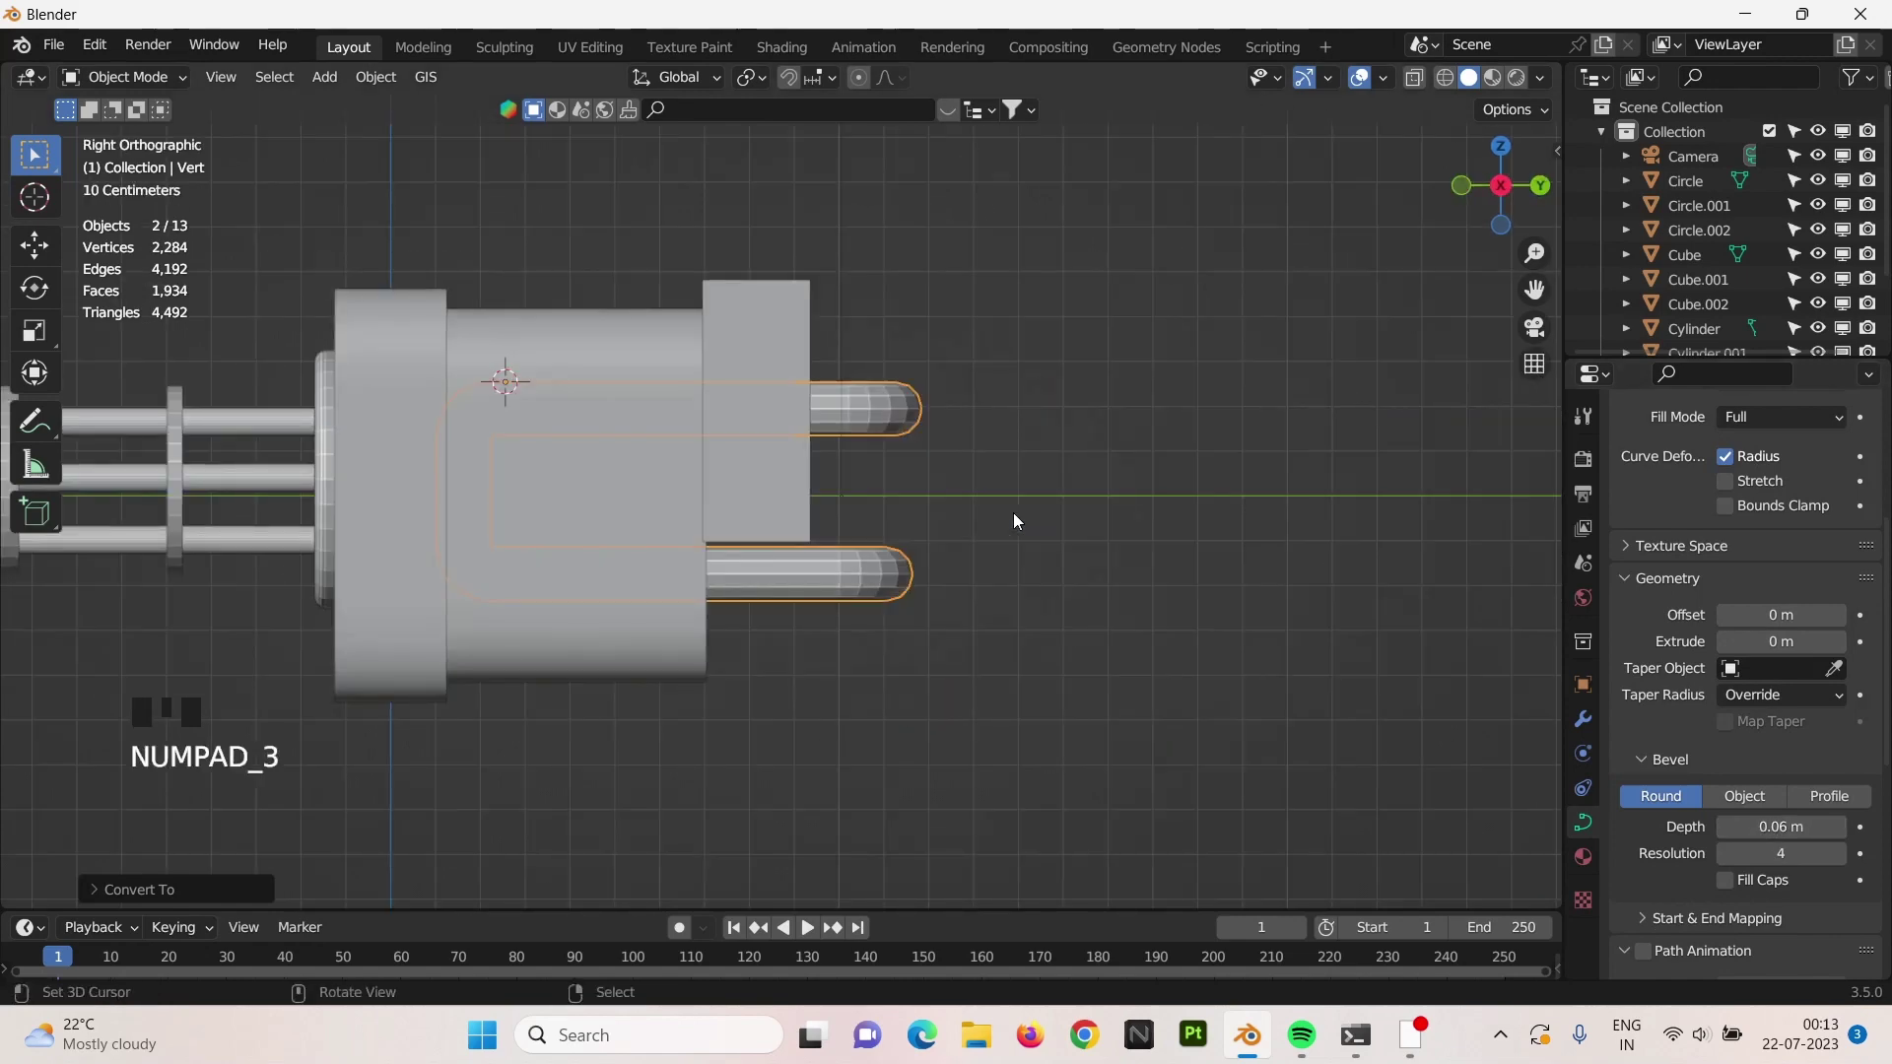
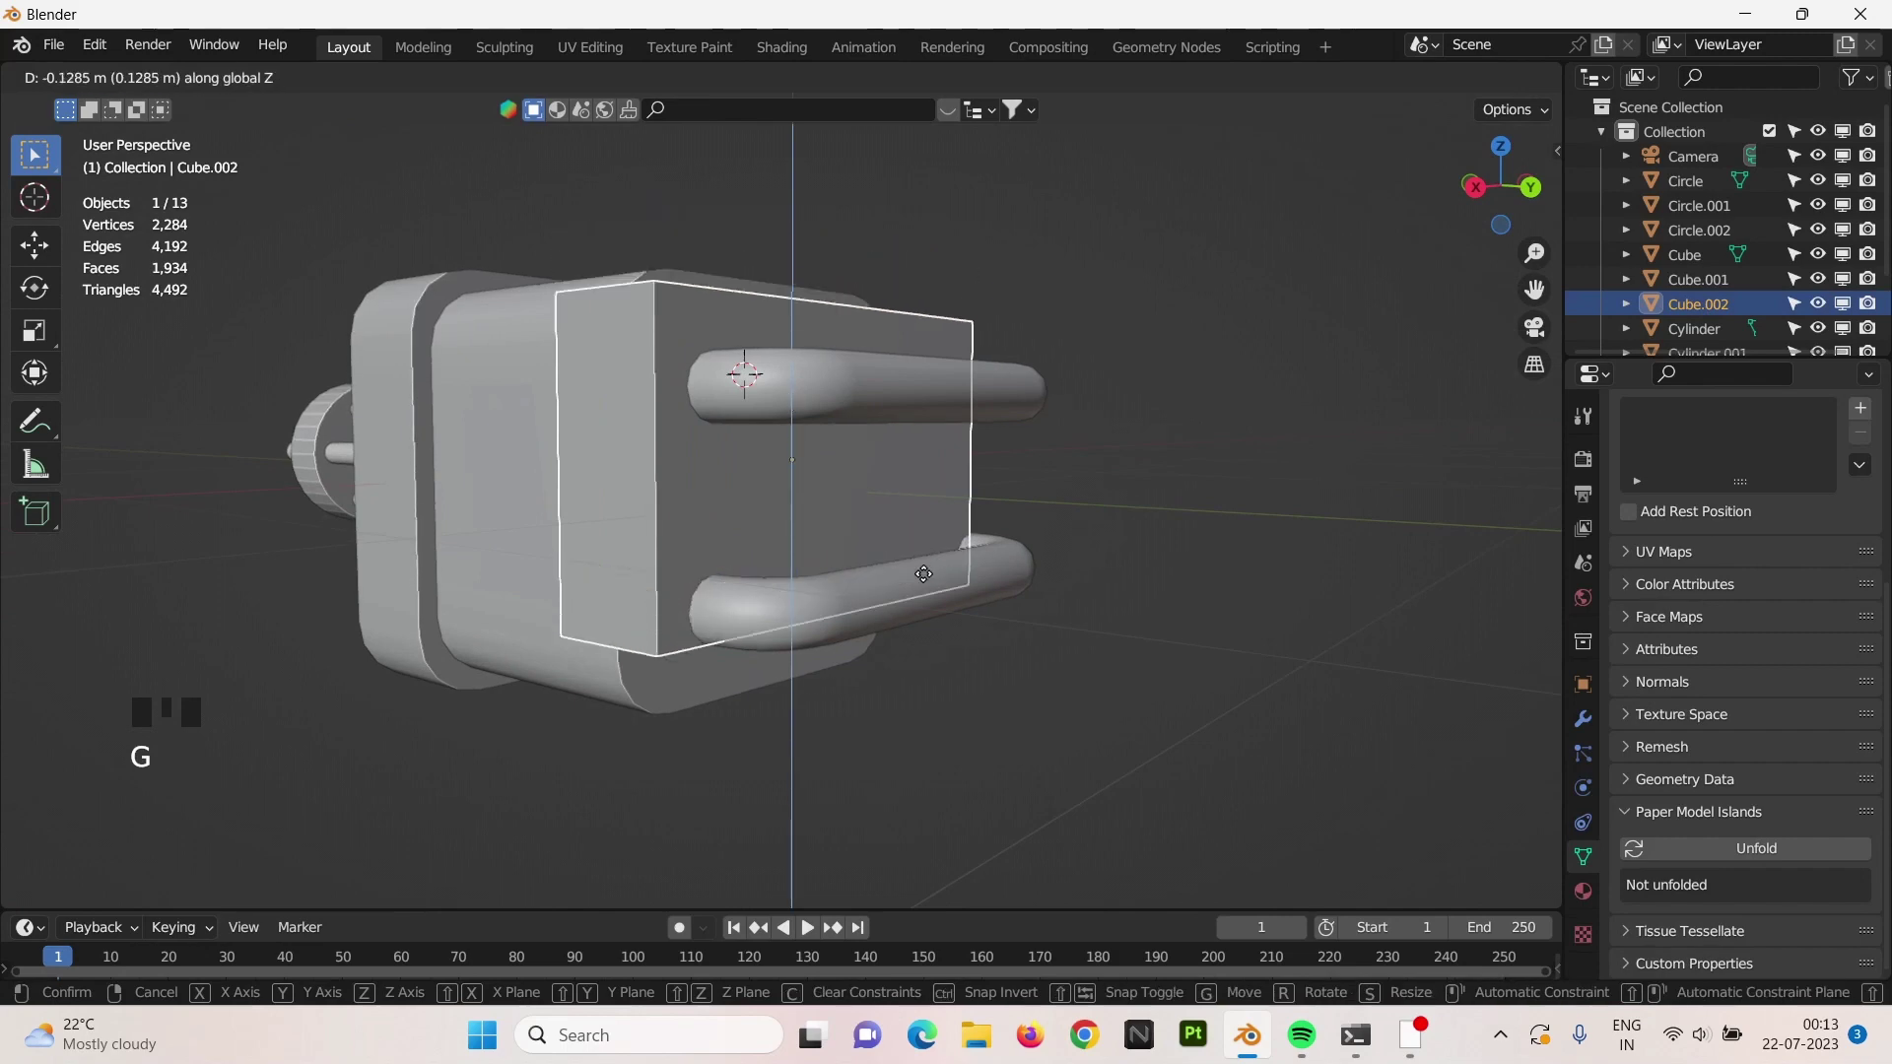
Select the tube loops' open end points in Edit Mode and move them.
{"action": "scroll", "scroll_direction": "up", "scroll_amount": 3}
{"action": "left_click_drag", "start_coordinate": [1037, 557], "coordinate": [803, 263]}
{"action": "key", "text": "Tab"}
{"action": "right_click", "coordinate": [803, 263]}
{"action": "key", "text": "3"}
{"action": "right_click", "coordinate": [815, 266]}
{"action": "scroll", "scroll_direction": "down", "scroll_amount": 3}
{"action": "key", "text": "g"}
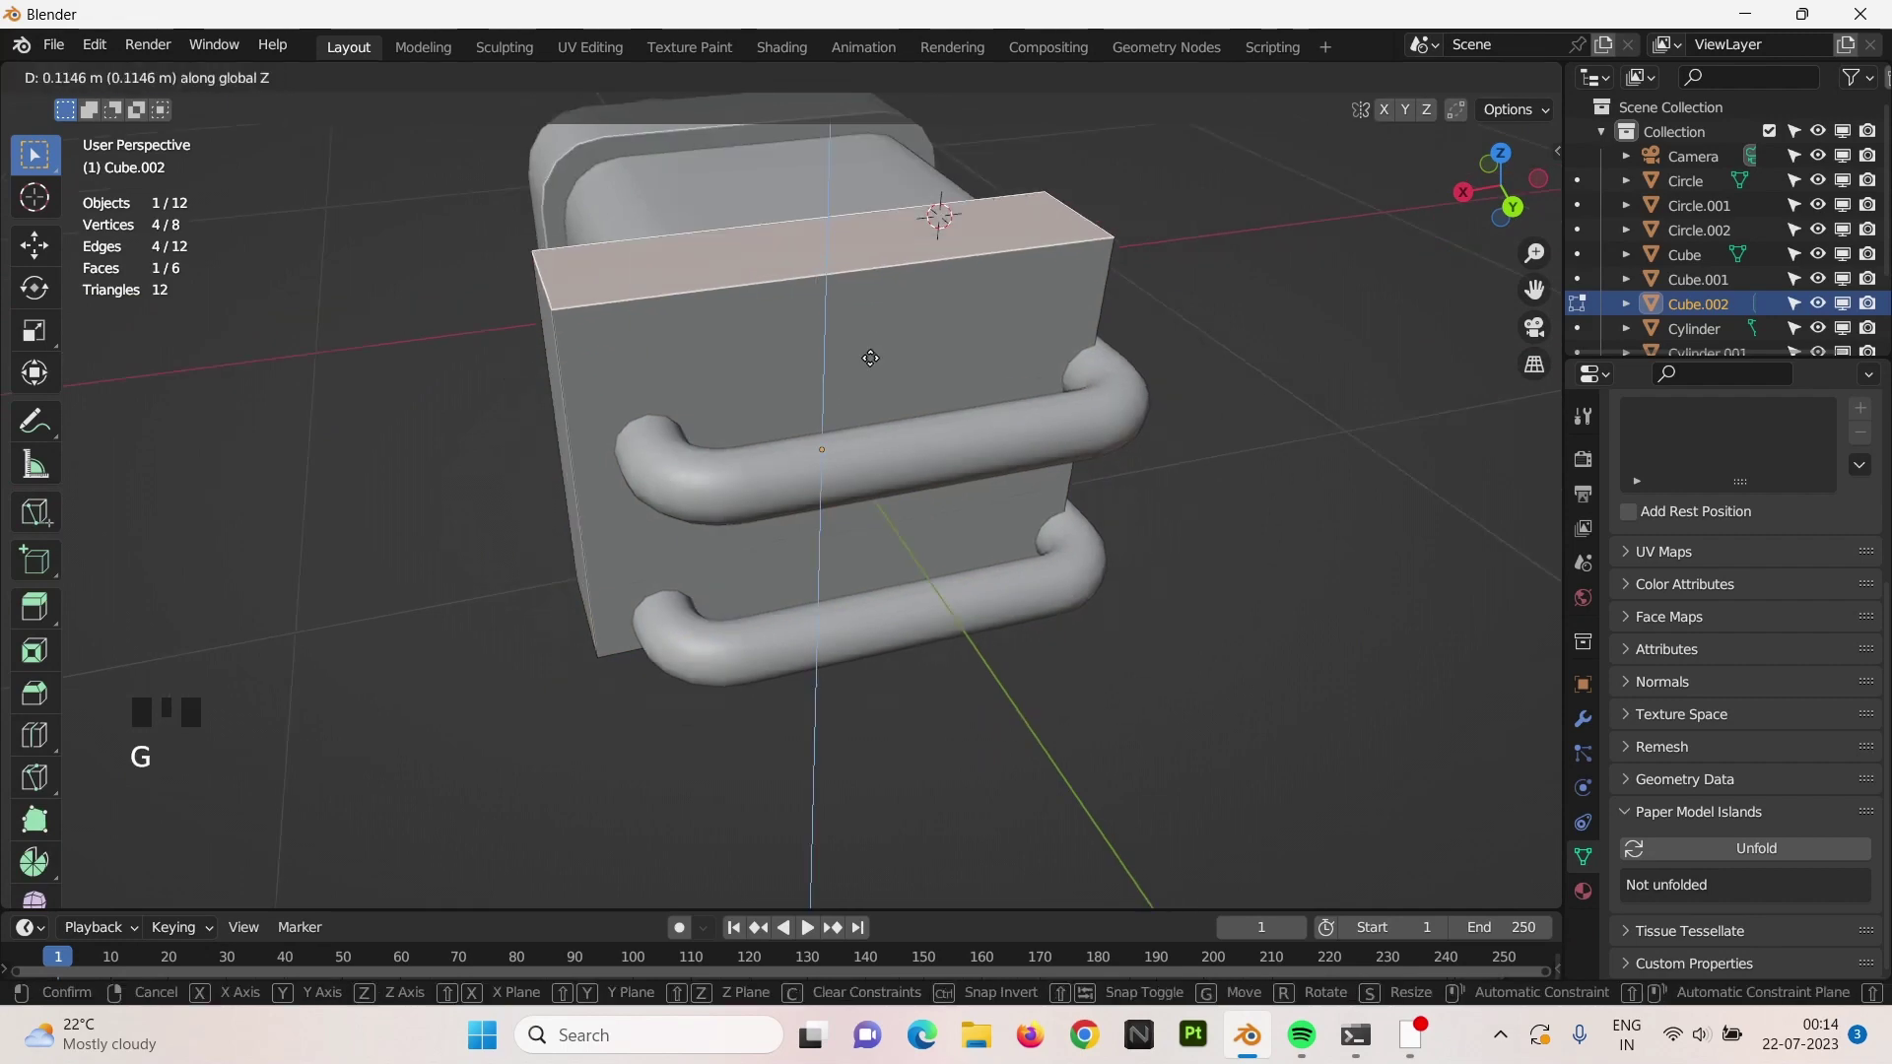
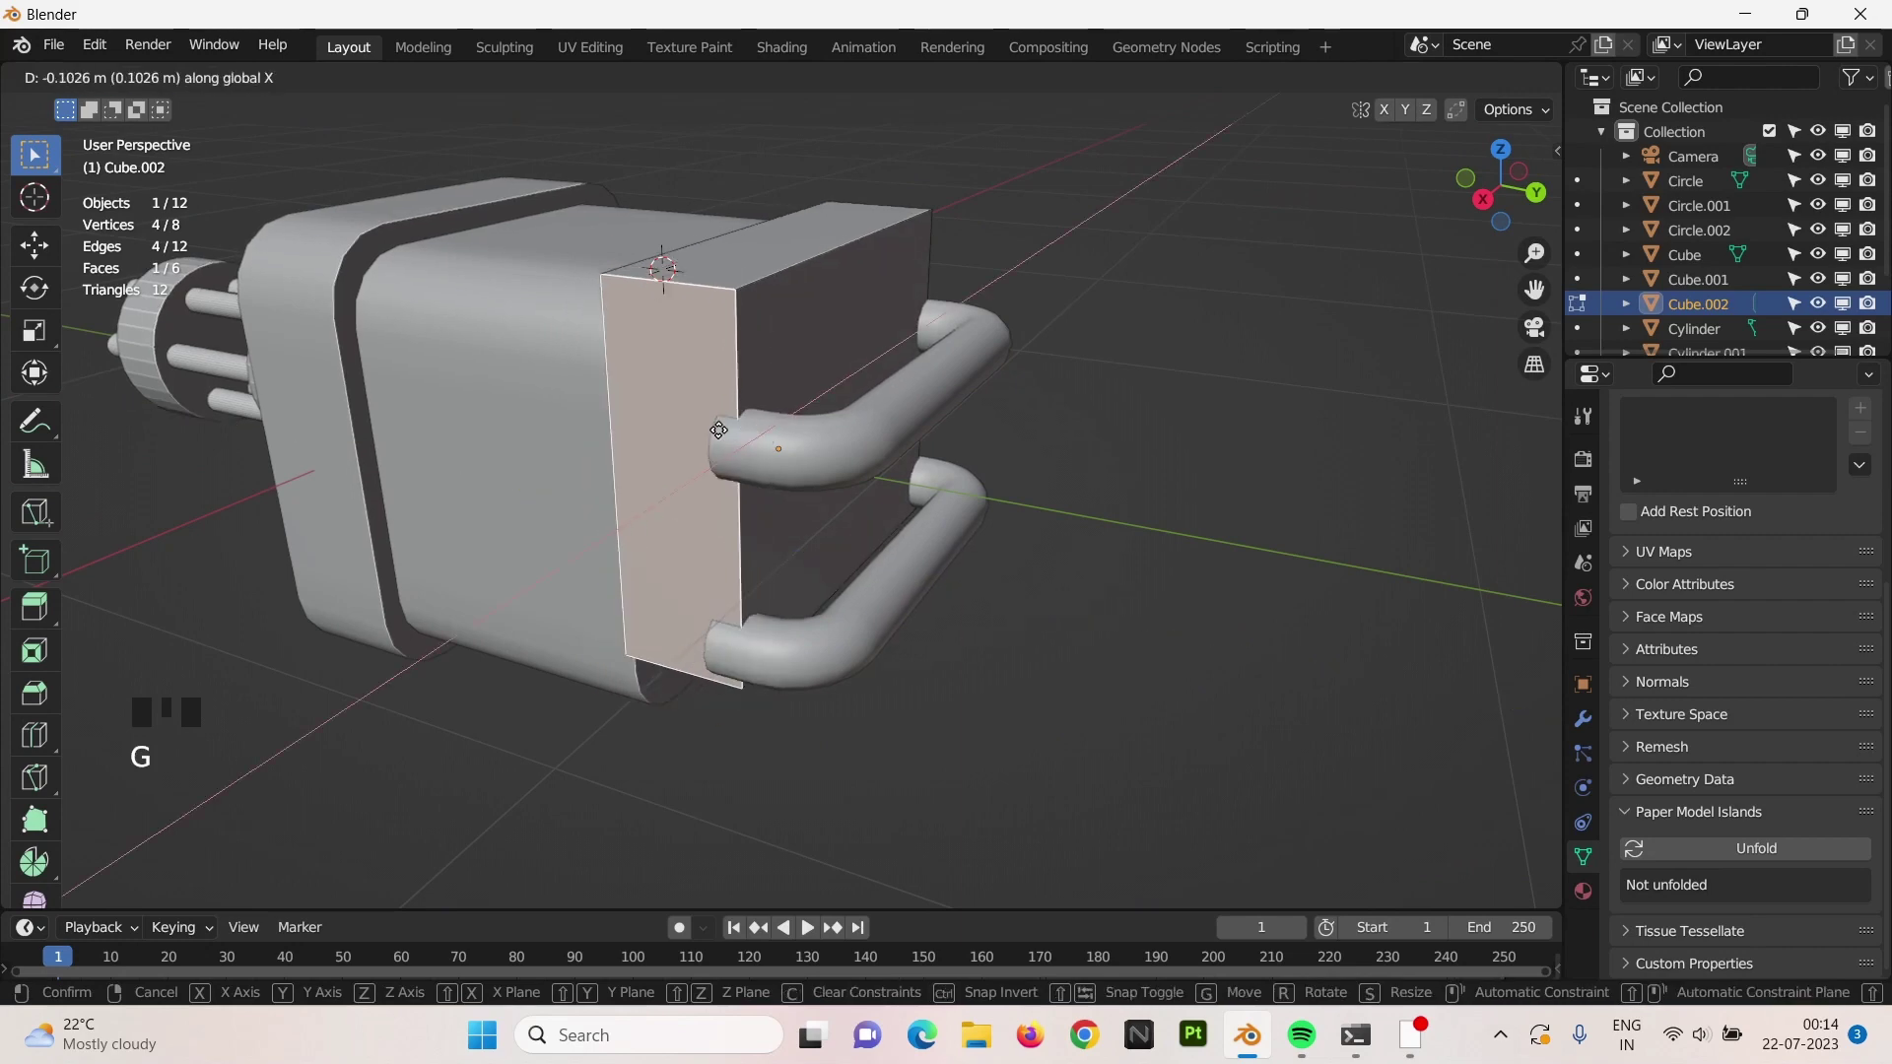
Pull the end points back along X inside the body outline and leave editing.
{"action": "key", "text": "Tab"}
{"action": "right_click", "coordinate": [1069, 508]}
{"action": "left_click_drag", "start_coordinate": [694, 507], "coordinate": [736, 426]}
{"action": "right_click", "coordinate": [736, 426]}
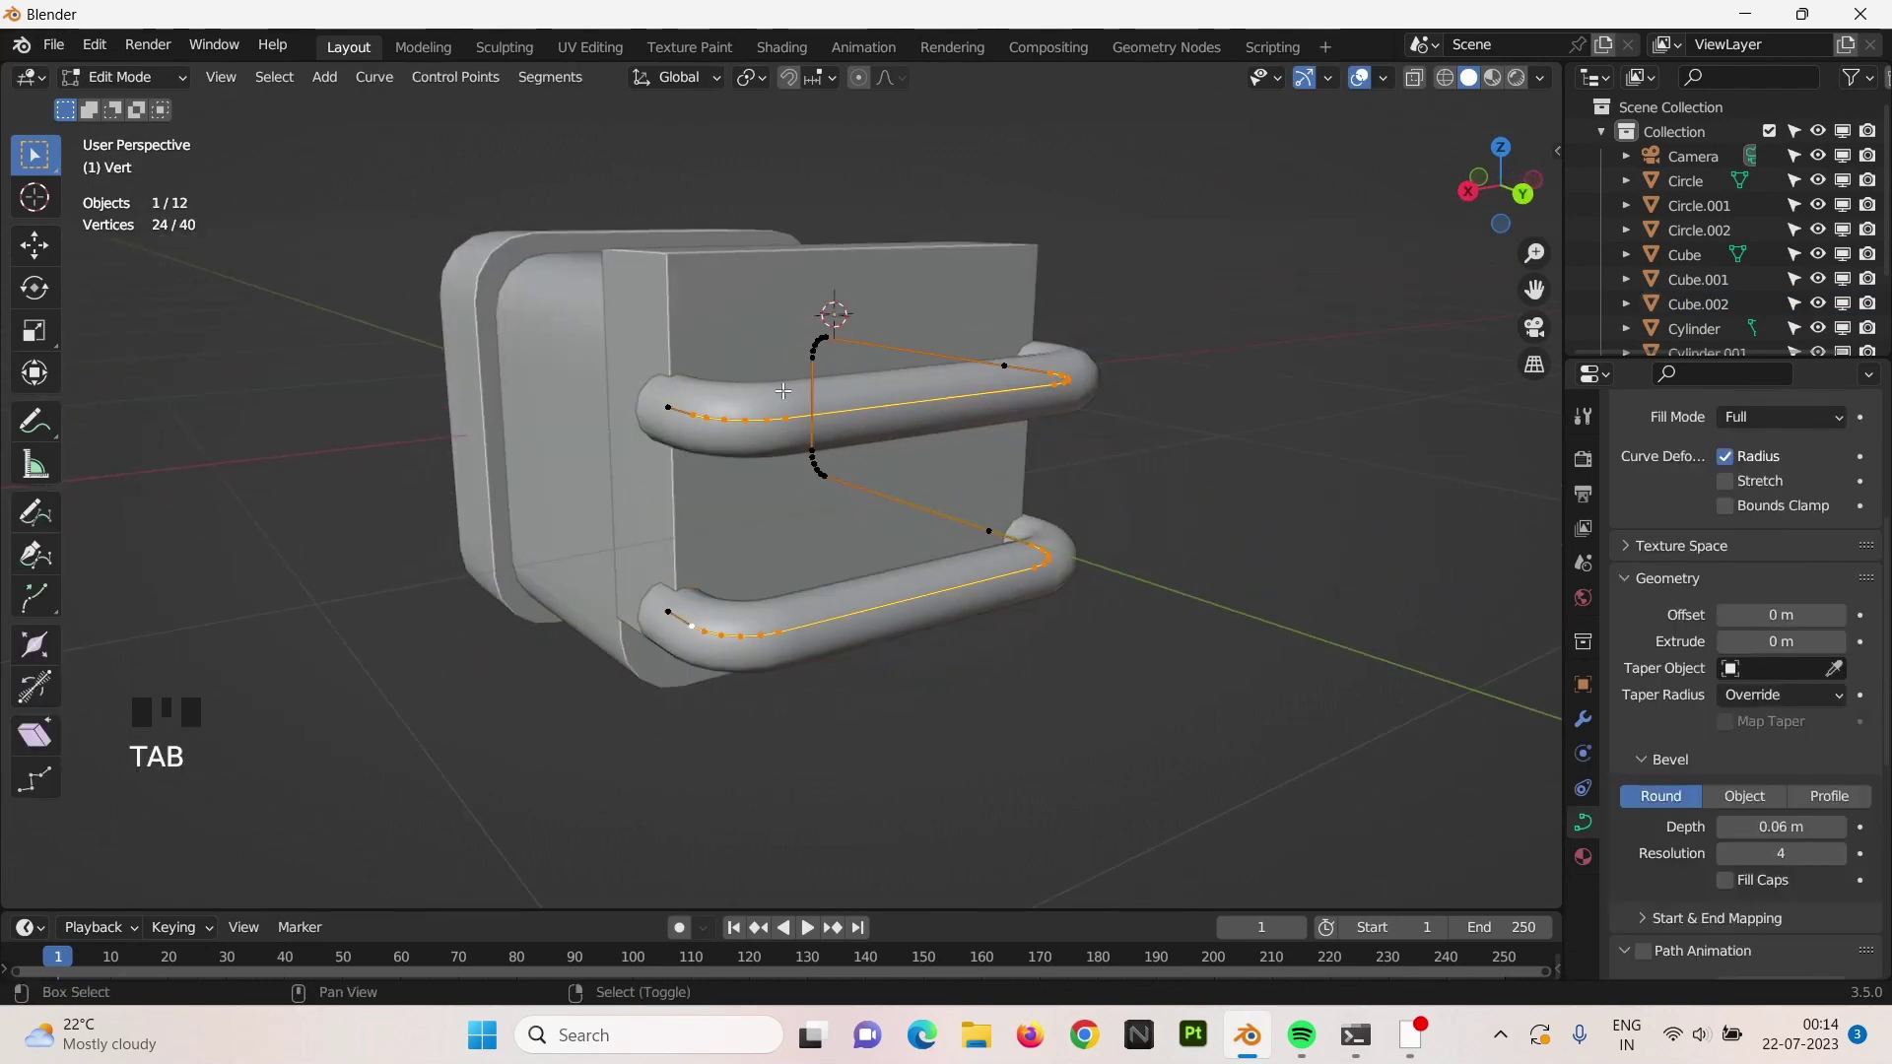
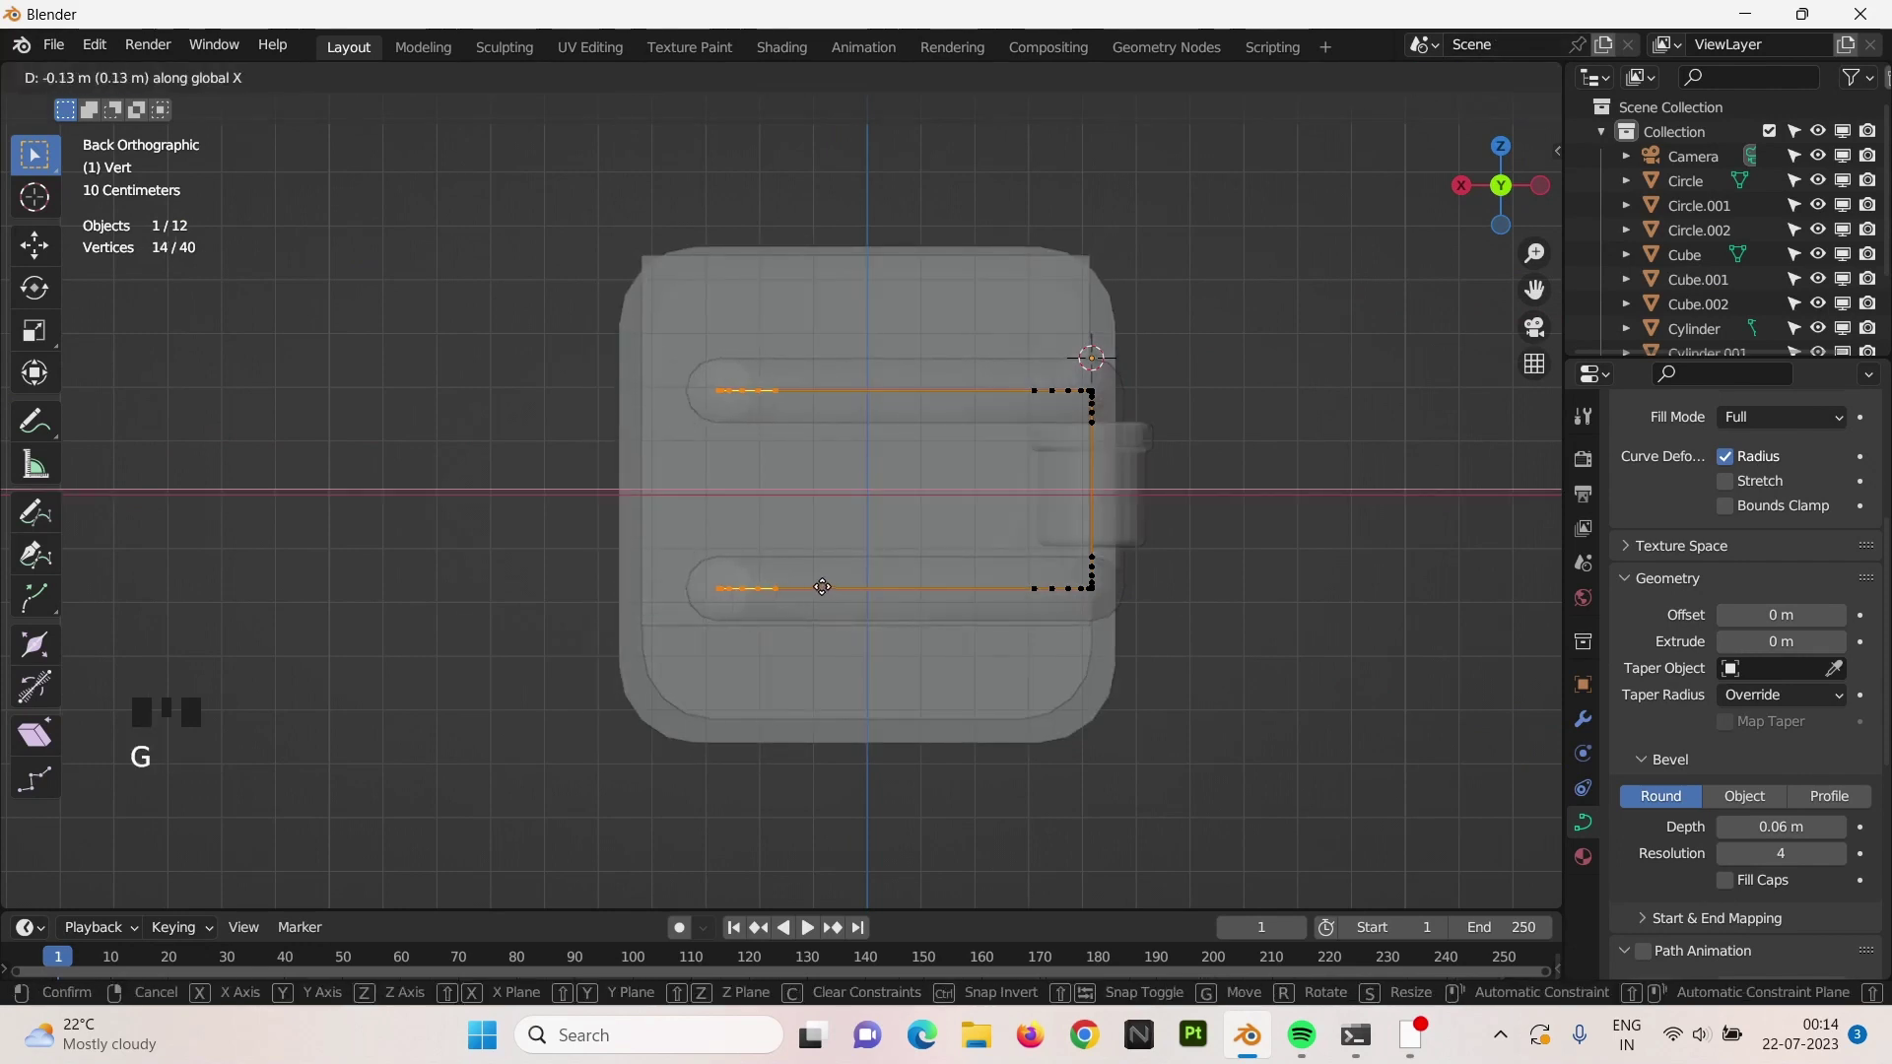
{"action": "key", "text": "Tab"}
Place the 3D cursor for the next part and add a new cube, Cube.003.
{"action": "left_click", "coordinate": [1424, 83]}
{"action": "right_click", "coordinate": [284, 315]}
{"action": "left_click_drag", "start_coordinate": [576, 479], "coordinate": [608, 429]}
{"action": "left_click", "coordinate": [608, 430]}
{"action": "key", "text": "shift+a"}
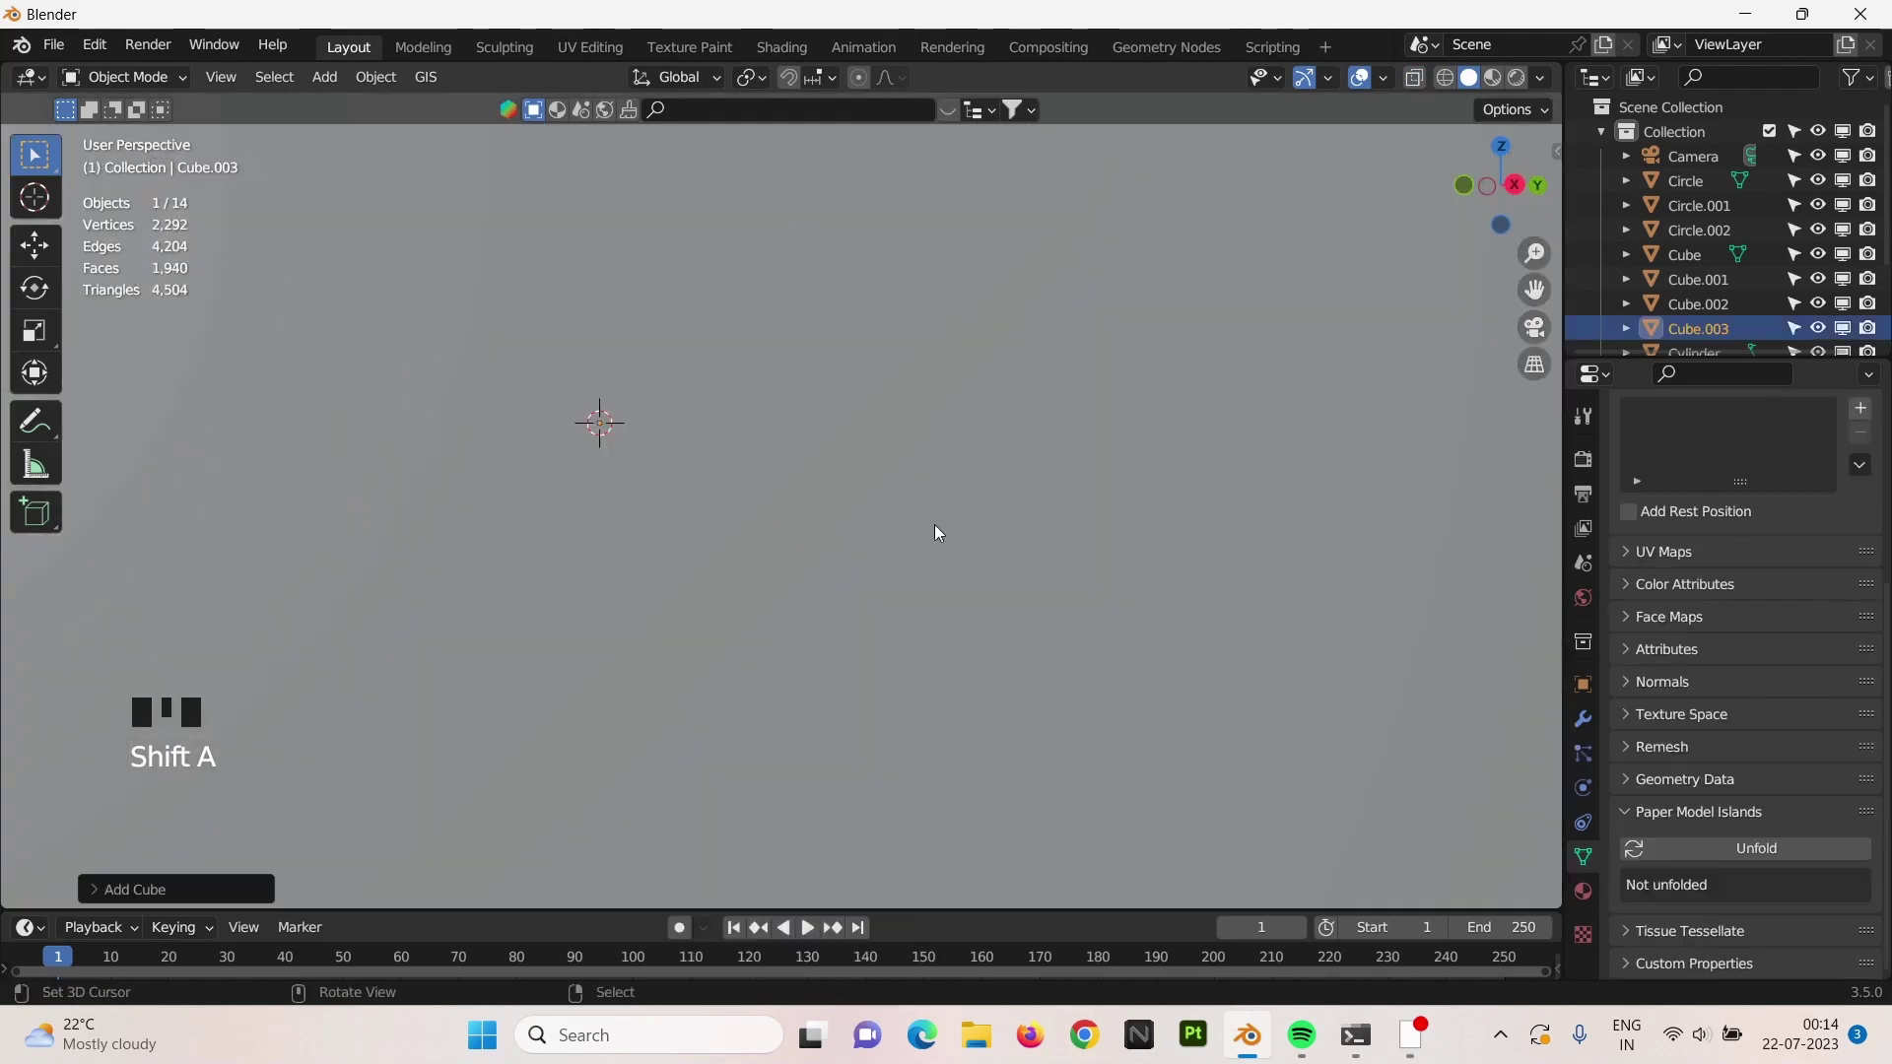
Subdivide Cube.003, inset its front face into a recessed panel, and narrow the box along X.
{"action": "key", "text": "s"}
{"action": "key", "text": "Tab"}
{"action": "key", "text": "w"}
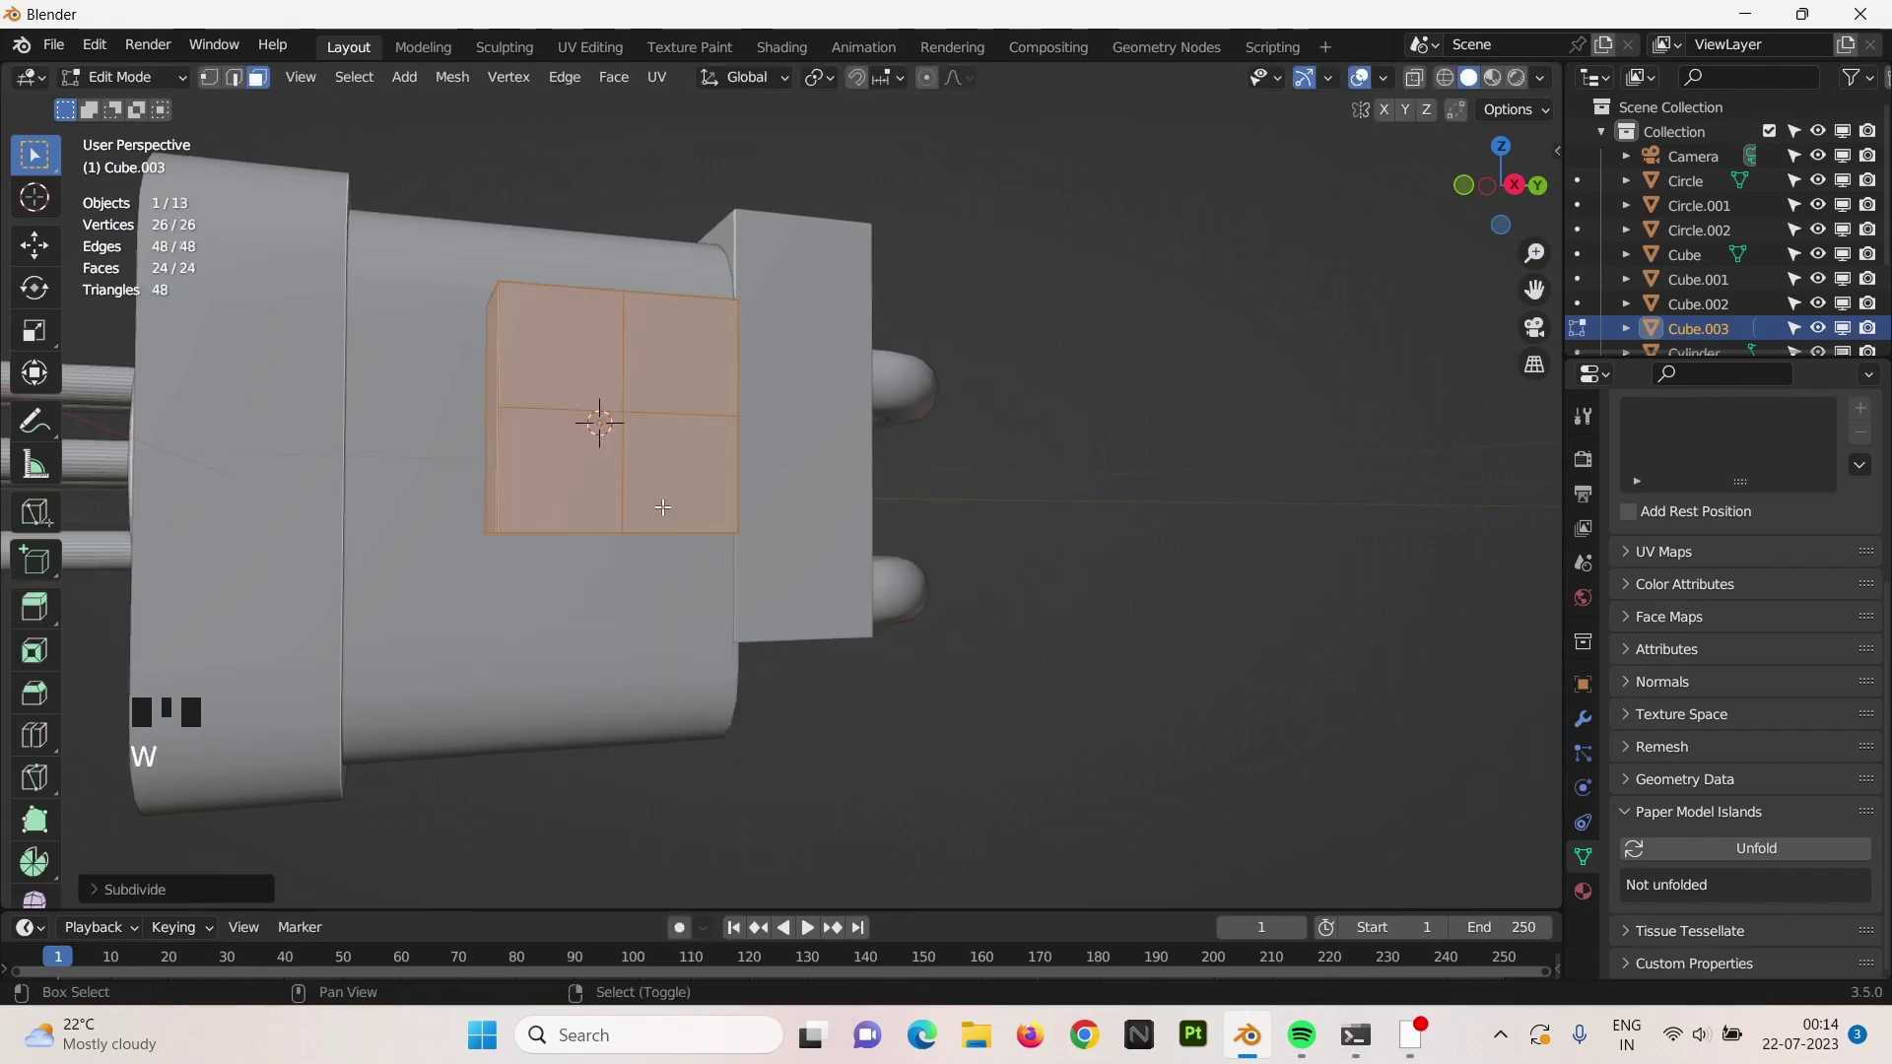
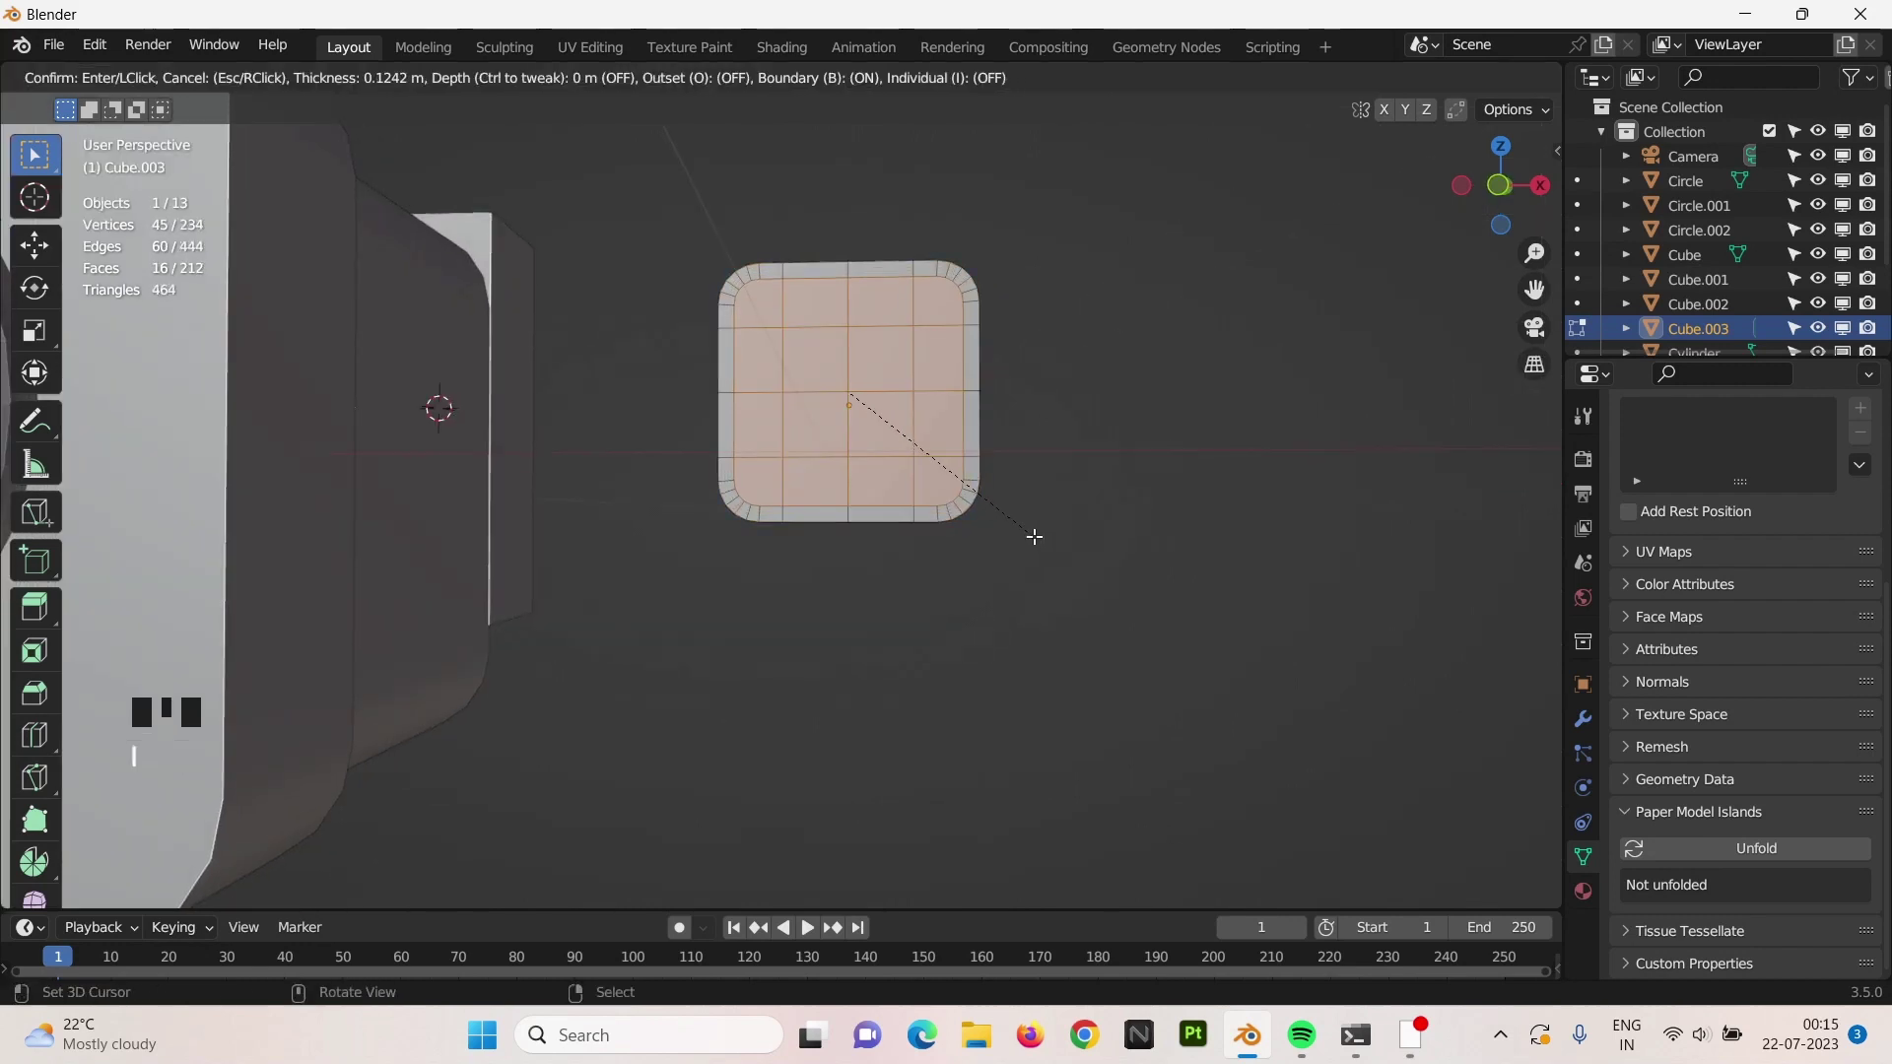
{"action": "key", "text": "s"}
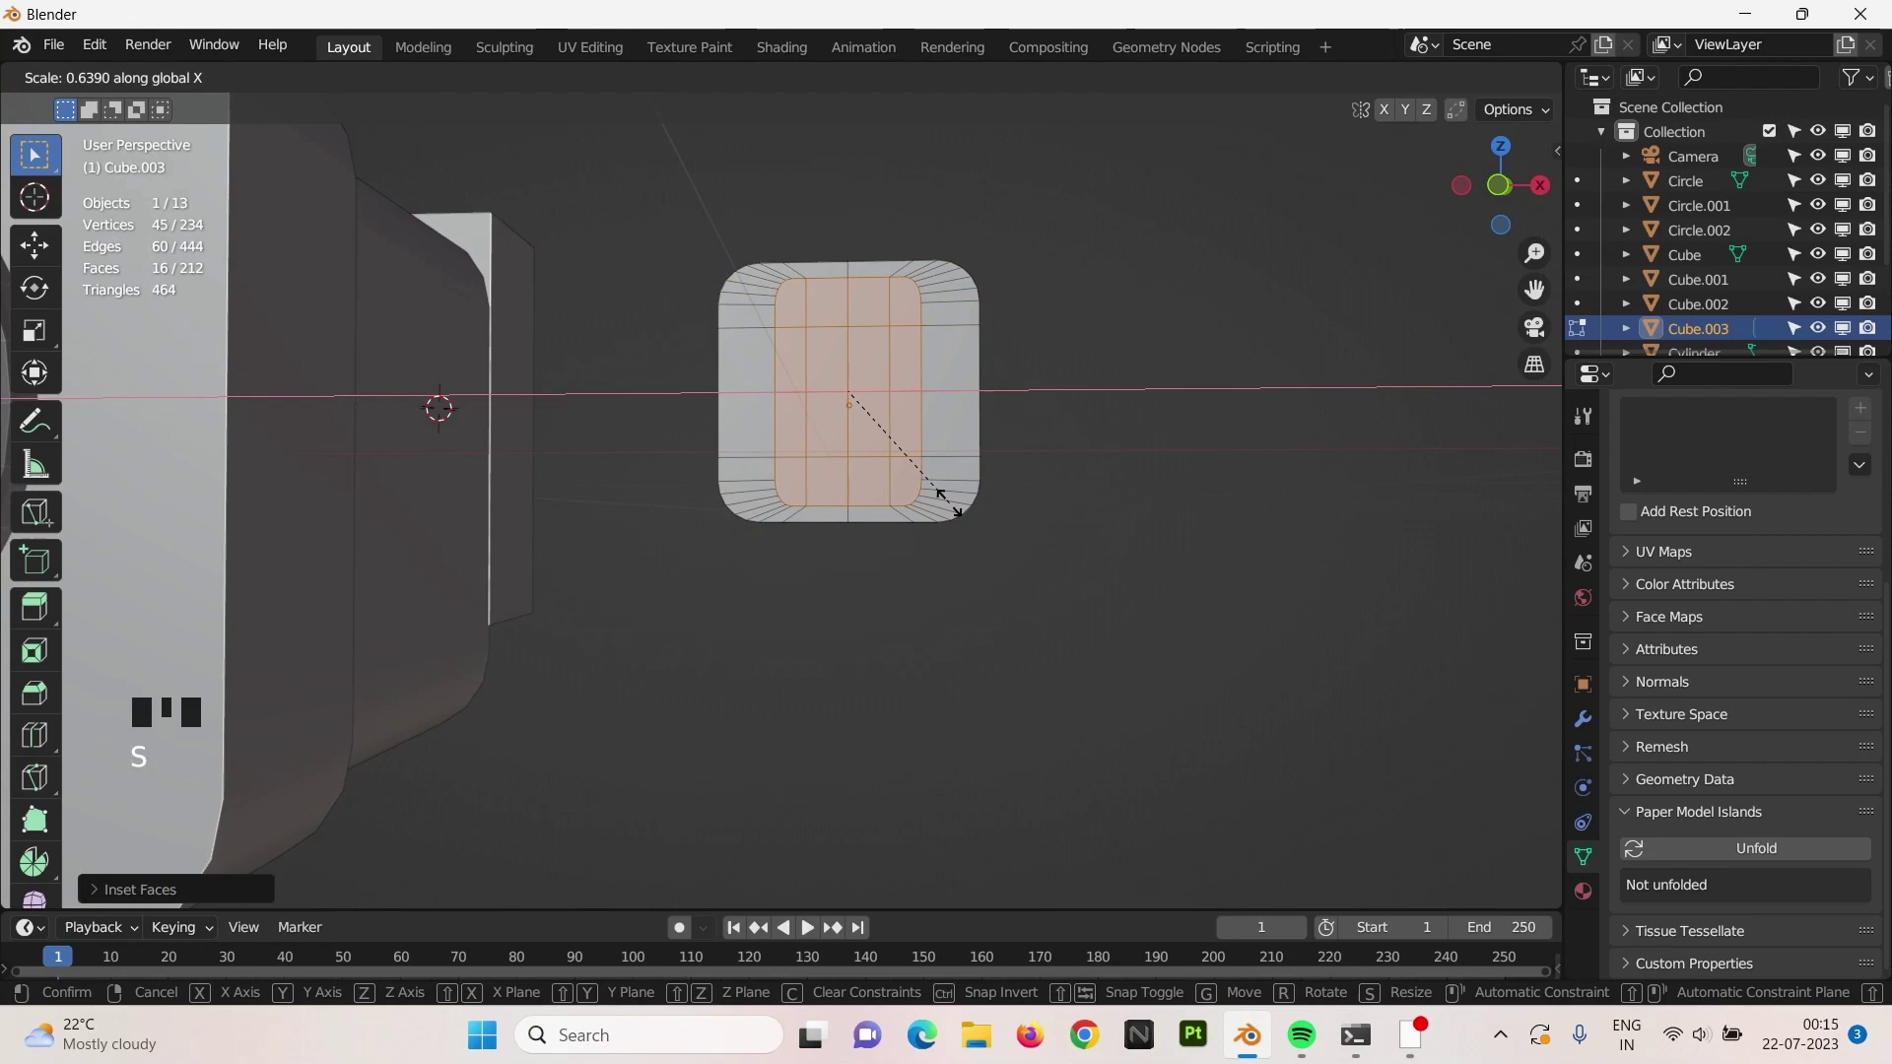
{"action": "key", "text": "Tab"}
{"action": "key", "text": "s"}
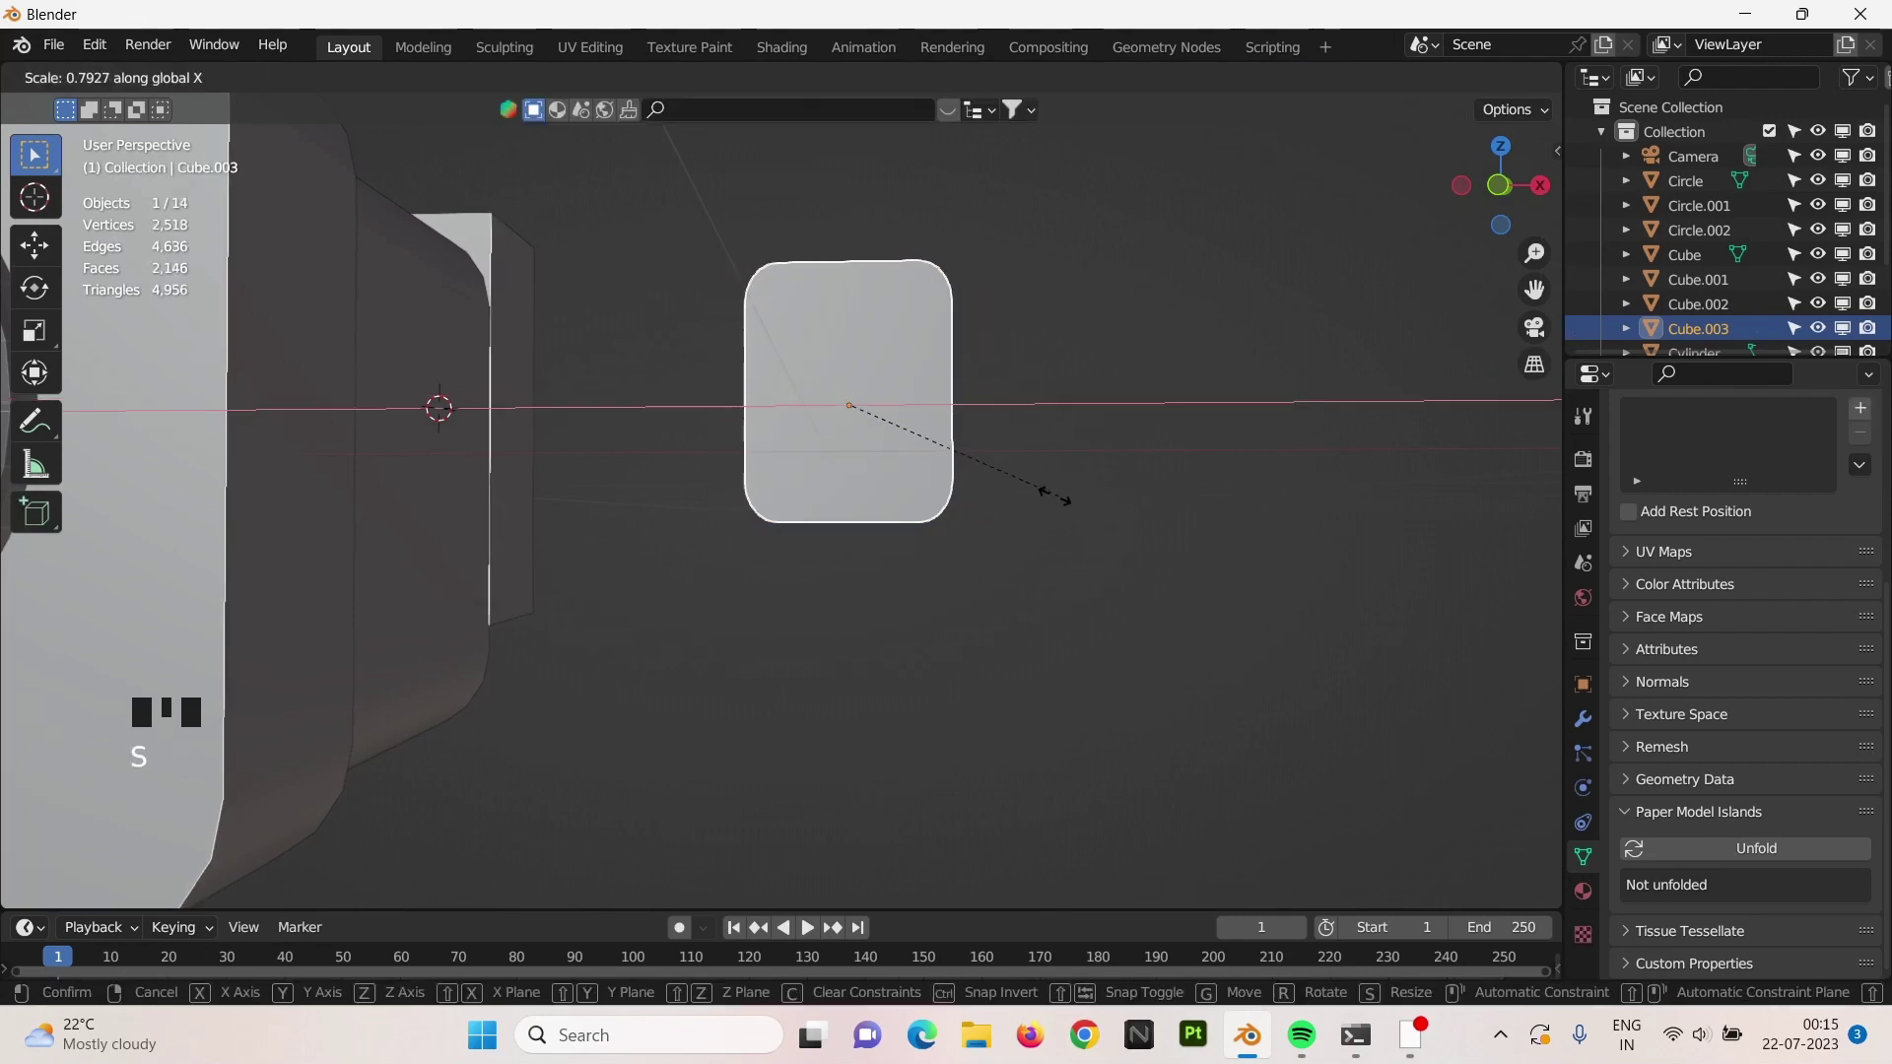
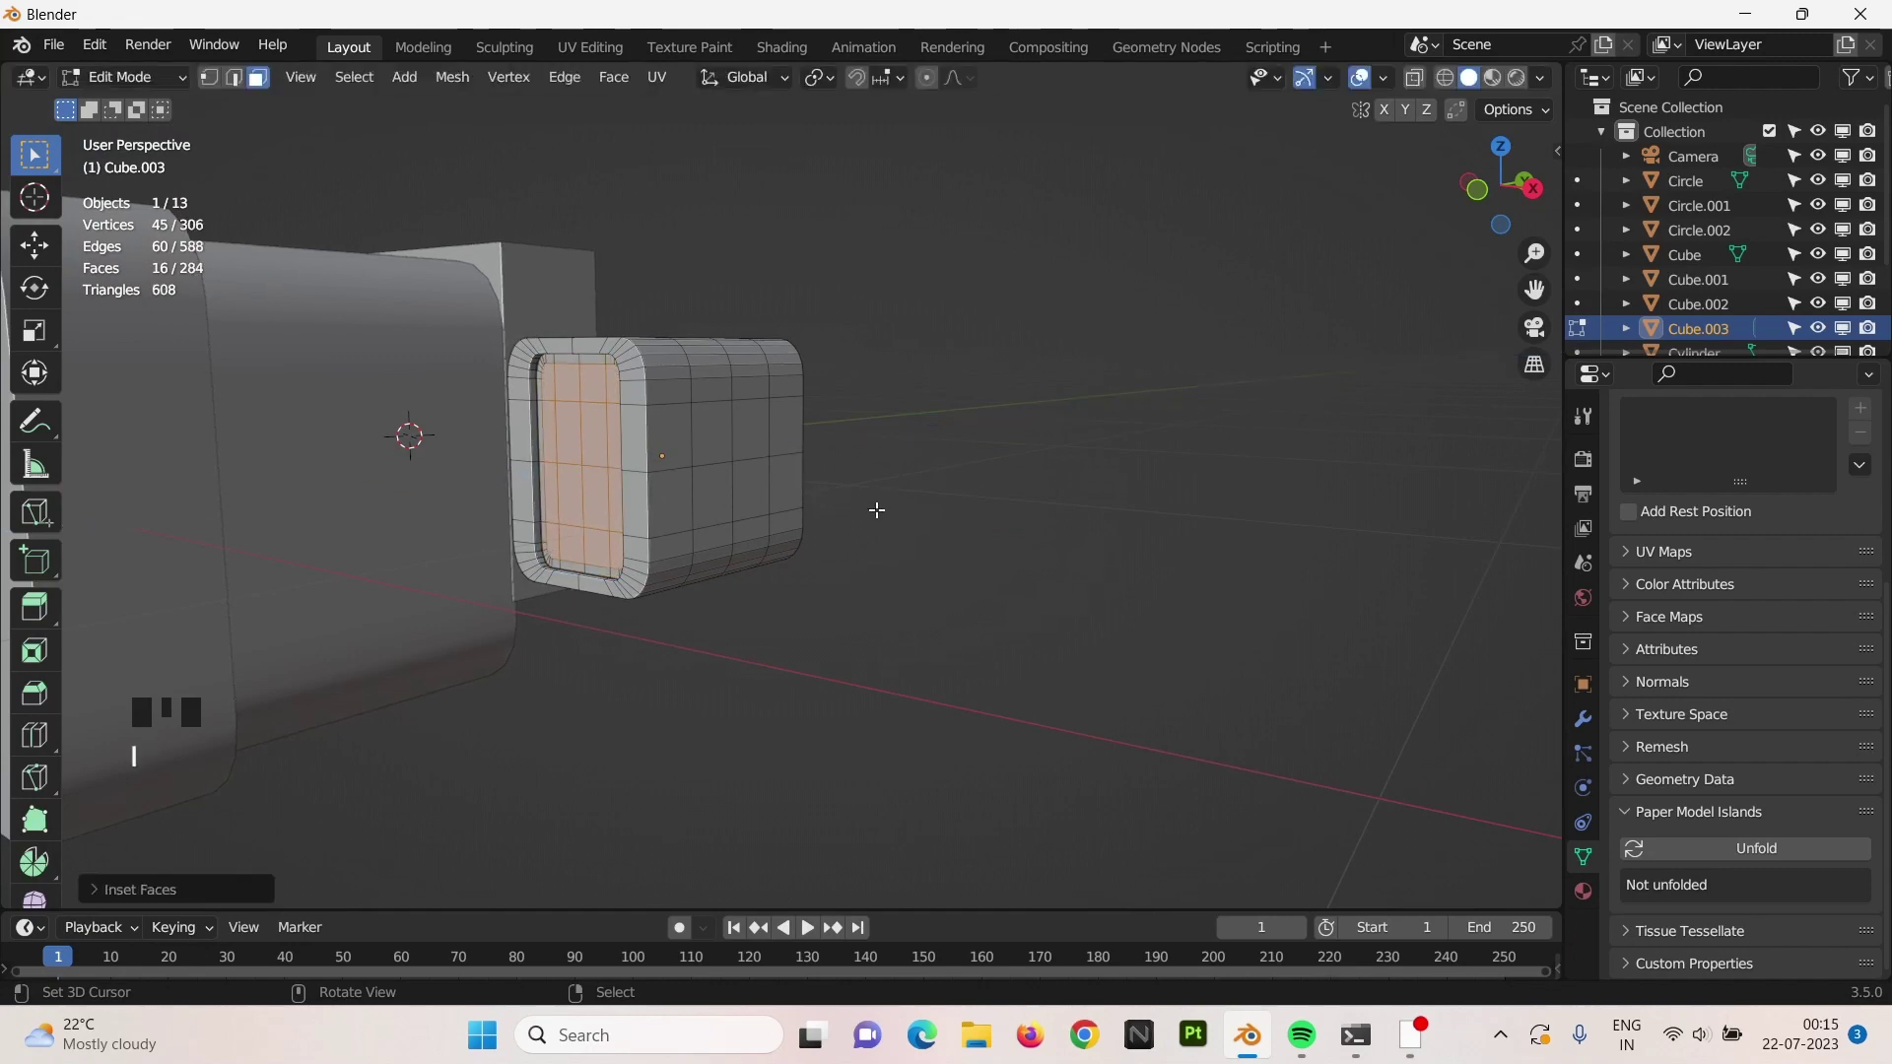
Leave edit mode and move the recessed box along X toward the gun body.
{"action": "key", "text": "Tab"}
{"action": "middle_click", "coordinate": [790, 545]}
{"action": "scroll", "scroll_direction": "down", "scroll_amount": 3}
{"action": "left_click_drag", "start_coordinate": [819, 555], "coordinate": [819, 555]}
{"action": "key", "text": "g"}
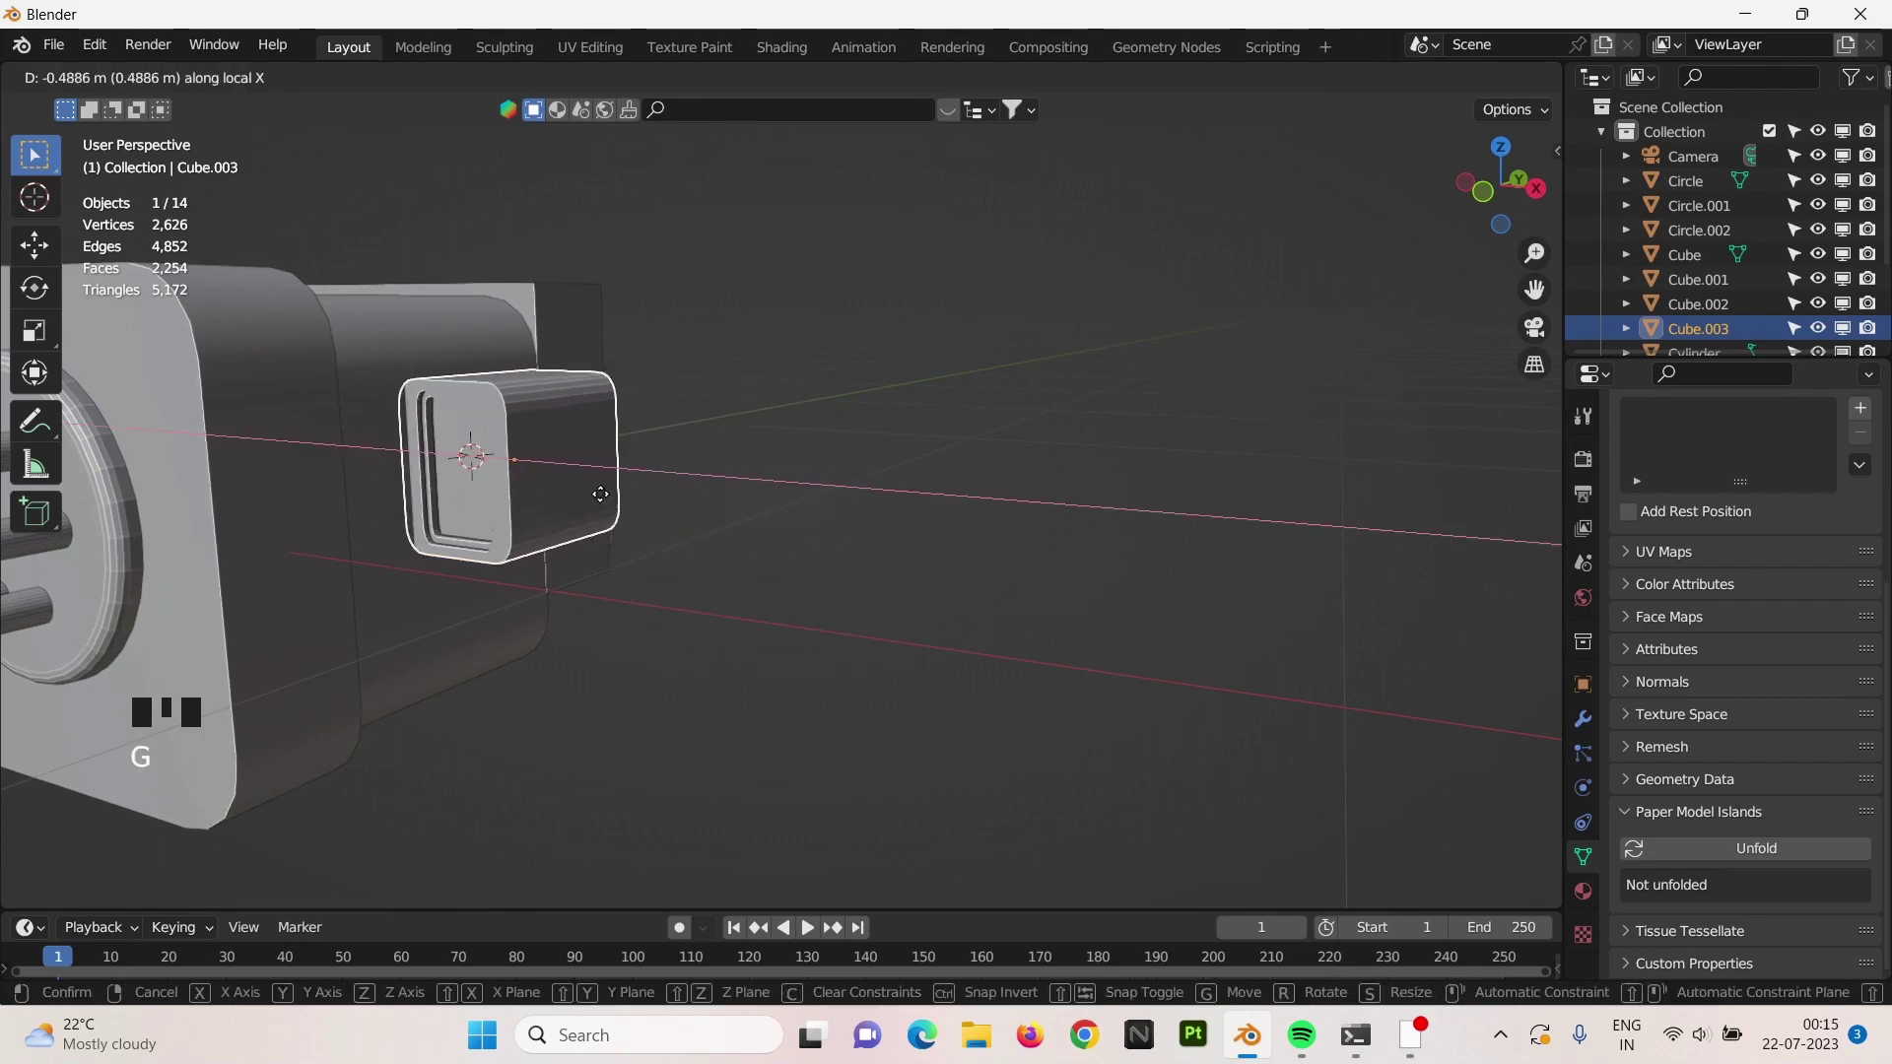
{"action": "scroll", "scroll_direction": "down", "scroll_amount": 3}
{"action": "right_click", "coordinate": [719, 530]}
{"action": "scroll", "scroll_direction": "down", "scroll_amount": 3}
{"action": "scroll", "scroll_direction": "down", "scroll_amount": 3}
{"action": "left_click_drag", "start_coordinate": [841, 606], "coordinate": [585, 495]}
{"action": "scroll", "scroll_direction": "up", "scroll_amount": 3}
{"action": "right_click", "coordinate": [586, 495]}
Stretch the box along Y, slide it against the gun's side, and reopen its mesh for editing.
{"action": "key", "text": "s"}
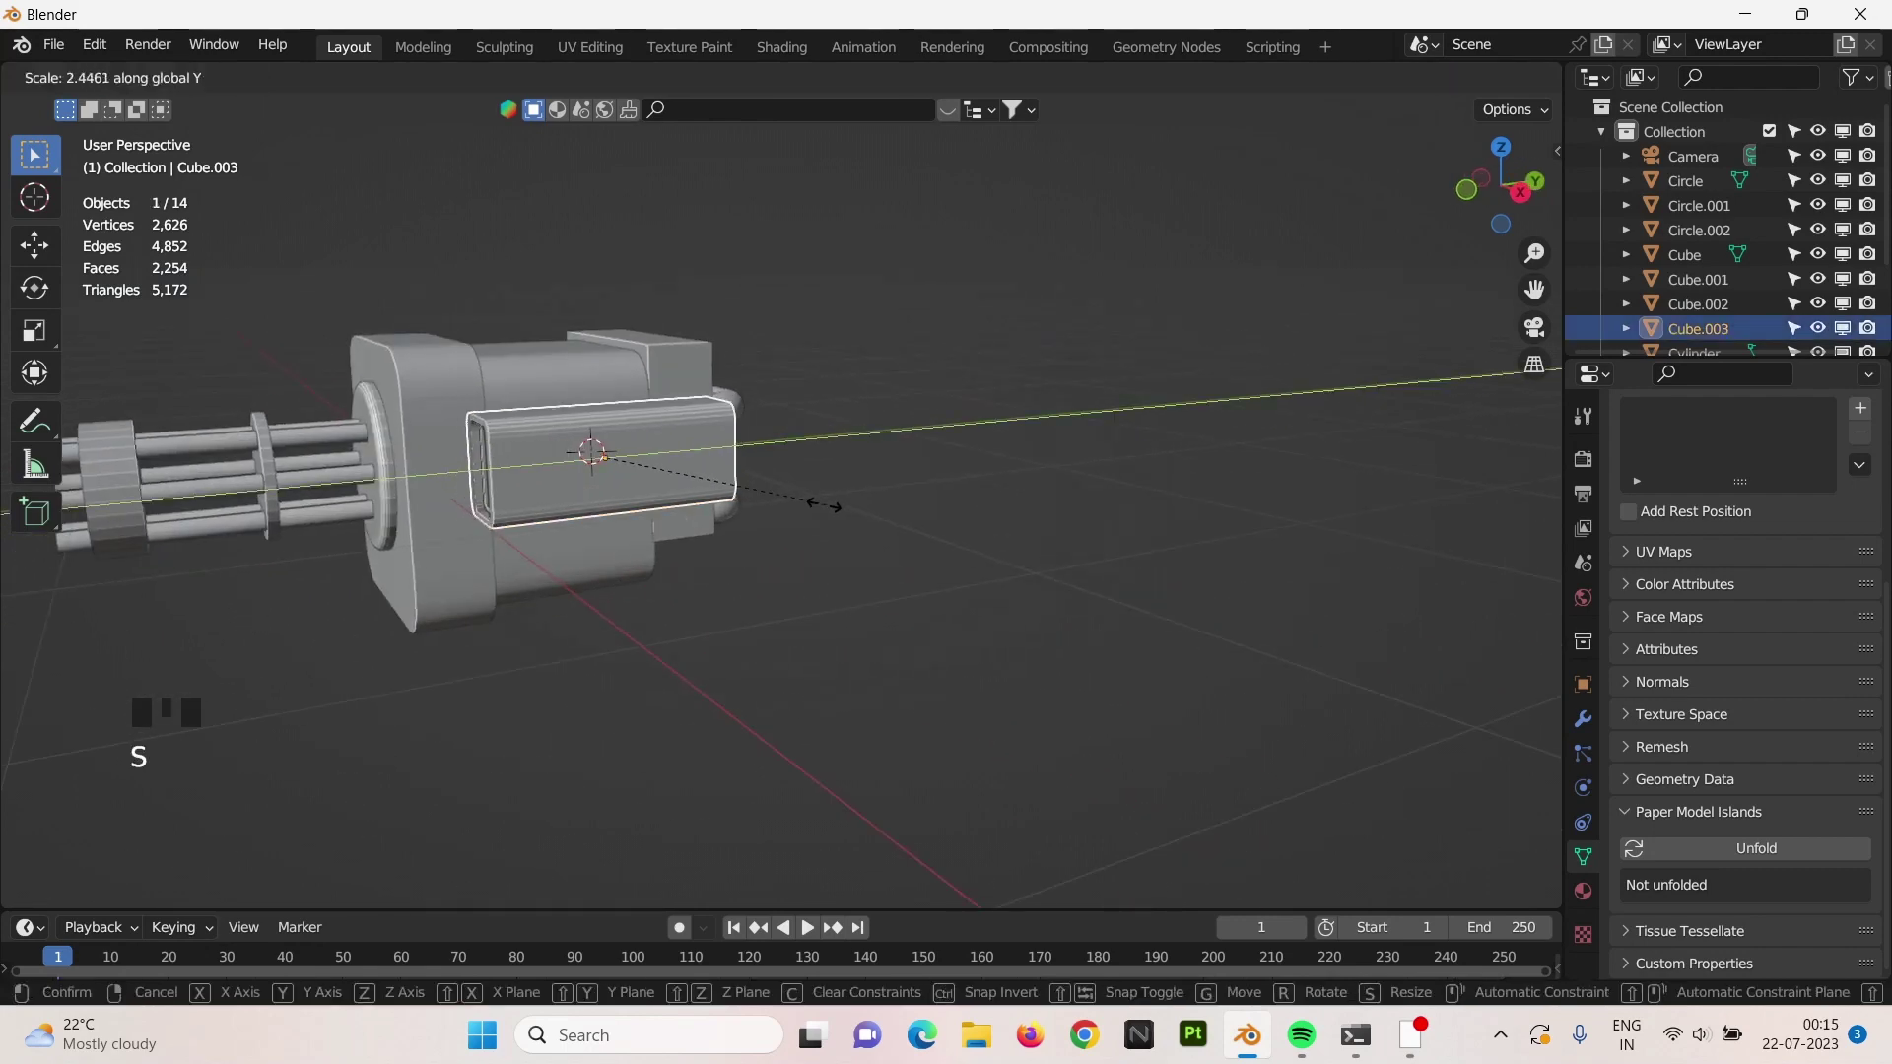
{"action": "key", "text": "g"}
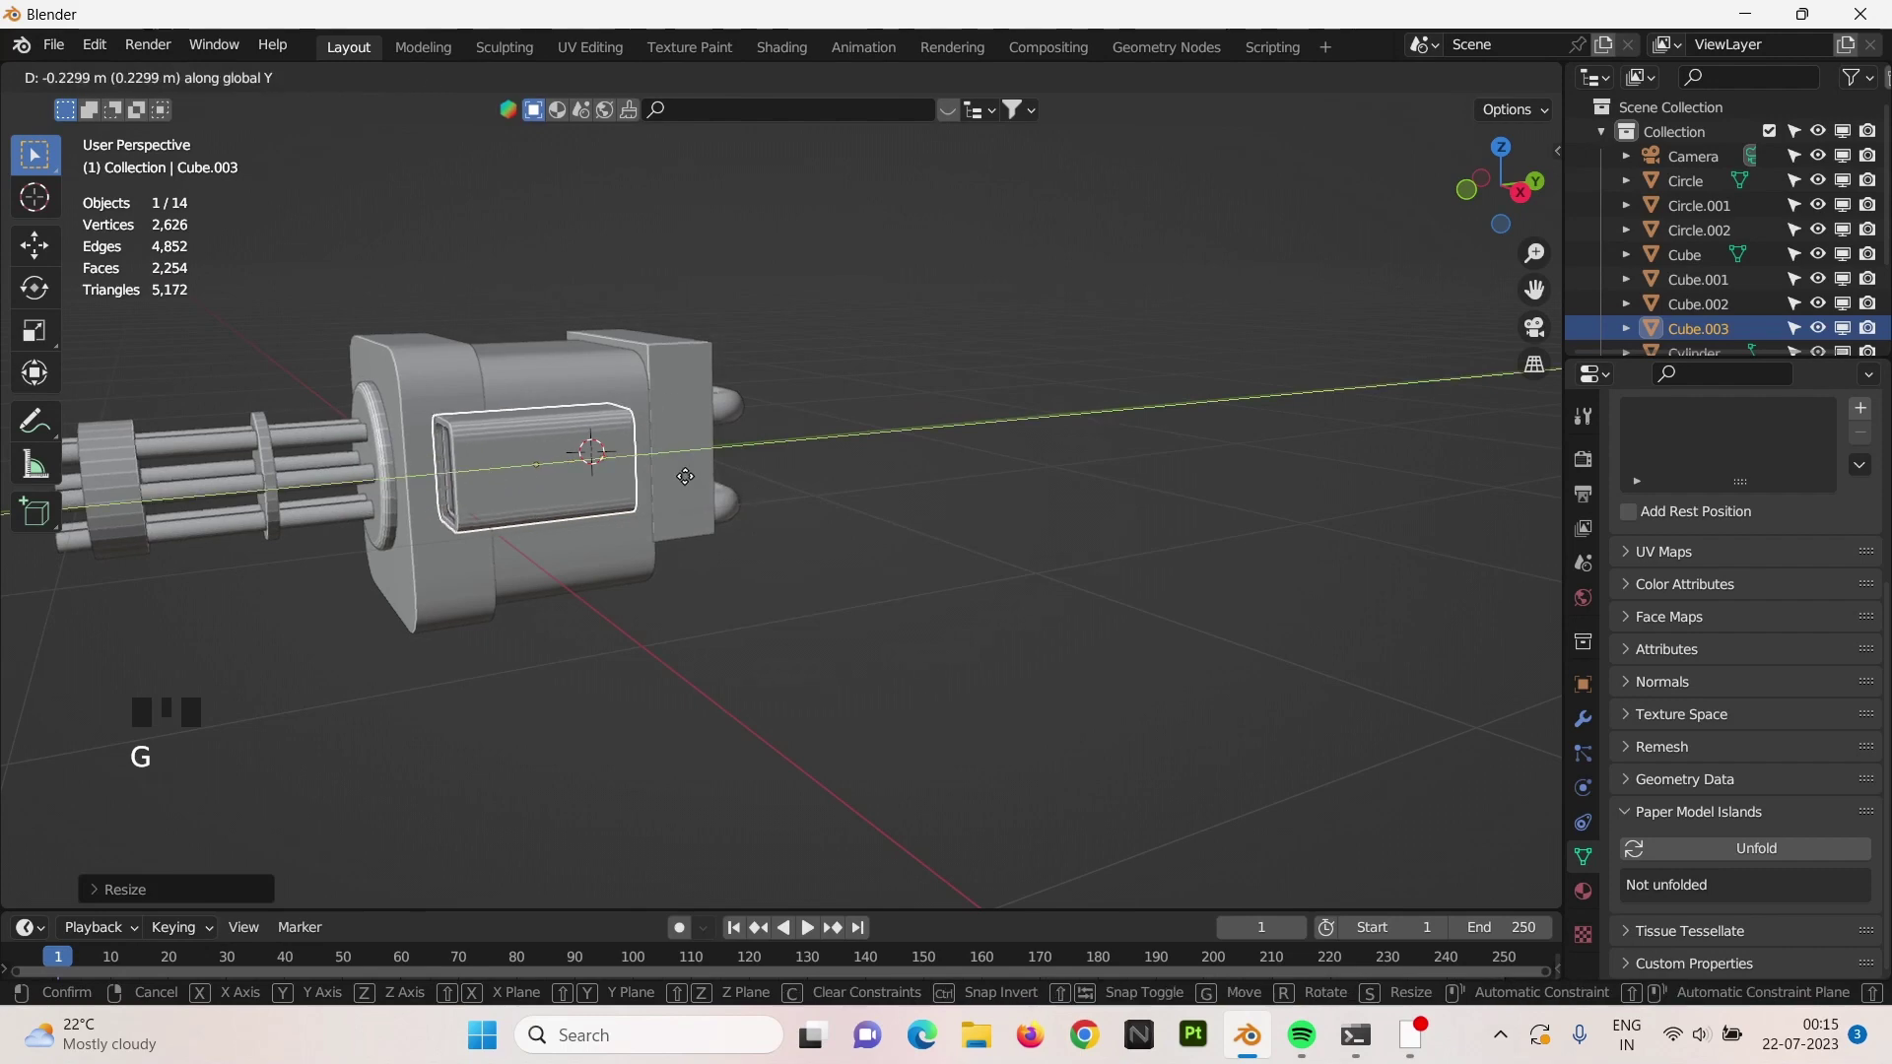
{"action": "left_click_drag", "start_coordinate": [794, 533], "coordinate": [776, 485]}
{"action": "scroll", "scroll_direction": "up", "scroll_amount": 3}
{"action": "scroll", "scroll_direction": "down", "scroll_amount": 3}
{"action": "scroll", "scroll_direction": "up", "scroll_amount": 3}
{"action": "right_click", "coordinate": [894, 451]}
{"action": "key", "text": "Tab"}
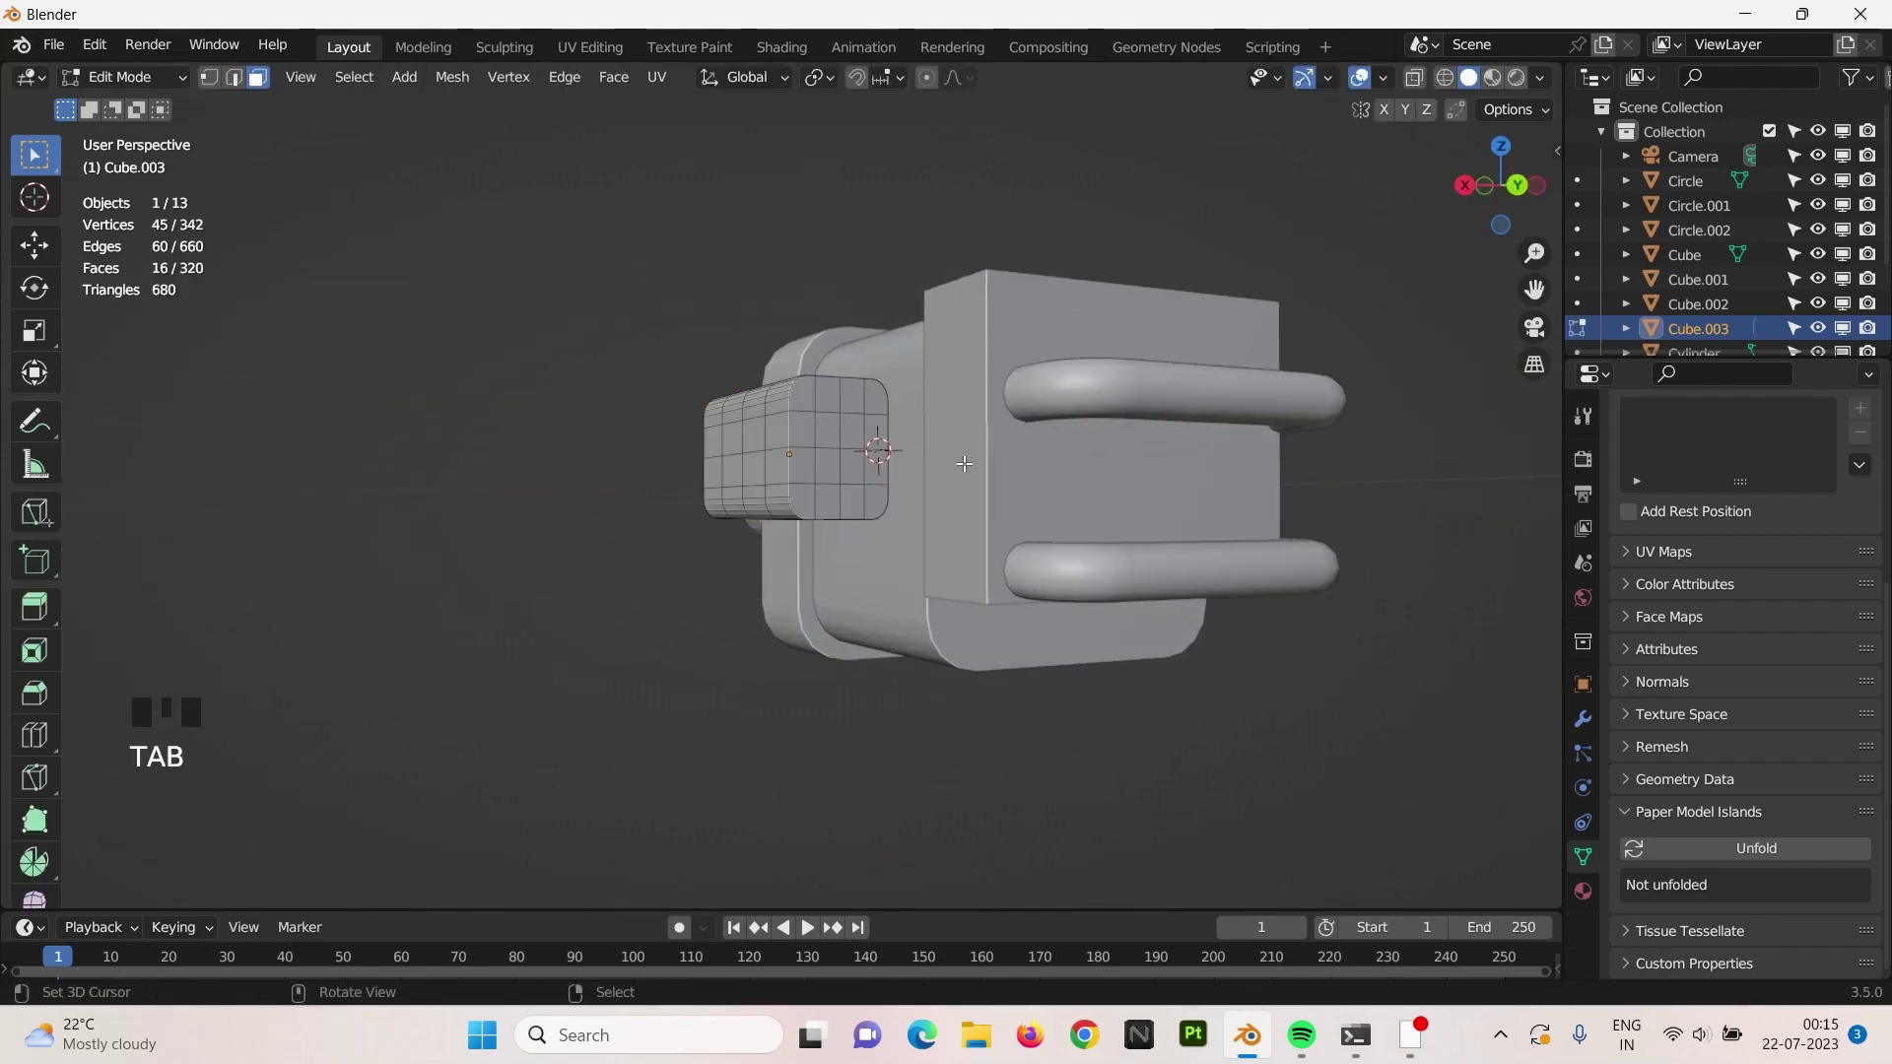
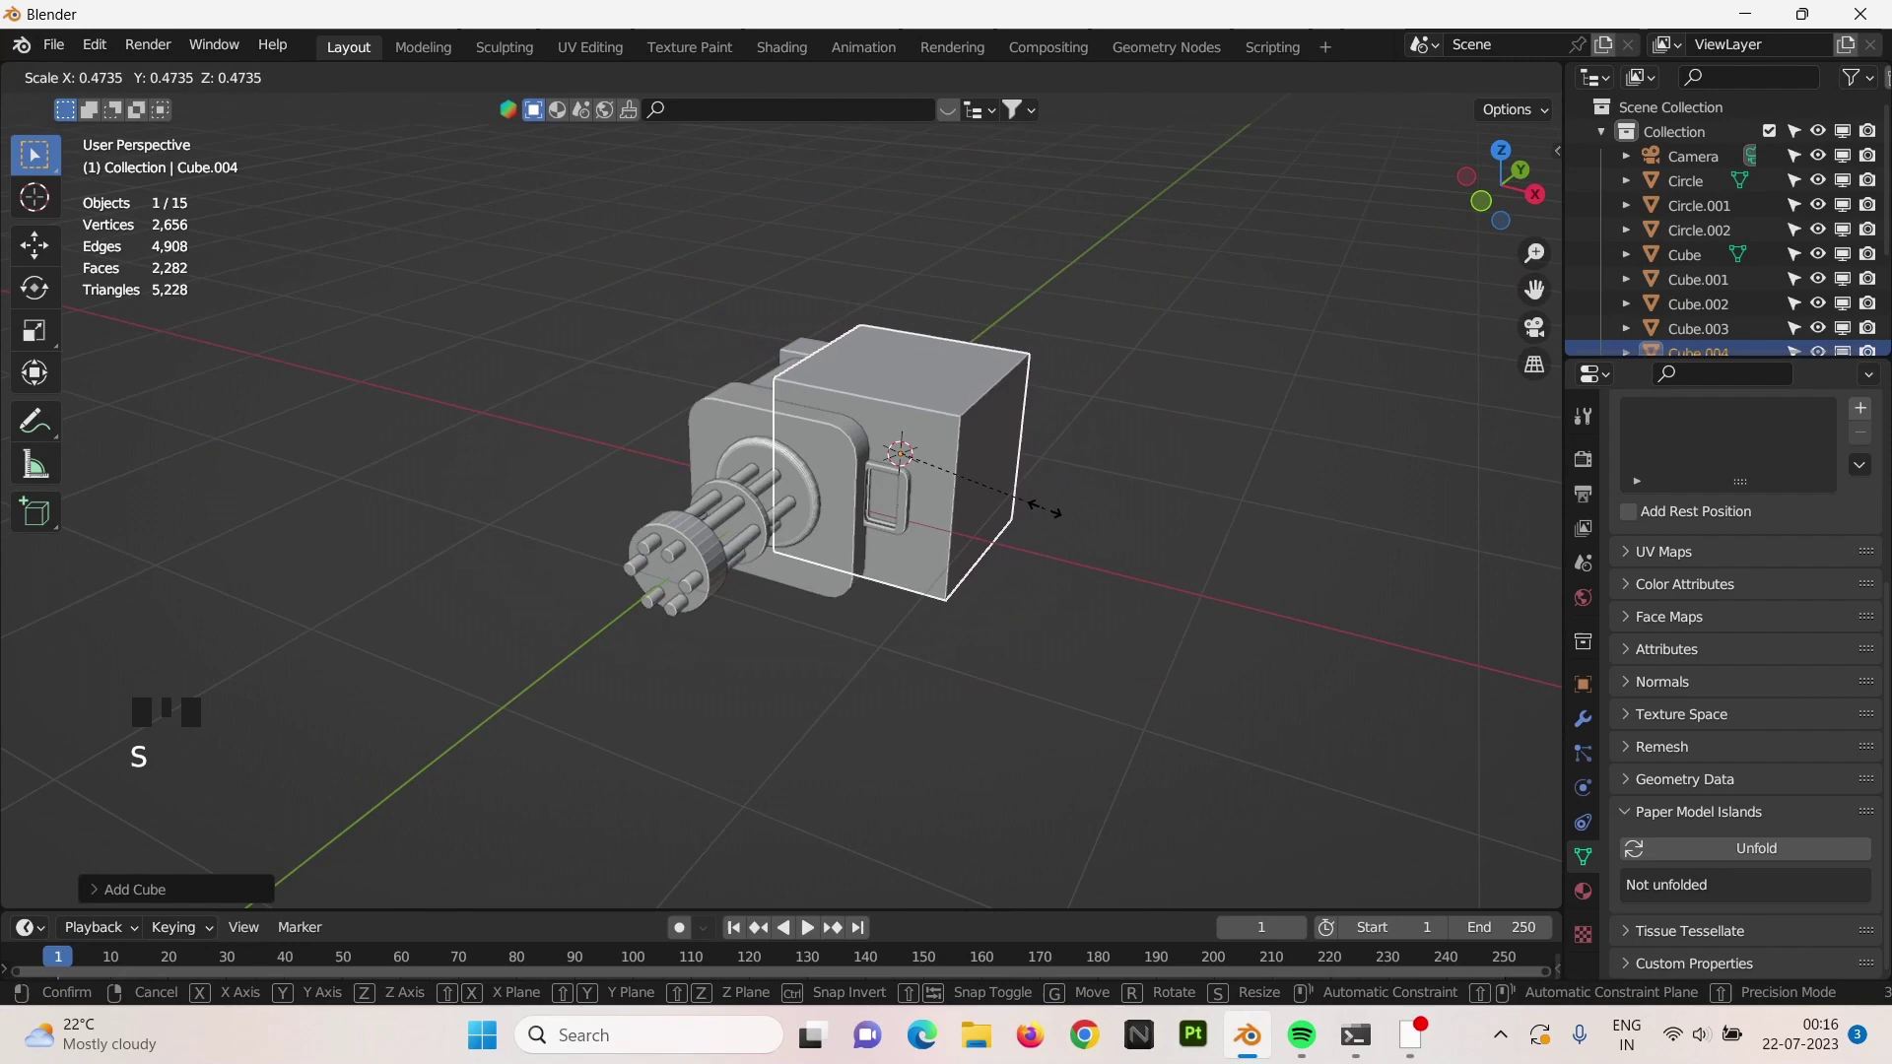
Delete the extra cube, add and shrink a plane under the gun, and loop-cut its extruded wall.
{"action": "key", "text": "x"}
{"action": "key", "text": "shift+a"}
{"action": "key", "text": "s"}
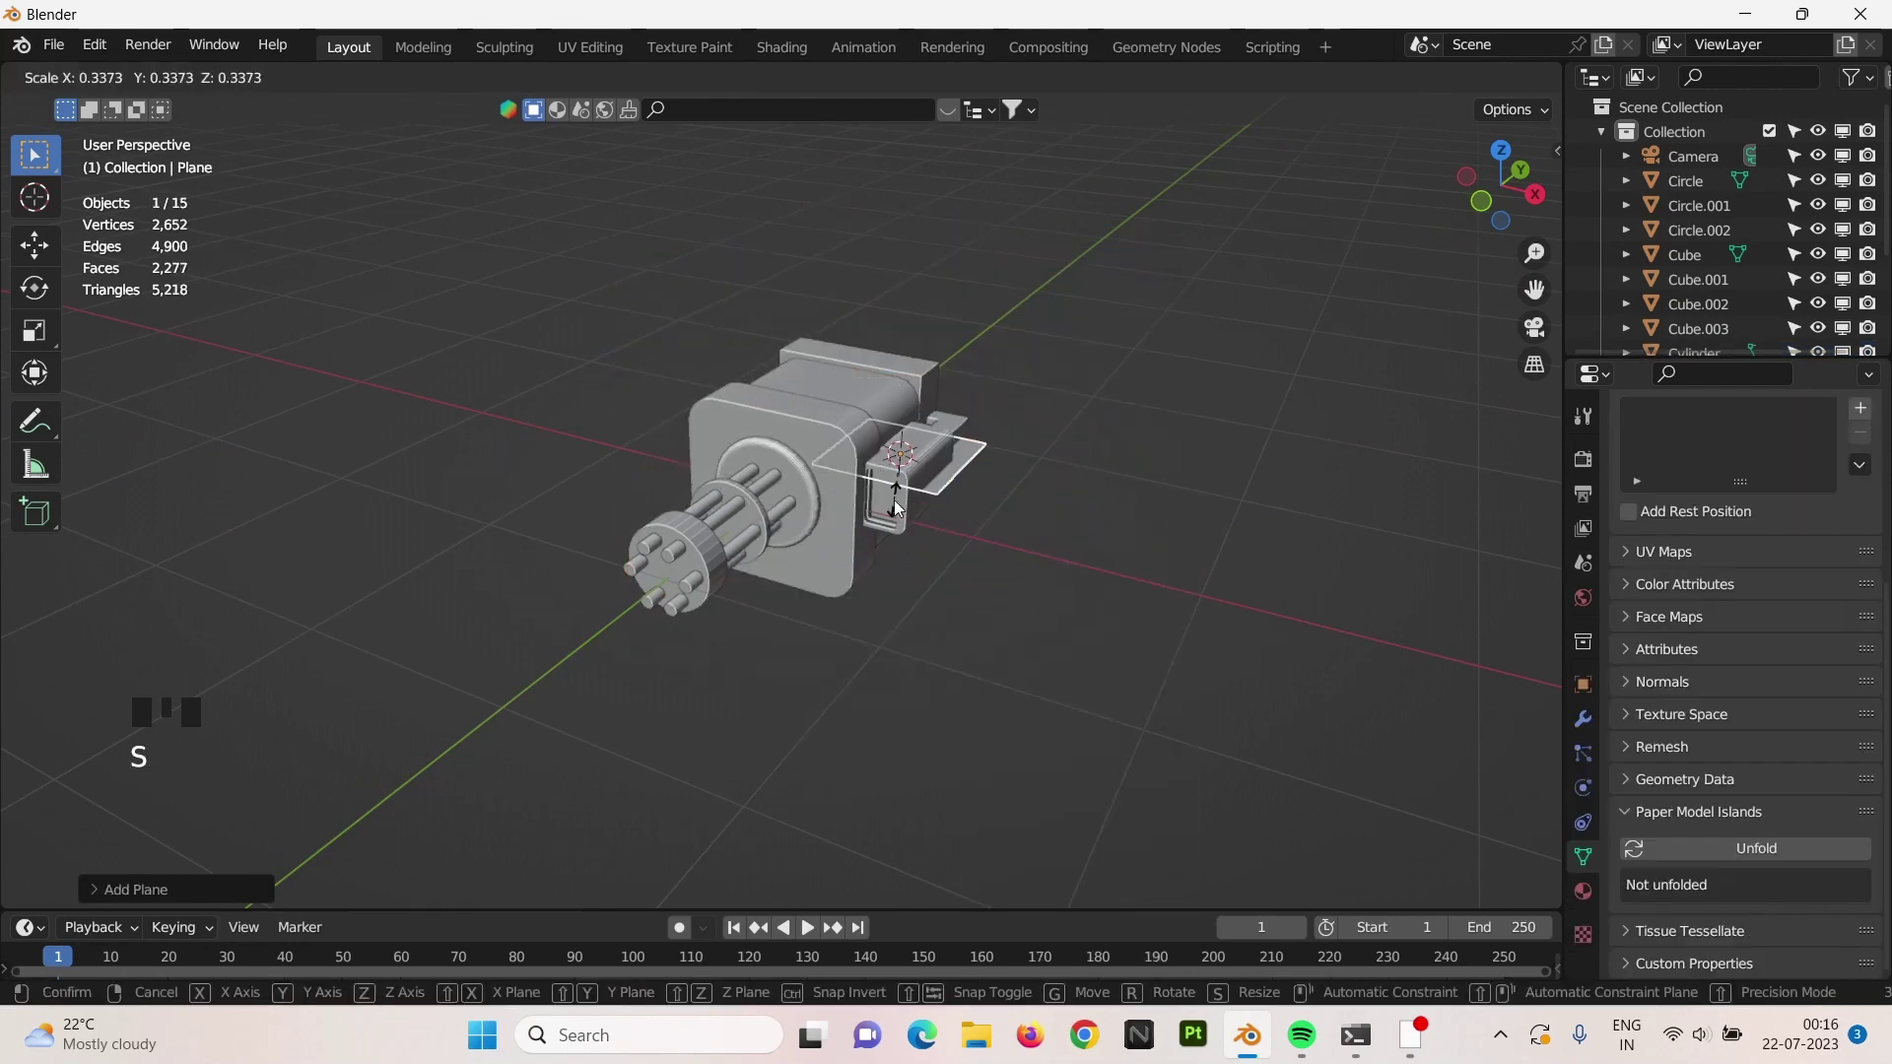
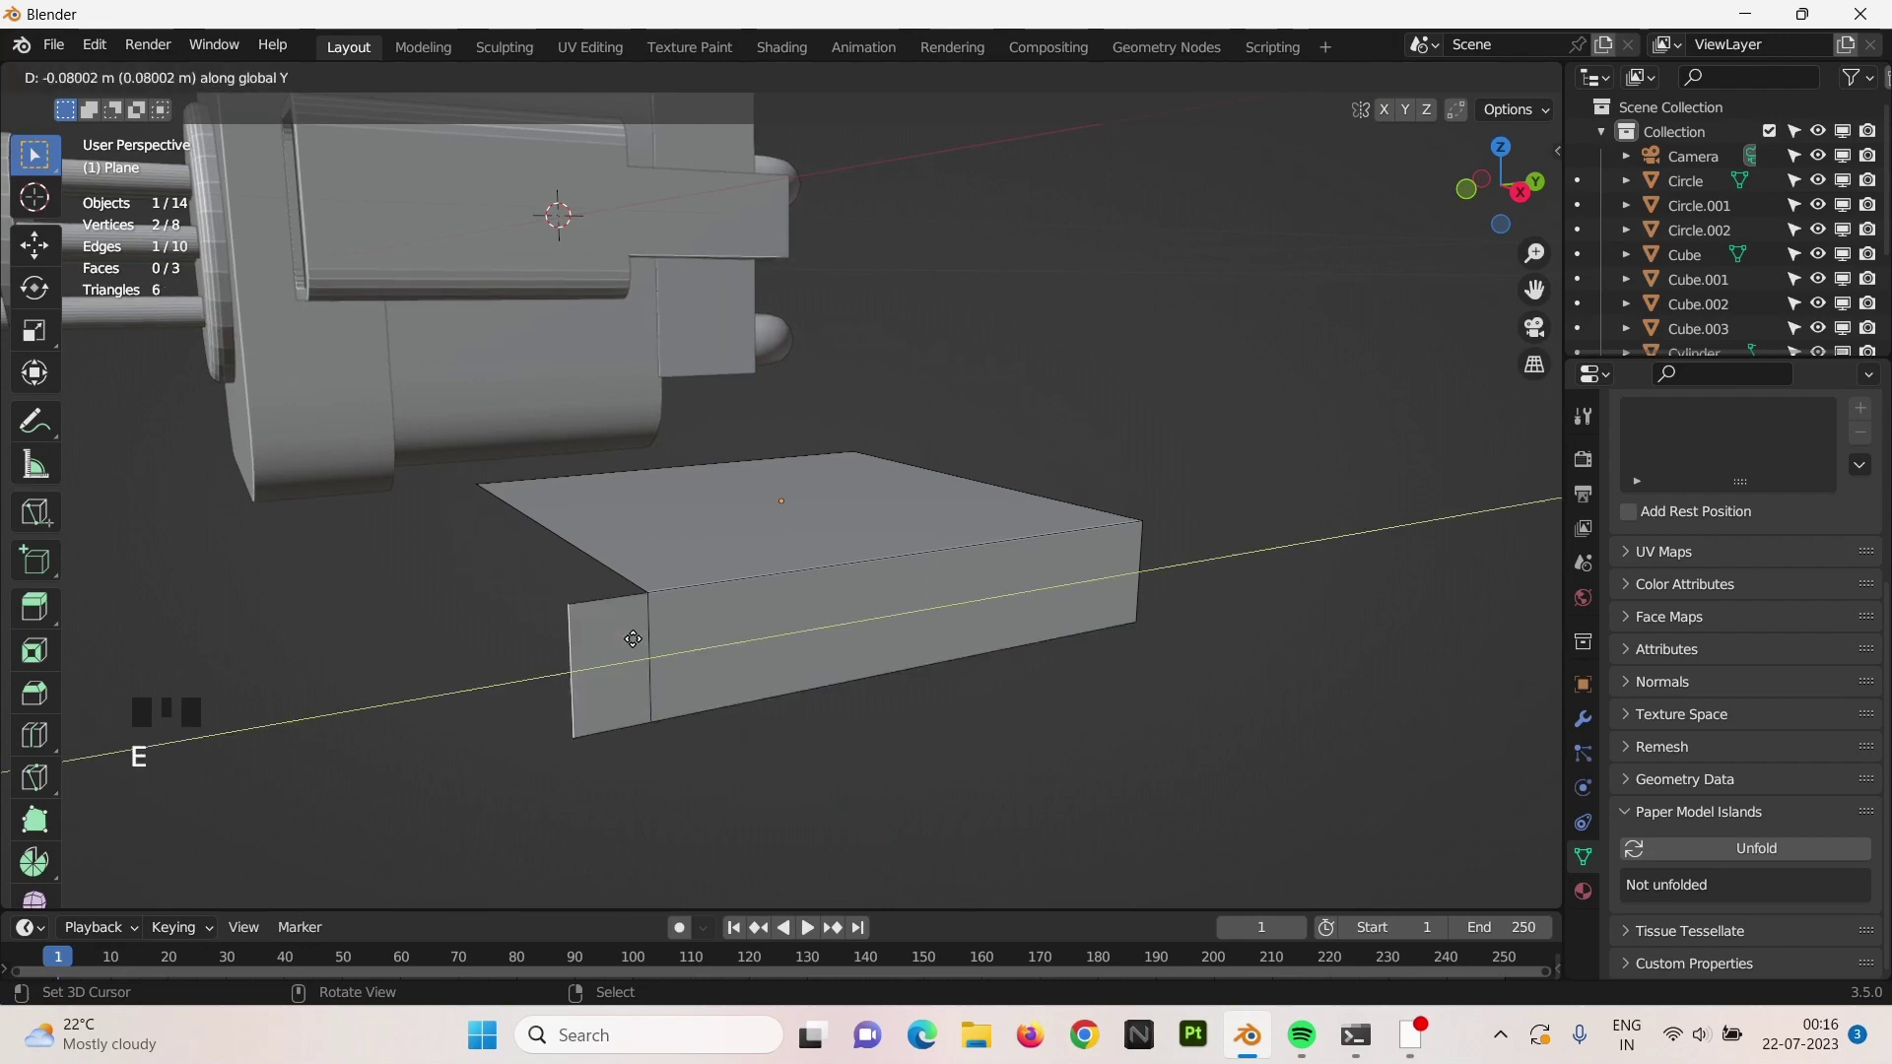
{"action": "key", "text": "ctrl+r"}
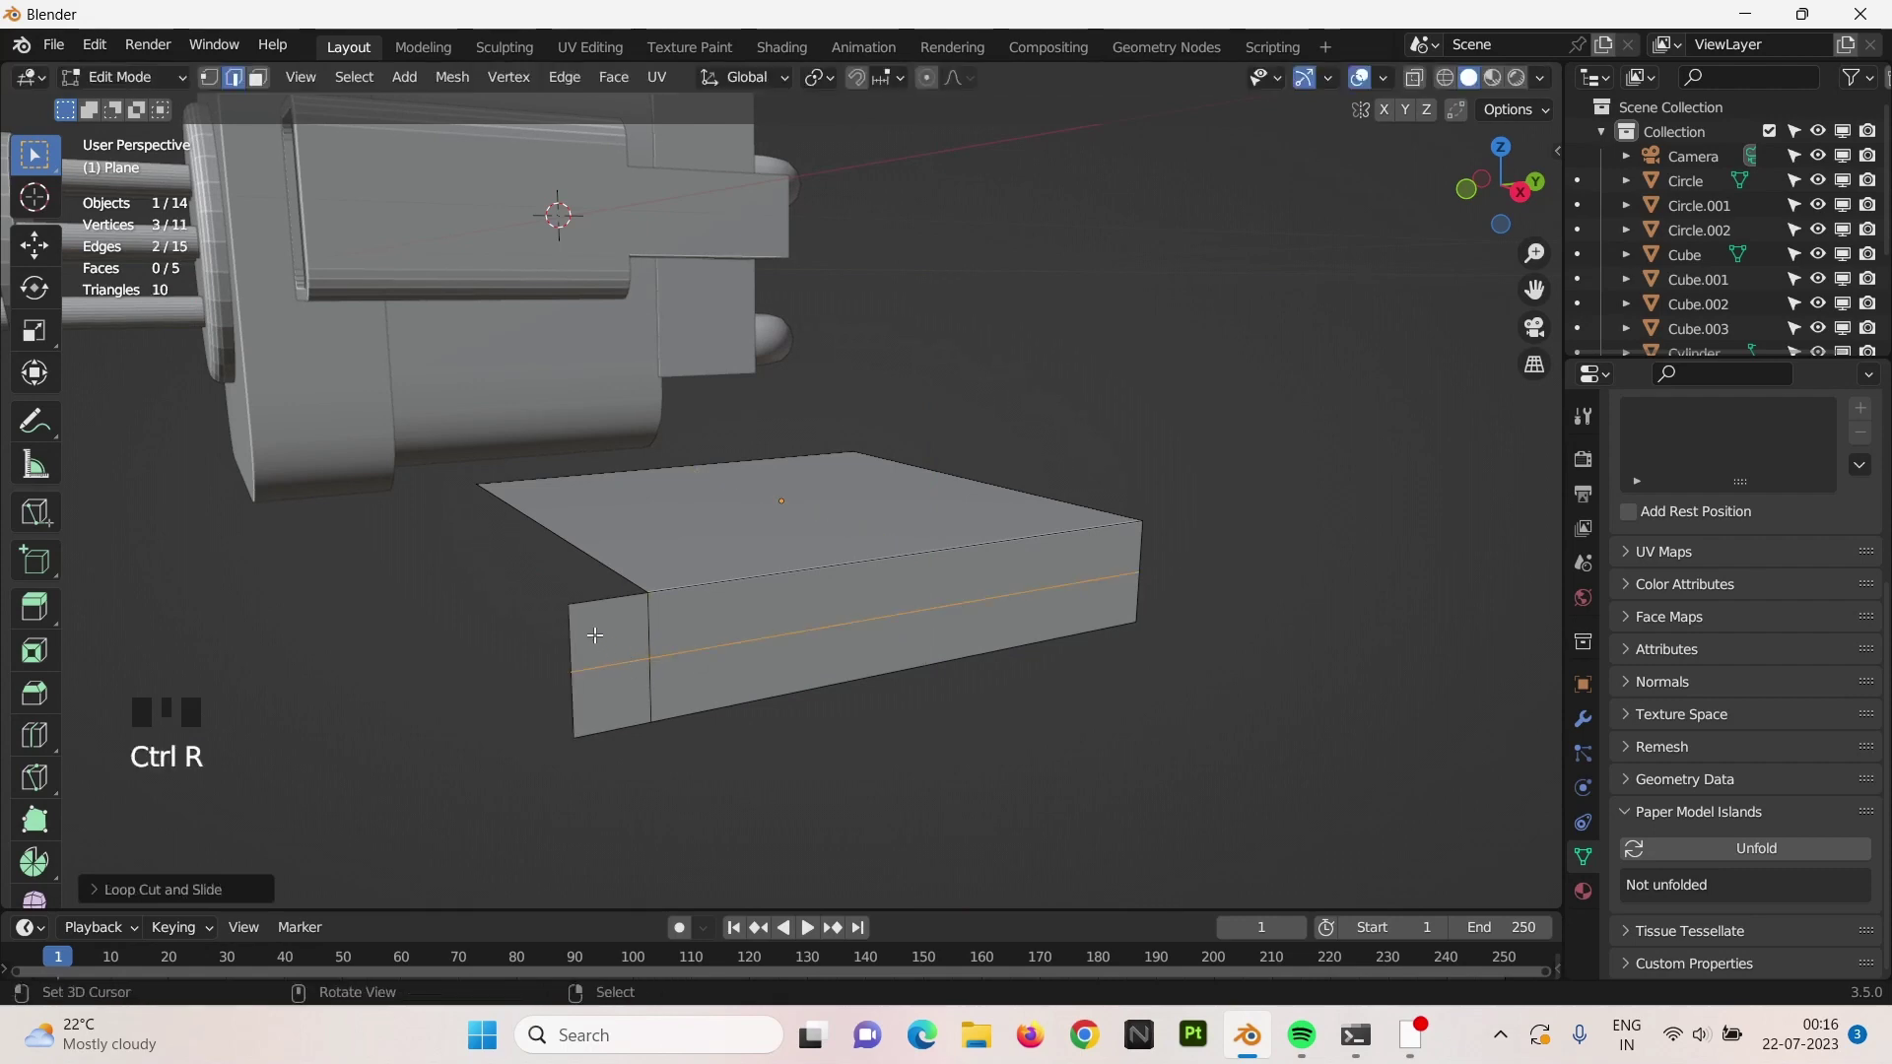
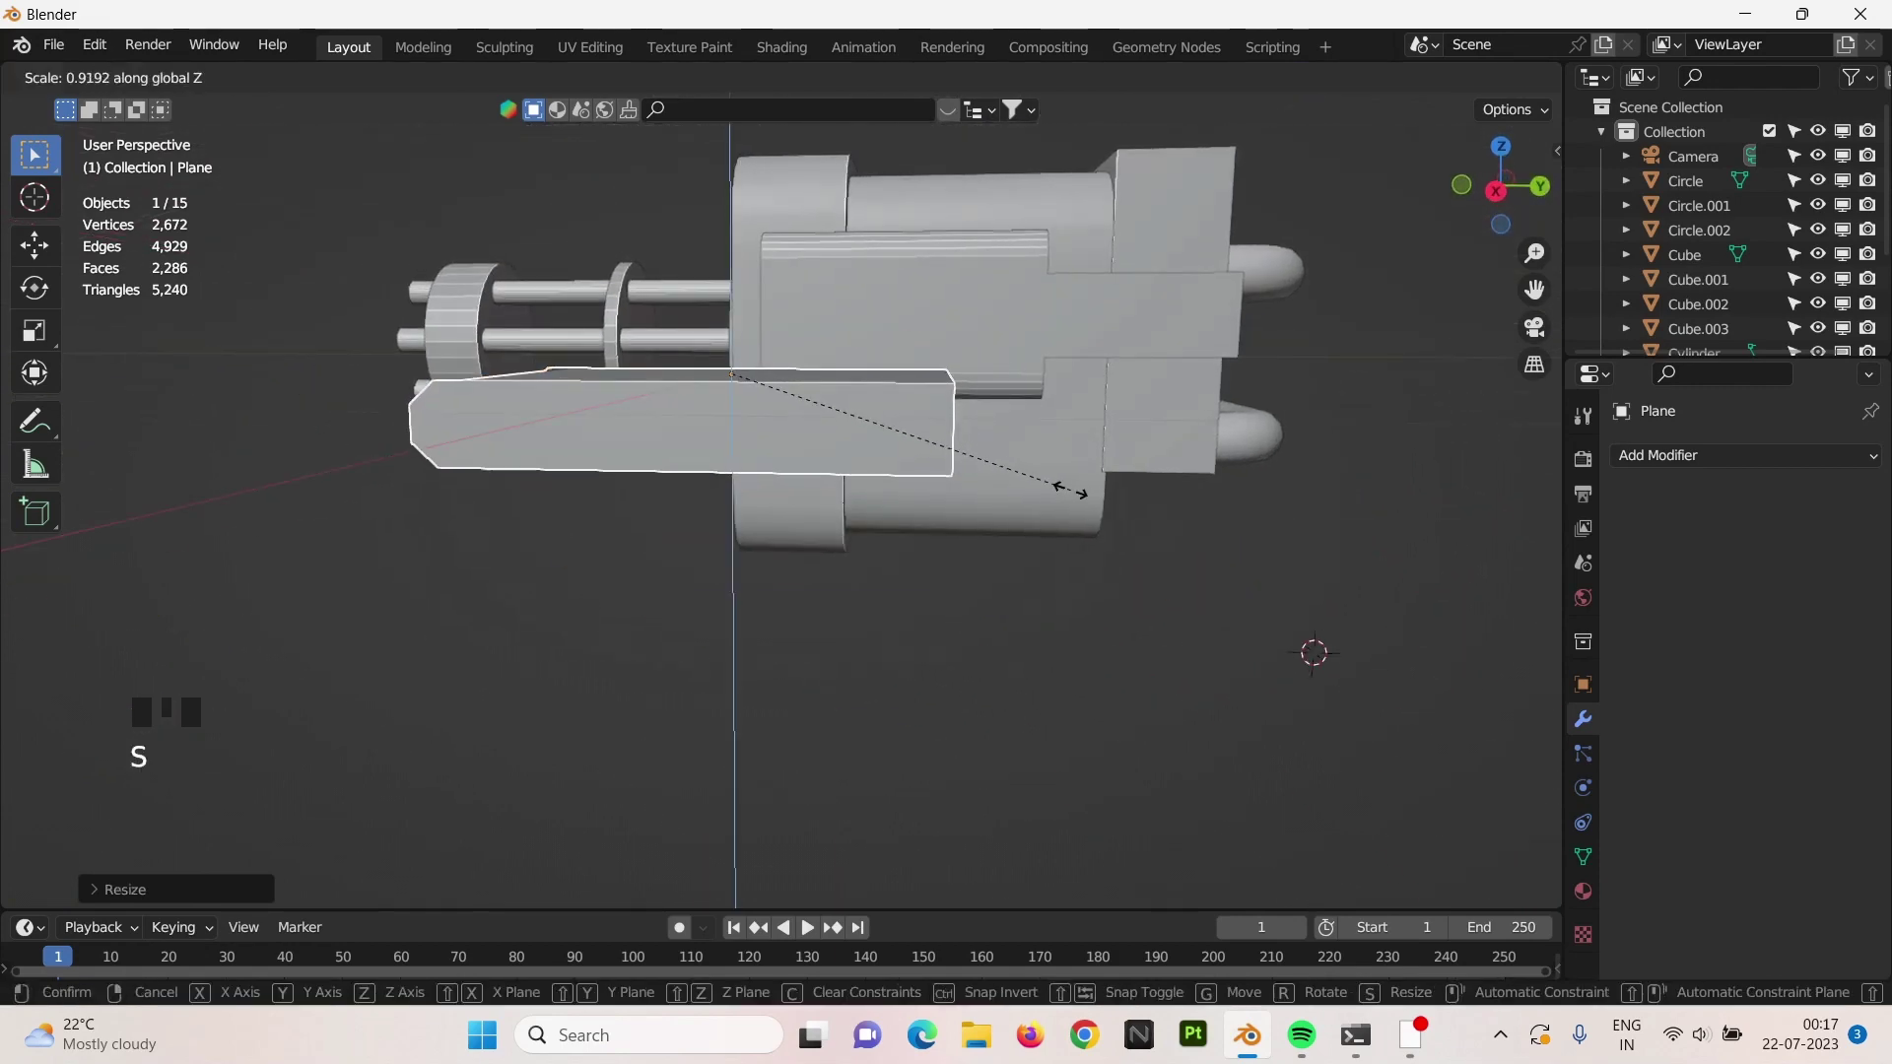
Rescale the bent plate along Z beneath the gun body while orbiting to check it.
{"action": "middle_click", "coordinate": [968, 579]}
{"action": "key", "text": "s"}
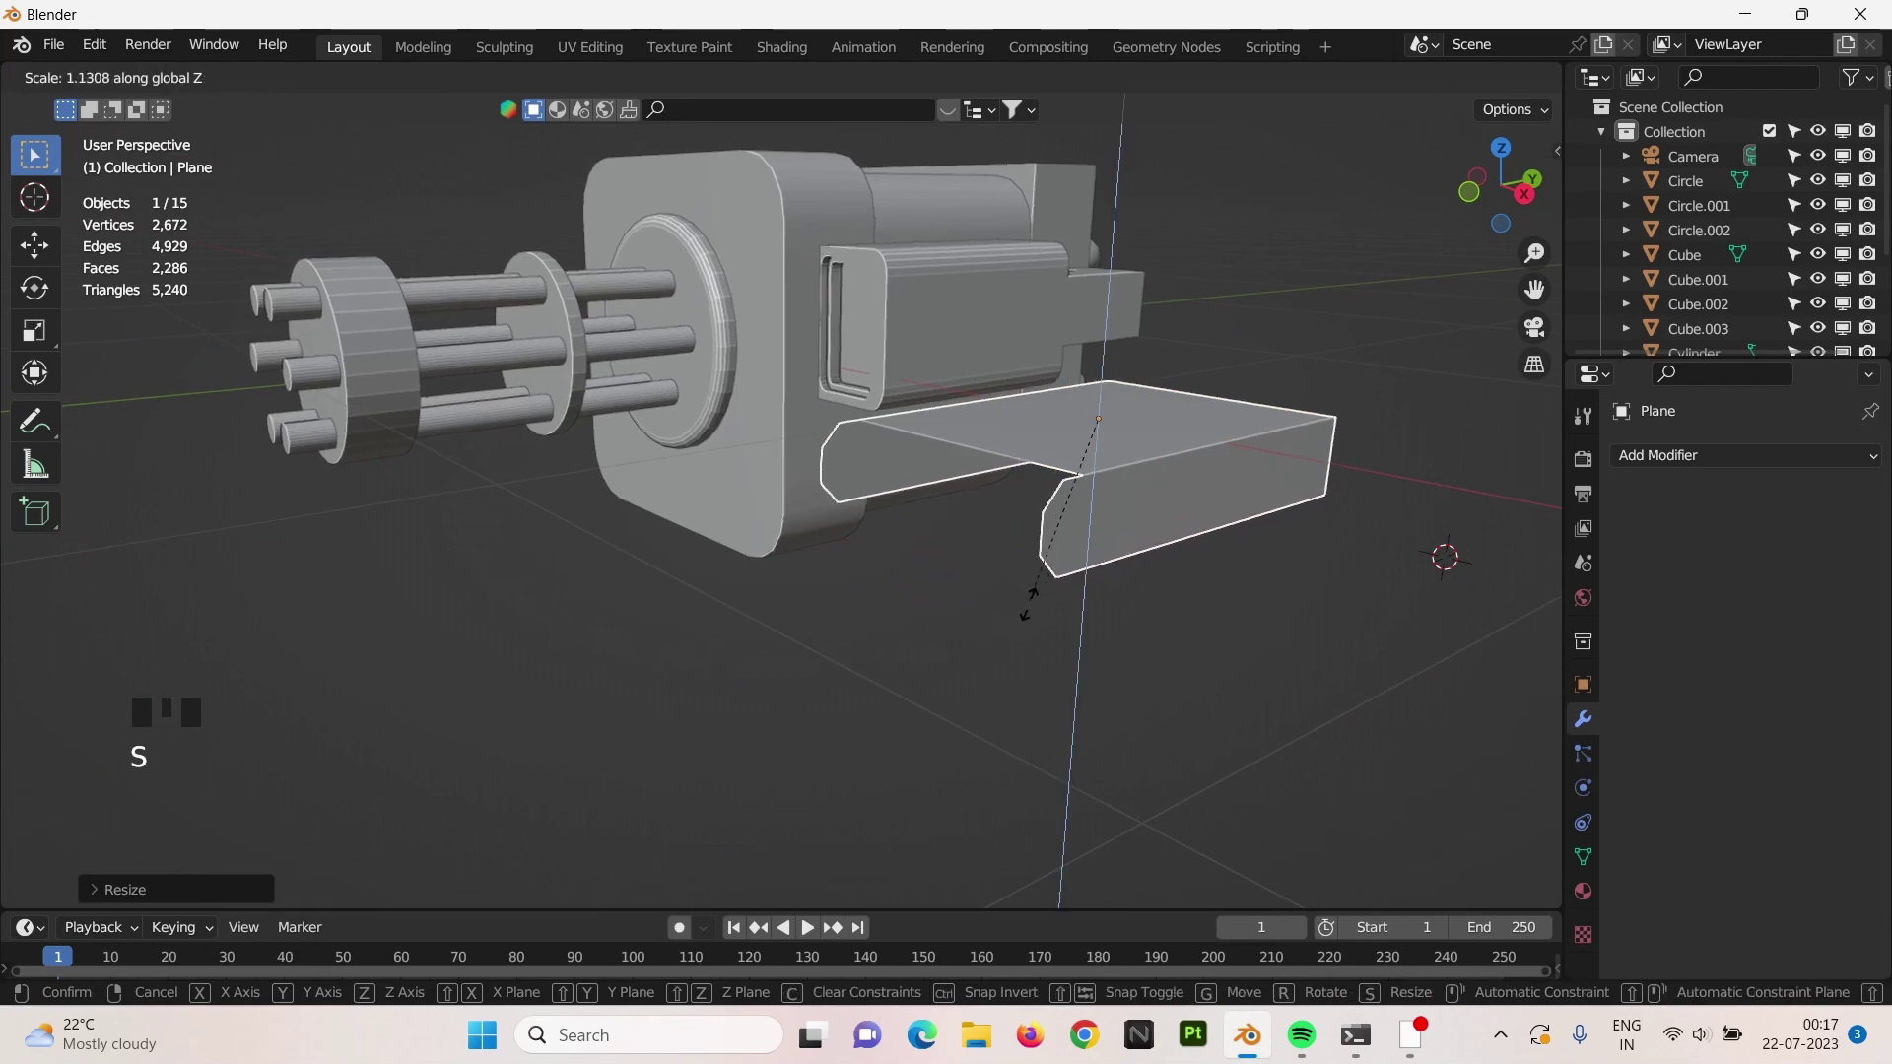
{"action": "middle_click", "coordinate": [1093, 643]}
{"action": "scroll", "scroll_direction": "up", "scroll_amount": 3}
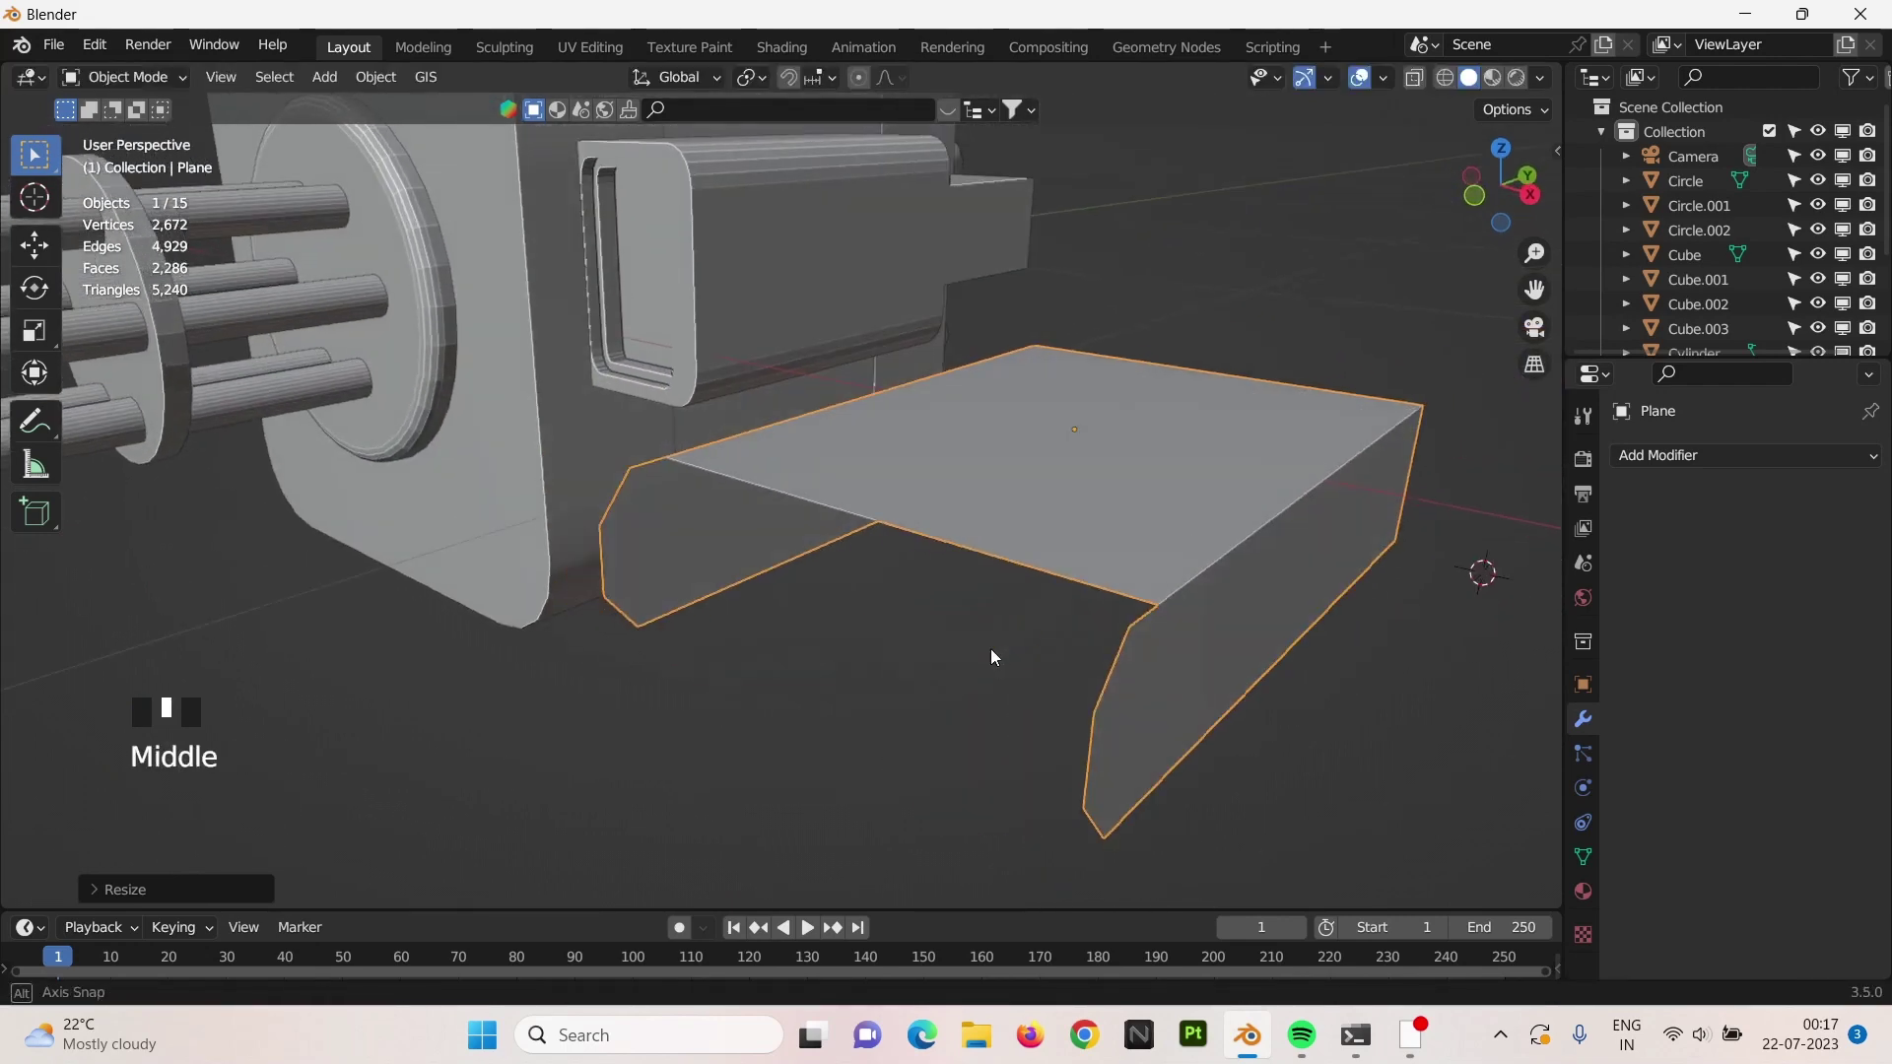
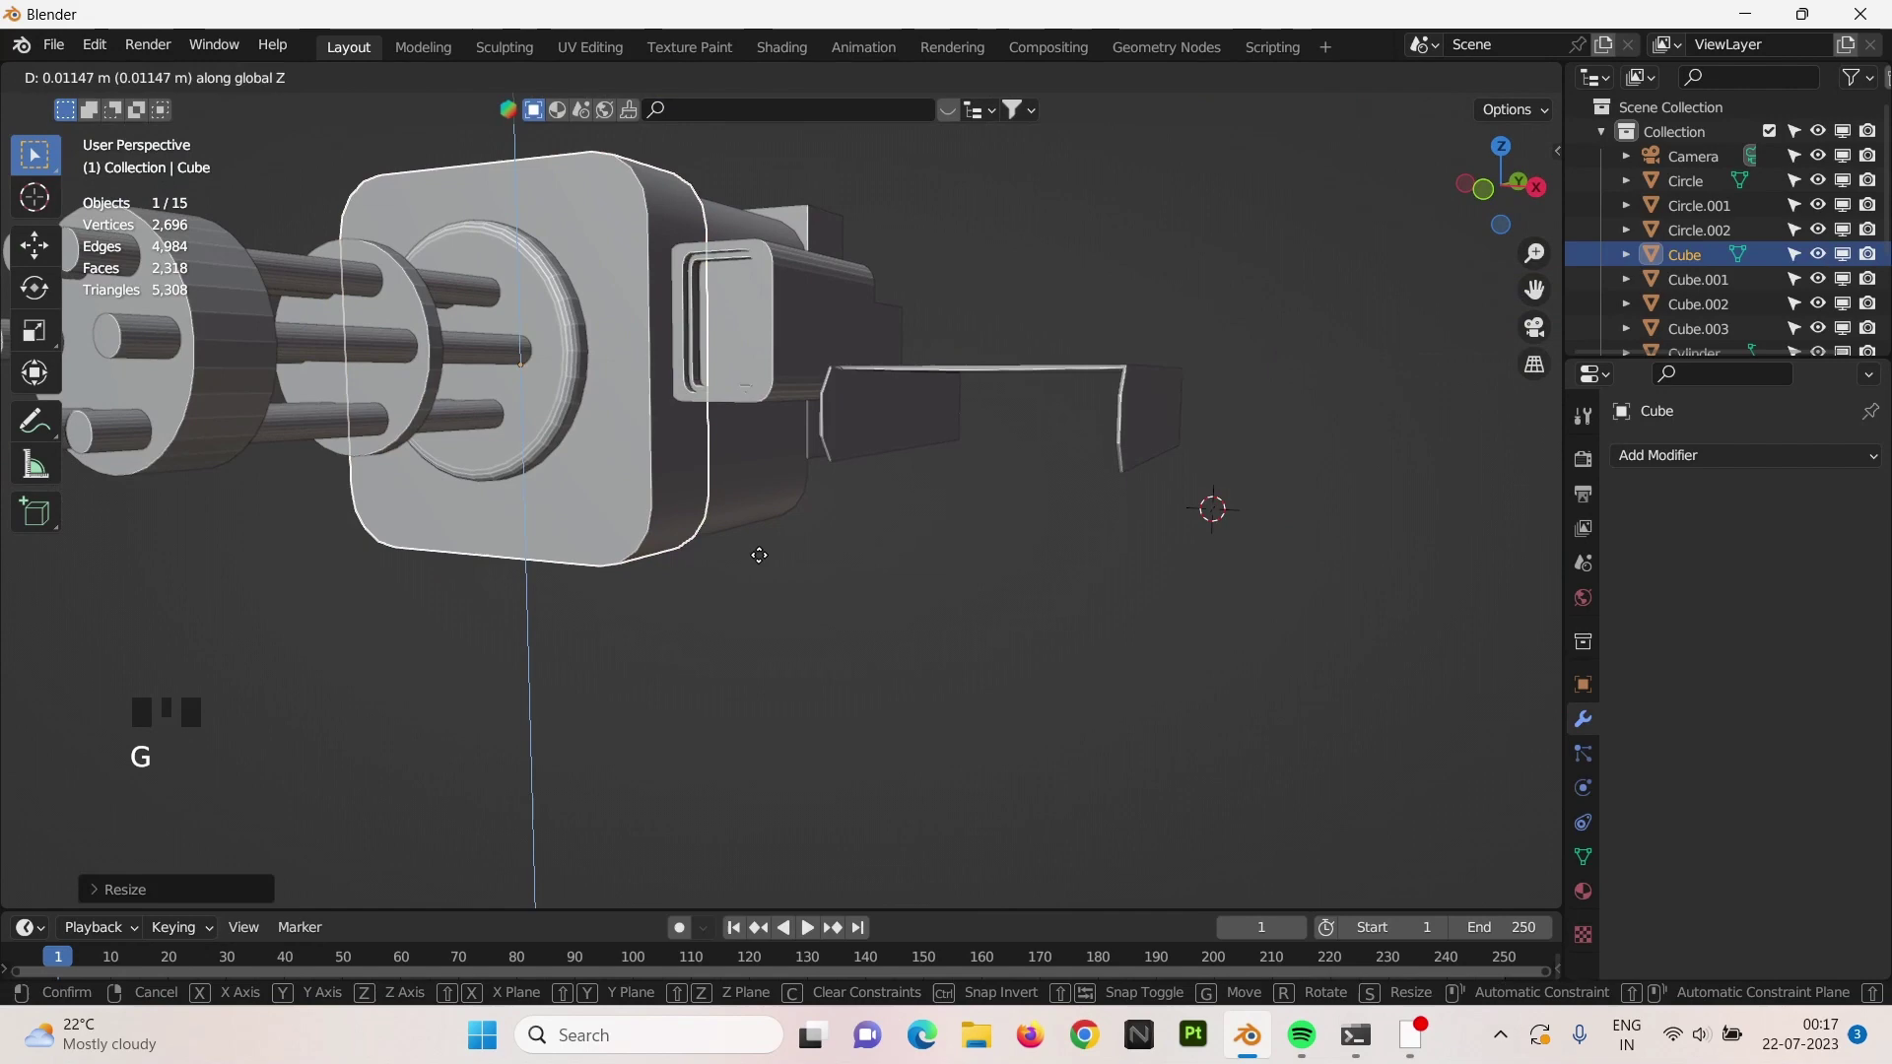
Scale the plate in top view and lower it beneath the gun body in front view.
{"action": "scroll", "scroll_direction": "down", "scroll_amount": 3}
{"action": "right_click", "coordinate": [1051, 410]}
{"action": "key", "text": "KP_7"}
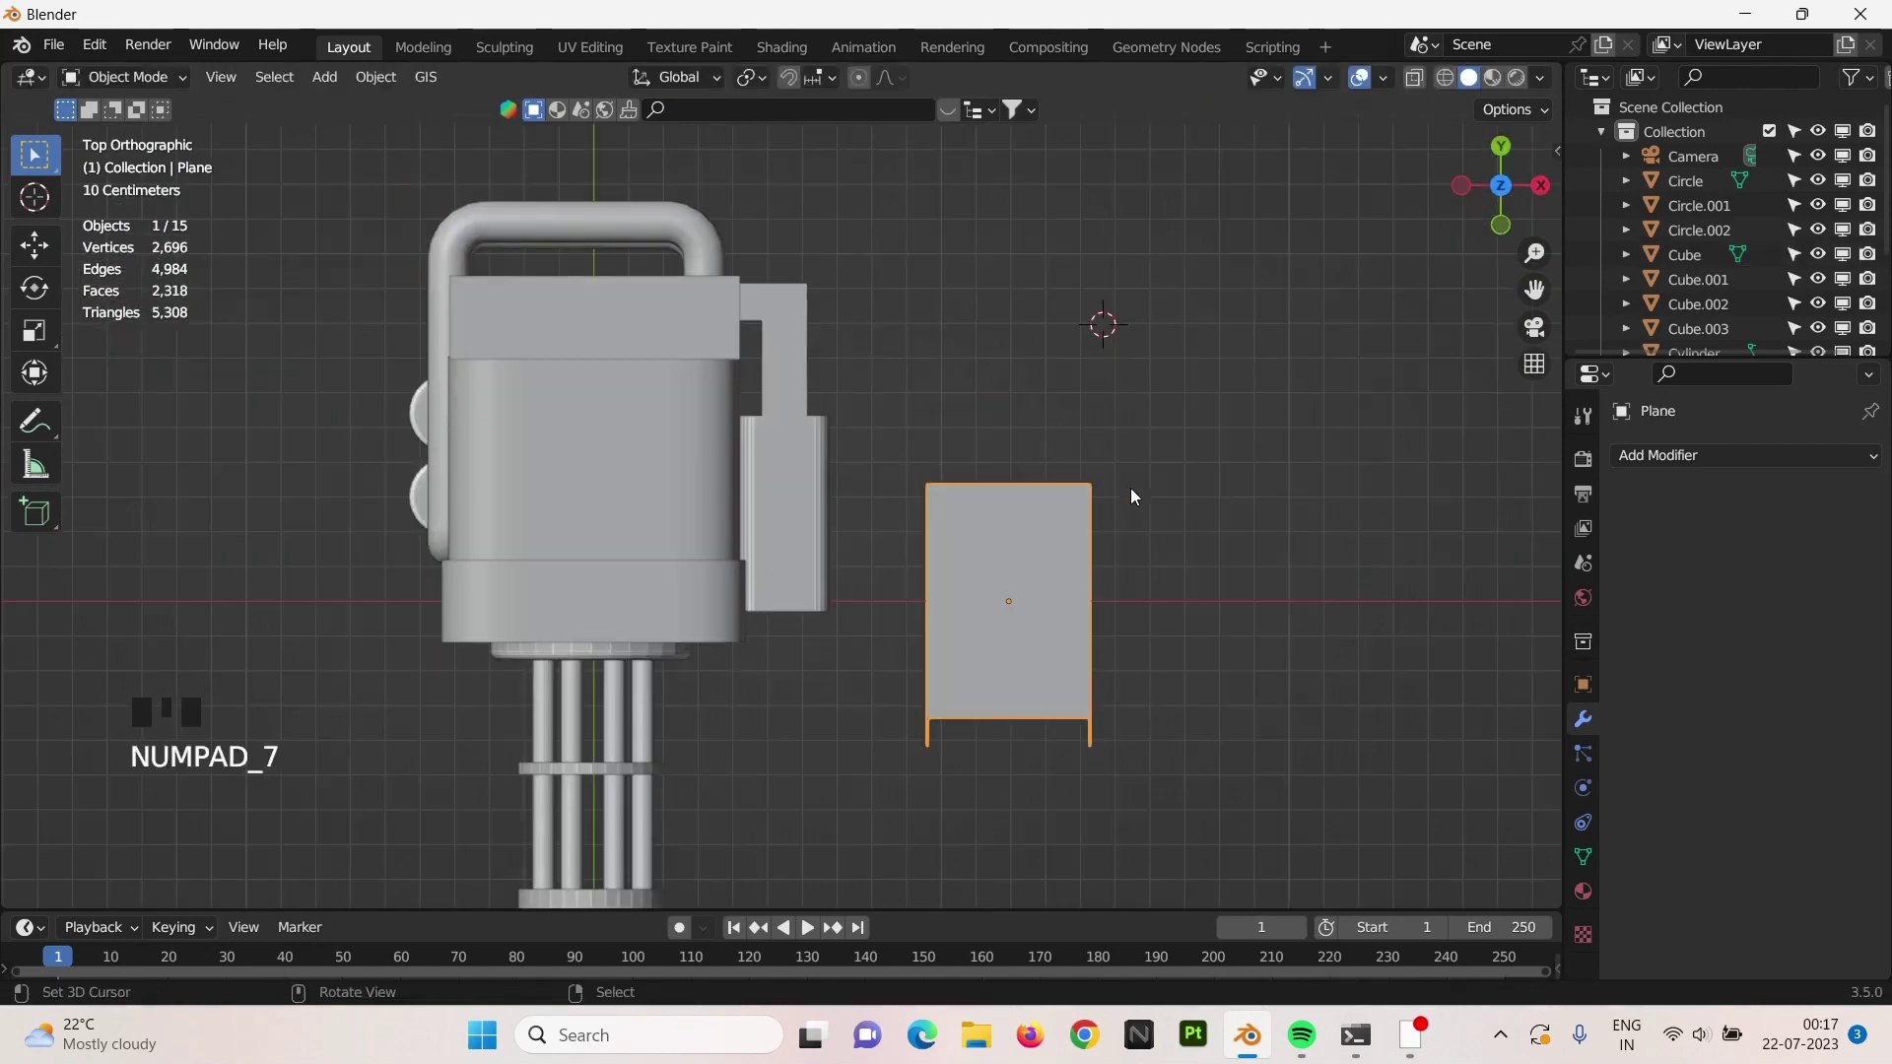
{"action": "key", "text": "s"}
{"action": "key", "text": "s"}
{"action": "key", "text": "g"}
{"action": "key", "text": "KP_1"}
{"action": "key", "text": "g"}
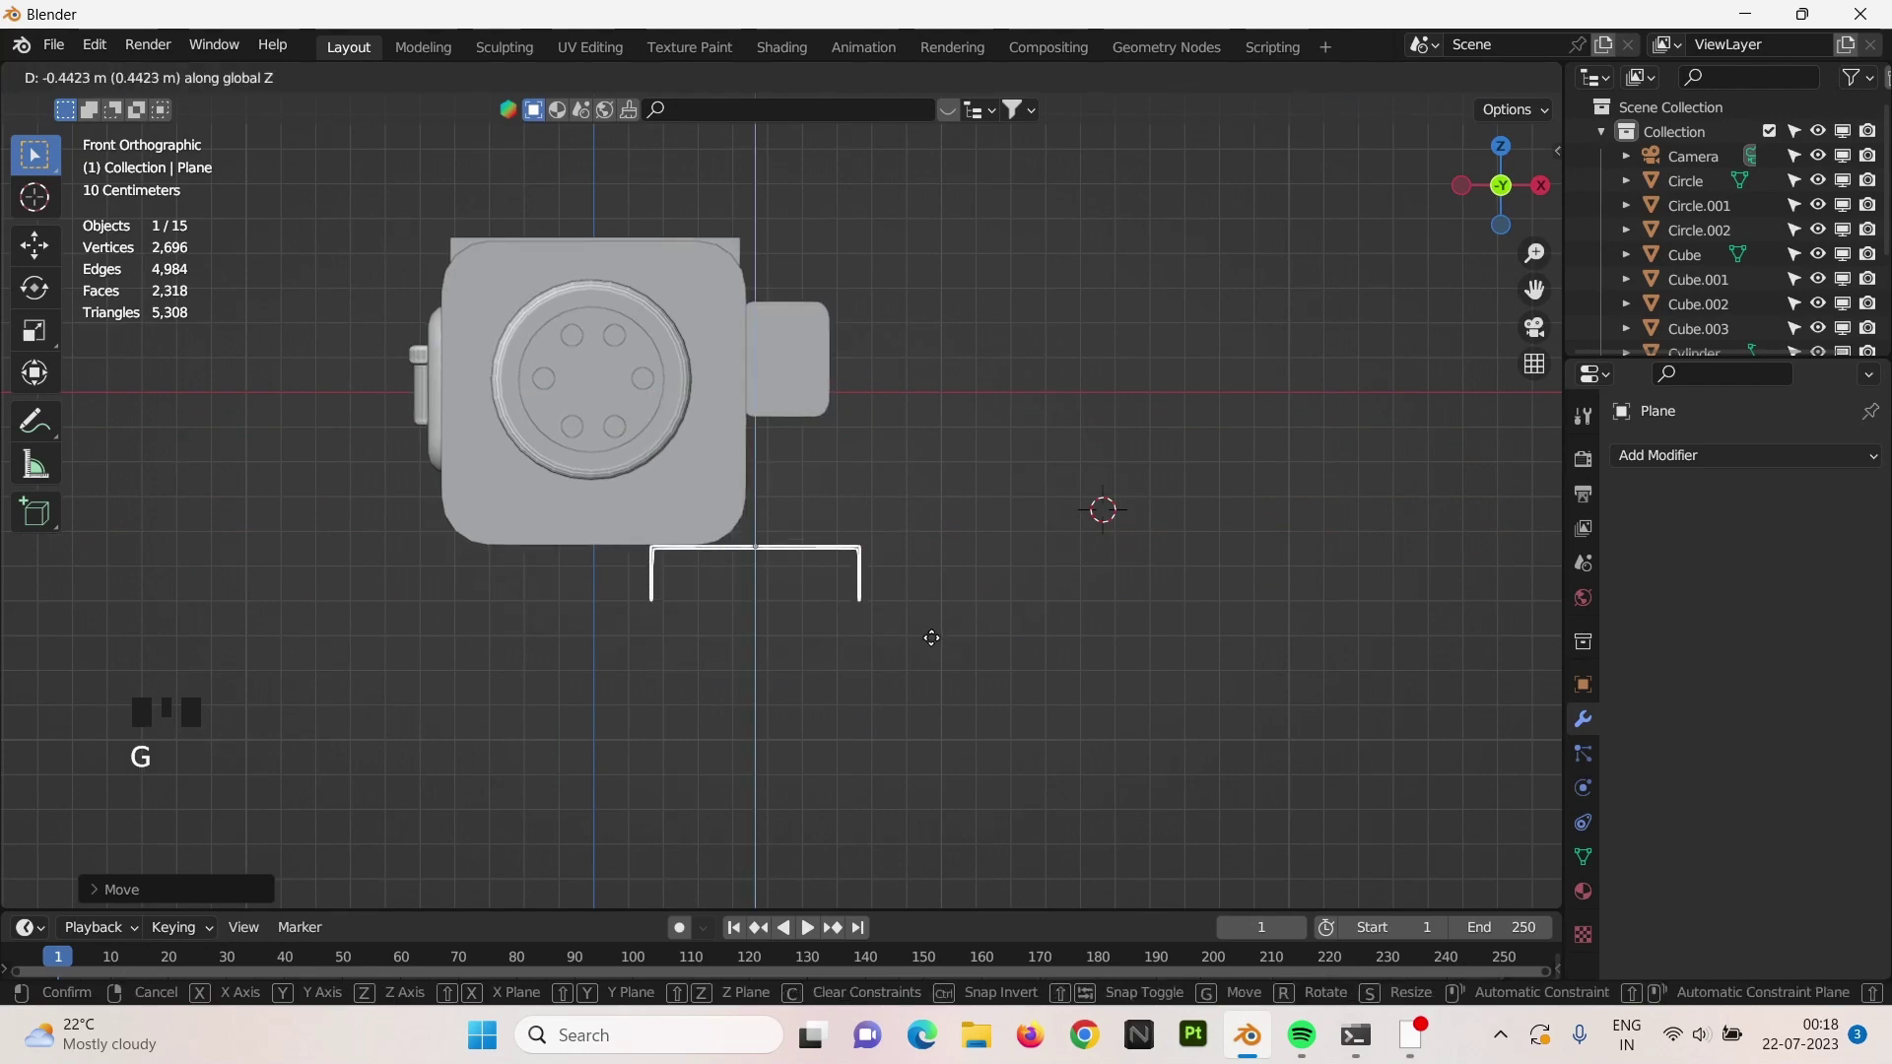
{"action": "key", "text": "KP_3"}
Duplicate the plate, mirror the copy front to back, and butt the two plates together.
{"action": "key", "text": "alt+d"}
{"action": "key", "text": "g"}
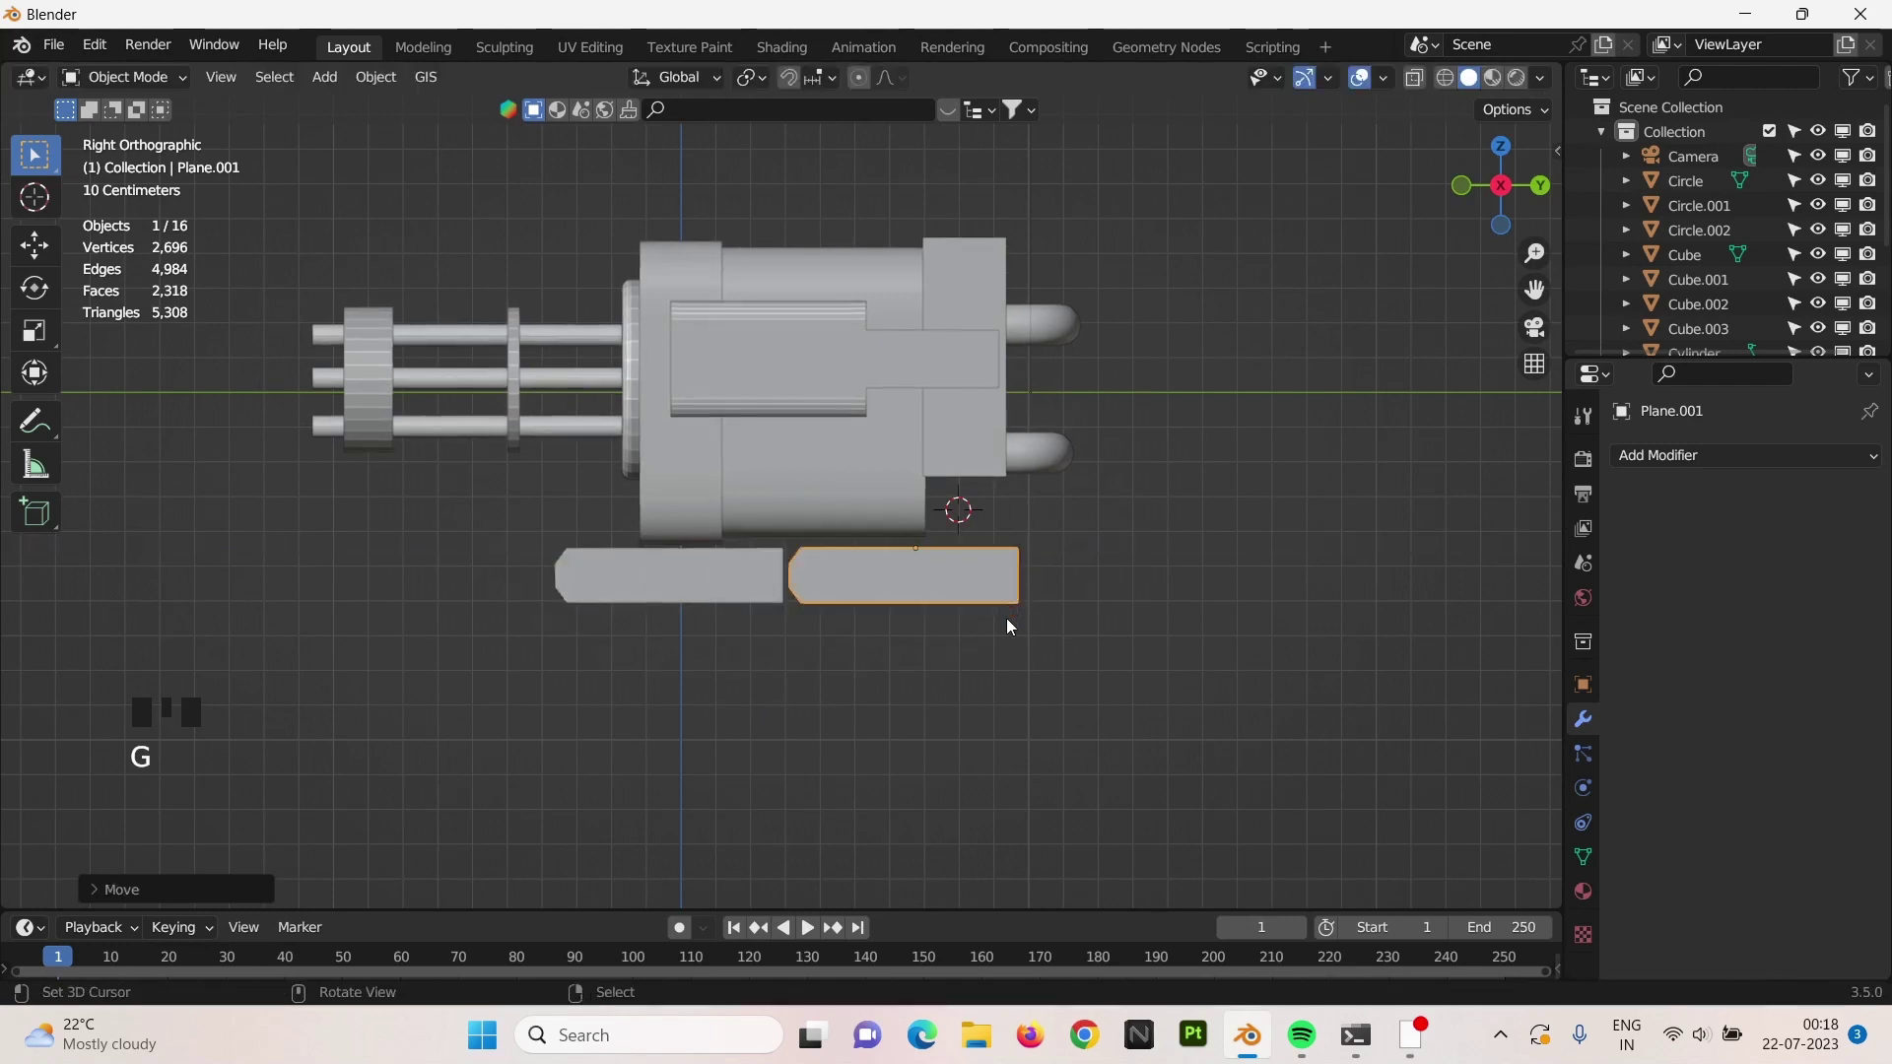
{"action": "key", "text": "ctrl+m"}
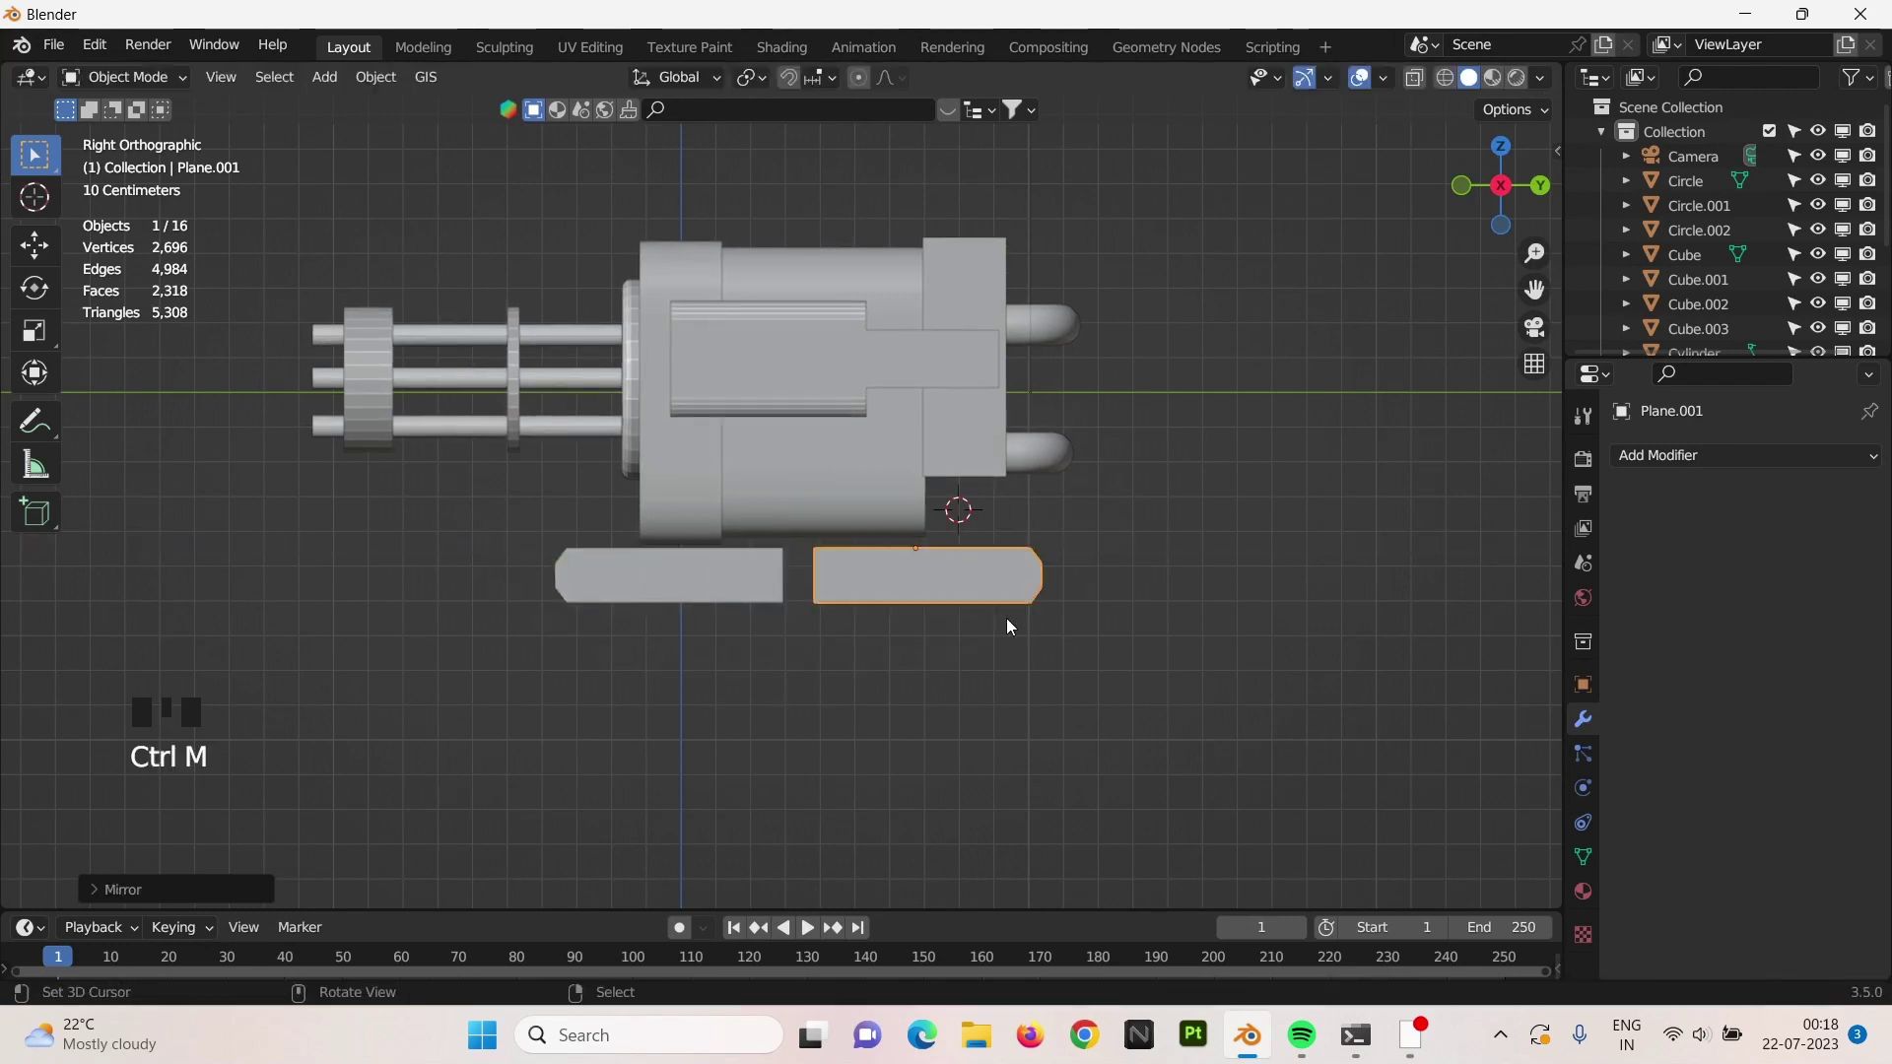
{"action": "key", "text": "g"}
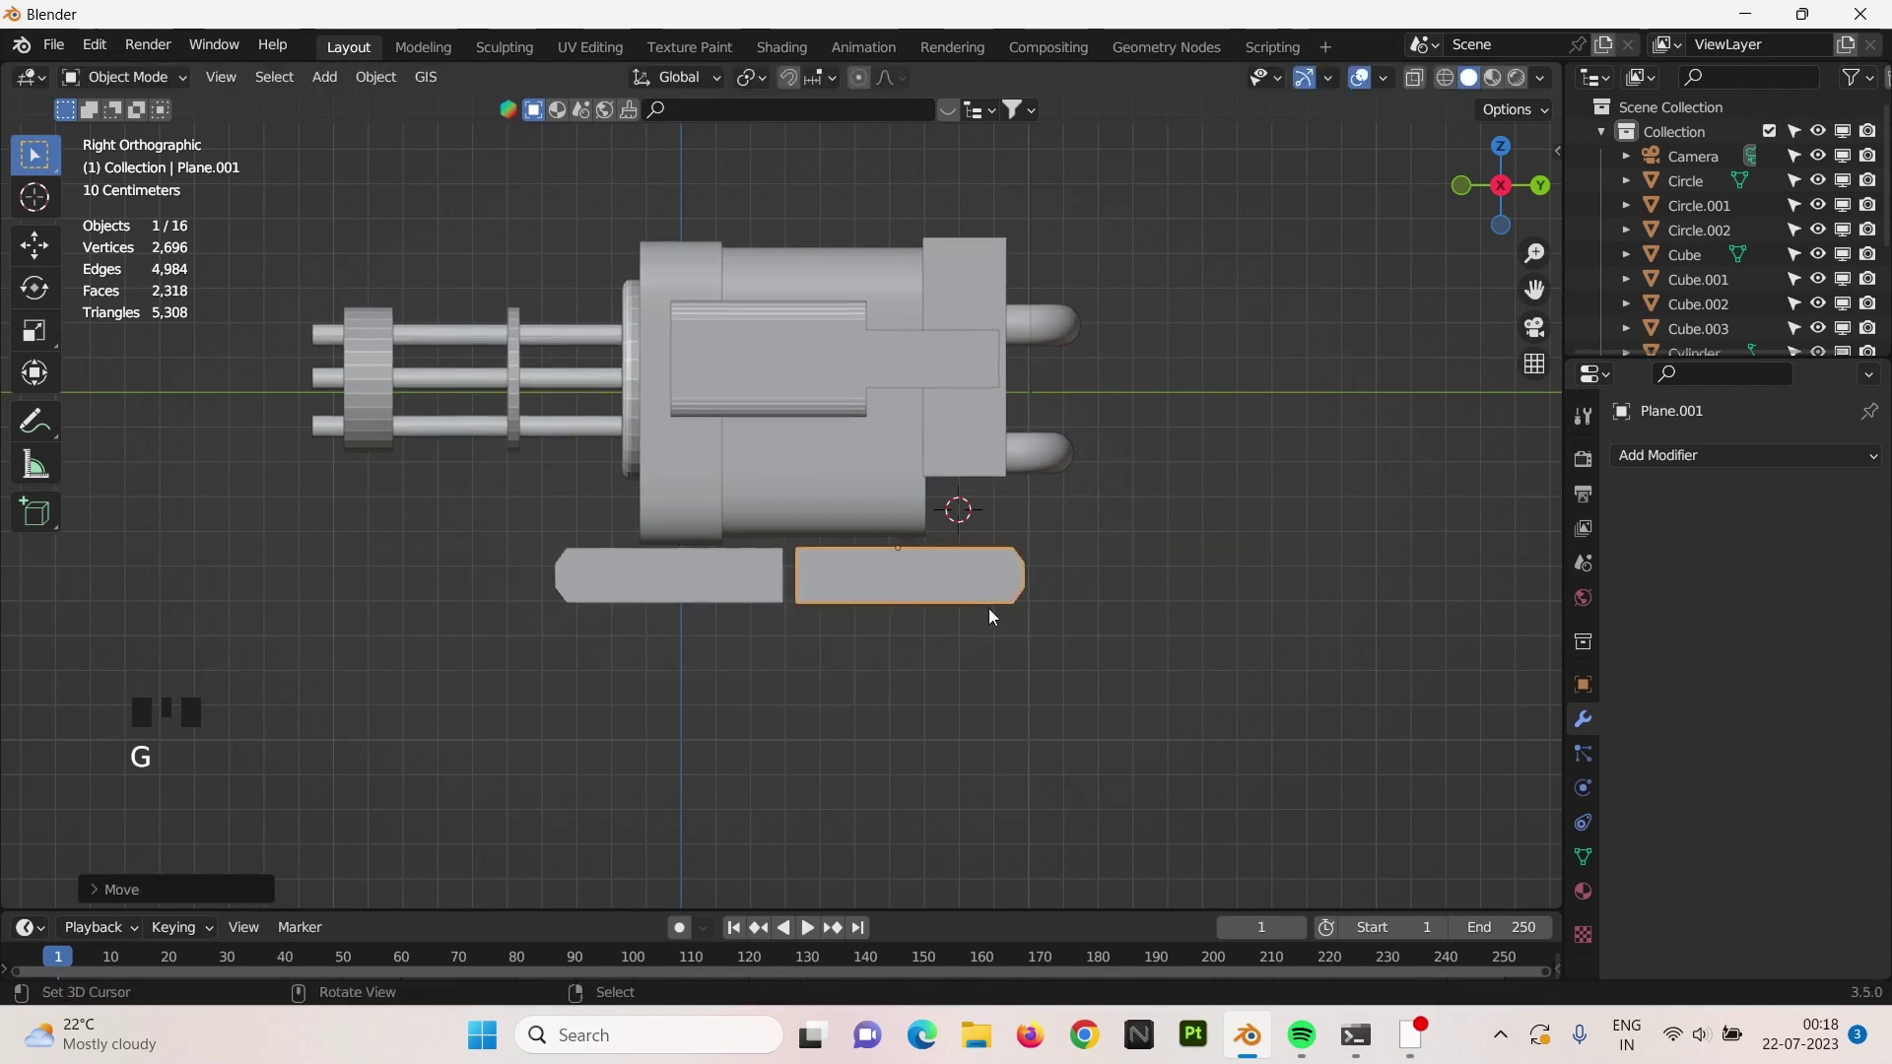
{"action": "right_click", "coordinate": [730, 568]}
{"action": "key", "text": "g"}
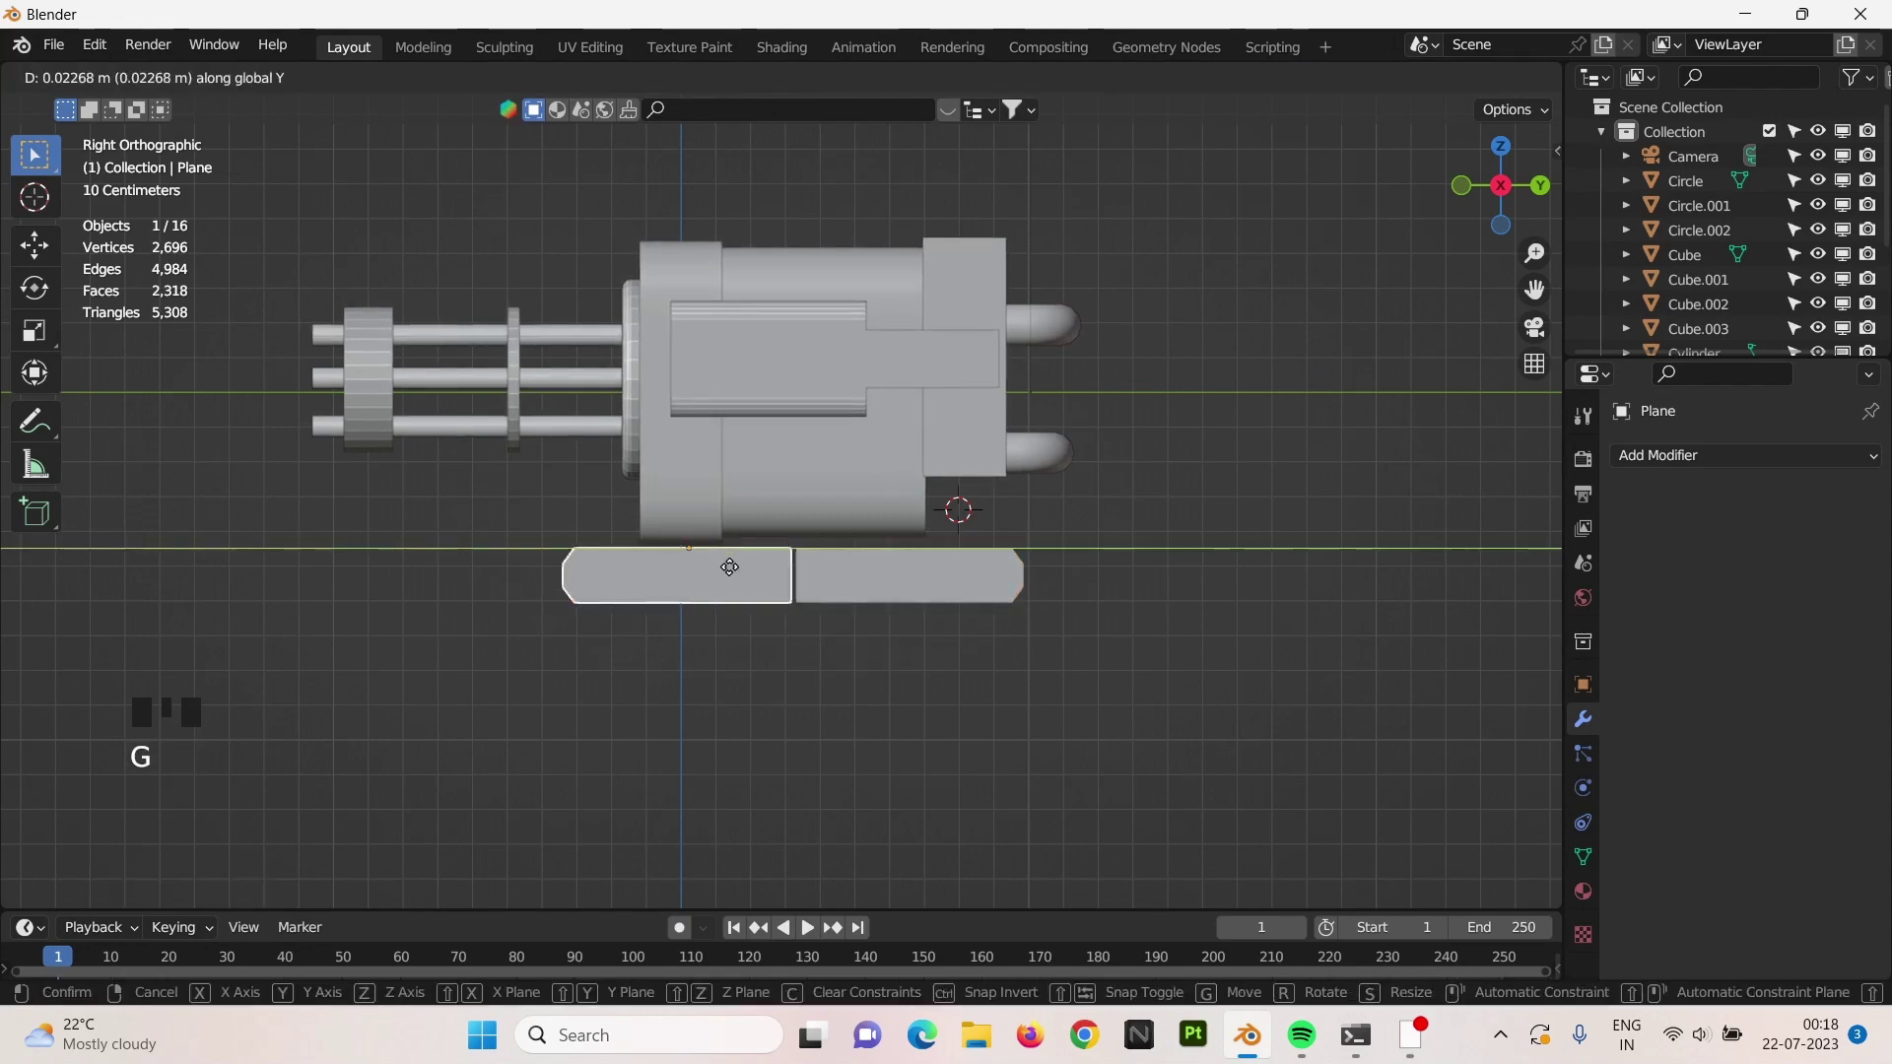
{"action": "left_click_drag", "start_coordinate": [665, 582], "coordinate": [887, 534]}
{"action": "right_click", "coordinate": [887, 534]}
{"action": "left_click_drag", "start_coordinate": [885, 537], "coordinate": [902, 524]}
Shift both plates along X and make linked copies so four supports line up under the gun.
{"action": "key", "text": "KP_1"}
{"action": "key", "text": "g"}
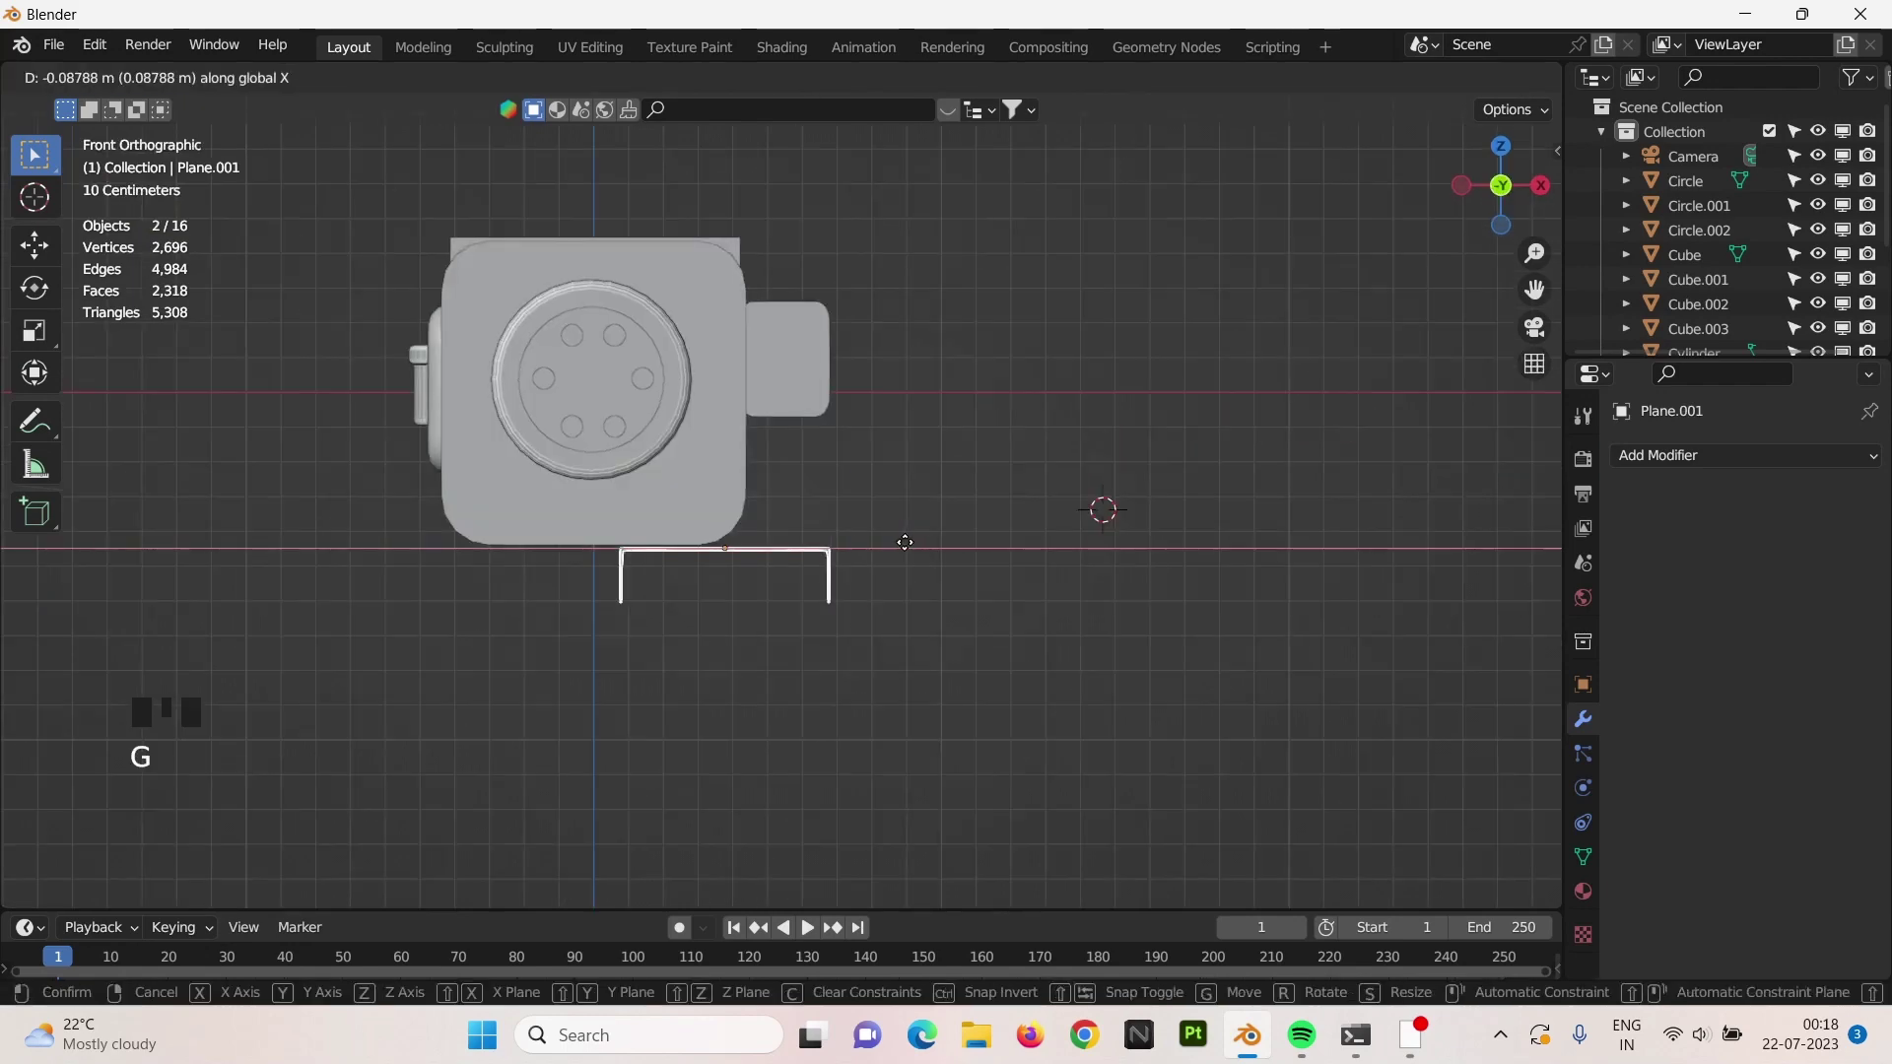
{"action": "key", "text": "alt+d"}
{"action": "key", "text": "g"}
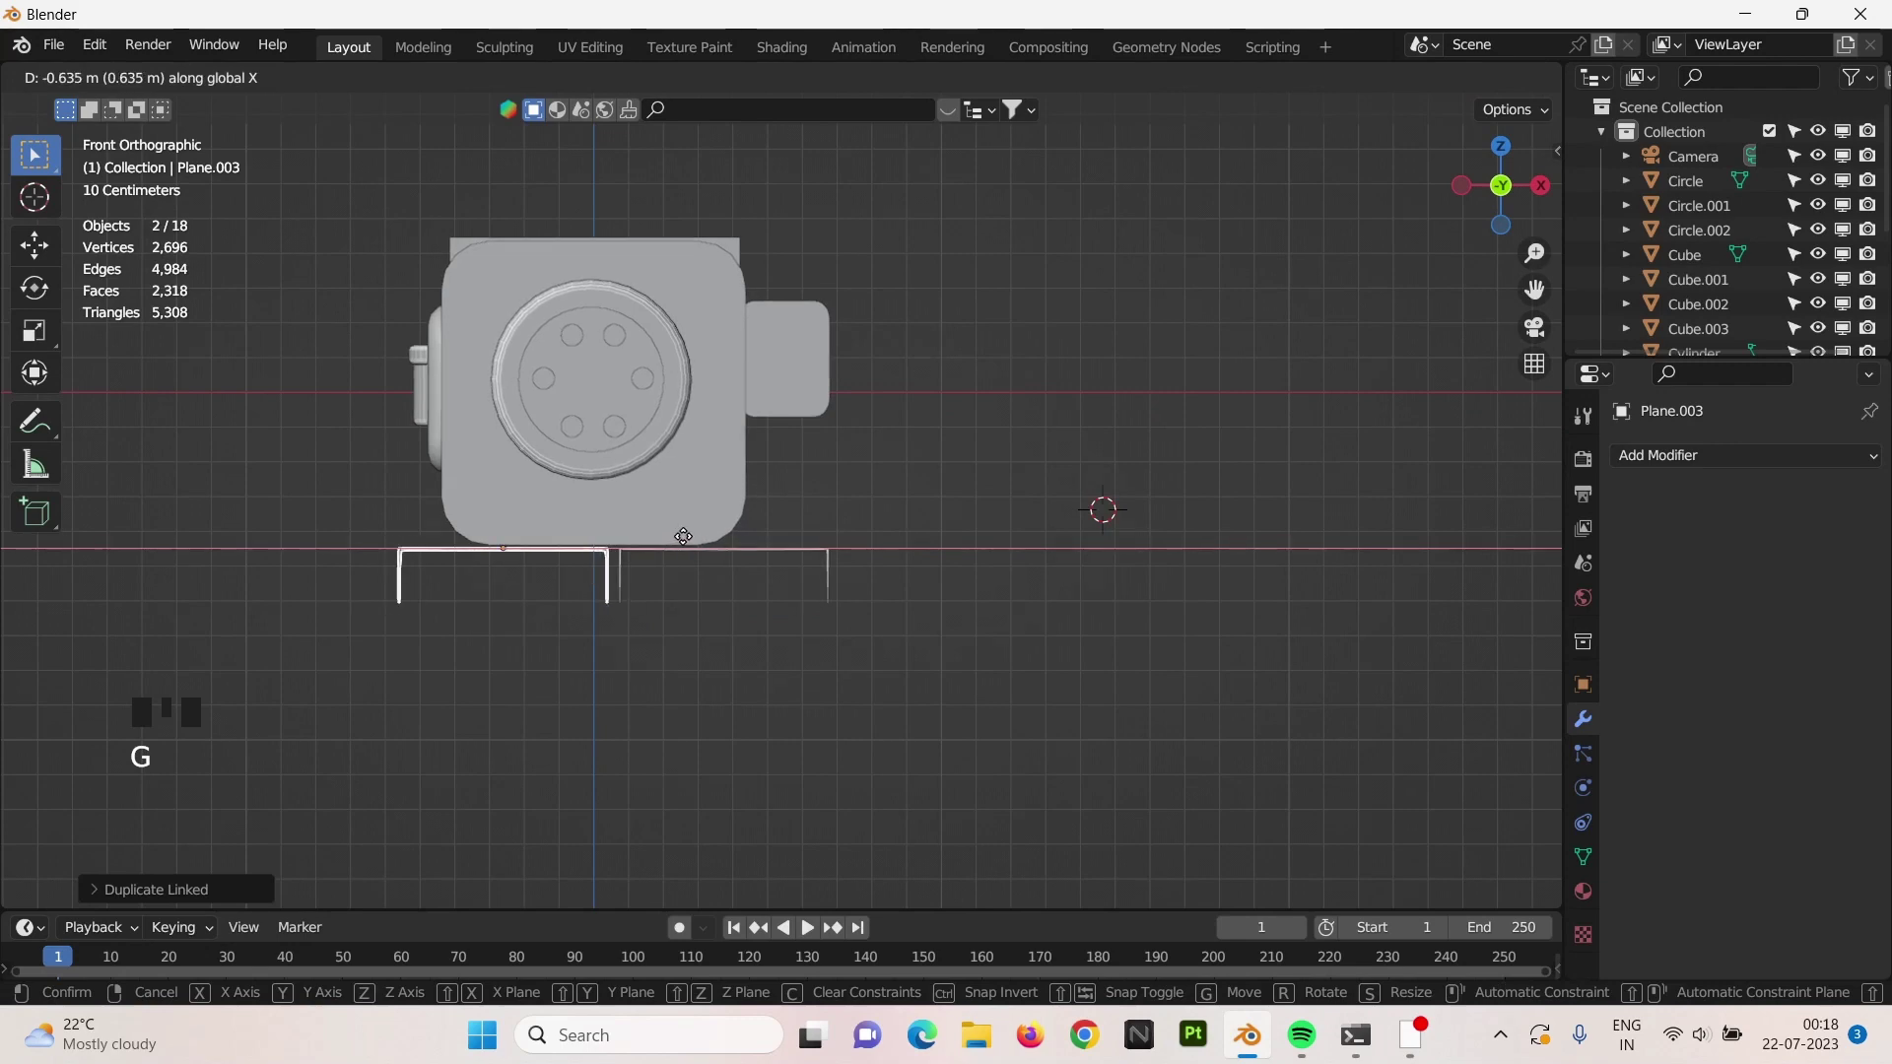
{"action": "right_click", "coordinate": [1346, 538]}
{"action": "left_click_drag", "start_coordinate": [1260, 559], "coordinate": [1162, 385]}
Add a circle, extrude it into a wide band, and extrude its faces to give the ring solid thickness.
{"action": "key", "text": "shift+a"}
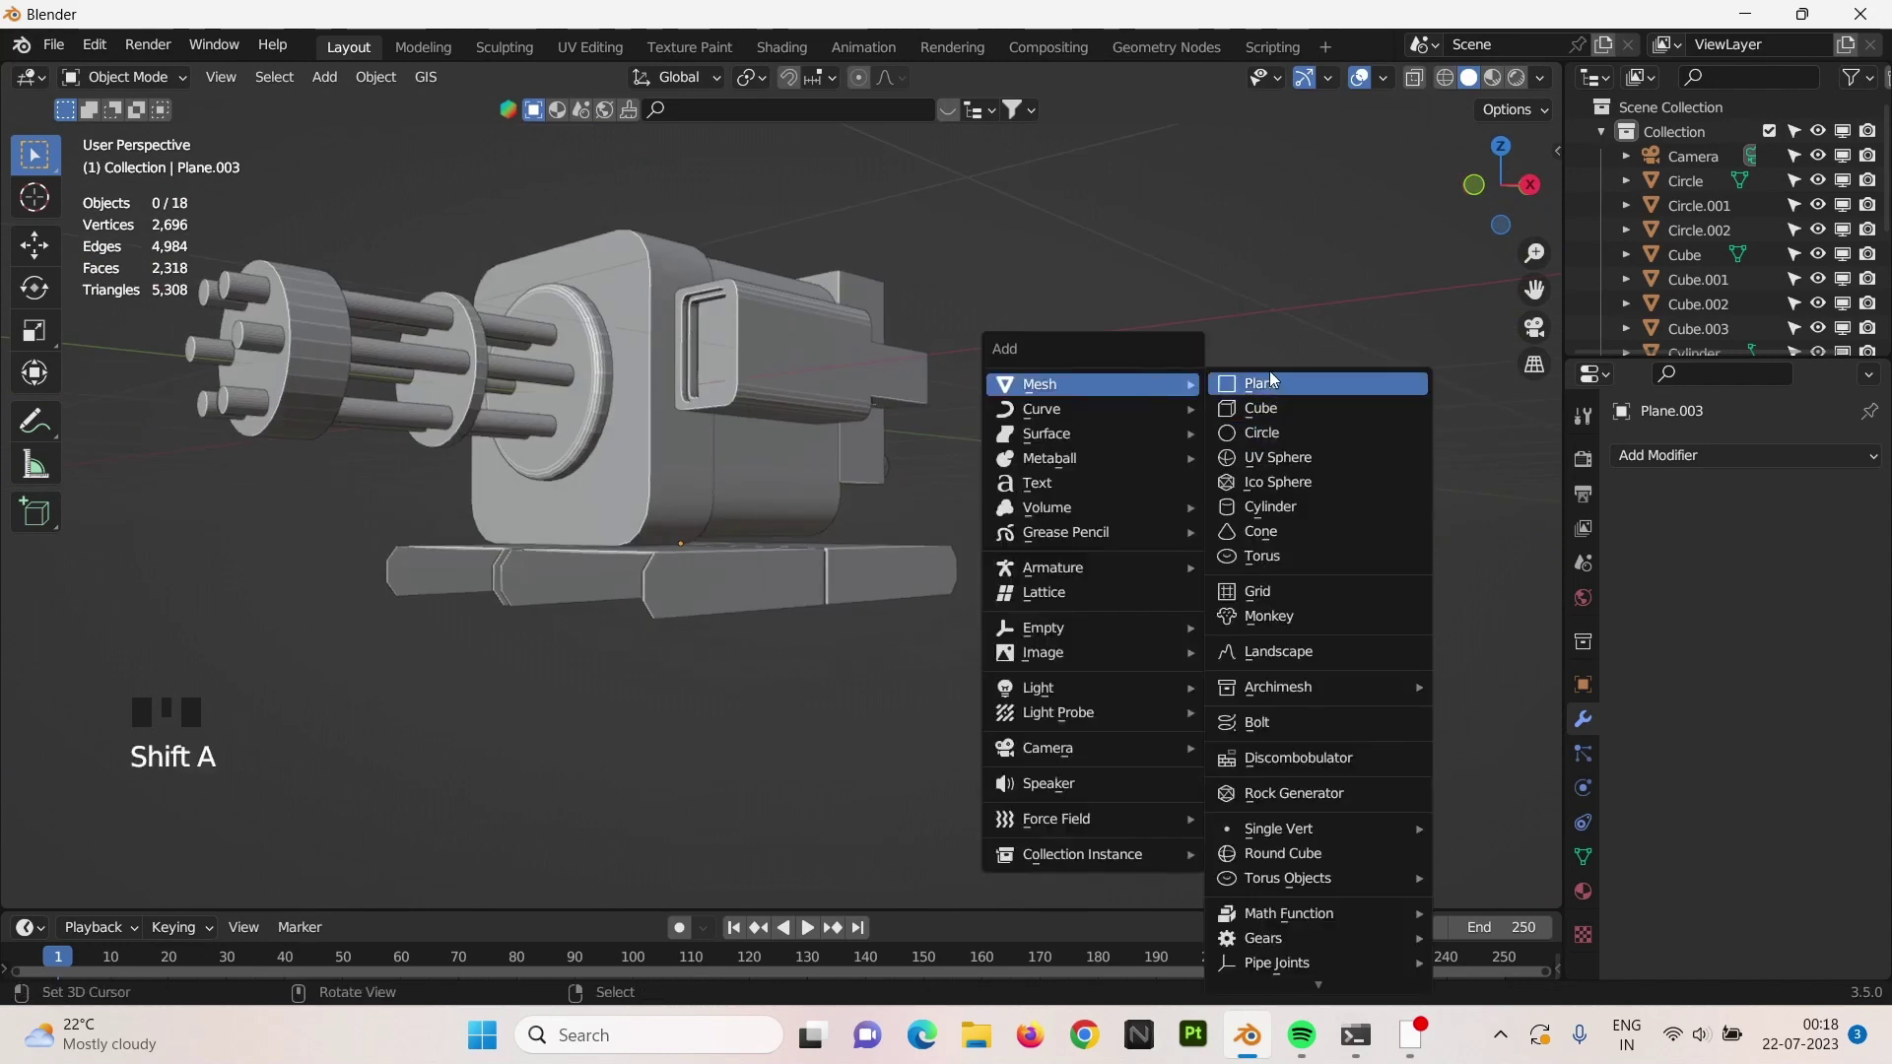
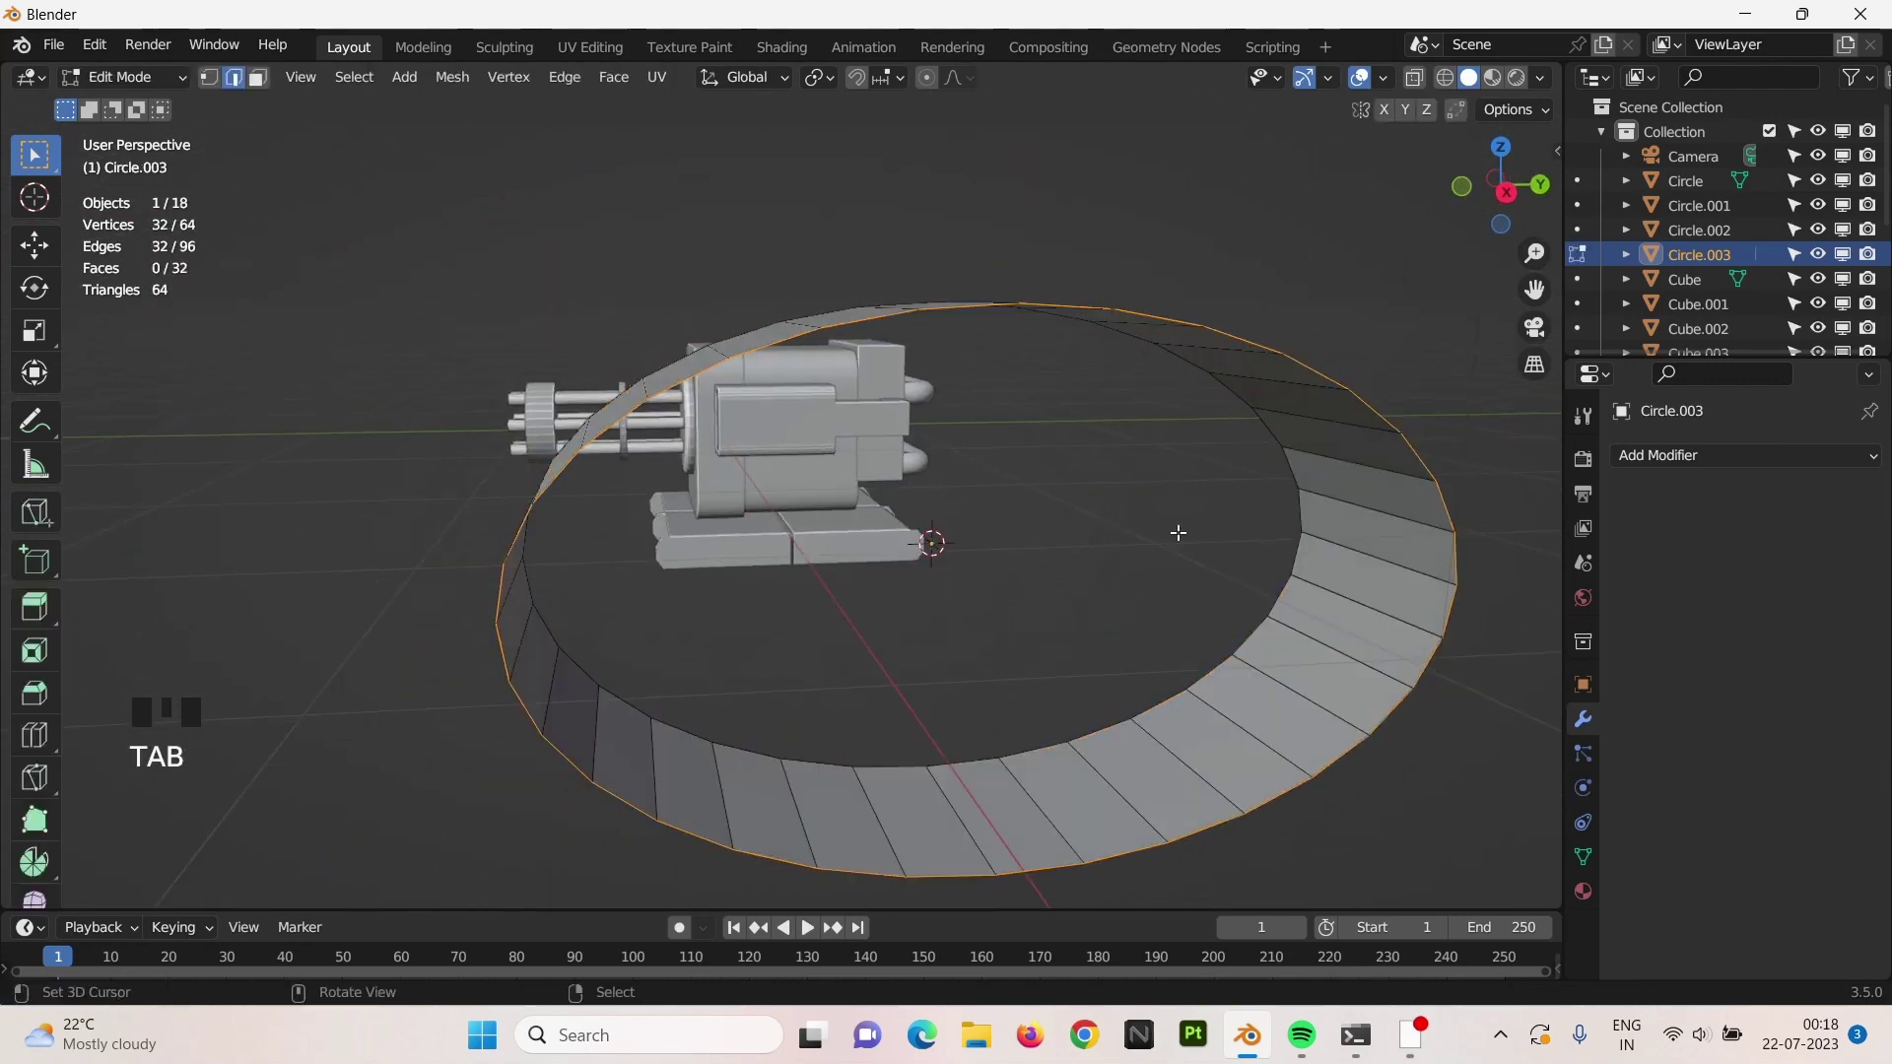
{"action": "key", "text": "3"}
{"action": "key", "text": "a"}
{"action": "key", "text": "alt+e"}
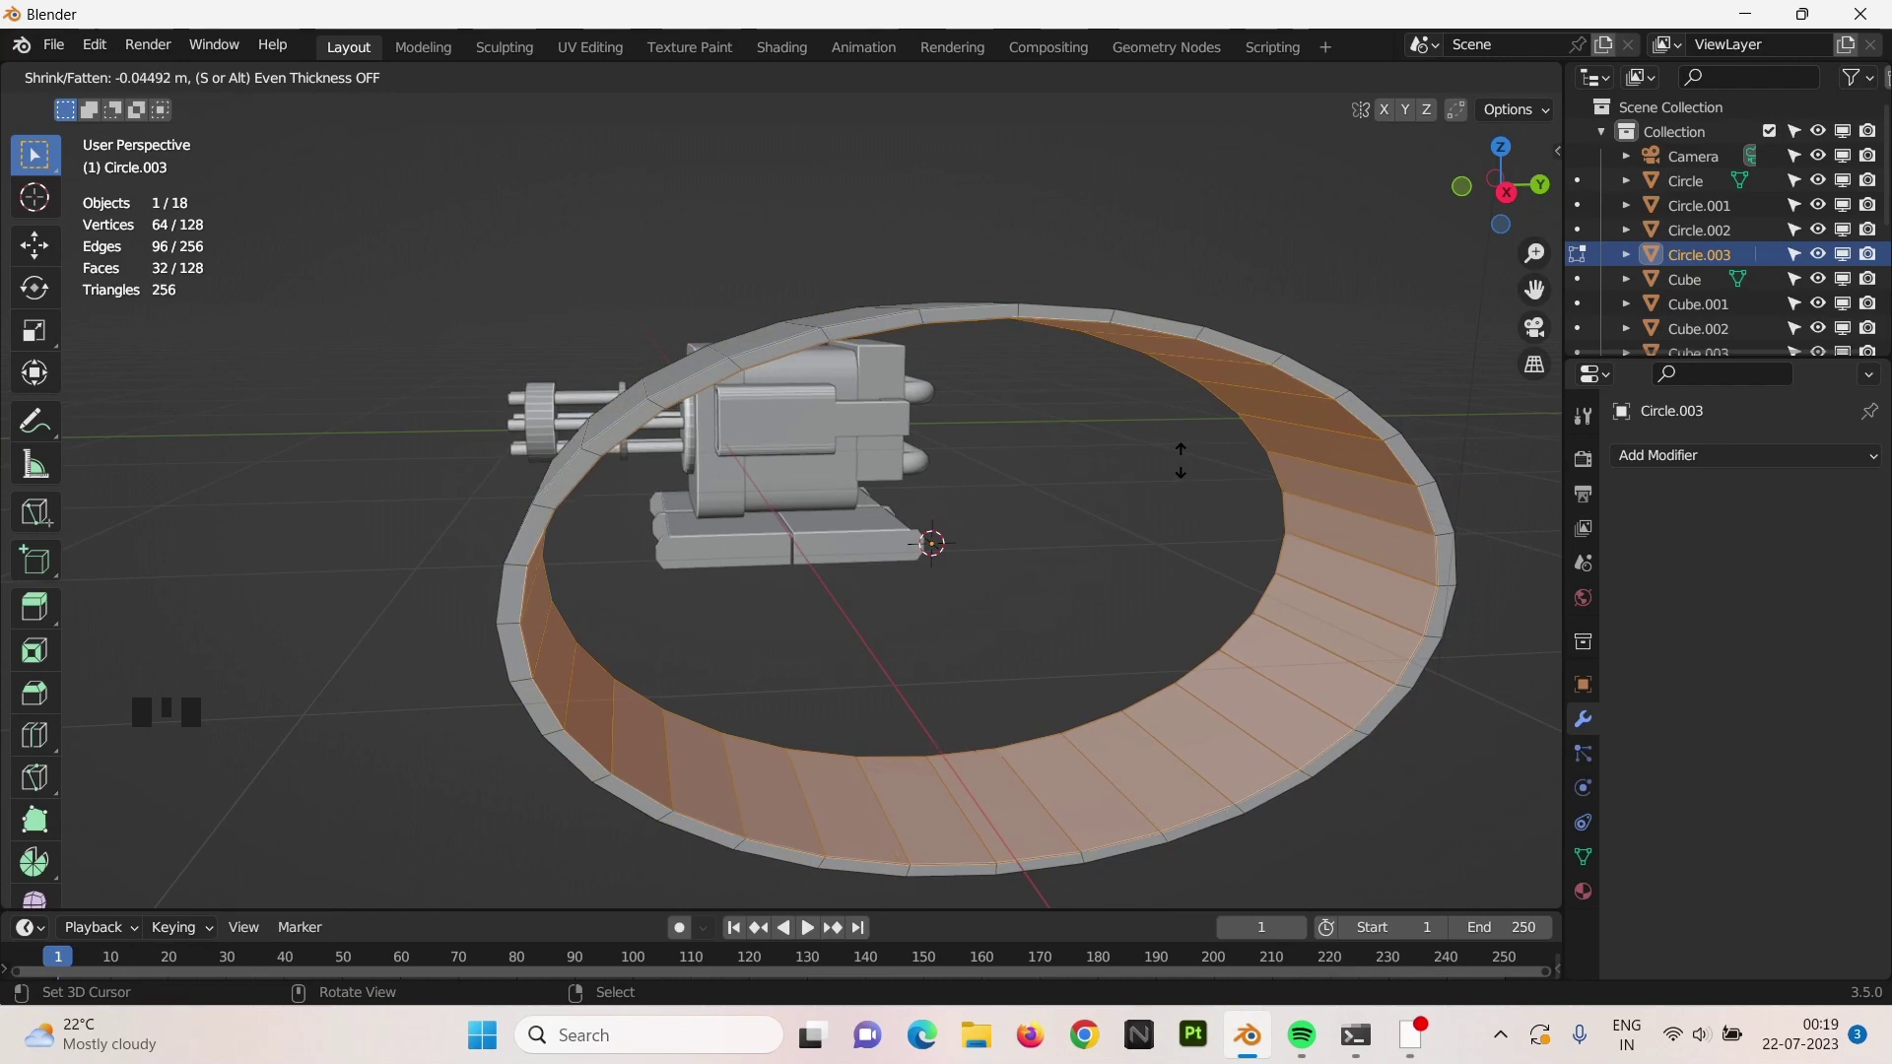
{"action": "key", "text": "Tab"}
{"action": "left_click_drag", "start_coordinate": [960, 477], "coordinate": [1141, 405]}
Apply auto smooth shading to the roller and switch to front view.
{"action": "key", "text": "w"}
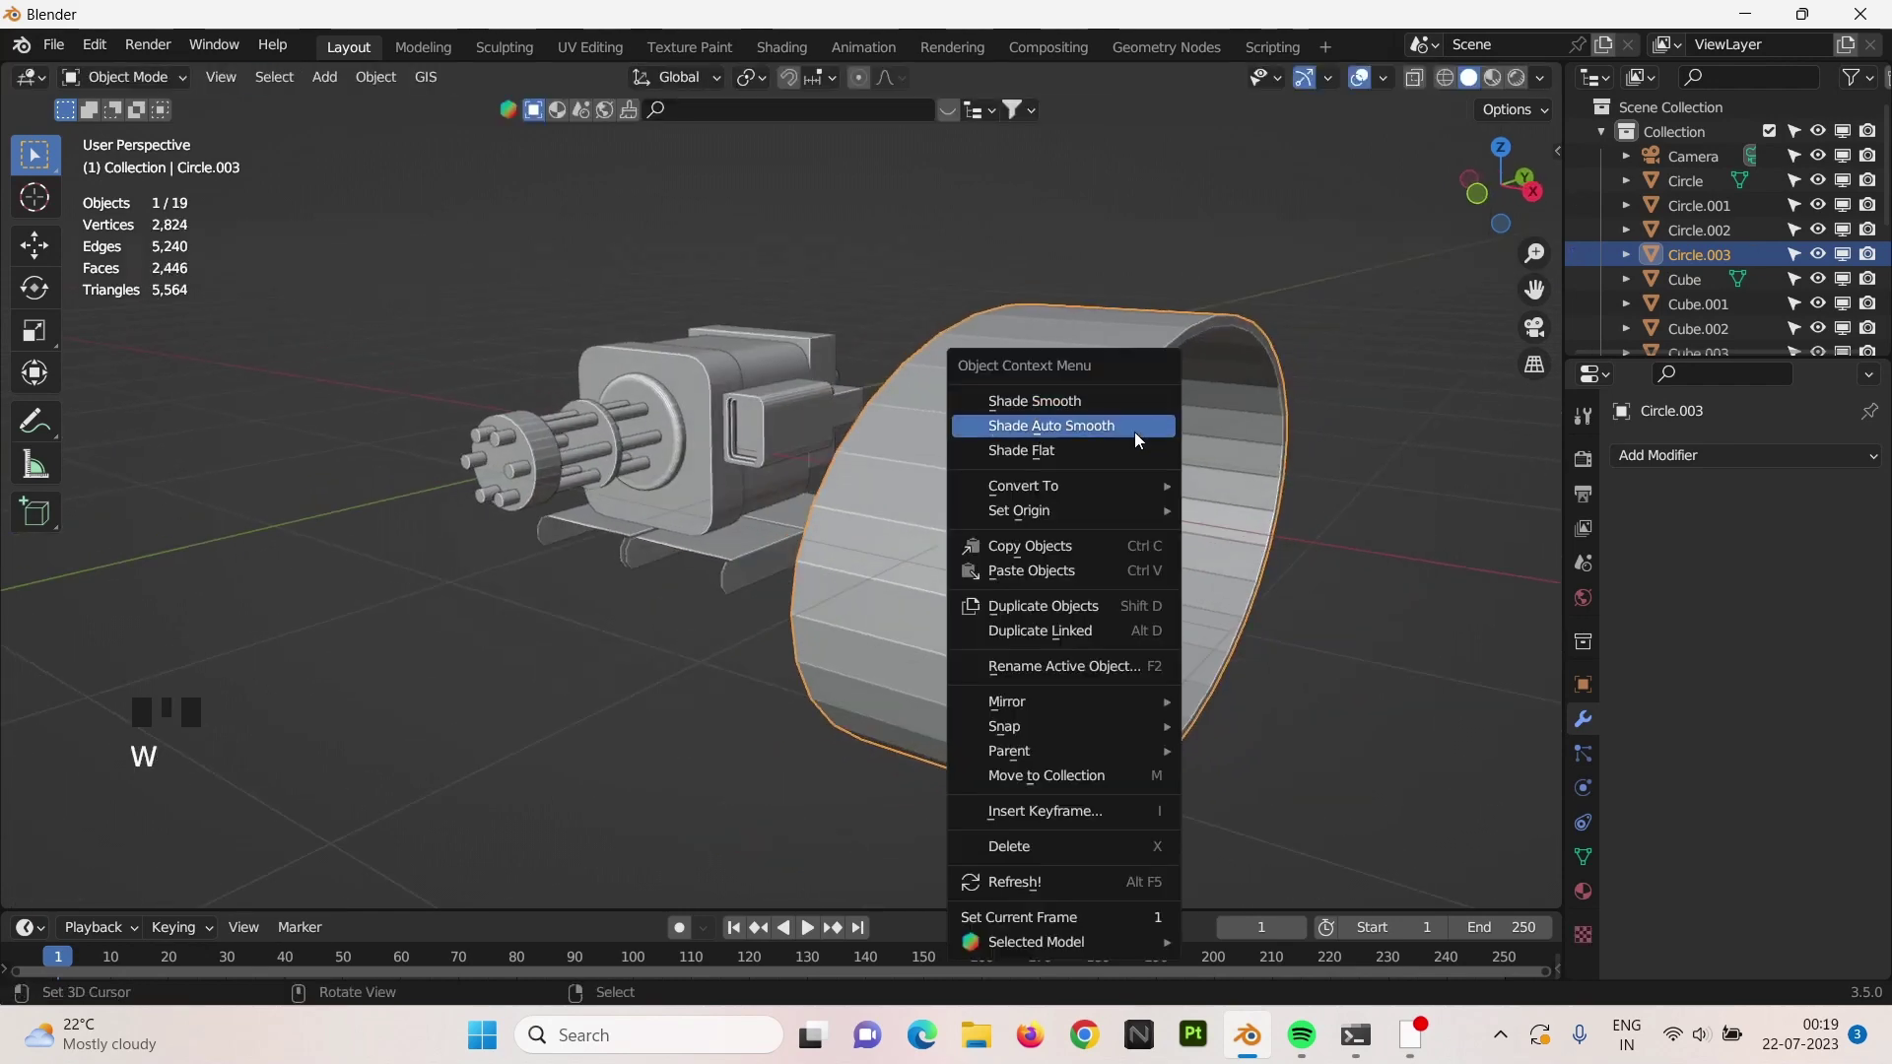
{"action": "scroll", "scroll_direction": "down", "scroll_amount": 3}
{"action": "right_click", "coordinate": [928, 438]}
{"action": "key", "text": "KP_1"}
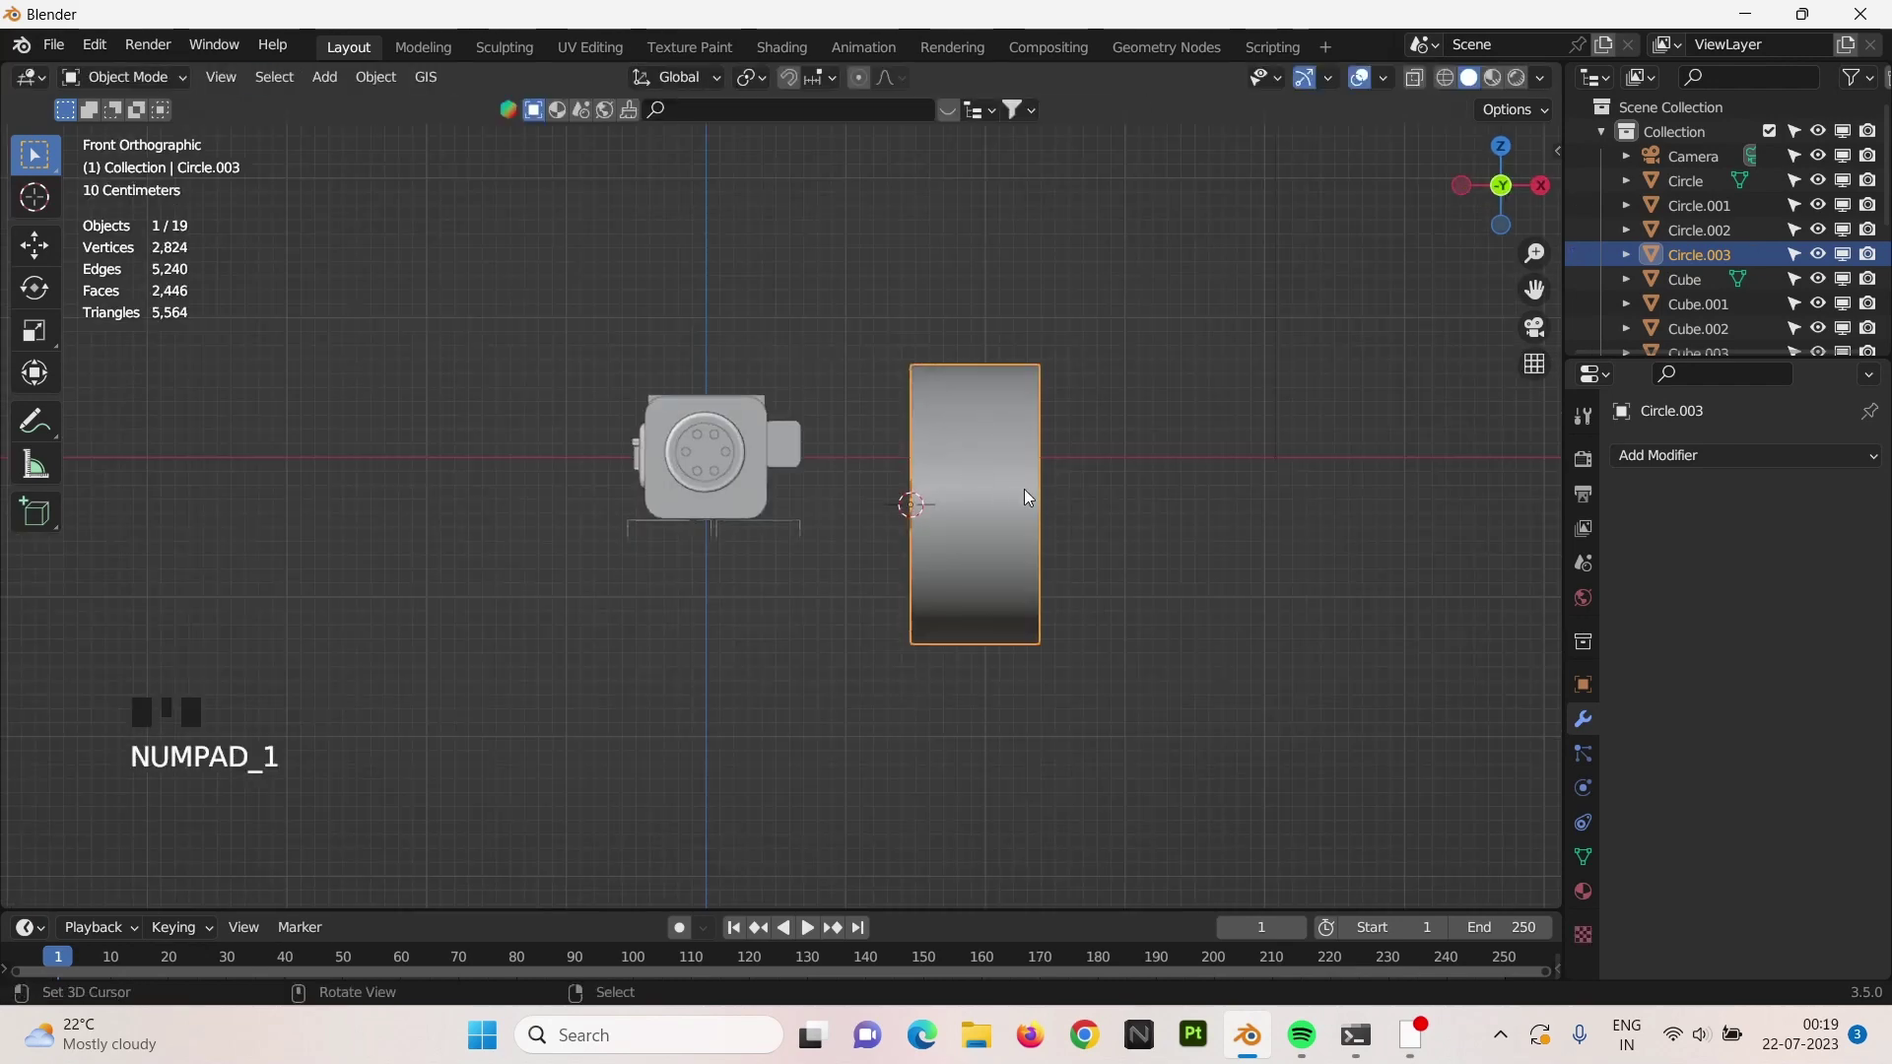
{"action": "key", "text": "s"}
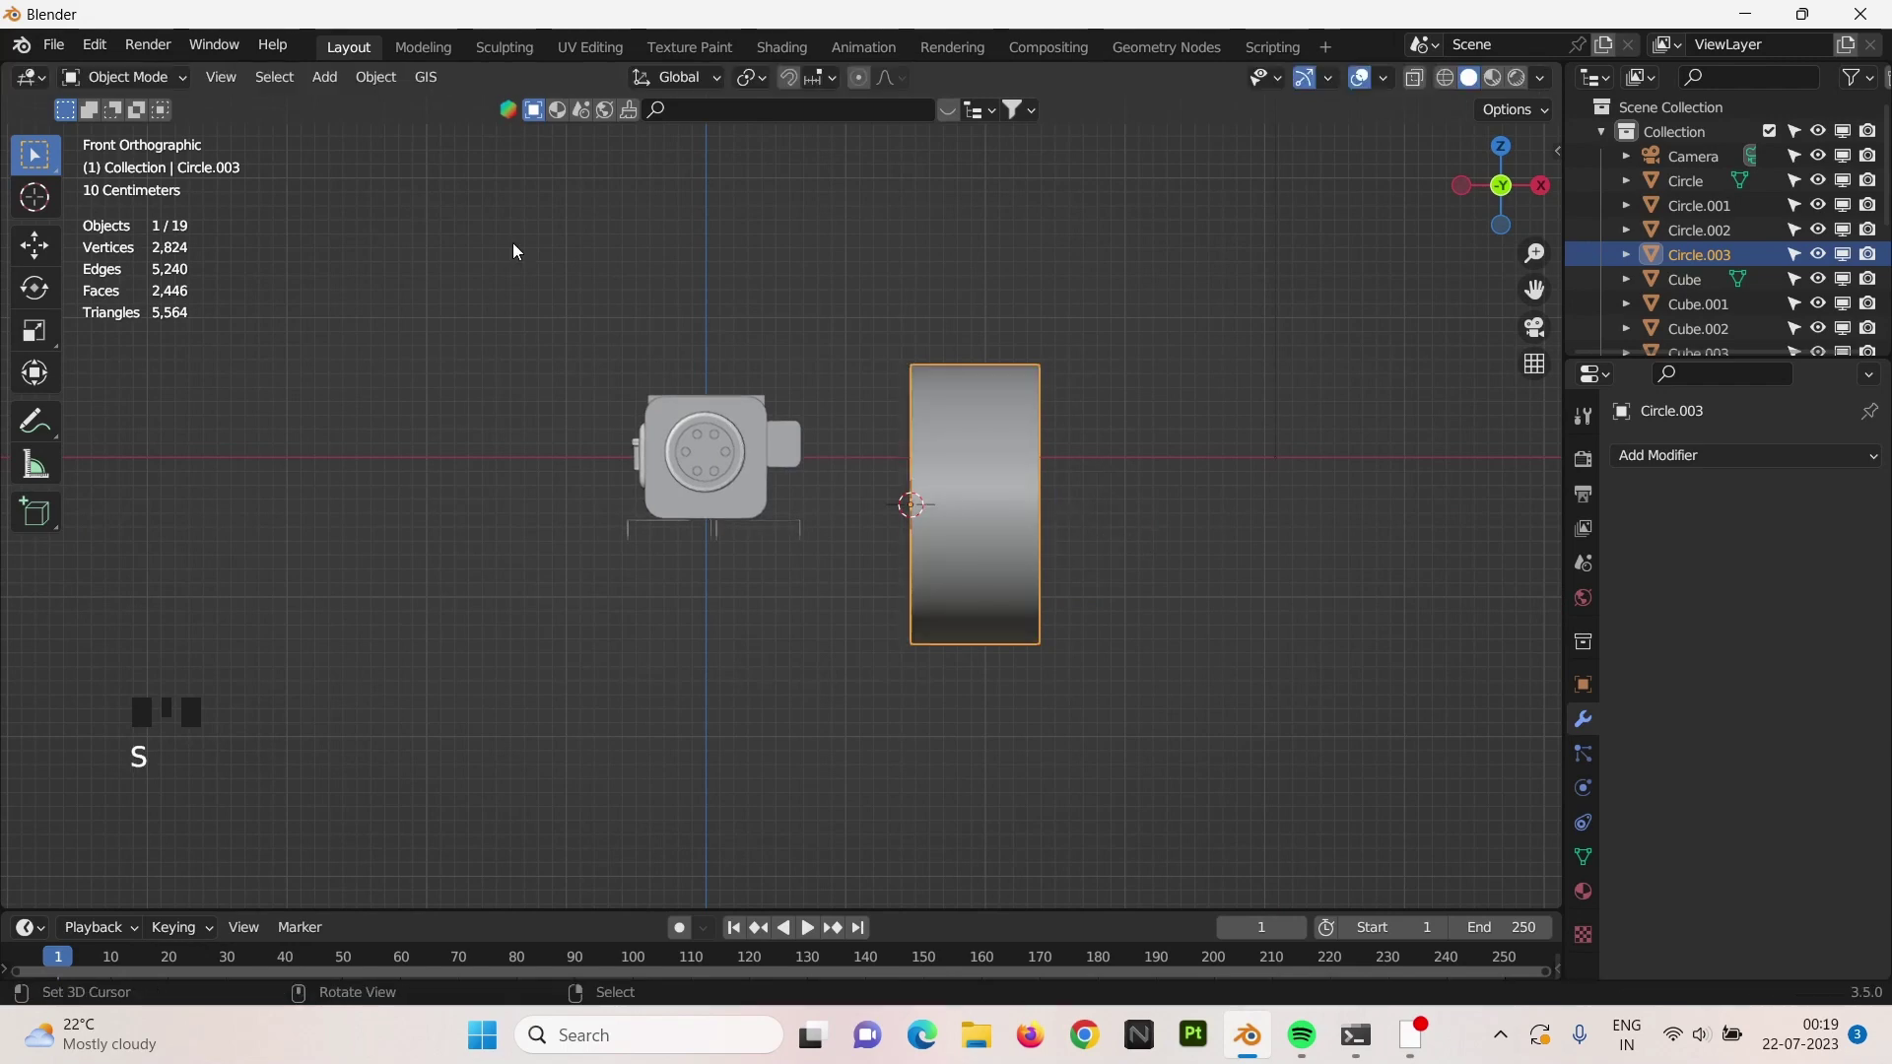
{"action": "left_click_drag", "start_coordinate": [385, 83], "coordinate": [1301, 476]}
Shrink the roller and move it down beneath the bent plate supports under the gun.
{"action": "key", "text": "s"}
{"action": "key", "text": "g"}
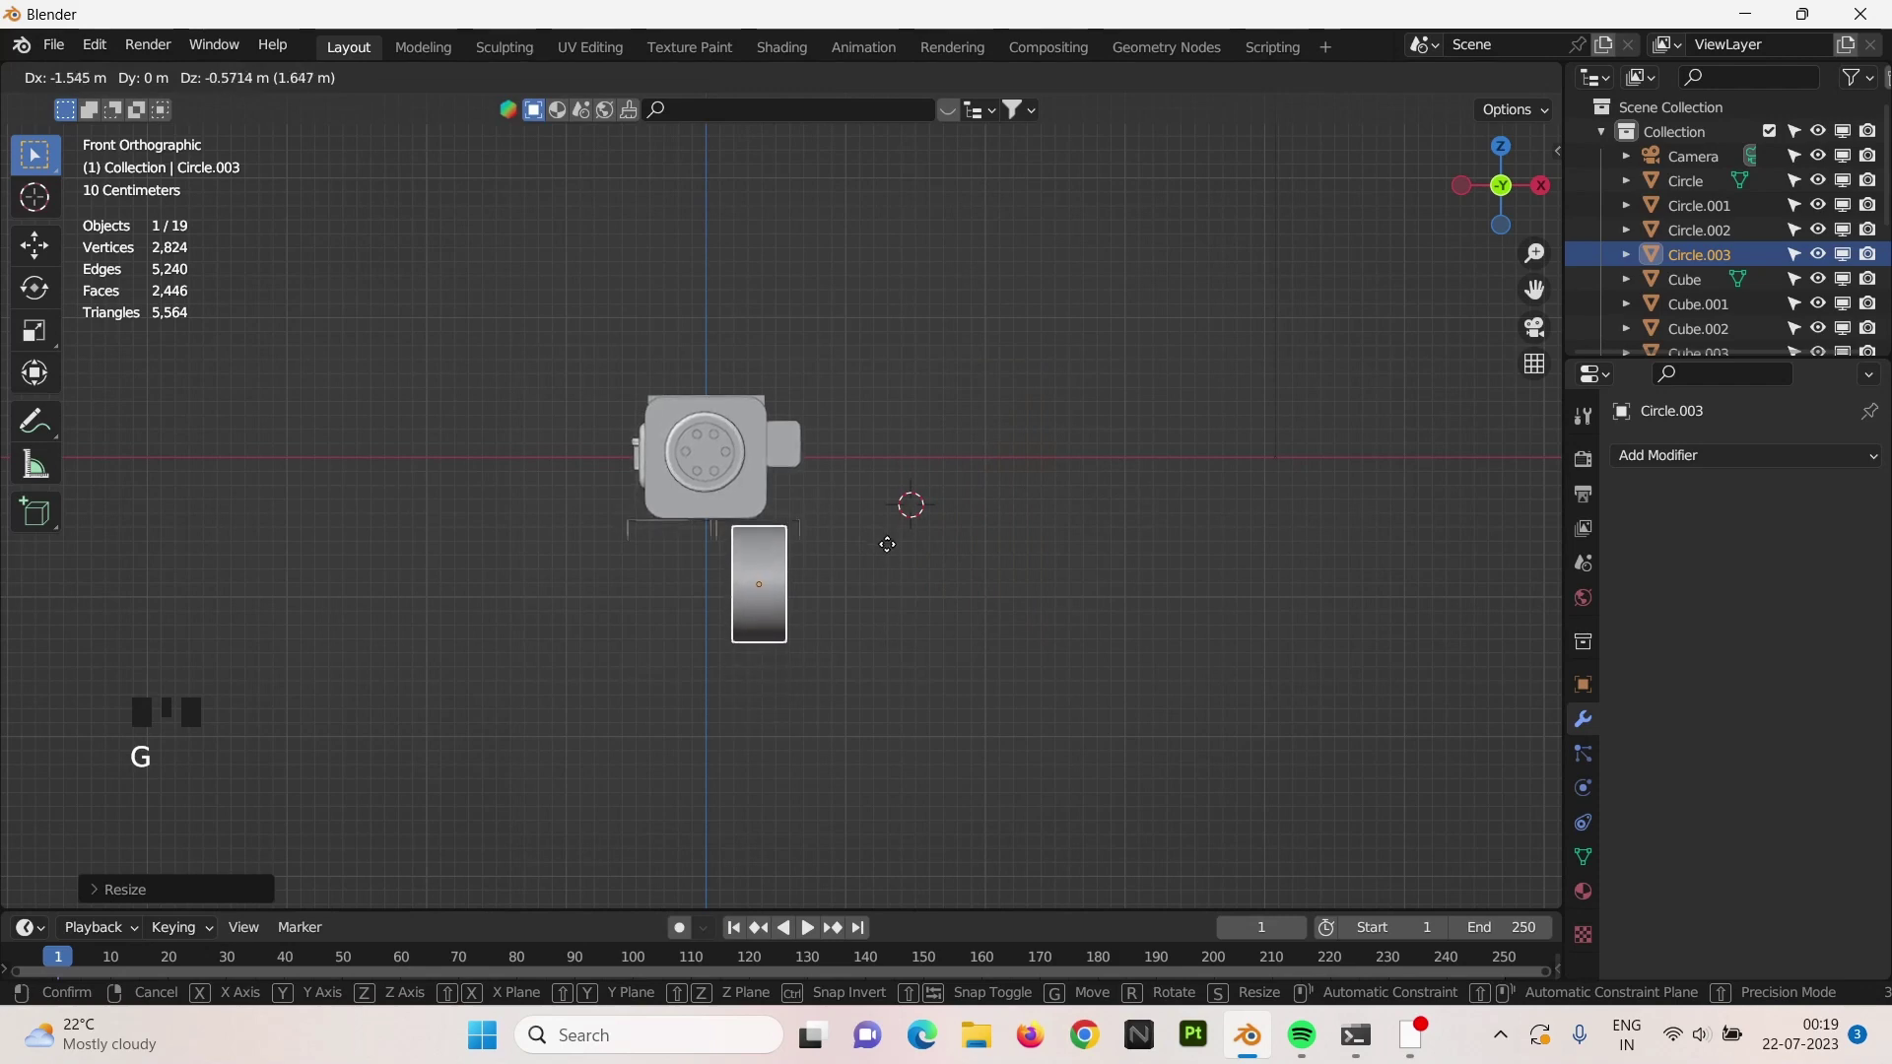
{"action": "key", "text": "s"}
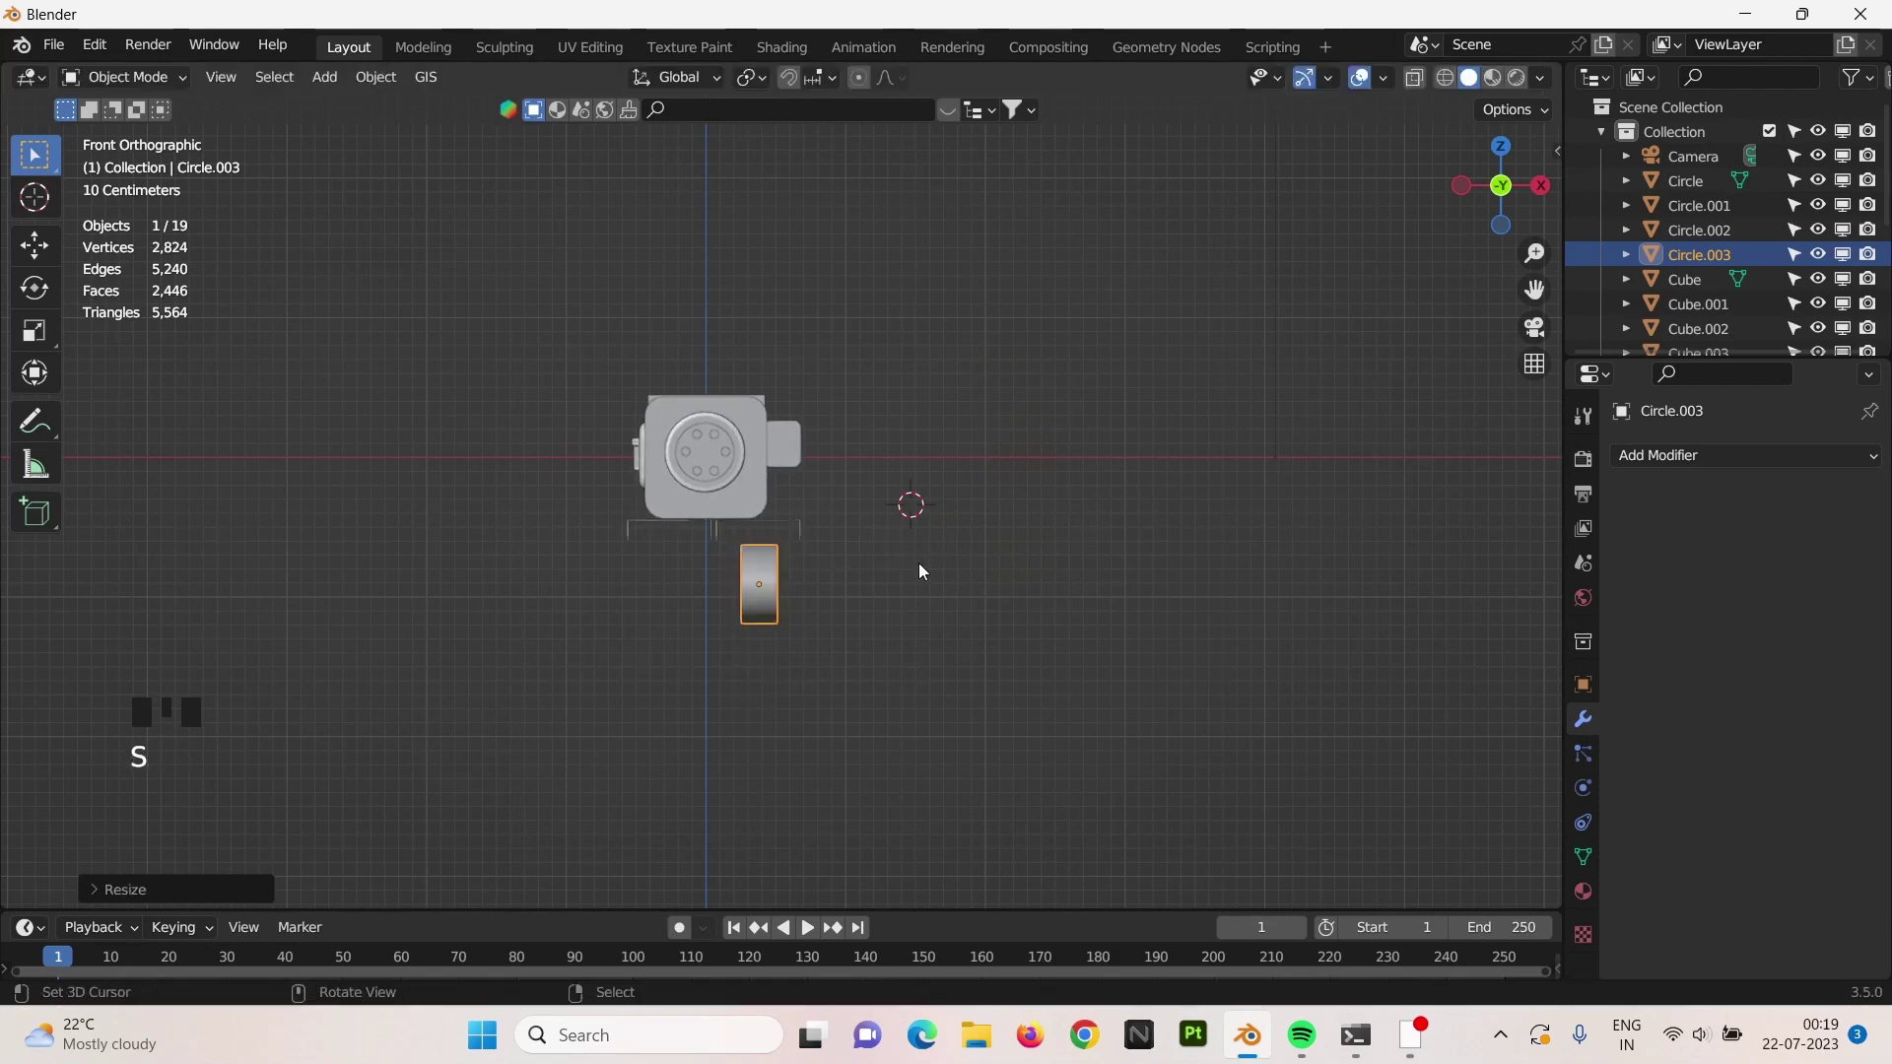
{"action": "key", "text": "z"}
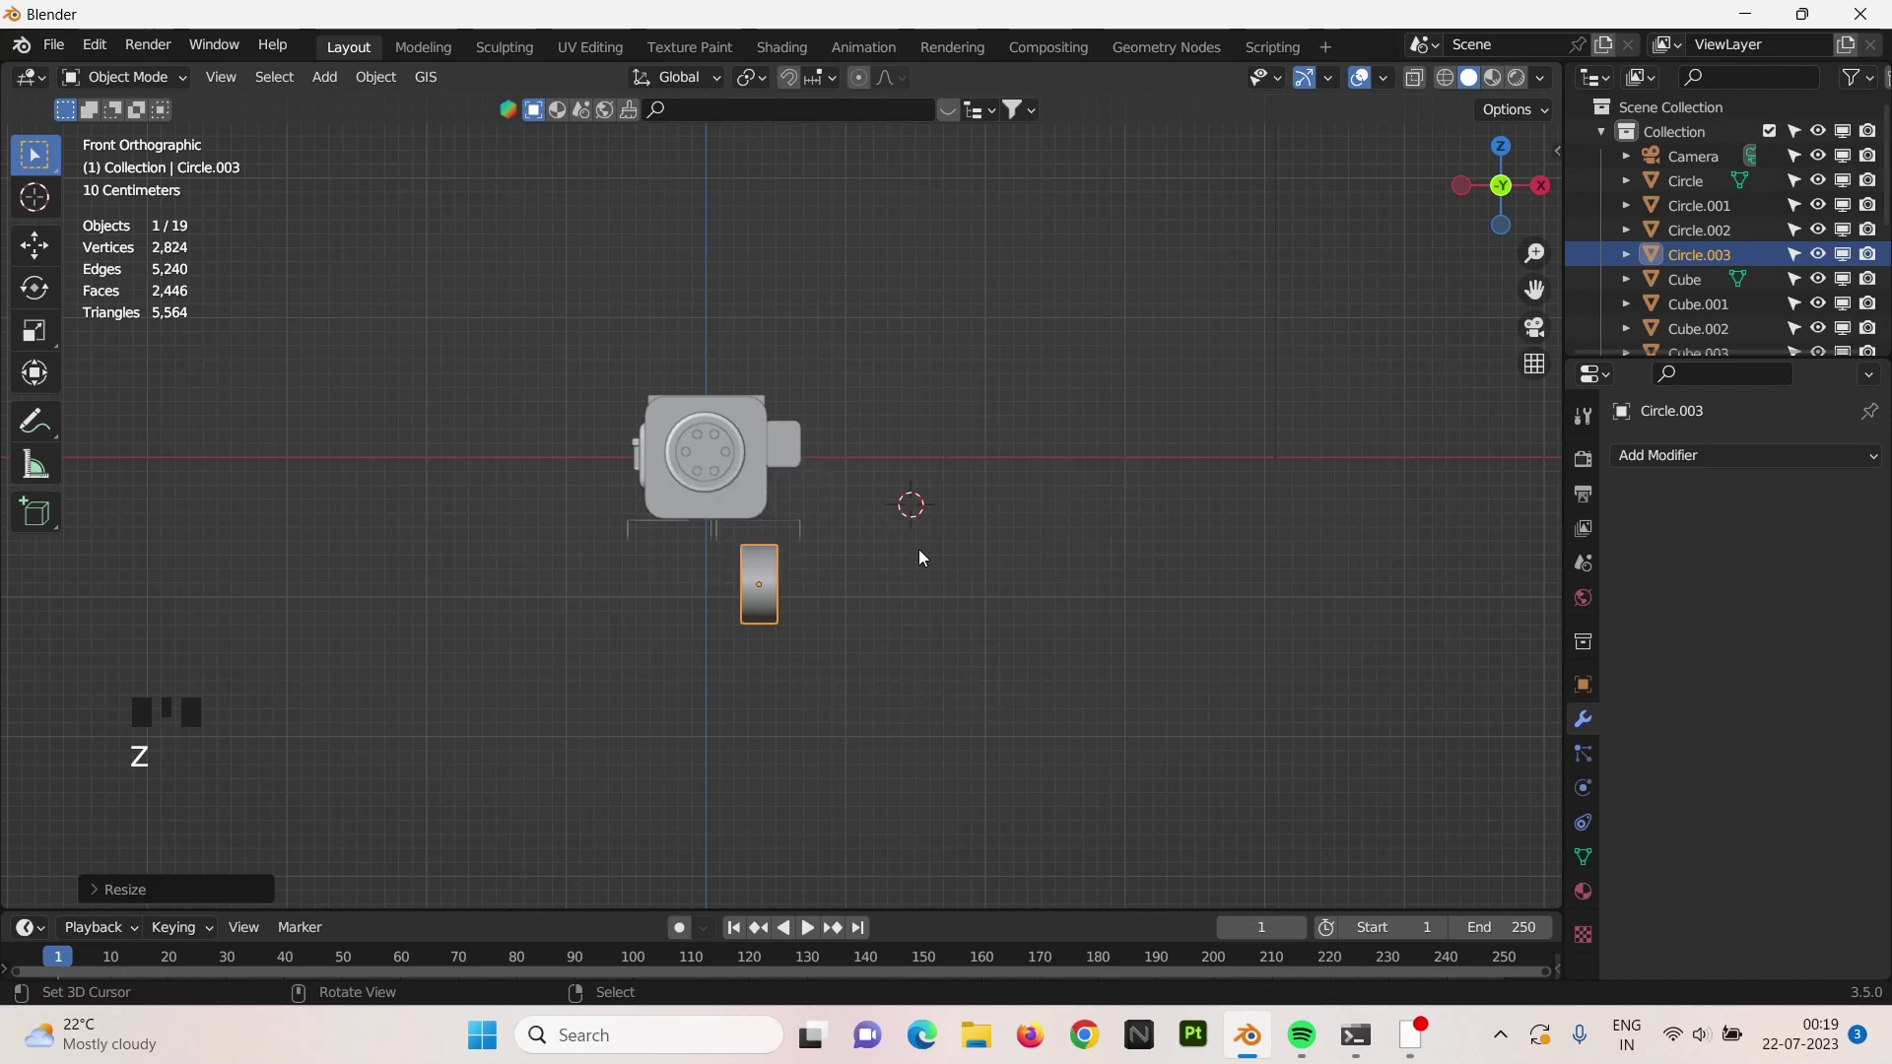
{"action": "key", "text": "g"}
{"action": "key", "text": "s"}
{"action": "scroll", "scroll_direction": "up", "scroll_amount": 3}
{"action": "right_click", "coordinate": [840, 588]}
Select the plate supports while orbiting around the base of the gun.
{"action": "key", "text": "s"}
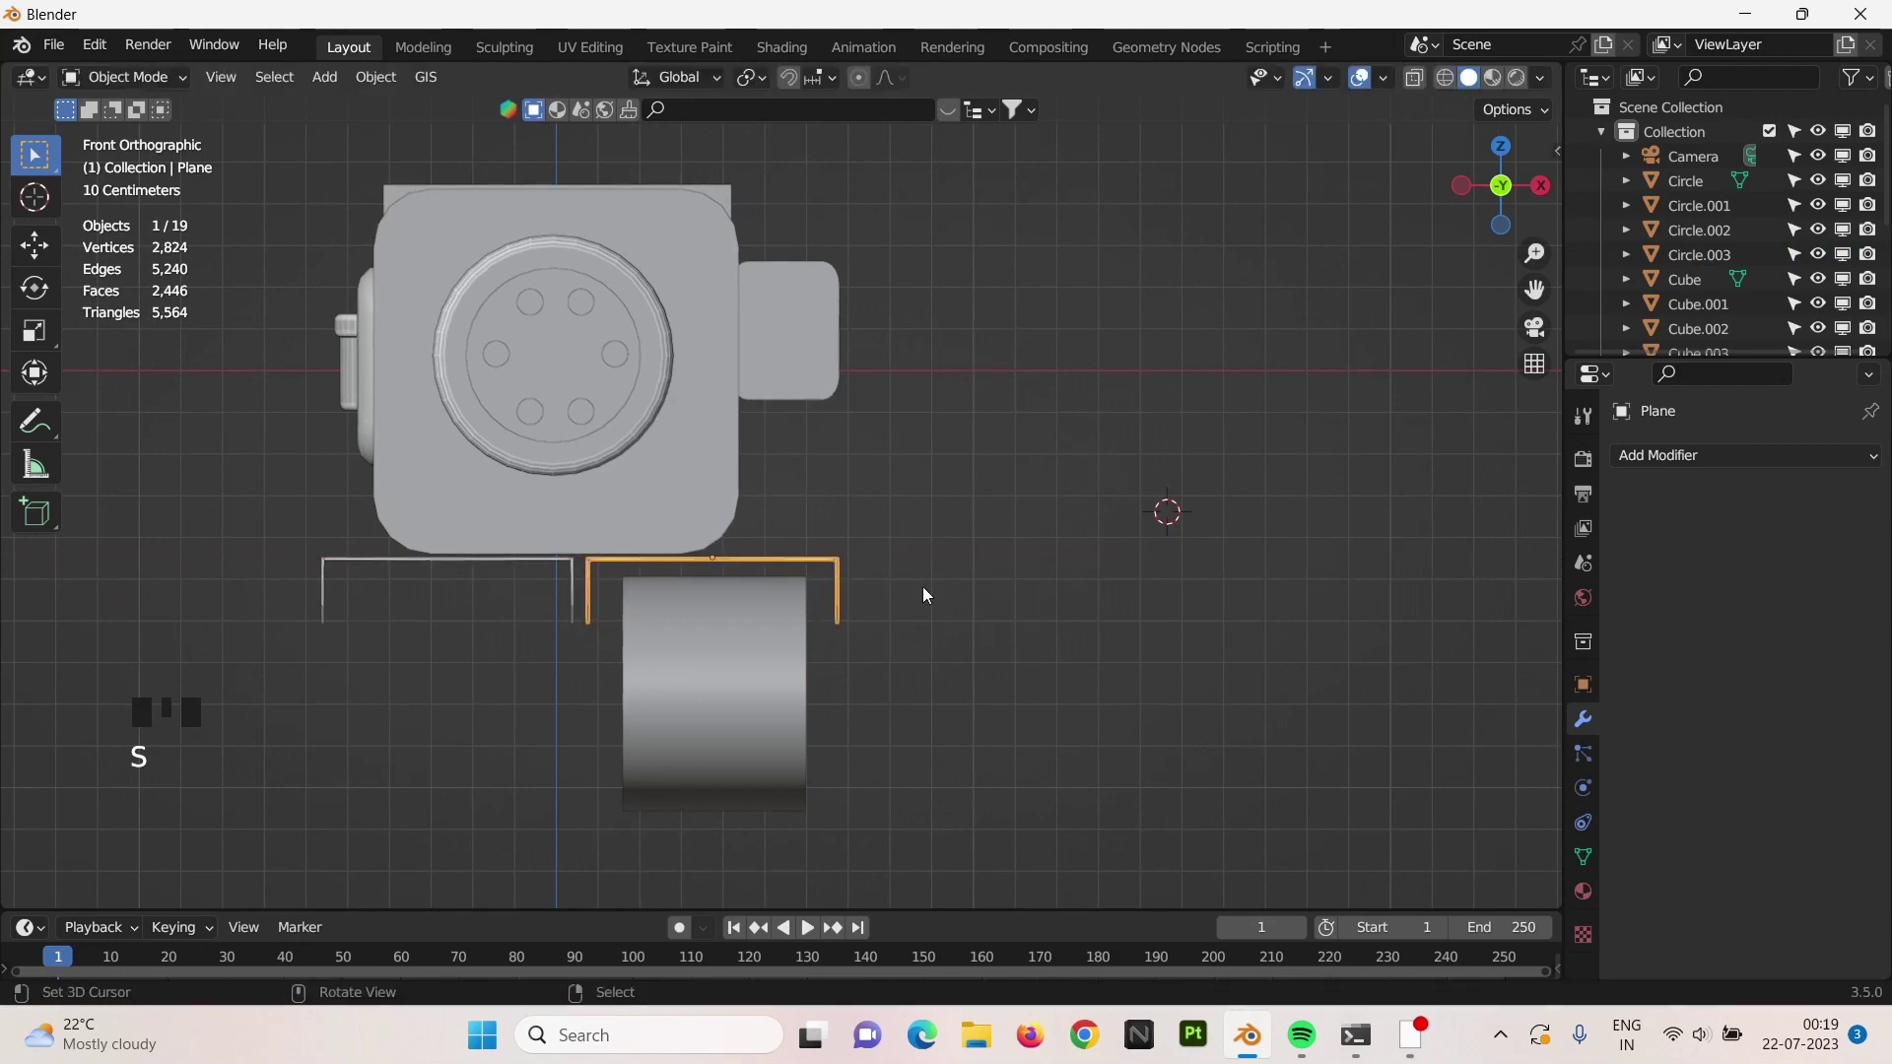
{"action": "left_click_drag", "start_coordinate": [970, 622], "coordinate": [796, 637]}
{"action": "scroll", "scroll_direction": "up", "scroll_amount": 3}
{"action": "right_click", "coordinate": [906, 592]}
{"action": "left_click_drag", "start_coordinate": [881, 627], "coordinate": [894, 629]}
{"action": "scroll", "scroll_direction": "down", "scroll_amount": 3}
{"action": "right_click", "coordinate": [444, 630]}
{"action": "middle_click", "coordinate": [493, 628]}
{"action": "scroll", "scroll_direction": "down", "scroll_amount": 3}
{"action": "left_click_drag", "start_coordinate": [475, 625], "coordinate": [527, 560]}
{"action": "right_click", "coordinate": [528, 561]}
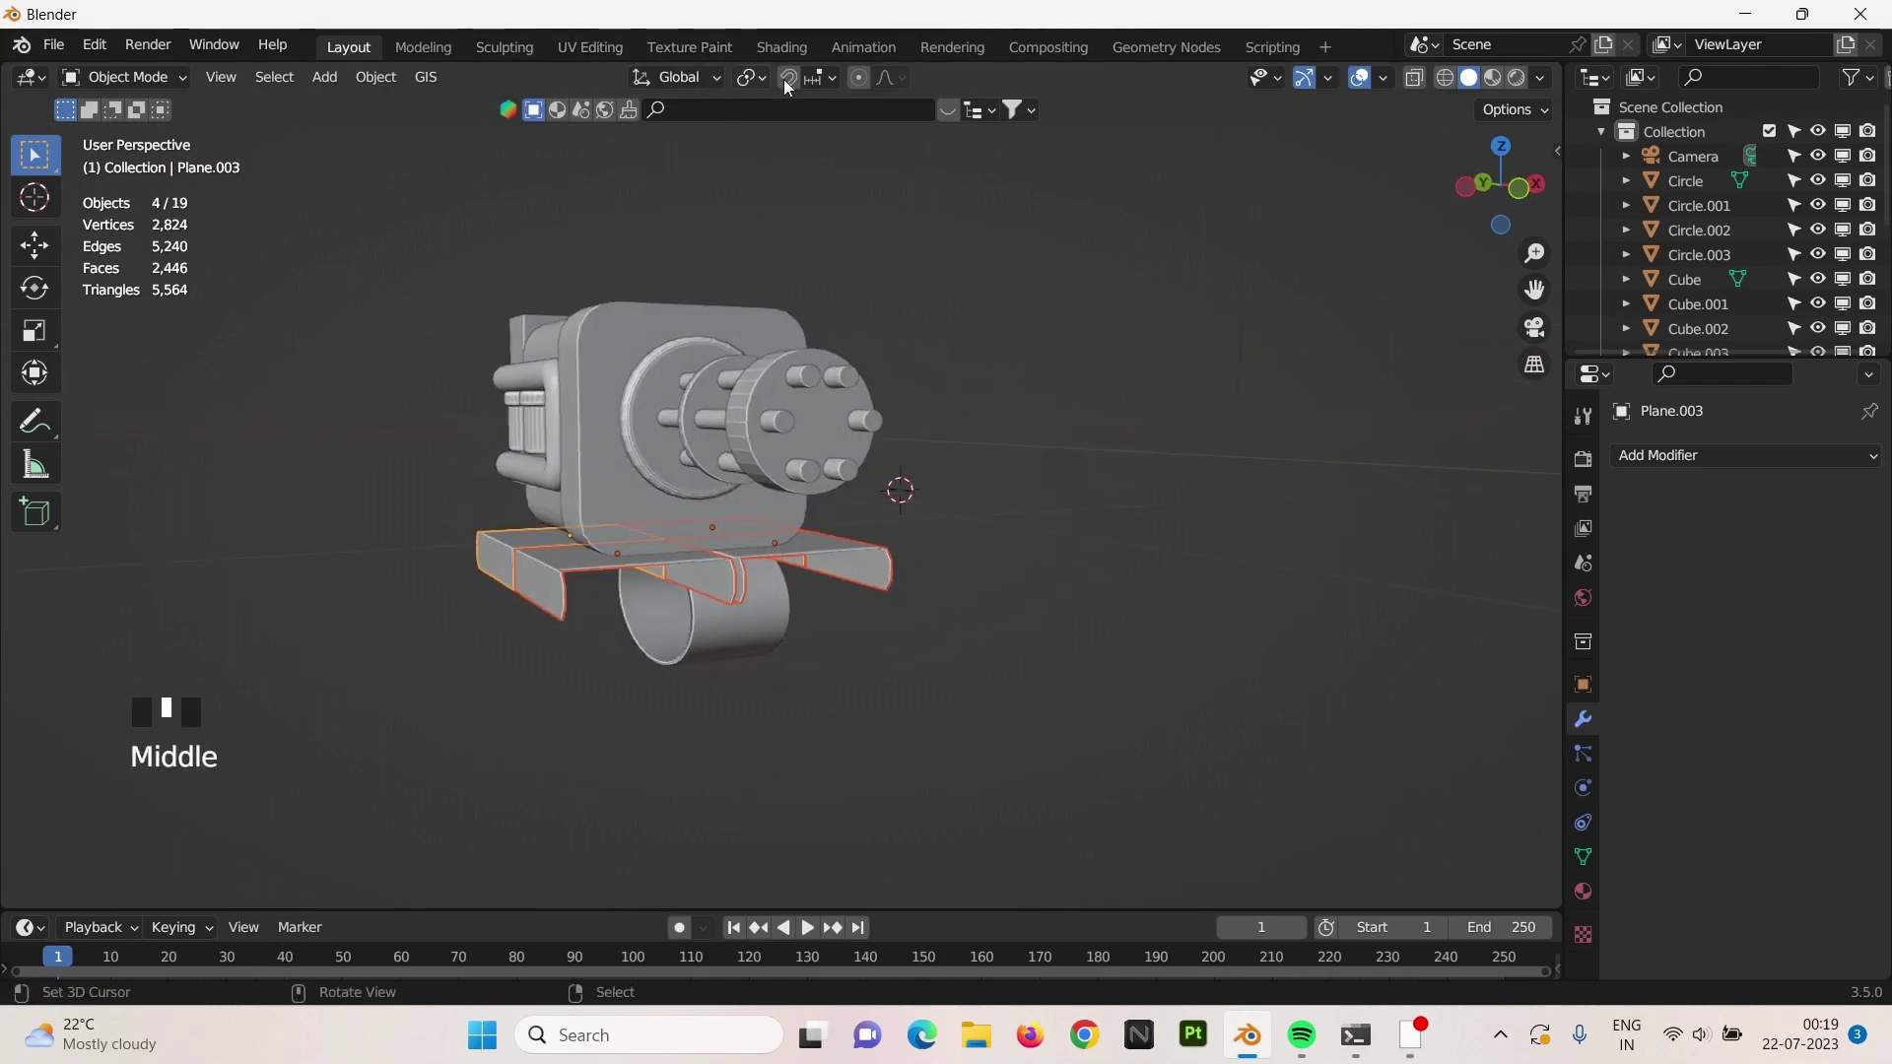
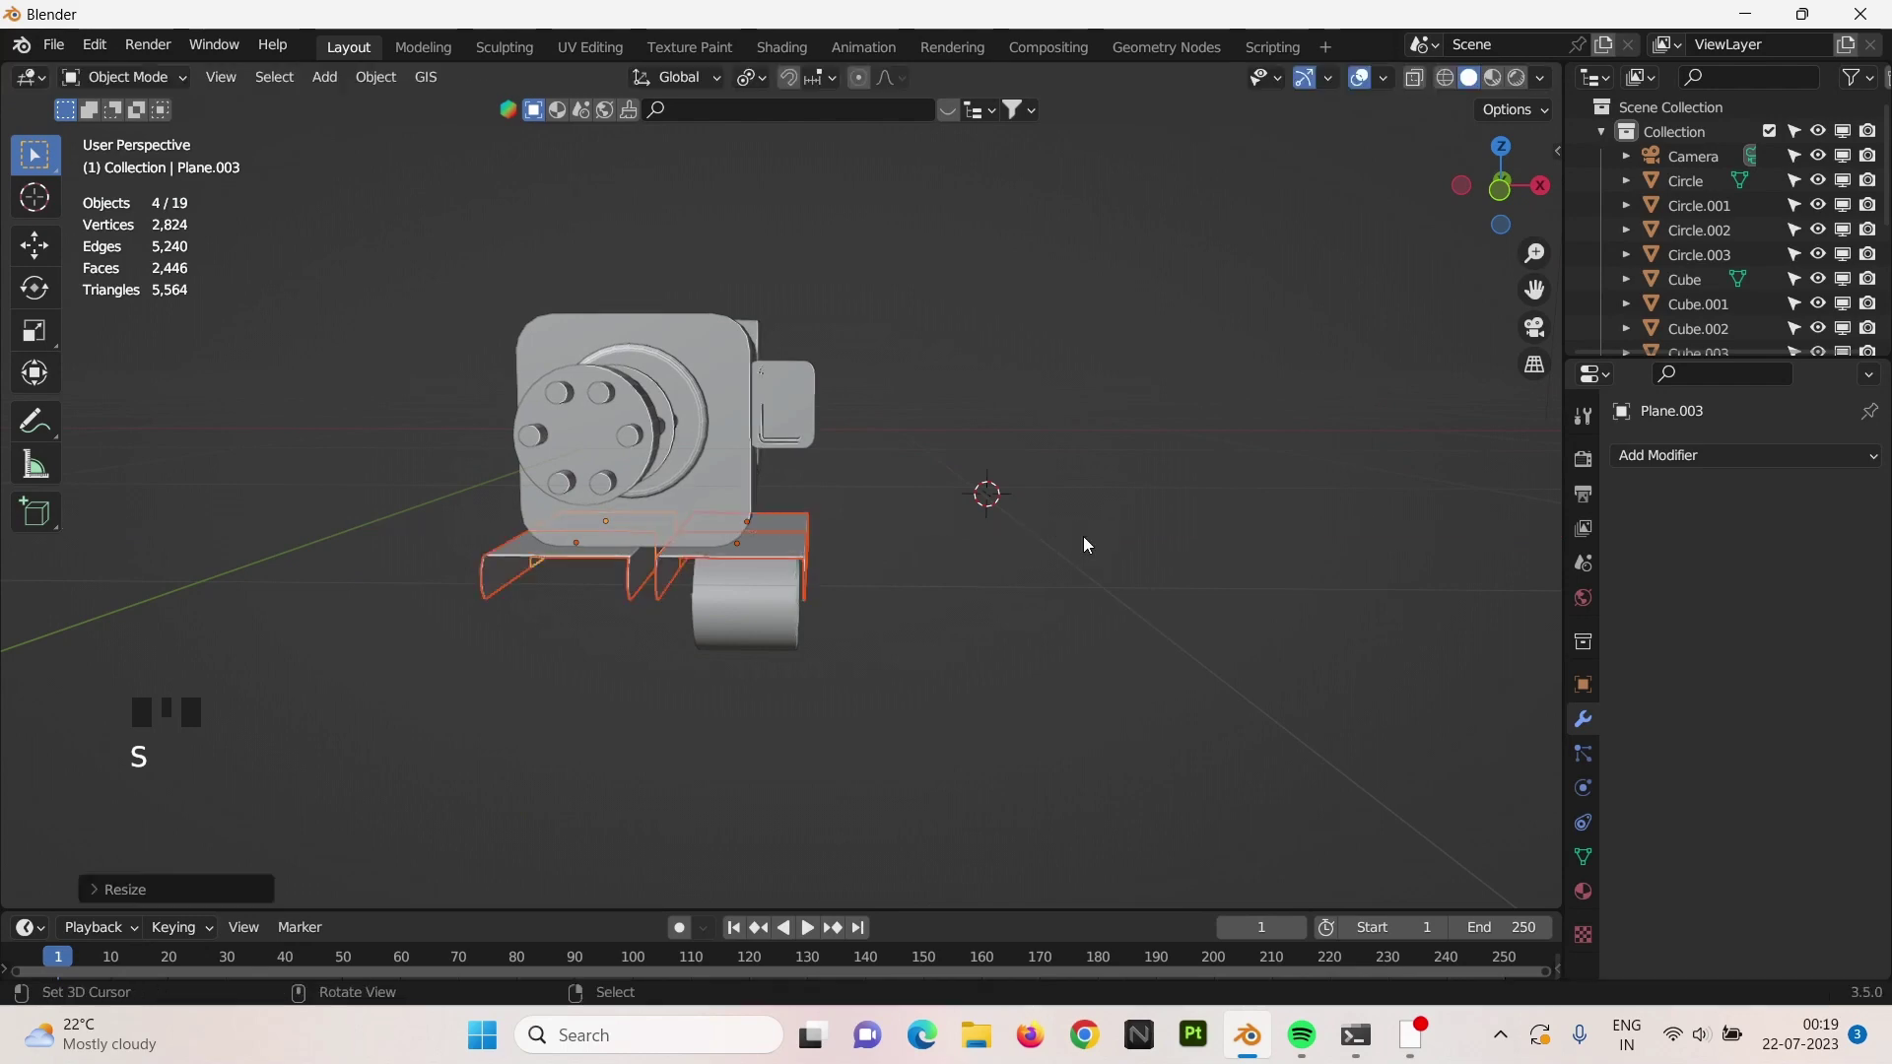
Move the left plate supports sideways into line, then widen the roller along X to fit under them.
{"action": "scroll", "scroll_direction": "up", "scroll_amount": 3}
{"action": "left_click_drag", "start_coordinate": [881, 543], "coordinate": [768, 89]}
{"action": "left_click_drag", "start_coordinate": [765, 89], "coordinate": [648, 481]}
{"action": "right_click", "coordinate": [648, 481]}
{"action": "right_click", "coordinate": [625, 505]}
{"action": "key", "text": "g"}
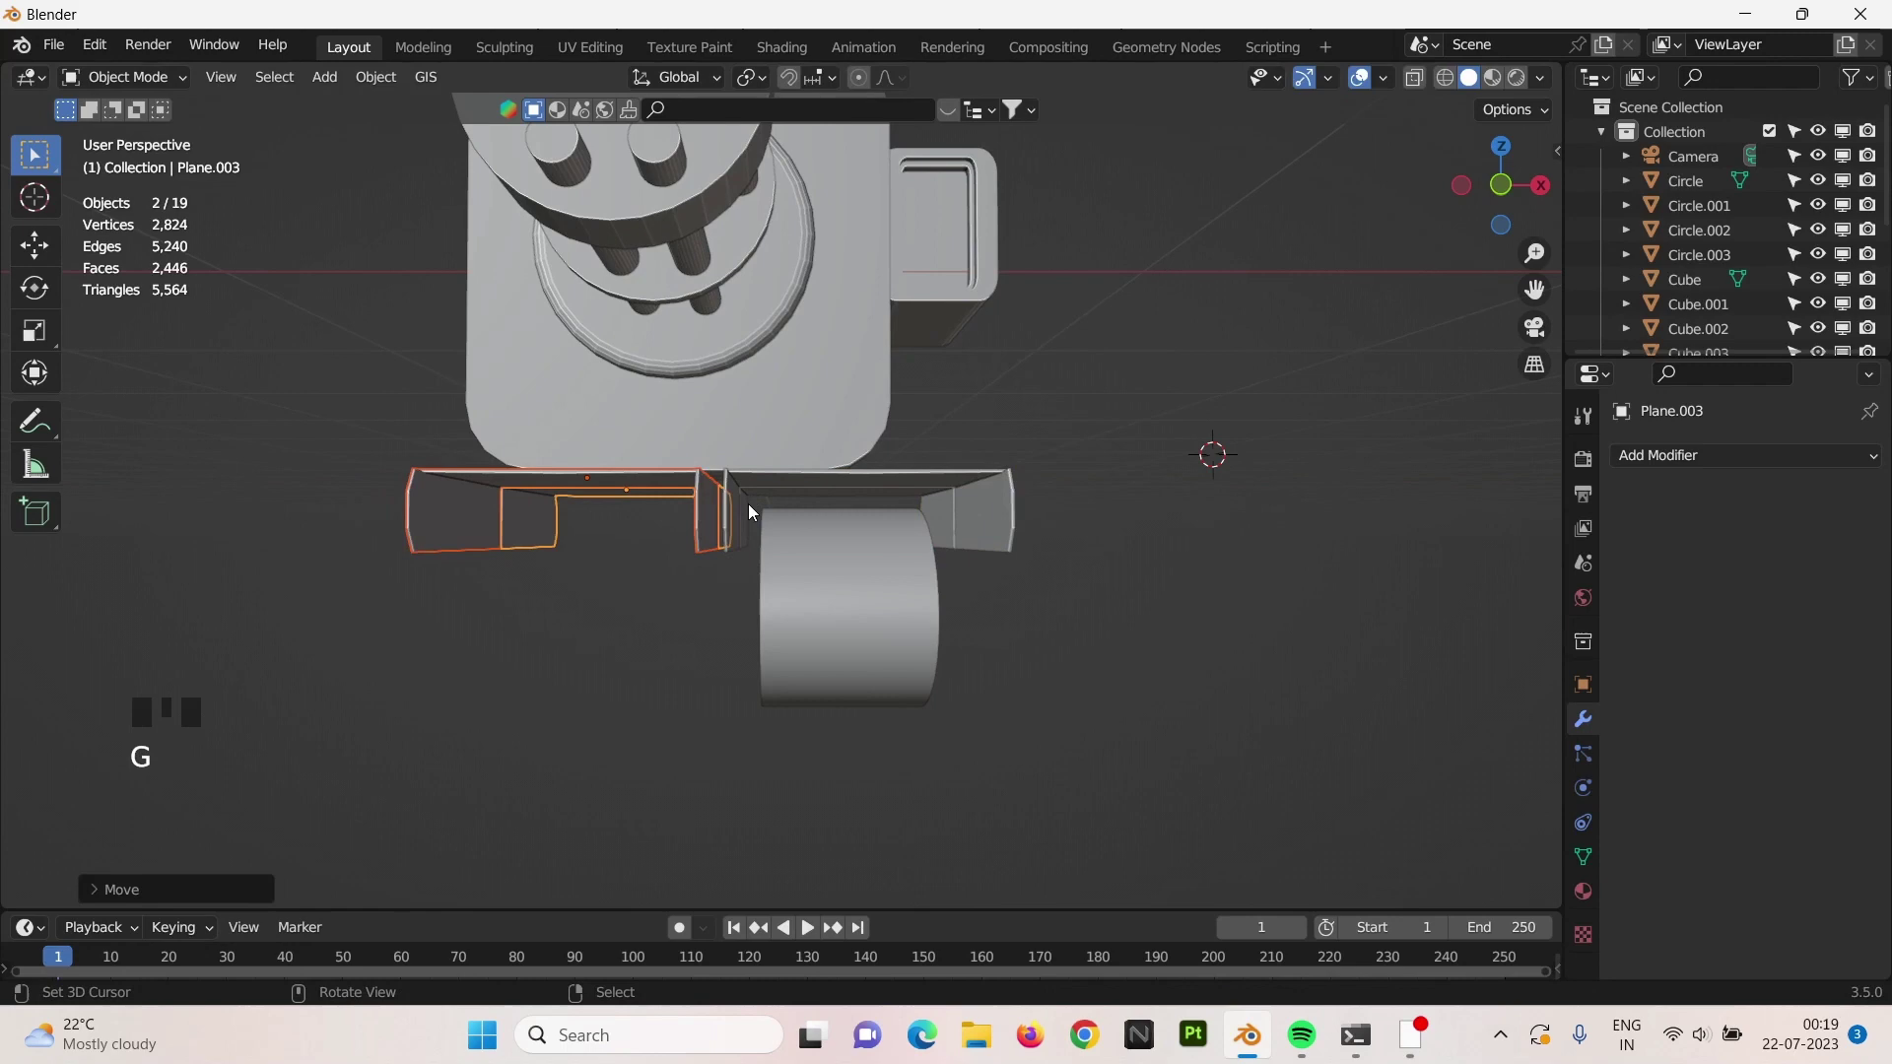
{"action": "key", "text": "KP_1"}
{"action": "left_click", "coordinate": [943, 469]}
{"action": "key", "text": "g"}
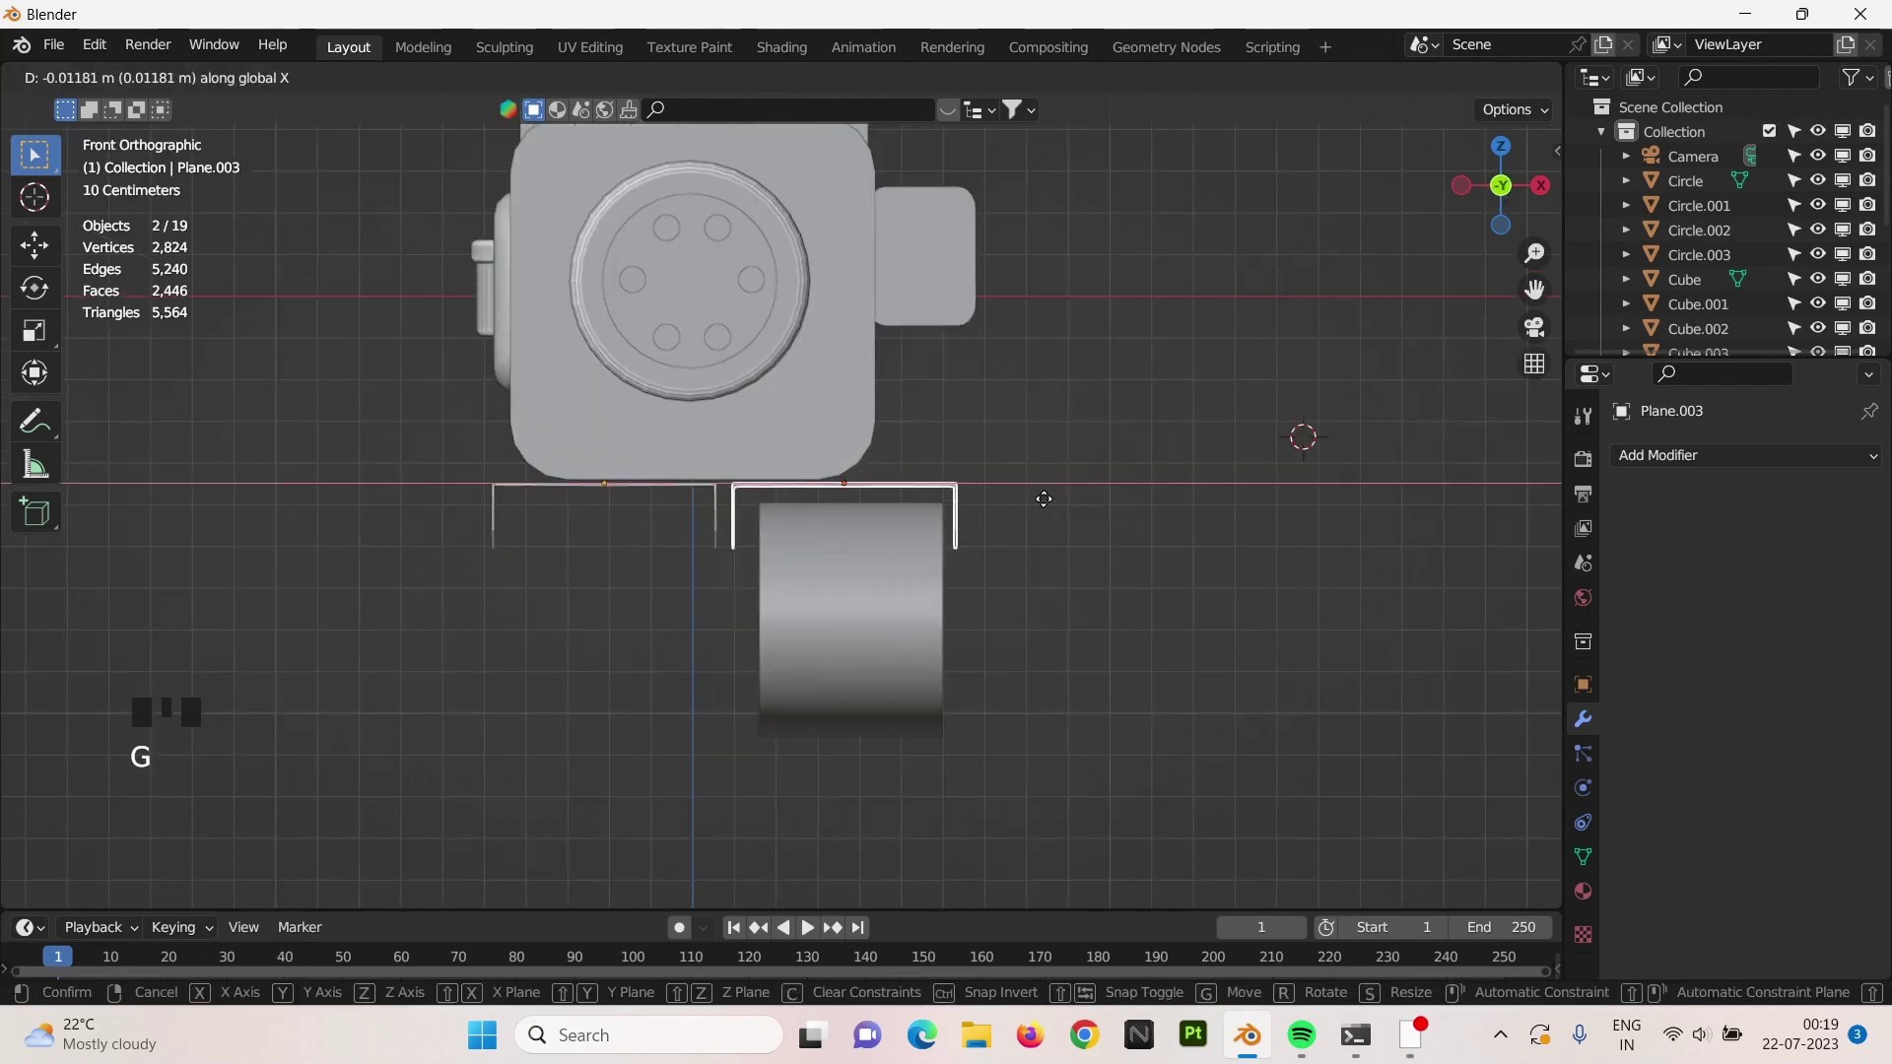
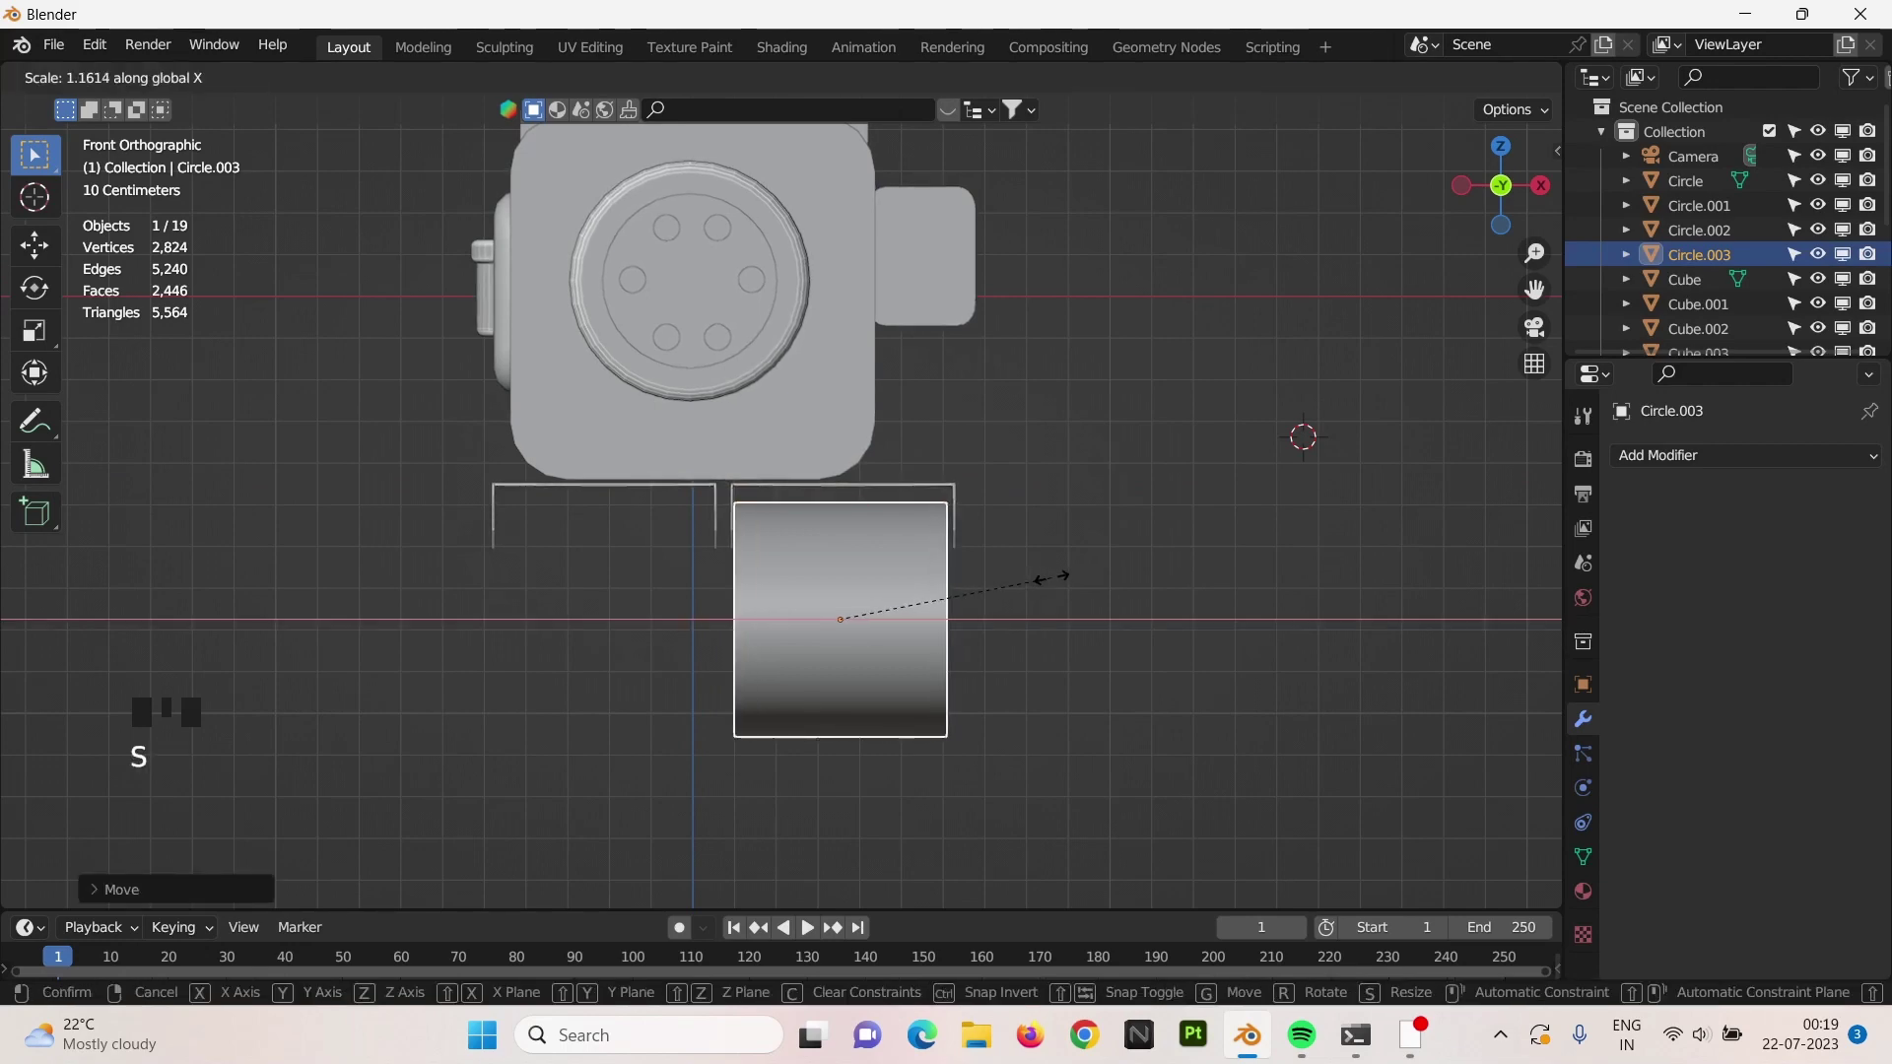
{"action": "key", "text": "g"}
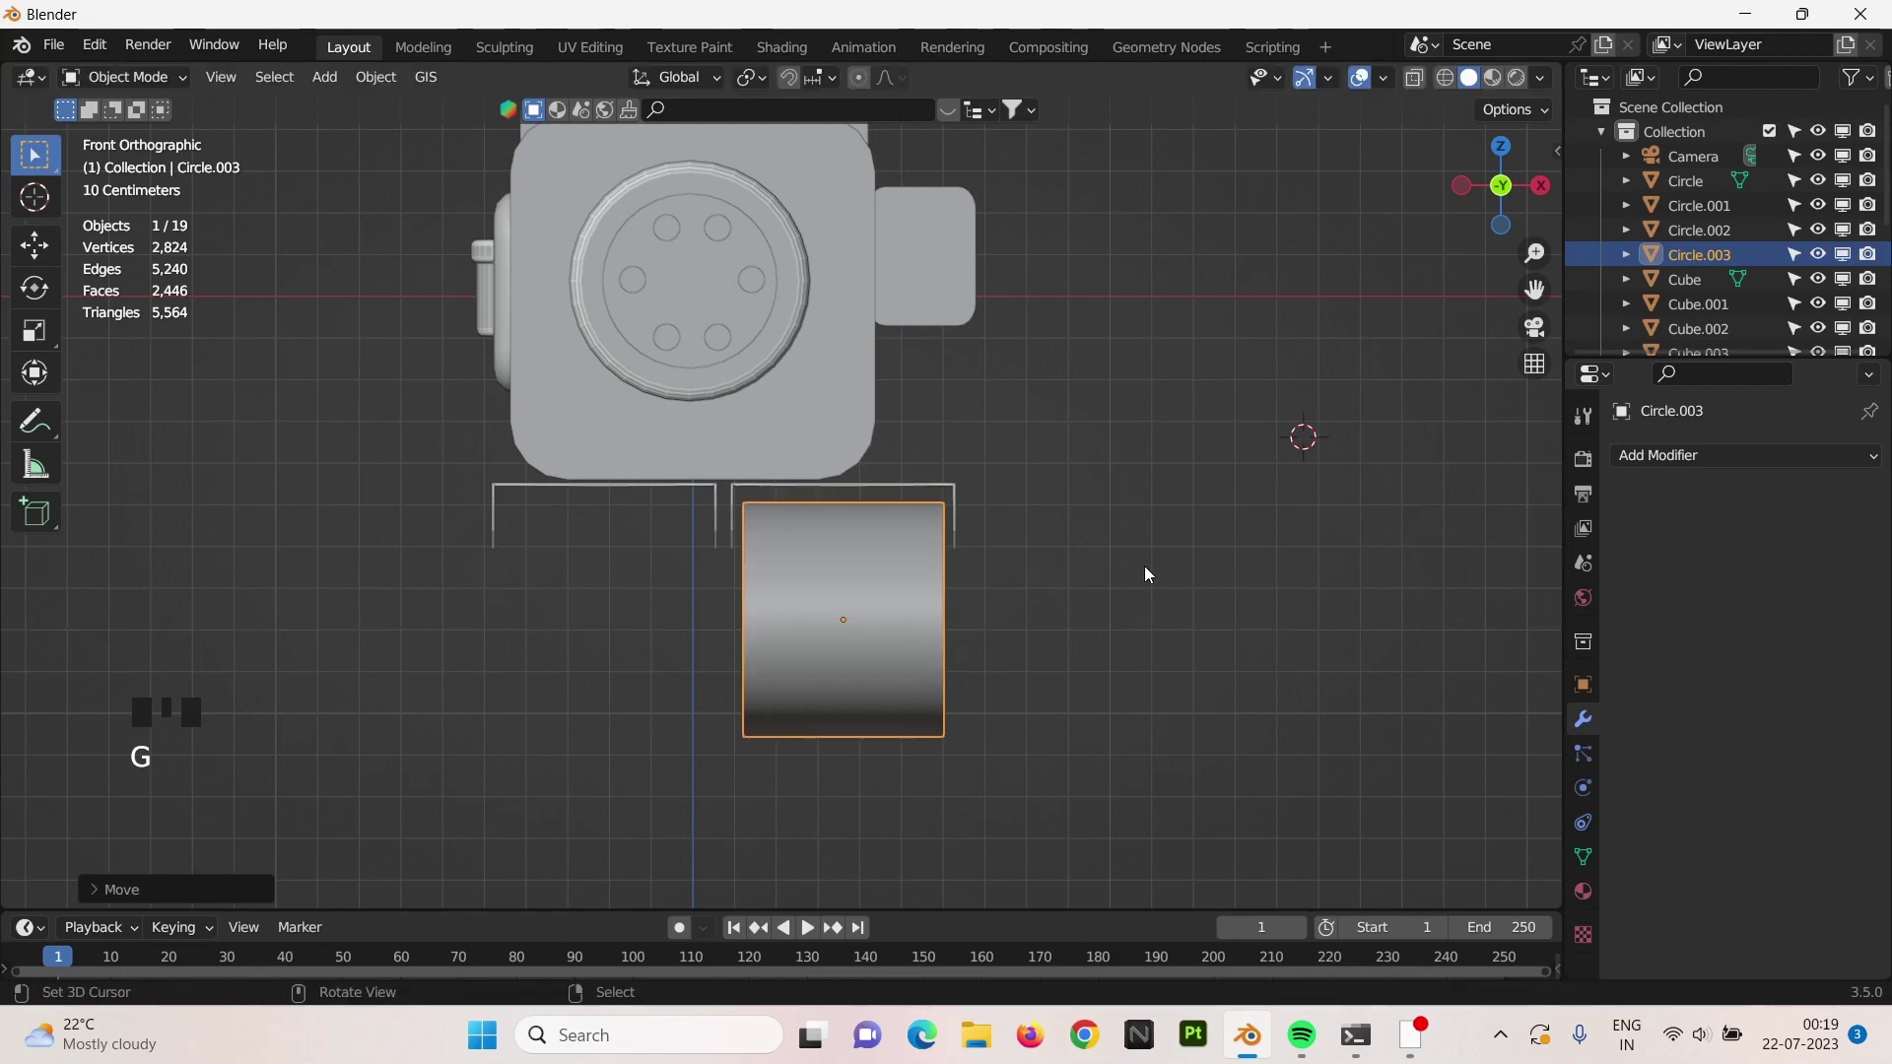
In side view squash the roller along Z into an oval and lower it beneath the plates.
{"action": "right_click", "coordinate": [1228, 560]}
{"action": "left_click_drag", "start_coordinate": [1179, 595], "coordinate": [995, 573]}
{"action": "scroll", "scroll_direction": "down", "scroll_amount": 3}
{"action": "key", "text": "KP_3"}
{"action": "right_click", "coordinate": [1137, 585]}
{"action": "key", "text": "g"}
{"action": "key", "text": "s"}
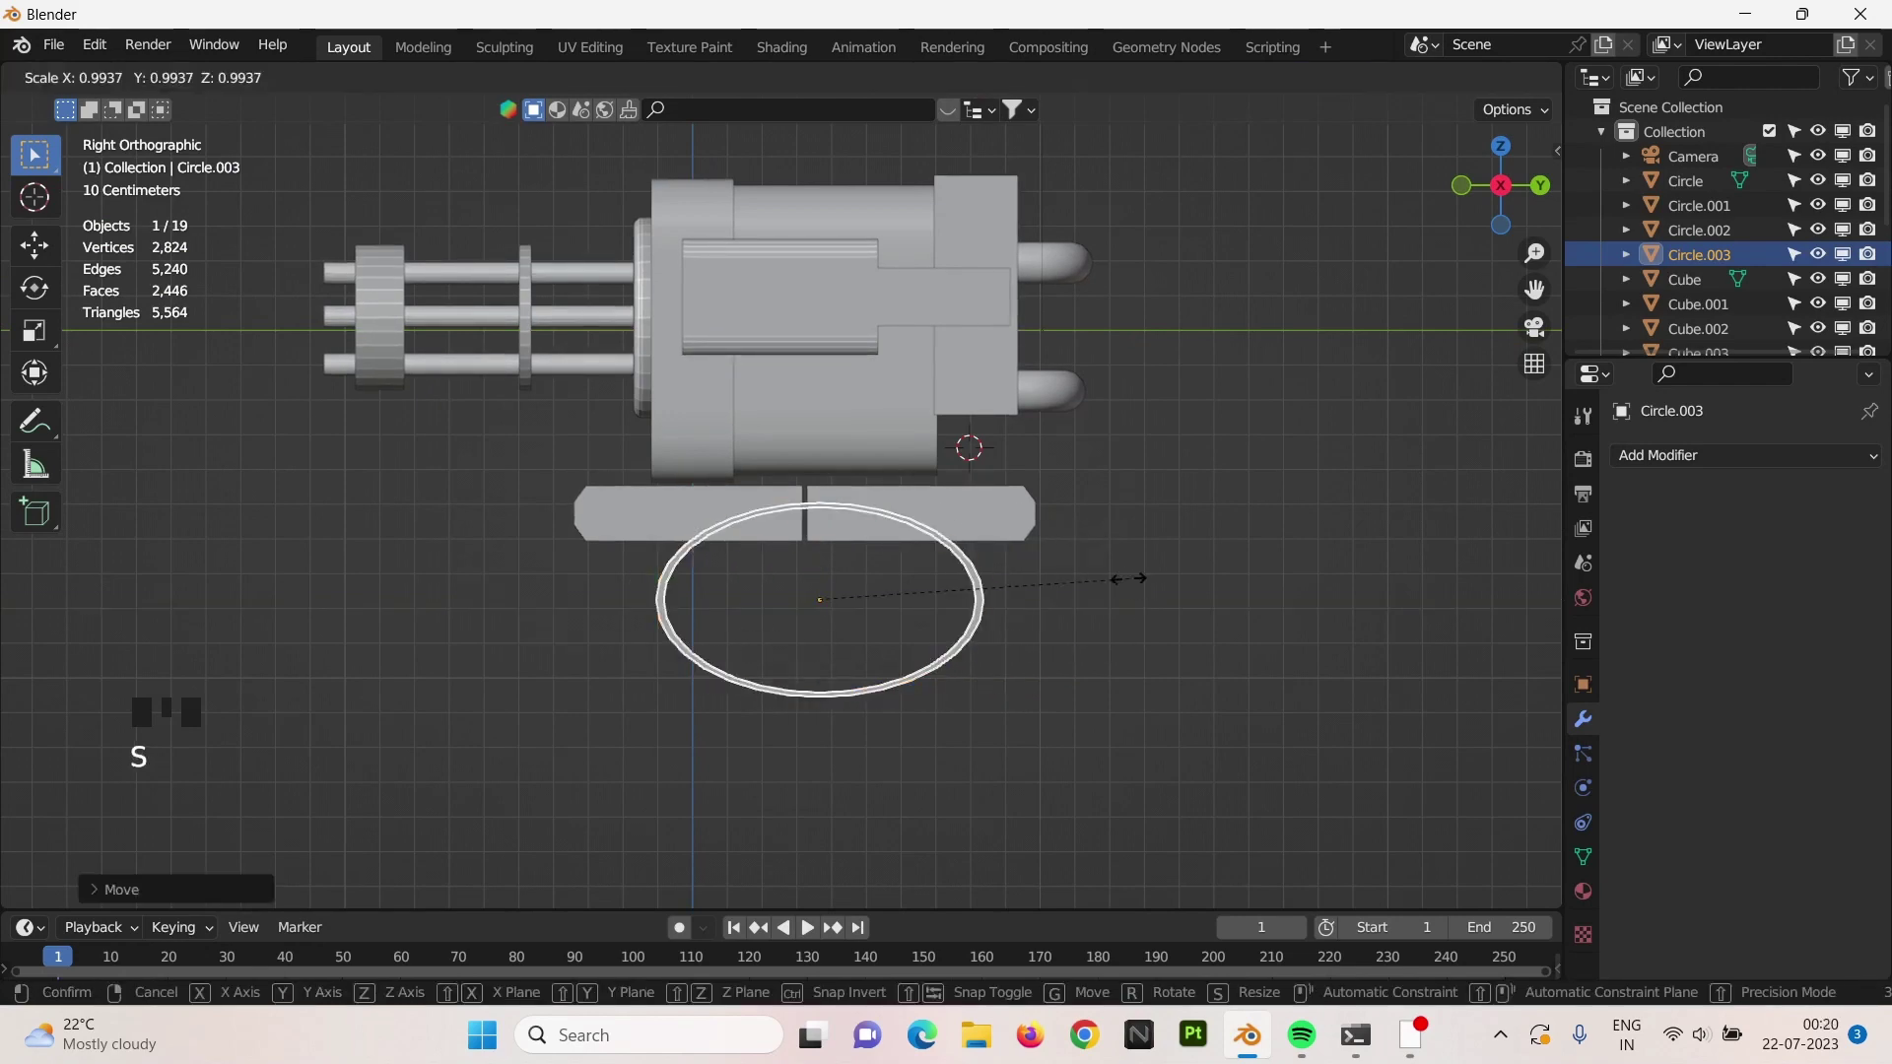
{"action": "key", "text": "s"}
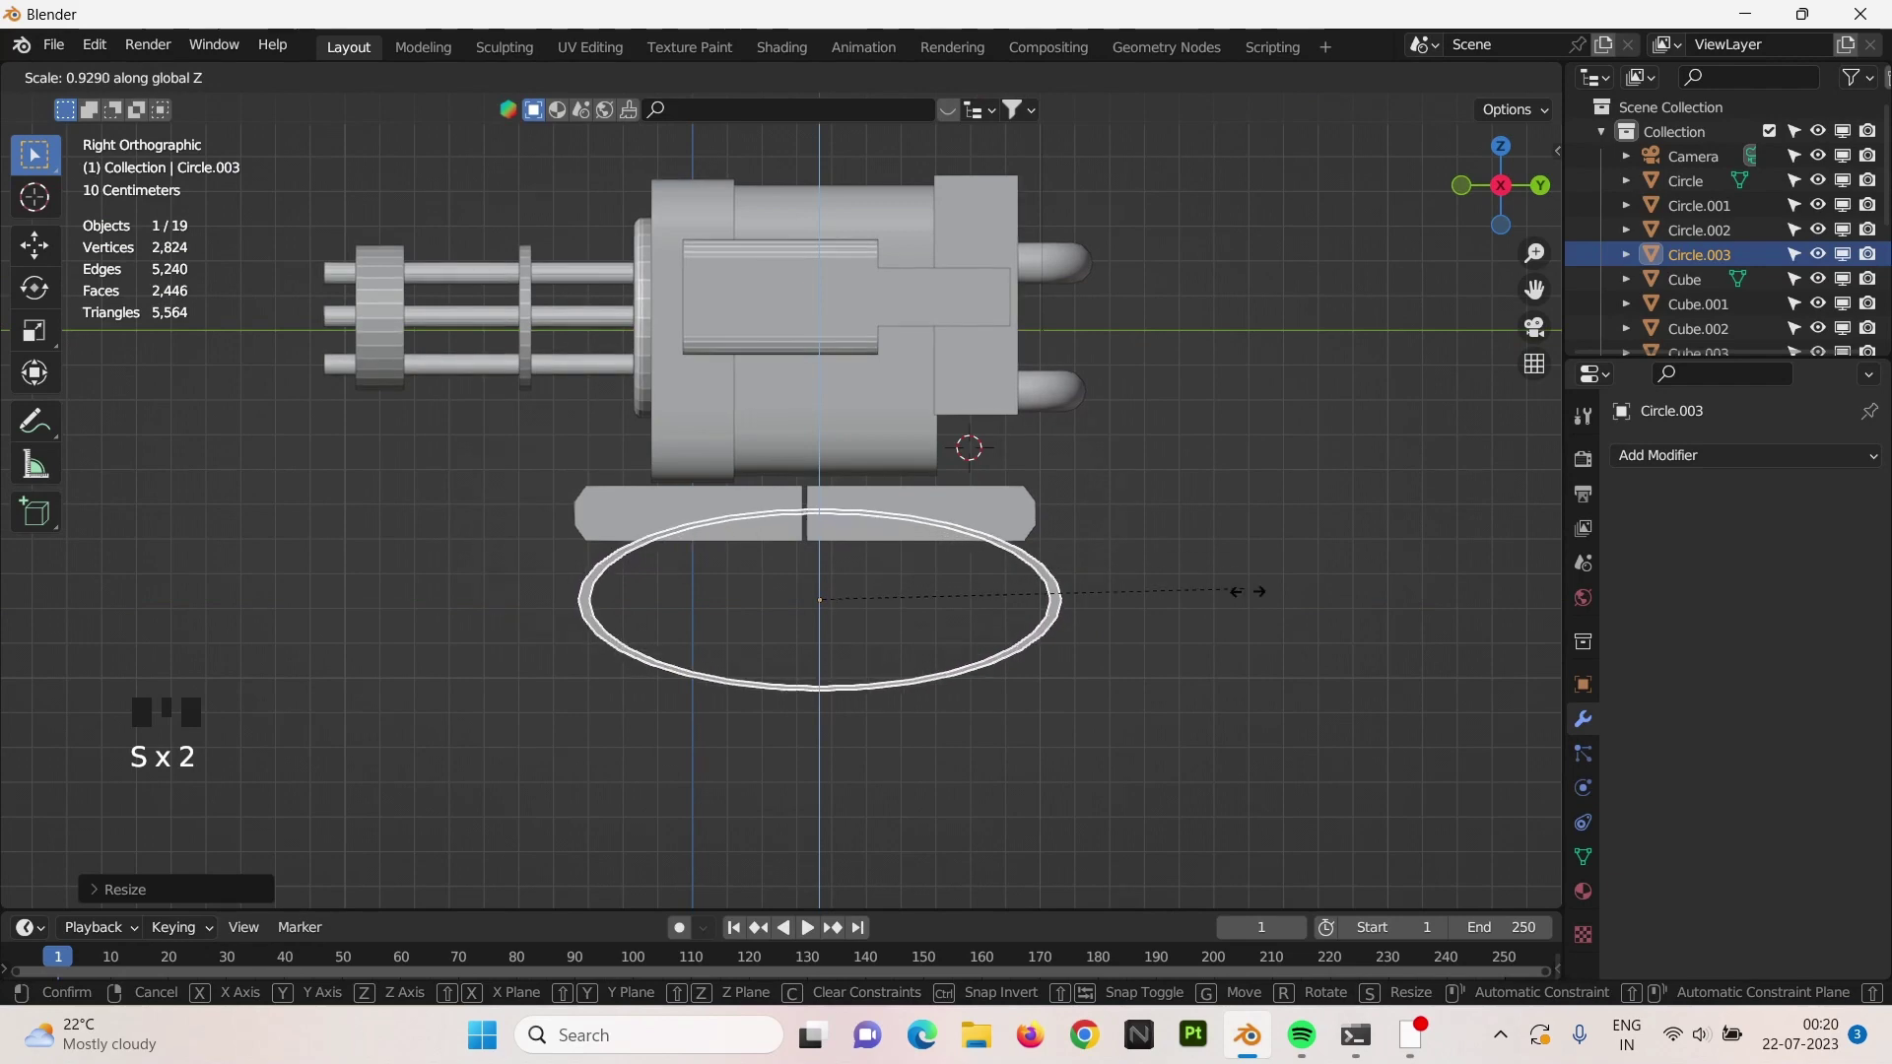
{"action": "key", "text": "g"}
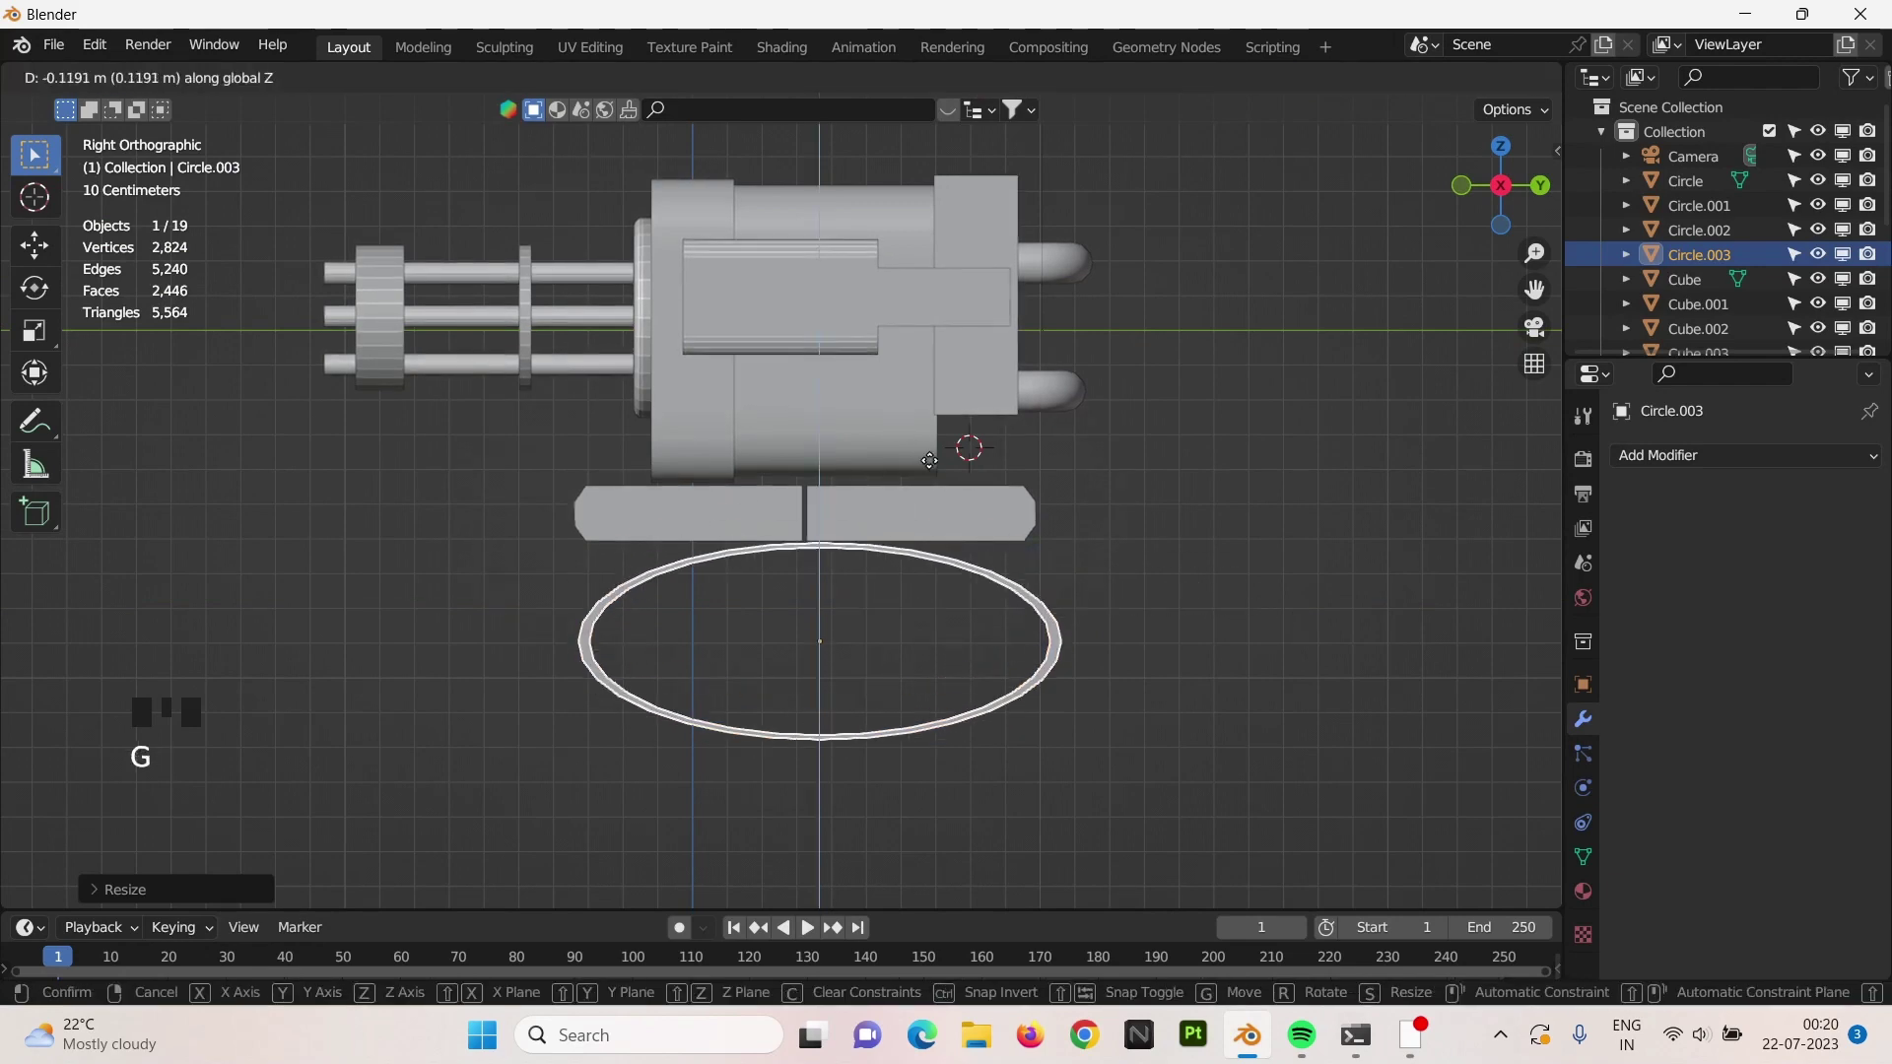
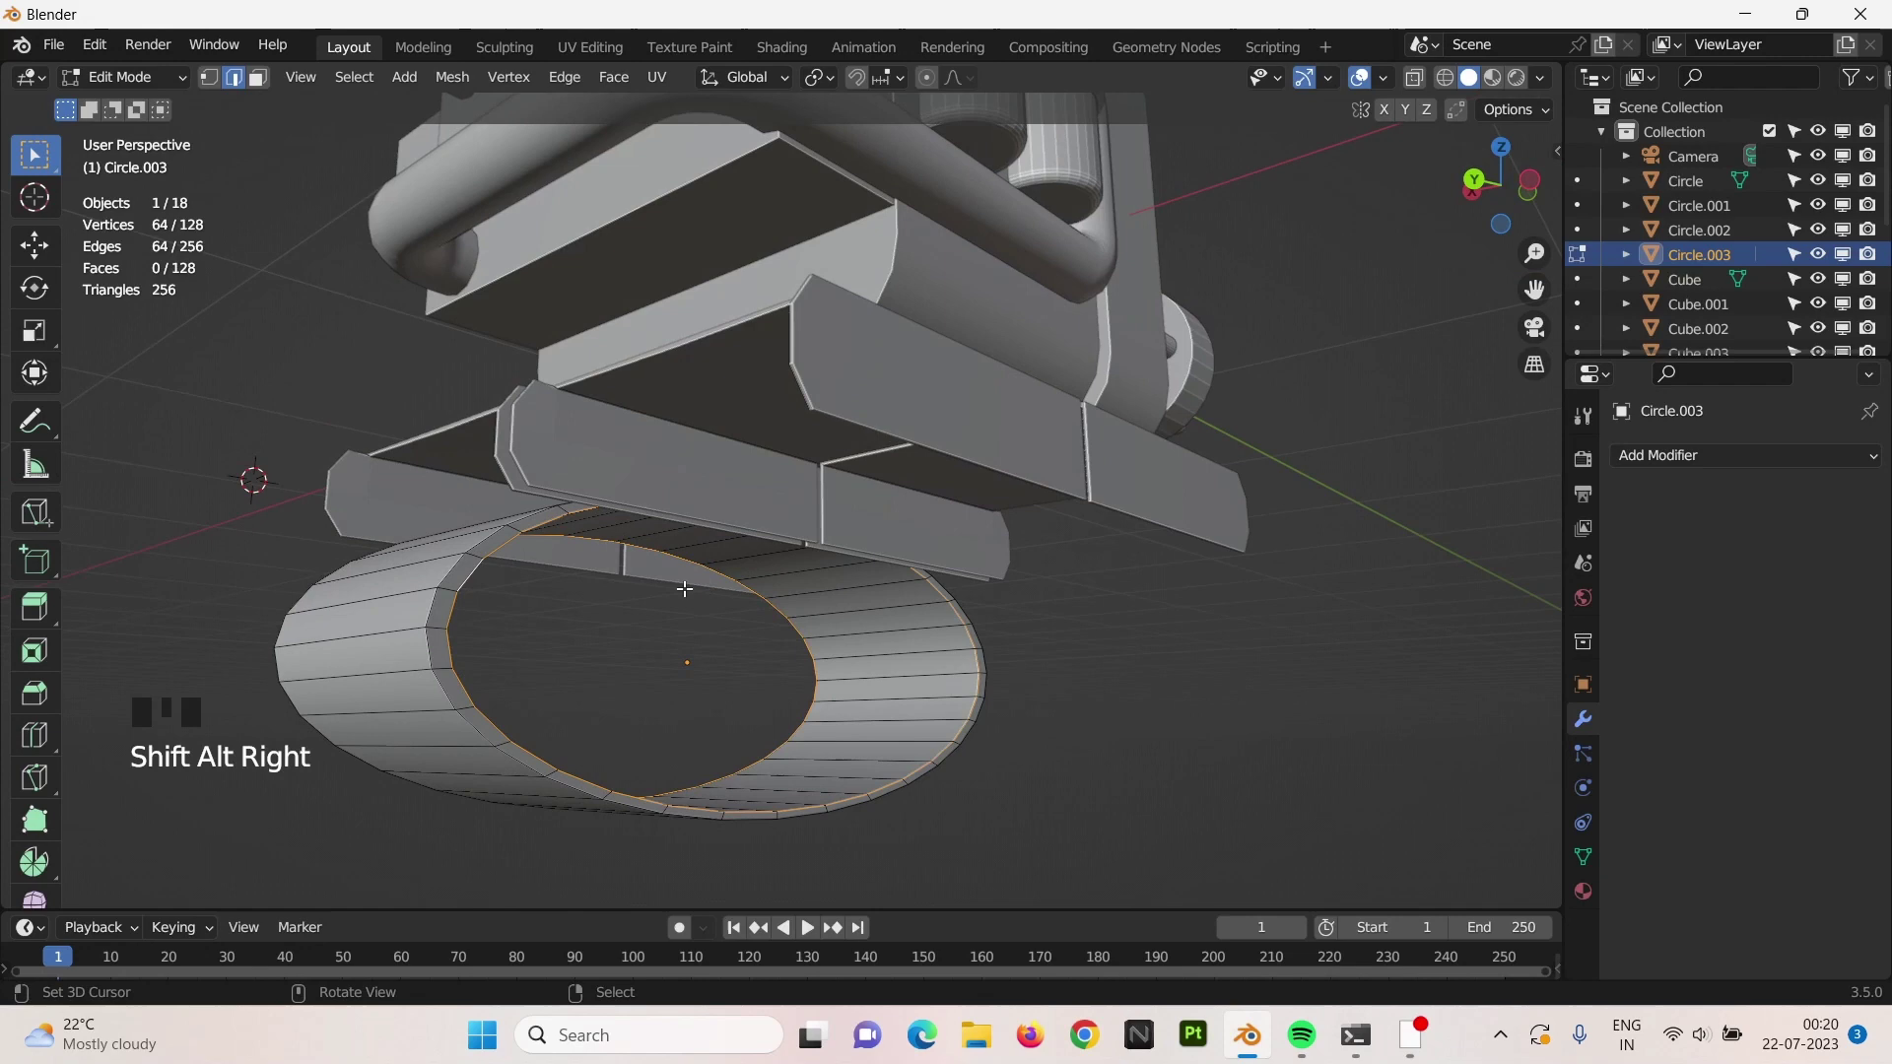
Fine-tune the roller's height, then duplicate it and place the copy under the left plate support.
{"action": "key", "text": "f"}
{"action": "scroll", "scroll_direction": "down", "scroll_amount": 3}
{"action": "key", "text": "Tab"}
{"action": "right_click", "coordinate": [1129, 692]}
{"action": "left_click_drag", "start_coordinate": [818, 590], "coordinate": [886, 651]}
{"action": "right_click", "coordinate": [886, 651]}
{"action": "middle_click", "coordinate": [939, 648]}
{"action": "key", "text": "g"}
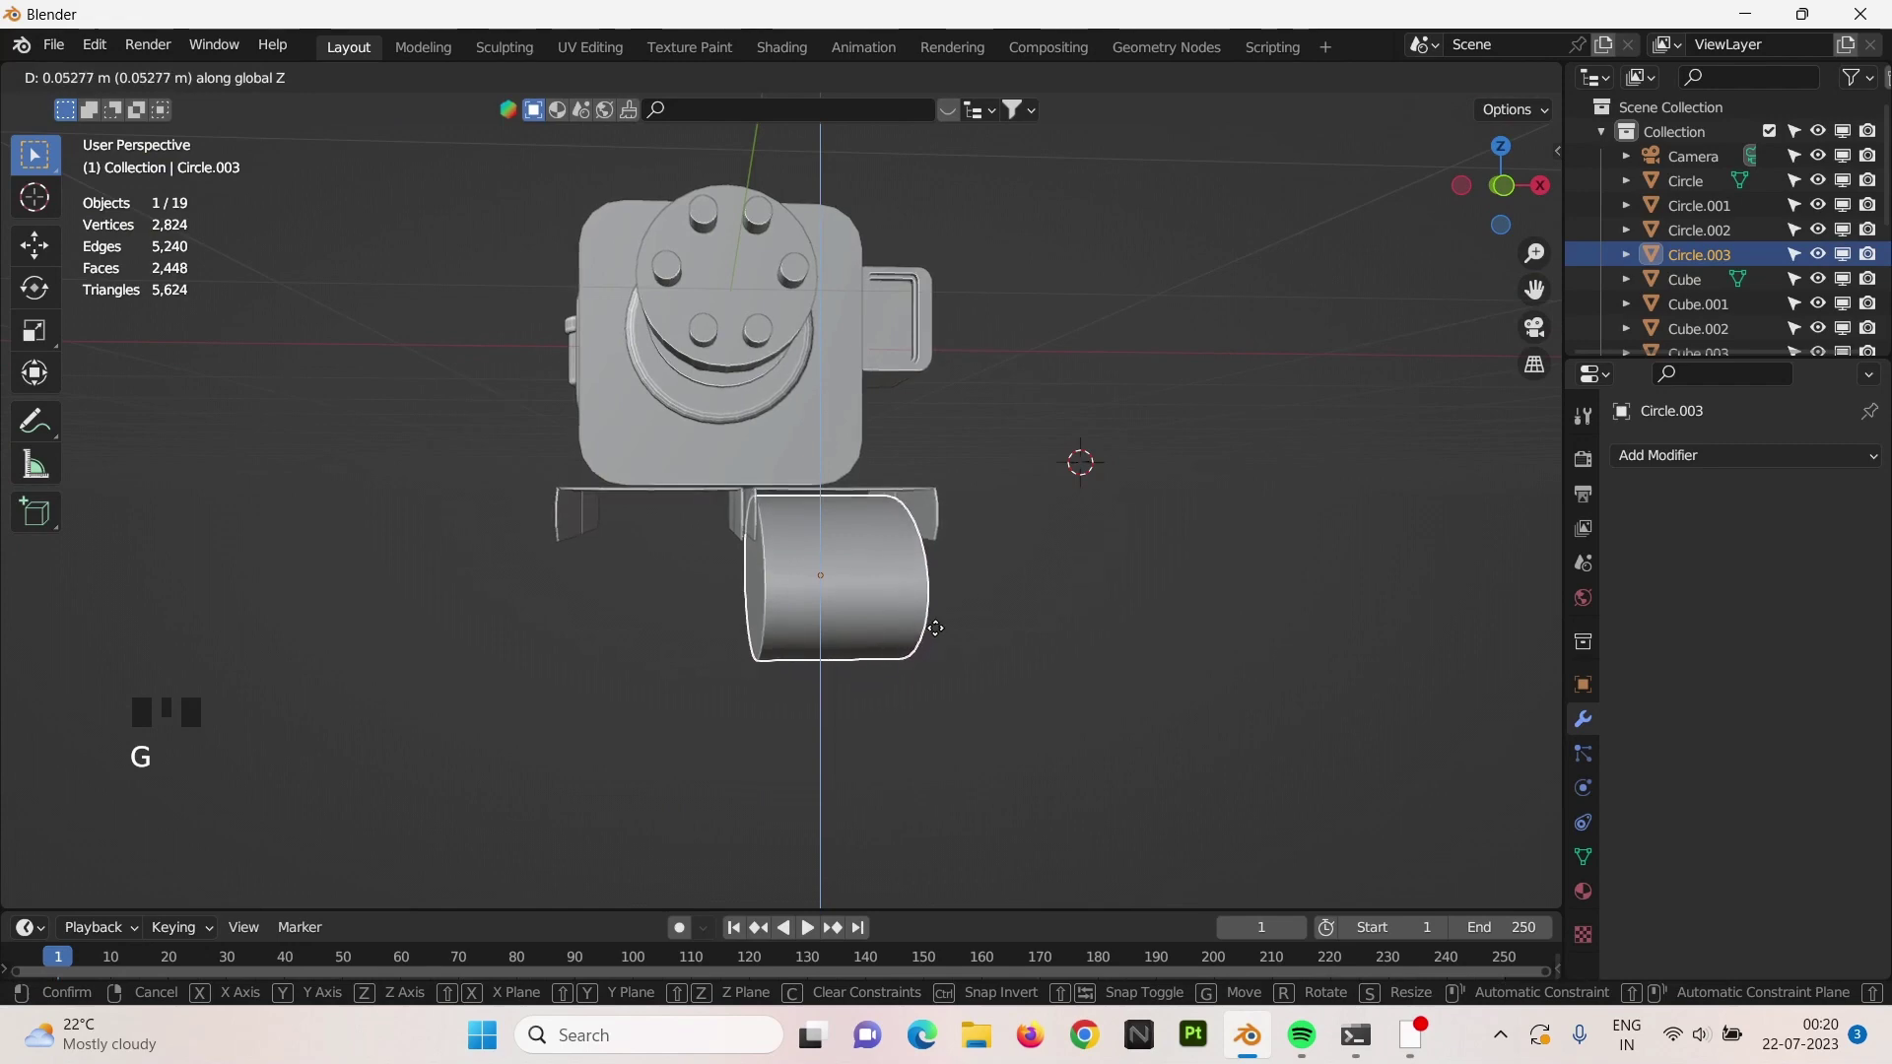
{"action": "key", "text": "KP_1"}
{"action": "key", "text": "alt+d"}
{"action": "key", "text": "g"}
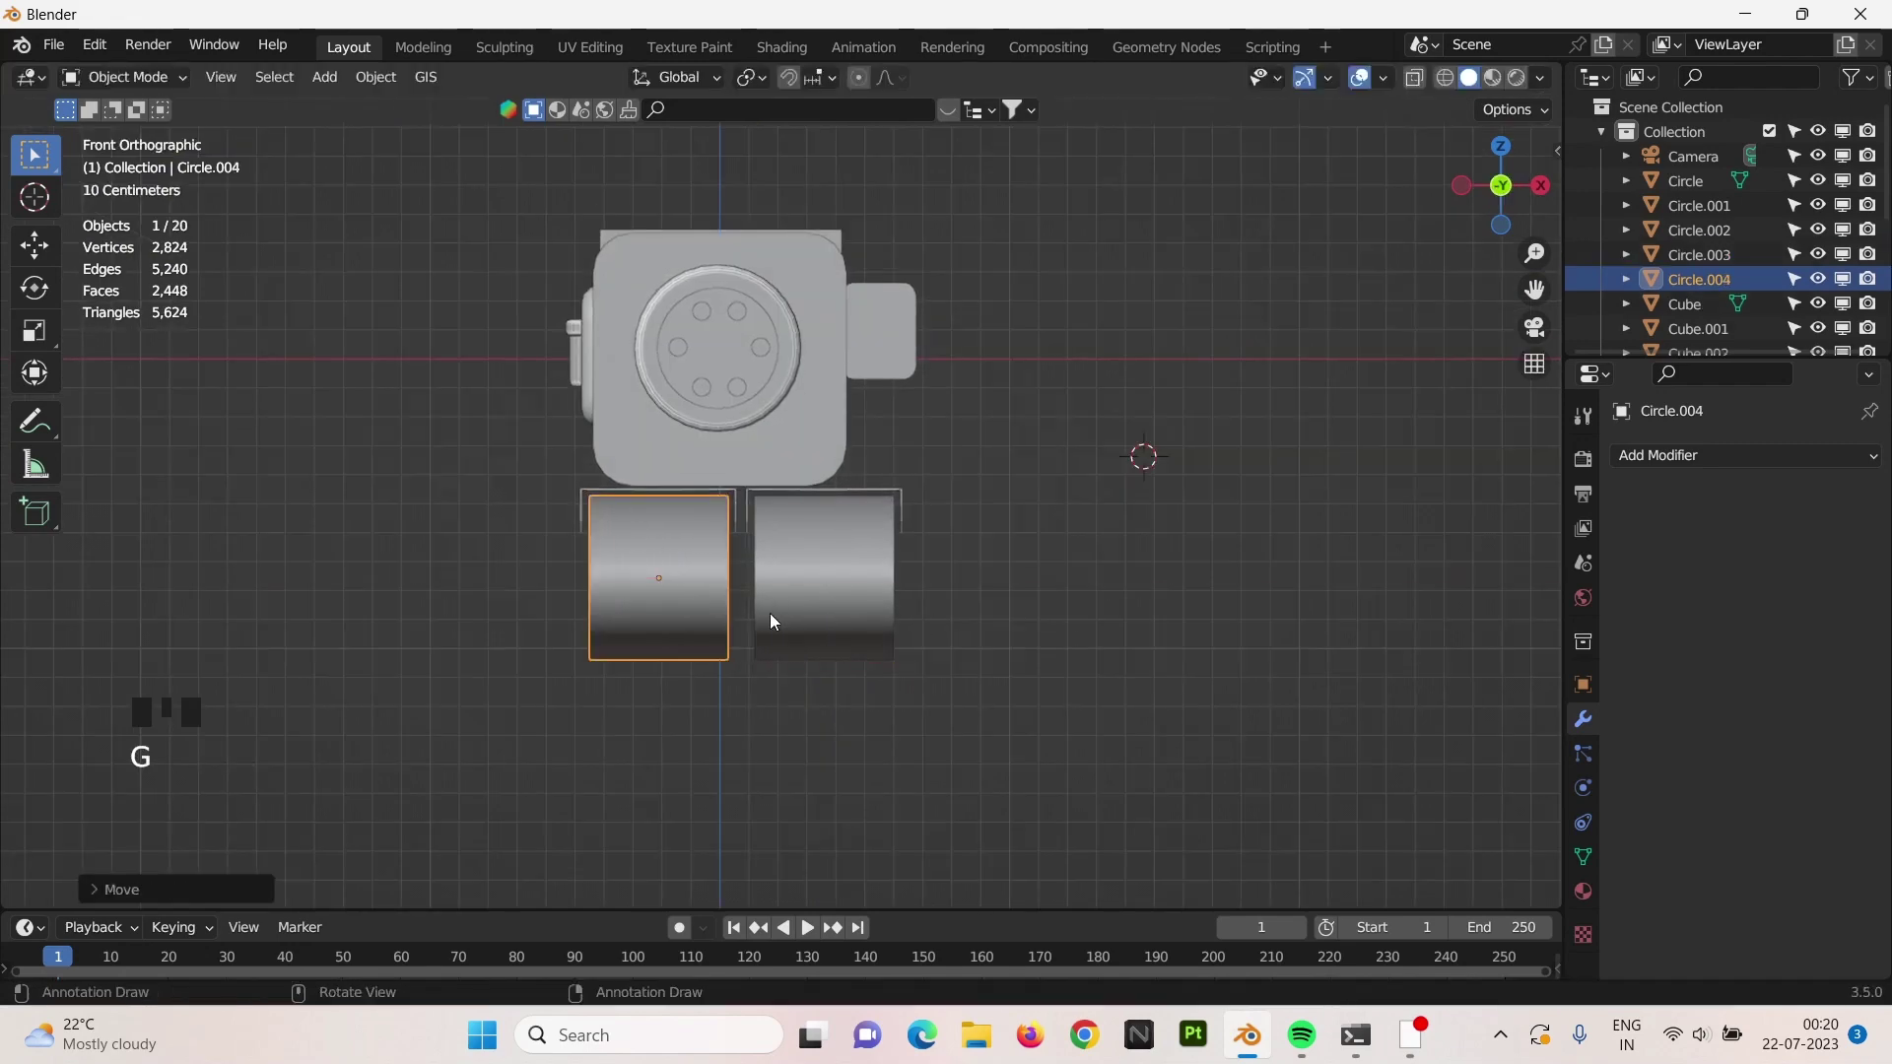
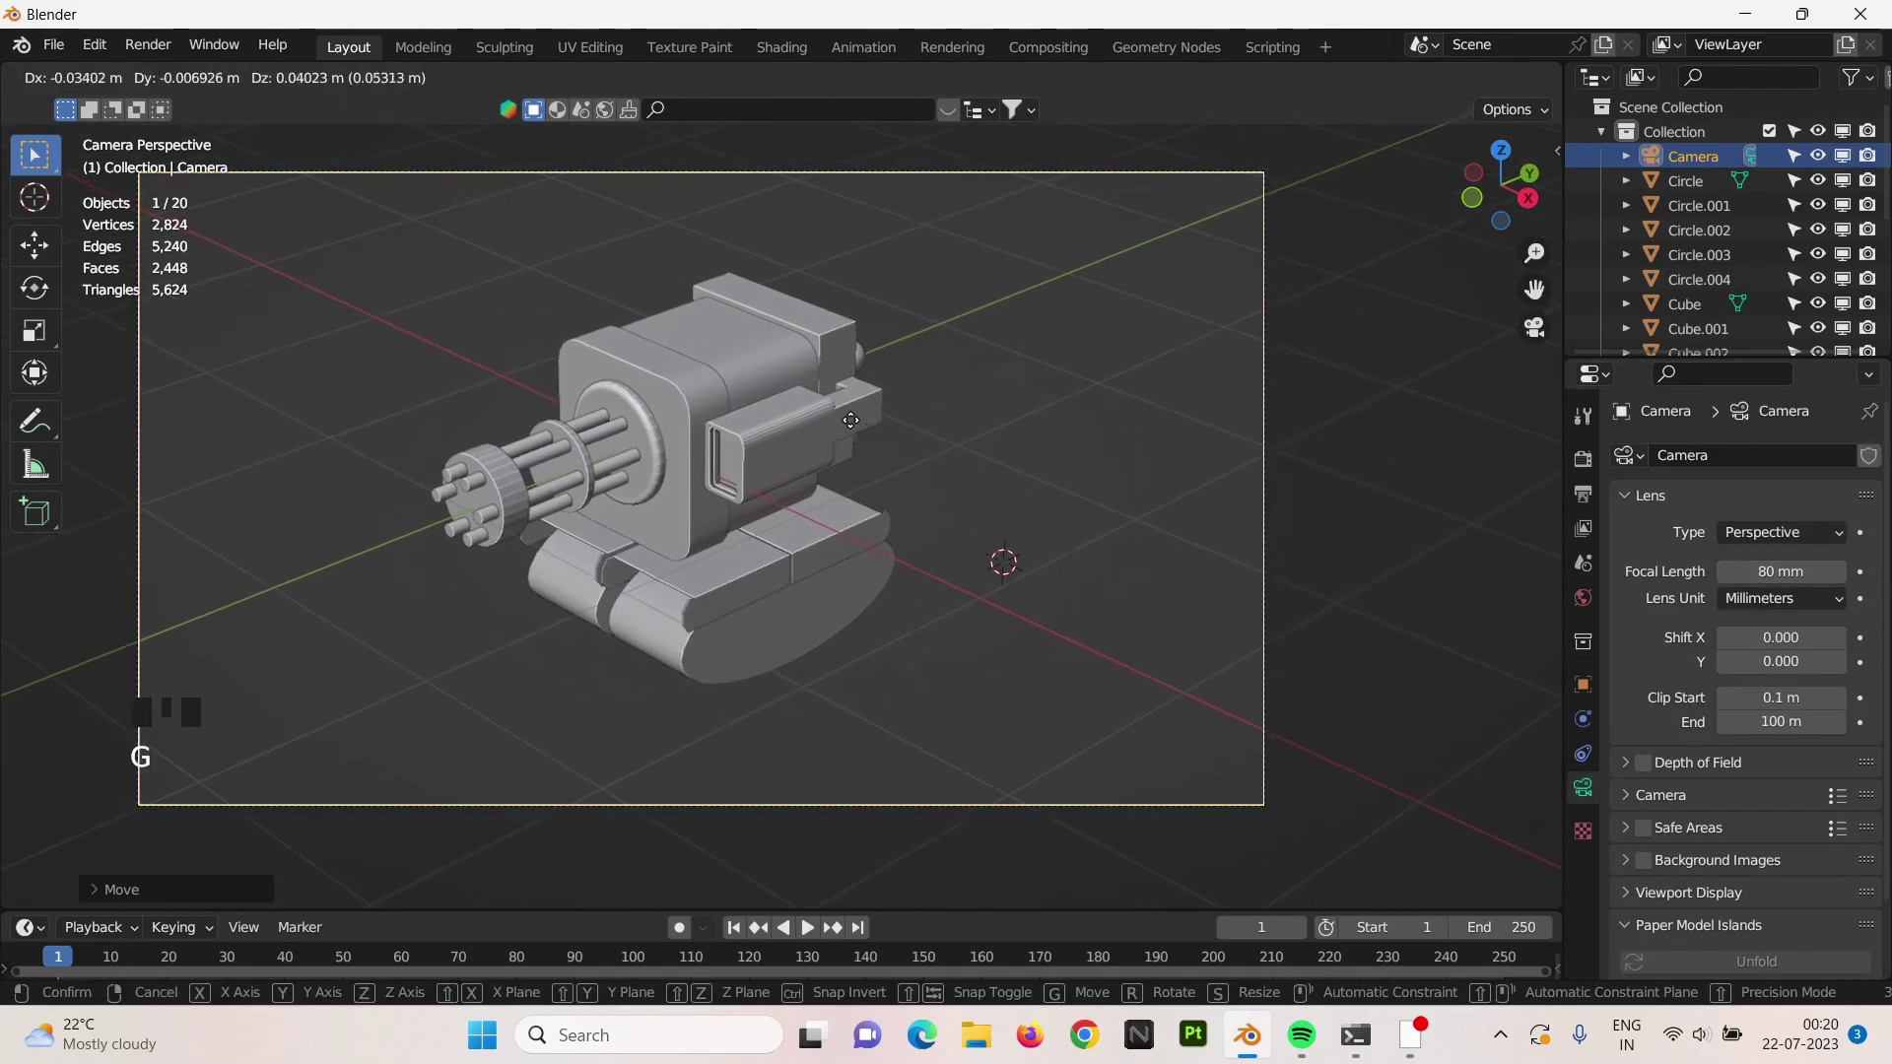
Adjust the camera so the whole gun with plates and rollers is framed.
{"action": "scroll", "scroll_direction": "up", "scroll_amount": 3}
{"action": "scroll", "scroll_direction": "up", "scroll_amount": 3}
{"action": "left_click_drag", "start_coordinate": [676, 624], "coordinate": [687, 469]}
{"action": "scroll", "scroll_direction": "up", "scroll_amount": 3}
{"action": "left_click_drag", "start_coordinate": [847, 457], "coordinate": [719, 493]}
{"action": "scroll", "scroll_direction": "down", "scroll_amount": 3}
{"action": "scroll", "scroll_direction": "up", "scroll_amount": 3}
{"action": "left_click_drag", "start_coordinate": [598, 514], "coordinate": [659, 421]}
Select the barrels and front discs together.
{"action": "right_click", "coordinate": [659, 421]}
{"action": "right_click", "coordinate": [539, 413]}
{"action": "right_click", "coordinate": [597, 416]}
{"action": "right_click", "coordinate": [351, 371]}
Select the barrel cluster together with its base disc, undoing a stray scale first.
{"action": "key", "text": "s"}
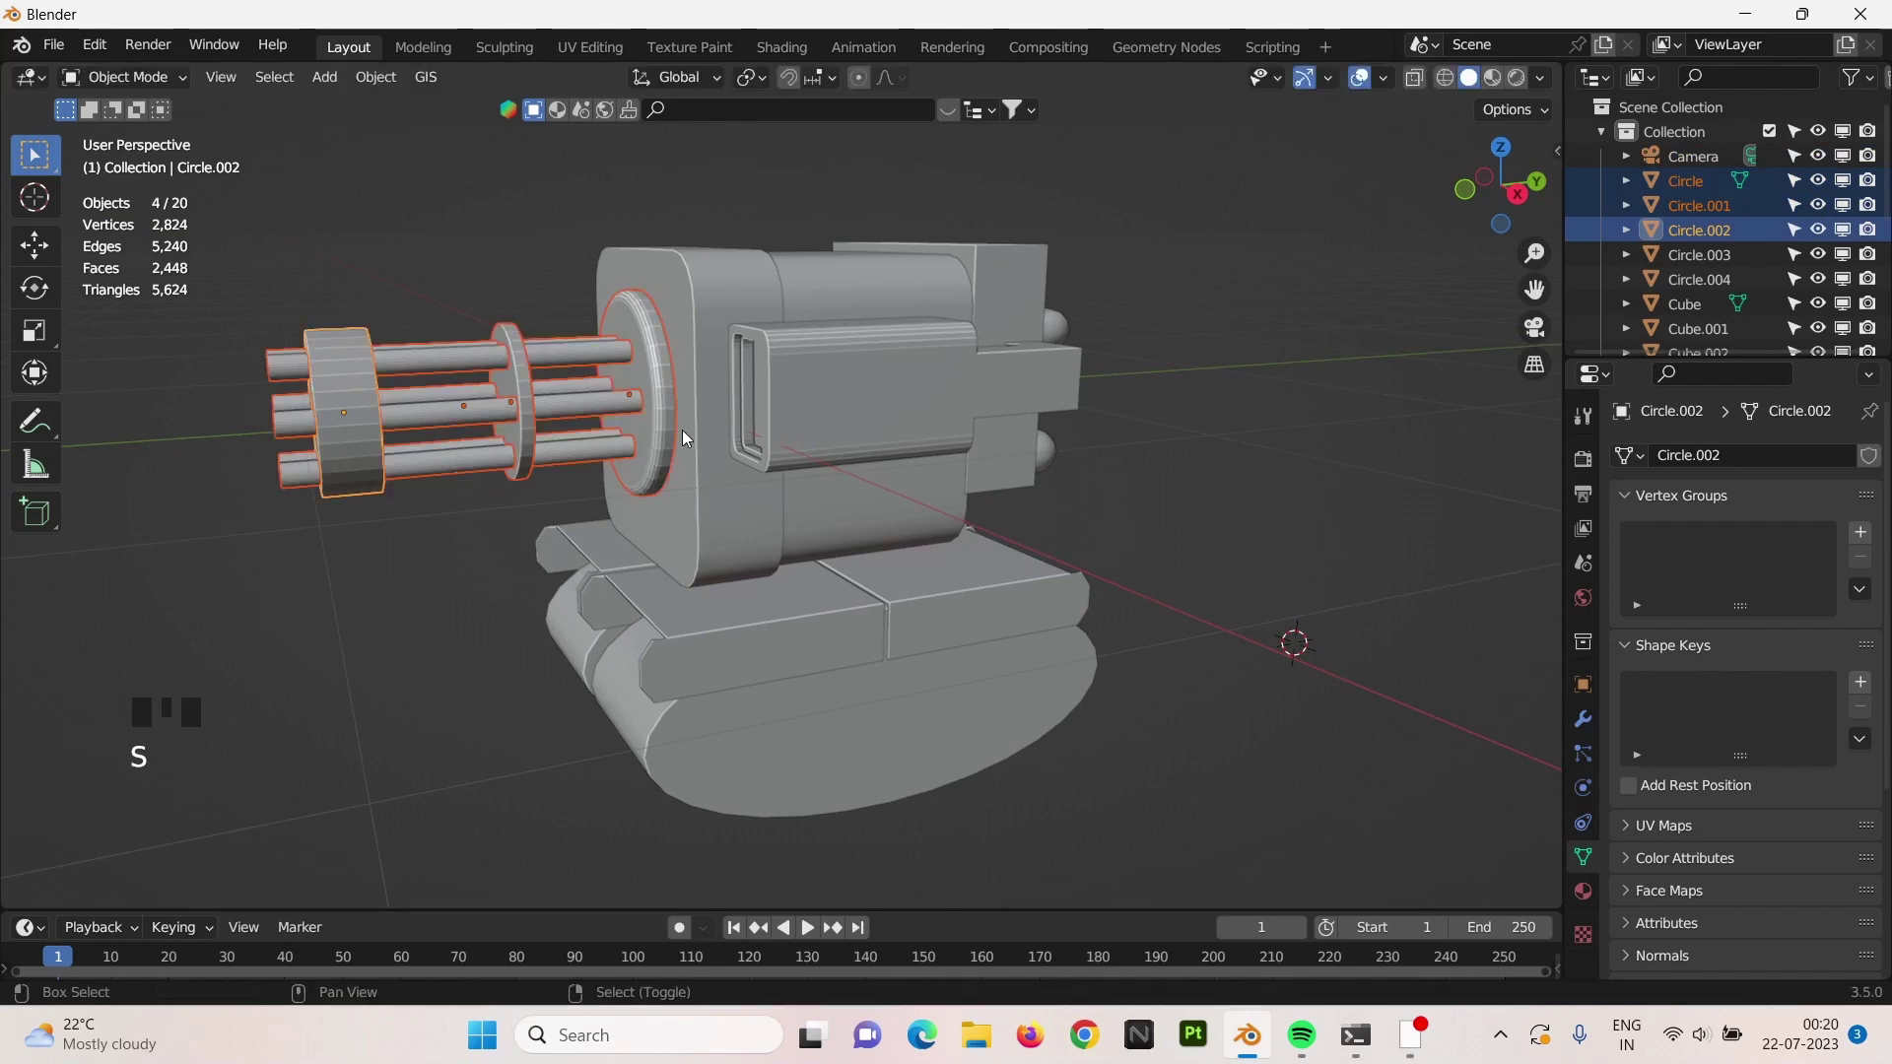
{"action": "right_click", "coordinate": [673, 429]}
{"action": "right_click", "coordinate": [673, 429]}
{"action": "key", "text": "ctrl+z"}
{"action": "right_click", "coordinate": [673, 428]}
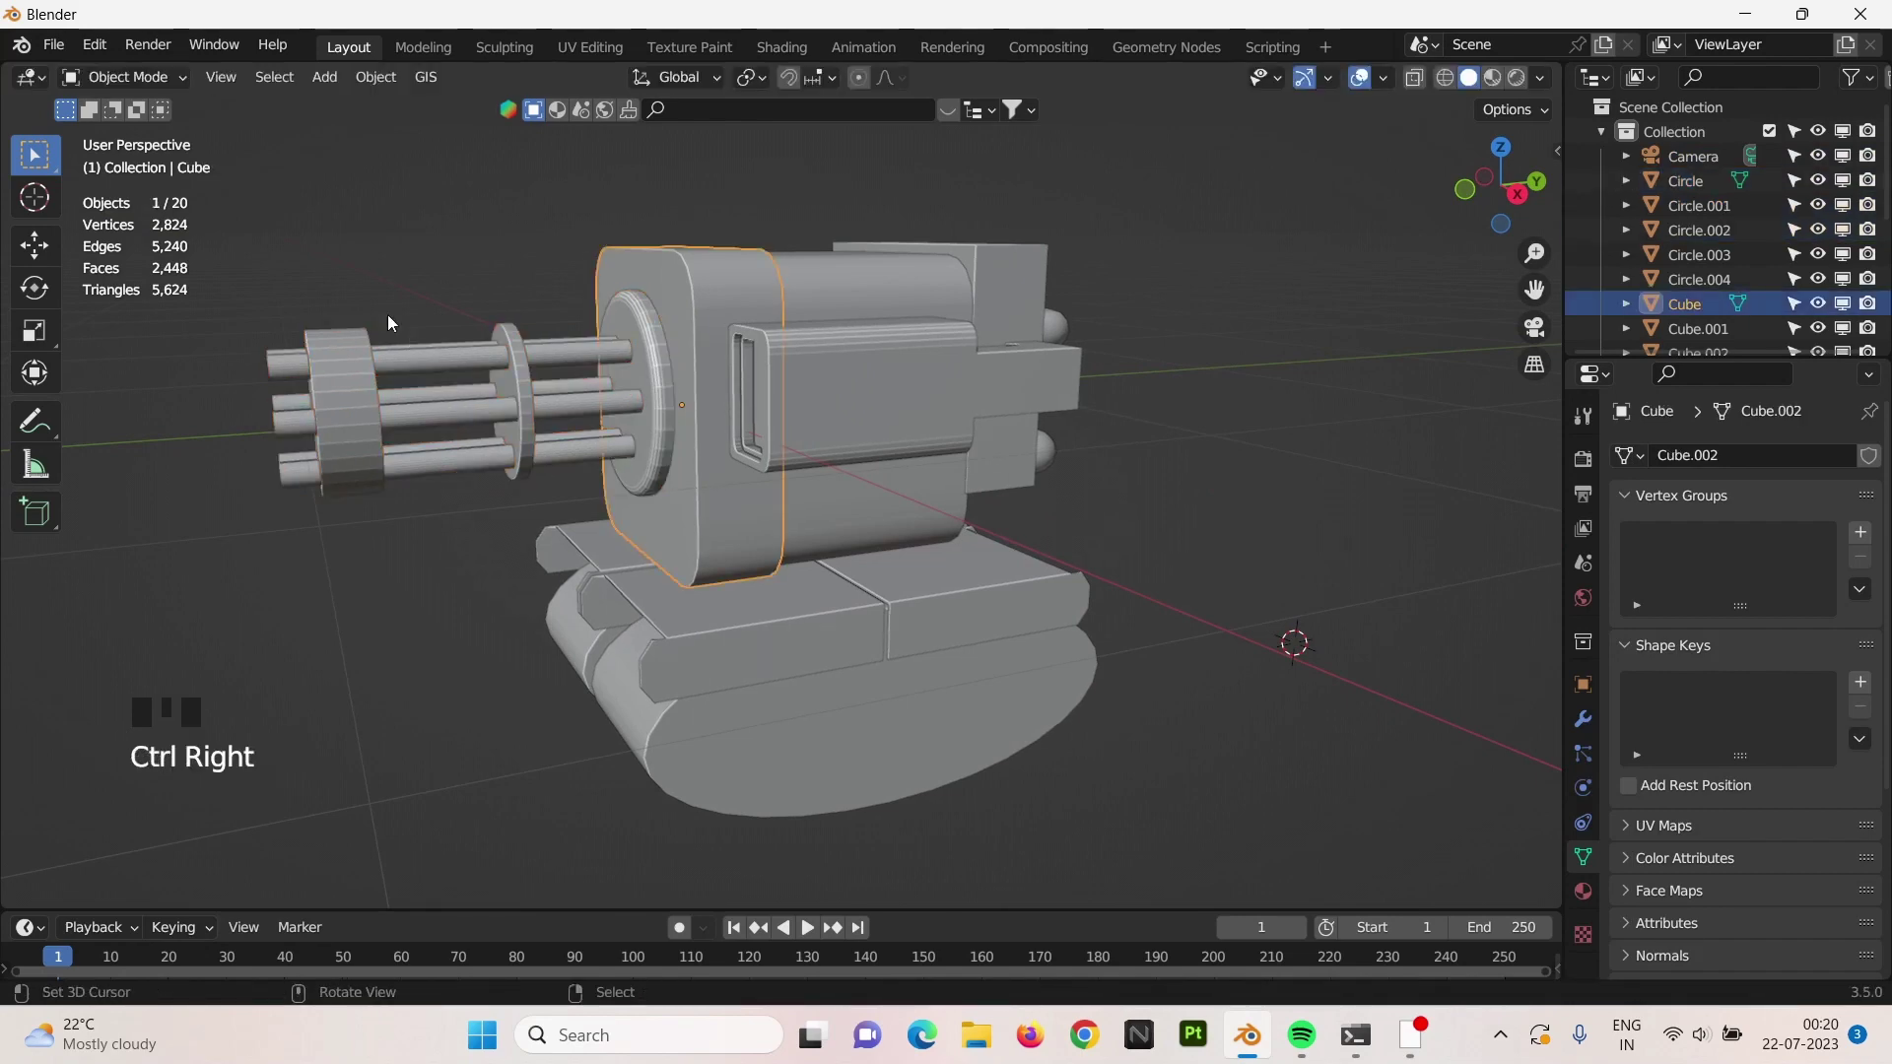
{"action": "left_click_drag", "start_coordinate": [361, 365], "coordinate": [536, 416]}
{"action": "right_click", "coordinate": [536, 417]}
{"action": "key", "text": "s"}
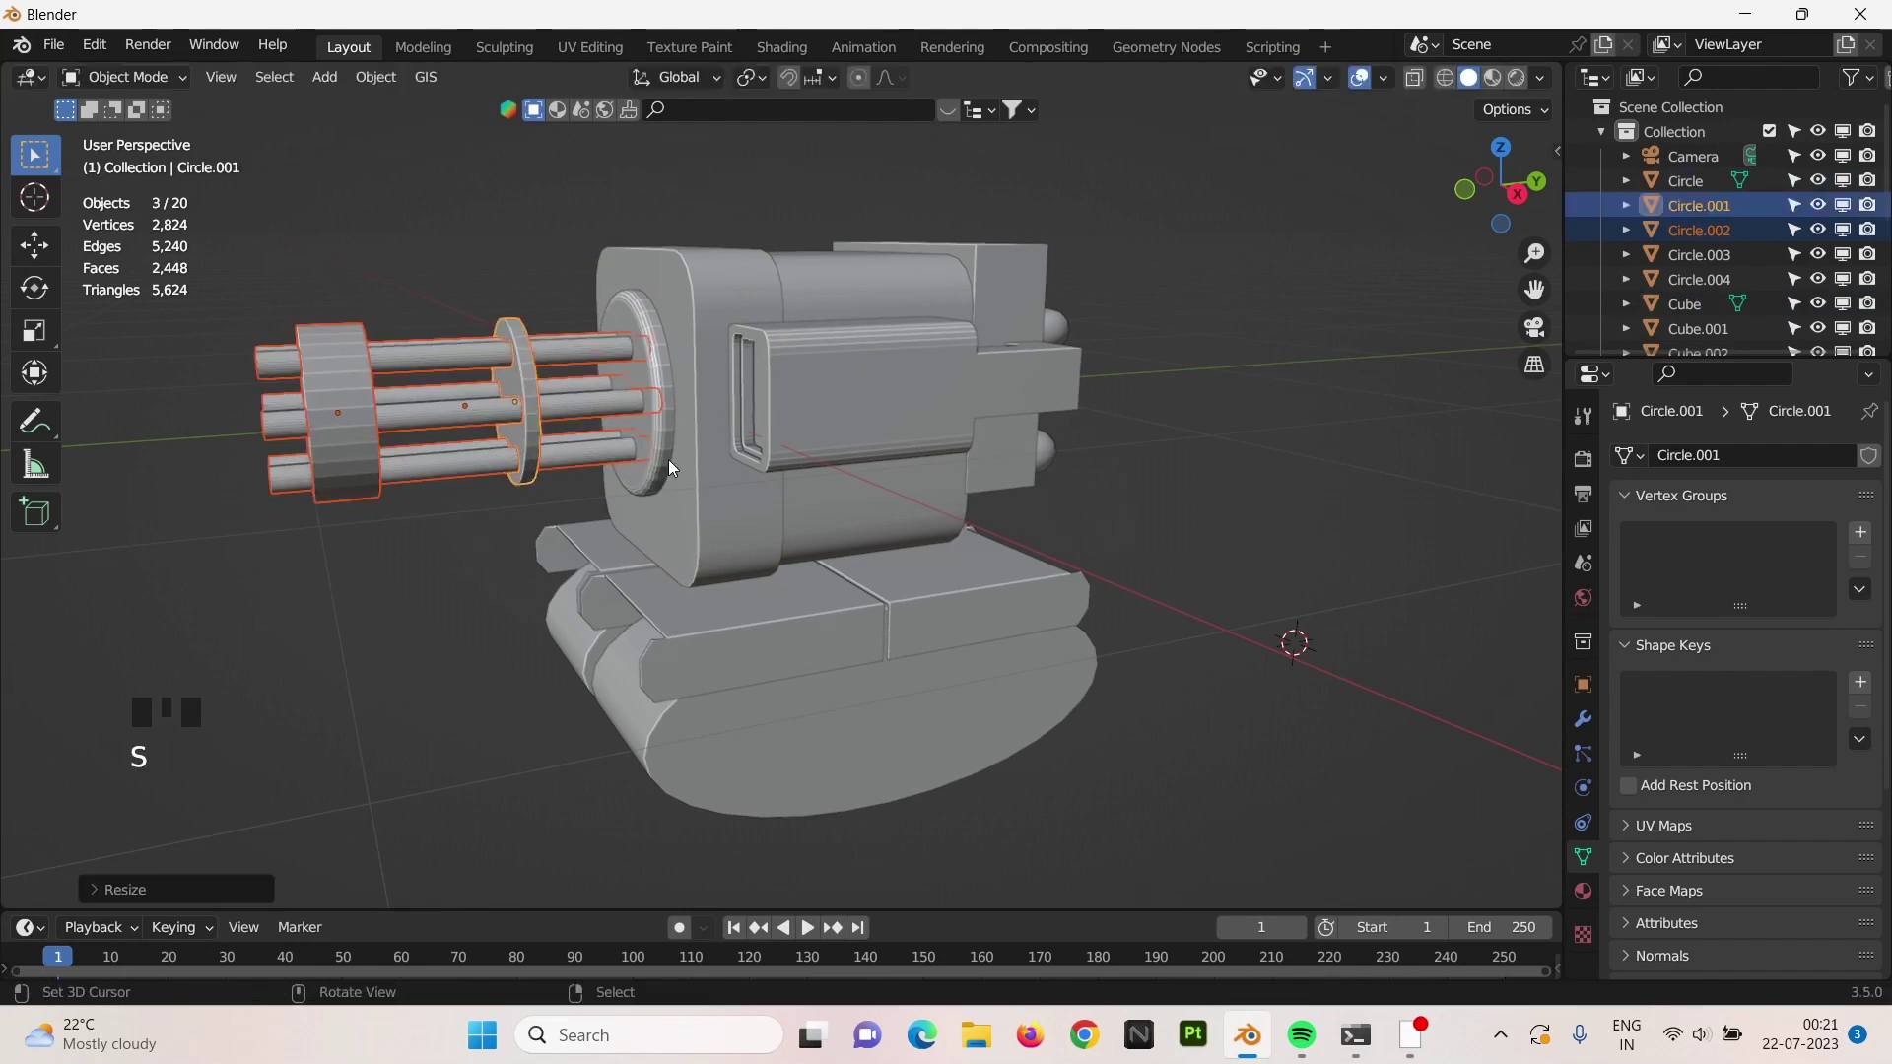
{"action": "right_click", "coordinate": [666, 461]}
Enlarge the barrels and slide them back along Y against the gun's front plate.
{"action": "key", "text": "s"}
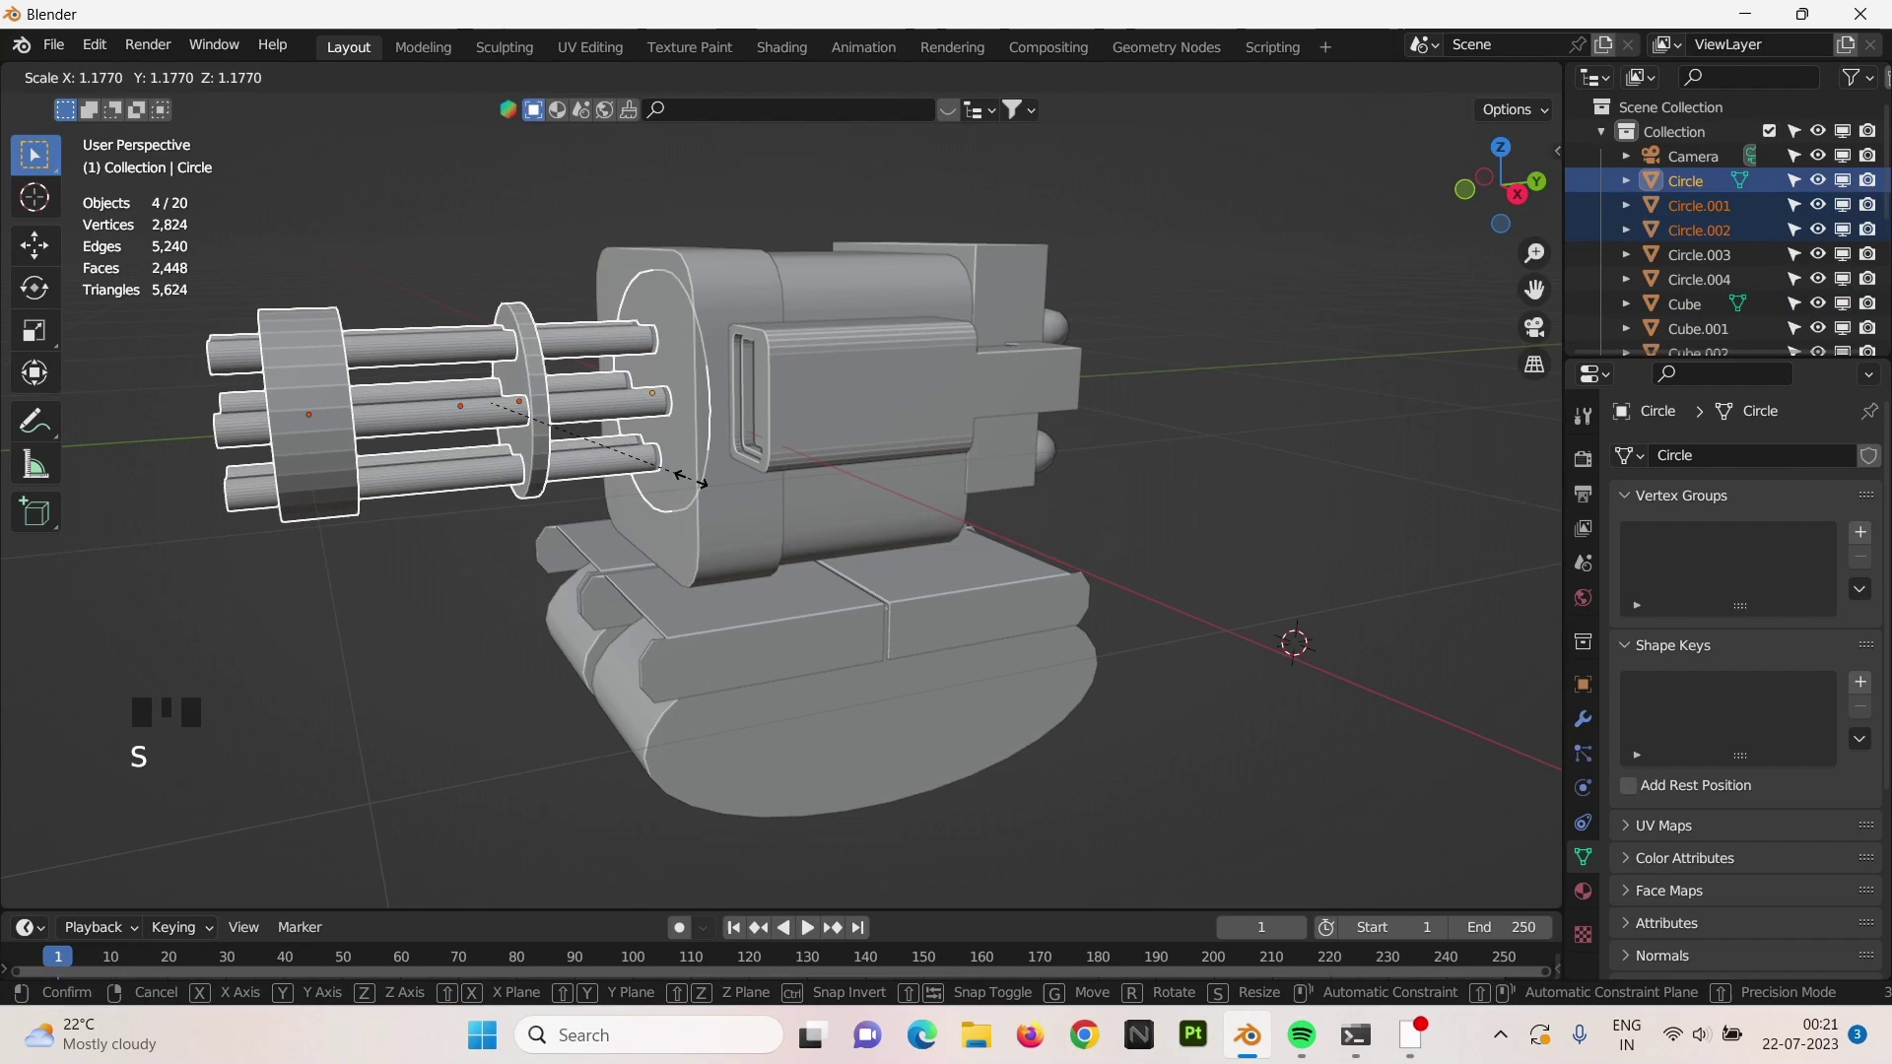
{"action": "key", "text": "g"}
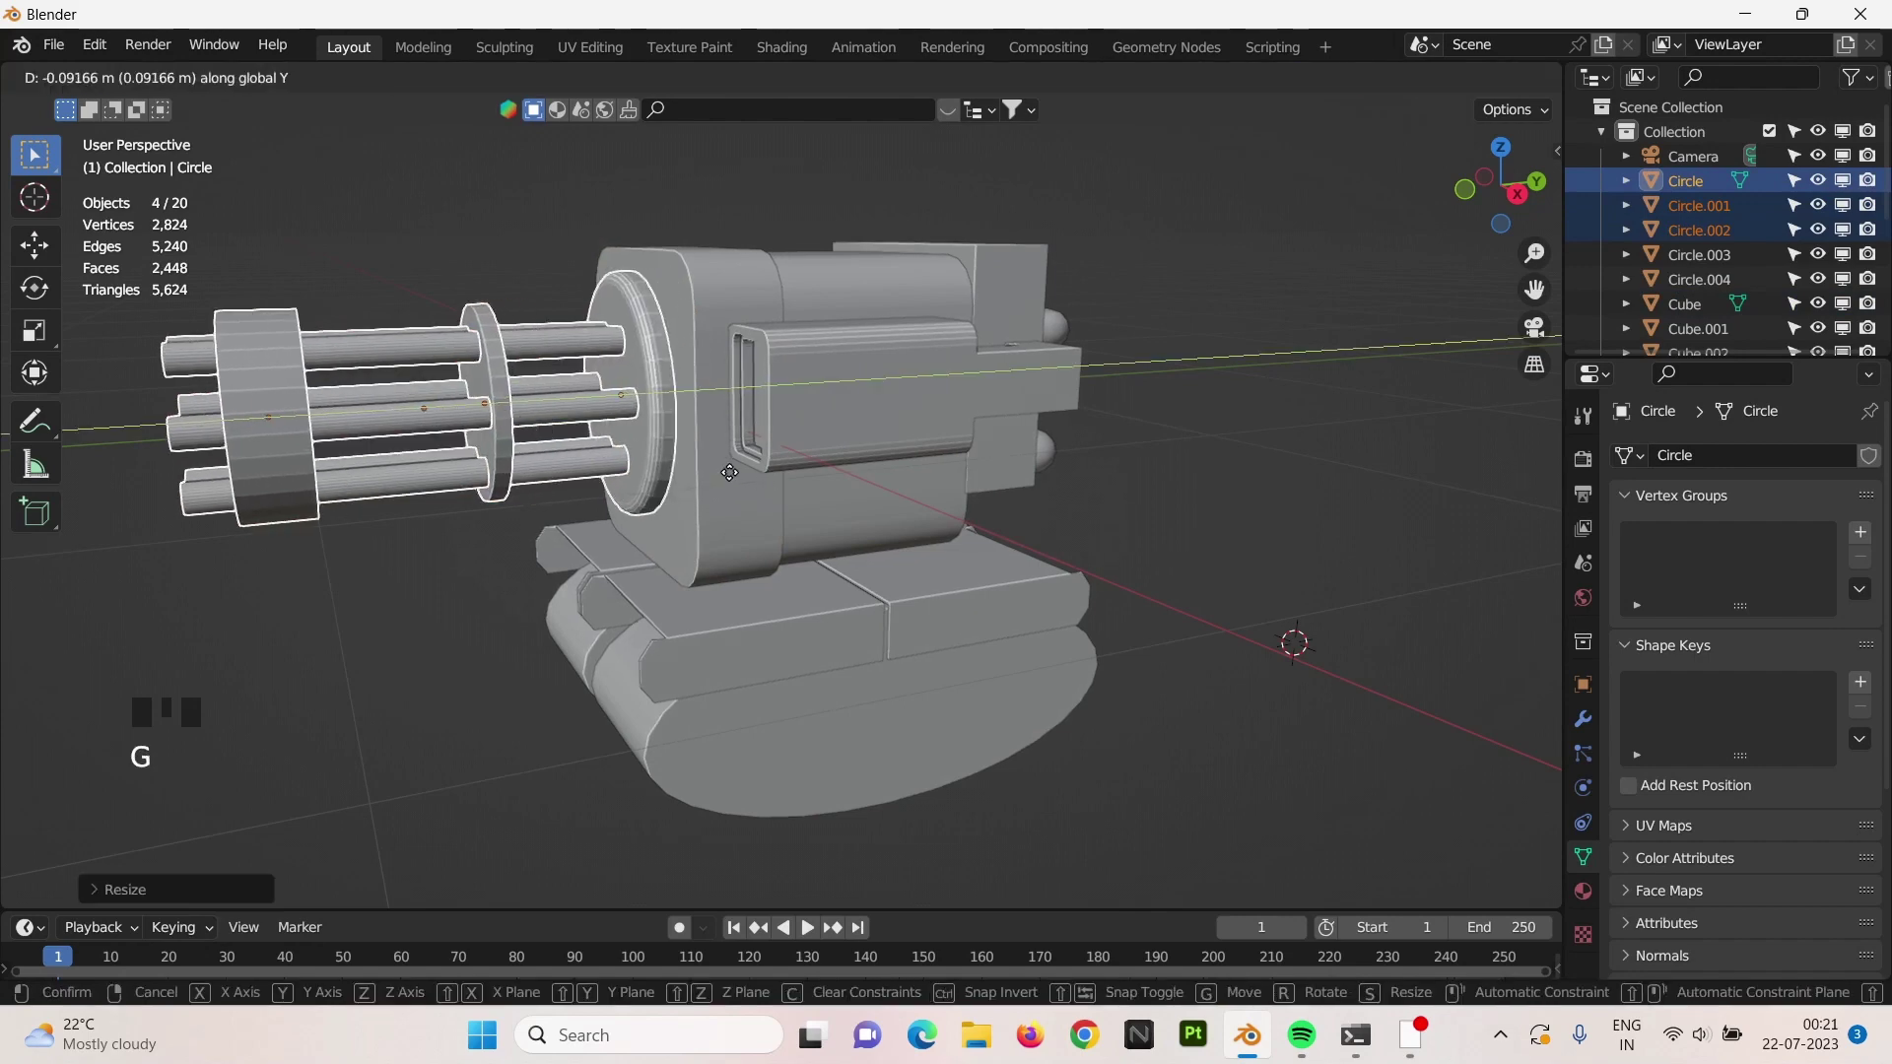
{"action": "scroll", "scroll_direction": "down", "scroll_amount": 3}
{"action": "key", "text": "s"}
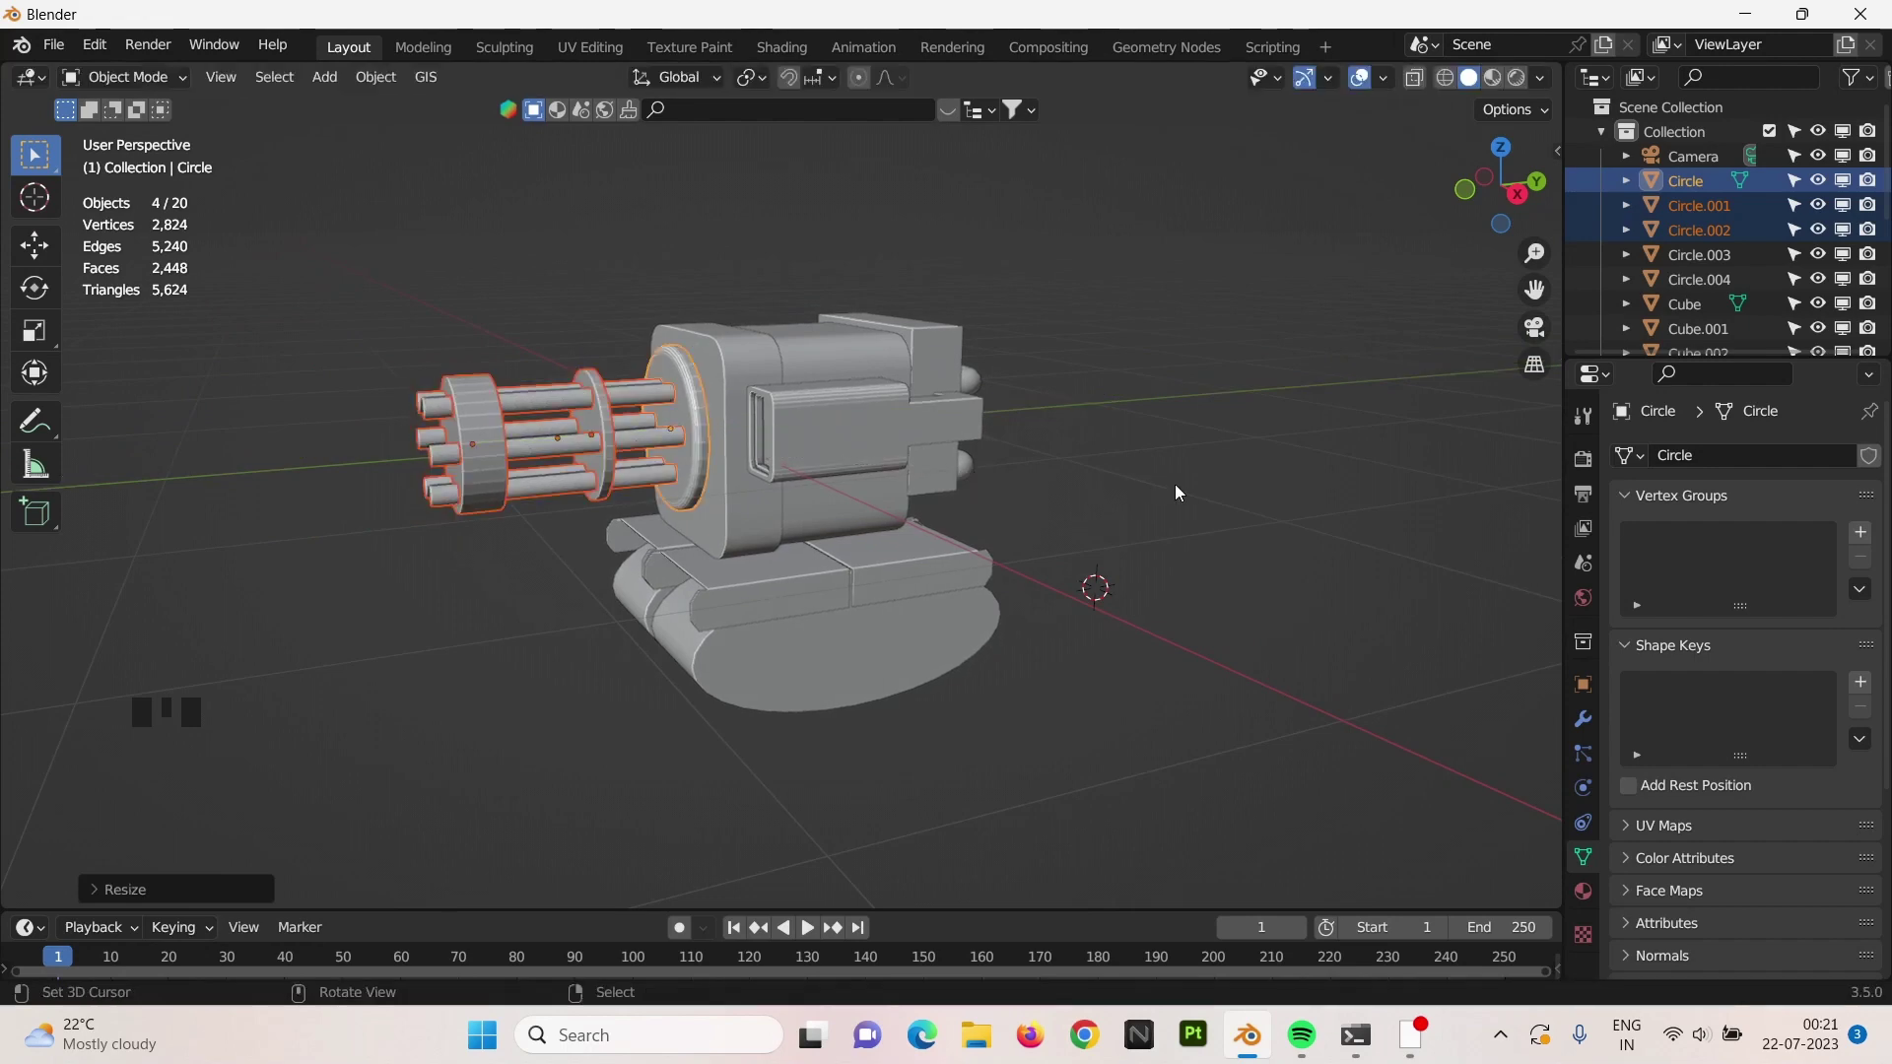
{"action": "key", "text": "g"}
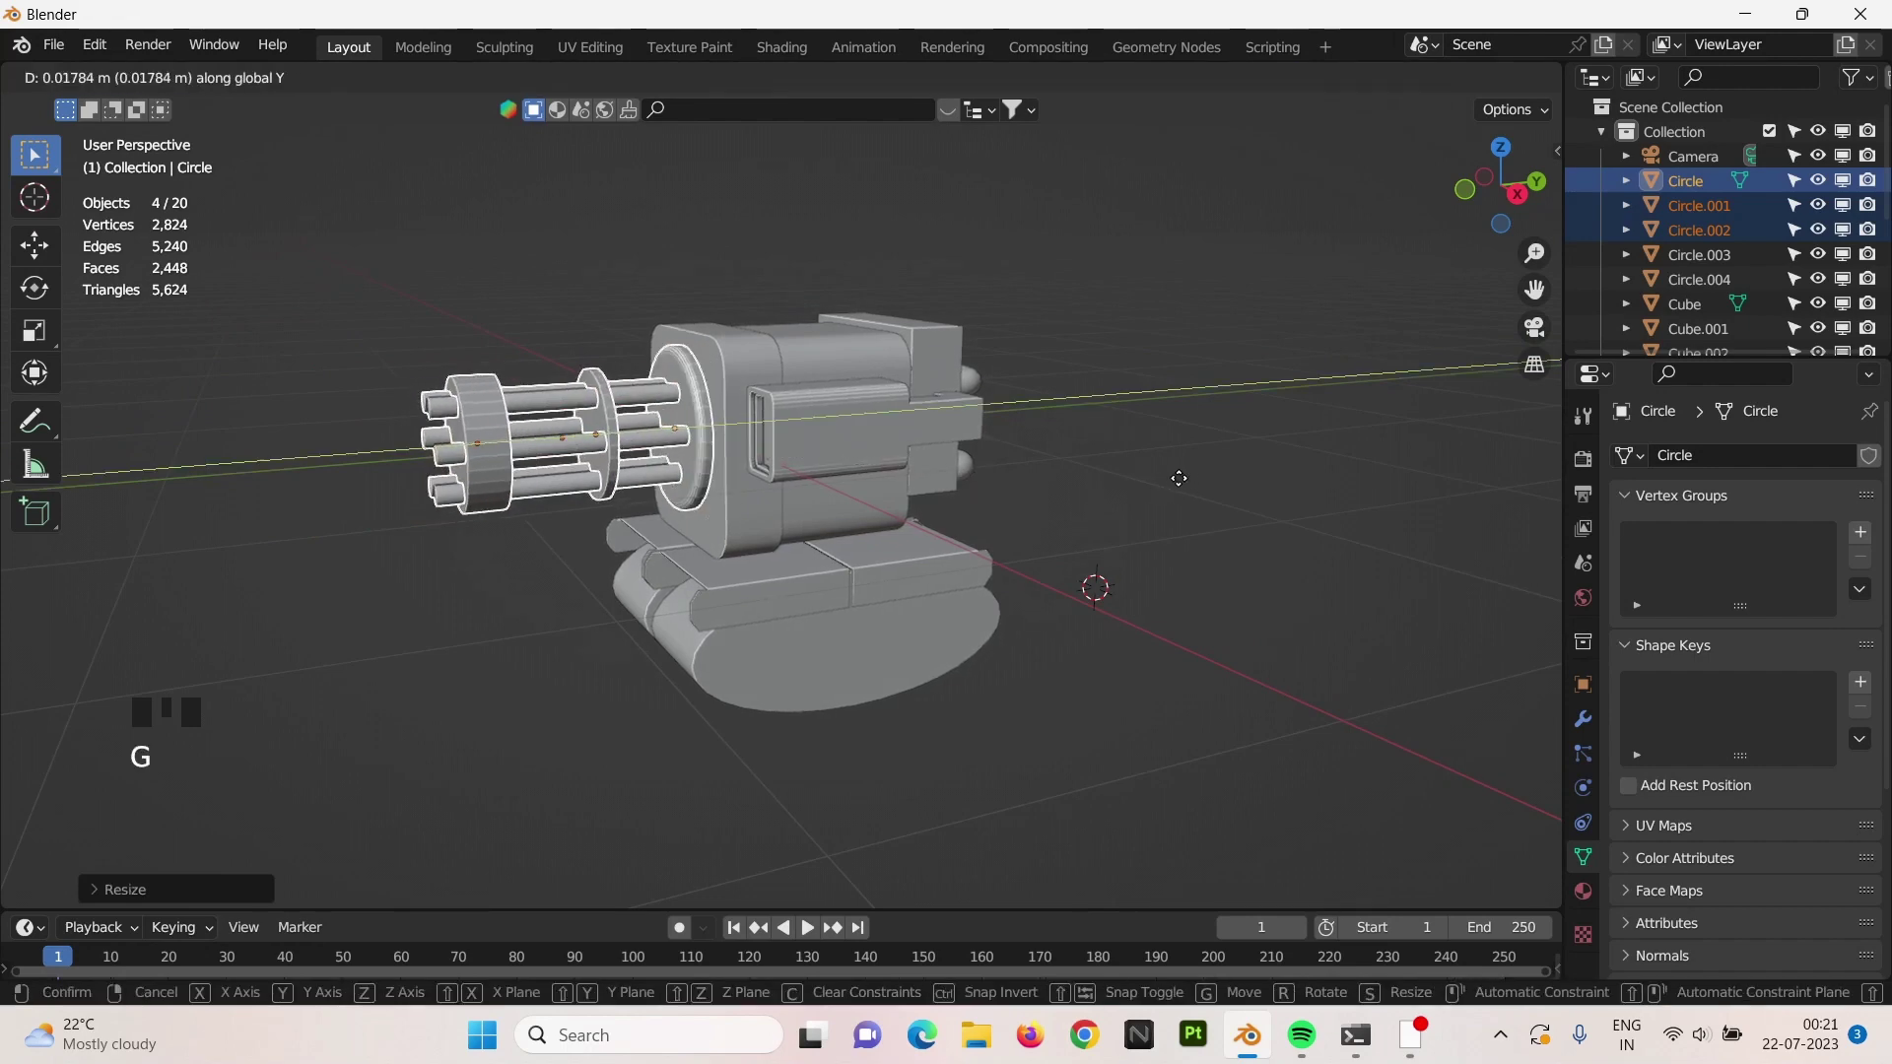
{"action": "key", "text": "KP_0"}
Clear the selection and orbit around the model to check the barrels' new position.
{"action": "right_click", "coordinate": [1222, 493]}
{"action": "scroll", "scroll_direction": "down", "scroll_amount": 3}
{"action": "left_click_drag", "start_coordinate": [591, 609], "coordinate": [564, 546]}
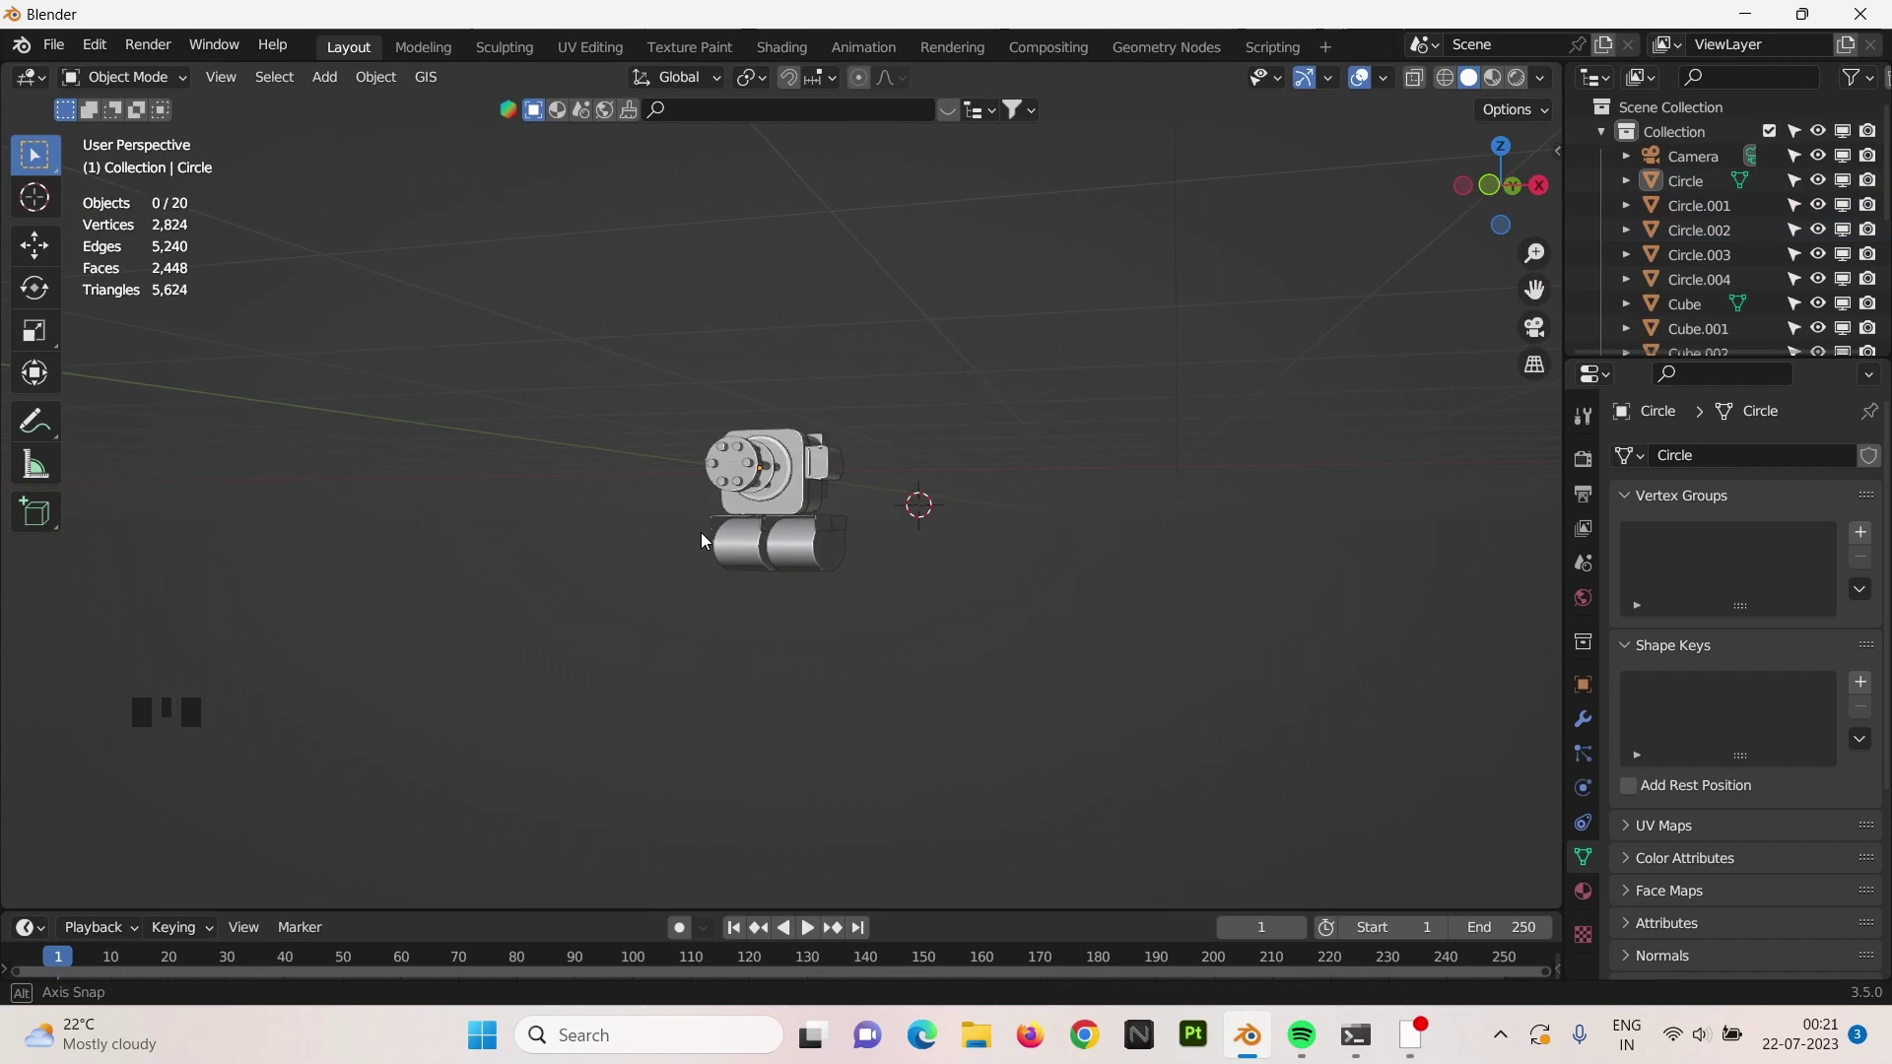
{"action": "scroll", "scroll_direction": "up", "scroll_amount": 3}
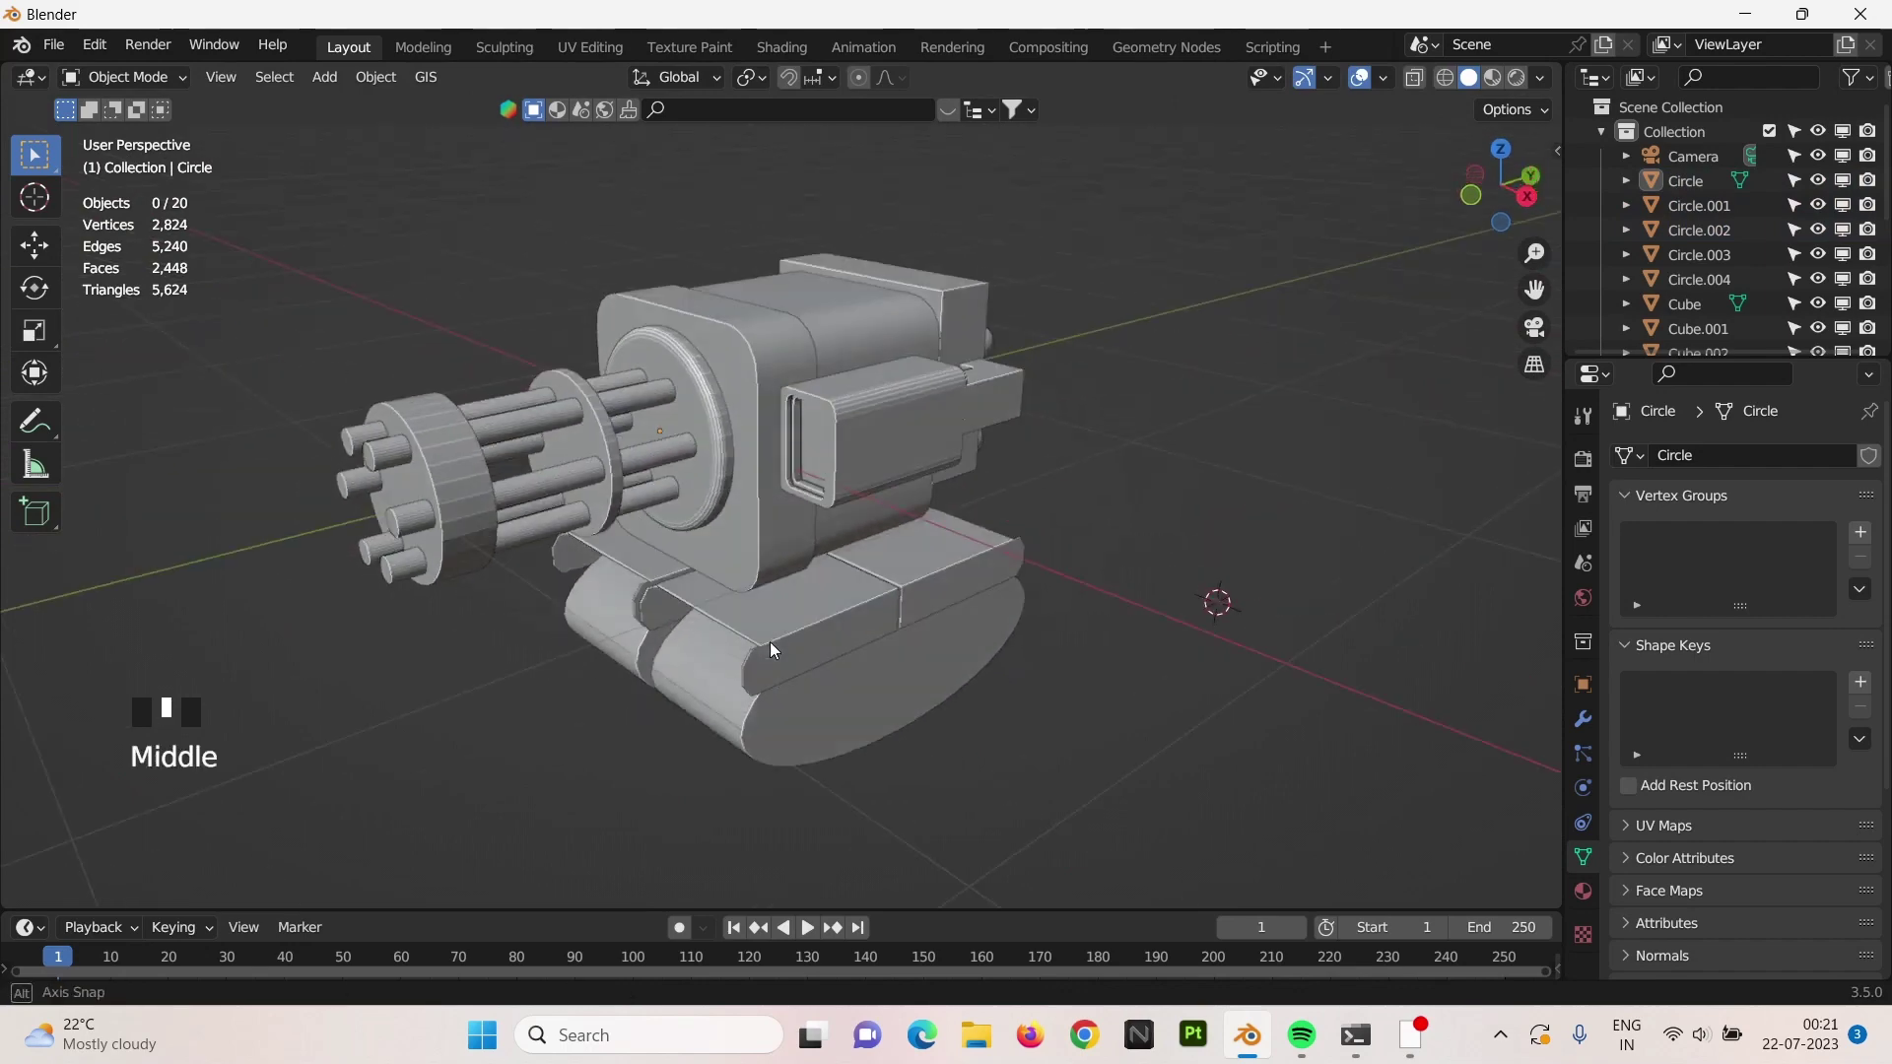